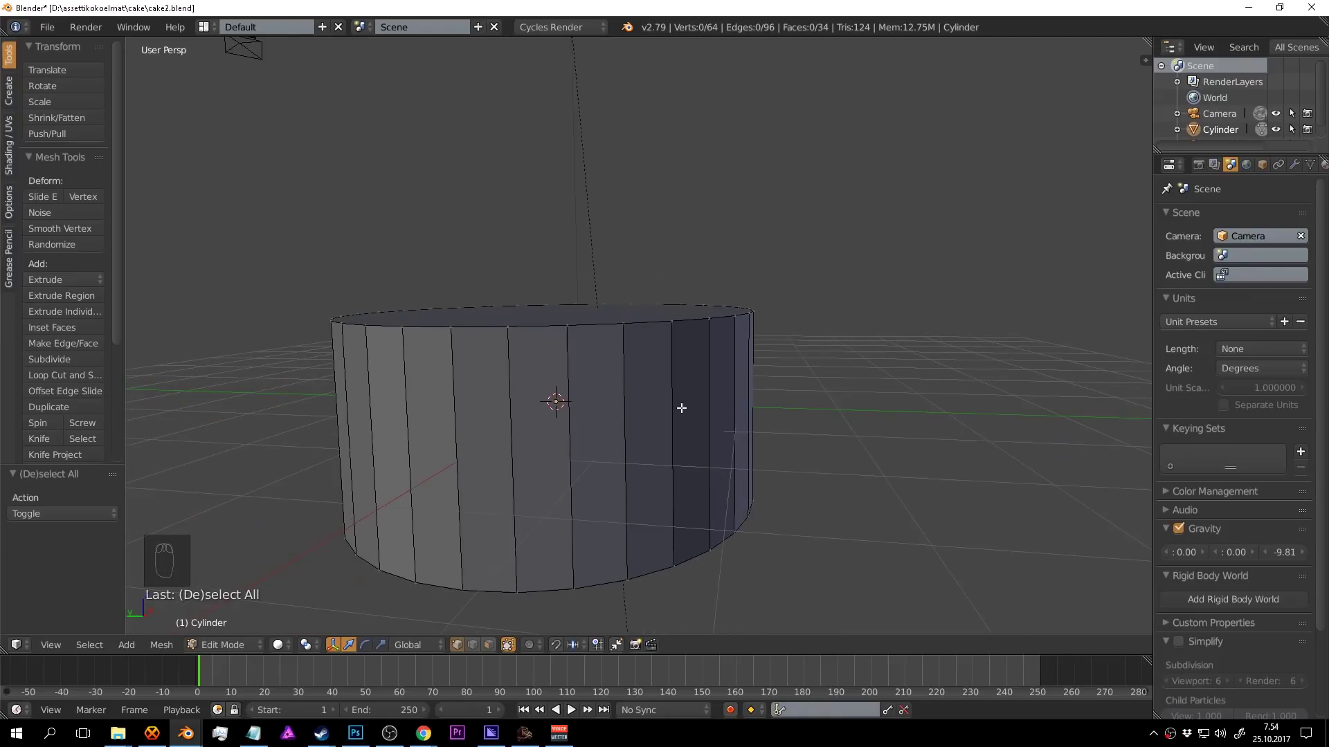
Start a Loop Cut (Ctrl+R) to add a horizontal edge loop around the cake cylinder.
key("ctrl+r")
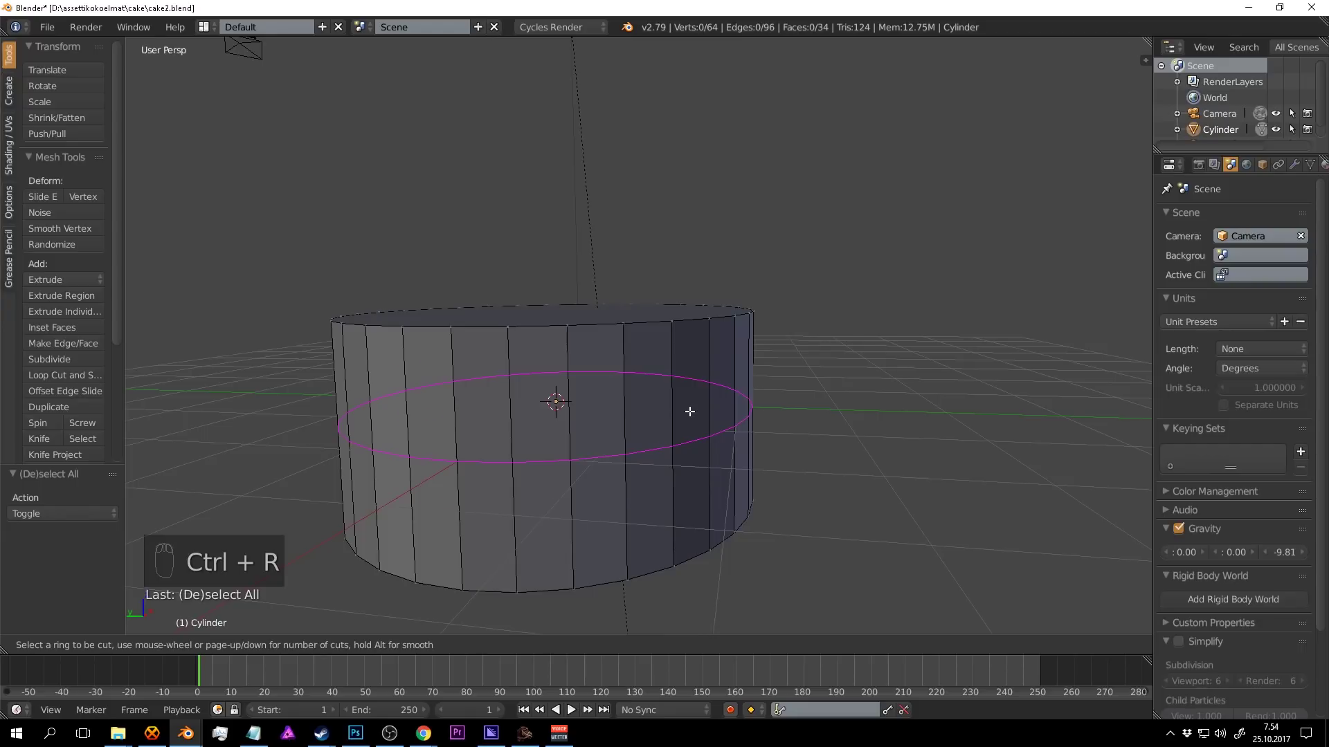
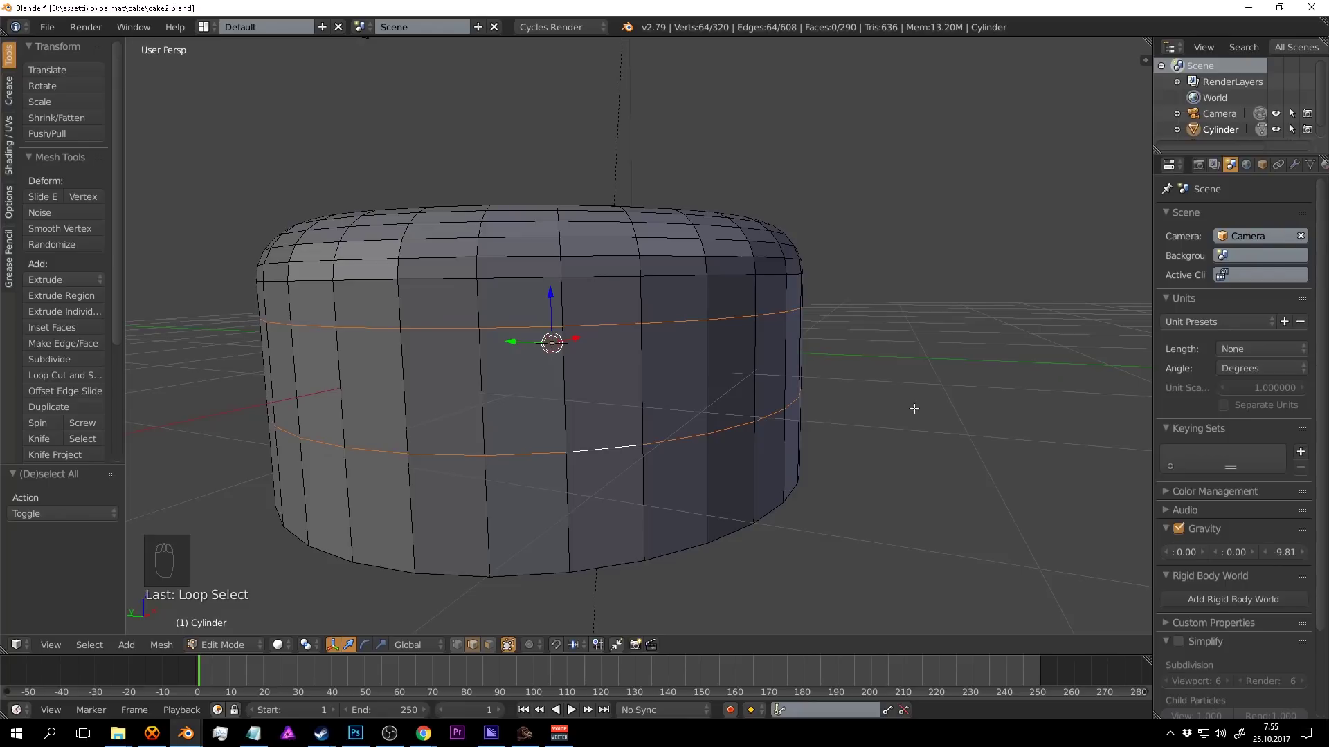
Bevel the two selected edge rings into narrow grooves around the cake.
key("ctrl+b")
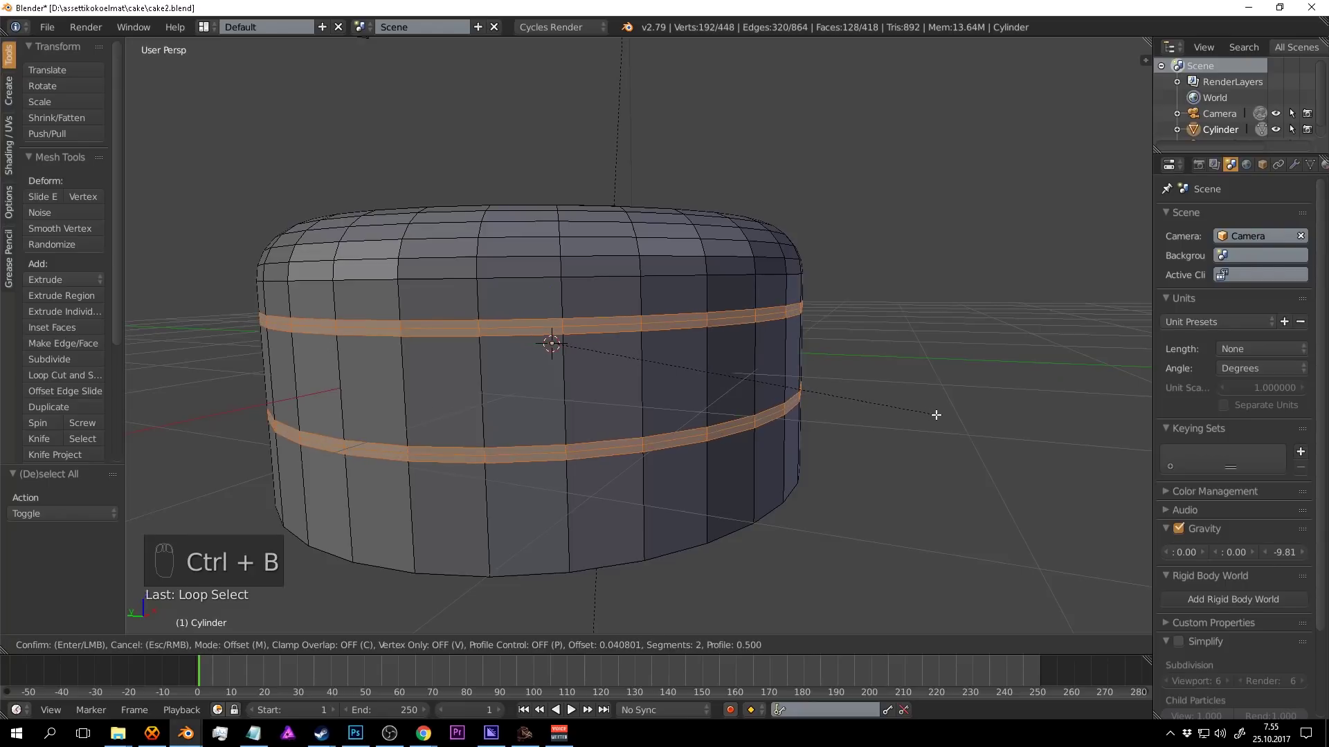
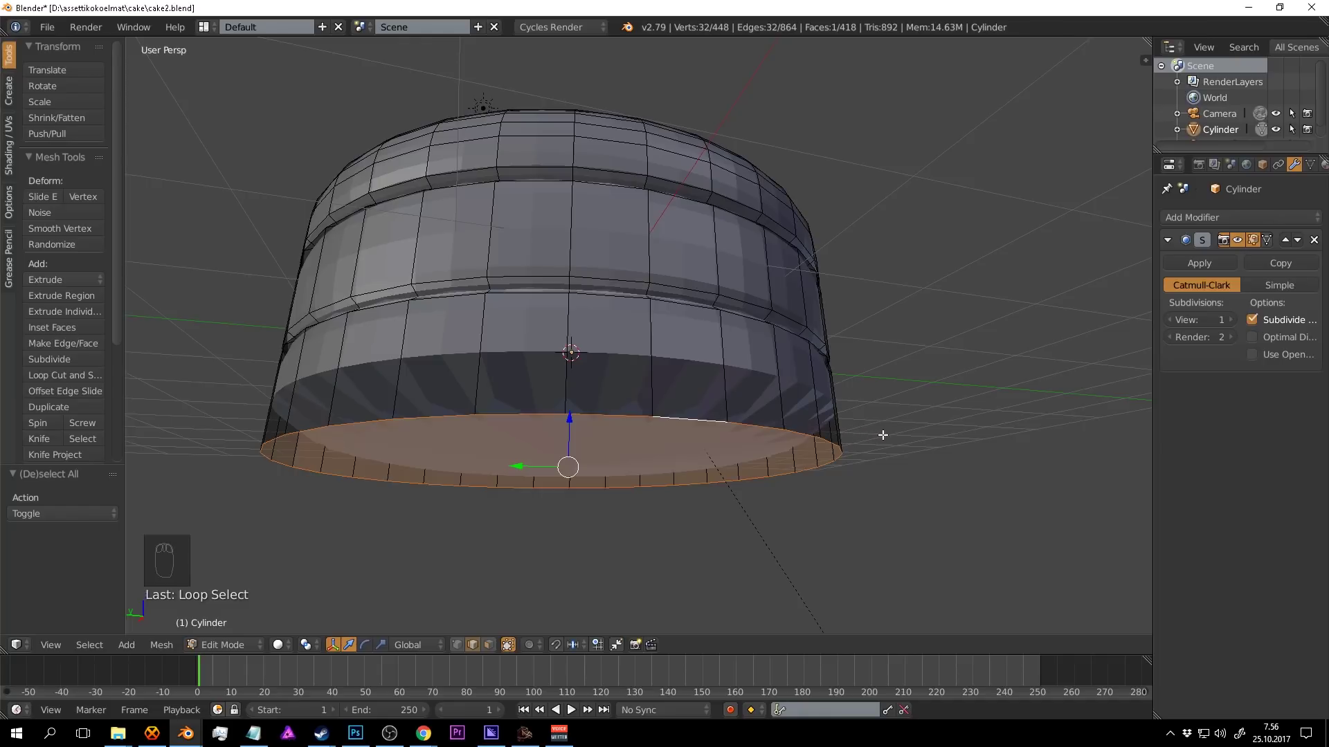
Bevel the cake's bottom rim, return to Object Mode and save the file.
key("ctrl+b")
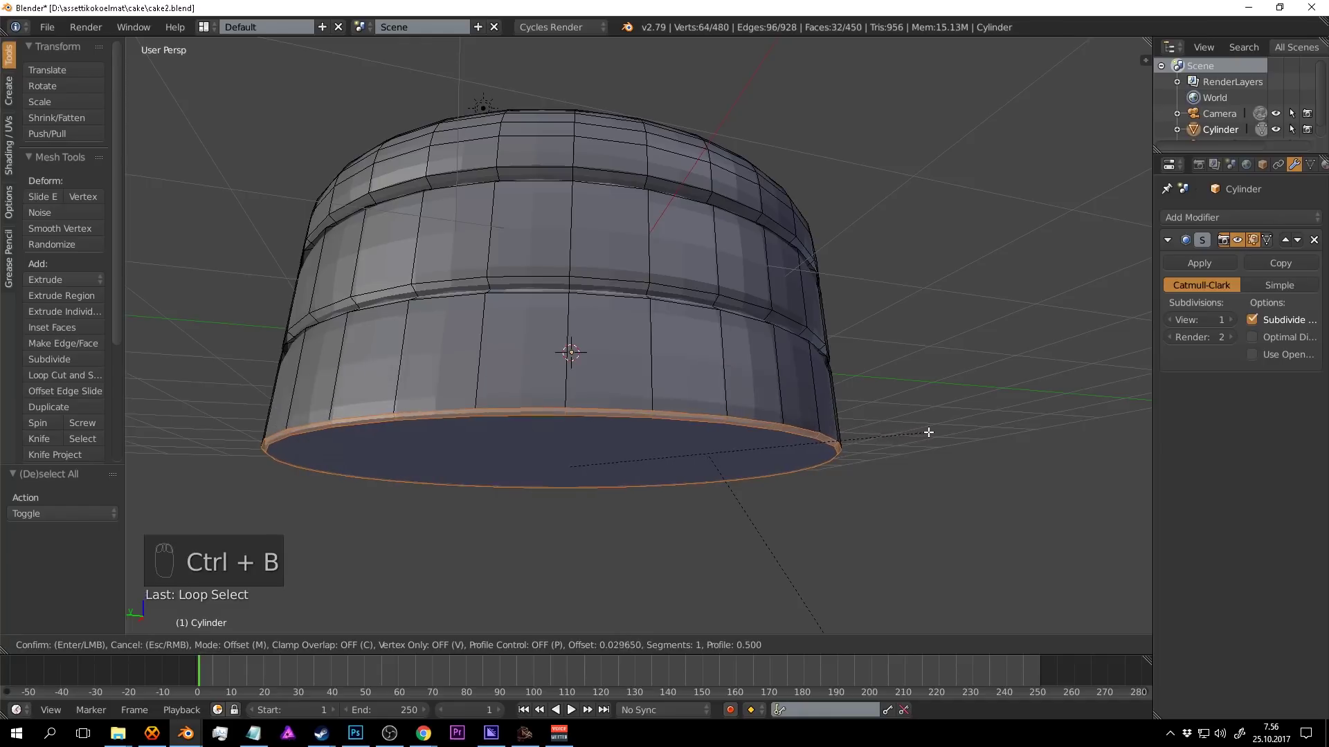
key("Tab")
left_click_drag(883, 416, 49, 109)
key("a")
key("ctrl+s")
left_click_drag(730, 371, 49, 109)
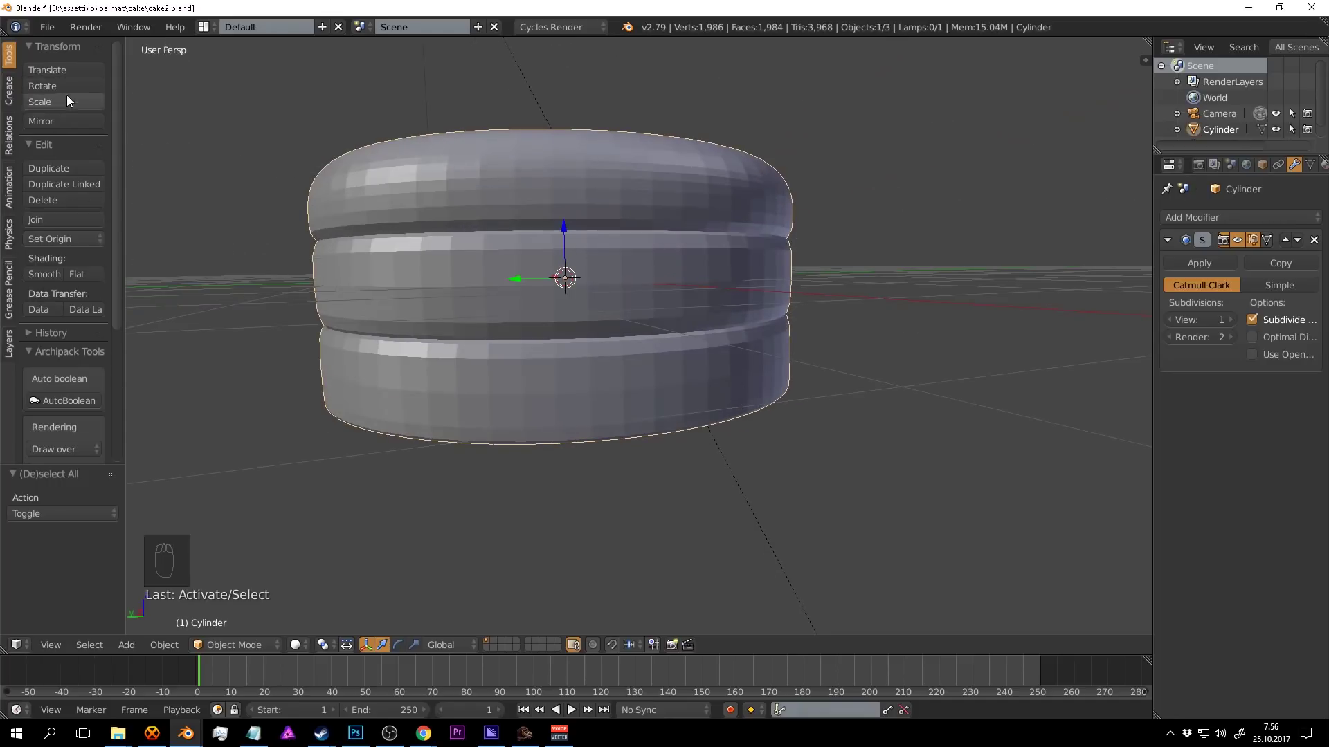
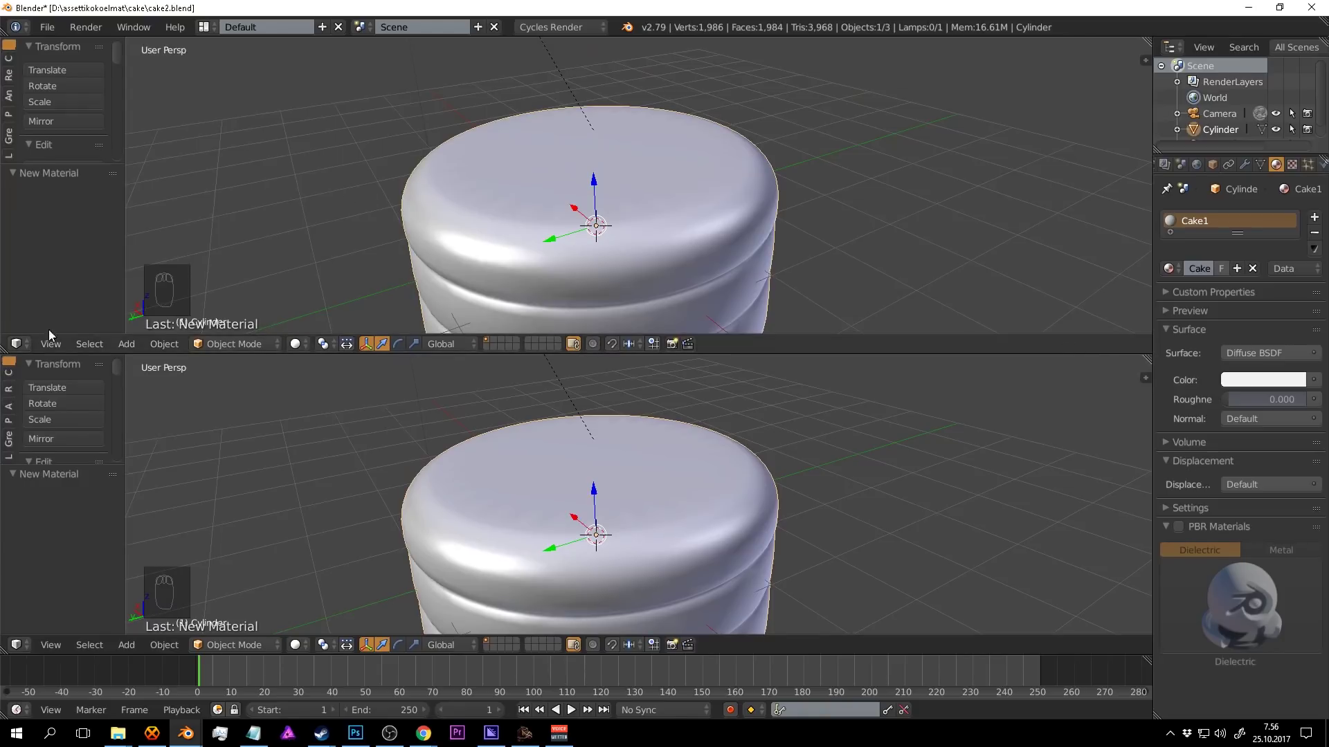
Switch the upper area to the Node Editor showing the Cake1 material nodes.
left_click_drag(17, 354, 62, 604)
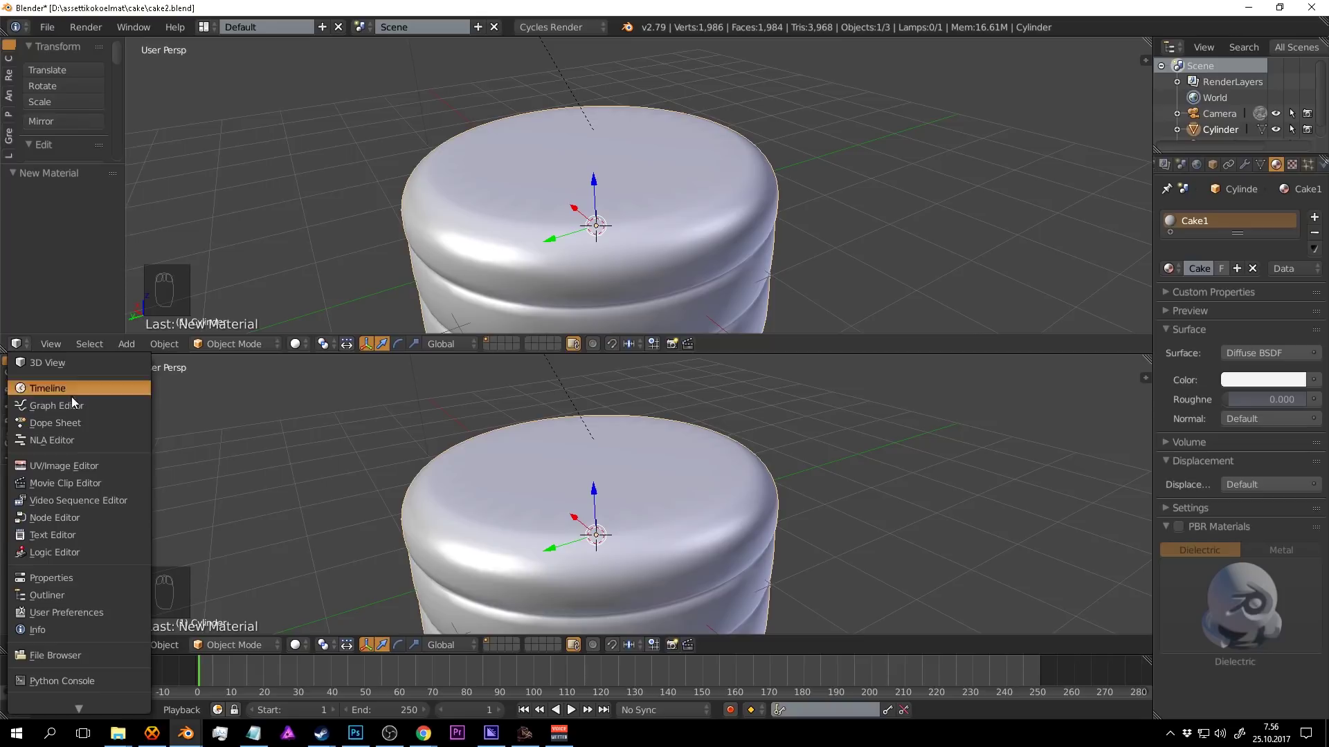
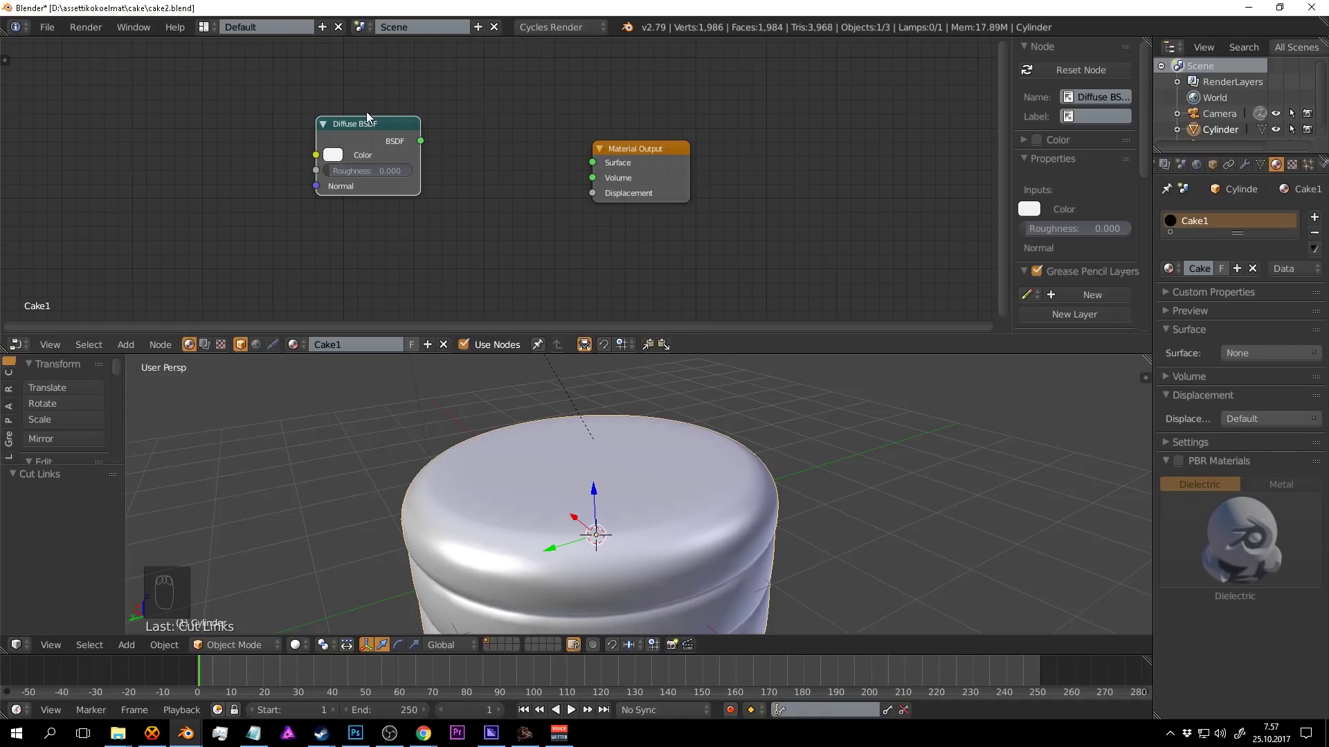
Replace the Diffuse BSDF with a Principled BSDF linked to the Material Output surface.
left_click_drag(387, 132, 600, 131)
left_click_drag(333, 144, 466, 159)
key("x")
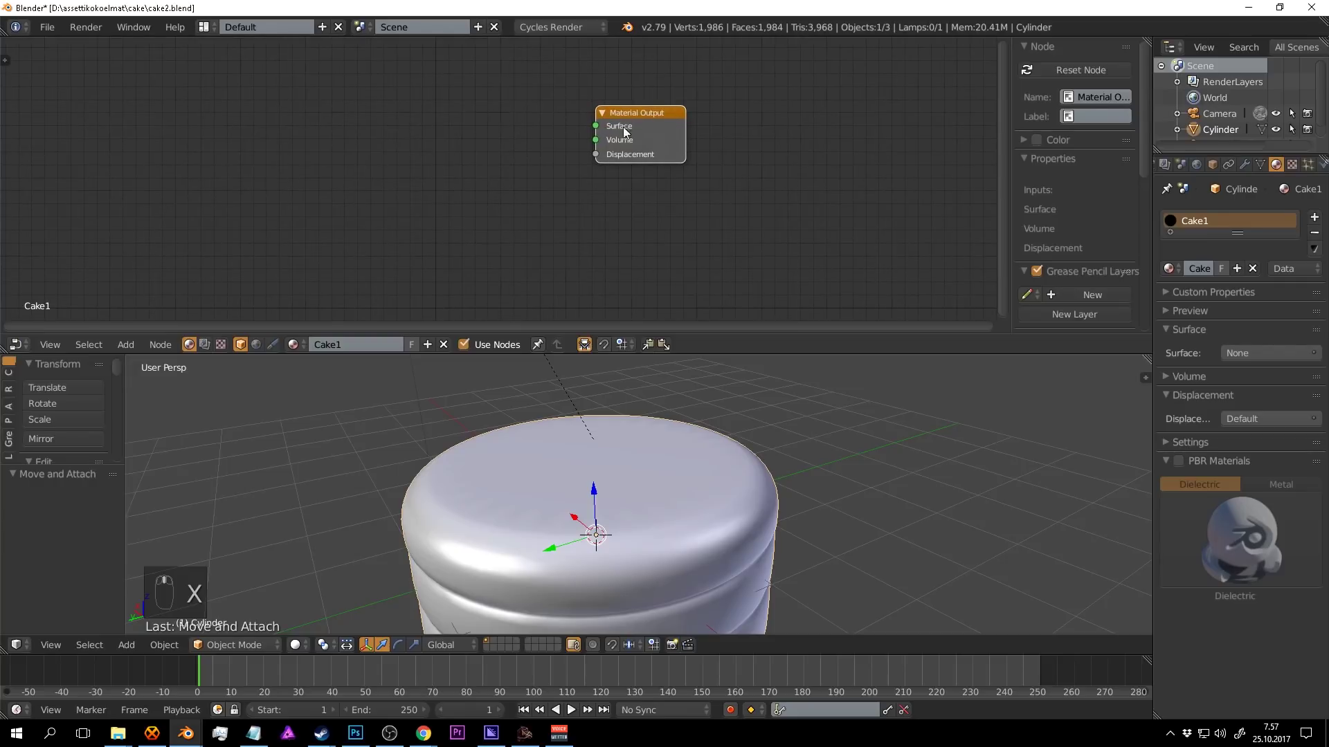
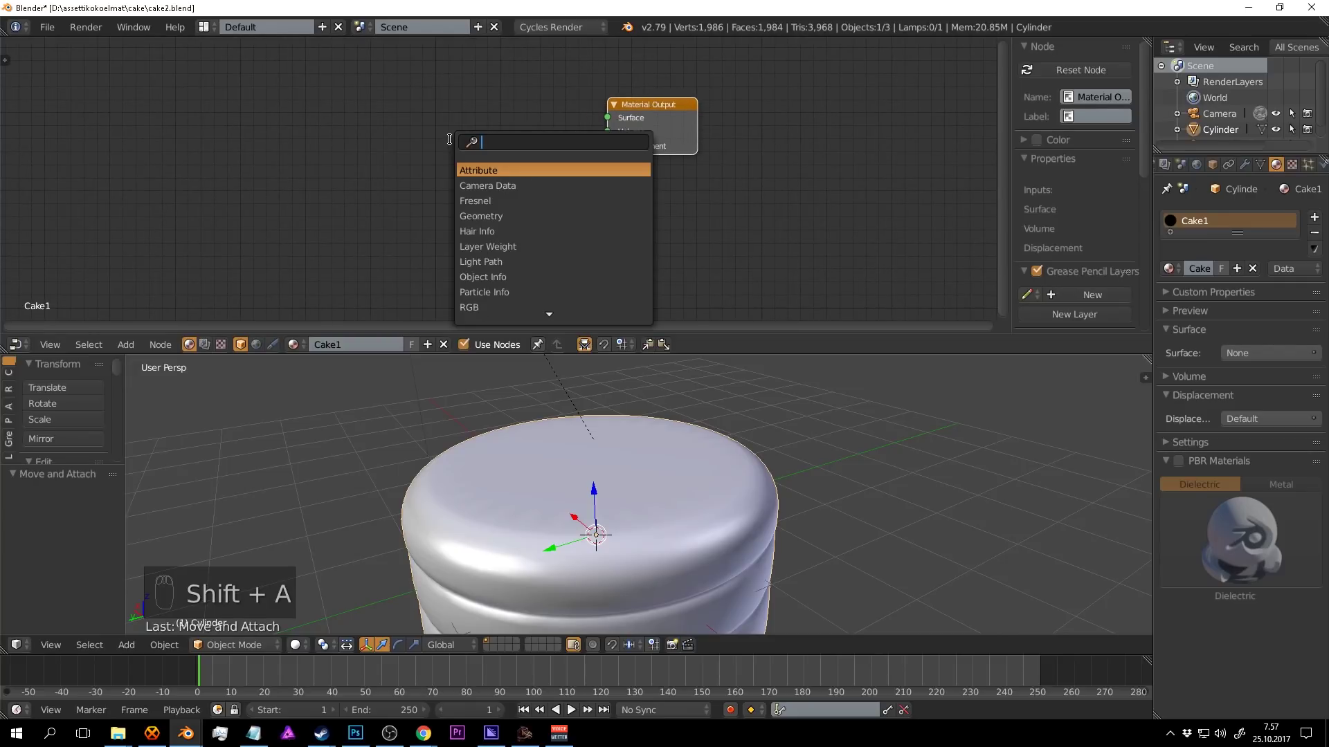
key("shift+a")
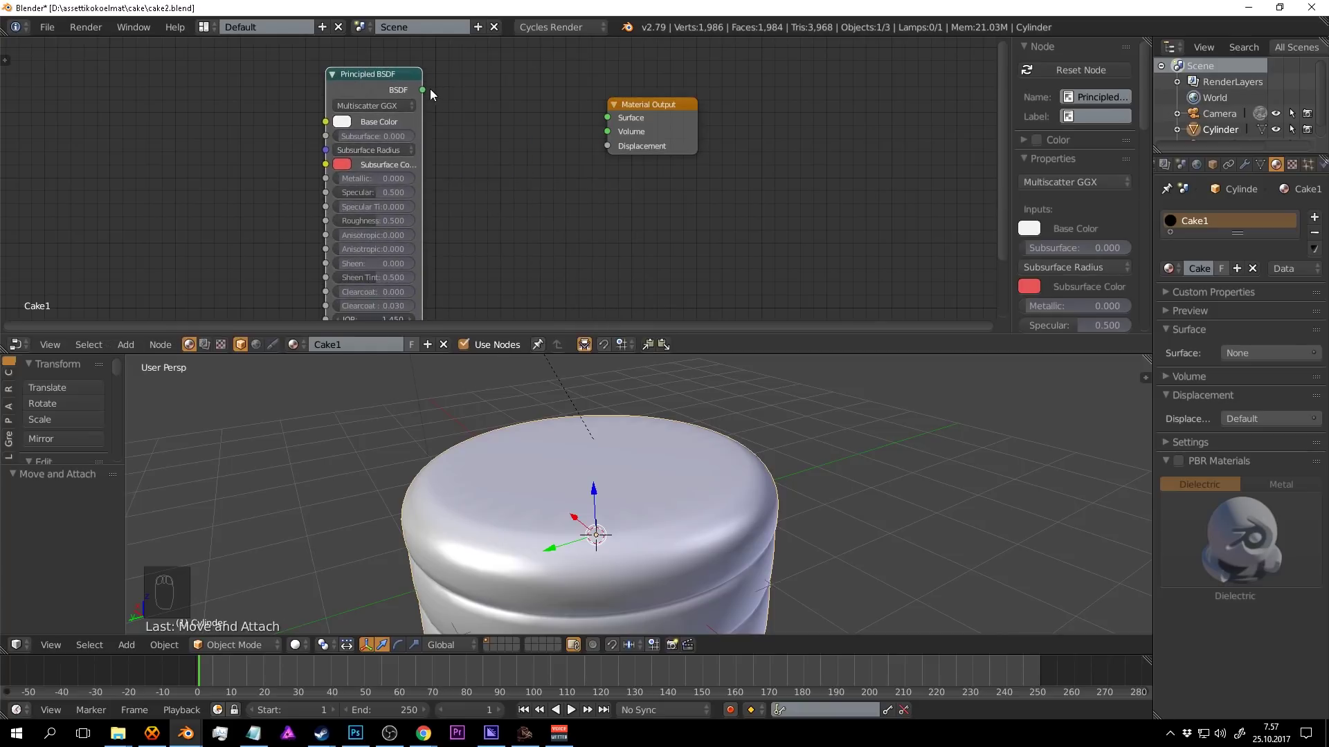
left_click_drag(428, 95, 603, 230)
key("ctrl+s")
Switch the lower 3D viewport to Rendered shading to preview the cake material.
left_click_drag(663, 487, 536, 100)
left_click_drag(556, 27, 622, 484)
left_click_drag(536, 101, 663, 464)
key("shift+z")
left_click_drag(660, 466, 726, 506)
key("ctrl+s")
Lower the Principled BSDF roughness to about 0.08.
left_click_drag(701, 148, 518, 201)
left_click_drag(481, 203, 492, 239)
left_click(491, 239)
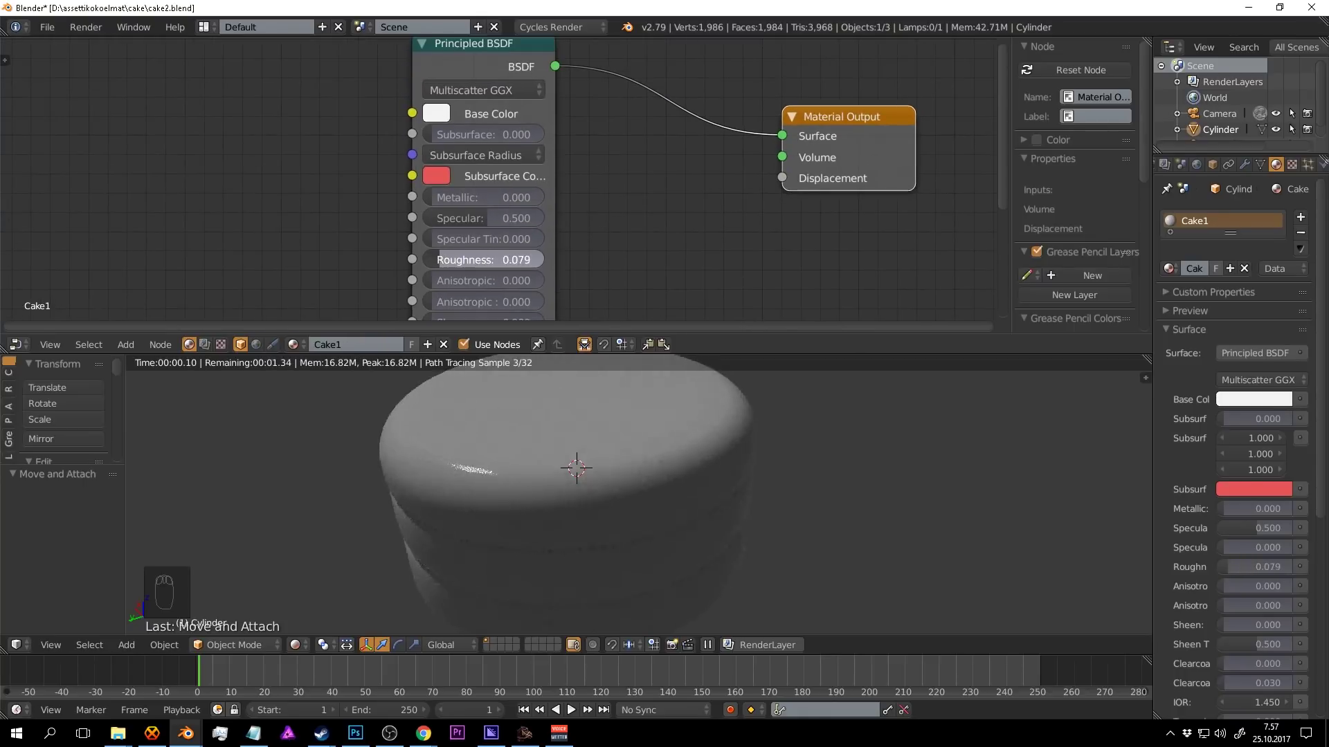
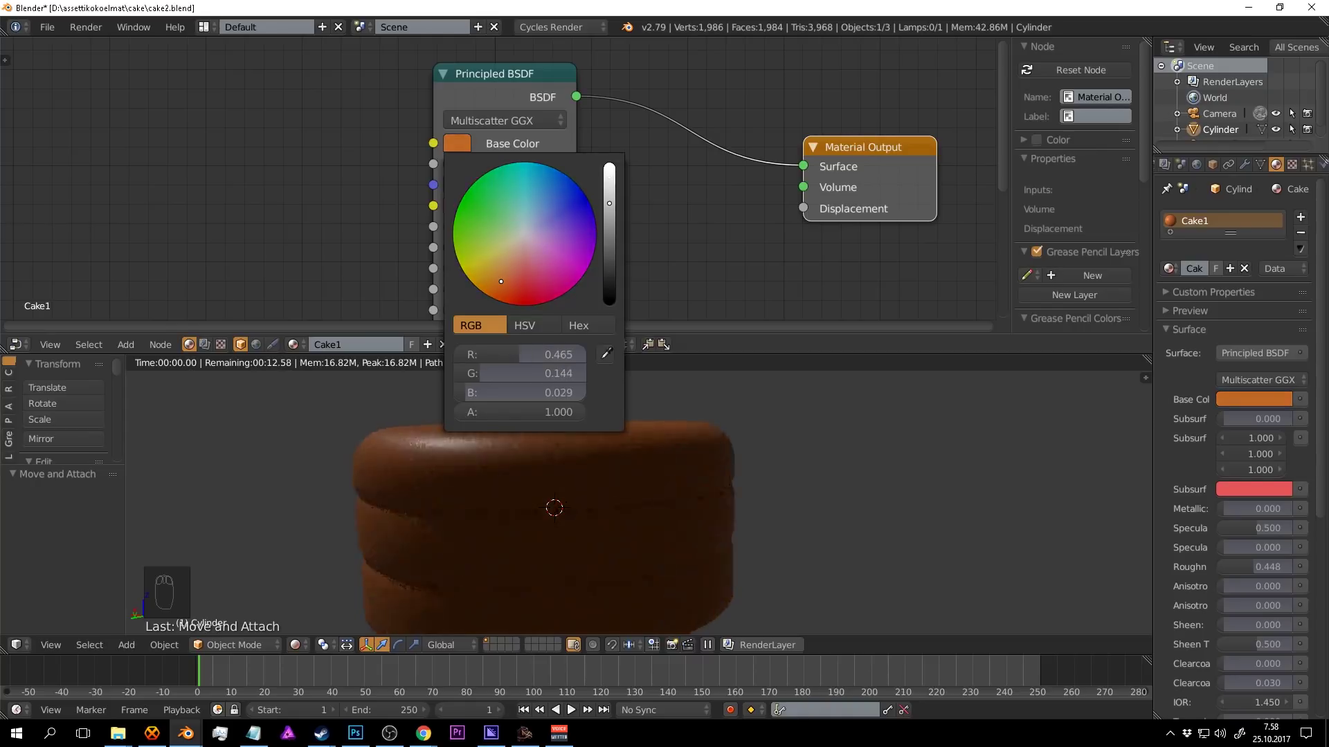
Set the cake's Base Color to a dark brown, darkening it in stages from orange-brown.
left_click_drag(812, 448, 616, 449)
key("ctrl+s")
left_click_drag(632, 242, 637, 180)
left_click_drag(783, 454, 701, 319)
key("ctrl+s")
left_click_drag(756, 461, 519, 130)
left_click_drag(496, 112, 531, 219)
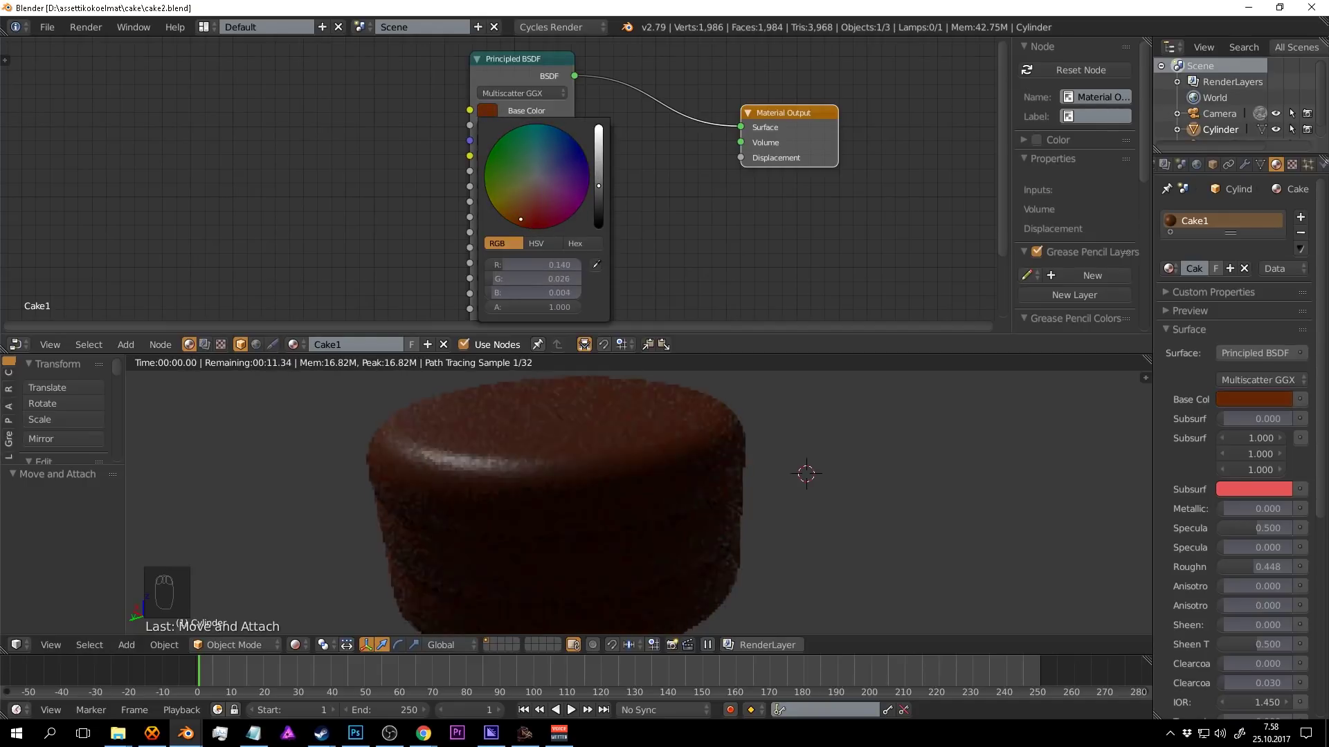
key("ctrl+s")
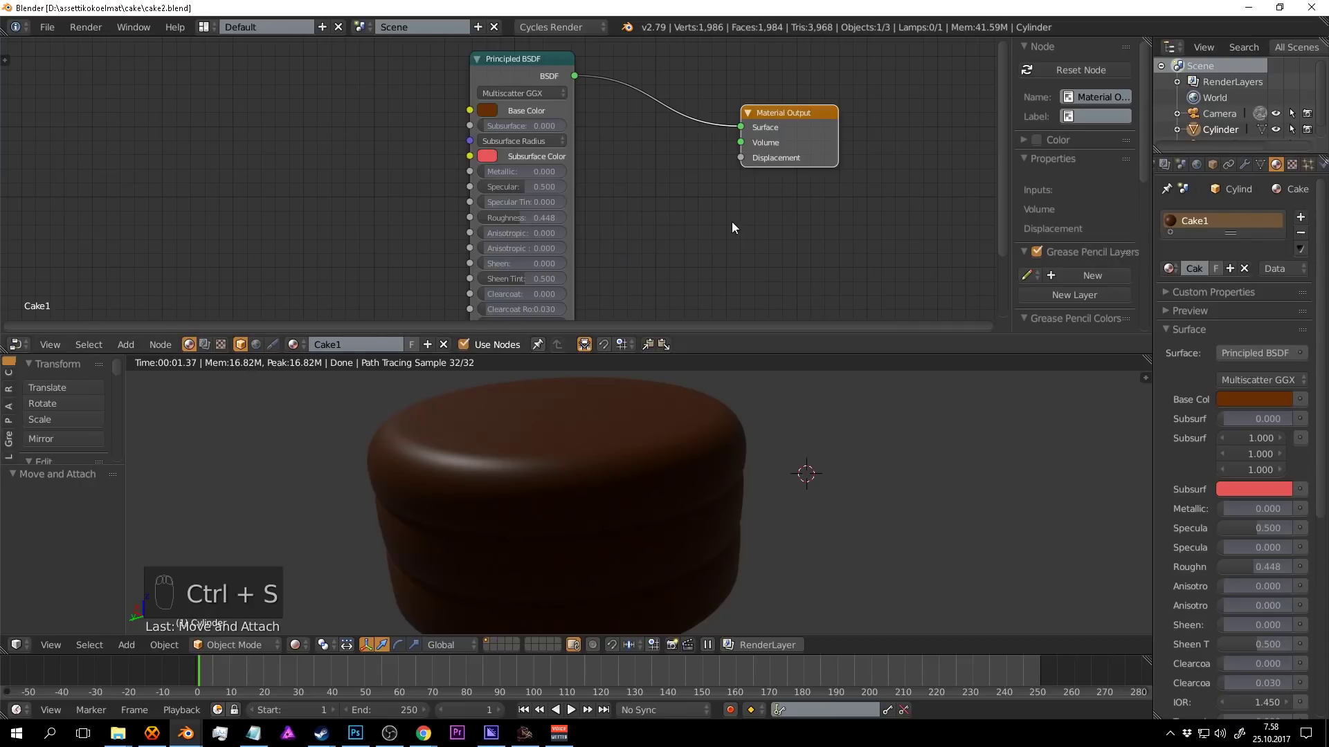
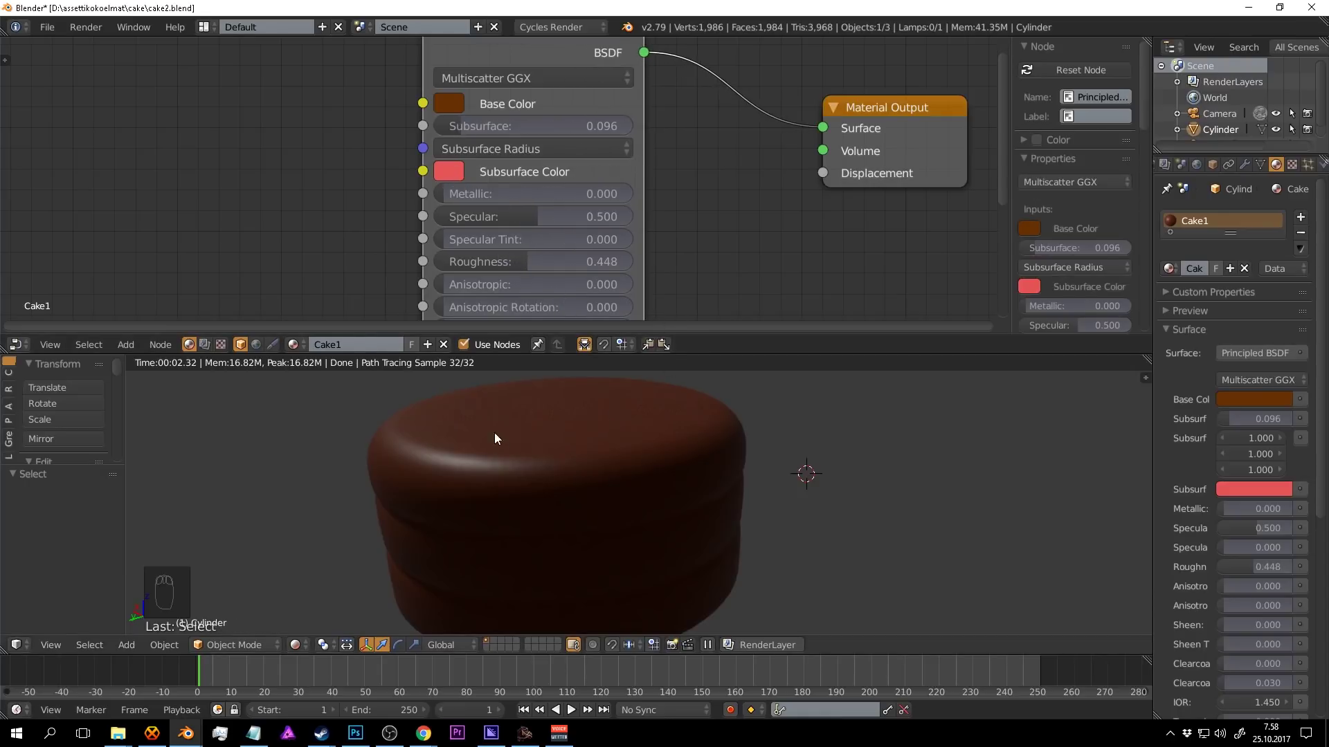
Raise the subsurface scattering amount on the cake shader.
left_click_drag(453, 427, 466, 117)
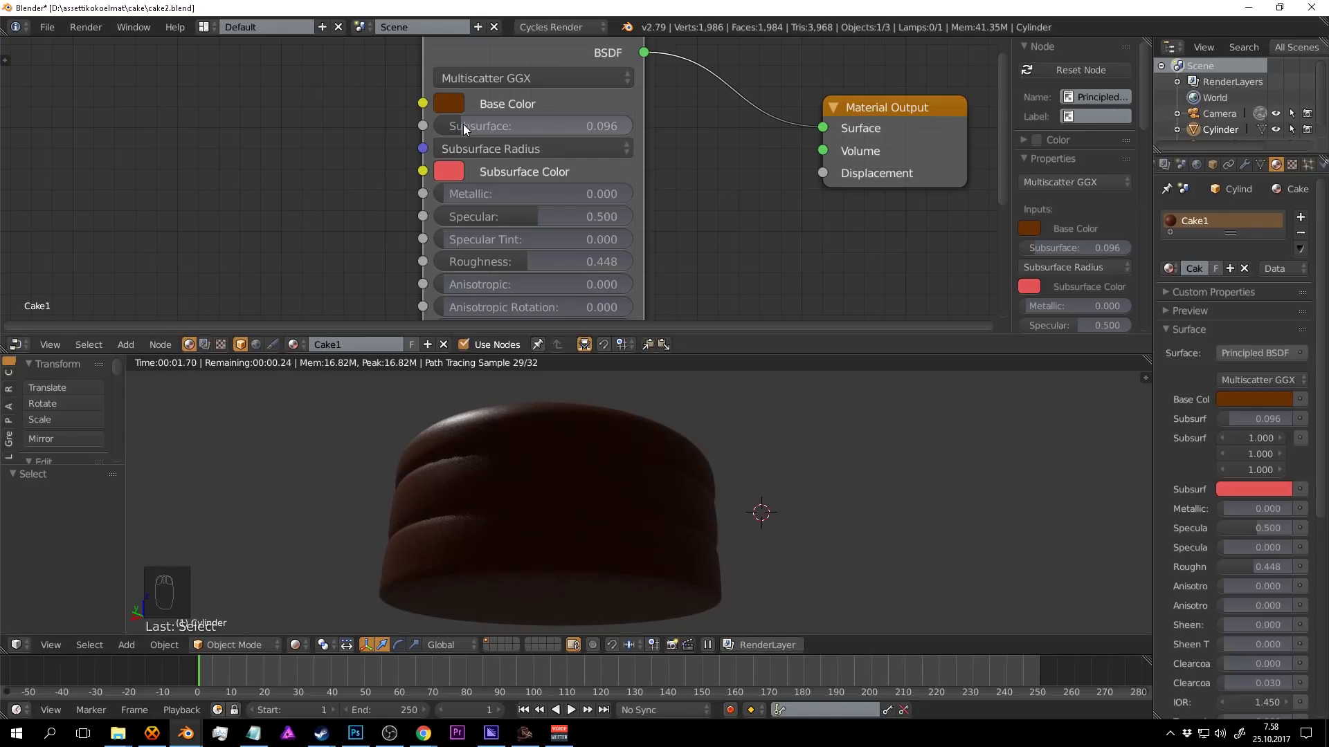
left_click_drag(468, 127, 659, 461)
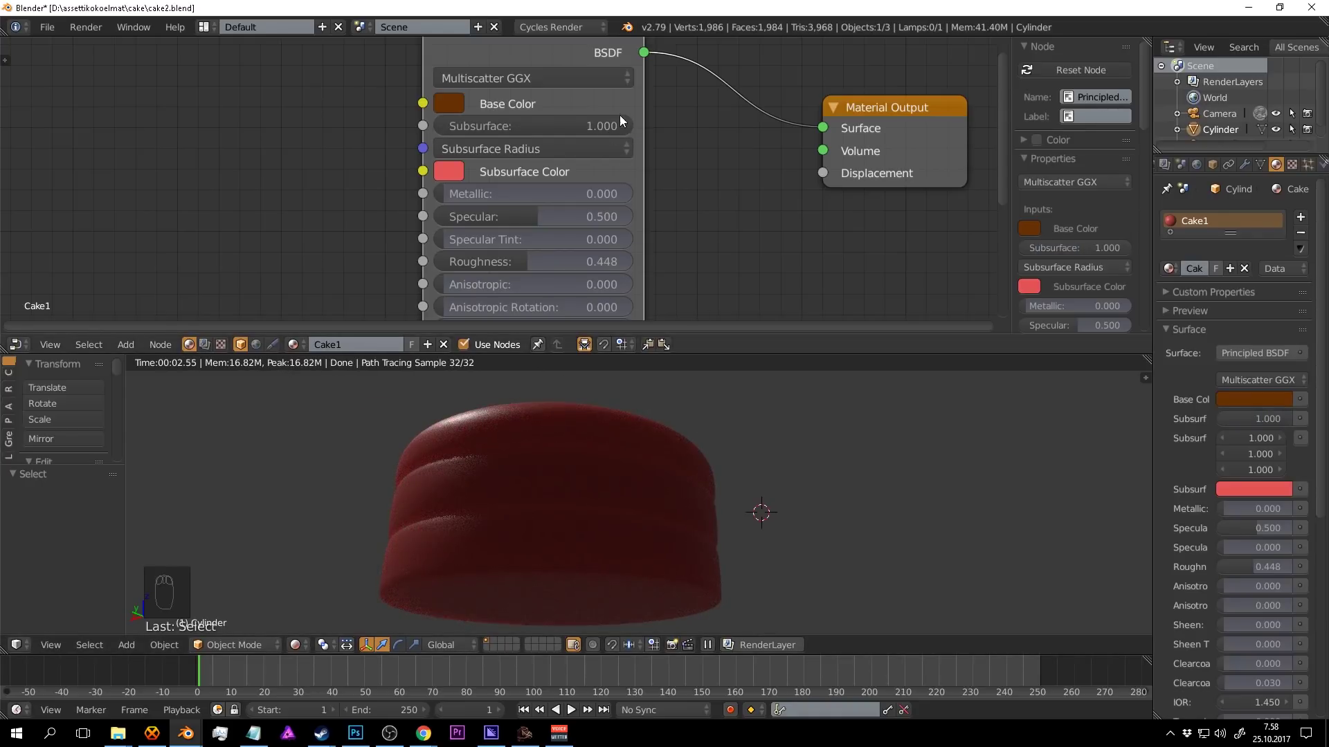
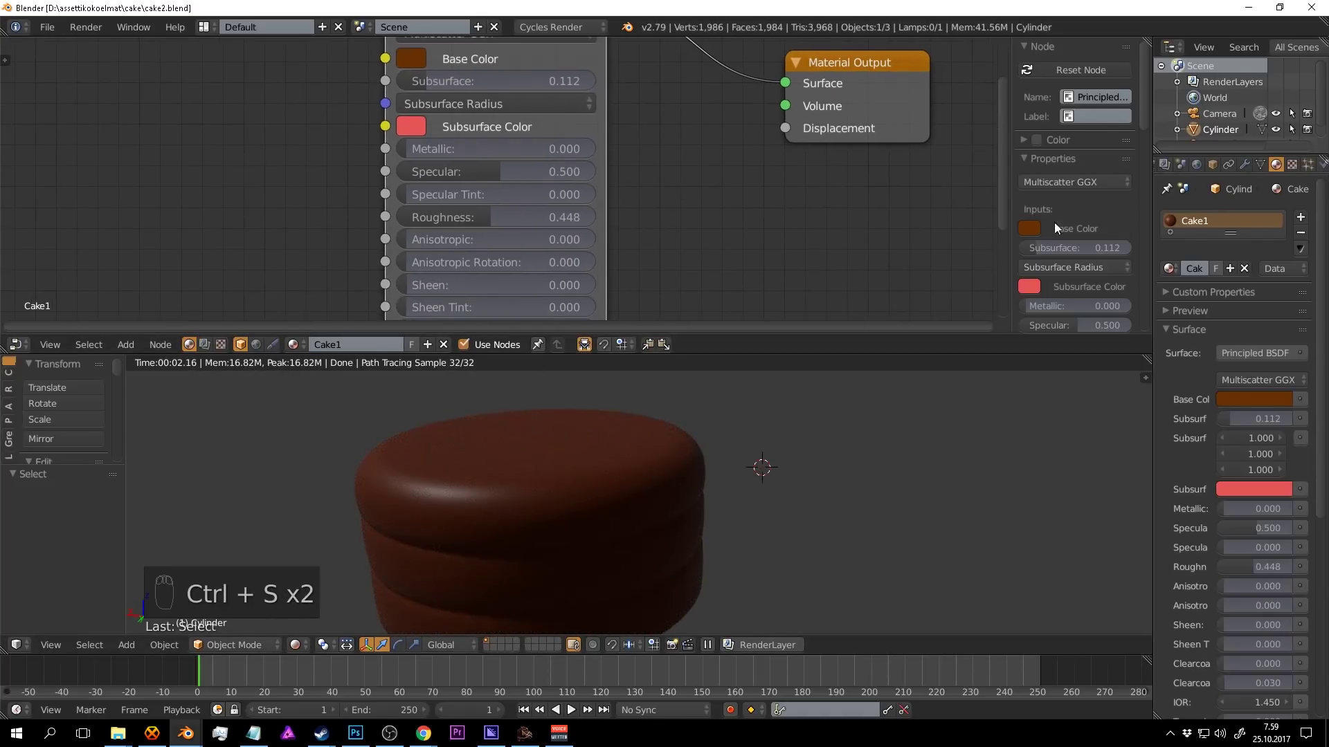
Add a second material slot renamed Cake2 and return the view to Solid shading.
left_click_drag(738, 227, 1308, 218)
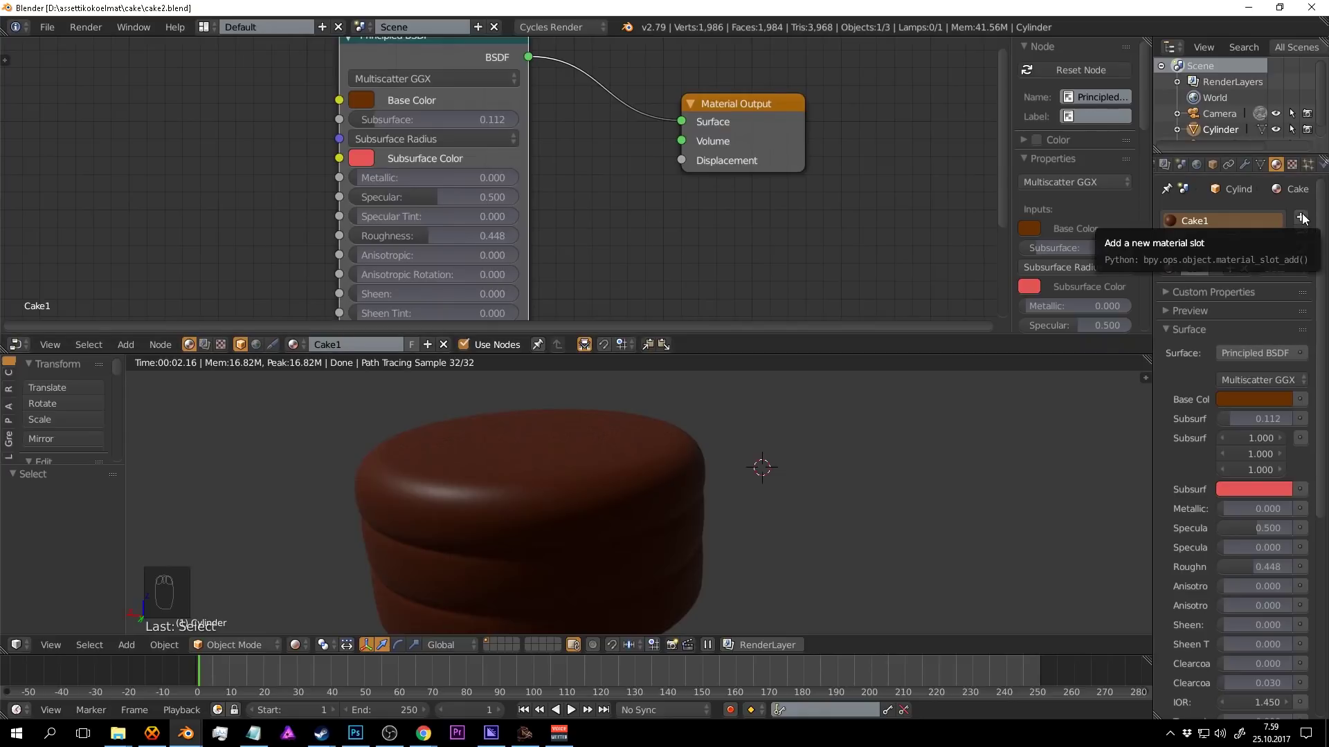
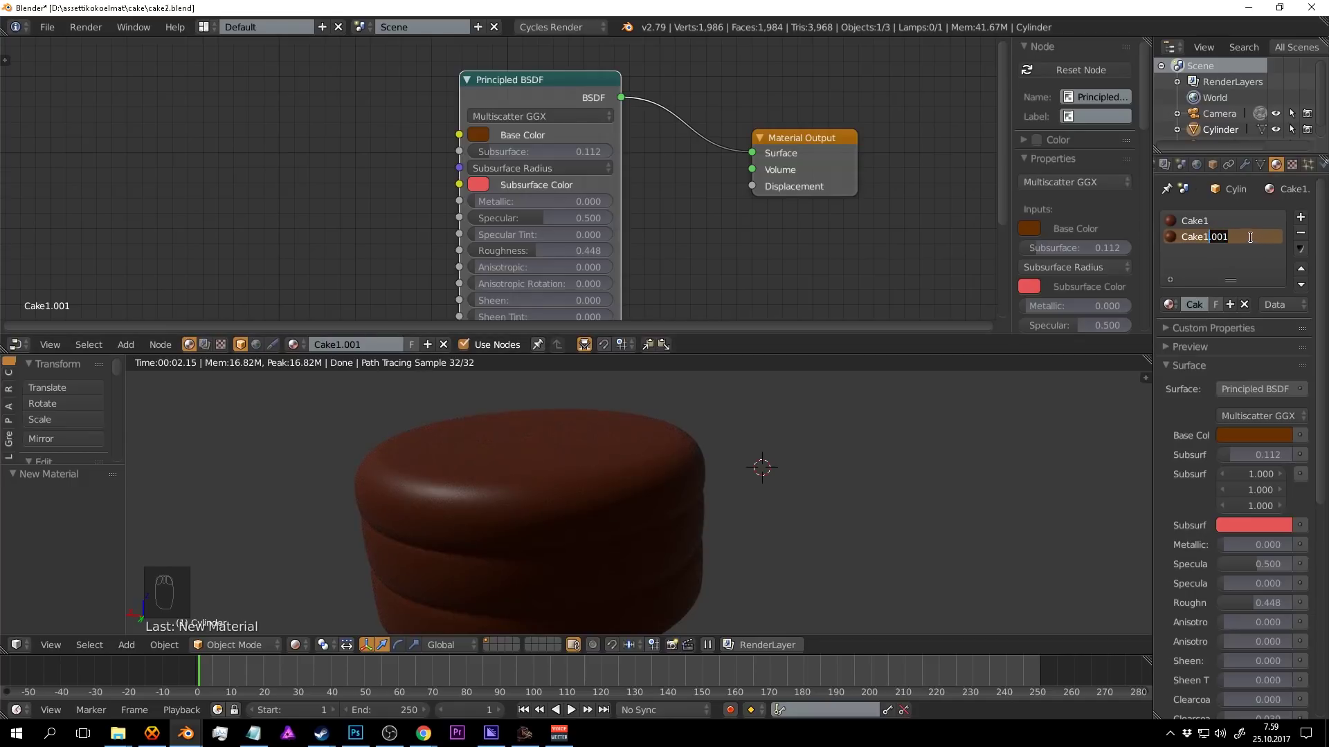
key("BackSpace")
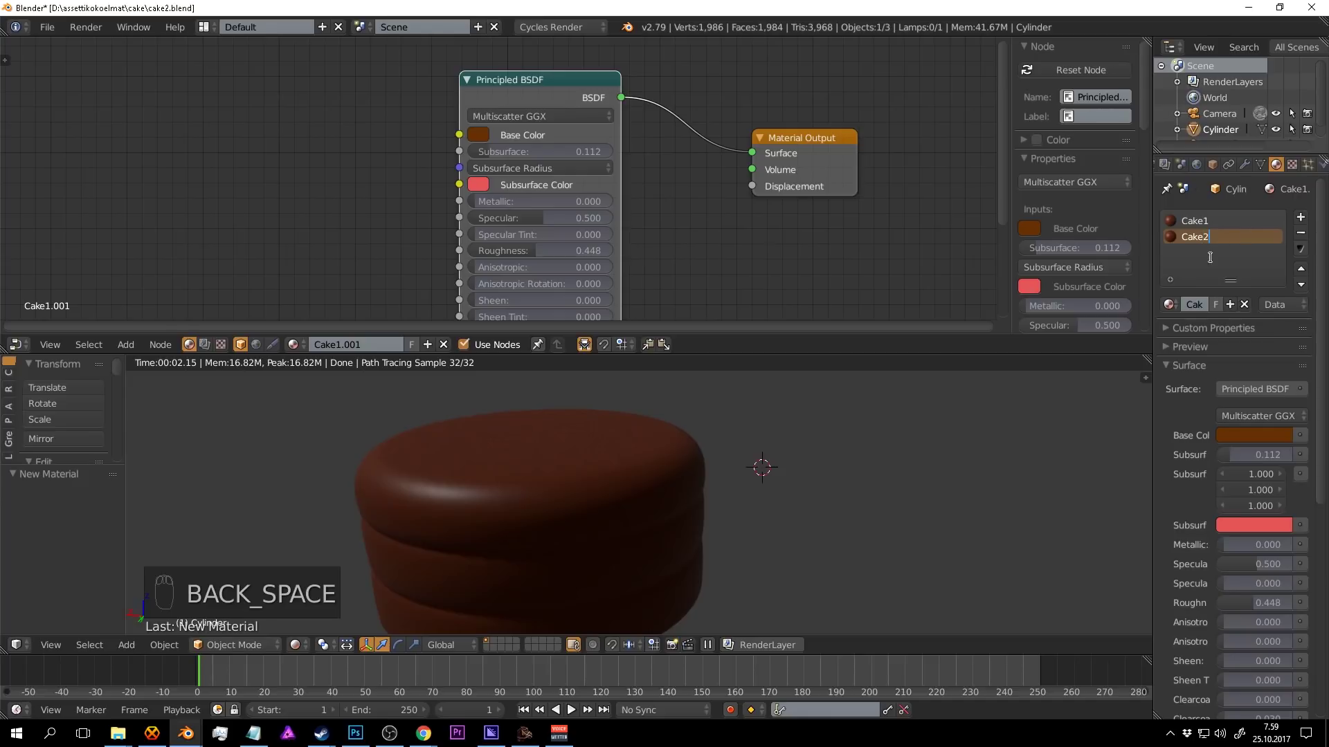
middle_click(729, 471)
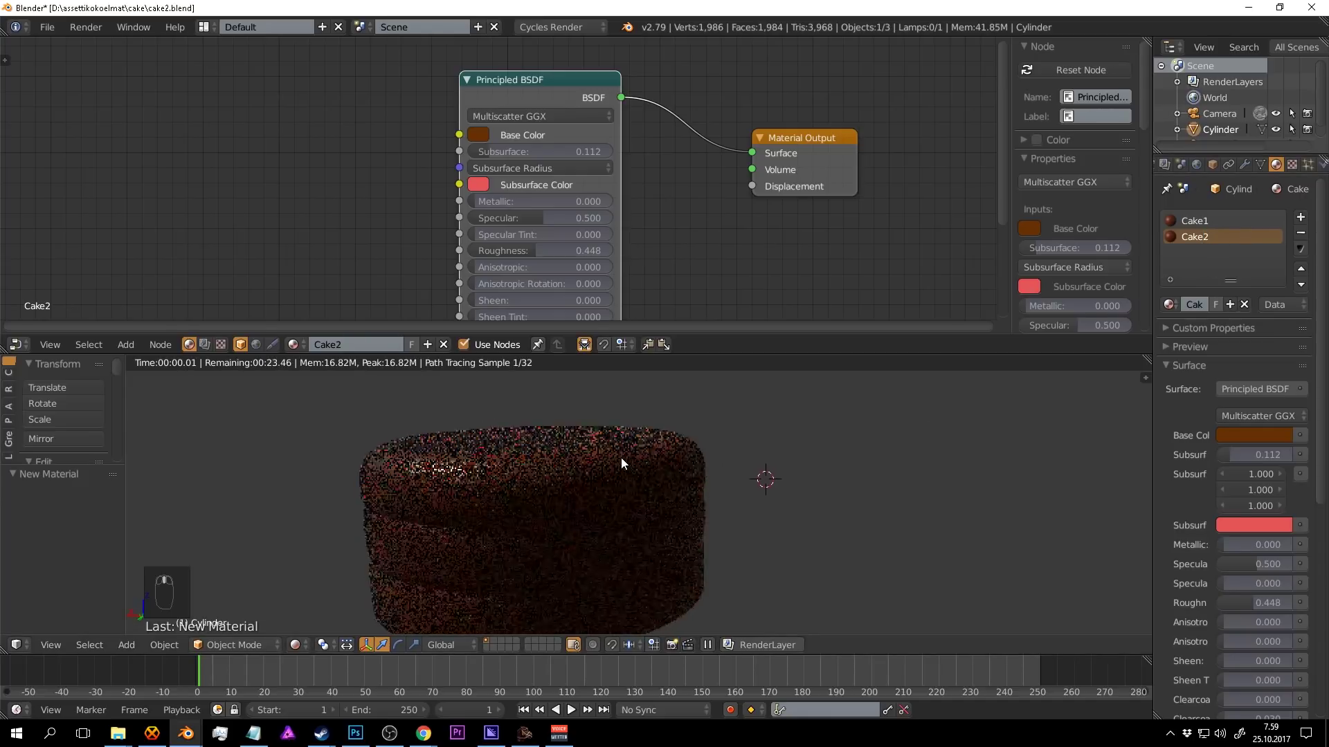
key("shift+z")
Set the material's Viewport Color to brown, save, and enter Edit Mode on the cake.
left_click_drag(698, 459, 1214, 229)
left_click_drag(1215, 228, 1205, 248)
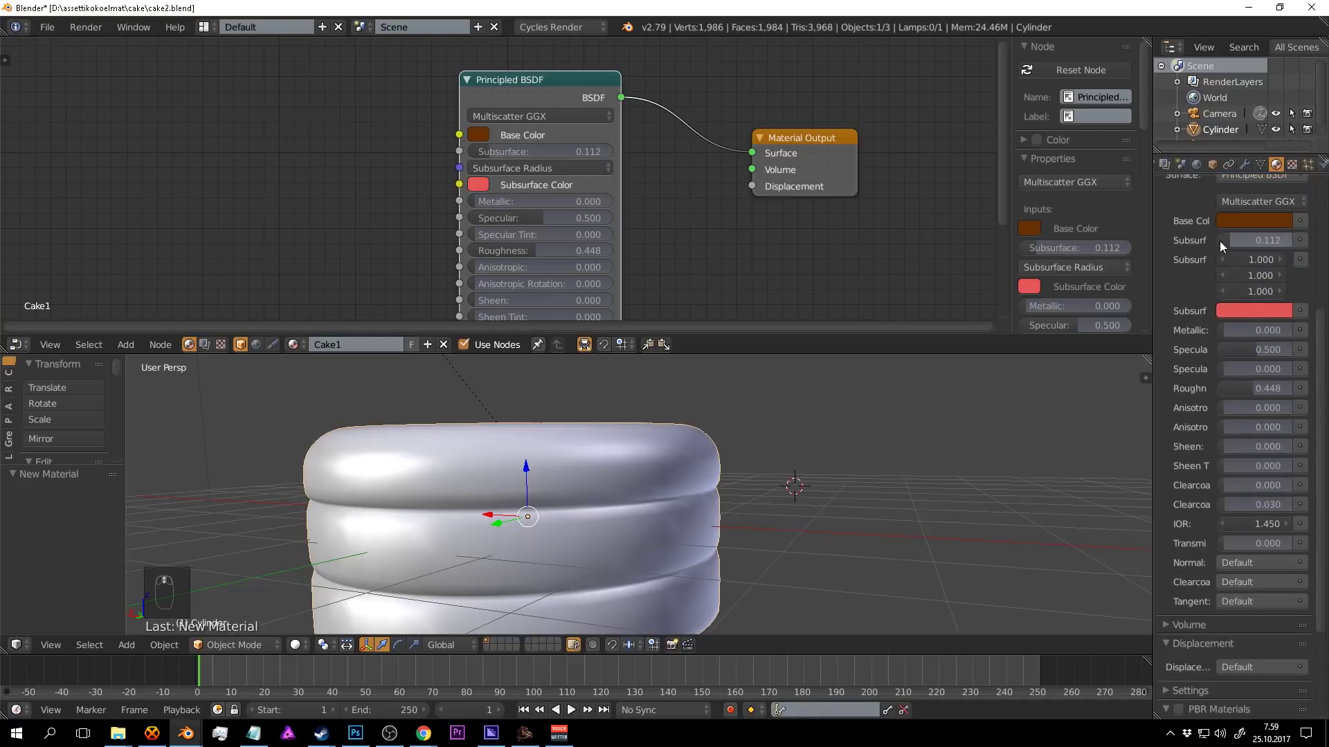
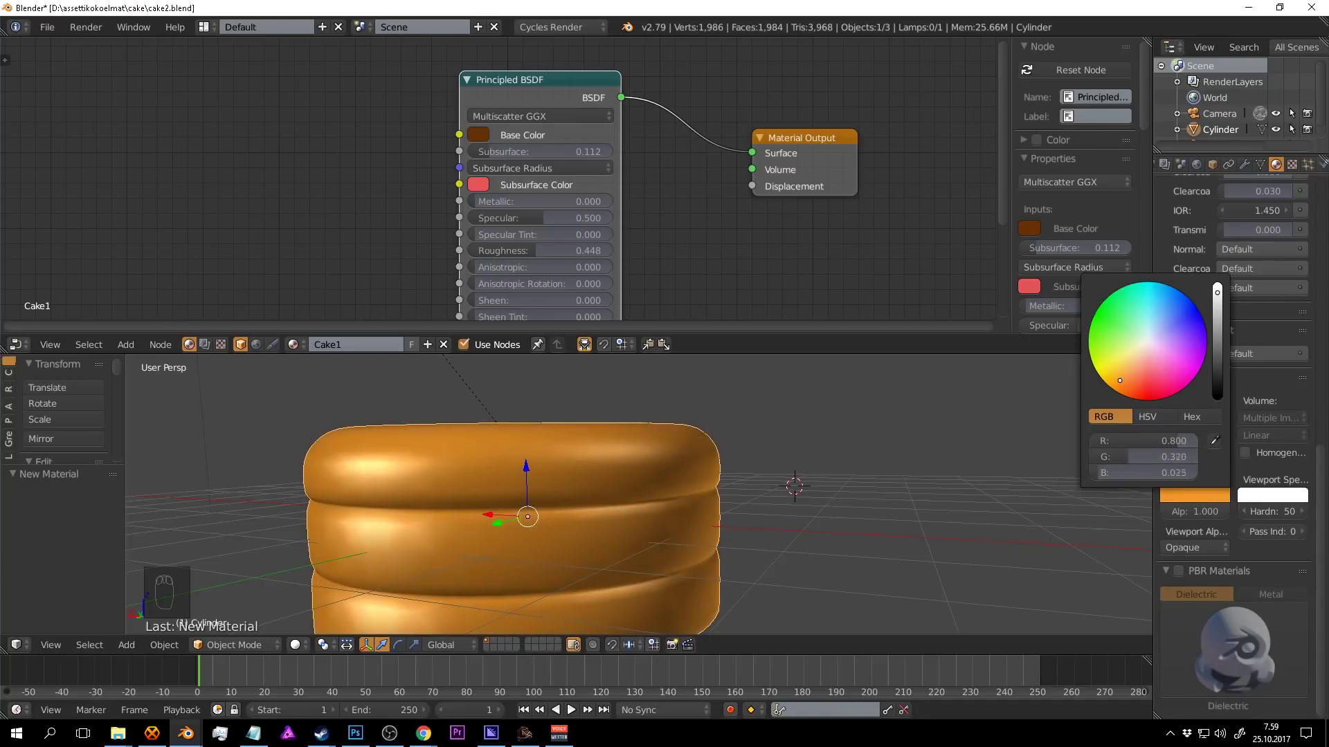
left_click_drag(485, 140, 1197, 497)
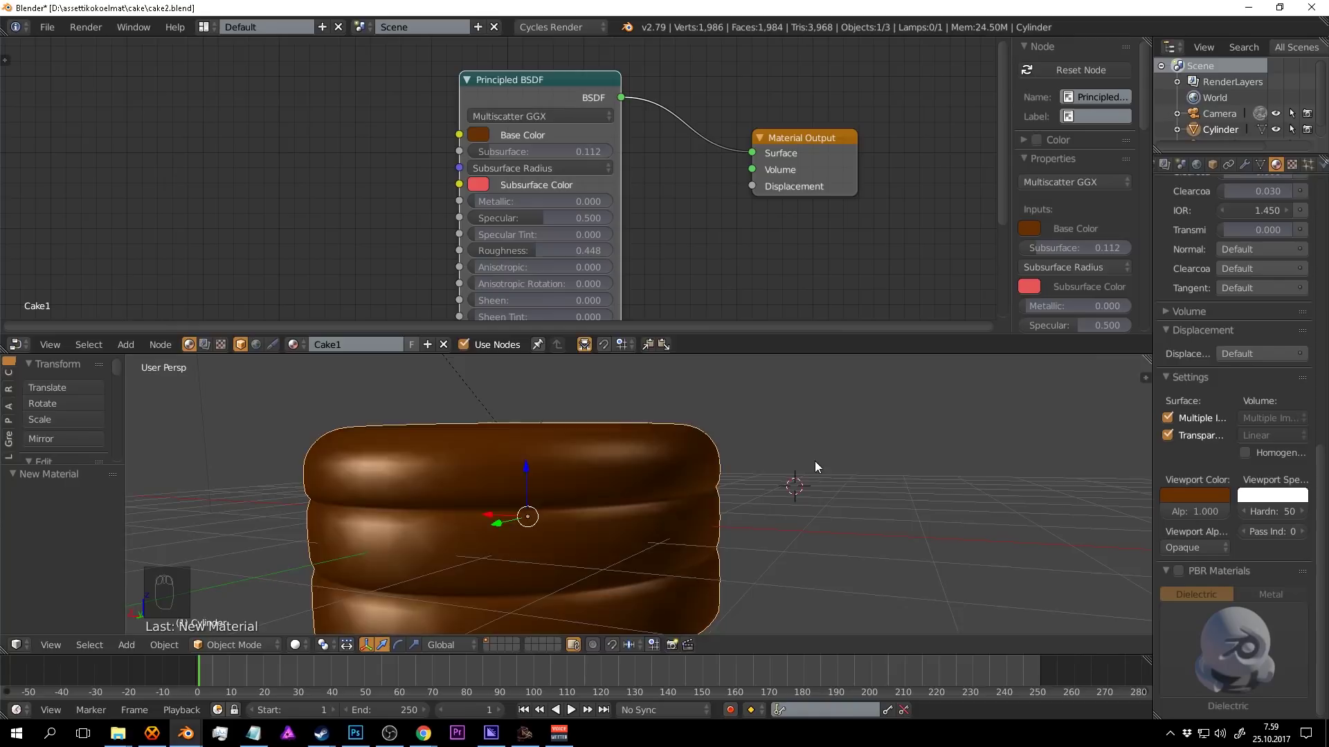
left_click_drag(812, 470, 751, 446)
key("a")
key("ctrl+s")
key("Tab")
key("a")
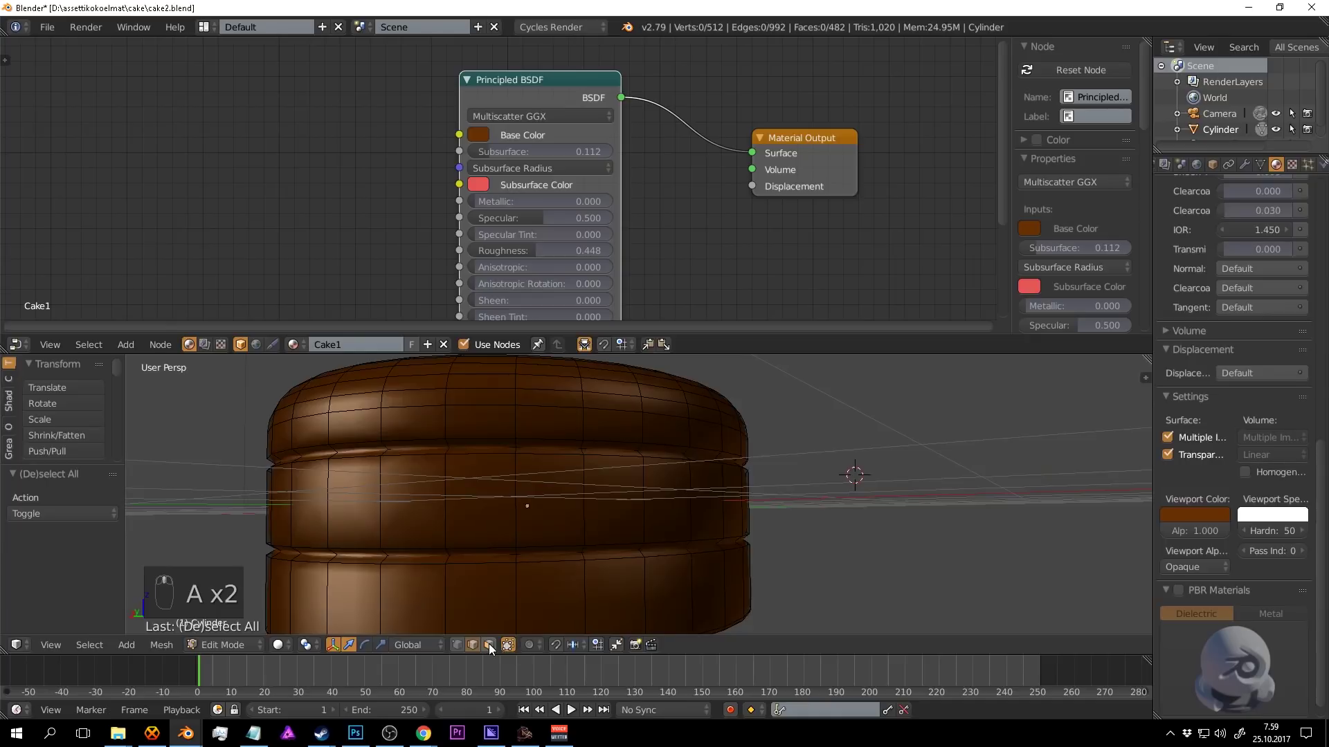
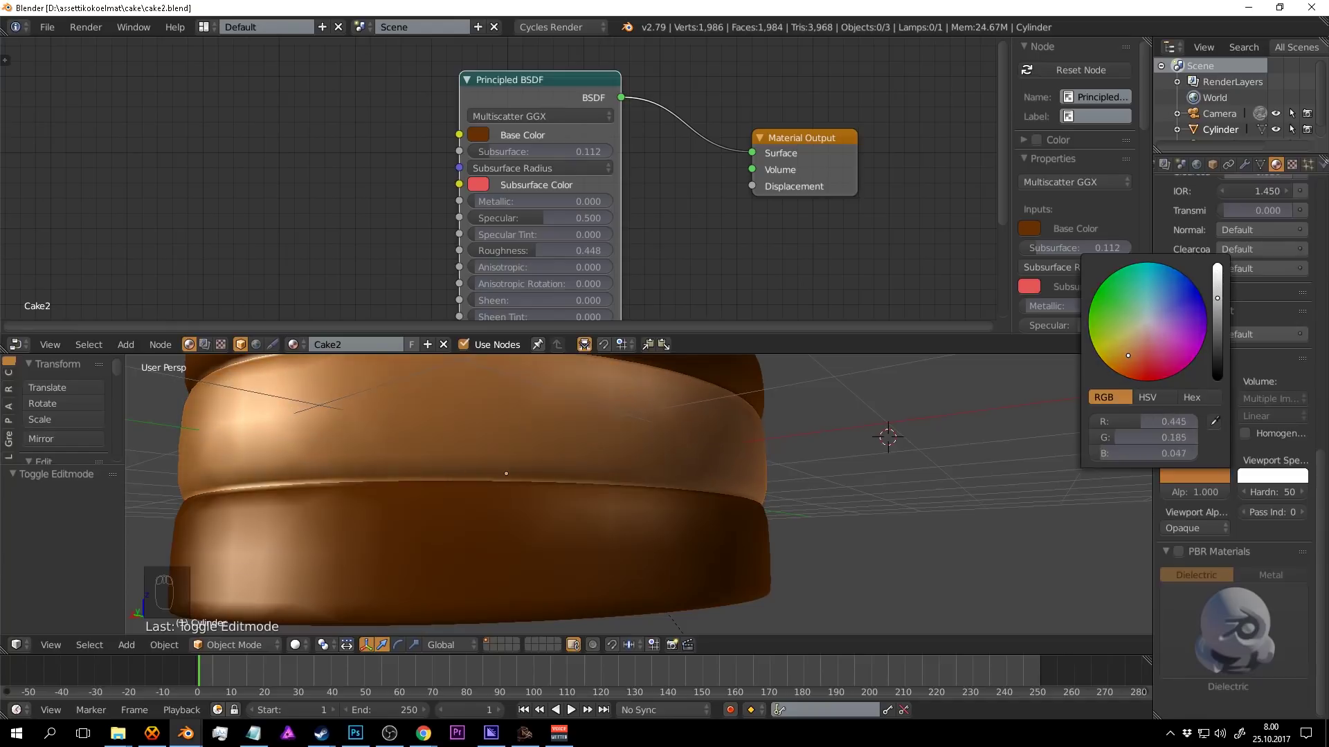
Lighten the Base Color from dark brown to a caramel brown and save.
left_click_drag(819, 445, 492, 142)
key("ctrl+s")
left_click_drag(1215, 481, 489, 140)
left_click_drag(637, 179, 705, 403)
key("ctrl+s")
left_click_drag(533, 111, 677, 231)
key("ctrl+s")
left_click_drag(710, 415, 720, 444)
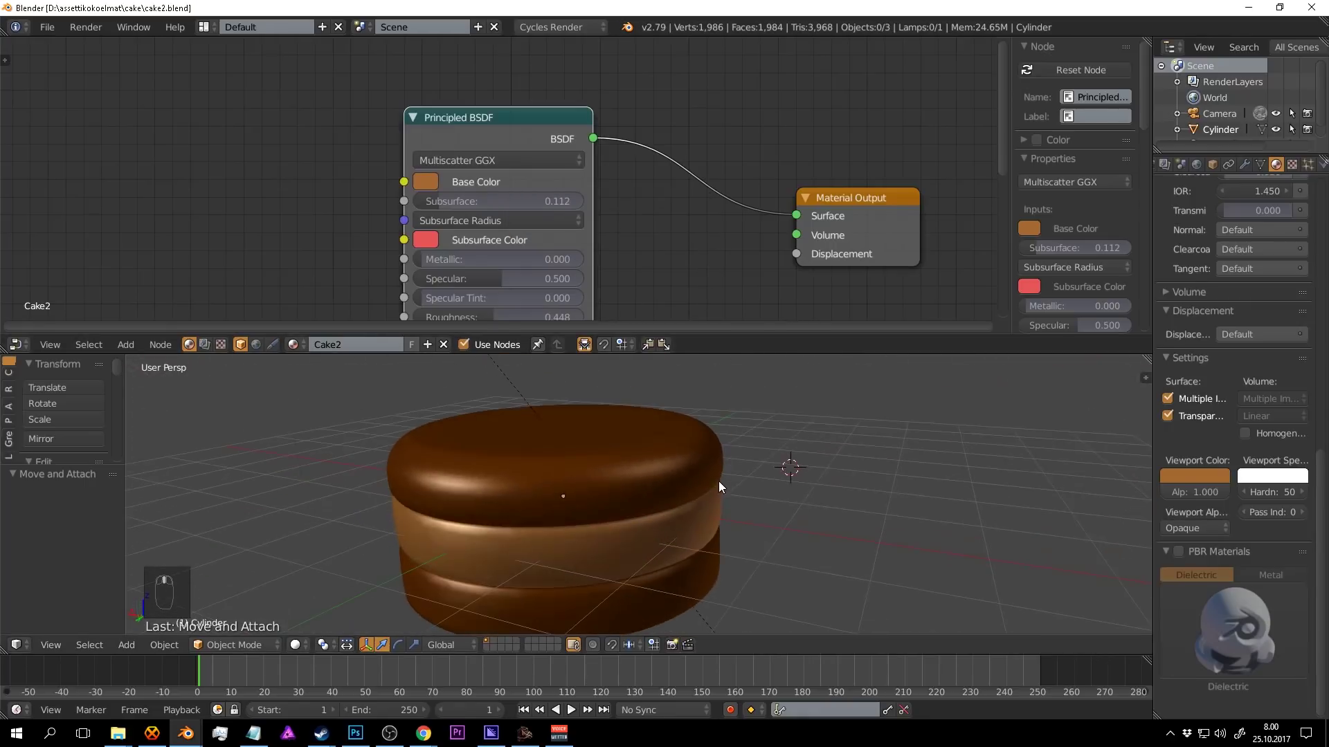
Frame the whole scene, orbit closer to the cake and select it.
key("shift+c")
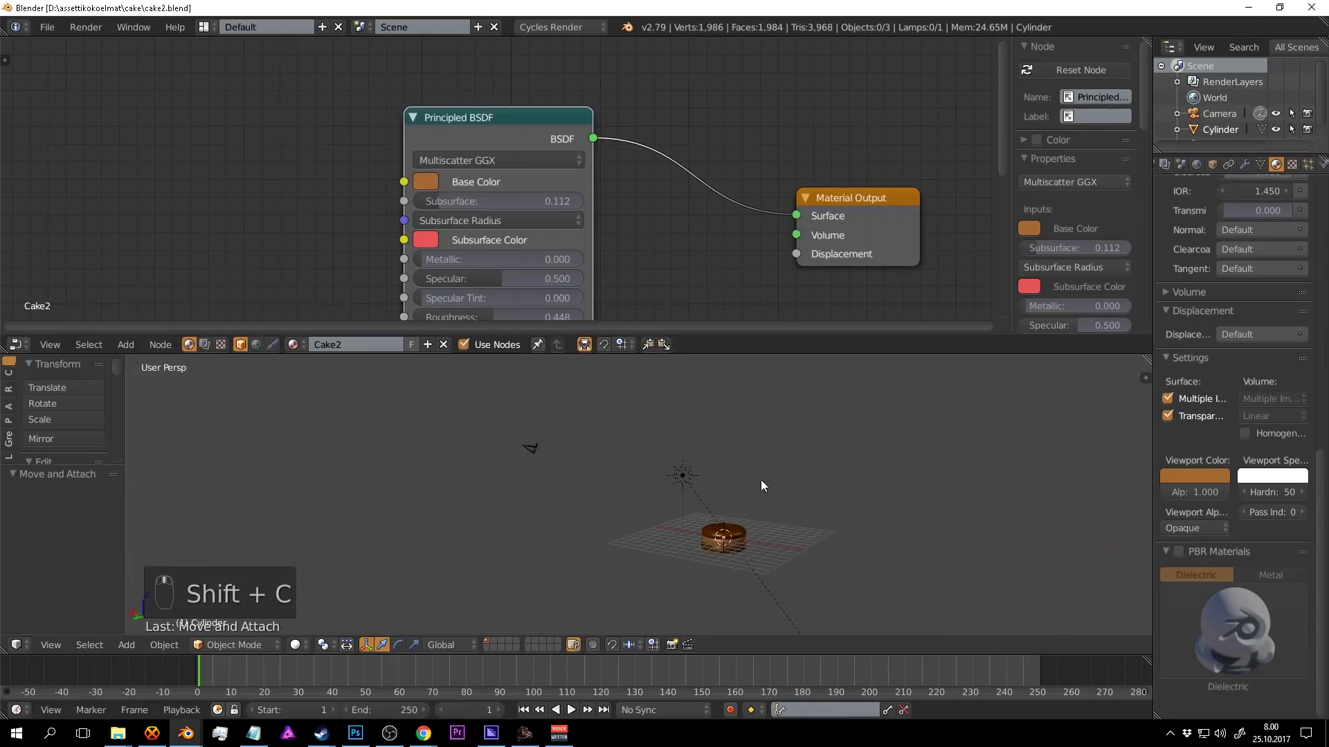
key("ctrl+s")
middle_click(752, 483)
left_click_drag(752, 482, 712, 386)
left_click_drag(706, 447, 682, 446)
left_click_drag(712, 387, 646, 626)
left_click_drag(667, 449, 673, 452)
left_click_drag(647, 378, 653, 388)
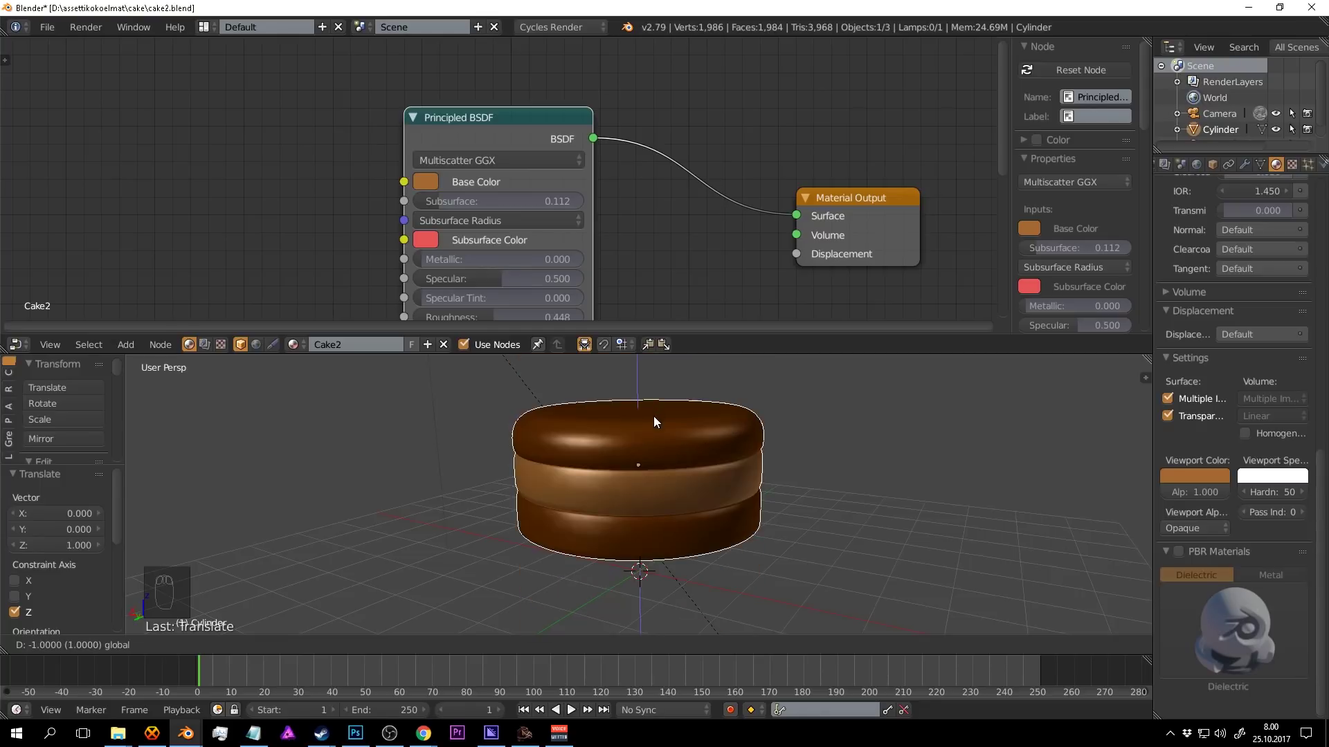
middle_click(685, 470)
Enlarge the 3D viewport over the node editor and inspect the cake from around.
key("a")
key("ctrl+s")
left_click_drag(678, 468, 348, 535)
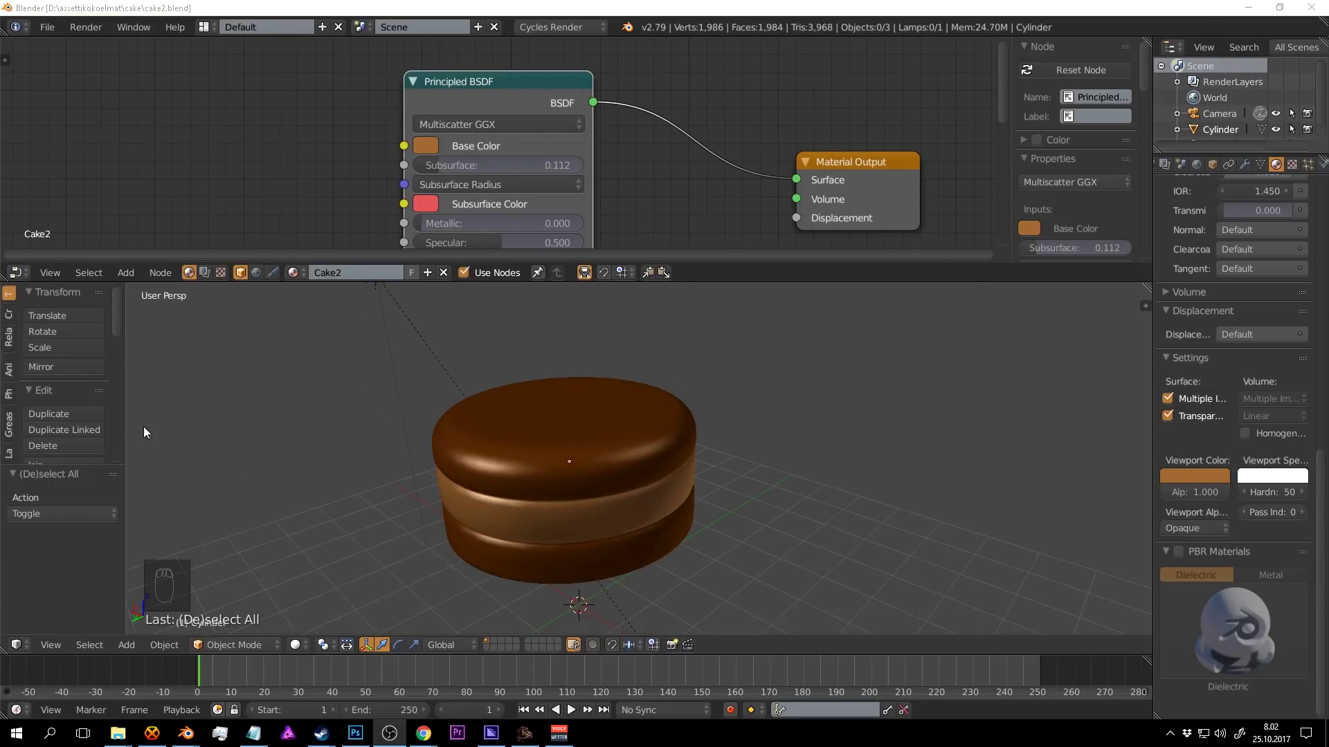
left_click_drag(723, 468, 639, 460)
key("d")
key("d")
key("d")
left_click_drag(728, 492, 700, 483)
key("ctrl+z")
key("shift+c")
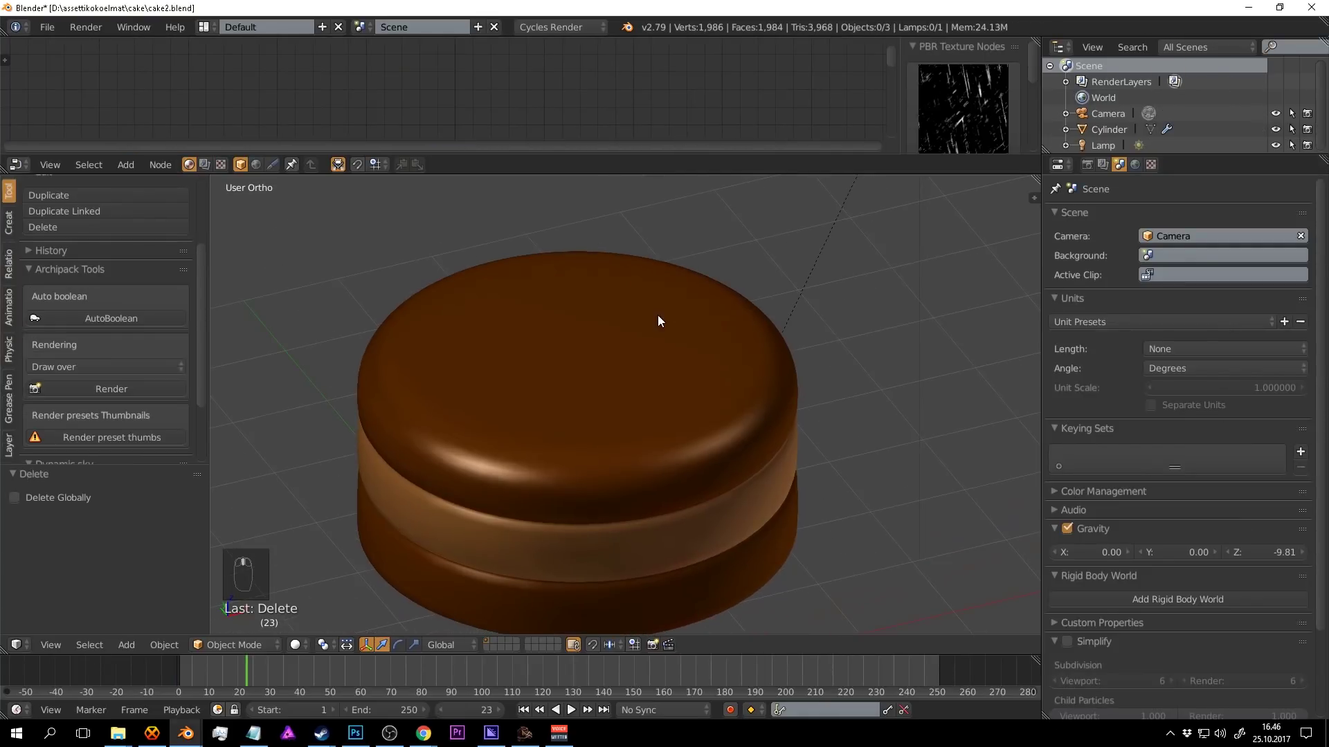
Add a Cube mesh to the scene via Shift+A > Mesh.
left_click_drag(708, 380, 631, 322)
left_click_drag(570, 352, 611, 339)
left_click_drag(630, 316, 628, 309)
key("shift+a")
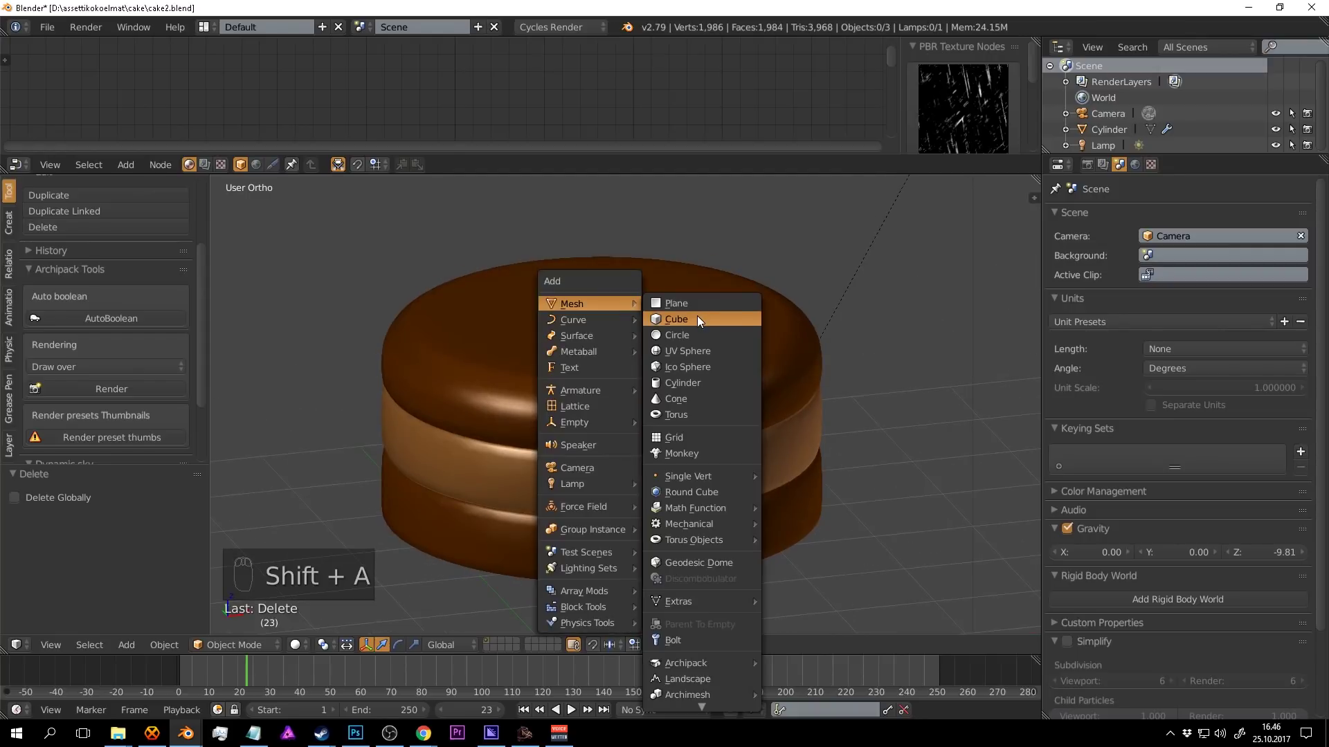
scroll("up", 3)
left_click_drag(641, 357, 717, 354)
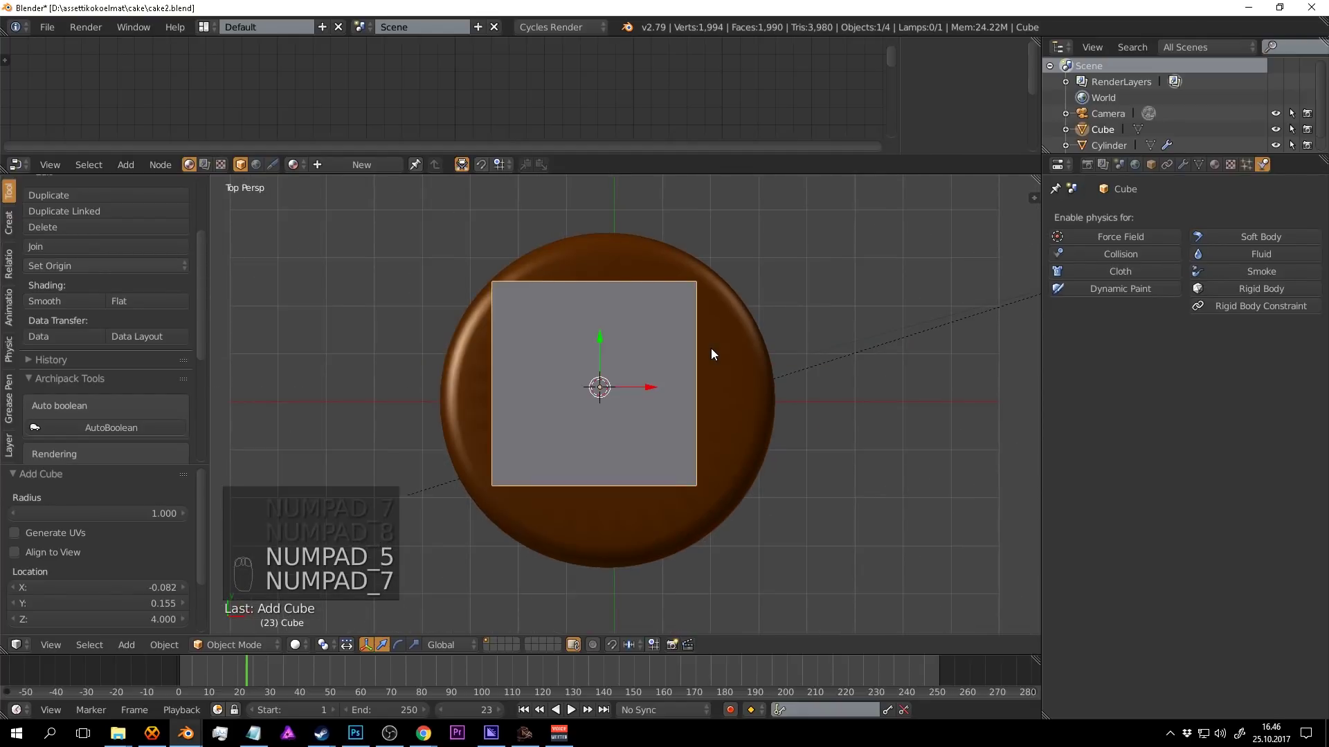
middle_click(717, 359)
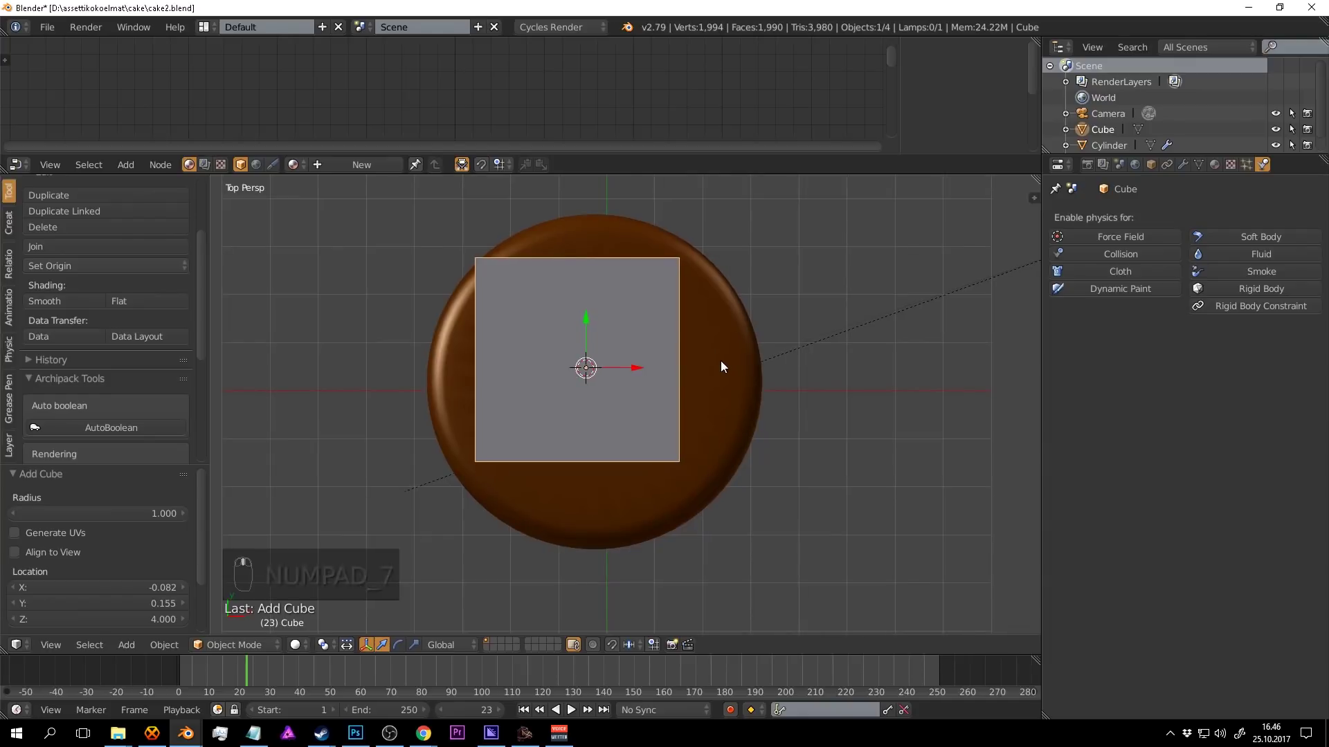
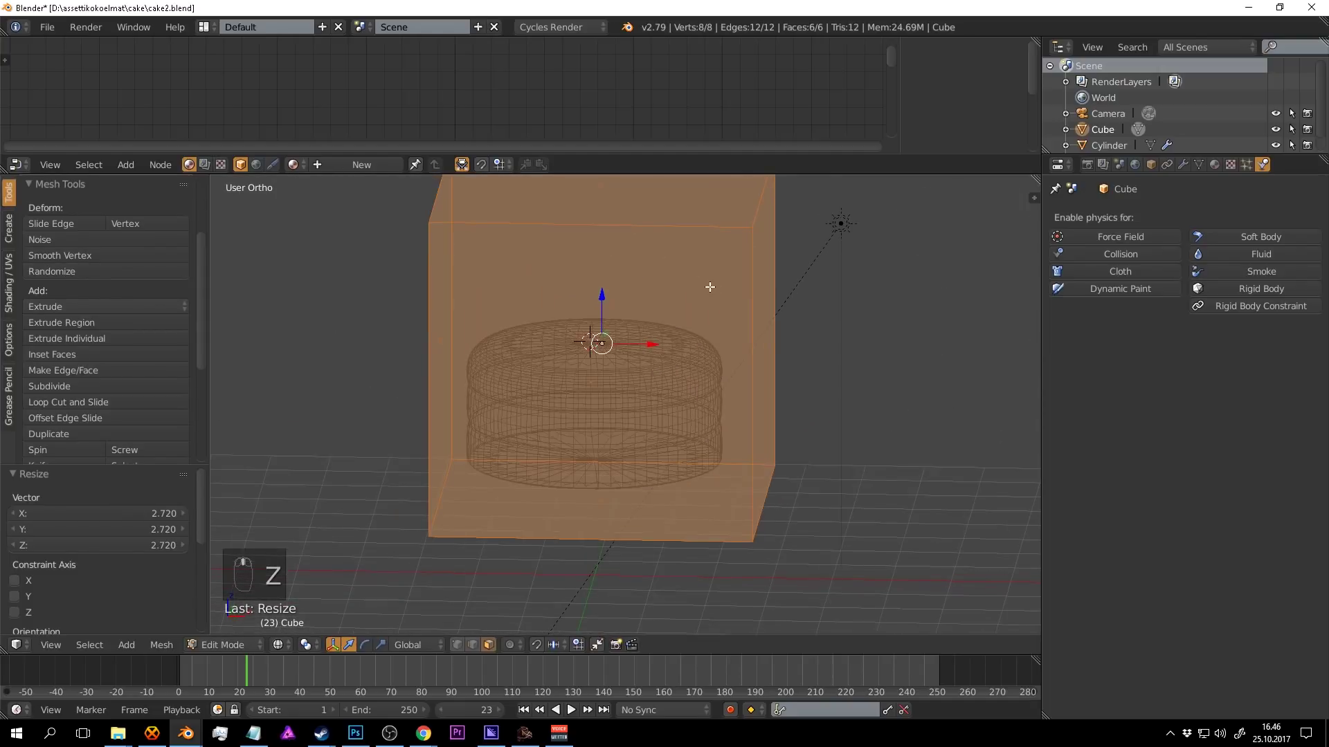
Scale the cube into a box enclosing the cake and show it as wireframe.
key("s")
key("Tab")
key("g")
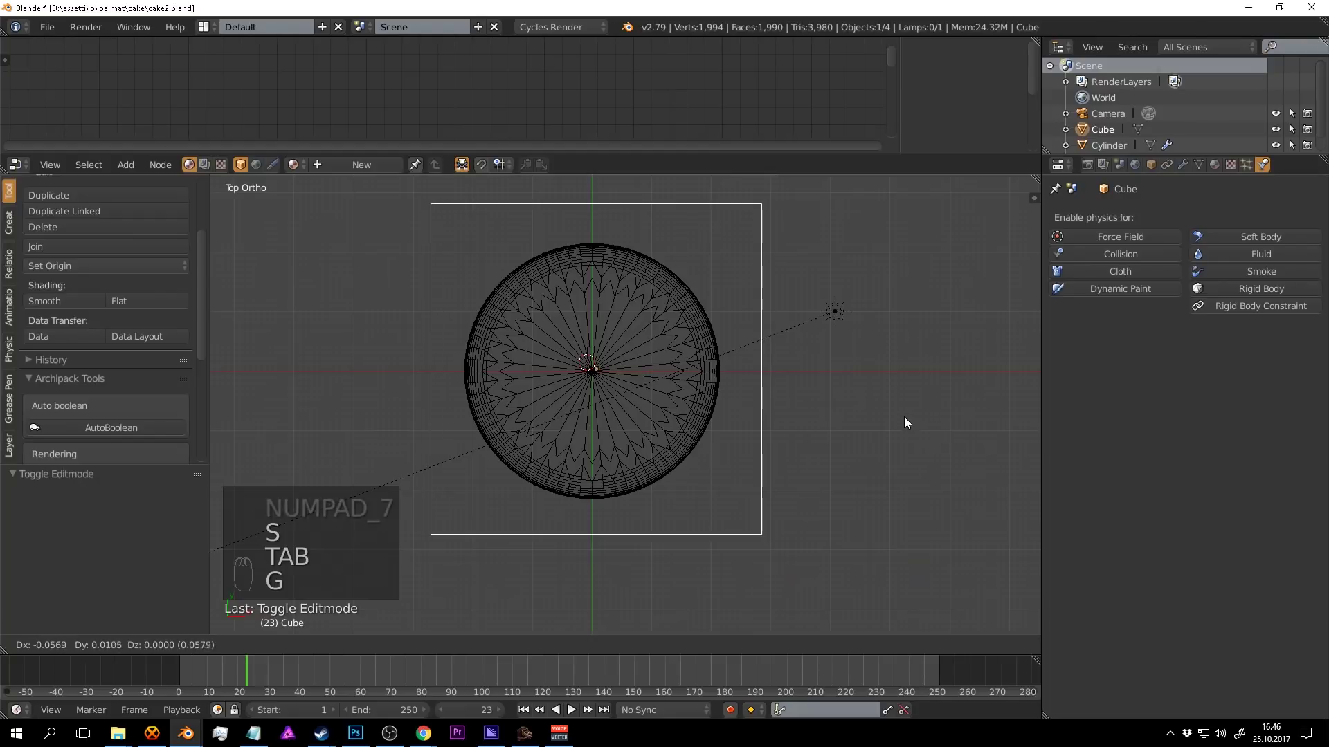
middle_click(841, 407)
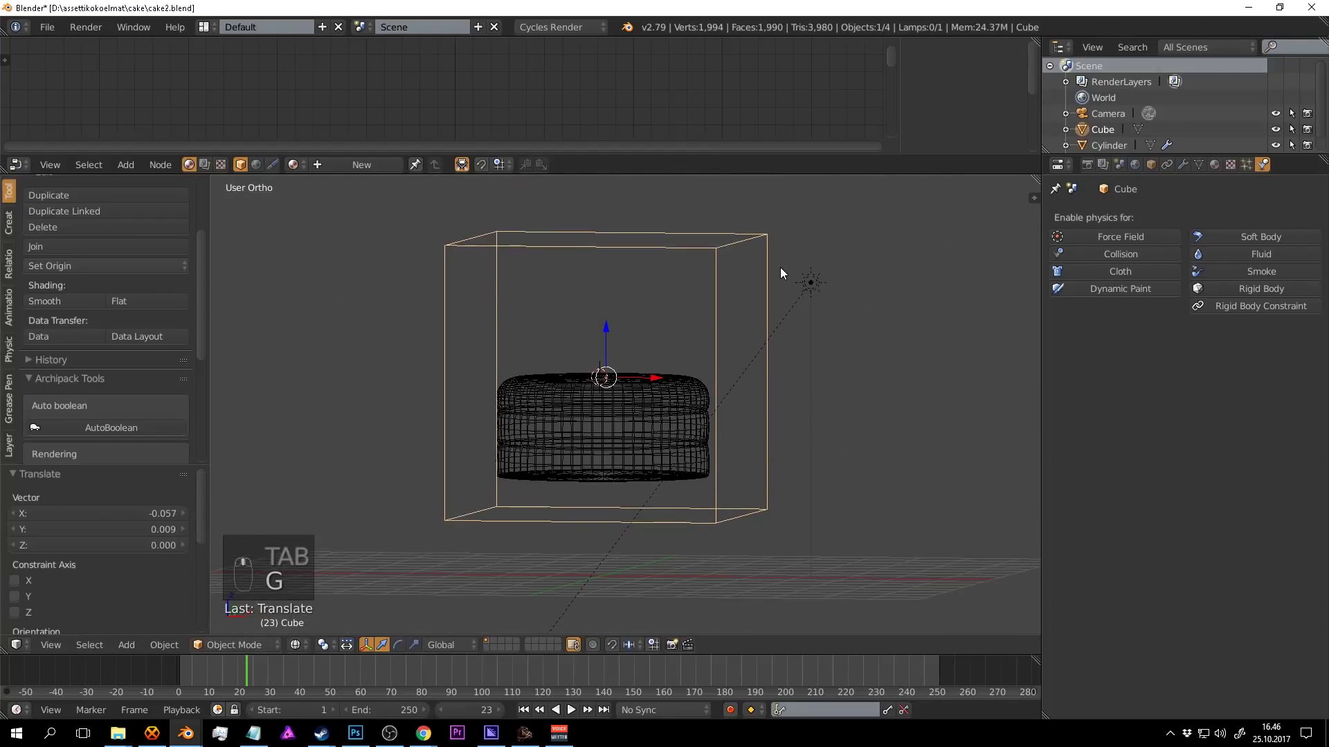
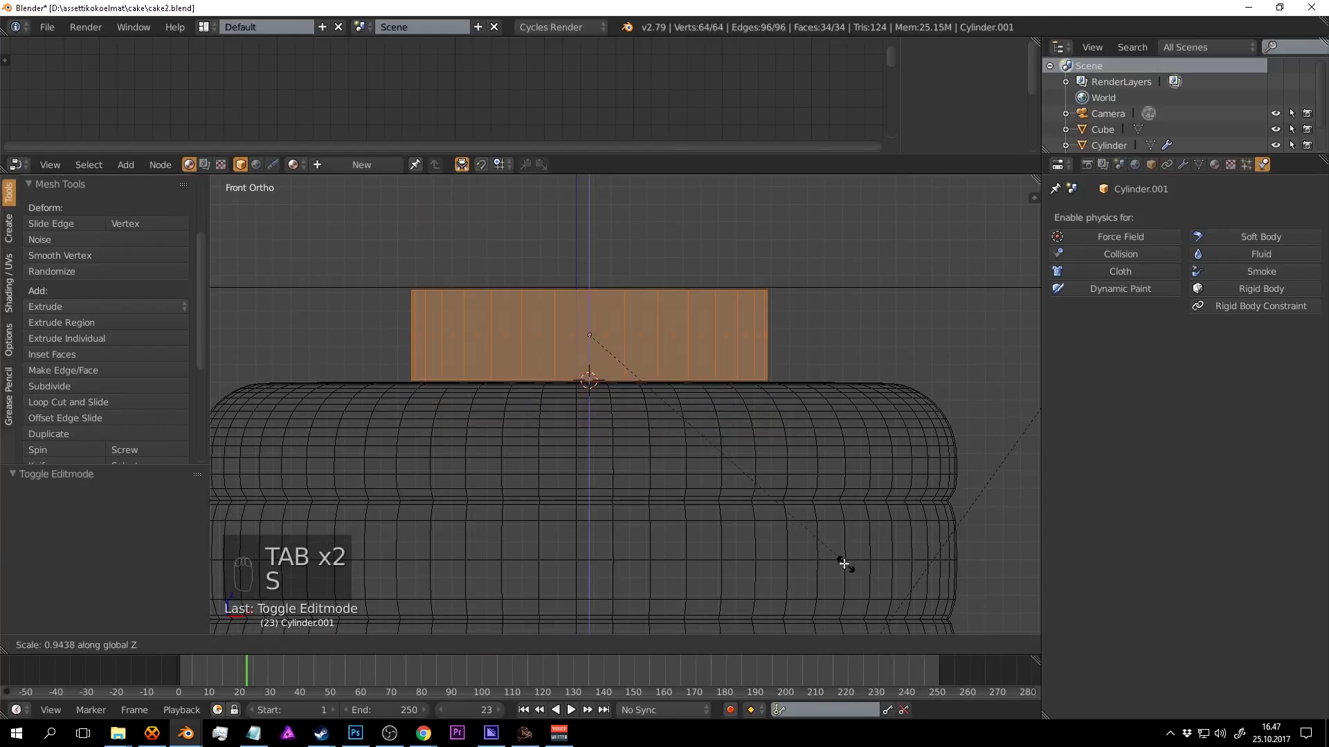
Deselect all vertices of the flattened, tapered ring above the cake.
key("a")
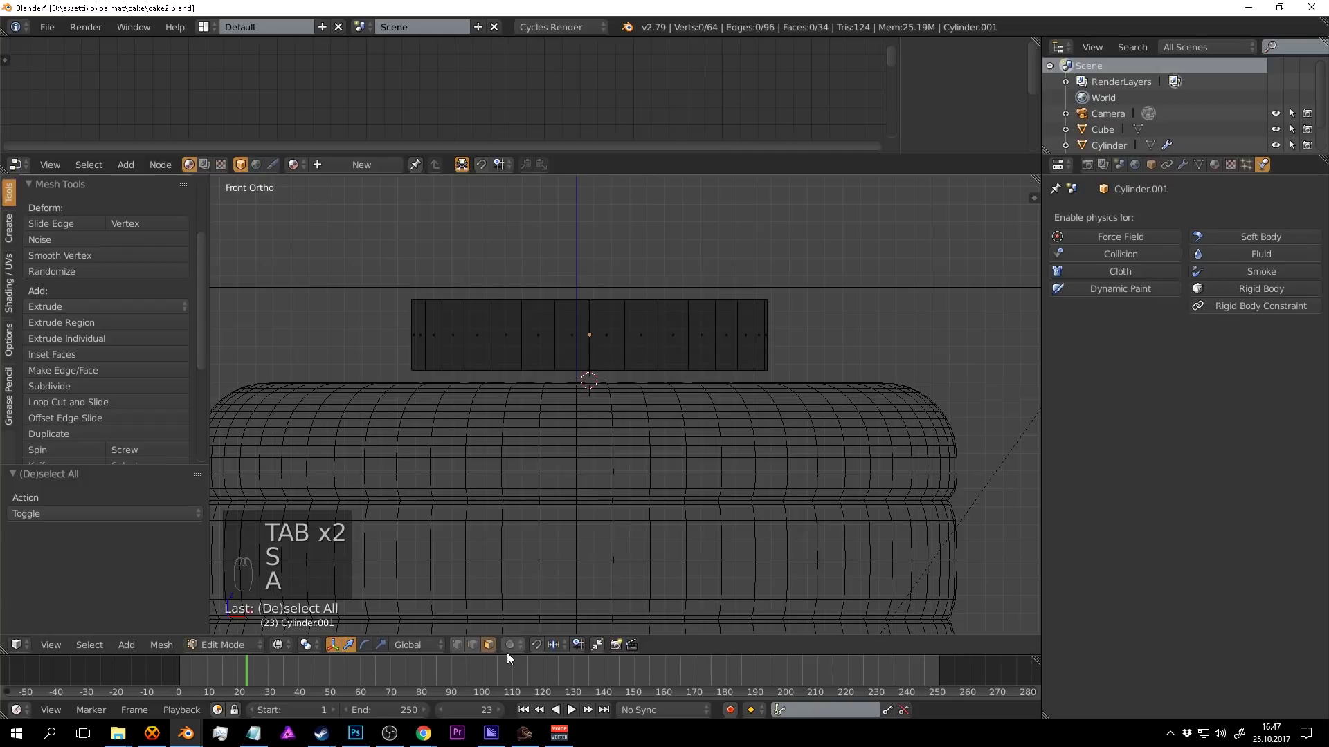
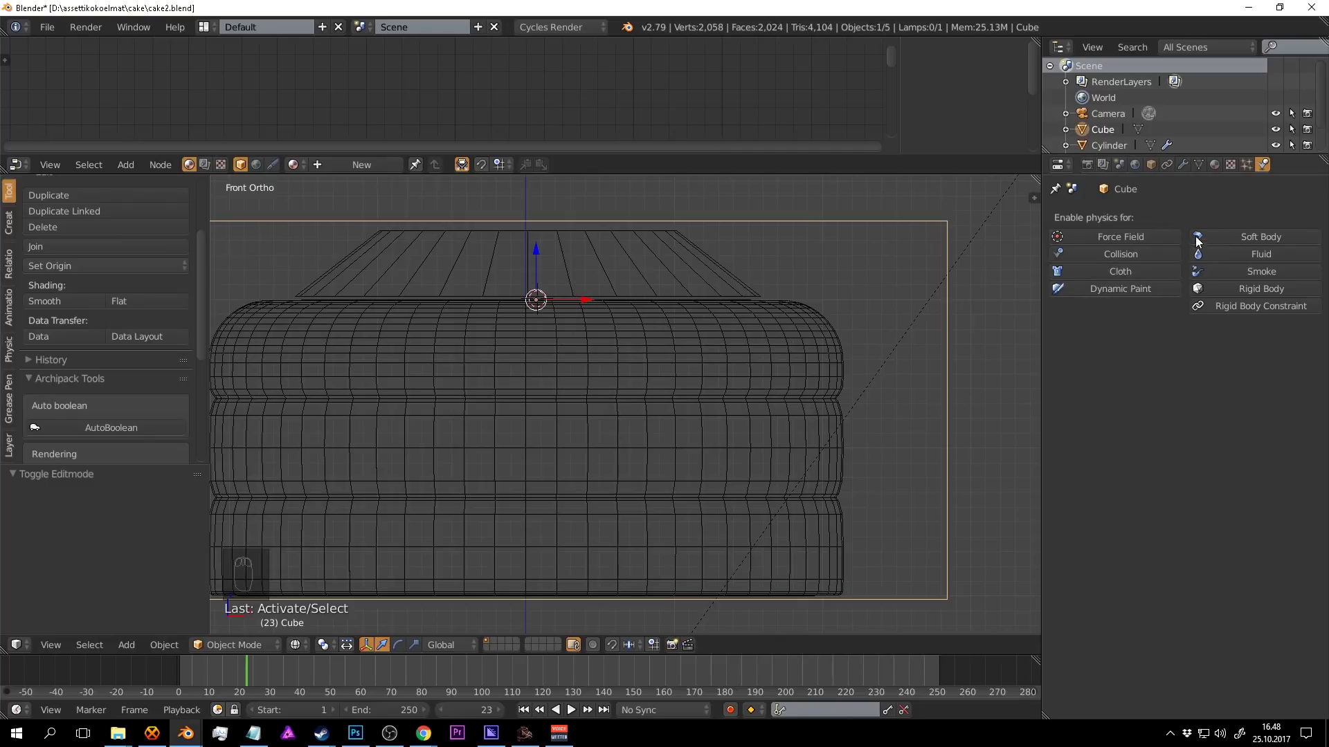
Enable Fluid physics on the enclosing box.
left_click_drag(1228, 255, 1209, 356)
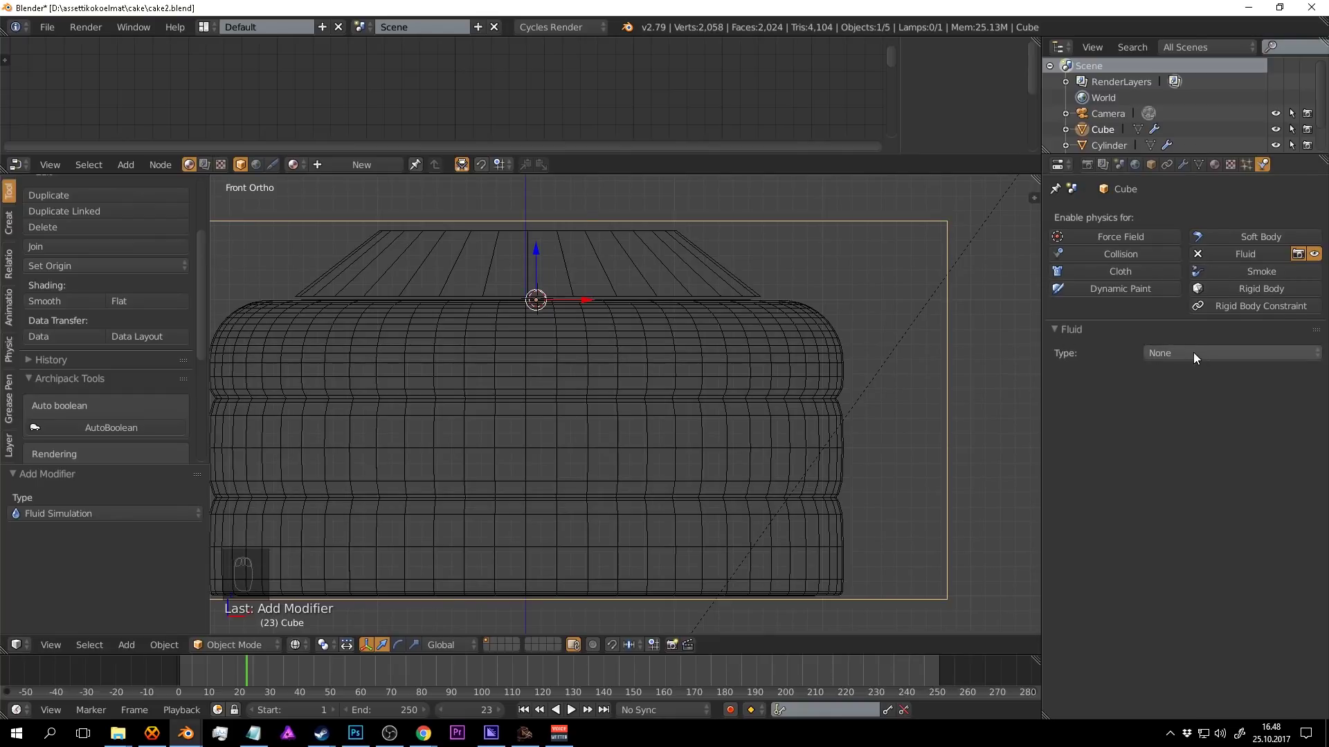
left_click_drag(1200, 358, 1187, 315)
left_click_drag(856, 347, 728, 310)
key("a")
Enable Fluid physics on the tapered shape and set its type to Fluid.
left_click_drag(728, 309, 1258, 257)
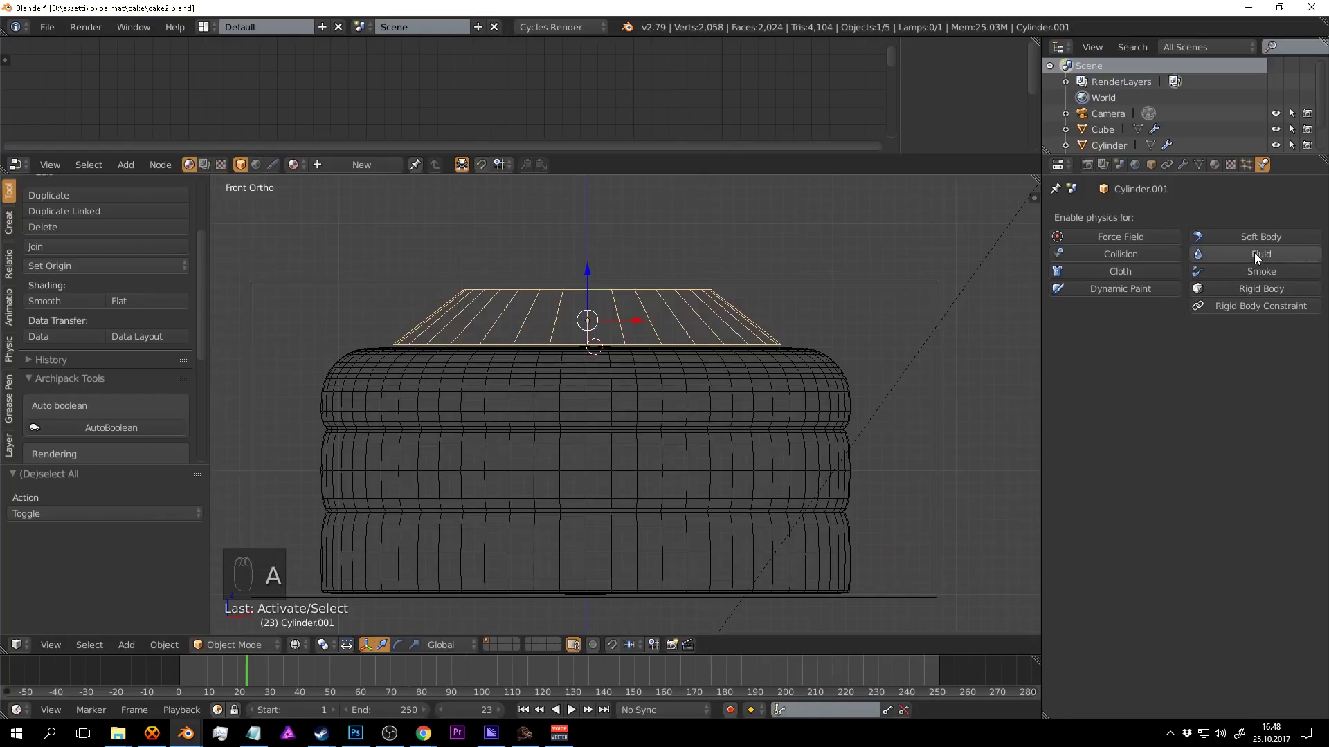
left_click_drag(1263, 257, 1186, 277)
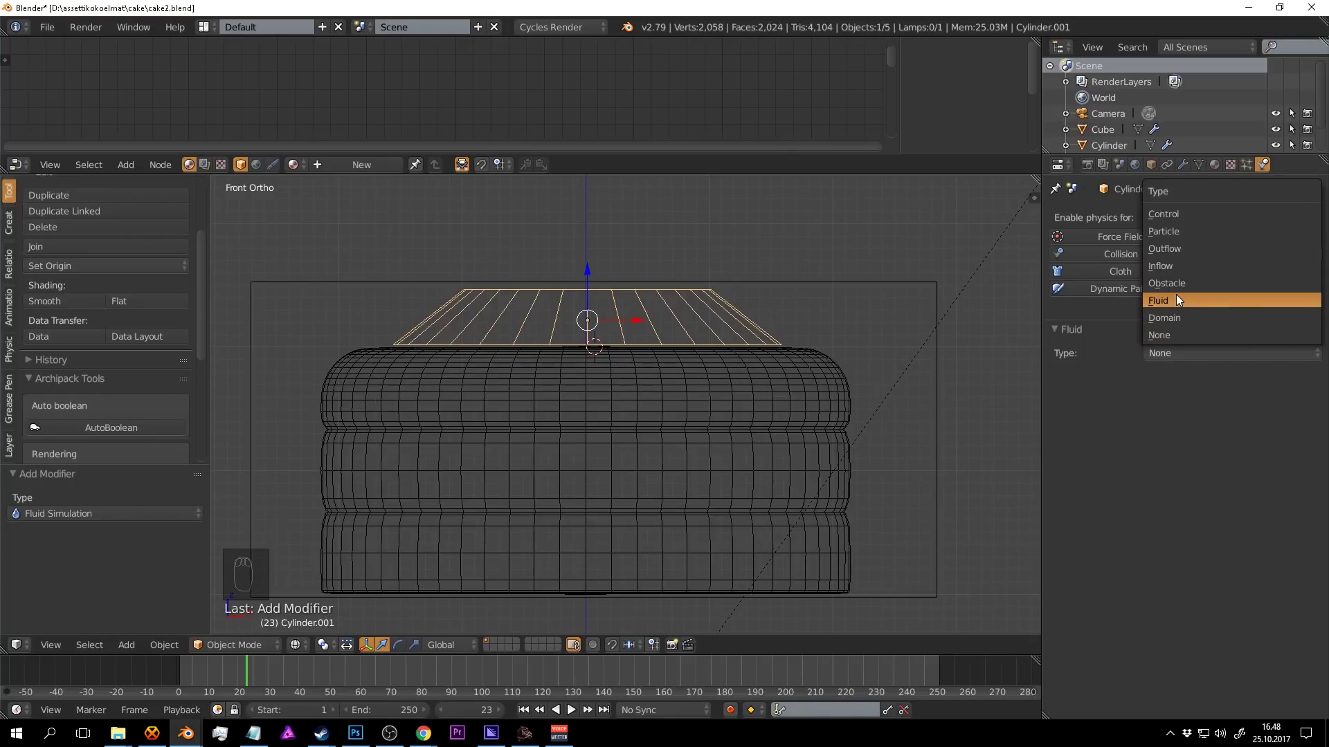
middle_click(875, 341)
key("a")
left_click_drag(730, 386, 1203, 333)
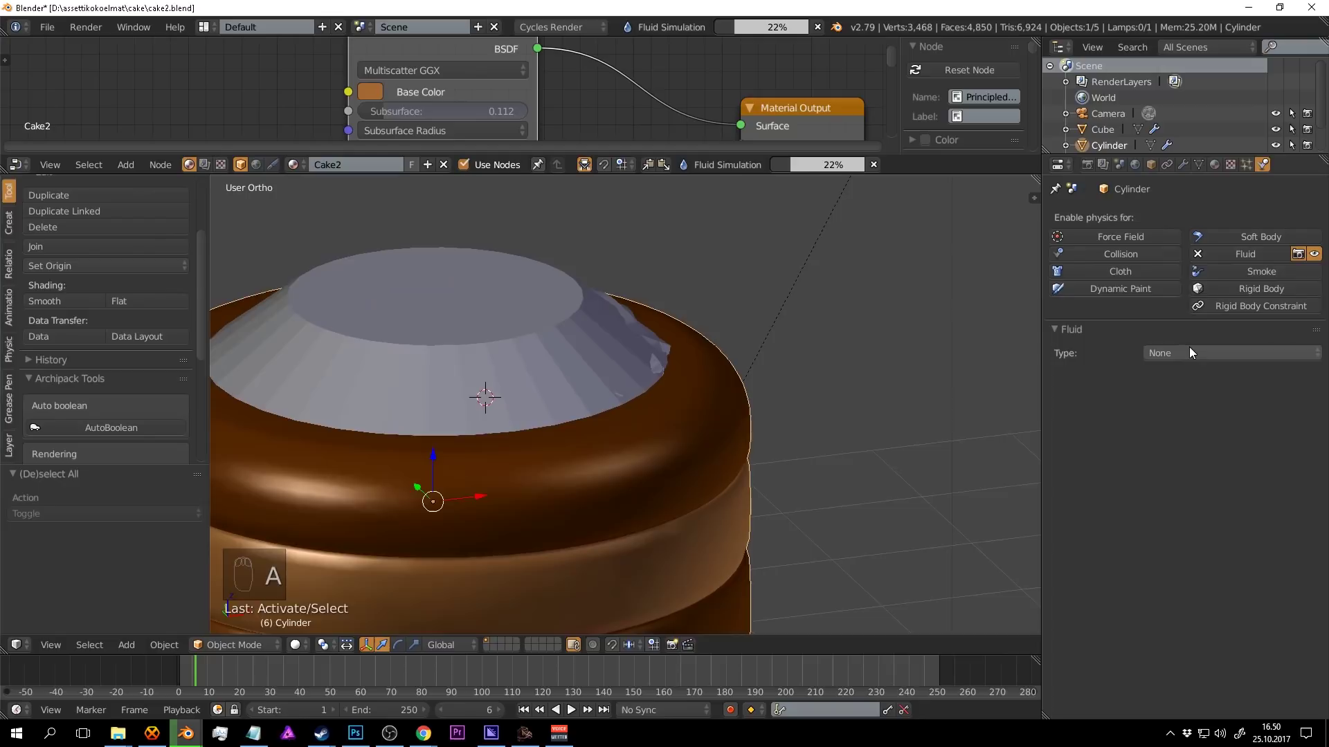
left_click_drag(1191, 354, 1178, 282)
middle_click(710, 418)
Set the box's fluid type to Domain so it contains the simulation.
left_click_drag(679, 403, 833, 343)
left_click_drag(875, 169, 836, 373)
left_click_drag(741, 347, 663, 471)
left_click_drag(242, 678, 808, 349)
key("a")
left_click_drag(786, 271, 848, 359)
left_click_drag(827, 341, 1207, 372)
left_click(1207, 372)
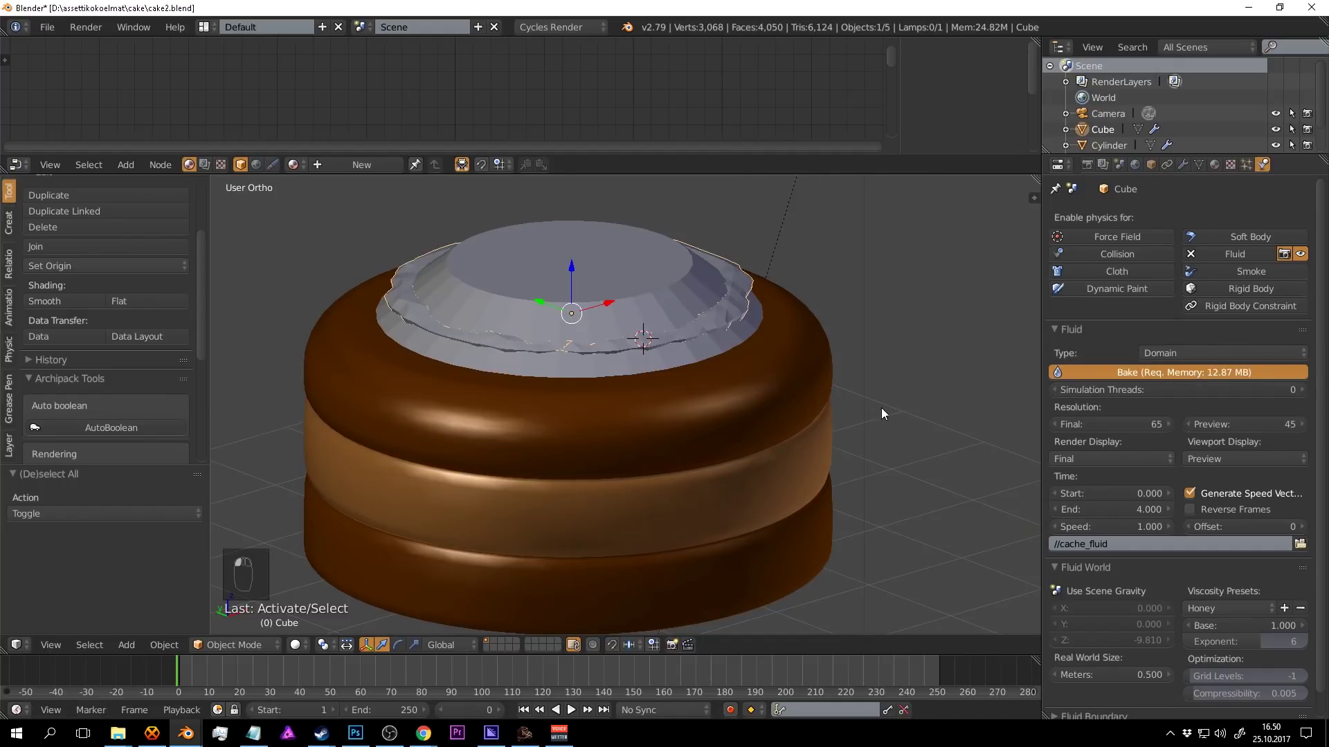
Bake the honey-viscosity fluid domain and check the icing on the cake top.
left_click_drag(195, 665, 260, 685)
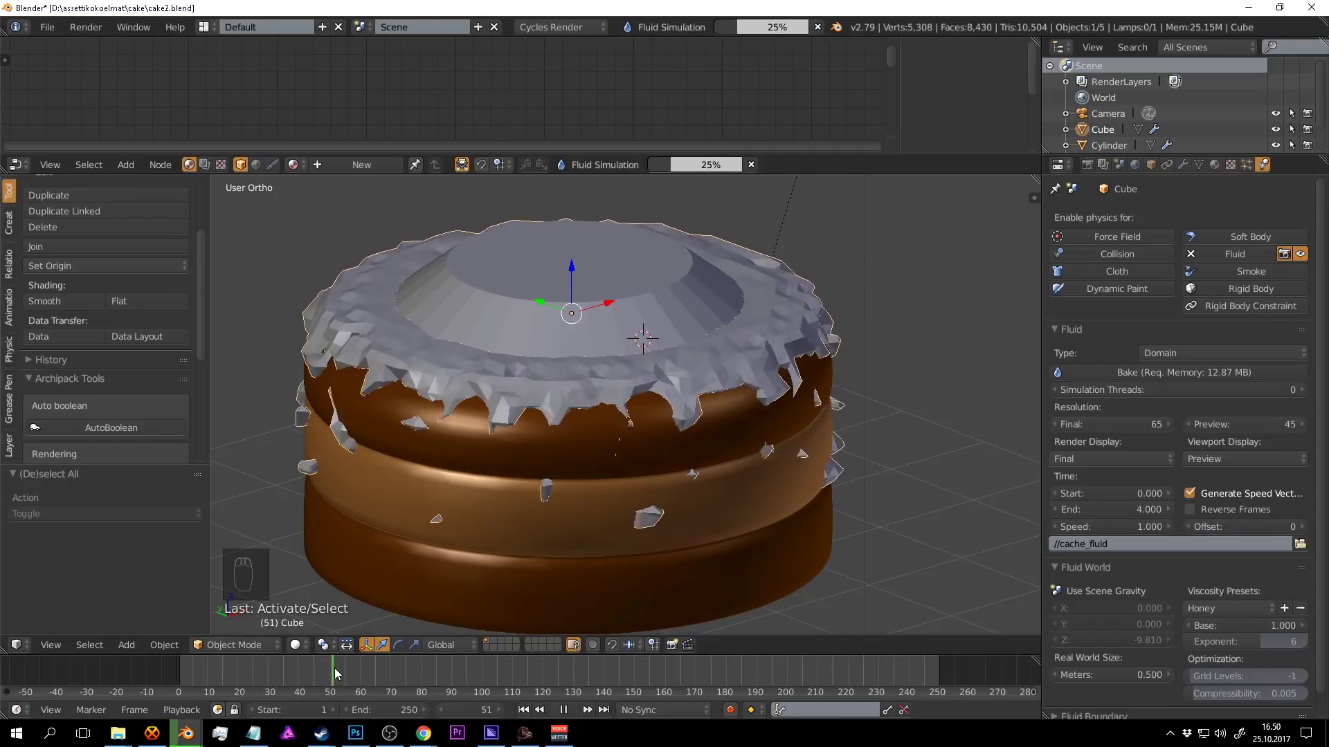
left_click_drag(771, 467, 307, 665)
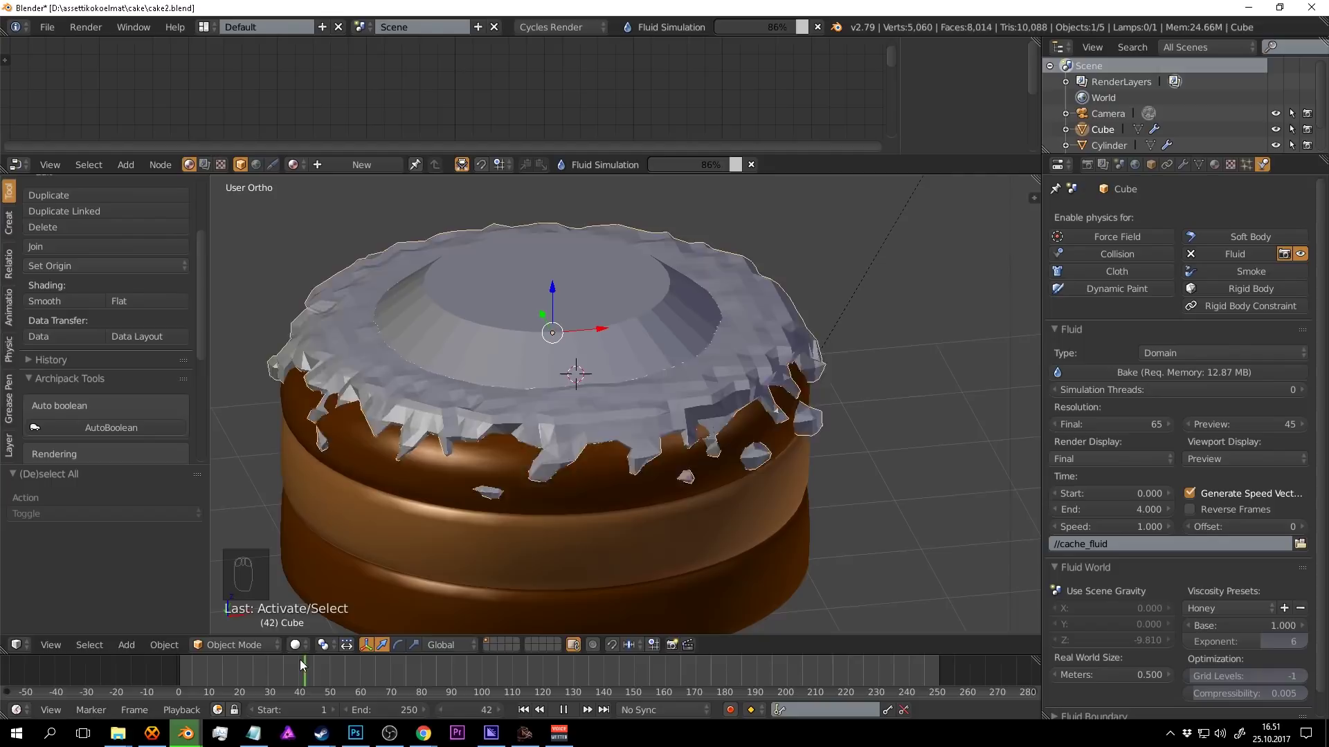
left_click_drag(756, 166, 464, 564)
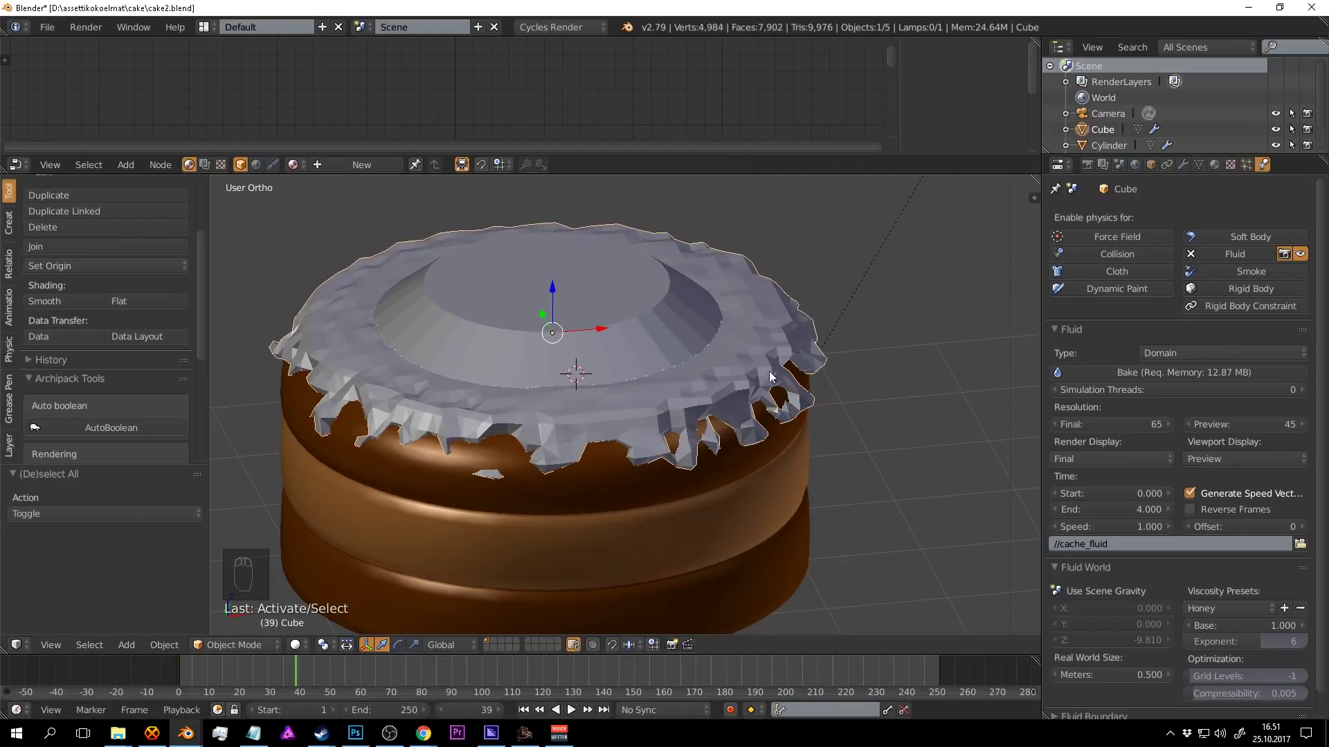
key("a")
Play the timeline to watch the drips, then raise Resolution Final to 100.
left_click_drag(783, 302, 736, 384)
left_click_drag(794, 309, 654, 279)
left_click_drag(654, 280, 674, 285)
key("h")
left_click_drag(675, 304, 703, 375)
key("alt+a")
key("alt+a")
left_click_drag(751, 302, 1075, 314)
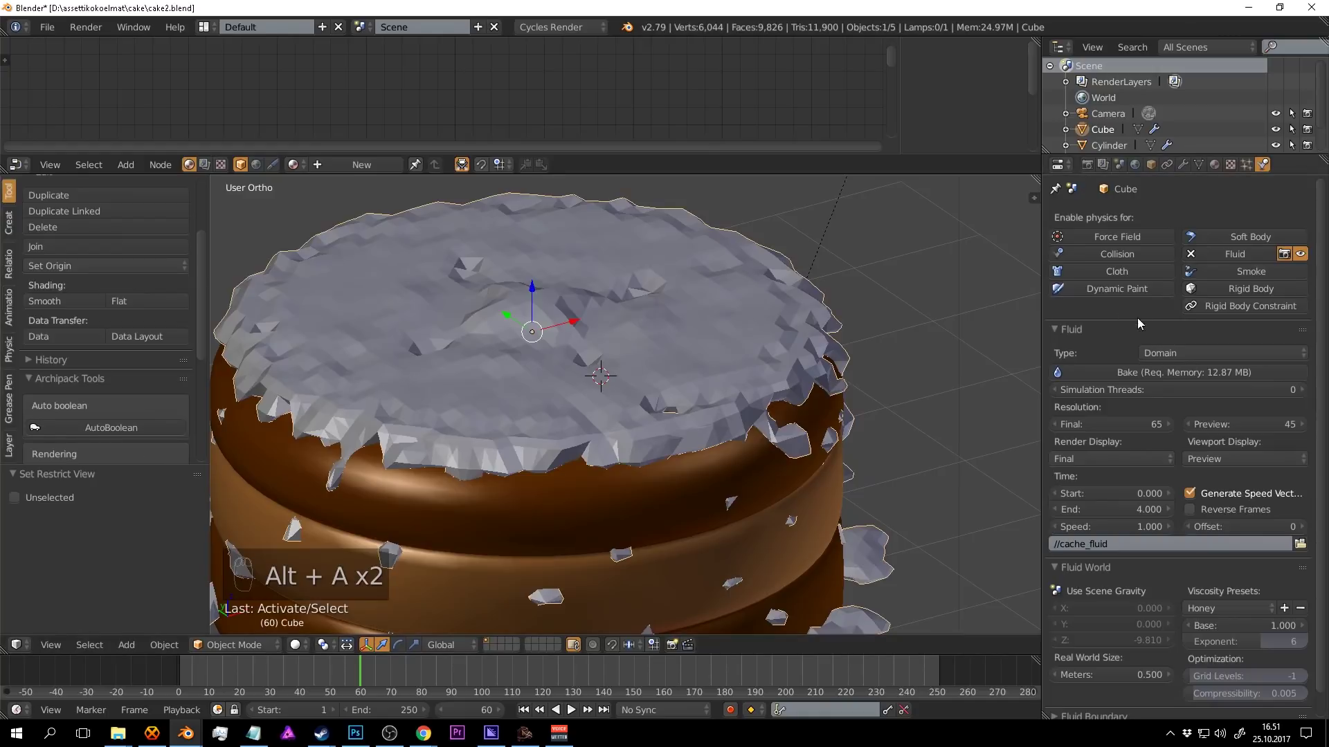
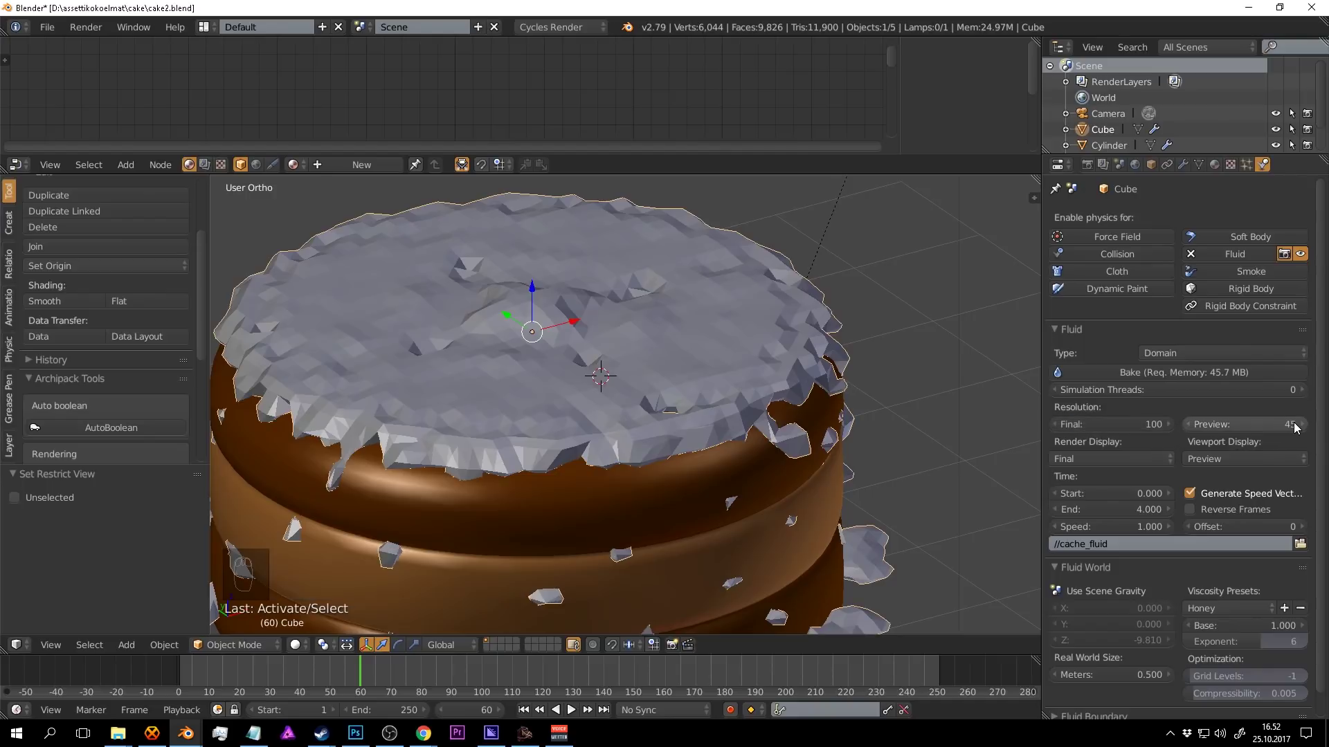
Set Preview resolution to 1 and Viewport Display to Final.
left_click_drag(1299, 427, 778, 342)
left_click_drag(778, 343, 1277, 460)
left_click_drag(1243, 461, 1246, 444)
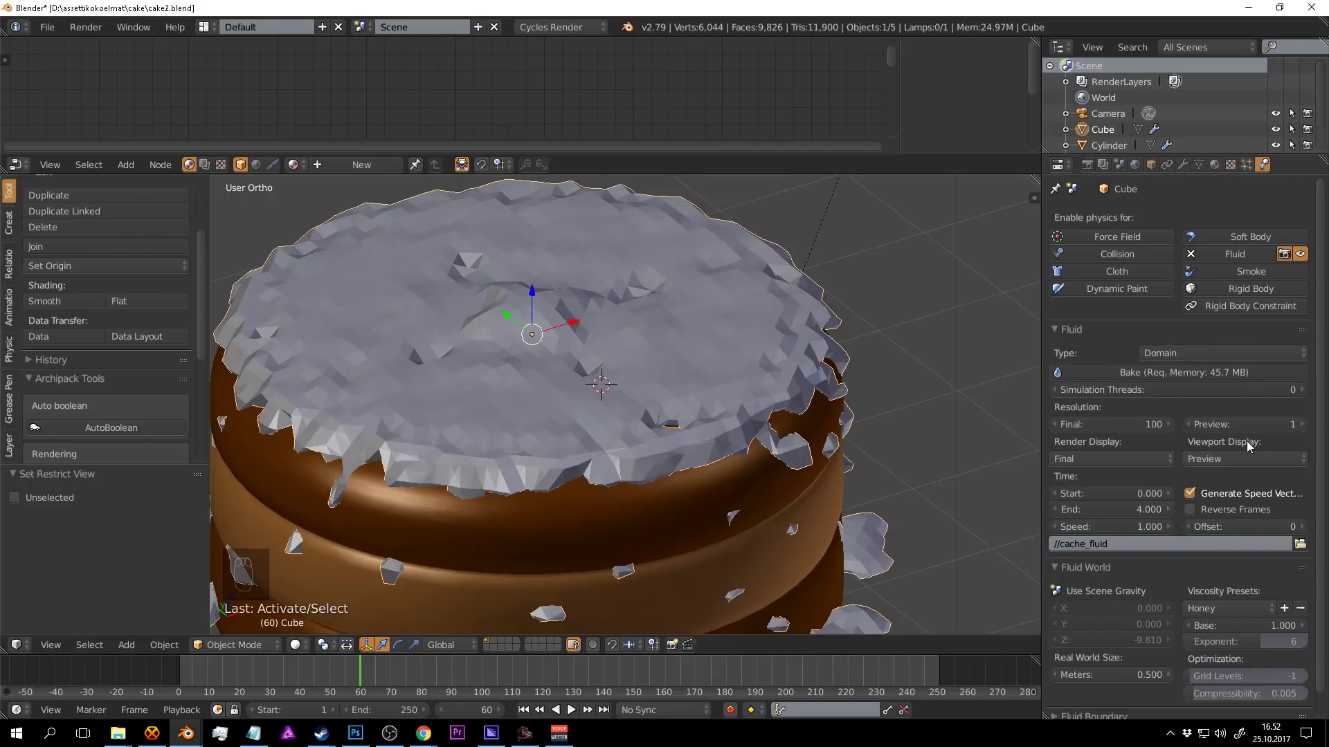
left_click_drag(1219, 463, 1213, 406)
Re-bake, play back the smoother icing, and set Real World Size to 0.280 m.
left_click_drag(853, 395, 379, 657)
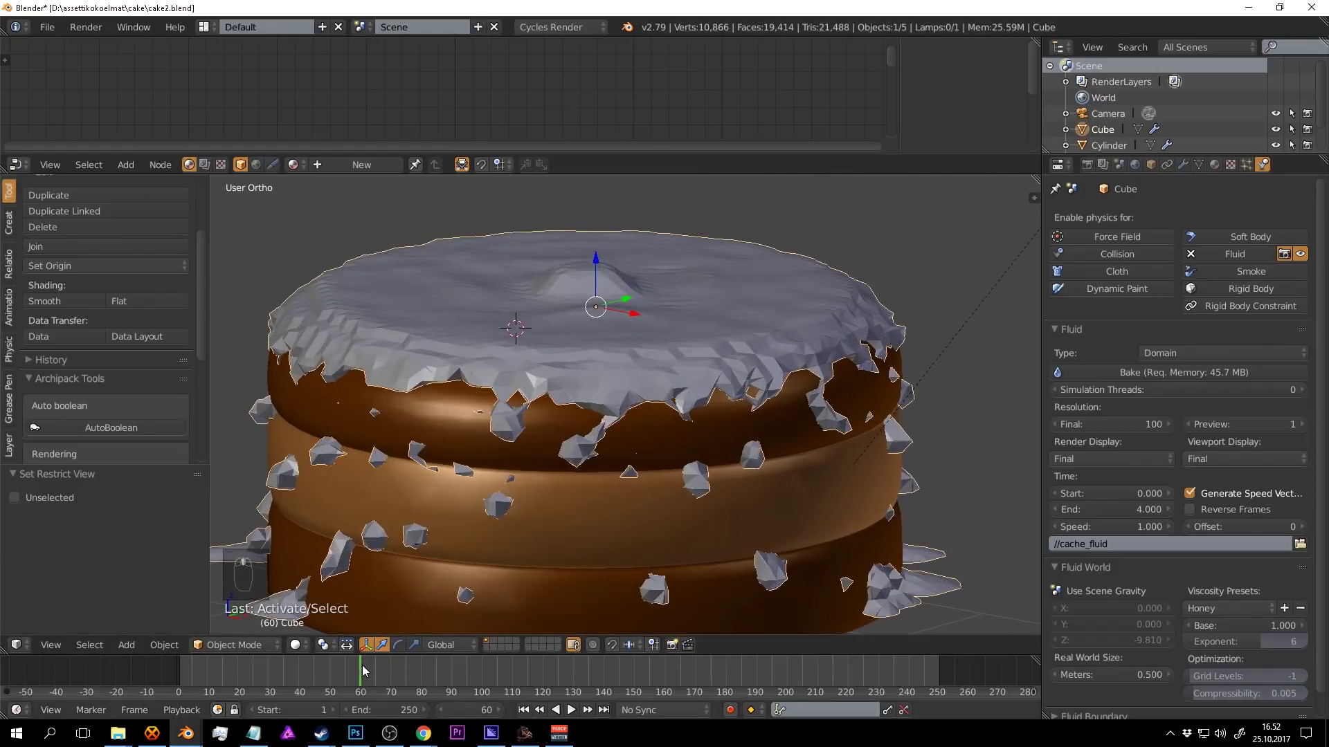
left_click_drag(372, 667, 319, 699)
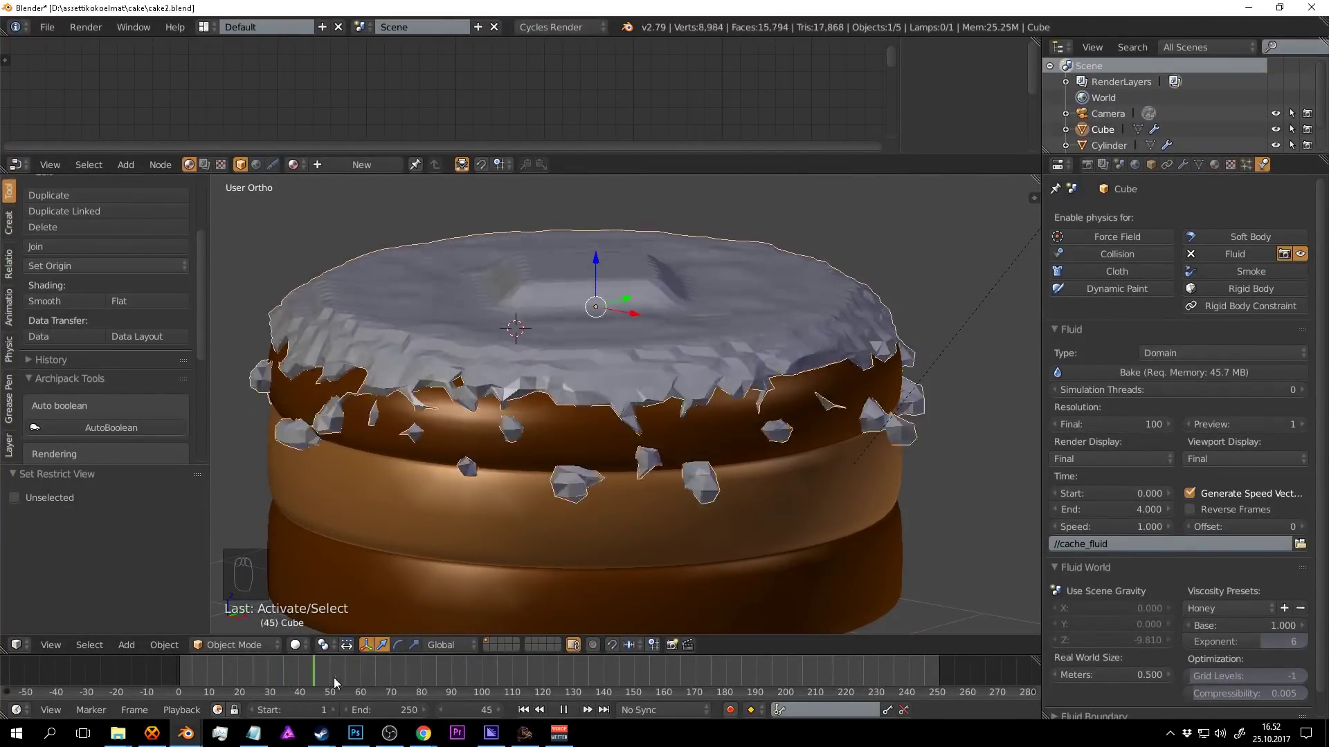
left_click_drag(65, 308, 857, 322)
left_click_drag(712, 337, 1097, 351)
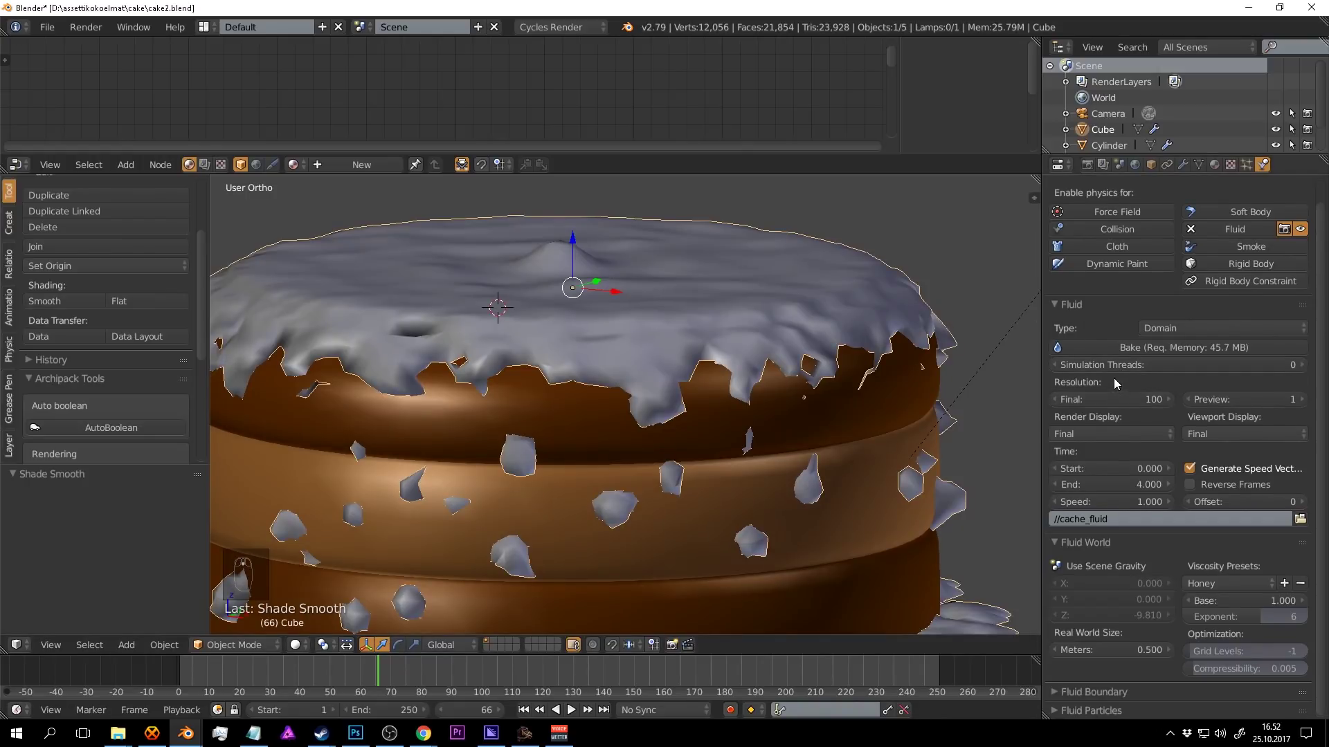
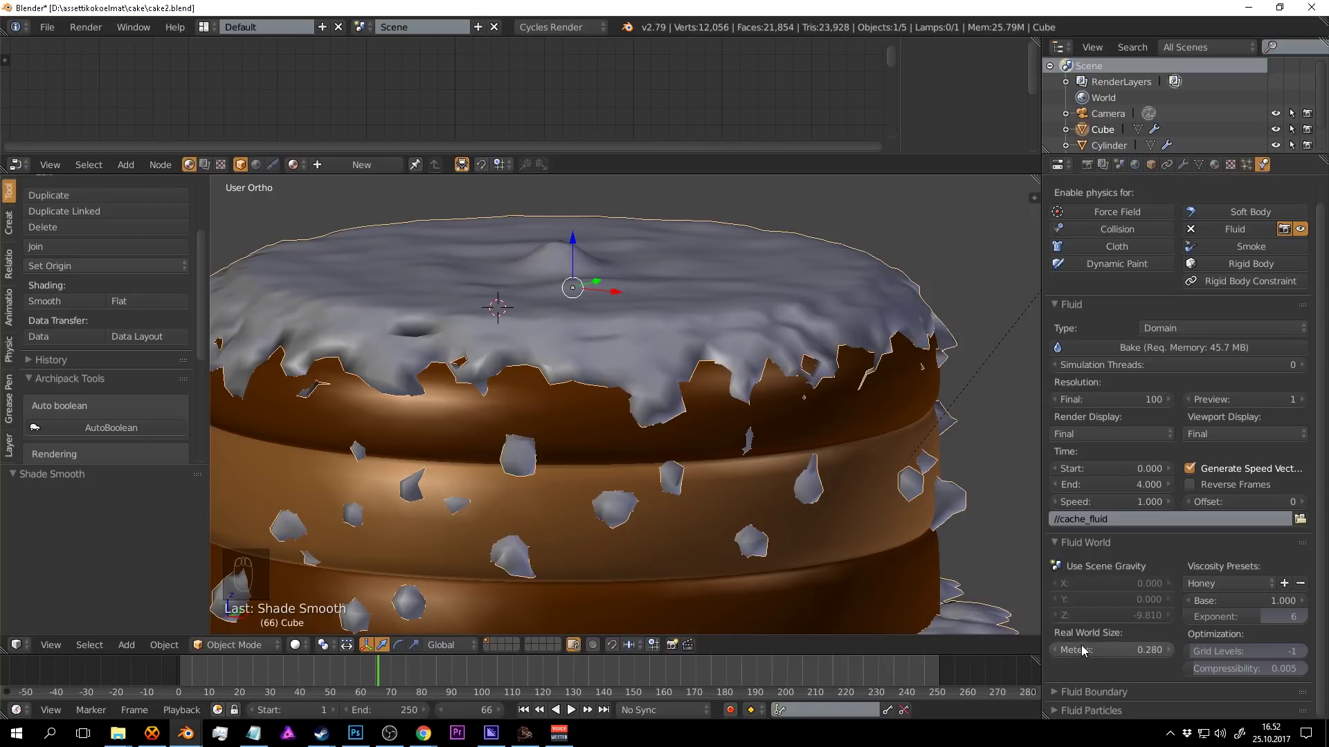
Set the fluid Viscosity Base to 2.0 and Exponent to 5 for thicker icing.
left_click_drag(767, 303, 202, 695)
left_click_drag(378, 669, 281, 675)
key("a")
left_click_drag(780, 278, 734, 432)
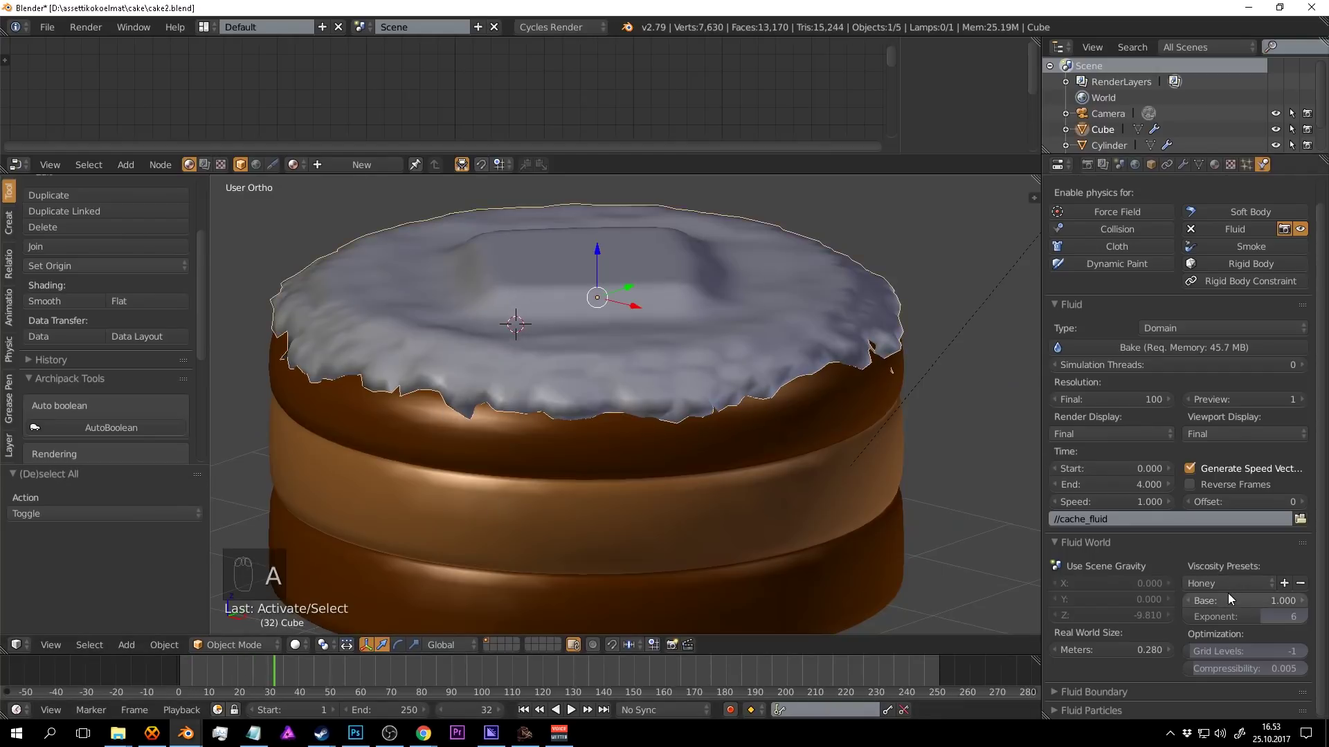
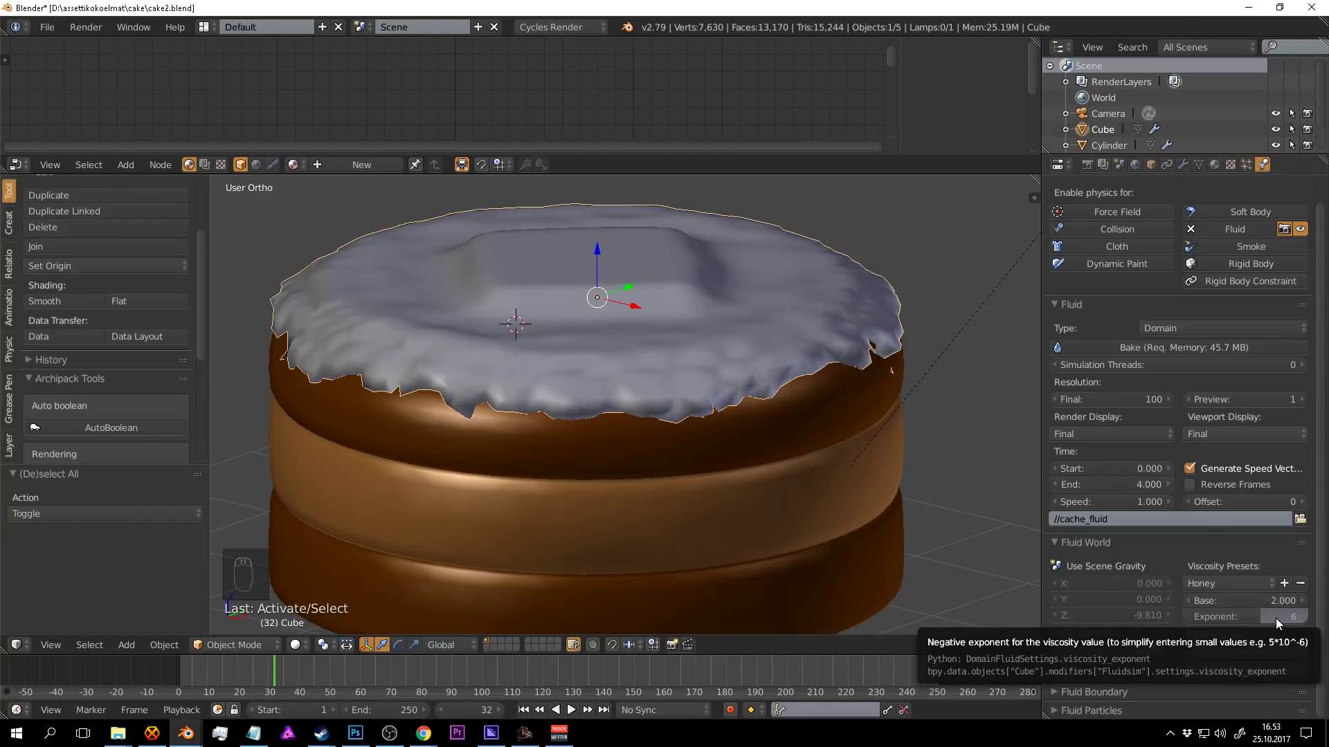
left_click_drag(1283, 623, 1315, 610)
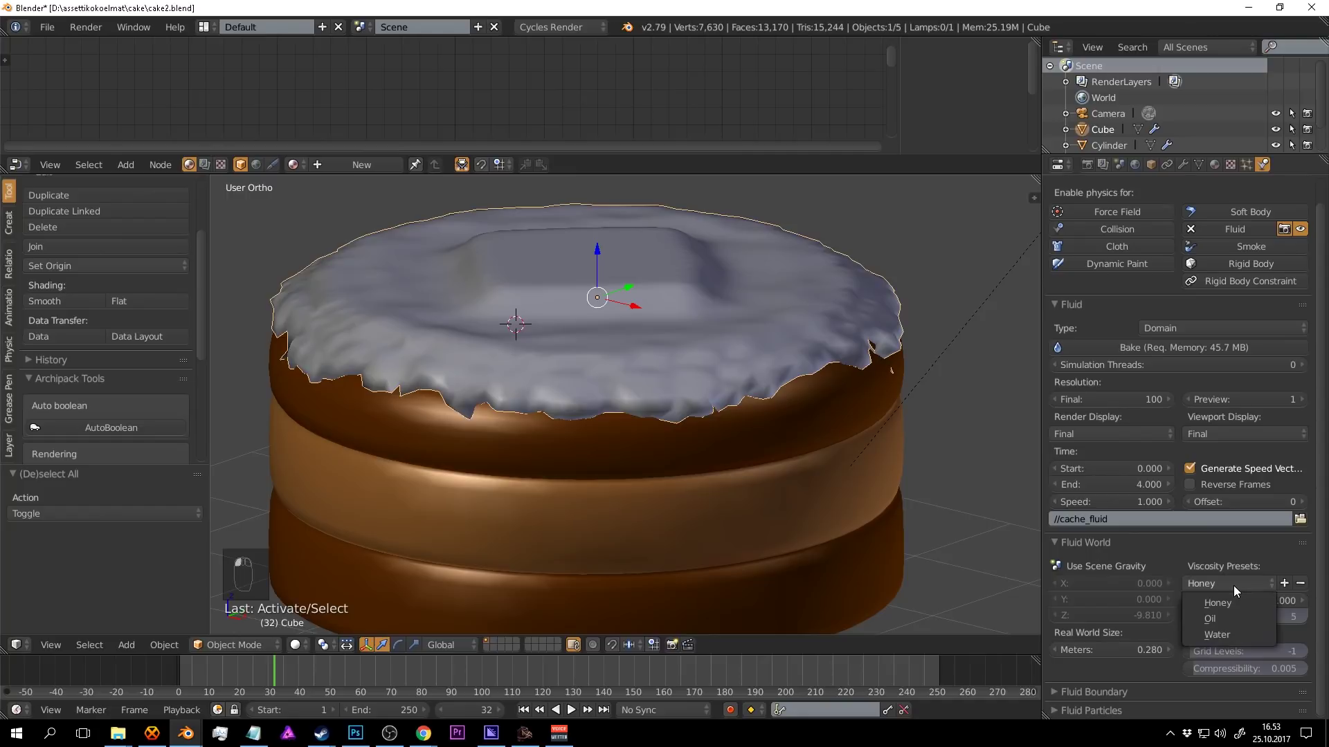
left_click(1239, 589)
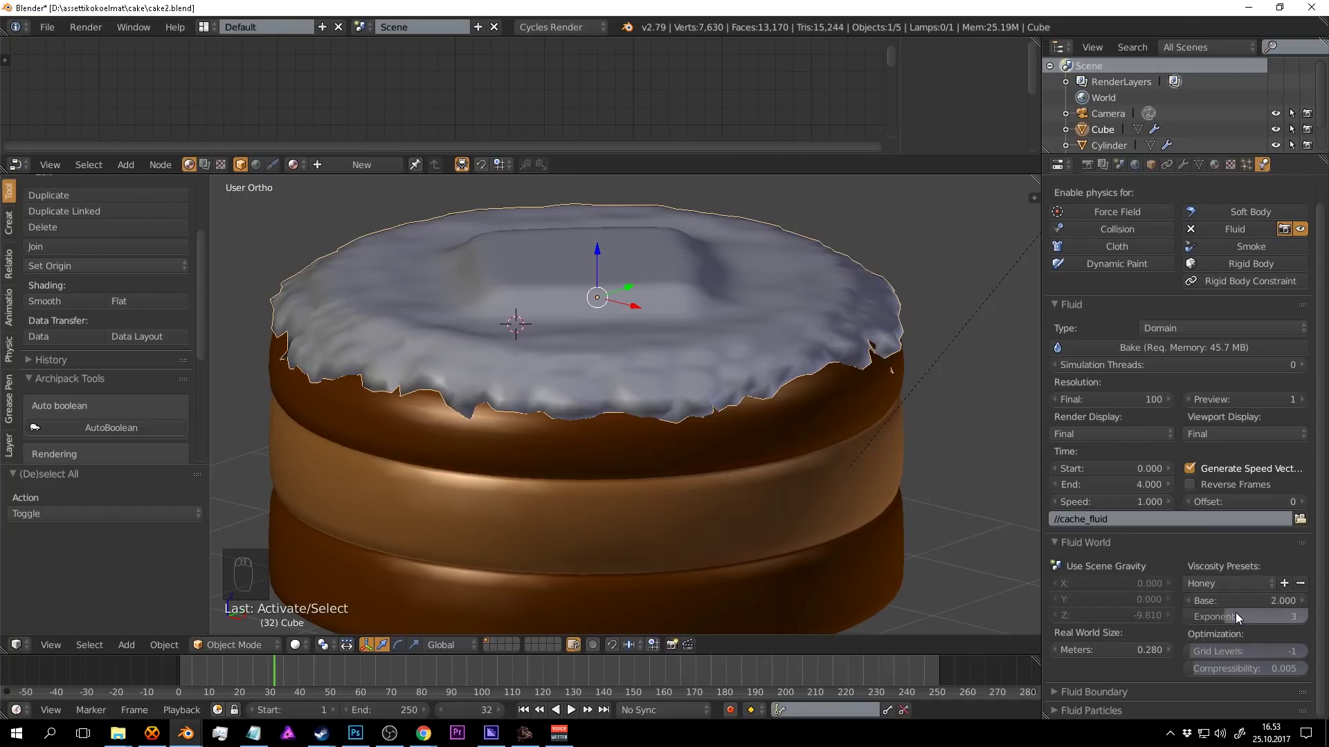
left_click_drag(1235, 606, 1325, 610)
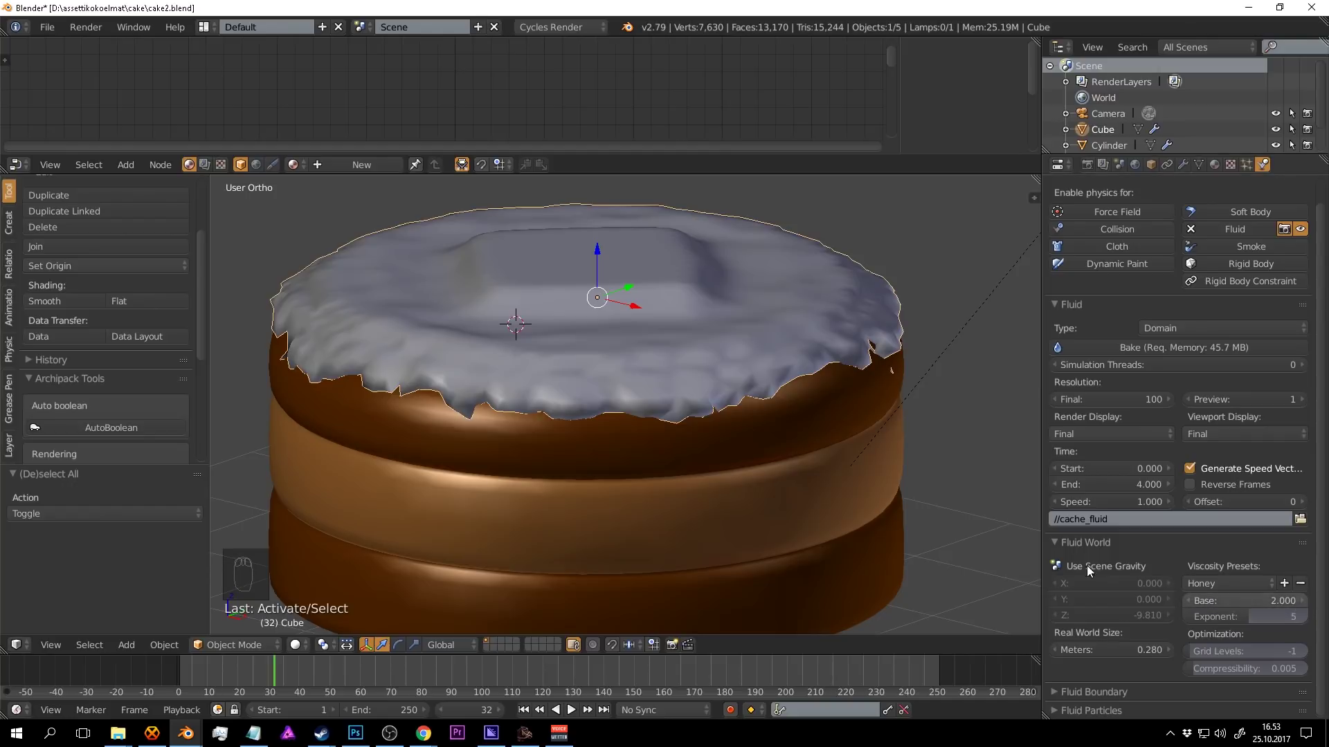
Return to the first frame and bake the icing simulation again.
left_click_drag(554, 296, 749, 292)
key("a")
left_click_drag(749, 292, 1139, 352)
middle_click(1122, 303)
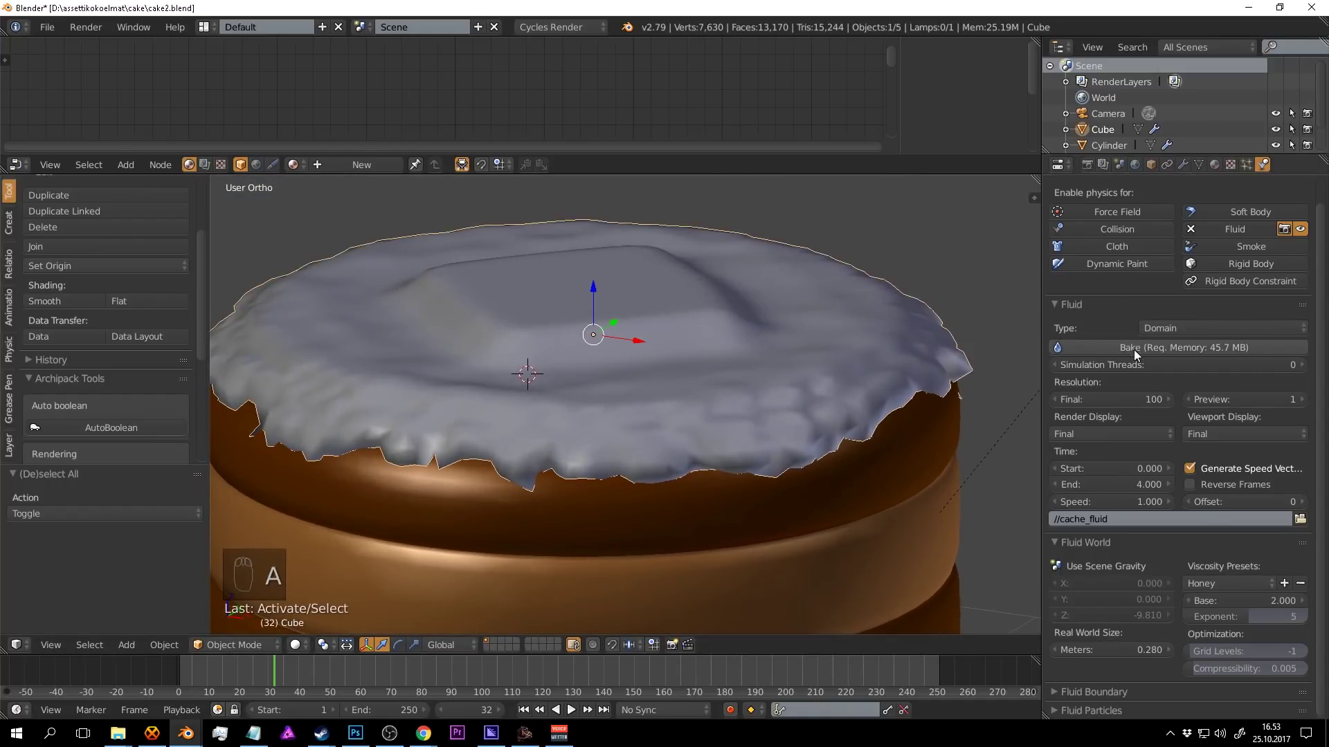
left_click_drag(786, 349, 217, 667)
left_click_drag(216, 667, 1207, 351)
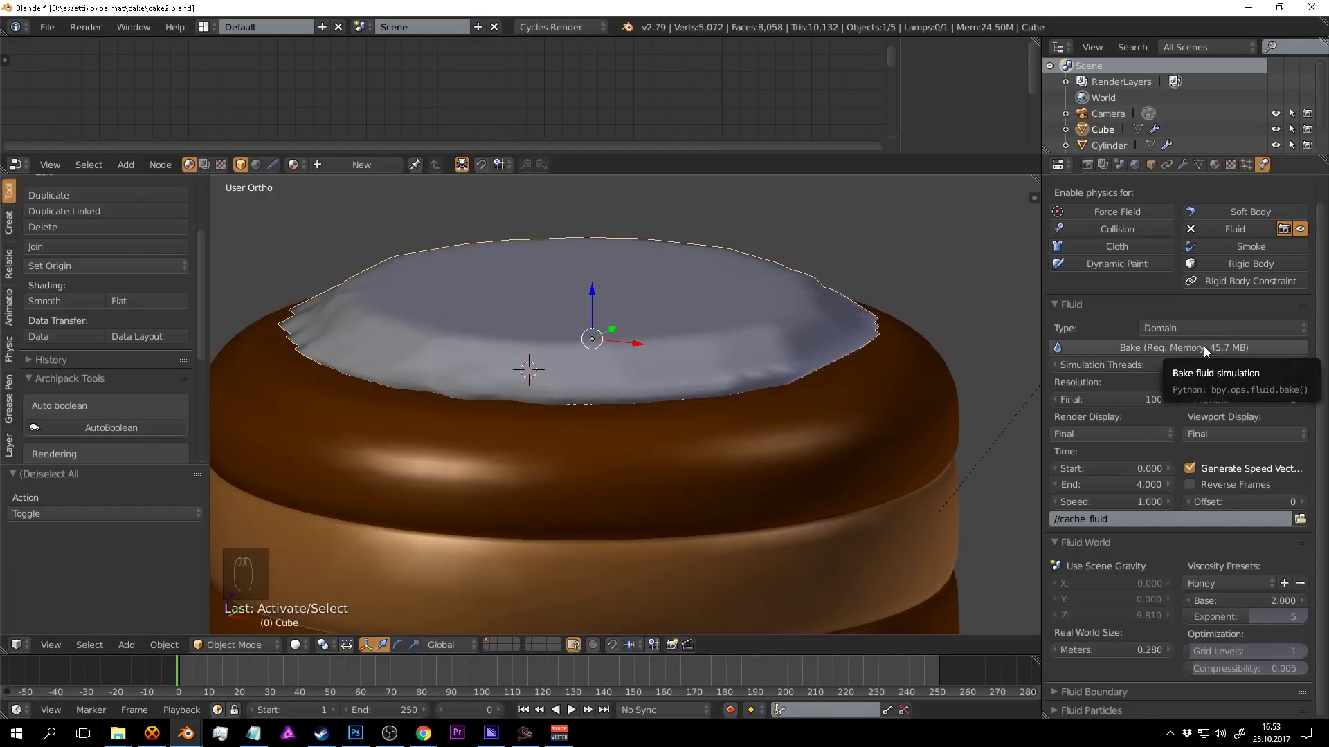
left_click(1213, 350)
Play back and inspect the icing dripping down the cake sides.
left_click_drag(702, 388, 730, 348)
left_click_drag(731, 349, 200, 667)
left_click_drag(209, 670, 235, 670)
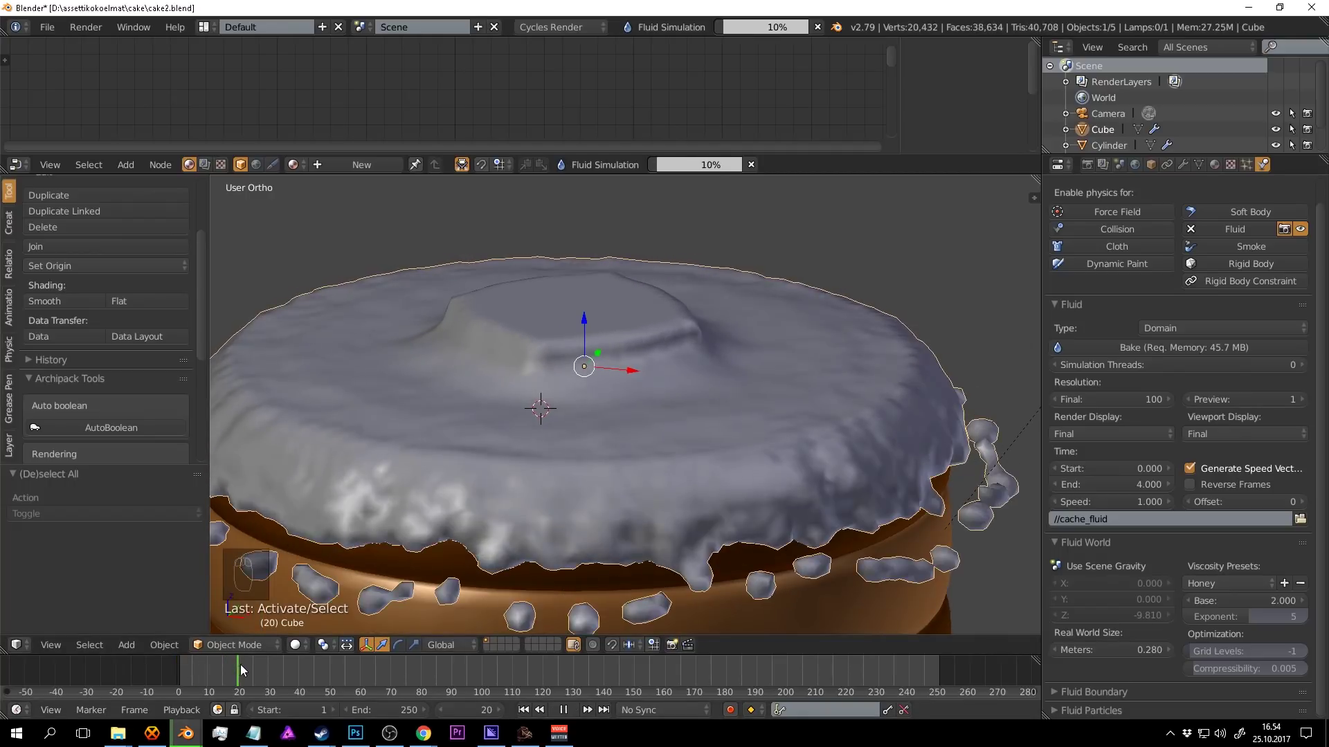
left_click_drag(834, 452, 272, 671)
left_click_drag(272, 671, 275, 668)
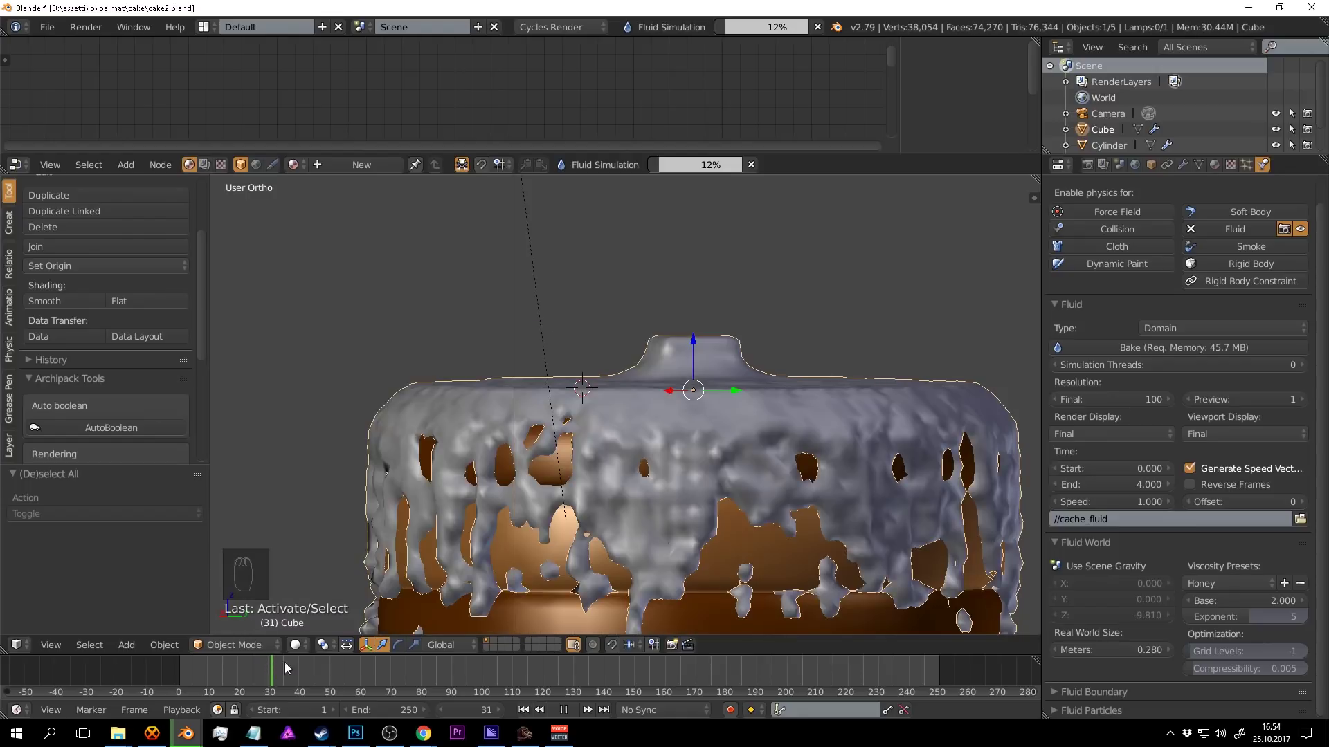
left_click_drag(862, 462, 553, 497)
left_click_drag(616, 466, 297, 664)
left_click_drag(303, 668, 273, 682)
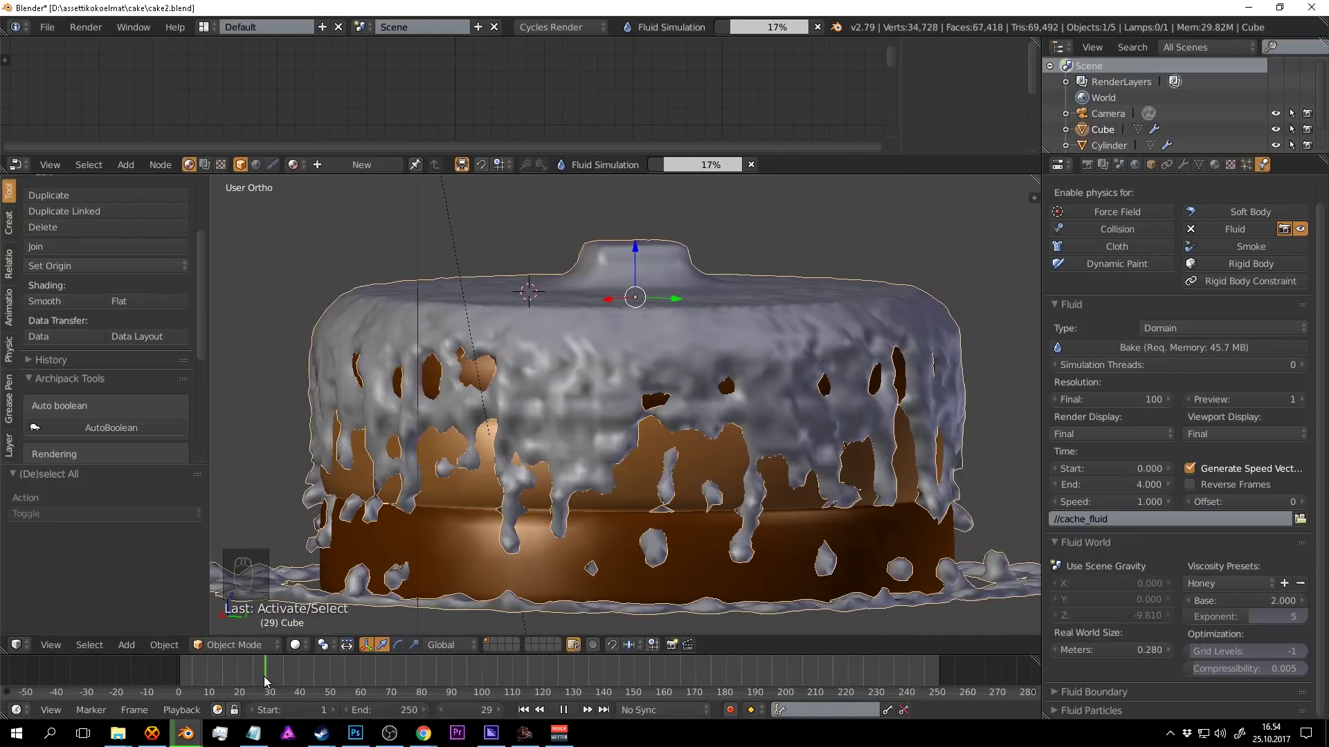
Apply the Fluidsim modifier to freeze the dripping icing as a permanent mesh.
left_click_drag(762, 533, 758, 170)
left_click_drag(757, 169, 760, 307)
left_click_drag(721, 296, 1185, 167)
key("a")
left_click_drag(761, 307, 1092, 172)
left_click_drag(1184, 167, 1175, 267)
left_click_drag(1177, 269, 839, 492)
left_click_drag(754, 378, 798, 555)
key("a")
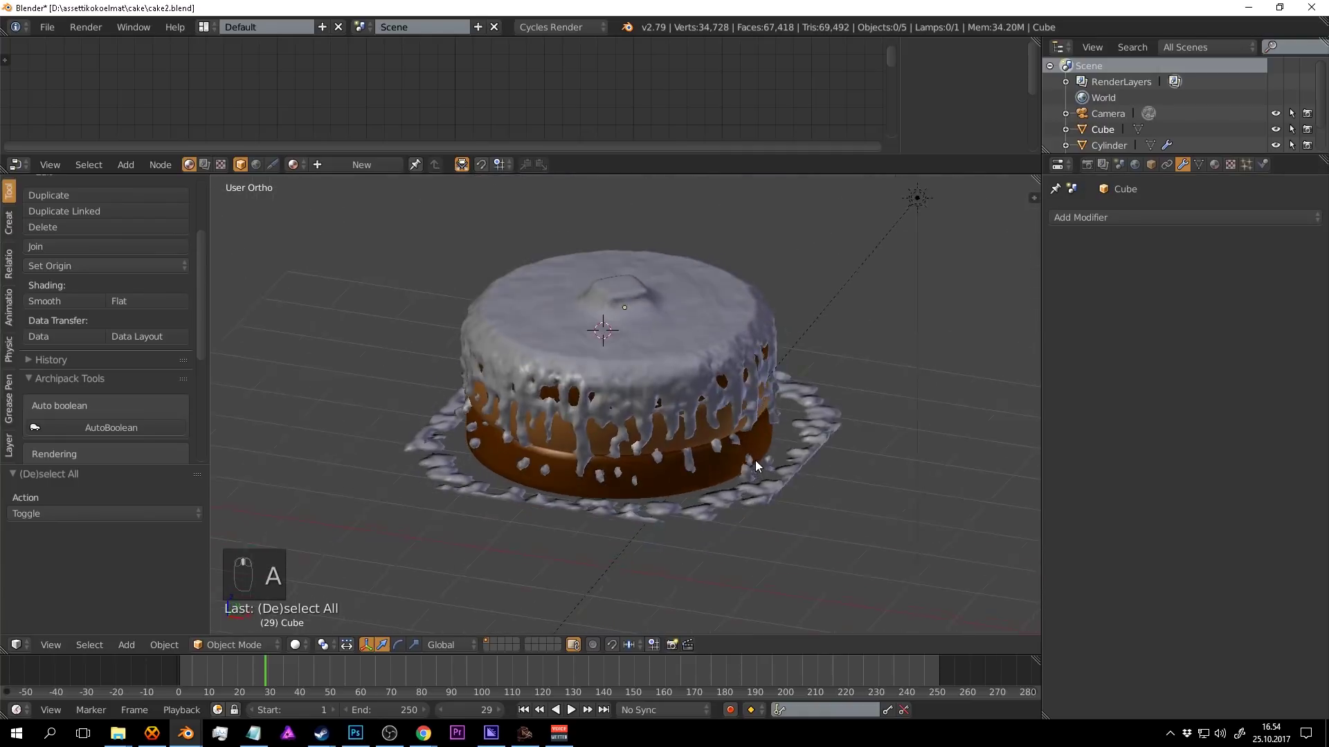
Enter Edit Mode on the icing, select a loose droplet island and delete it.
left_click_drag(845, 488, 827, 480)
left_click(827, 481)
middle_click(827, 481)
key("Tab")
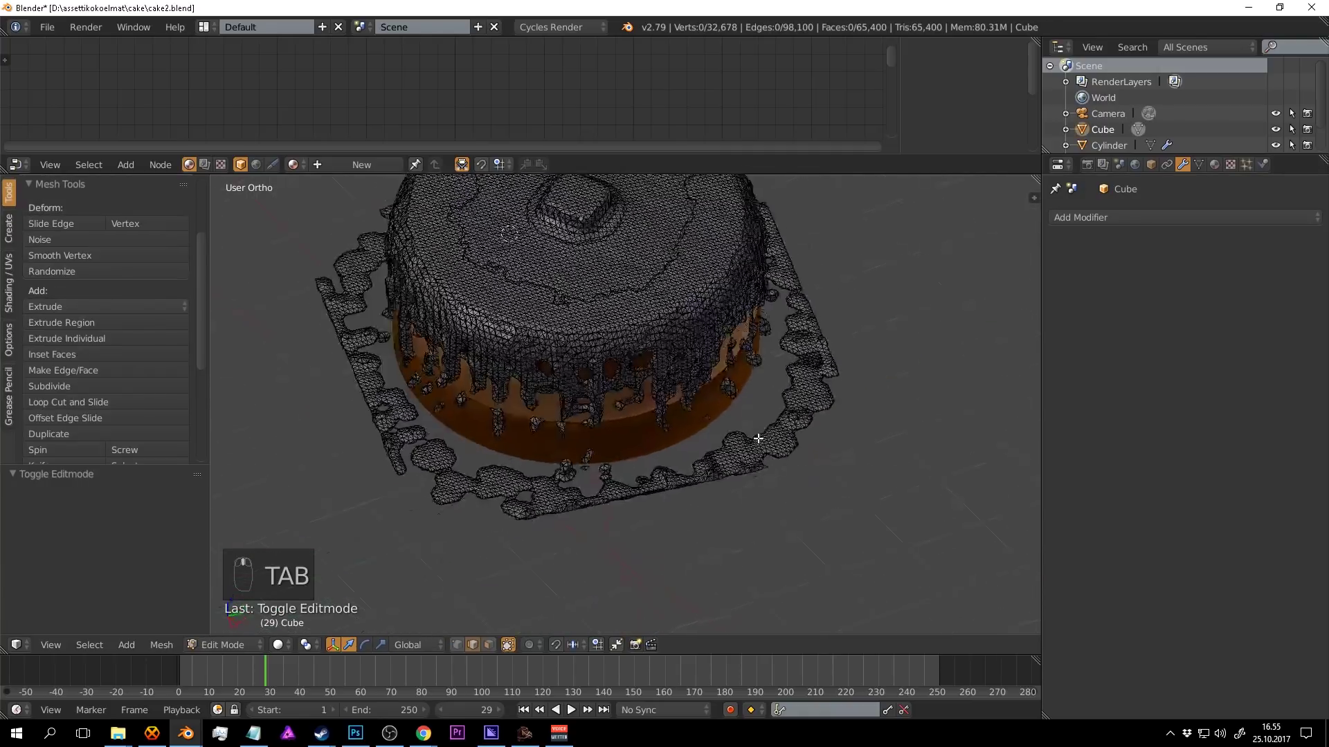
key("a")
key("a")
key("l")
key("x")
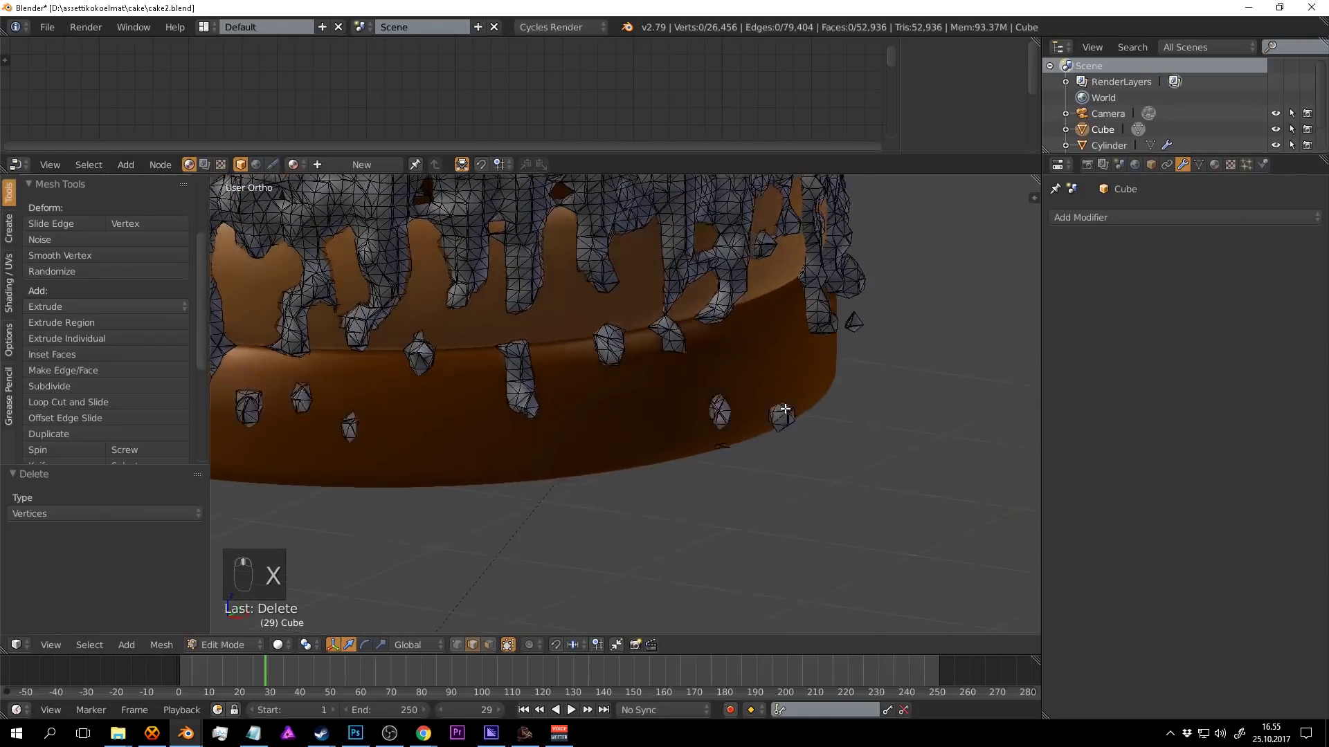
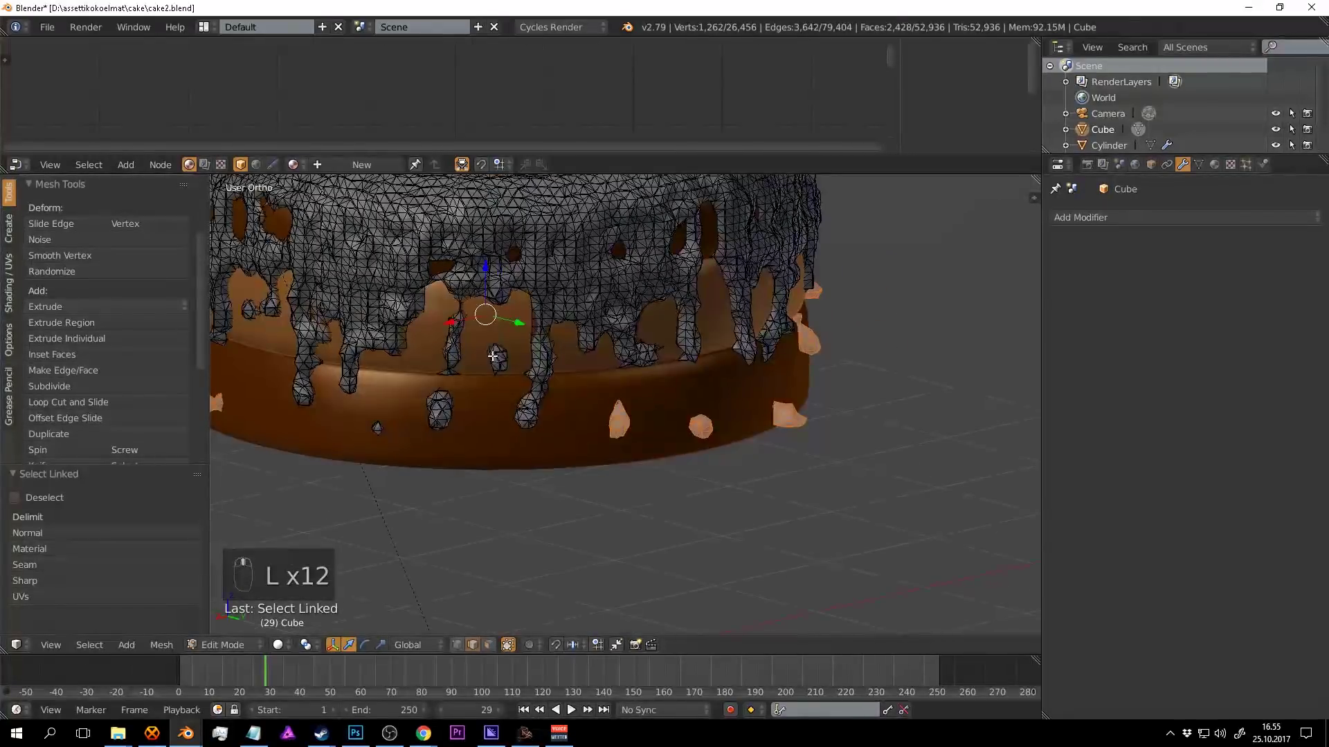
Select the remaining stray droplets, delete them, and return to Object Mode.
key("l")
key("l")
key("l")
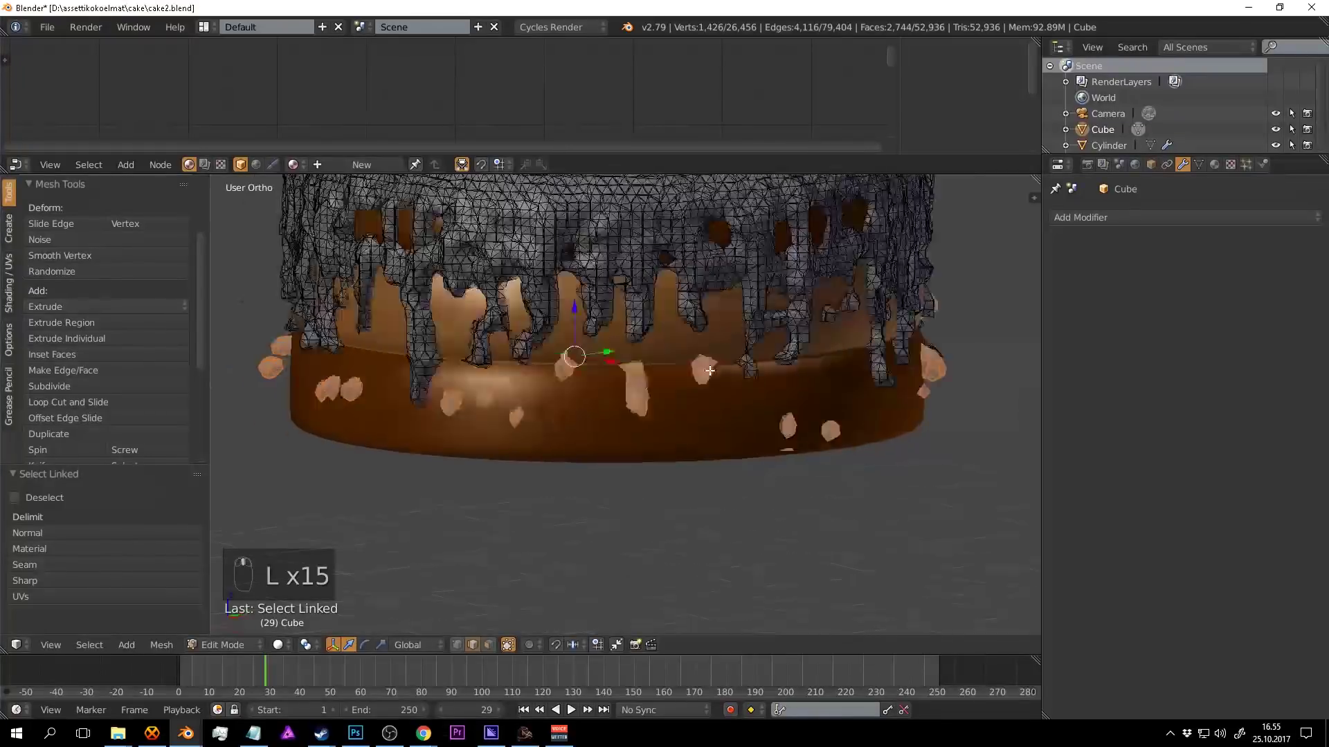
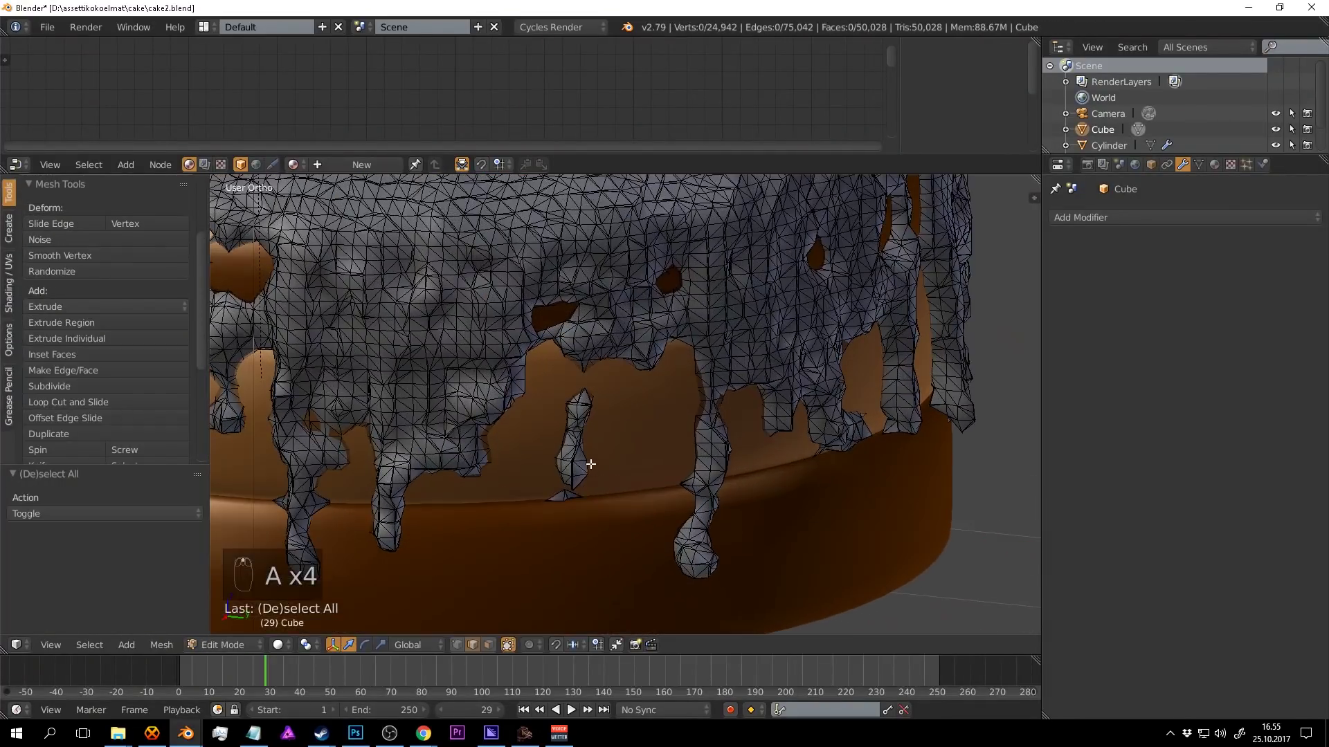
key("l")
key("x")
key("Tab")
key("Tab")
key("Tab")
key("Tab")
key("Tab")
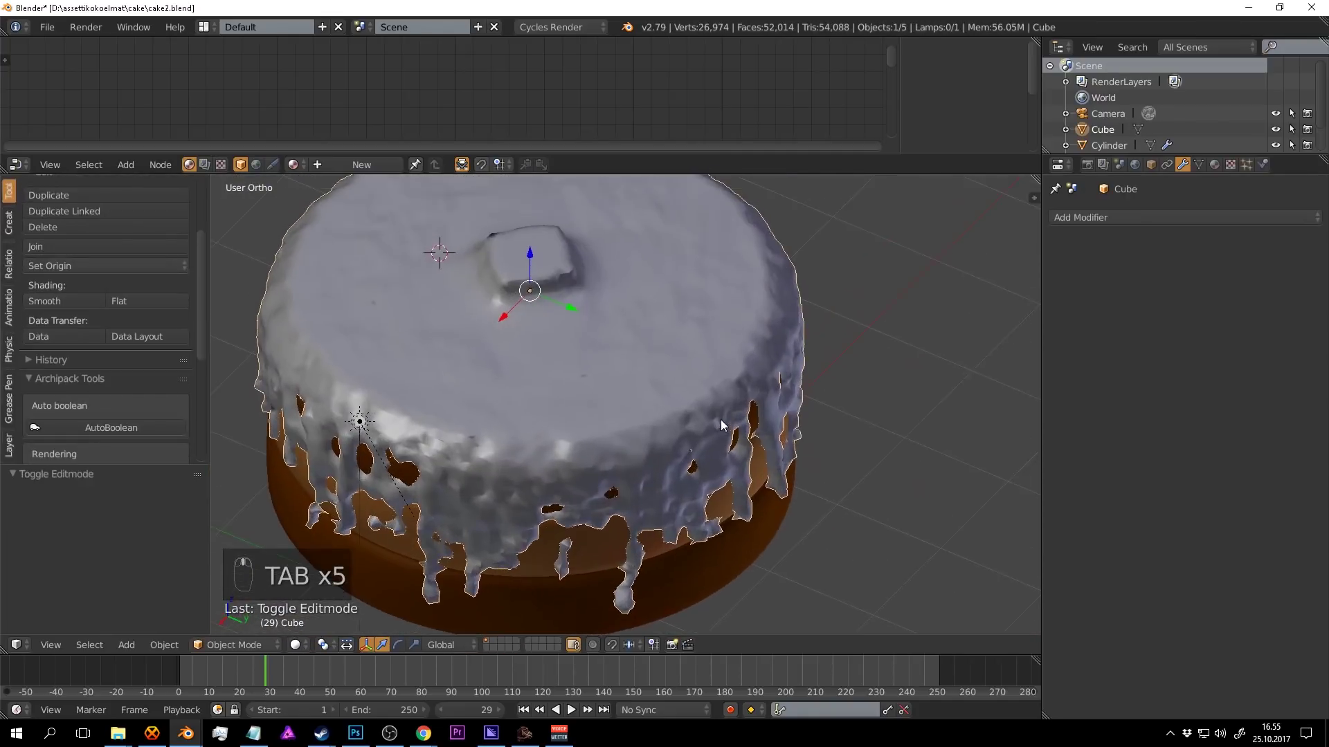
Save the file and switch to Sculpt Mode with the Smooth brush at low strength.
key("a")
key("ctrl+s")
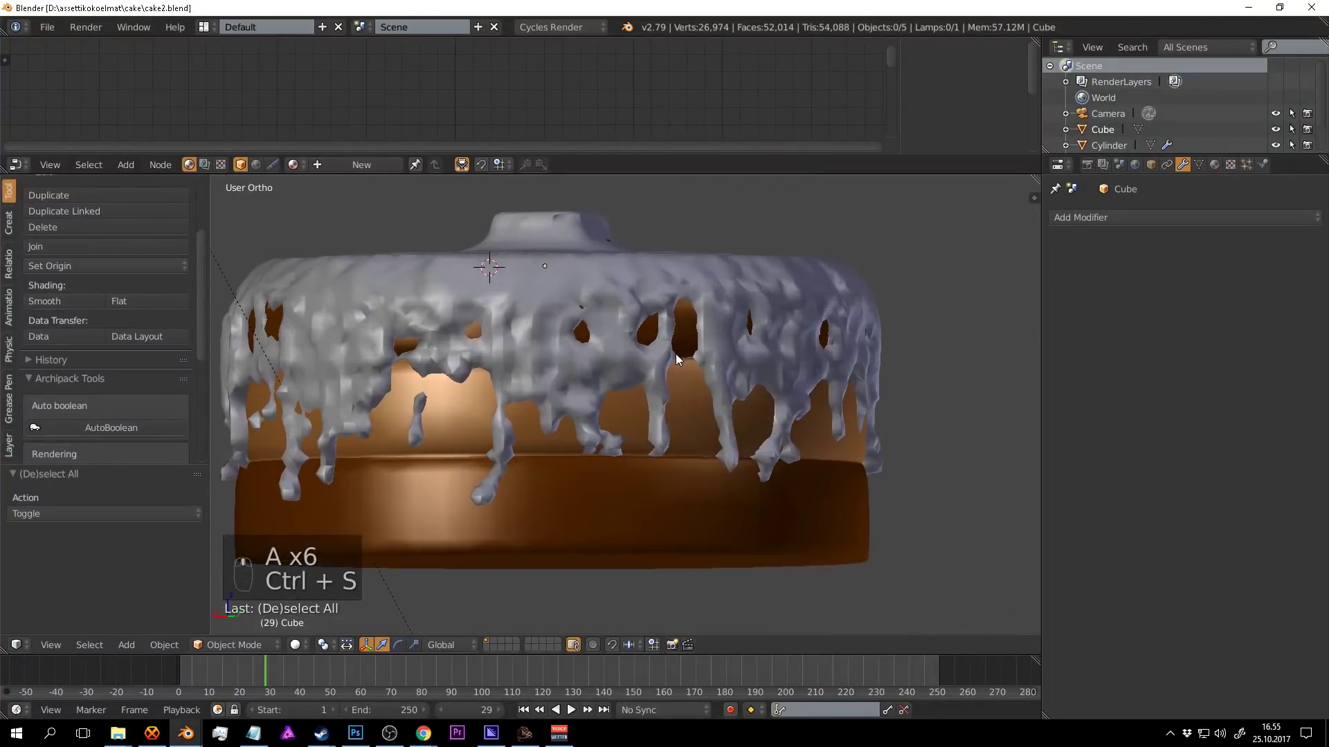
left_click_drag(661, 287, 1199, 168)
left_click_drag(973, 274, 1200, 168)
left_click_drag(1200, 169, 709, 447)
left_click_drag(695, 323, 678, 432)
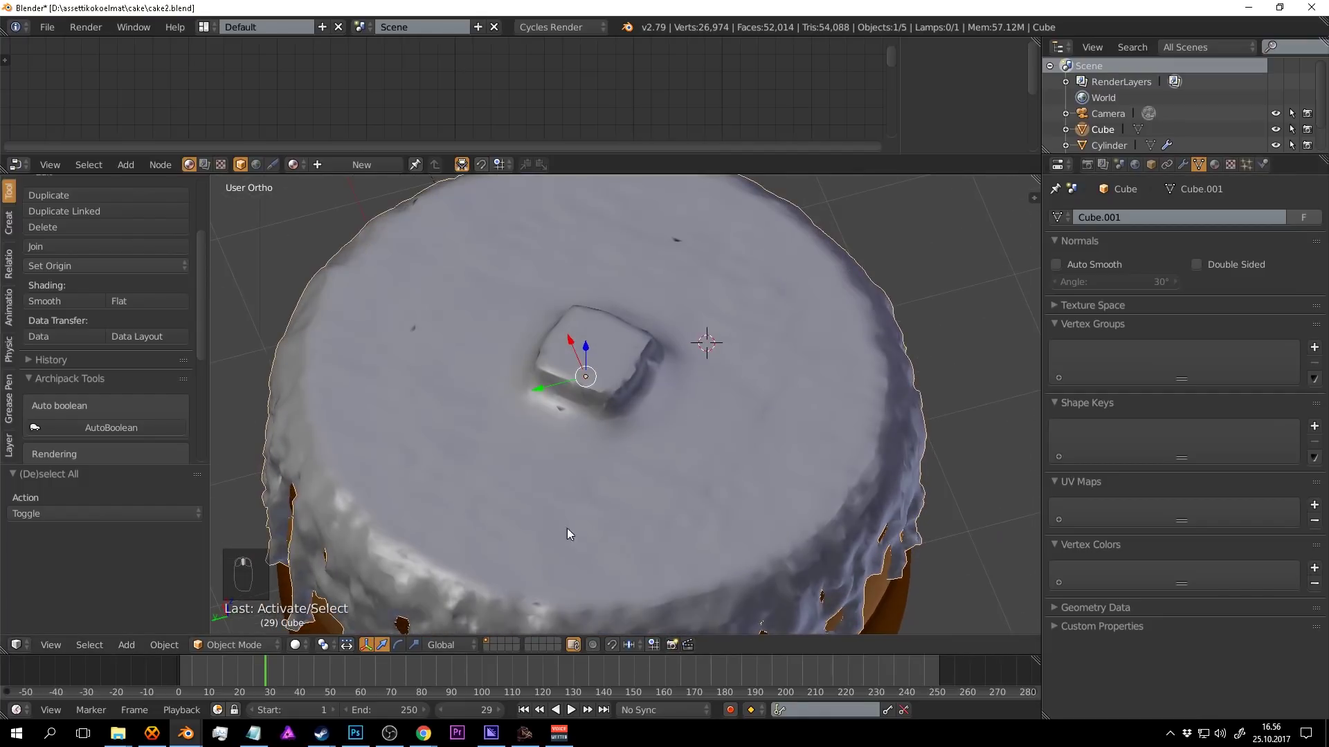
left_click(173, 681)
left_click(247, 596)
left_click_drag(642, 380, 501, 372)
key("f")
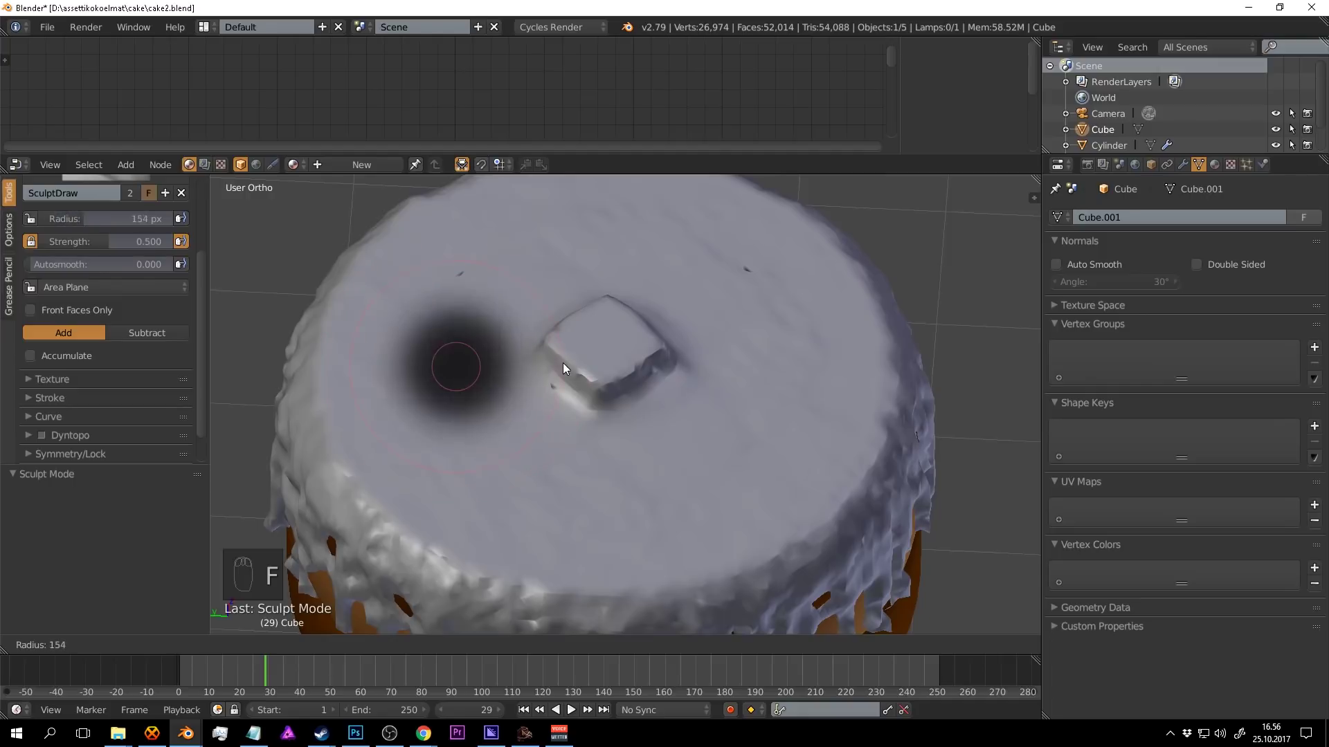
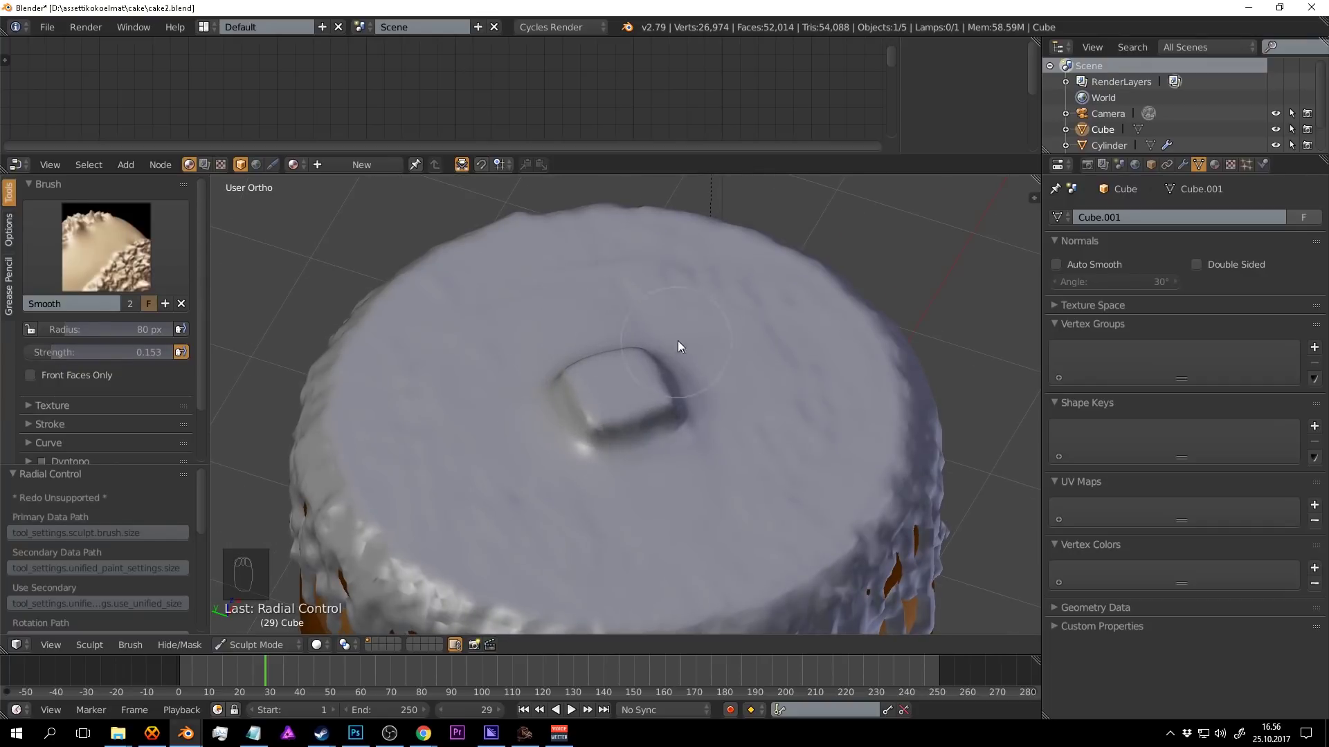
Stroke over the icing top and side to smooth out the lumpy surface.
left_click_drag(683, 412, 124, 476)
left_click_drag(568, 408, 149, 391)
left_click_drag(147, 391, 36, 424)
left_click_drag(36, 424, 67, 382)
left_click_drag(71, 389, 68, 382)
left_click_drag(68, 383, 670, 381)
left_click_drag(638, 390, 676, 368)
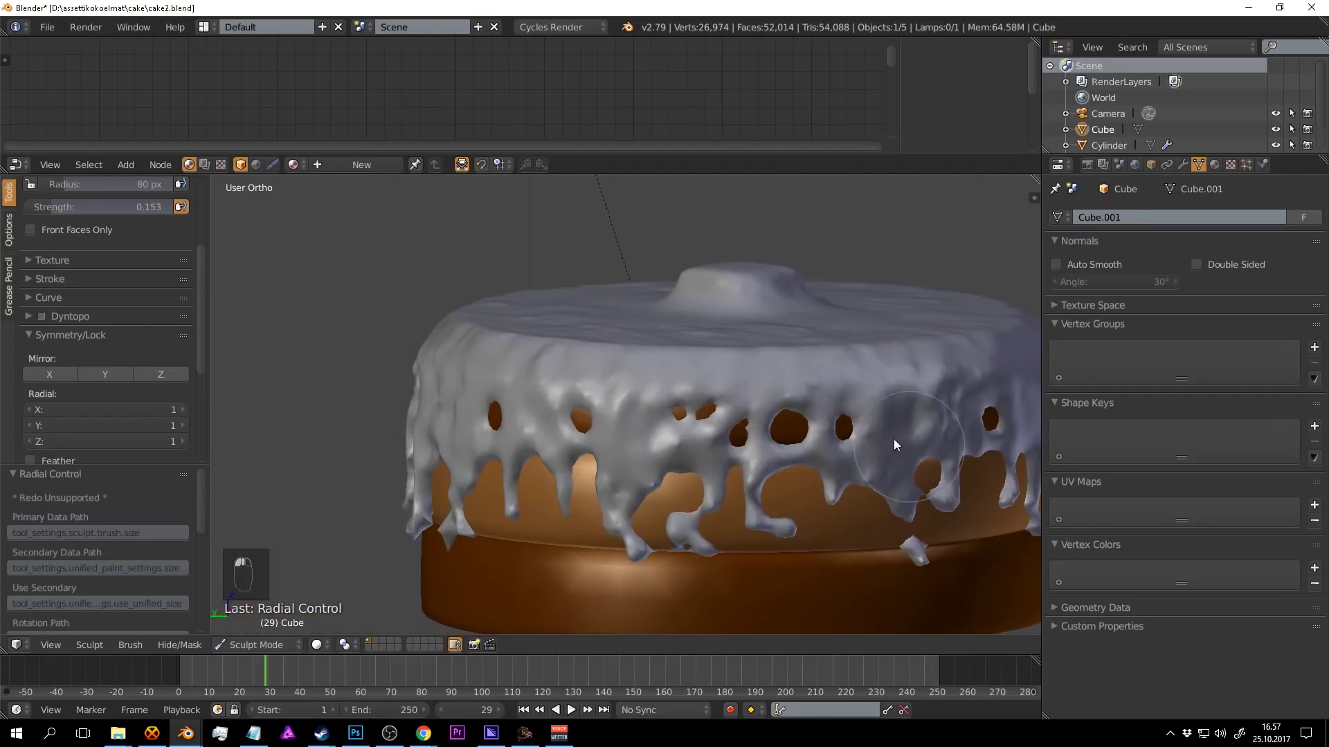
left_click_drag(670, 475, 122, 243)
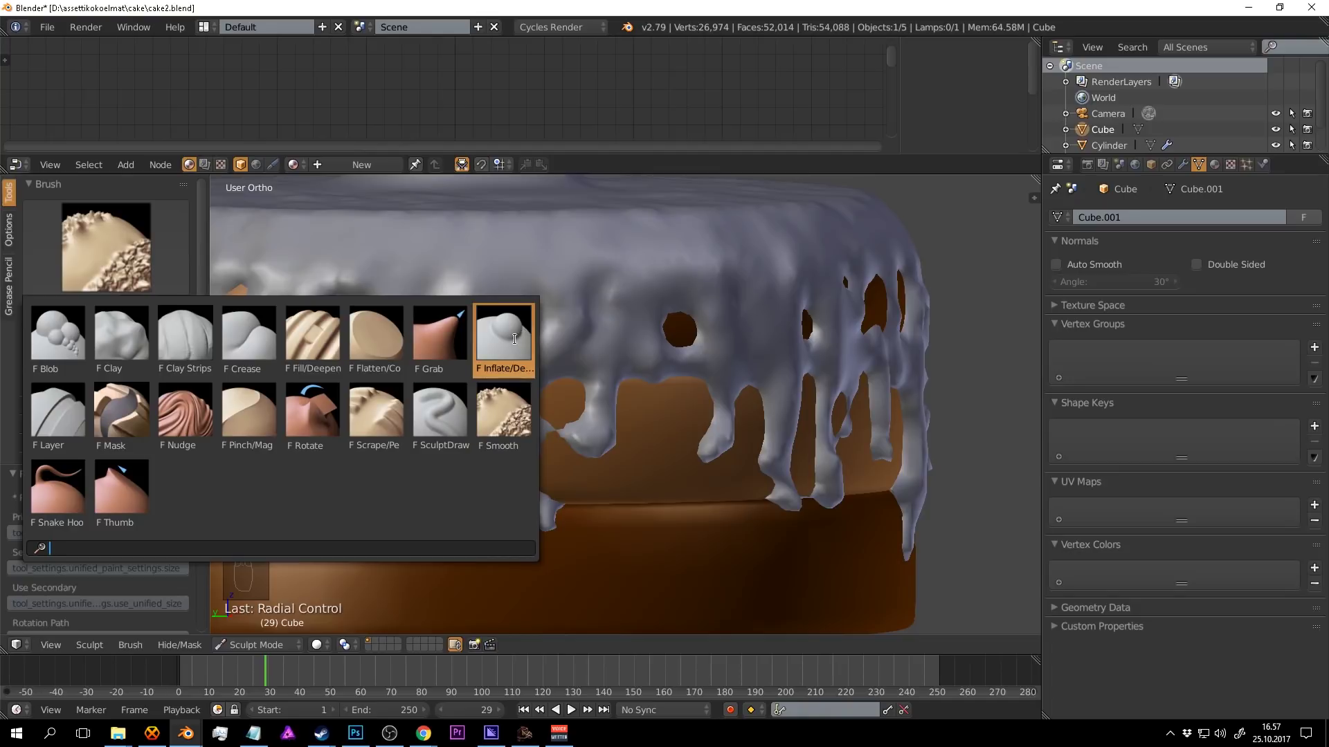
Inflate the thin icing drips on the cake side with the Inflate/Deflate brush.
left_click_drag(584, 414, 647, 376)
left_click_drag(627, 427, 742, 427)
left_click_drag(701, 417, 631, 391)
left_click_drag(710, 414, 724, 410)
left_click_drag(658, 368, 594, 377)
left_click_drag(785, 425, 696, 330)
left_click_drag(737, 321, 649, 343)
left_click_drag(759, 325, 689, 424)
Puff up the remaining drips, undoing one stroke, then return to Object Mode.
middle_click(636, 410)
left_click_drag(559, 394, 357, 509)
middle_click(741, 380)
left_click_drag(563, 333, 689, 367)
left_click_drag(689, 367, 600, 383)
key("ctrl+z")
left_click_drag(545, 368, 282, 650)
left_click(595, 375)
left_click_drag(677, 332, 739, 361)
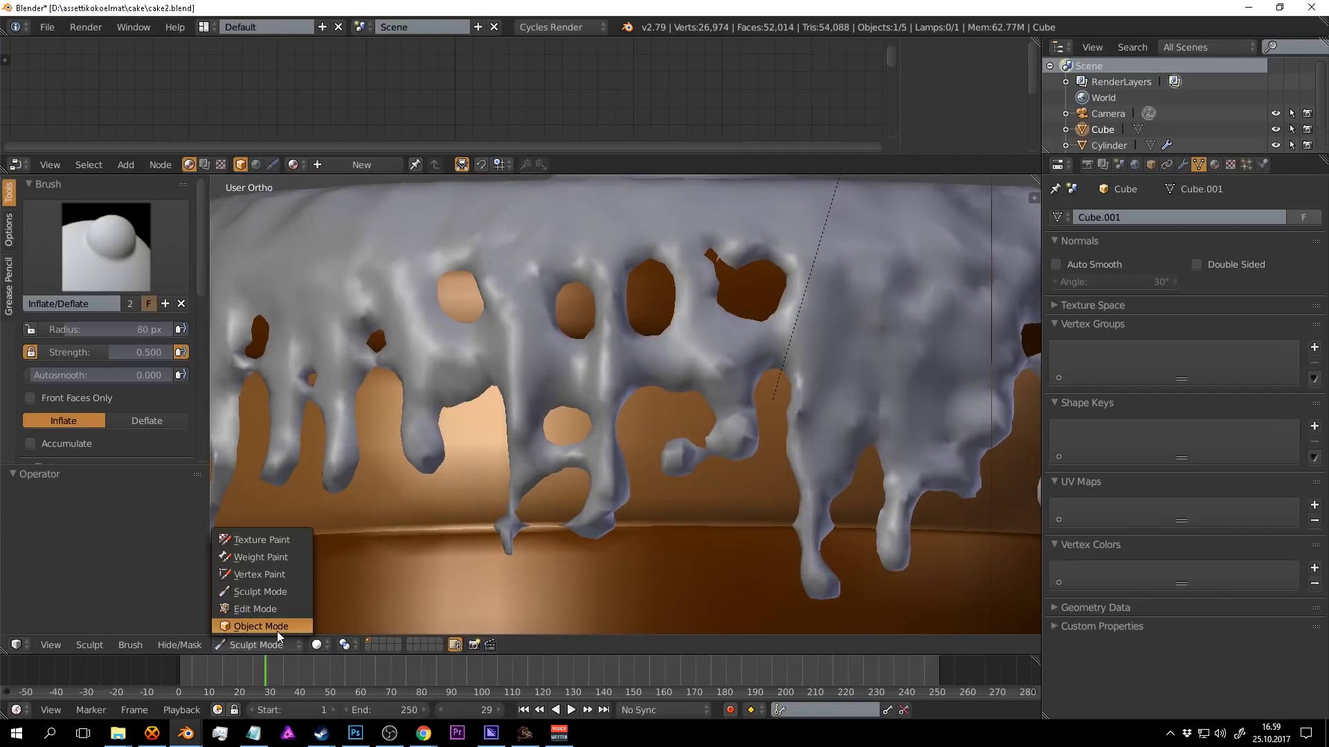
left_click_drag(282, 636, 658, 472)
middle_click(553, 498)
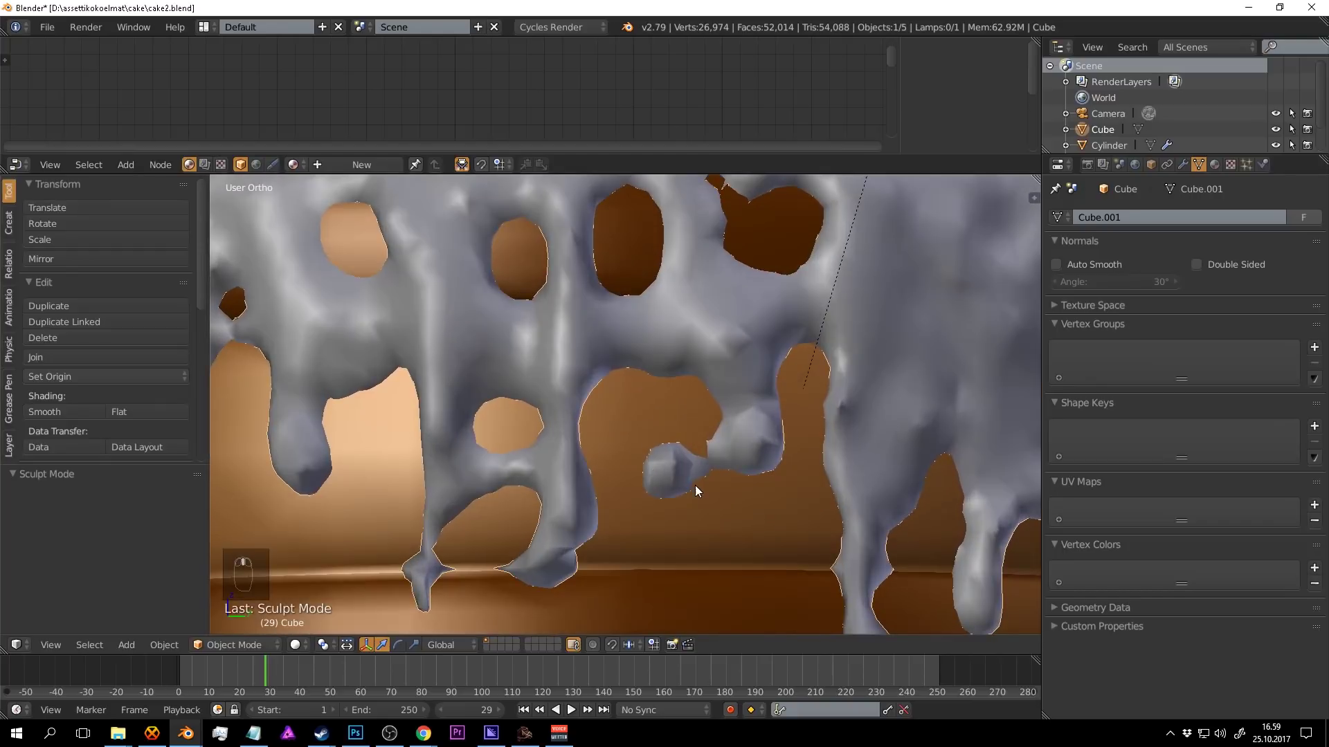
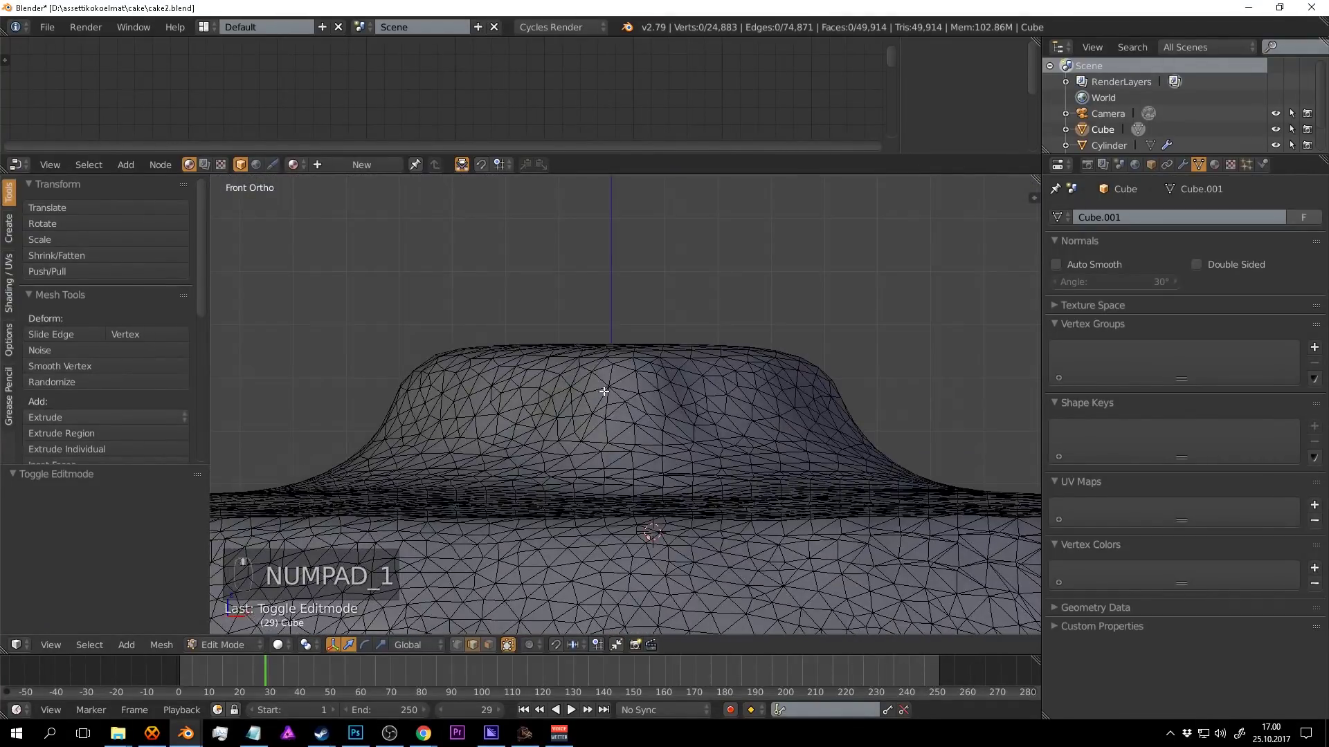
In Edit Mode wireframe, box-select the icing's top vertices and grow the selection.
key("z")
key("a")
key("a")
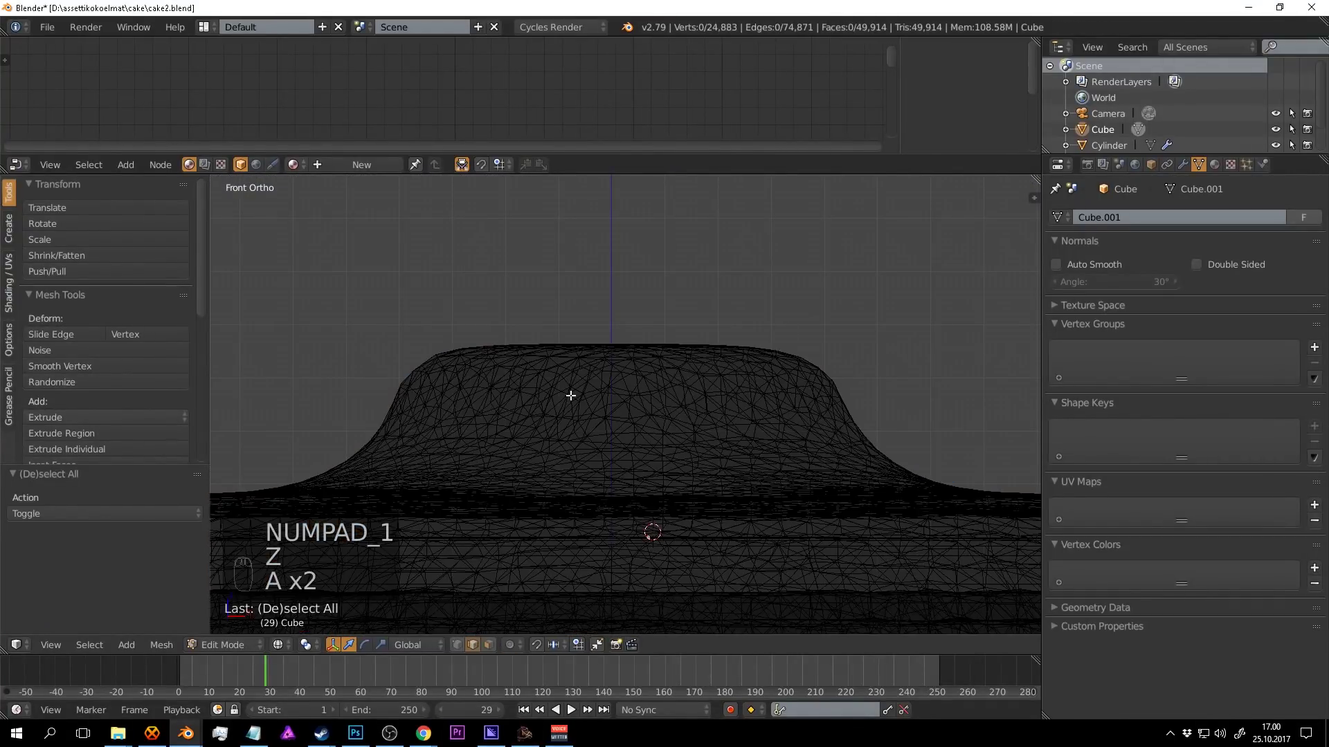
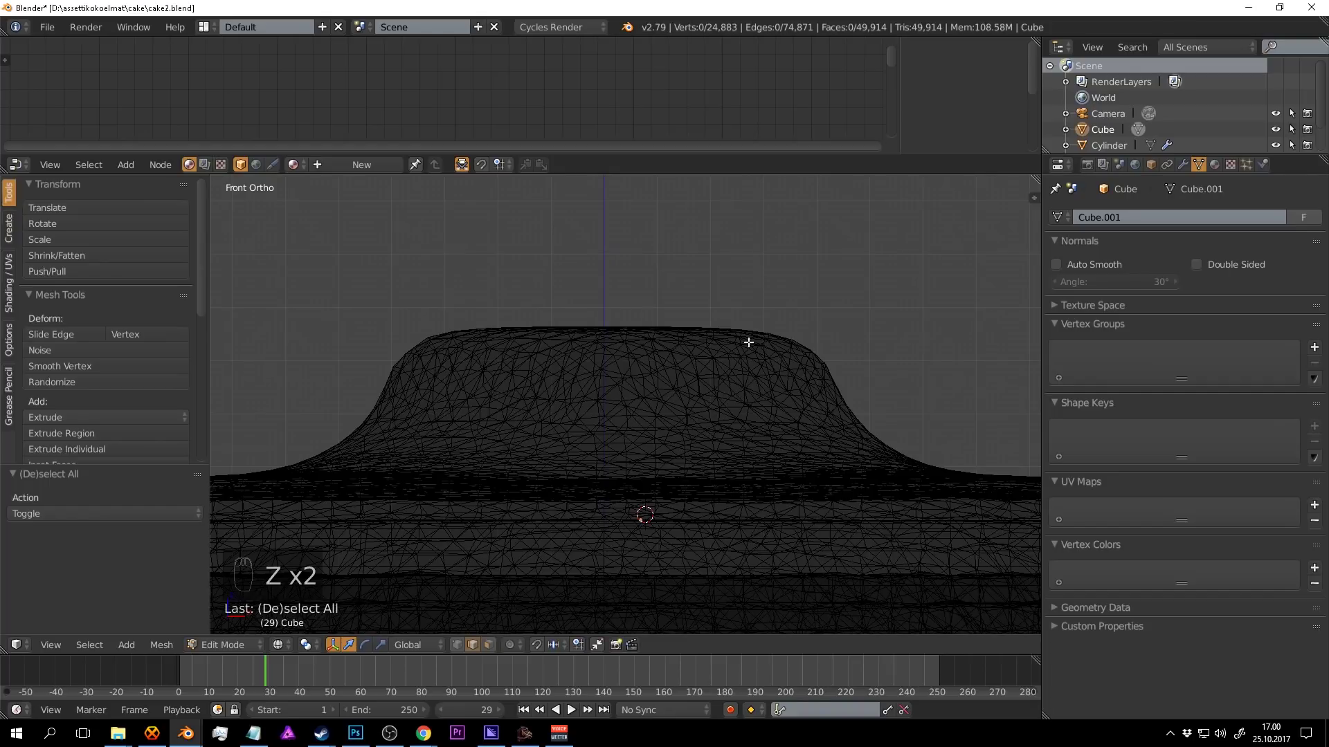
key("b")
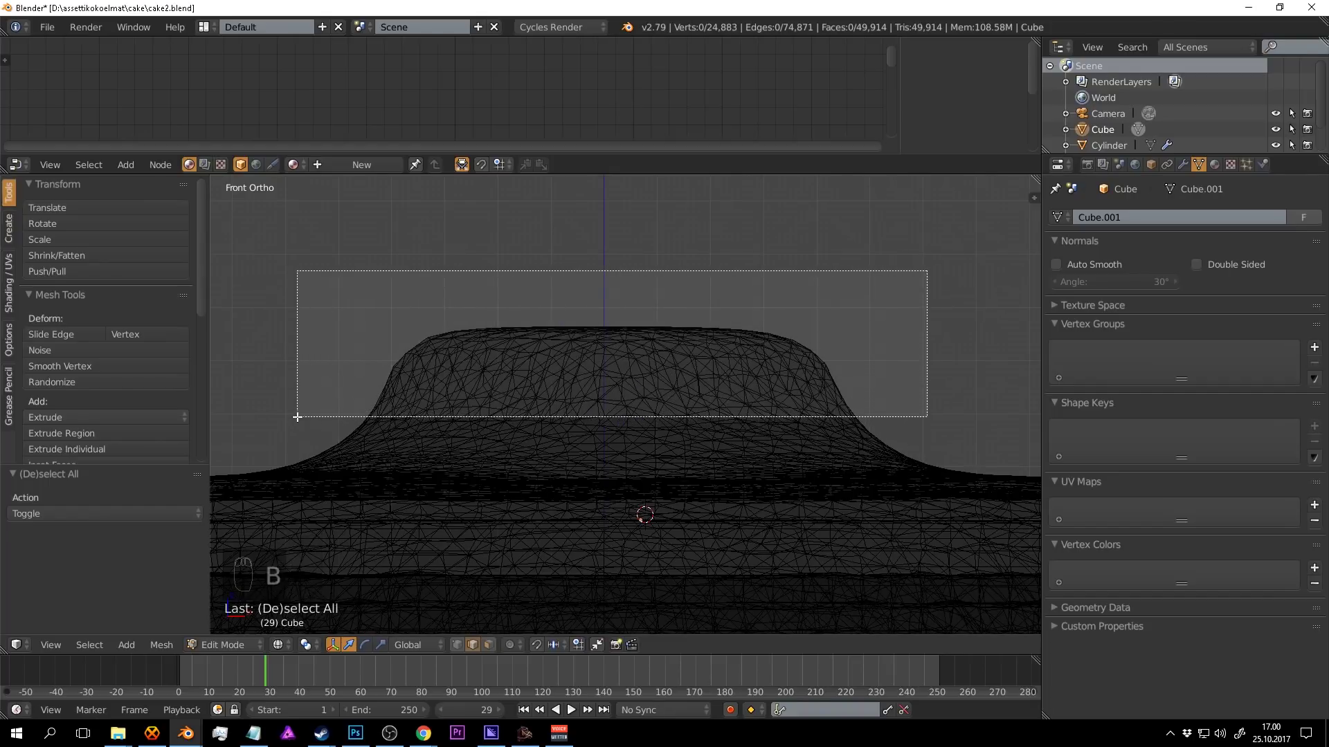
key("ctrl+KP_Add")
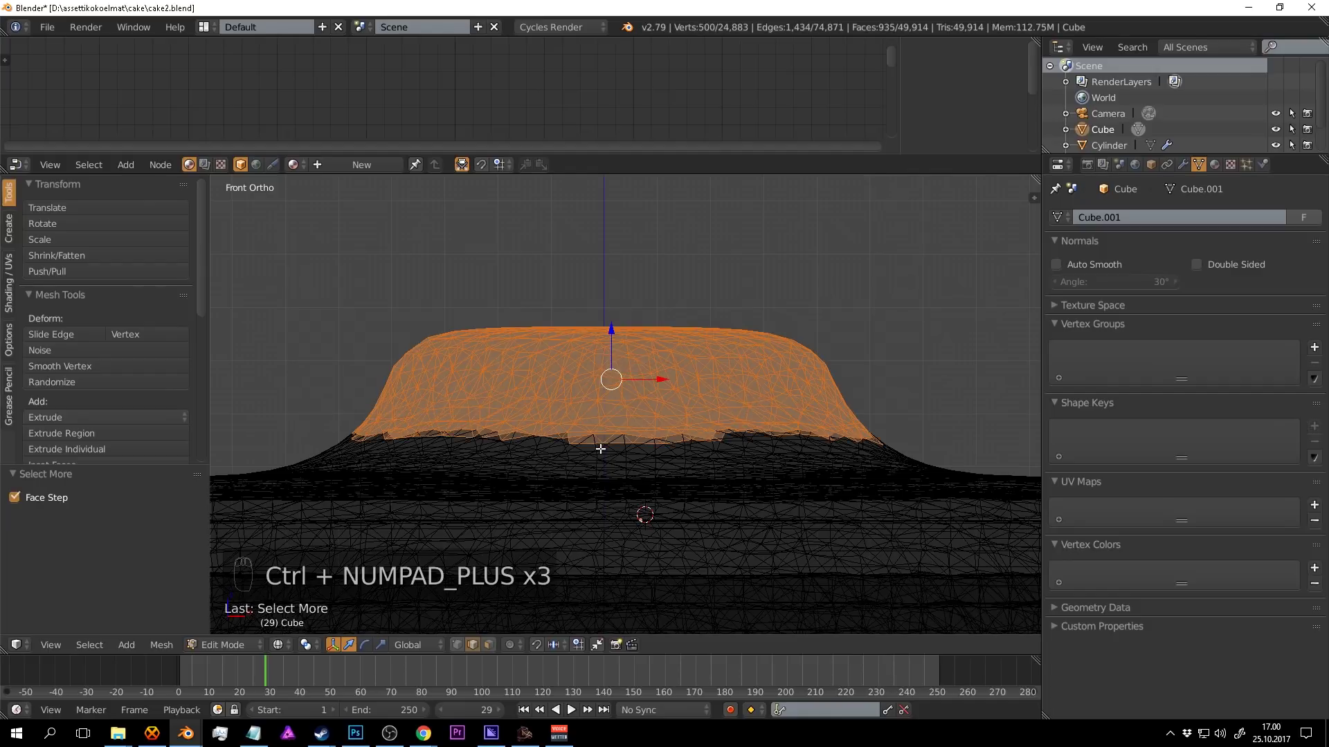
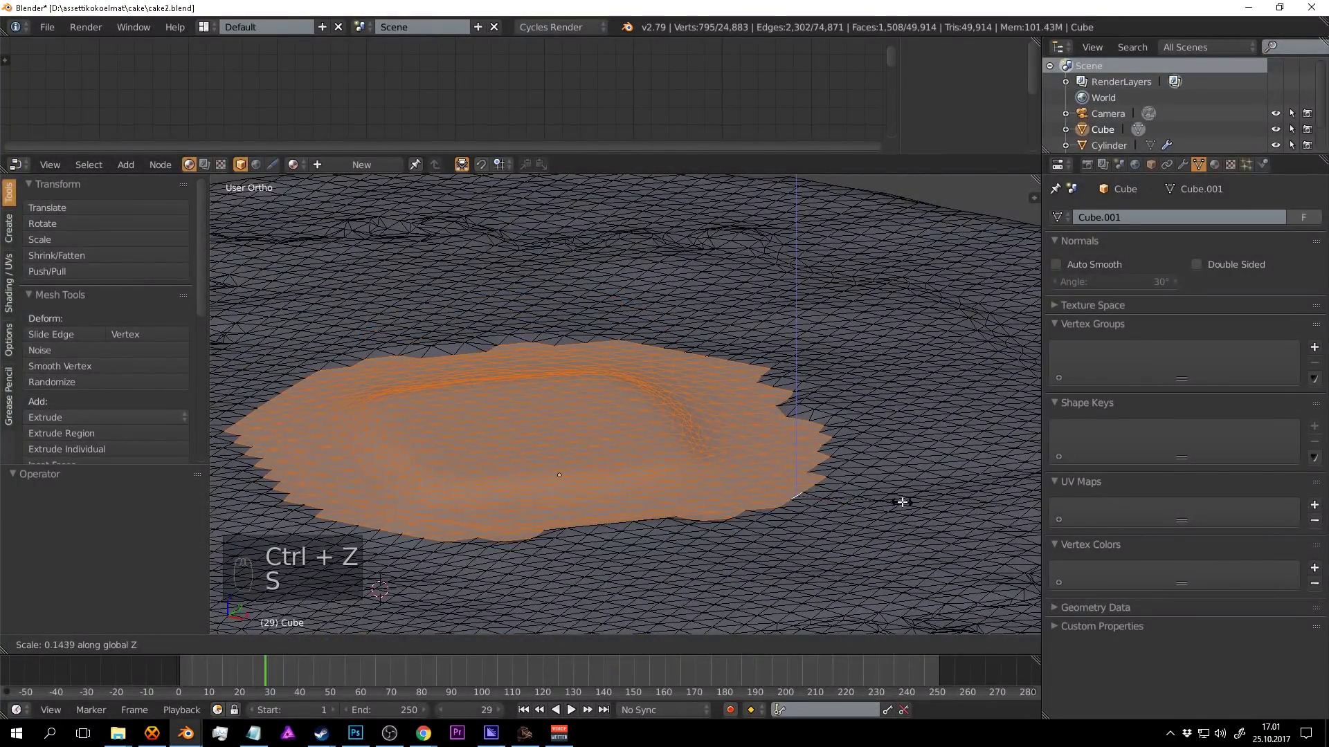
Apply Smooth Vertex repeatedly to the top region, then return to Object Mode.
key("z")
key("z")
key("s")
key("s")
key("z")
key("z")
key("Tab")
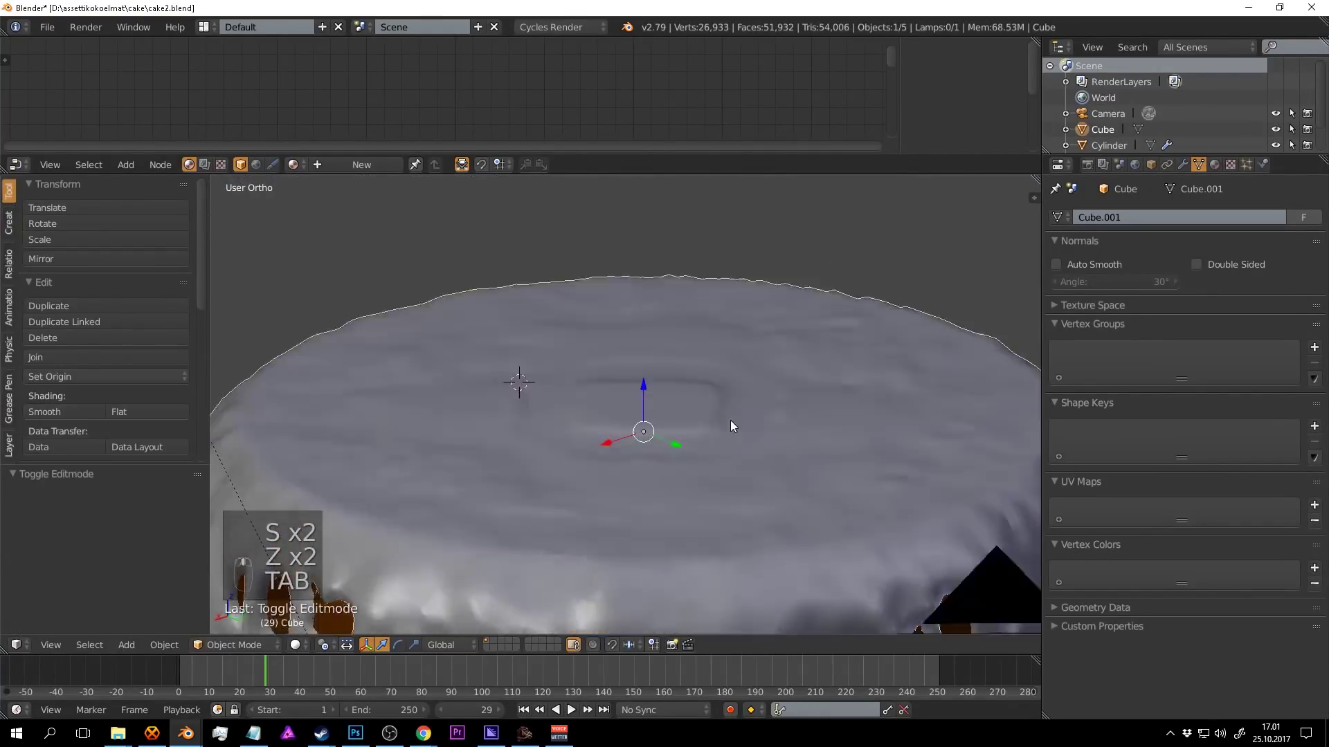
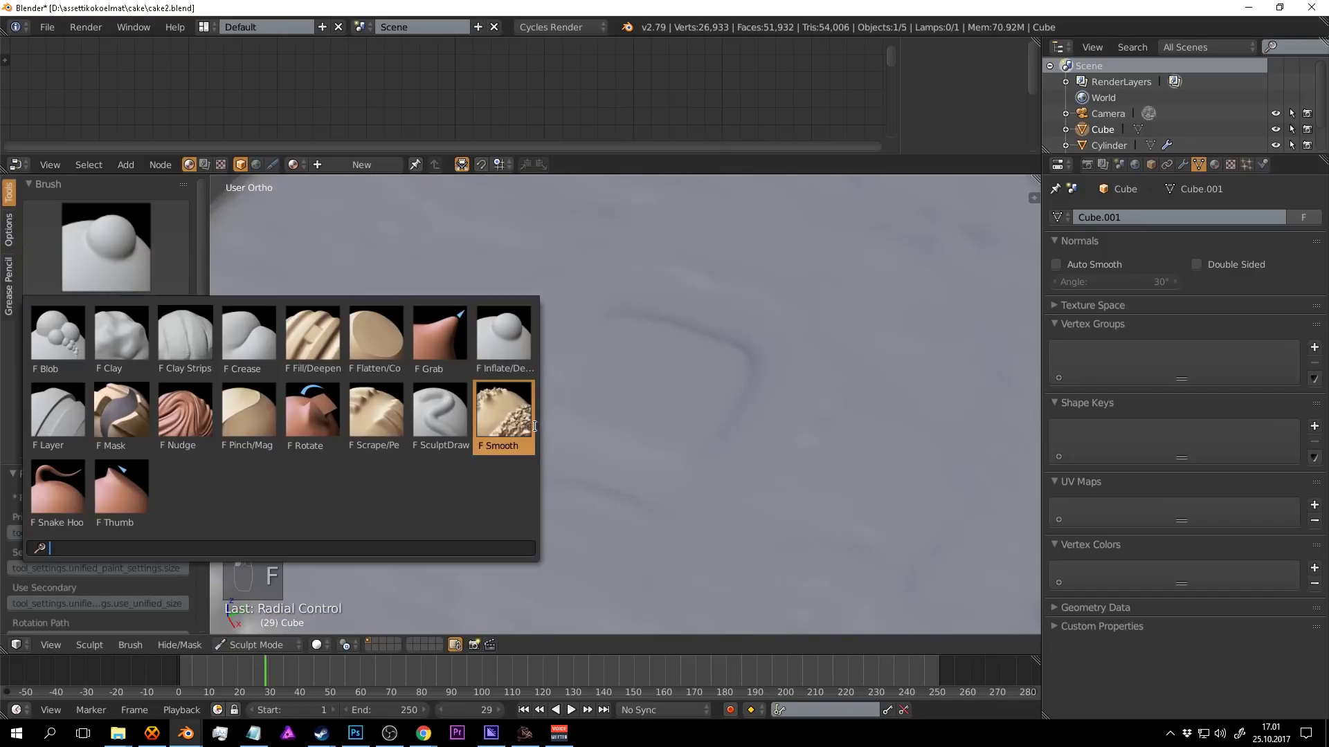
Smooth the lumpy top of the icing with the Smooth sculpt brush.
left_click_drag(540, 431, 734, 434)
scroll("down", 3)
left_click_drag(686, 434, 697, 367)
left_click_drag(673, 452, 645, 344)
Smooth the icing drips running down the side of the cake.
scroll("down", 3)
left_click_drag(783, 401, 846, 468)
left_click_drag(677, 369, 706, 313)
left_click_drag(715, 287, 729, 386)
left_click_drag(576, 467, 95, 366)
Finish sculpting and add a Subdivision Surface modifier (viewport 1, render 2) to the icing.
left_click_drag(489, 425, 458, 519)
key("Tab")
key("Tab")
left_click(258, 630)
Orbit and zoom around the cake to inspect the icing and find a torn spot.
left_click_drag(677, 401, 858, 368)
key("a")
left_click_drag(859, 368, 1156, 211)
left_click_drag(1189, 163, 723, 459)
left_click_drag(713, 453, 780, 362)
key("a")
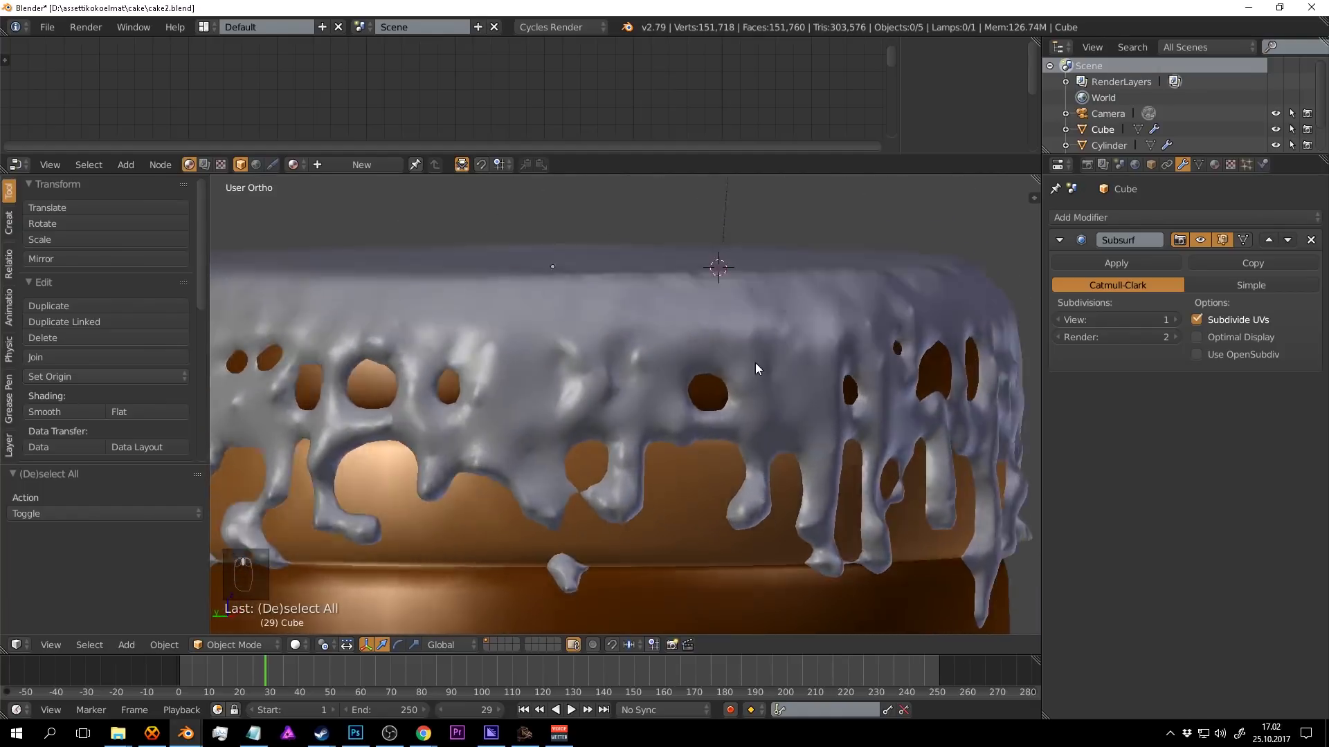
left_click_drag(756, 354, 773, 346)
left_click_drag(769, 345, 764, 345)
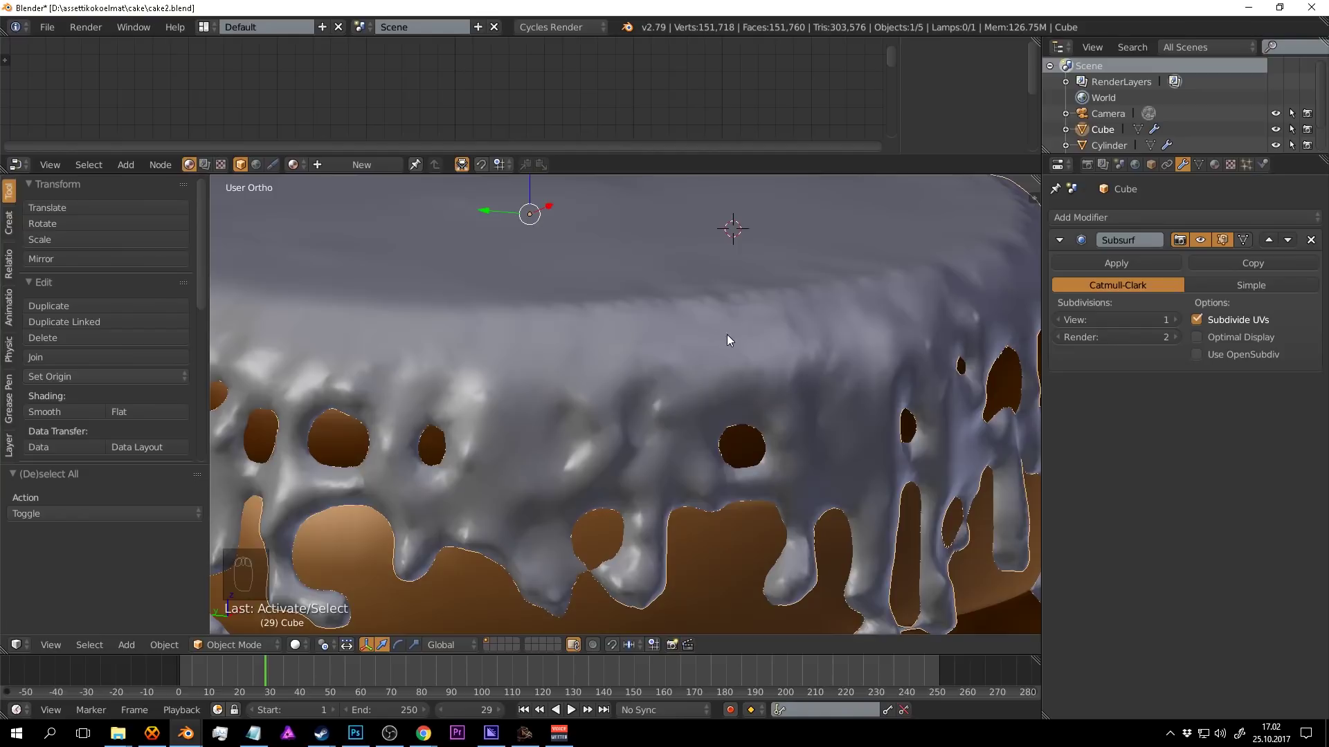
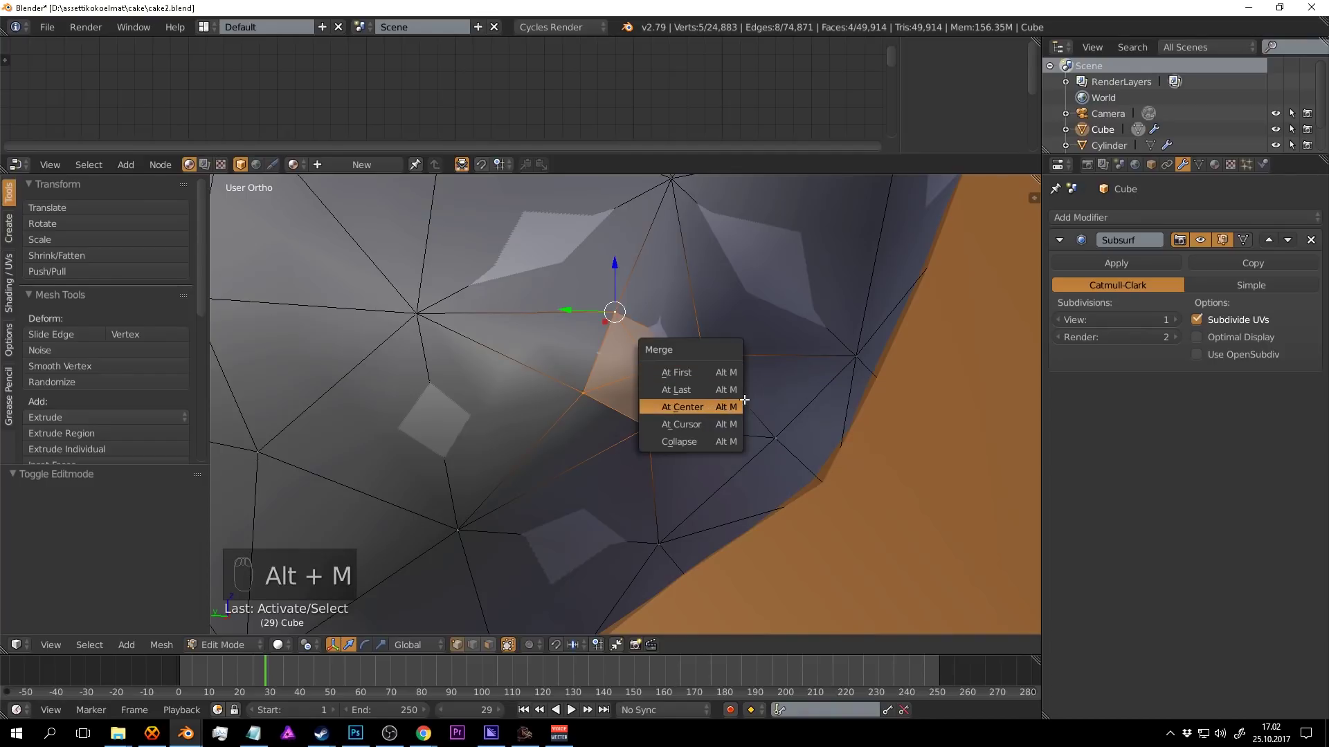
Merge the stray icing vertices at their centre and return to Object Mode.
key("Tab")
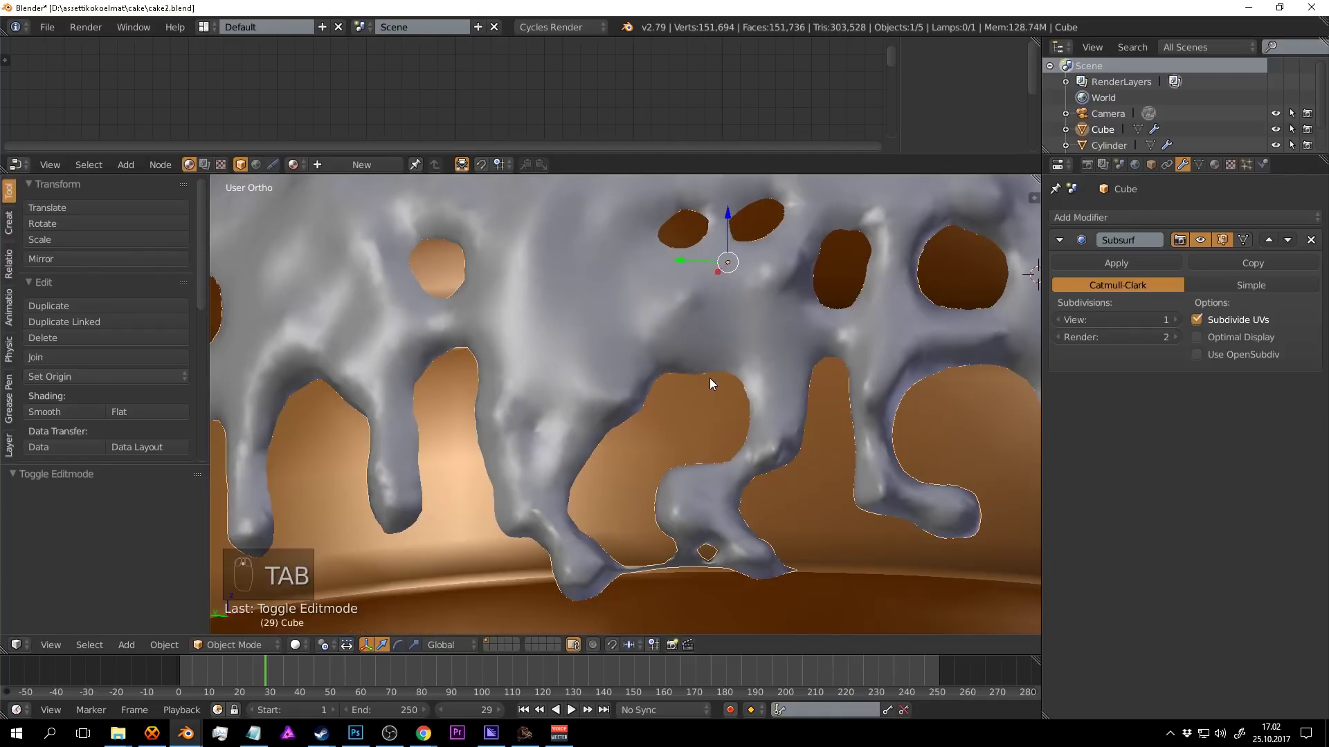
Locate another torn spot and select its cluster of stray icing vertices in Edit Mode.
left_click_drag(718, 384, 734, 389)
key("a")
key("ctrl+s")
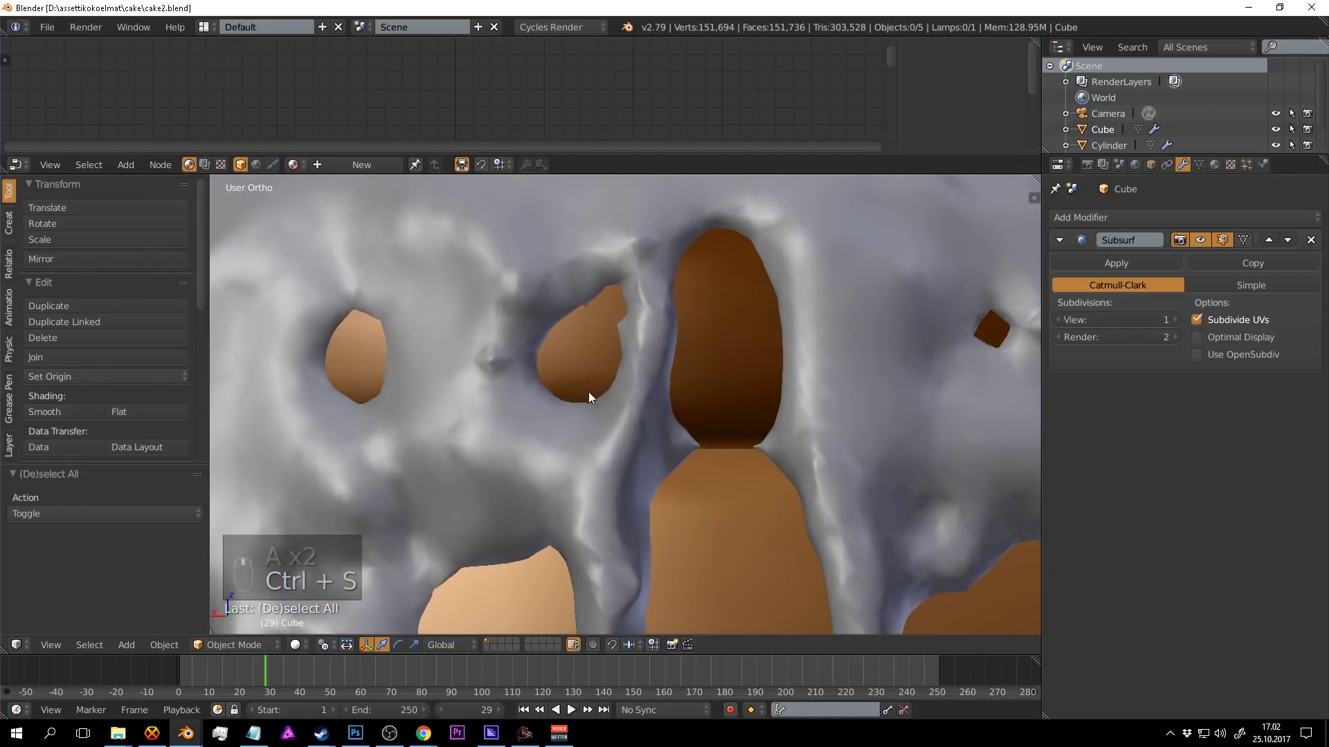
right_click(511, 357)
key("Tab")
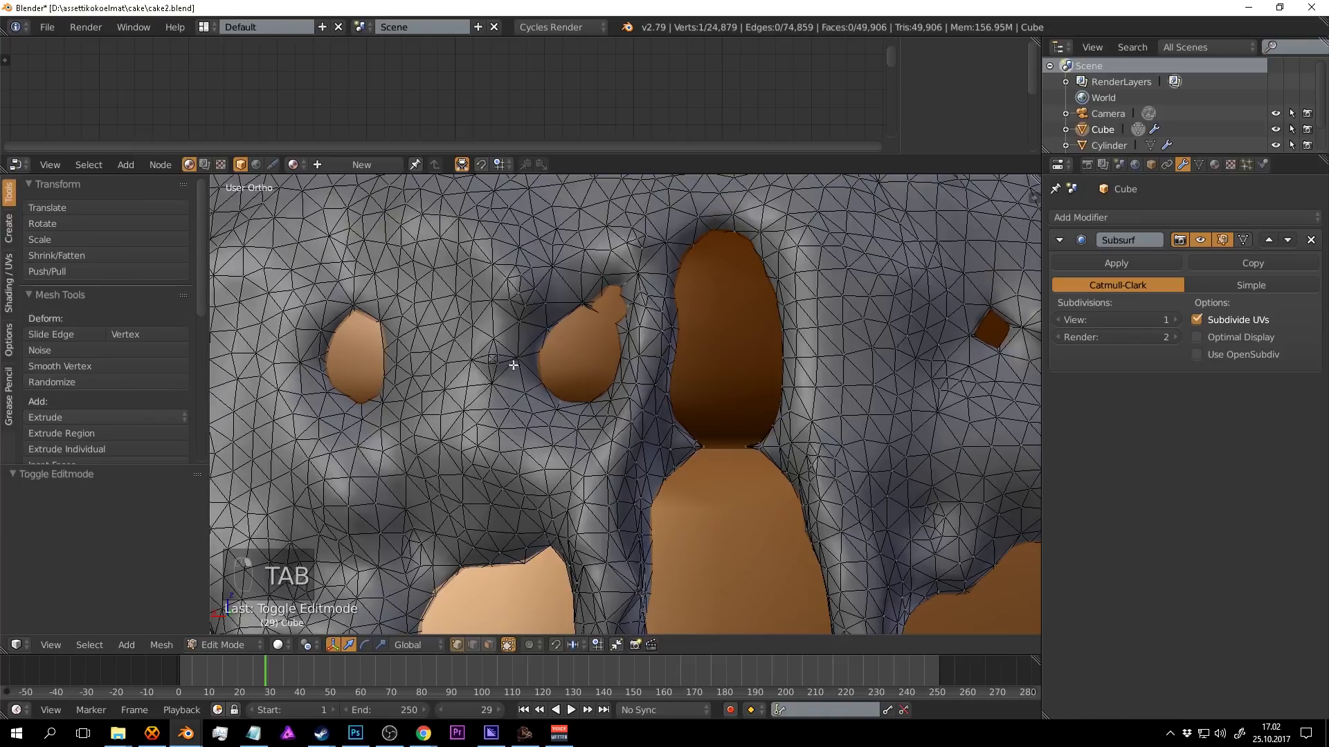
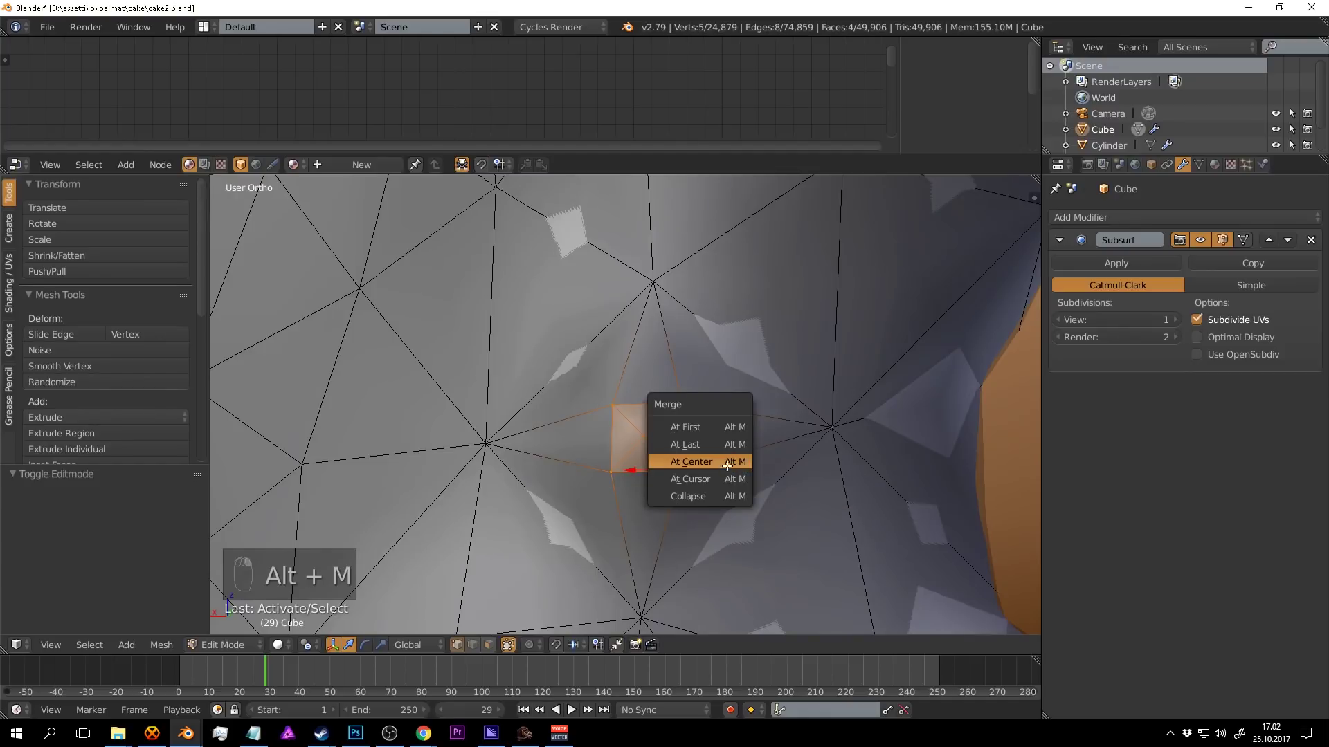
left_click_drag(640, 380, 731, 372)
Merge the selected vertices At Center, return to Object Mode, save and check the result.
key("Tab")
key("a")
key("ctrl+s")
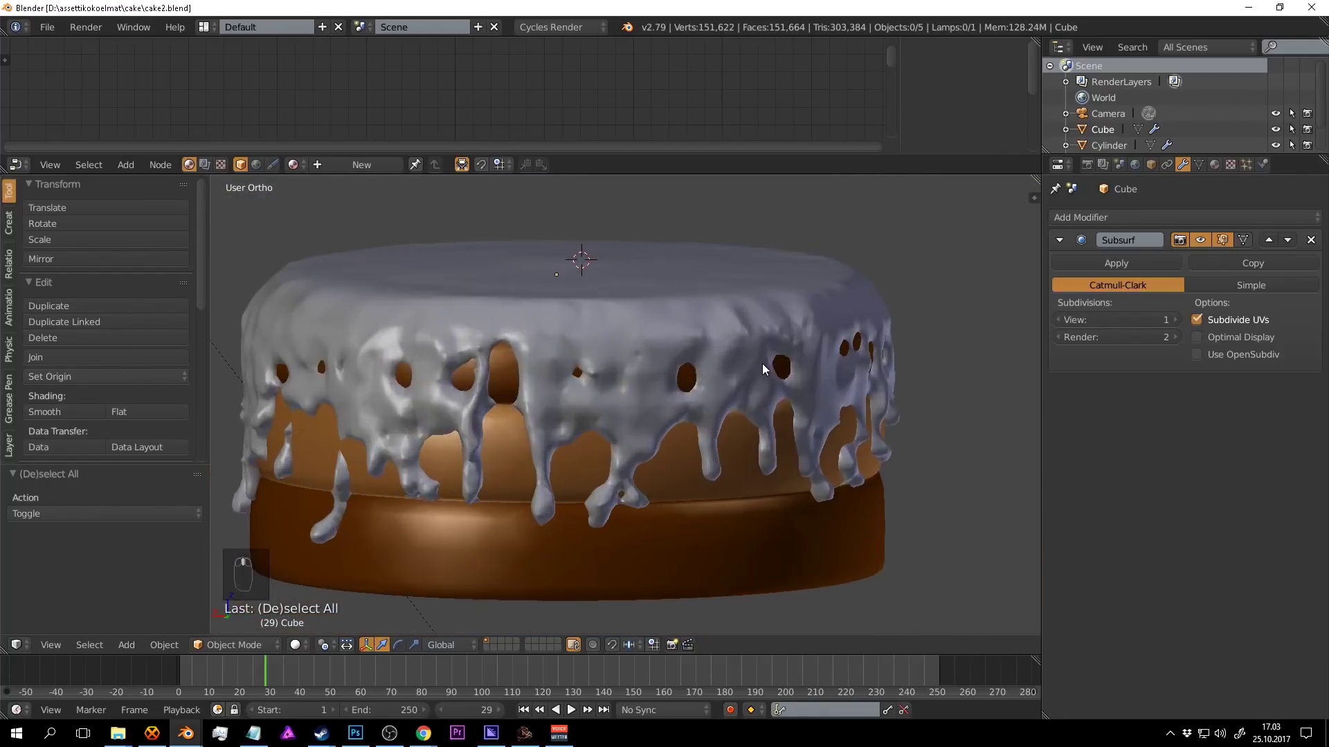
key("ctrl+s")
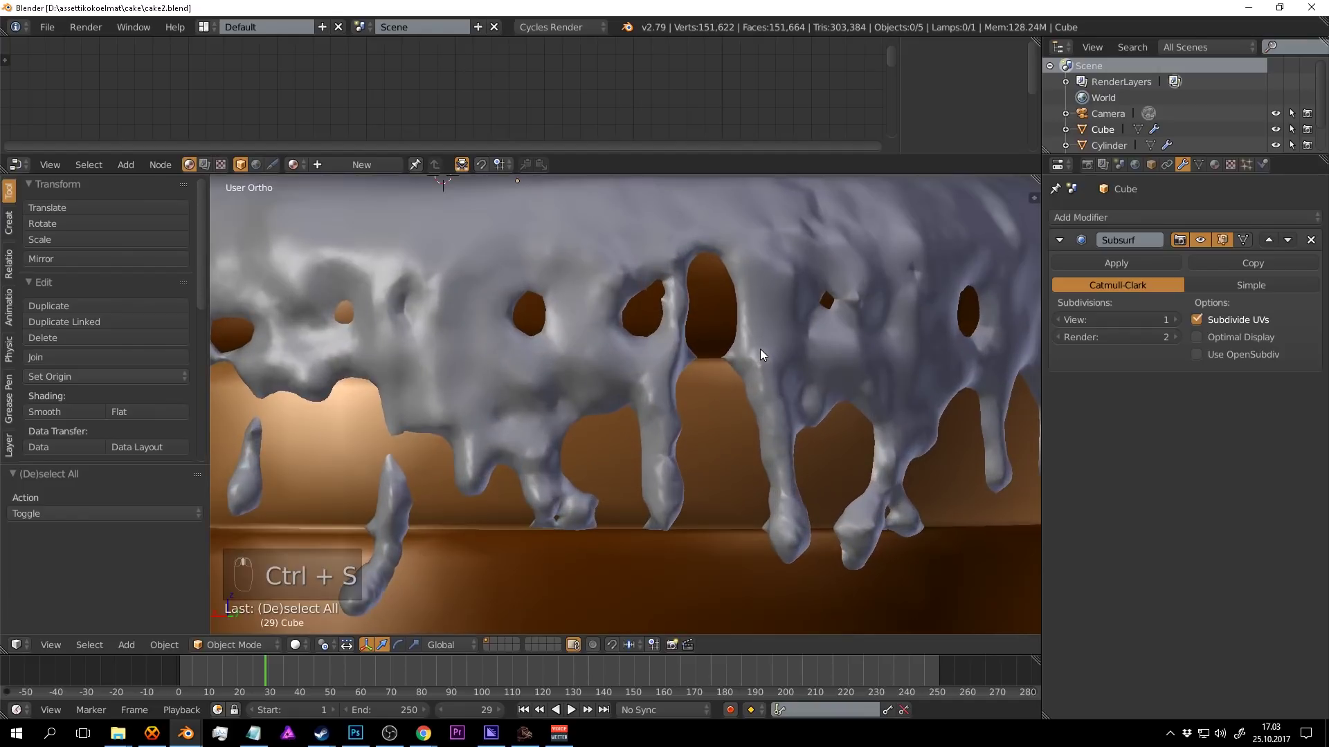
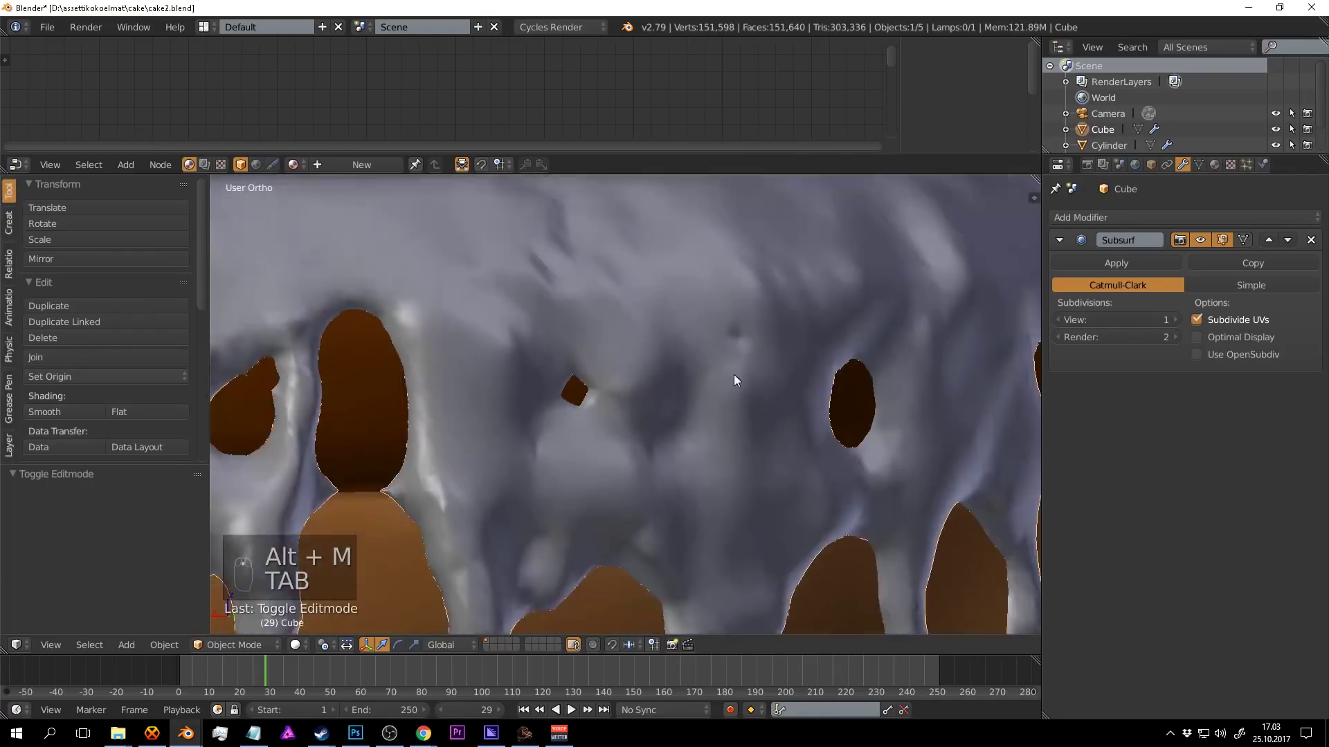
key("a")
key("ctrl+s")
left_click_drag(755, 383, 734, 423)
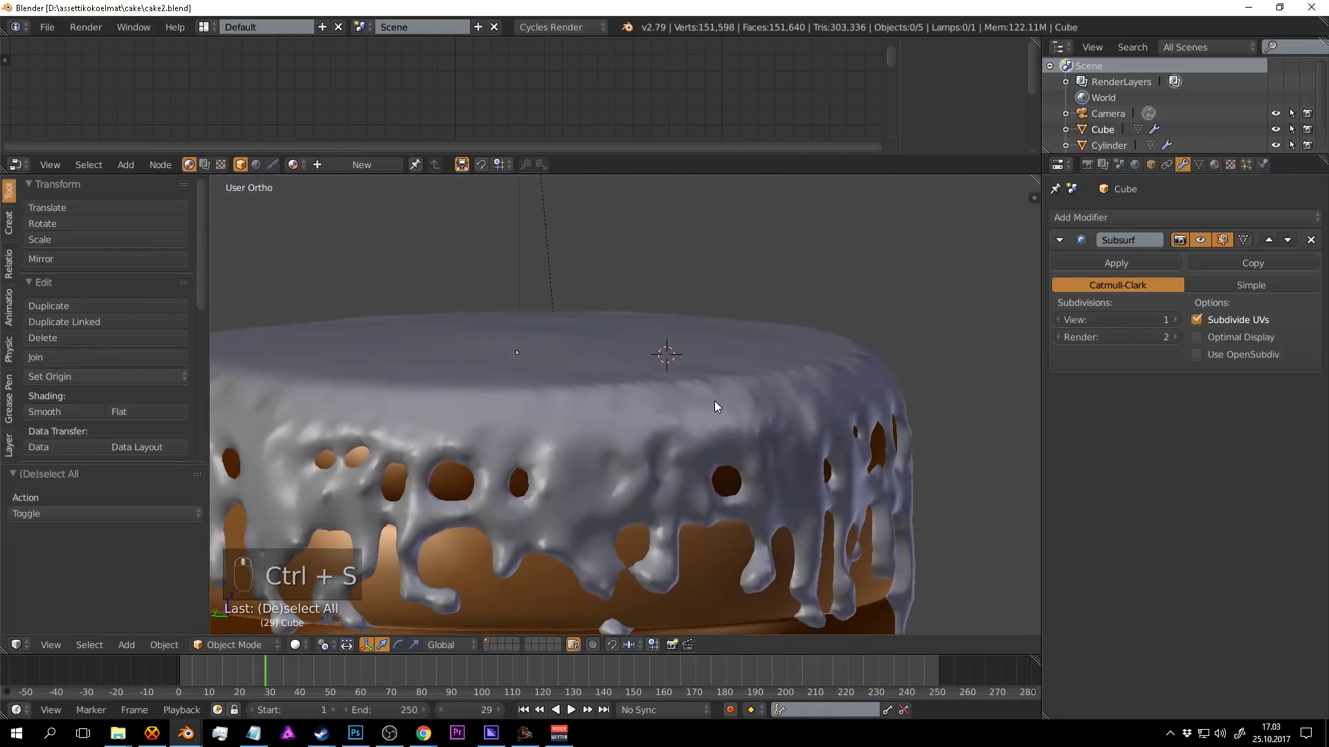
Create a new material for the icing in the Material settings.
left_click_drag(806, 328, 1224, 160)
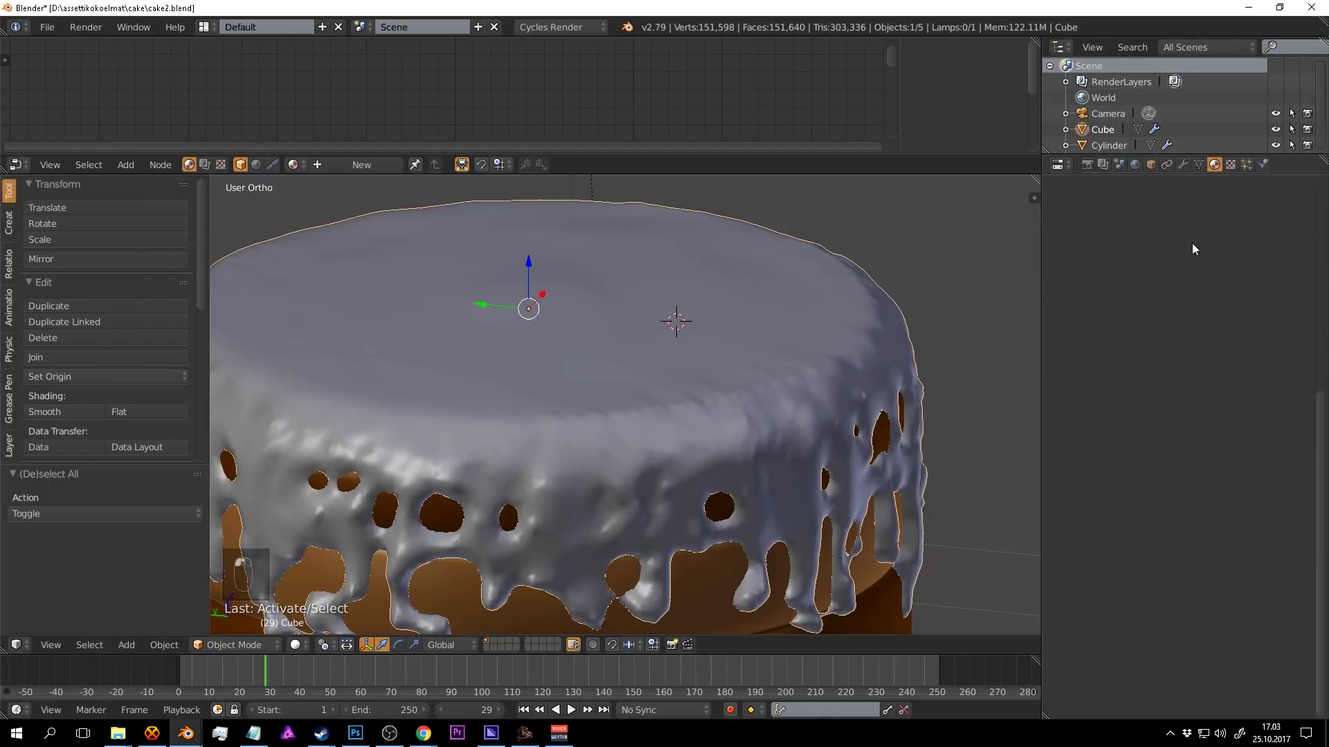
left_click_drag(1132, 192, 868, 407)
key("ctrl+z")
key("a")
left_click_drag(1082, 278, 1222, 357)
Make the surface a Principled BSDF shader with a dark chocolate-brown base colour.
left_click_drag(1137, 267, 1081, 365)
left_click_drag(1183, 358, 1100, 482)
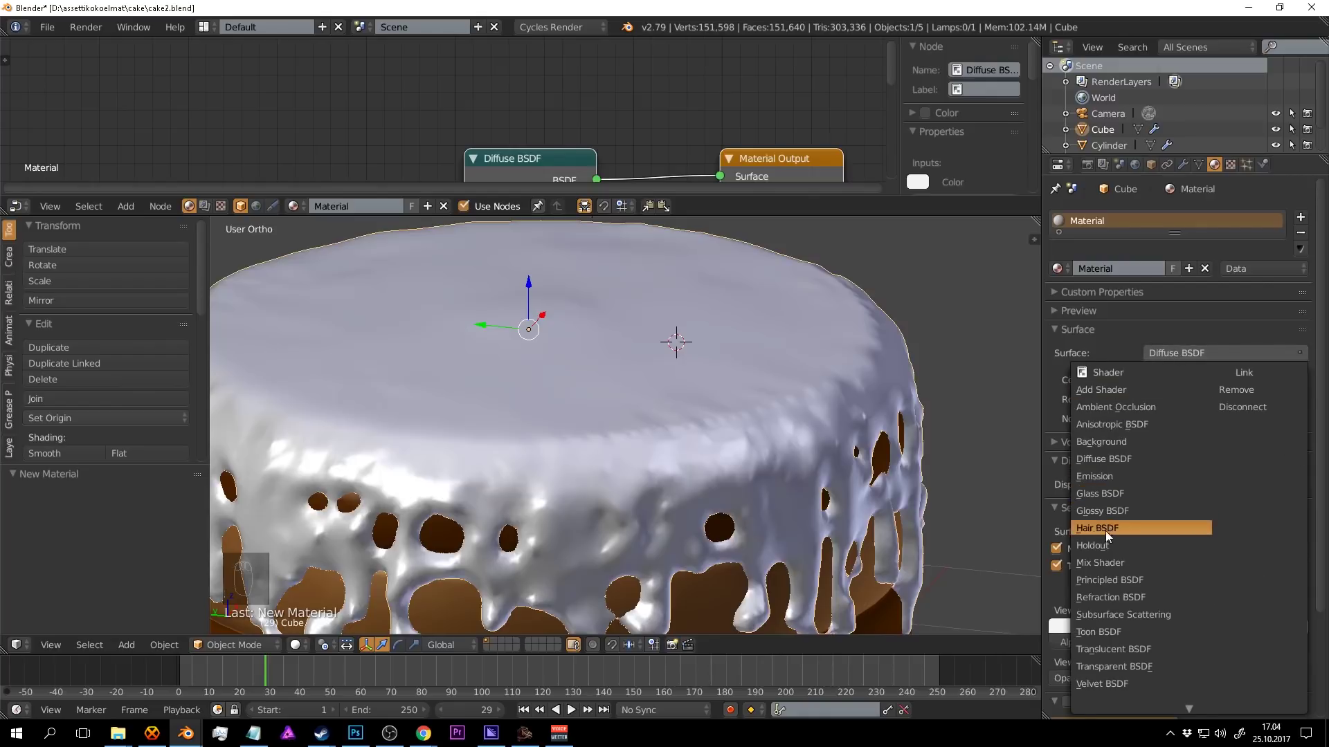
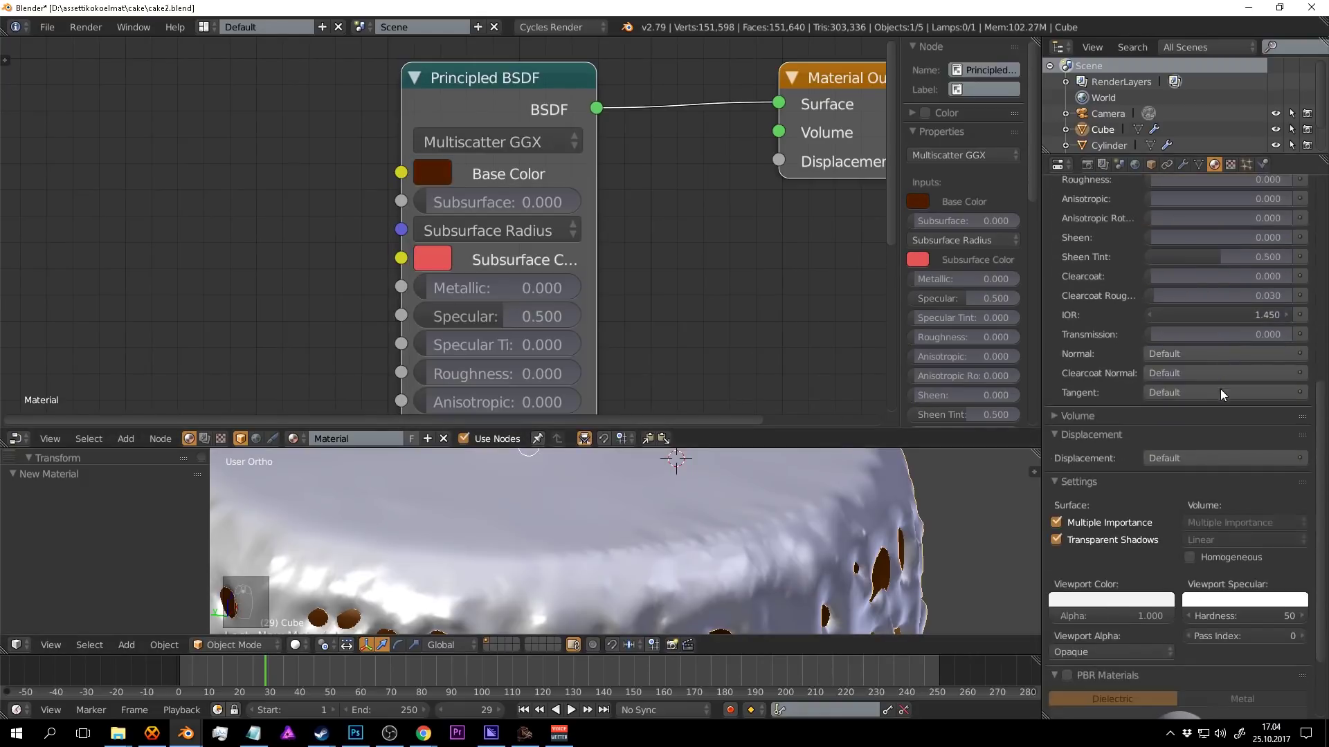
left_click_drag(1125, 490, 1111, 497)
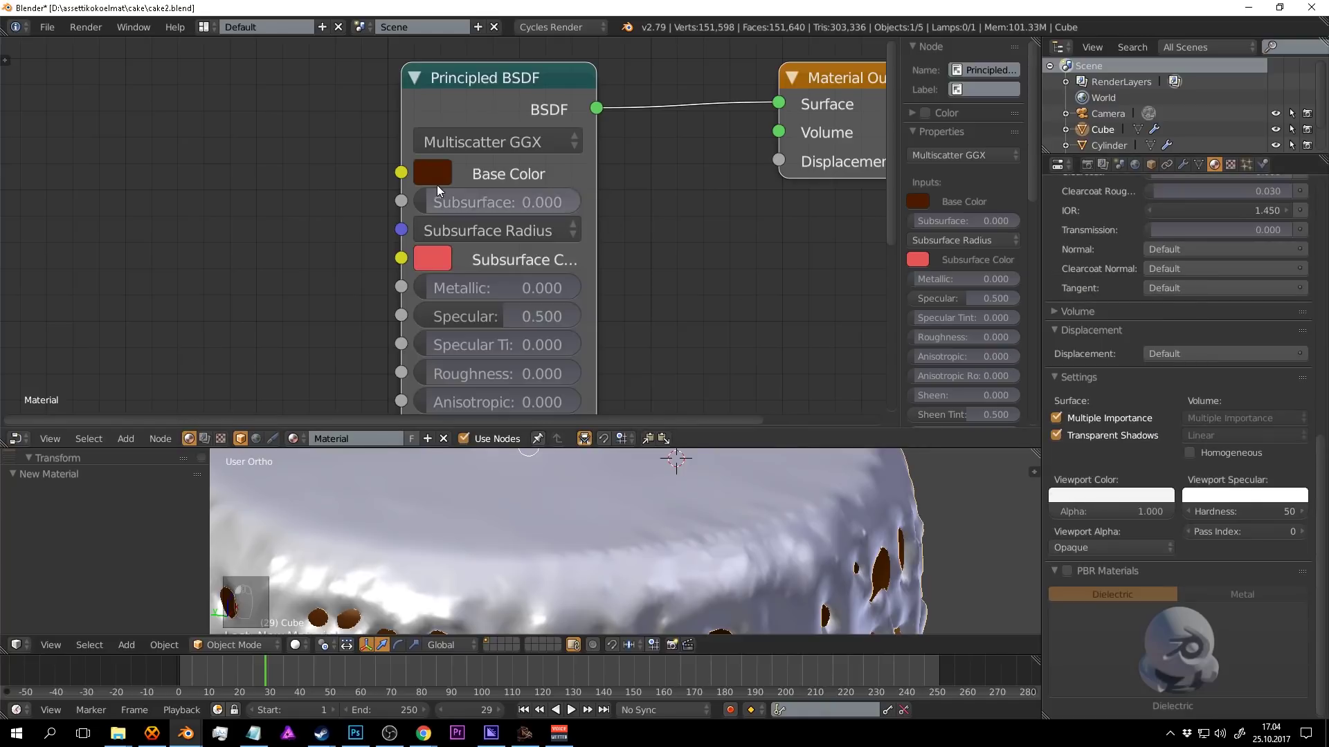
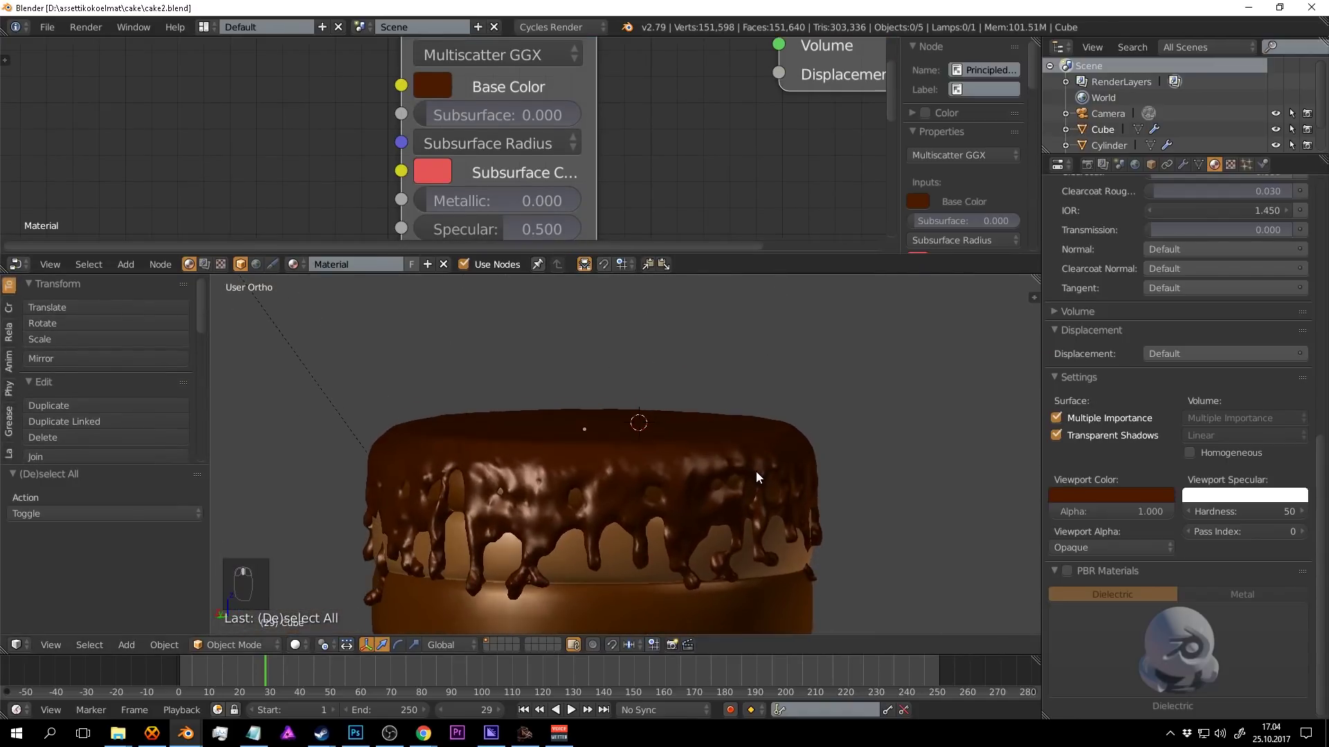
Switch to a rendered preview and raise the icing's roughness to about 0.244.
key("shift+z")
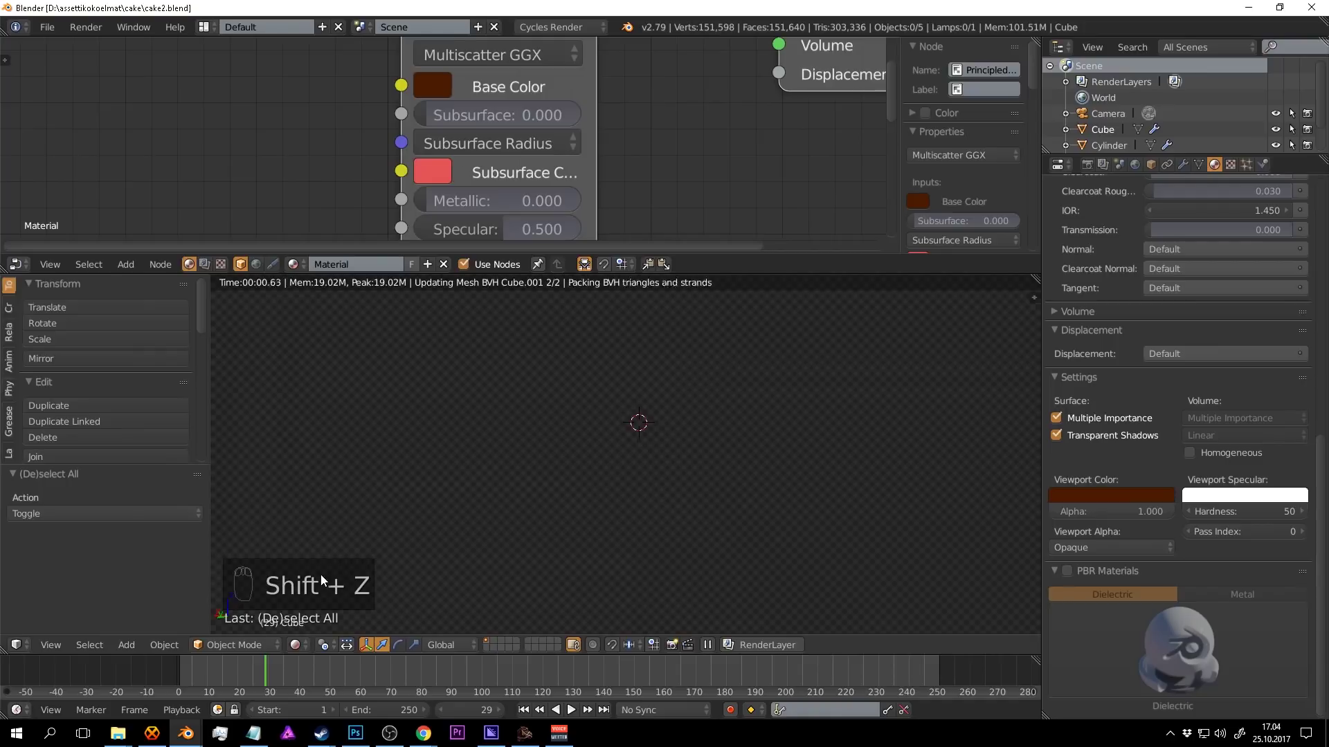
left_click_drag(682, 488, 557, 469)
key("ctrl+s")
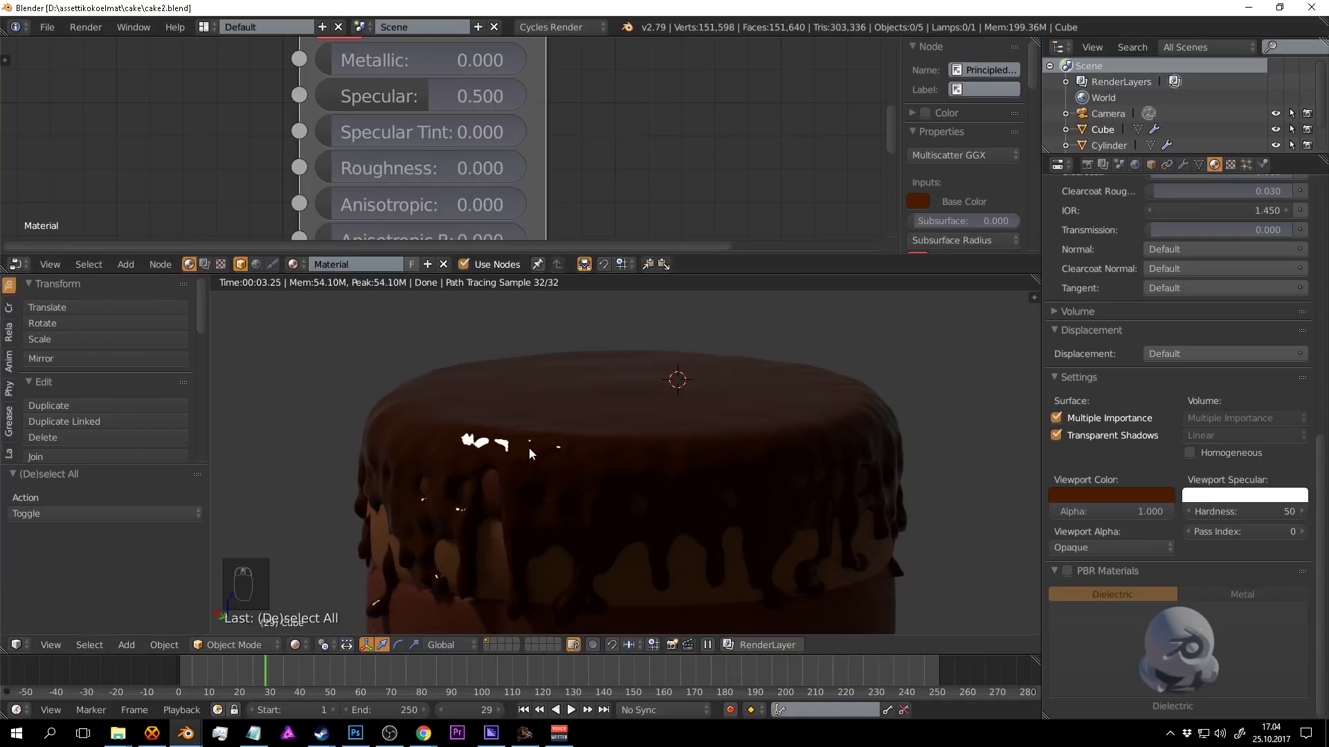
left_click_drag(714, 355, 565, 382)
key("ctrl+s")
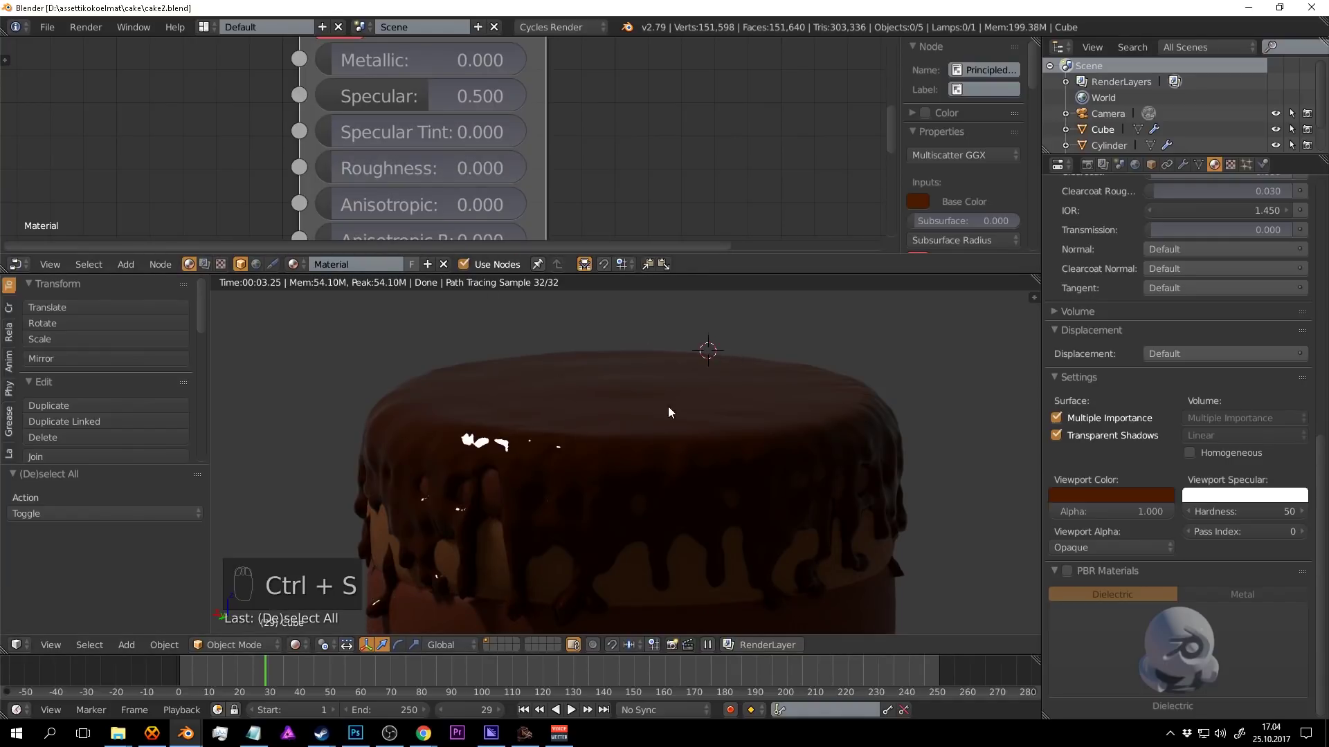
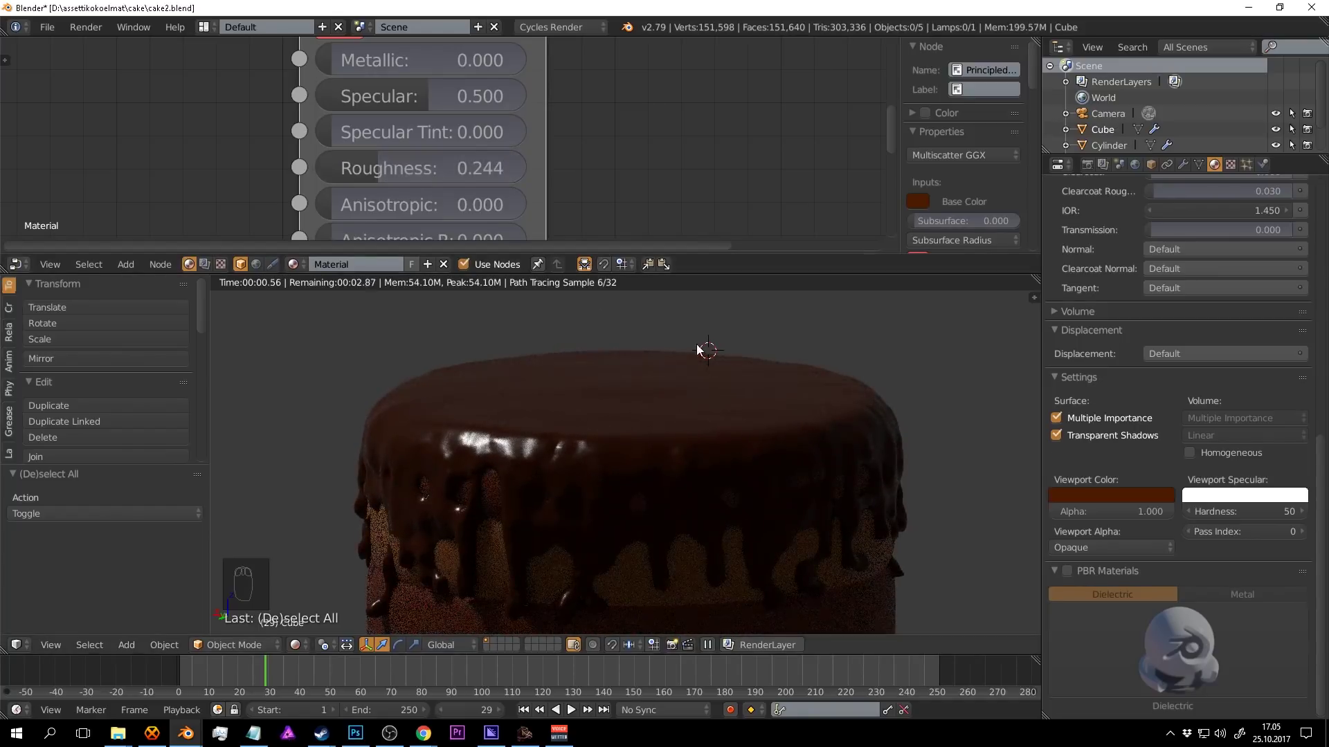
left_click_drag(859, 369, 677, 439)
key("ctrl+s")
Set subsurface to 0.077 with an orange subsurface colour.
left_click_drag(610, 466, 550, 125)
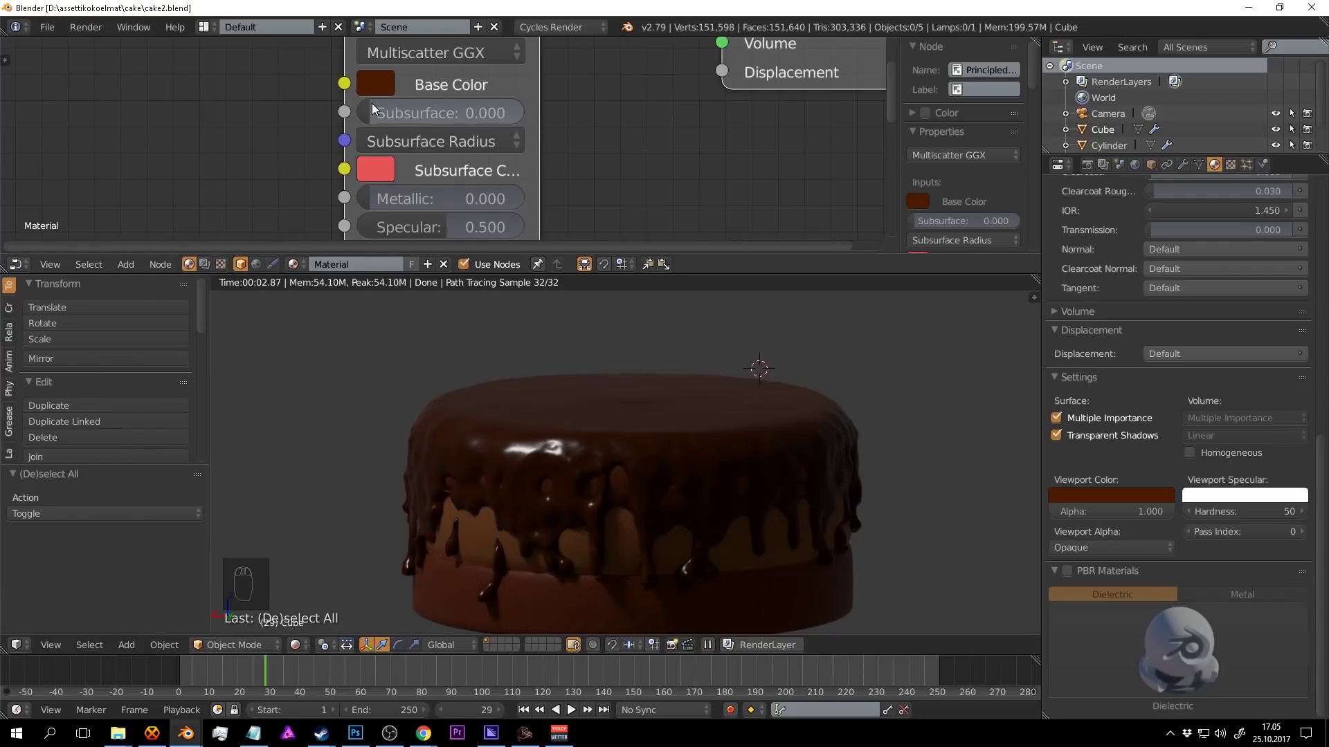
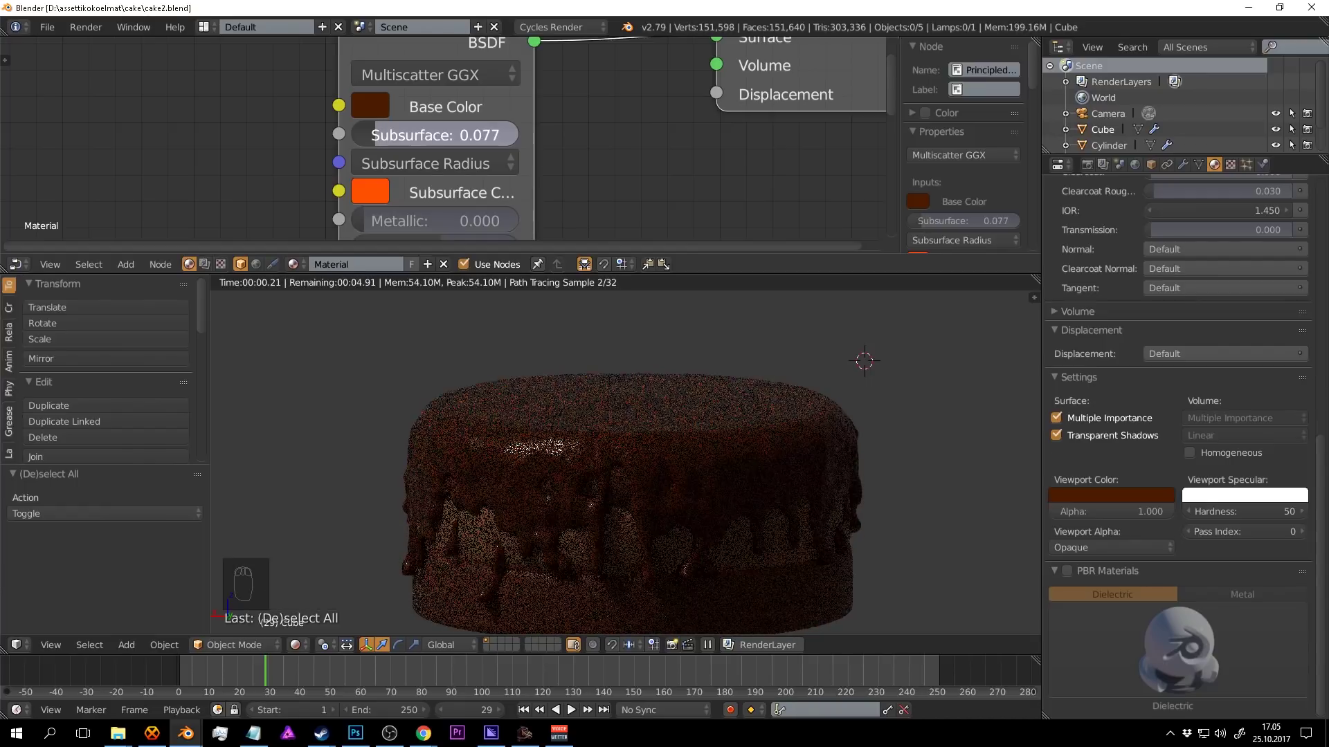
left_click_drag(780, 428, 677, 443)
key("ctrl+s")
left_click_drag(758, 418, 857, 425)
left_click(856, 425)
Save and adjust the Noise Texture driving the icing's displacement.
key("ctrl+s")
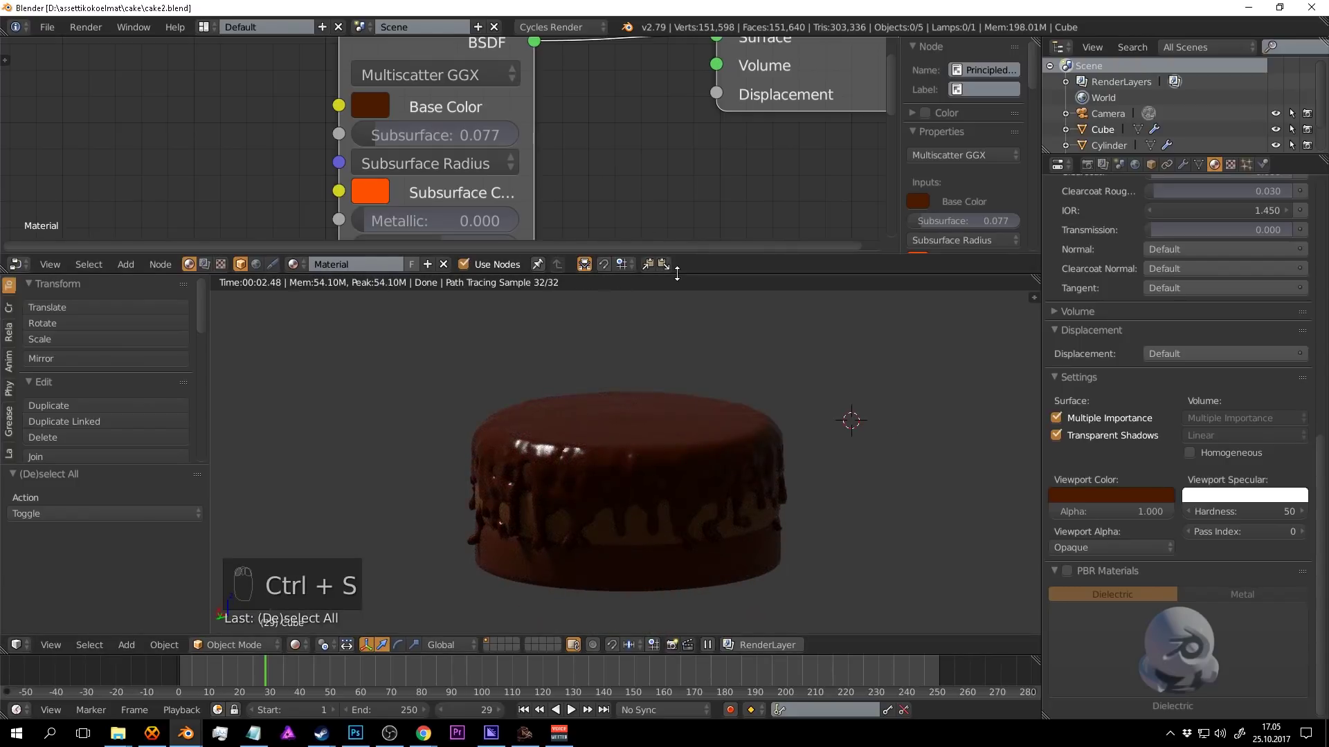
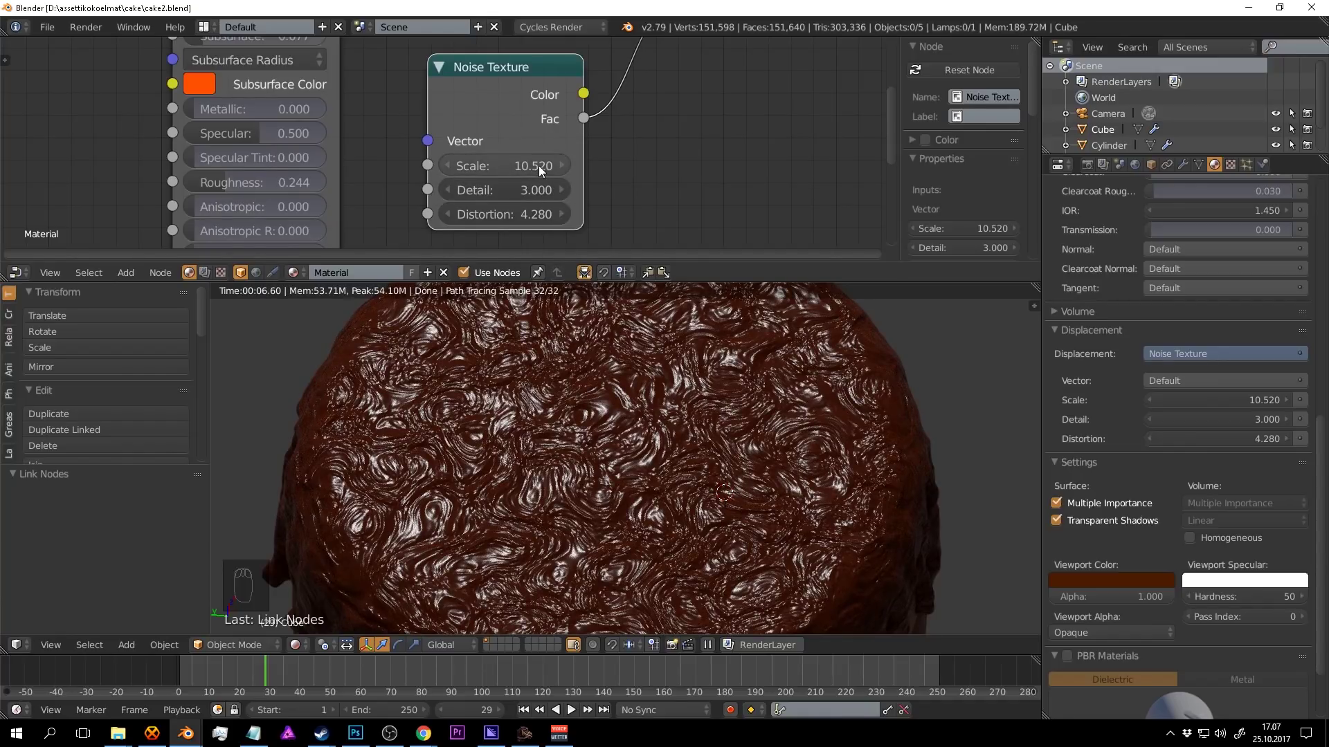
left_click_drag(544, 169, 602, 176)
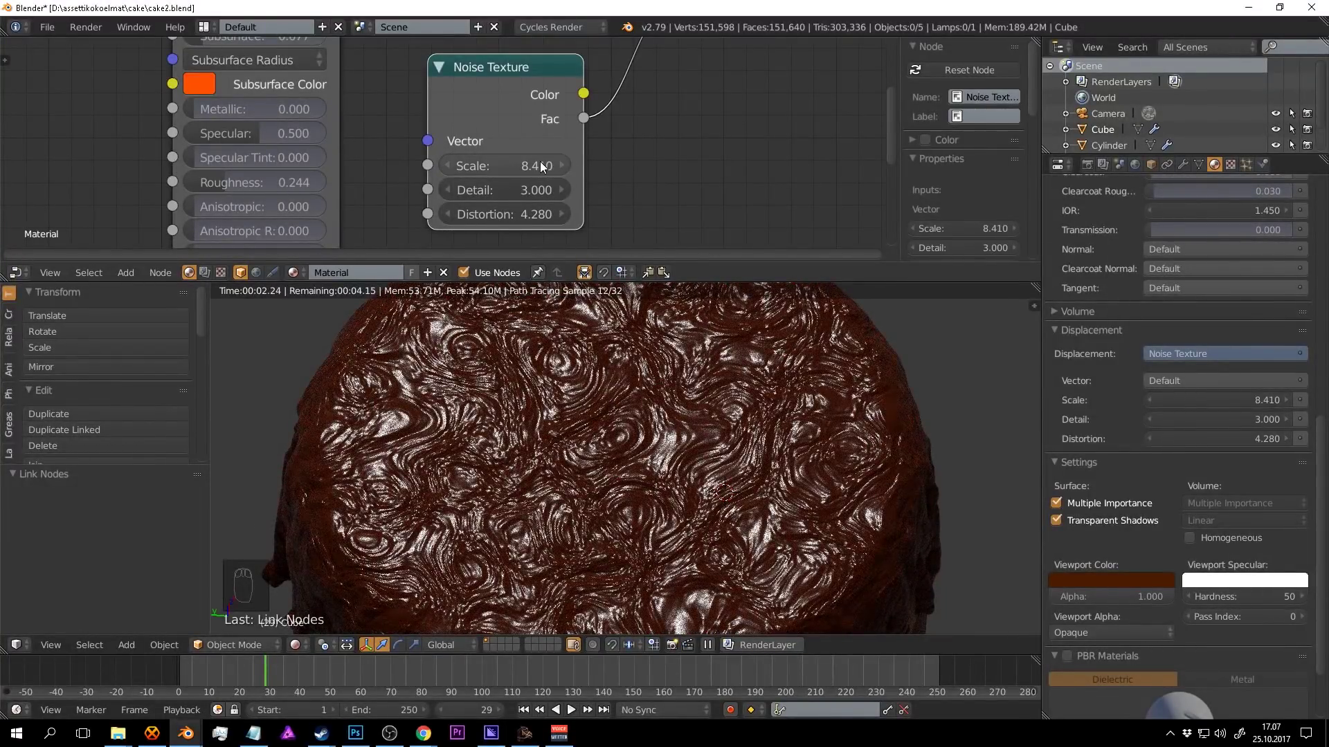
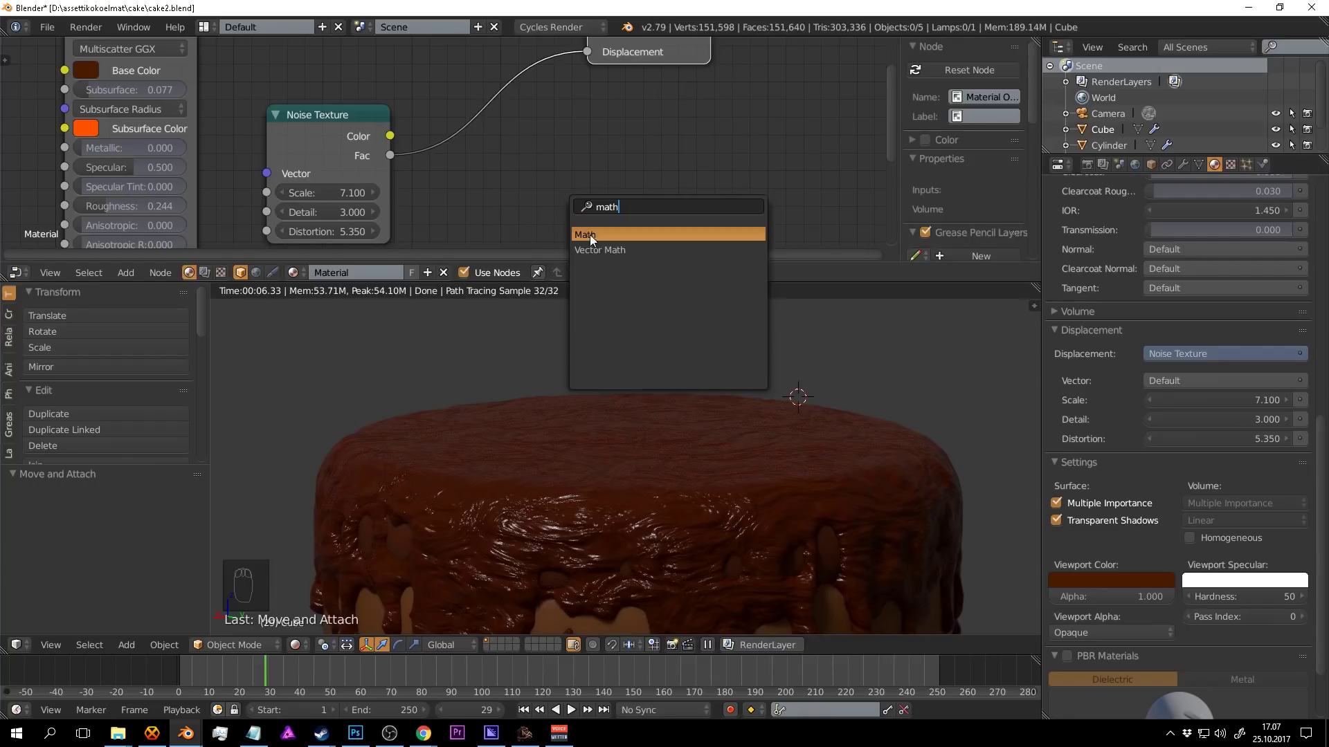
Insert a Multiply Math node on the link between the Noise Texture and Displacement.
left_click_drag(529, 109, 625, 199)
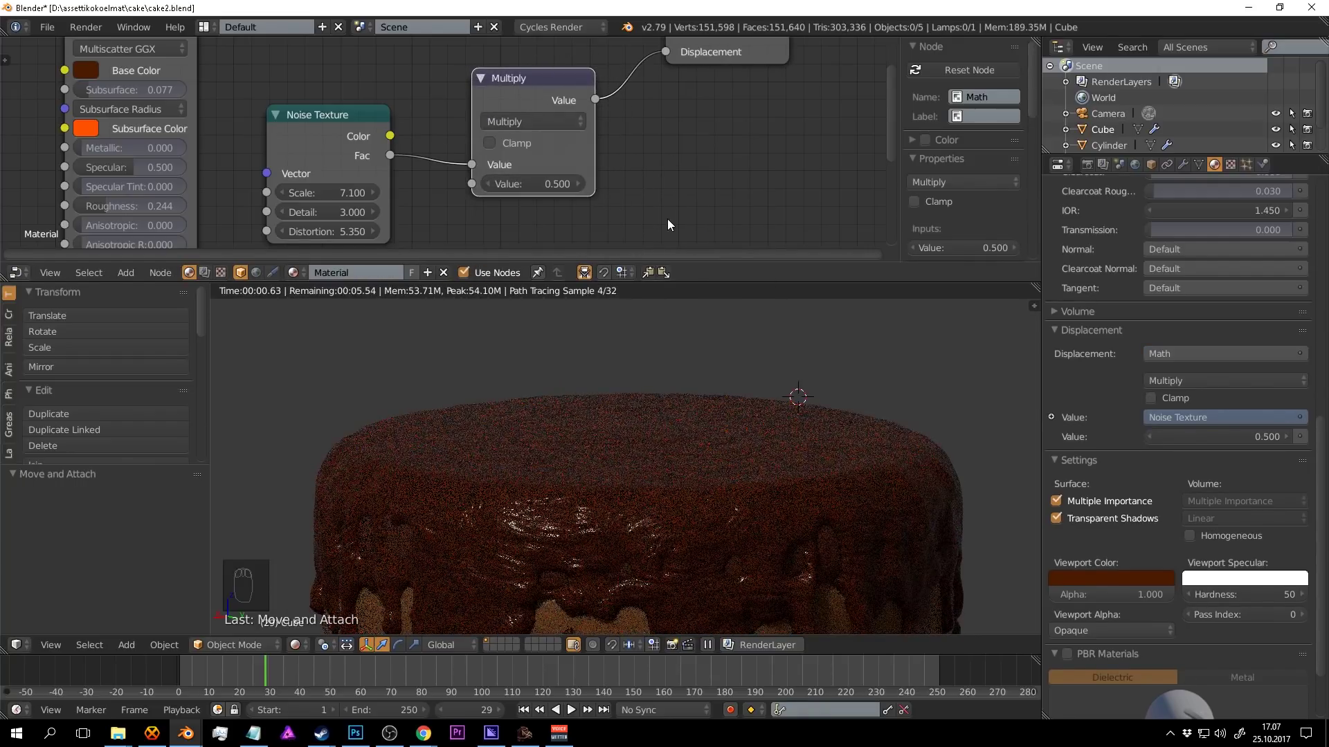
middle_click(586, 210)
left_click_drag(500, 195, 605, 192)
key("ctrl+s")
left_click_drag(605, 192, 659, 407)
left_click_drag(679, 411, 657, 423)
left_click_drag(608, 196, 699, 512)
Wire the node's connections and set its multiply value to 0.700, then save.
key("ctrl+s")
left_click_drag(714, 448, 699, 508)
left_click_drag(604, 188, 670, 391)
left_click_drag(629, 457, 506, 430)
left_click_drag(629, 400, 726, 385)
left_click_drag(727, 384, 719, 389)
key("ctrl+s")
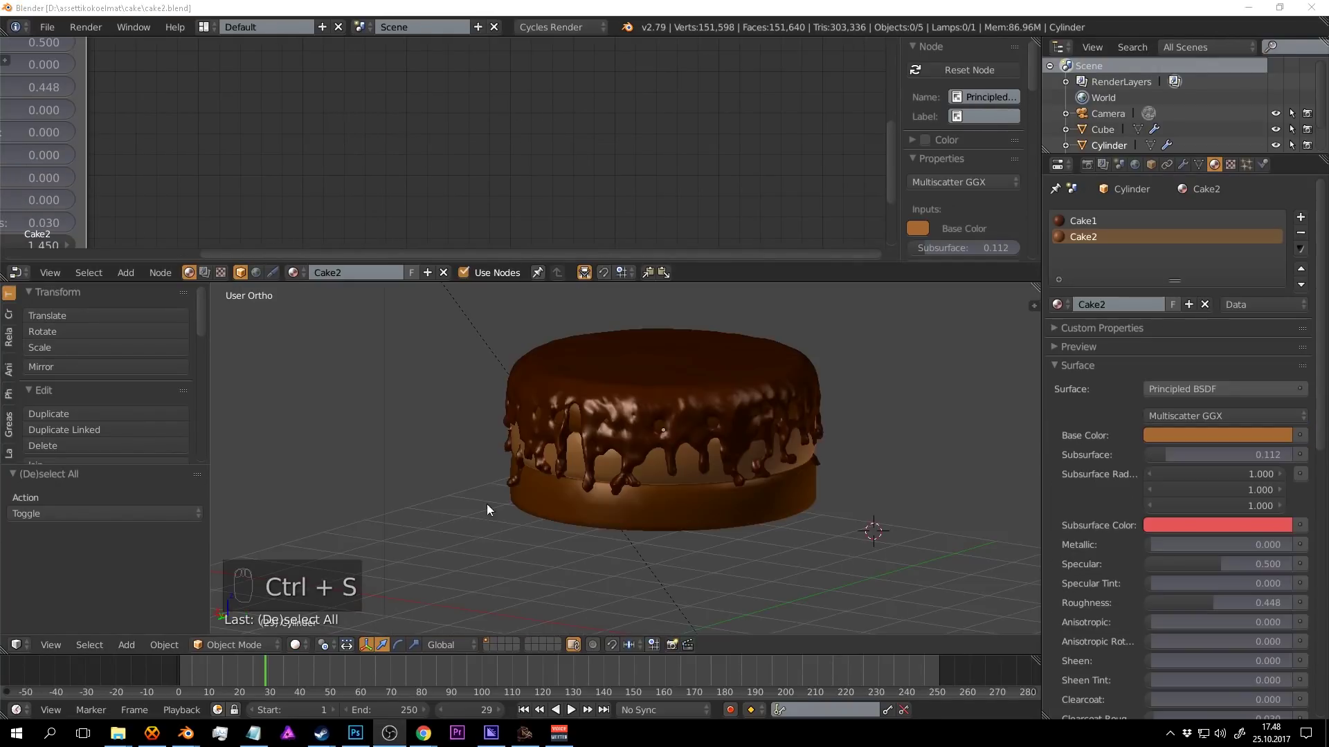
Orbit the view around the cake to look at its base.
middle_click(772, 483)
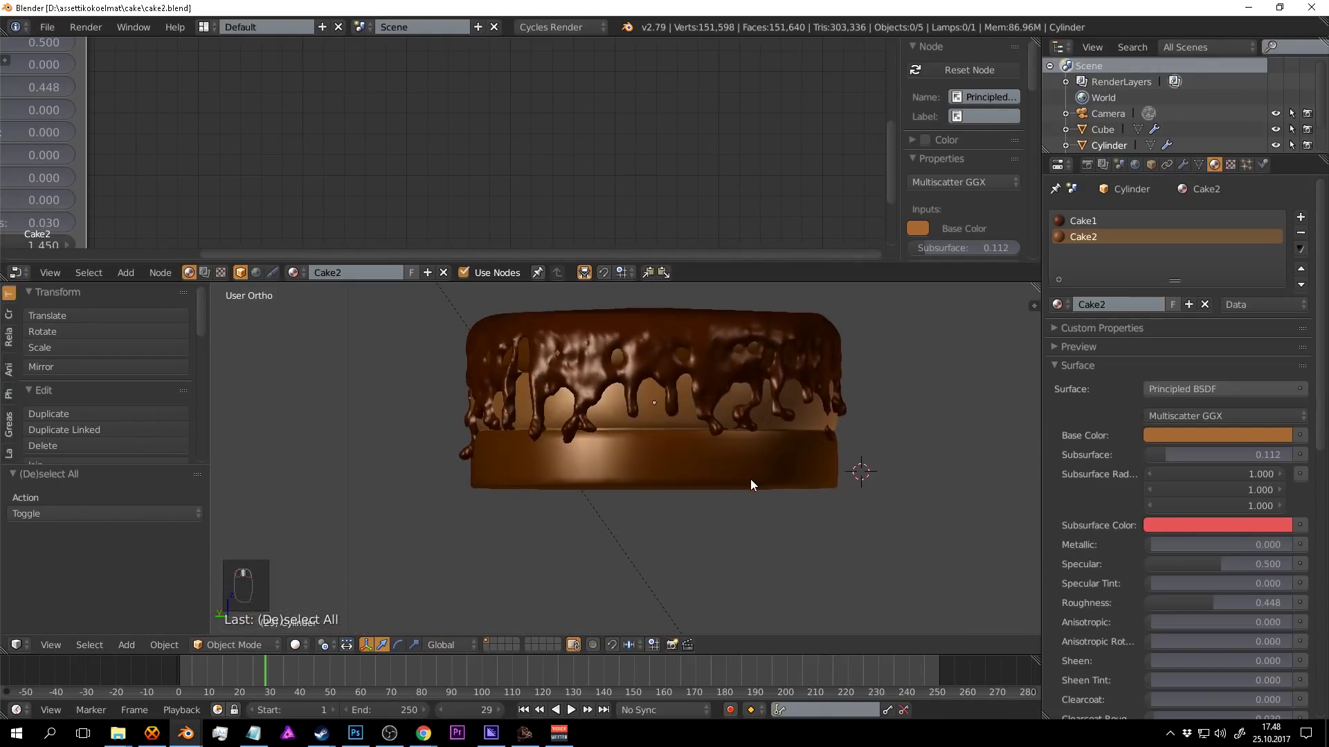
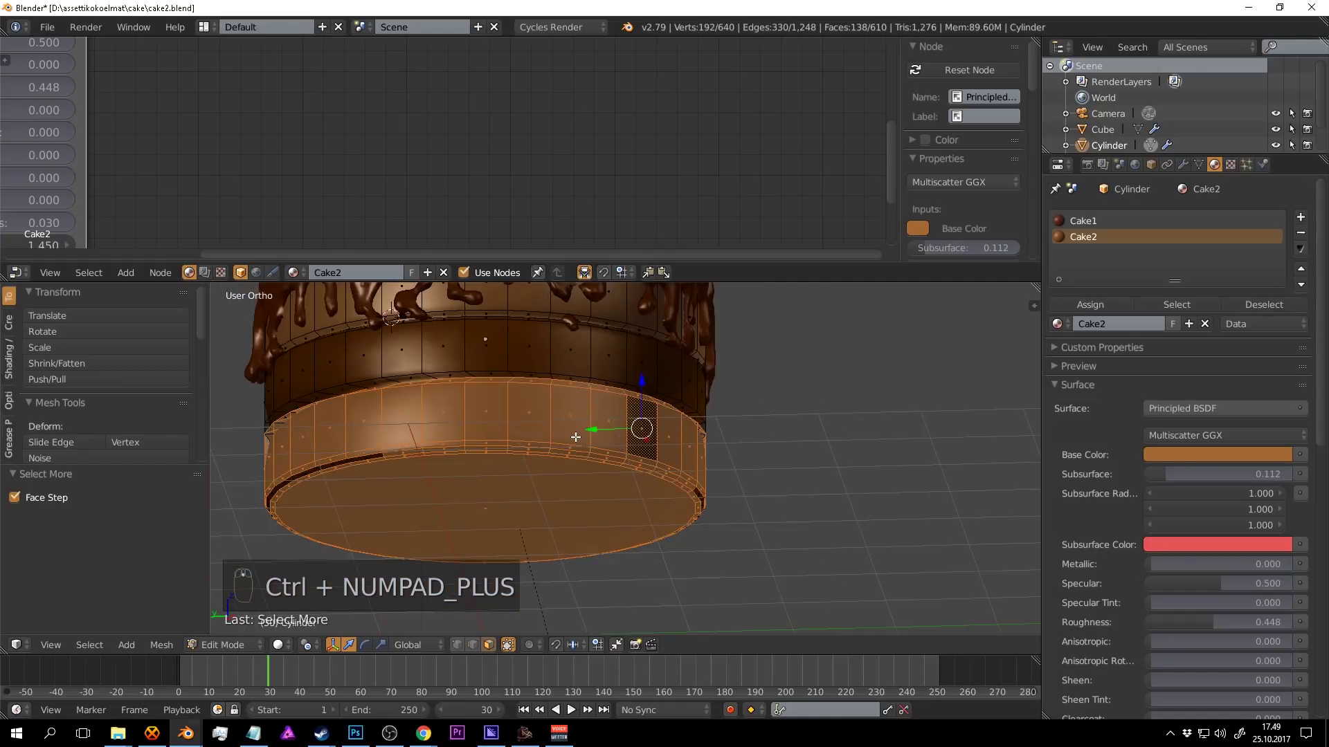
Scale the selected lower band of faces and view the base in wireframe to check the loop.
key("ctrl+KP_Subtract")
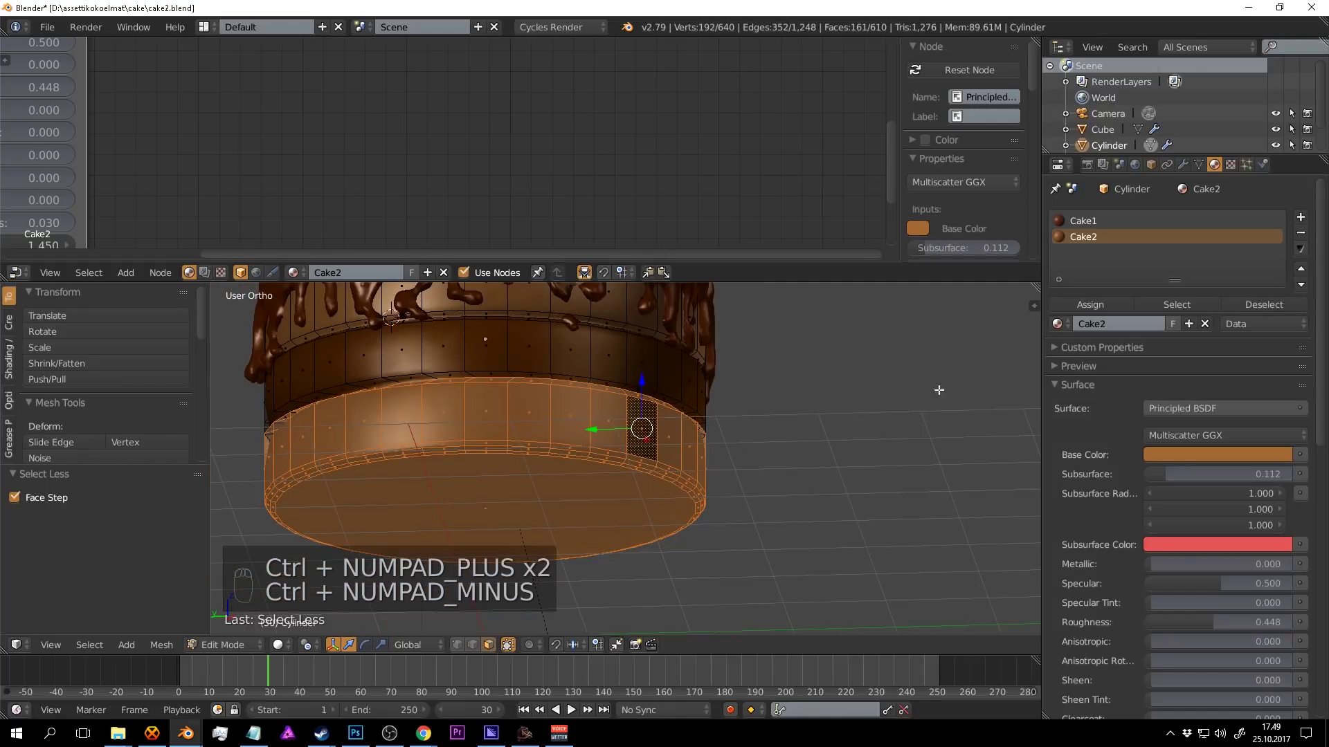
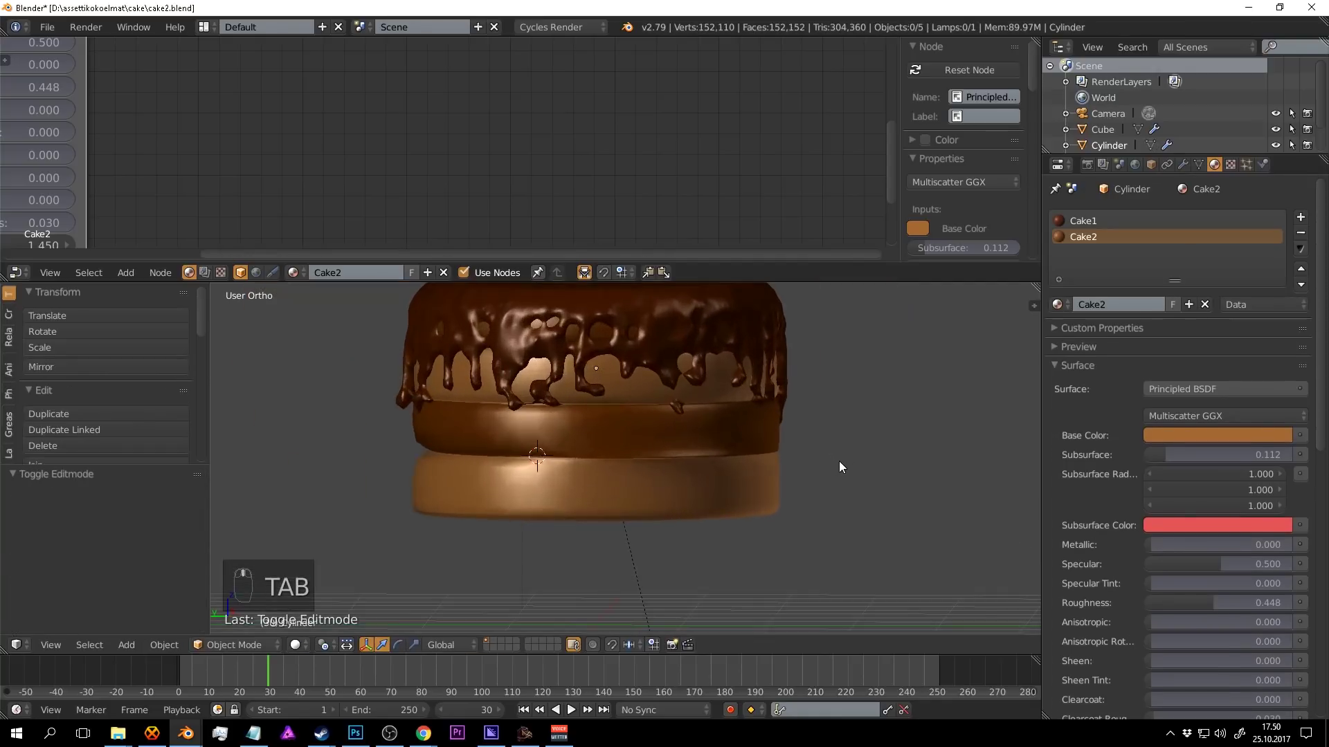
key("Tab")
key("s")
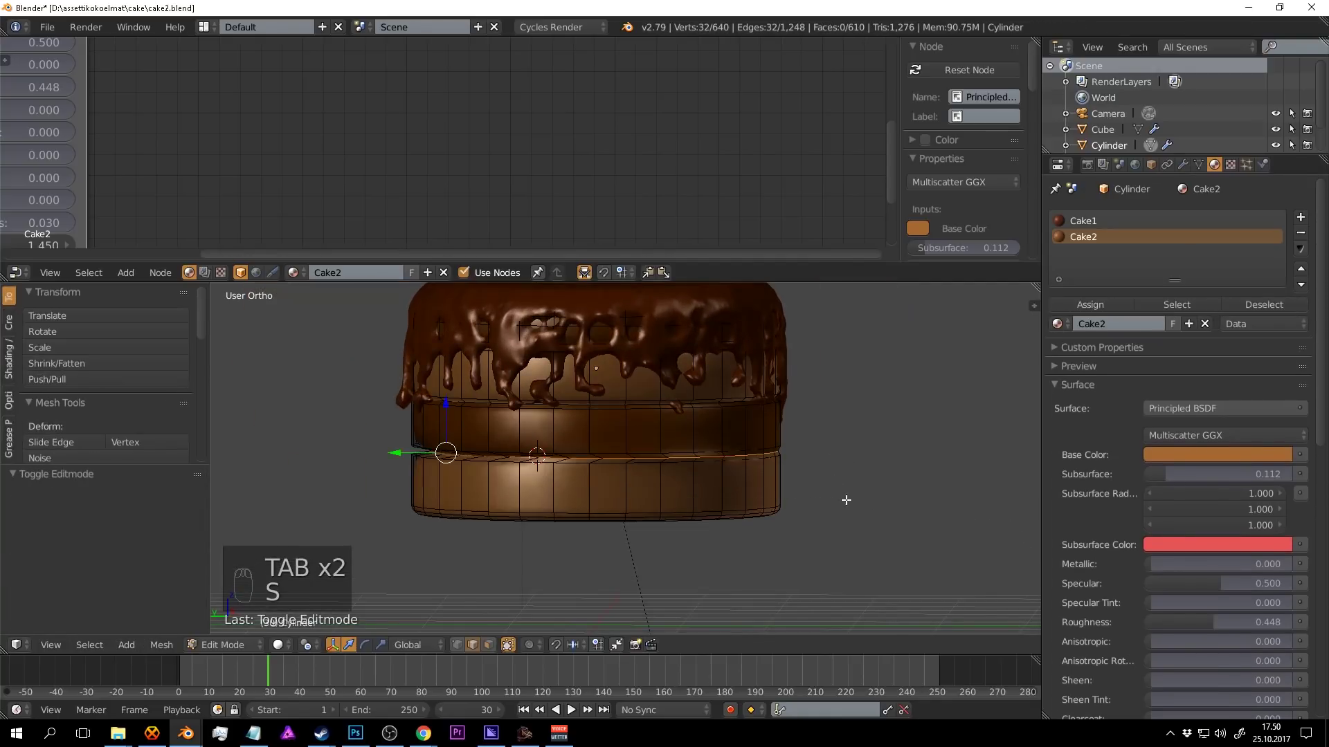
key("z")
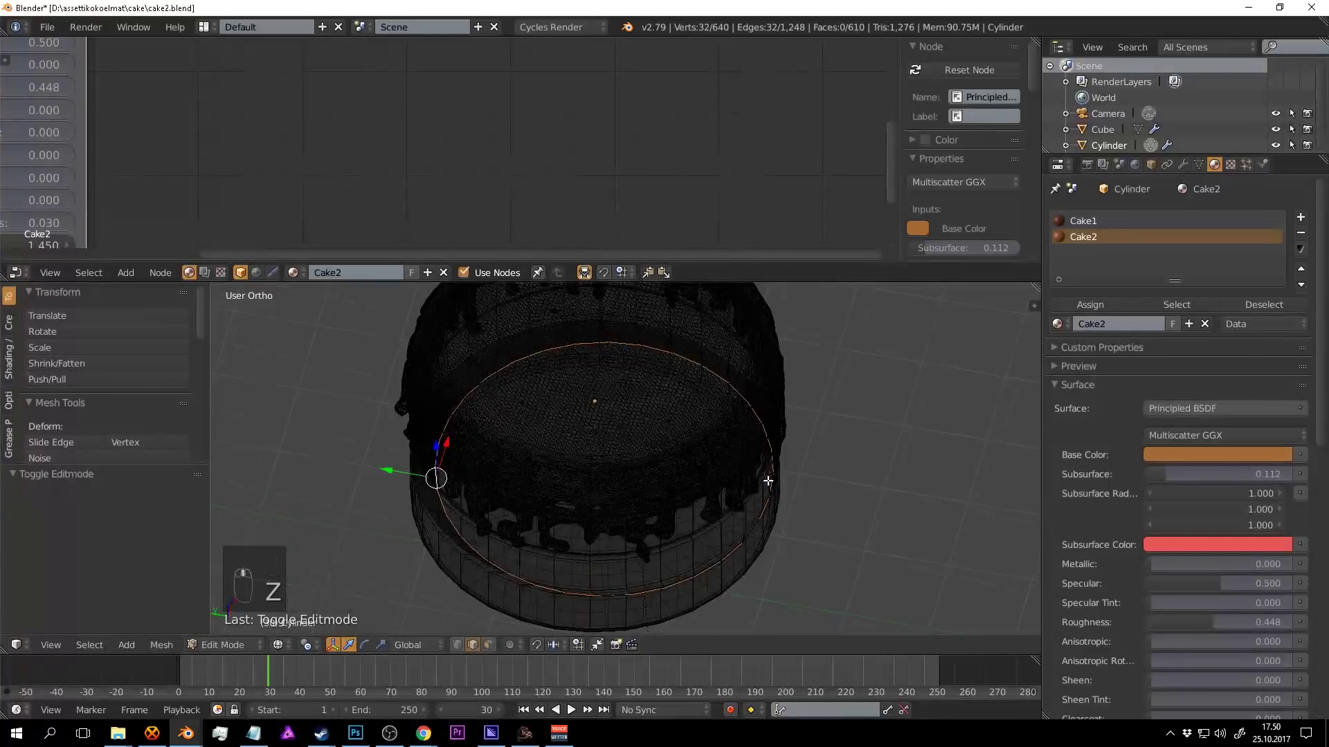
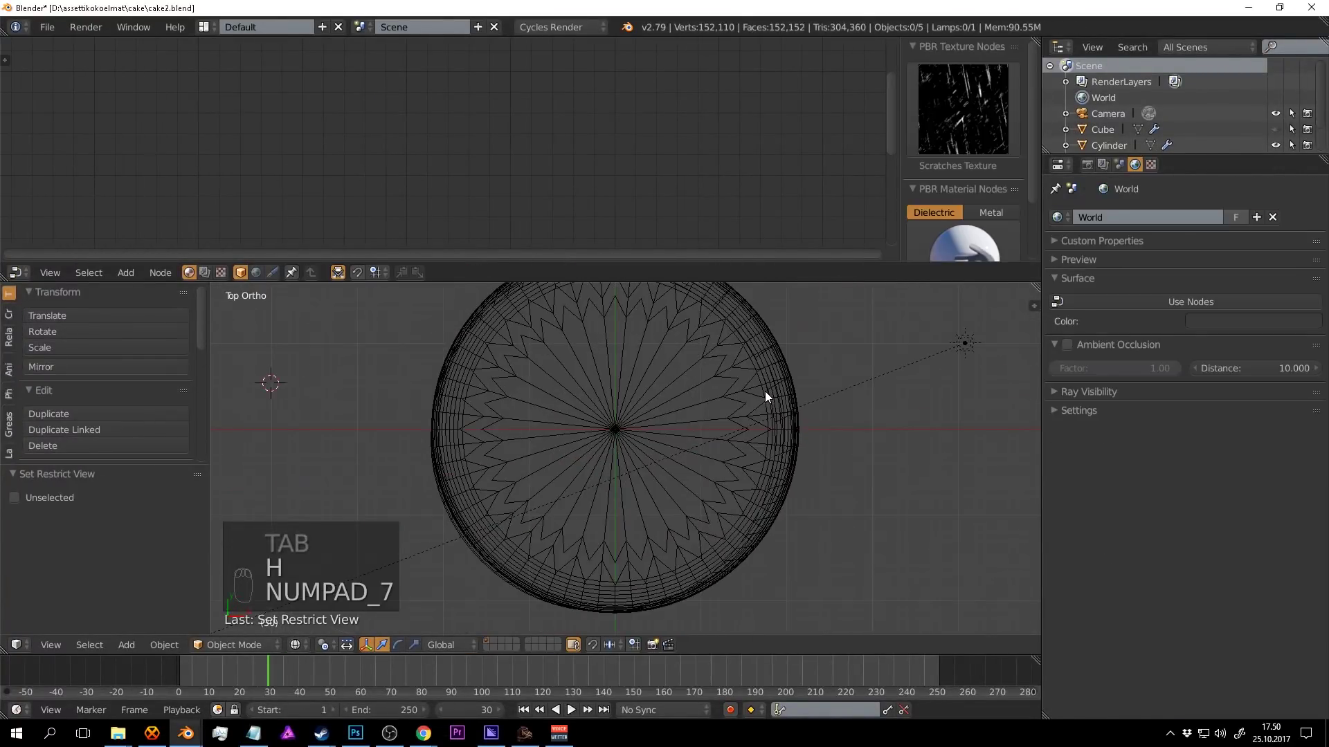
Inspect the cake from around the view, toggling edit mode and wireframe shading on the base.
middle_click(786, 407)
key("Tab")
key("z")
key("Tab")
key("z")
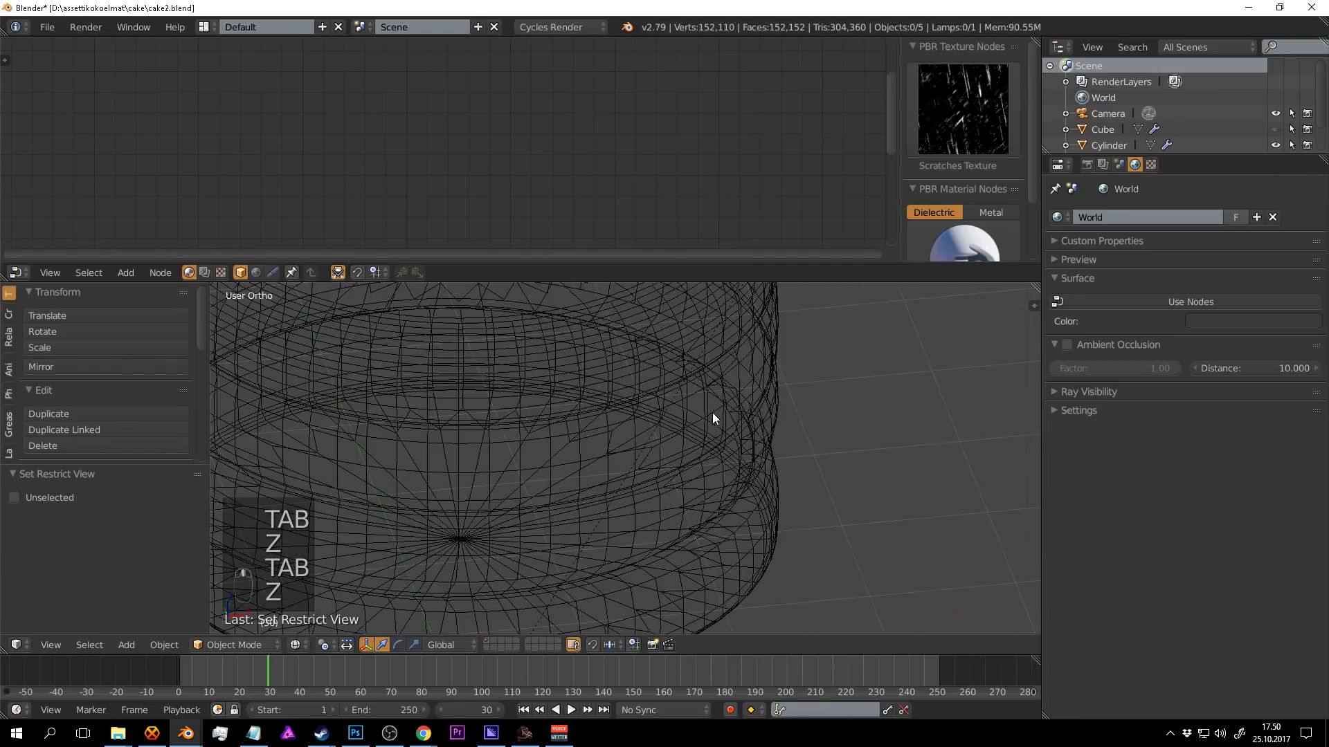
key("Tab")
key("z")
Select the base cylinder and begin editing its mesh with all geometry selected.
right_click(689, 473)
key("Tab")
key("a")
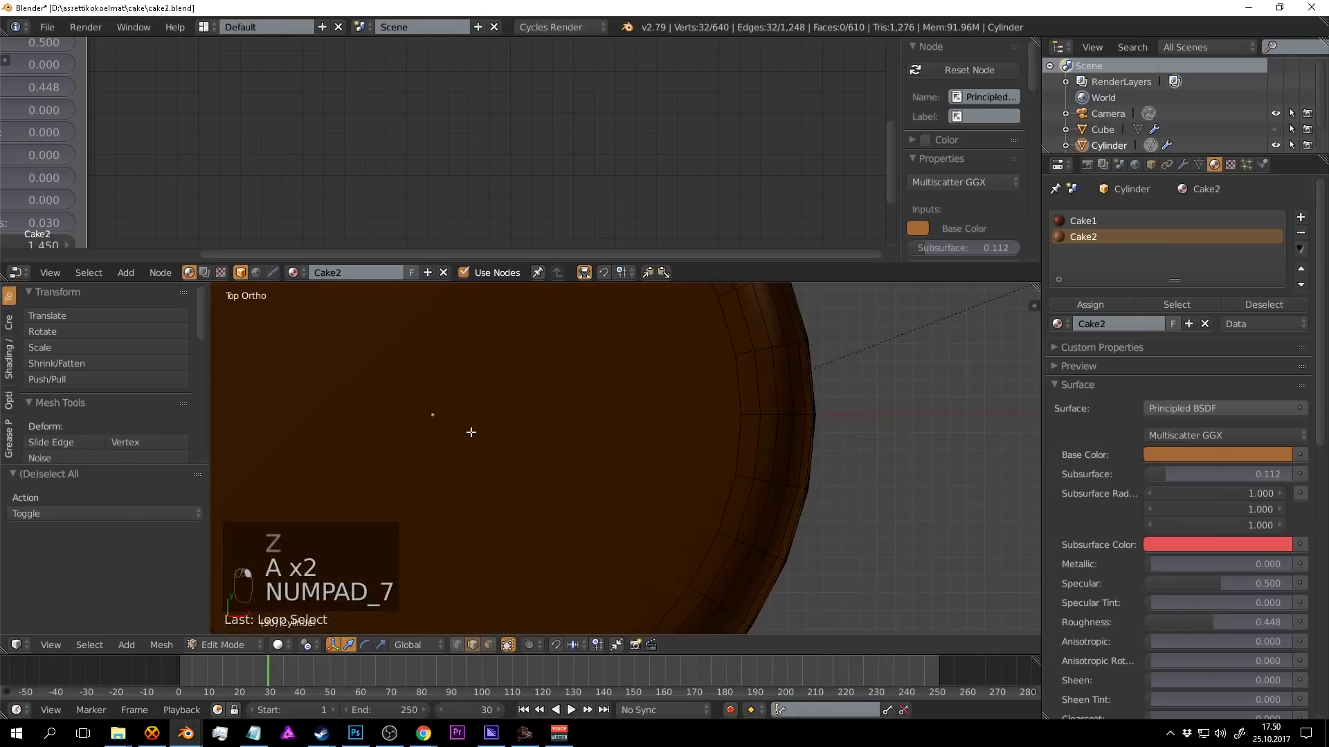
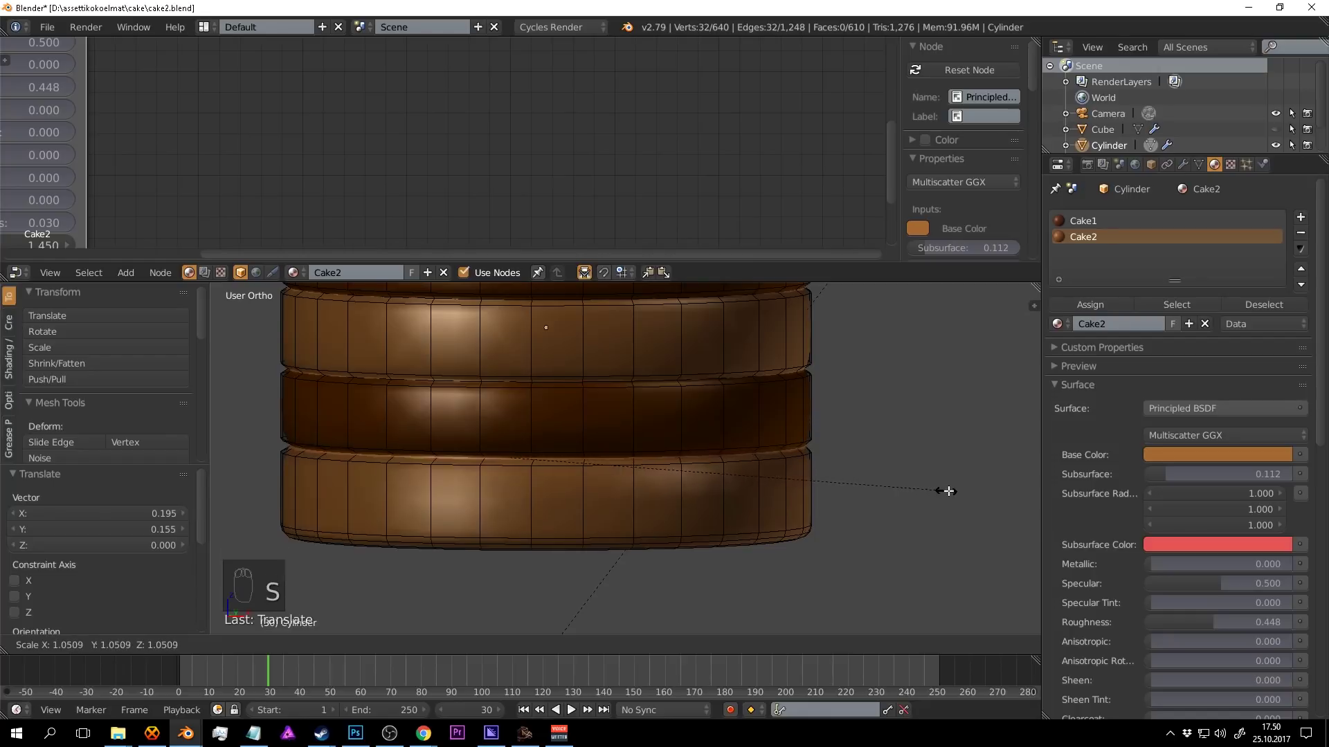
Leave edit mode, clear the base's location offset, unhide the chocolate icing and save the file.
key("Tab")
key("a")
key("ctrl+s")
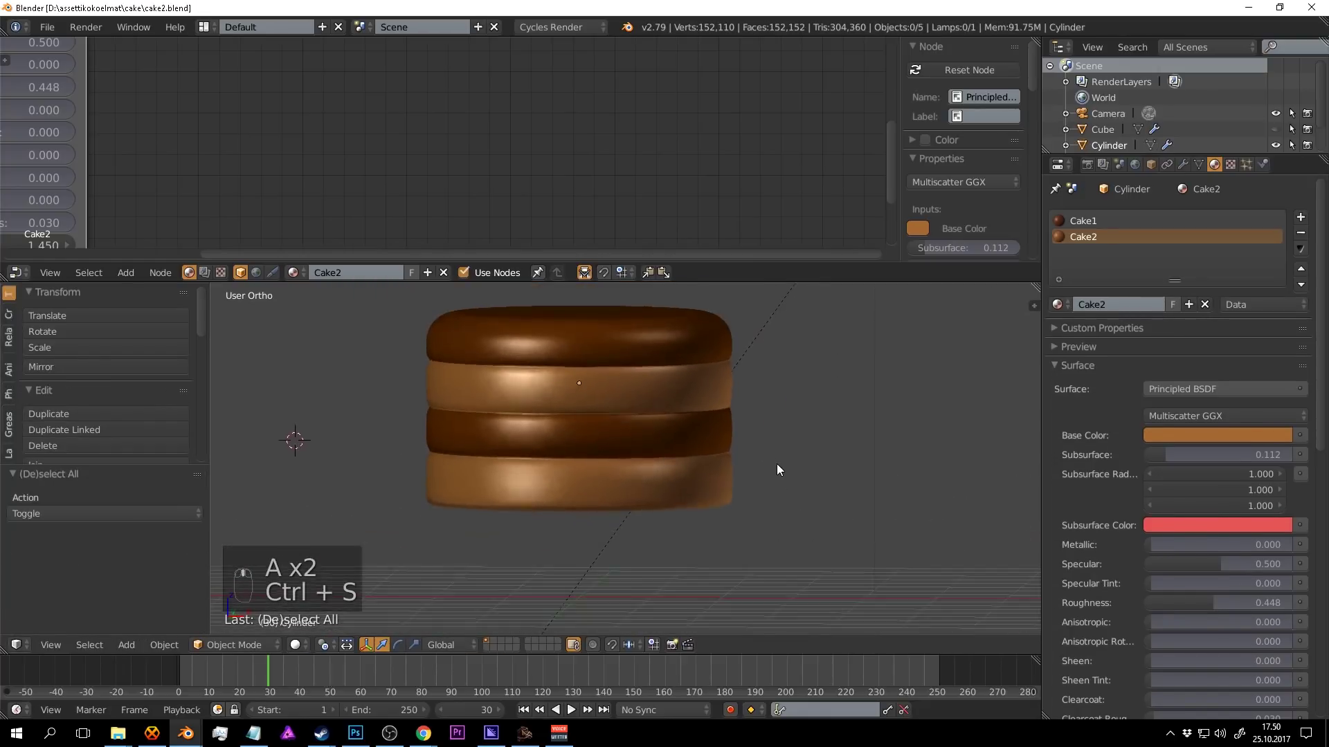
key("alt+g")
left_click_drag(685, 426, 684, 425)
key("alt+h")
key("a")
key("ctrl+s")
Delete the leftover object with X so only the iced two-tier cake remains, then save.
left_click_drag(611, 372, 685, 400)
key("x")
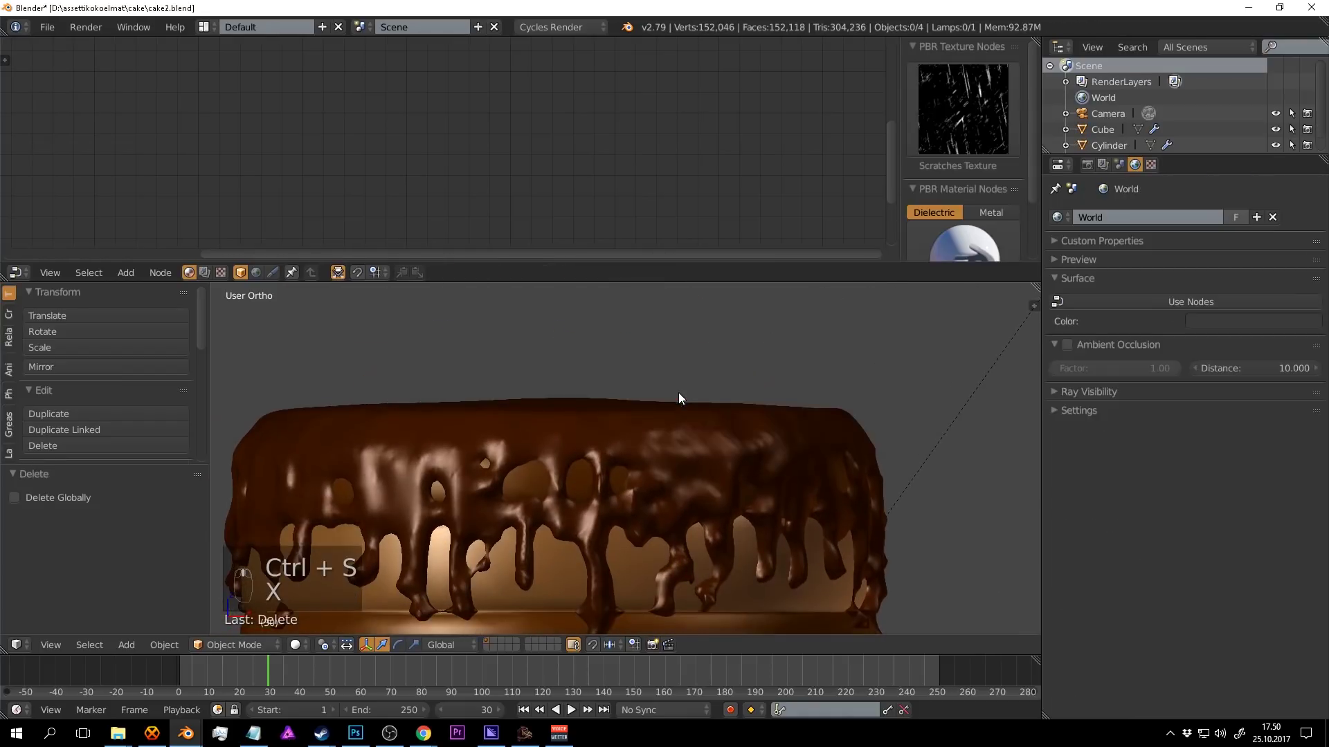
left_click_drag(745, 428, 629, 405)
key("ctrl+s")
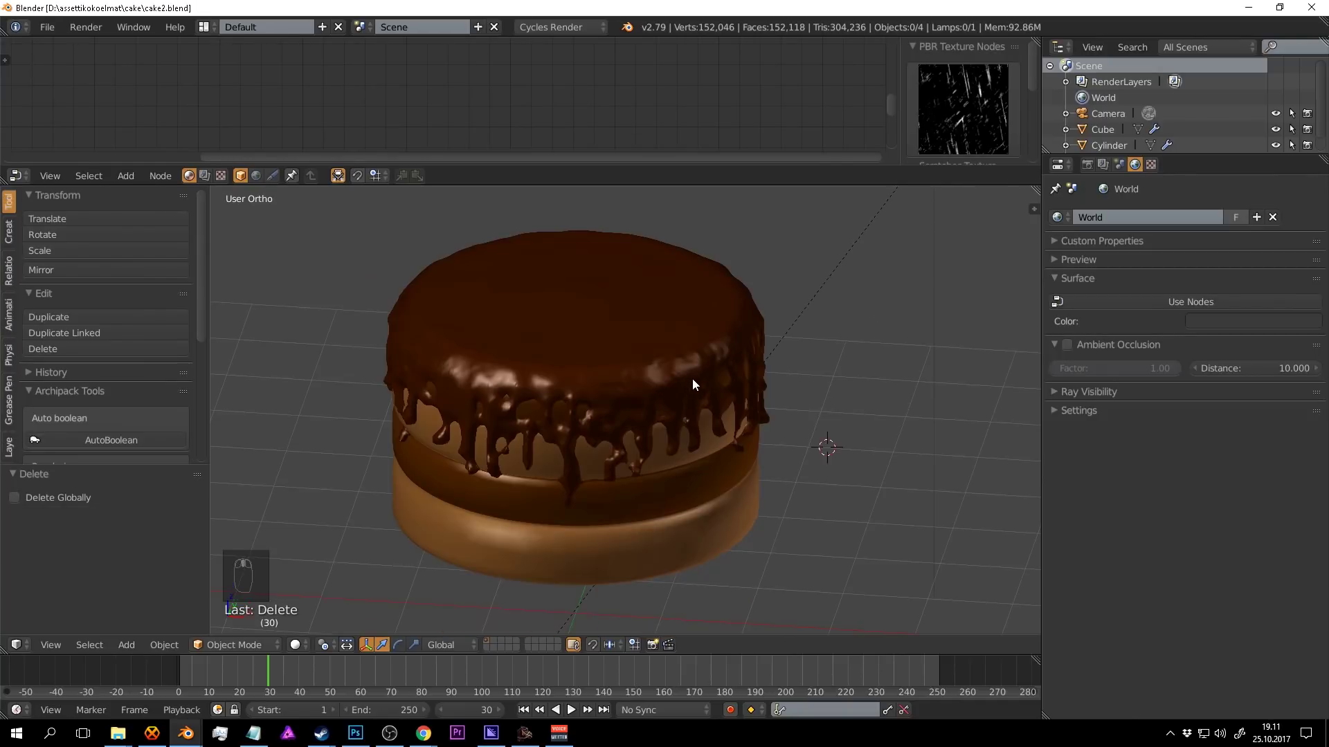
Look down on the cake top and bring up the add-object list for a new mesh.
left_click_drag(707, 370, 597, 385)
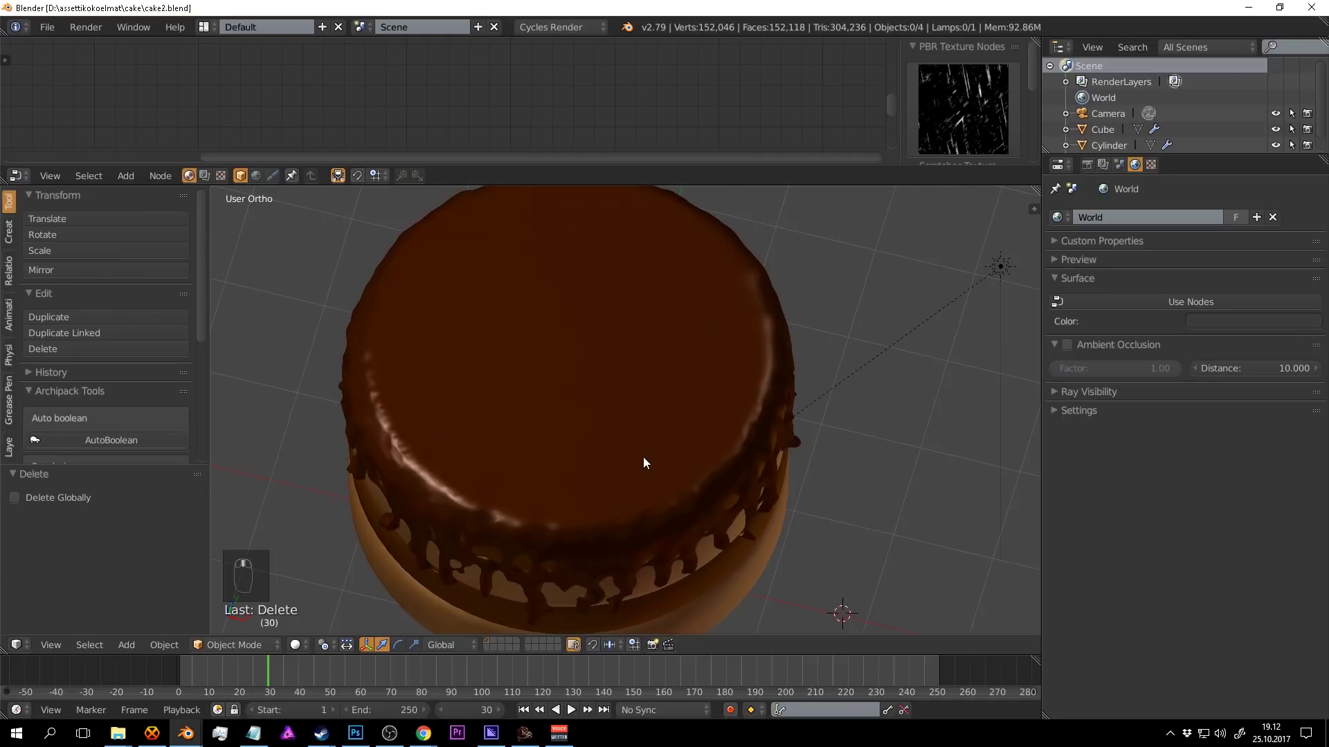
left_click_drag(662, 434, 669, 403)
key("shift+a")
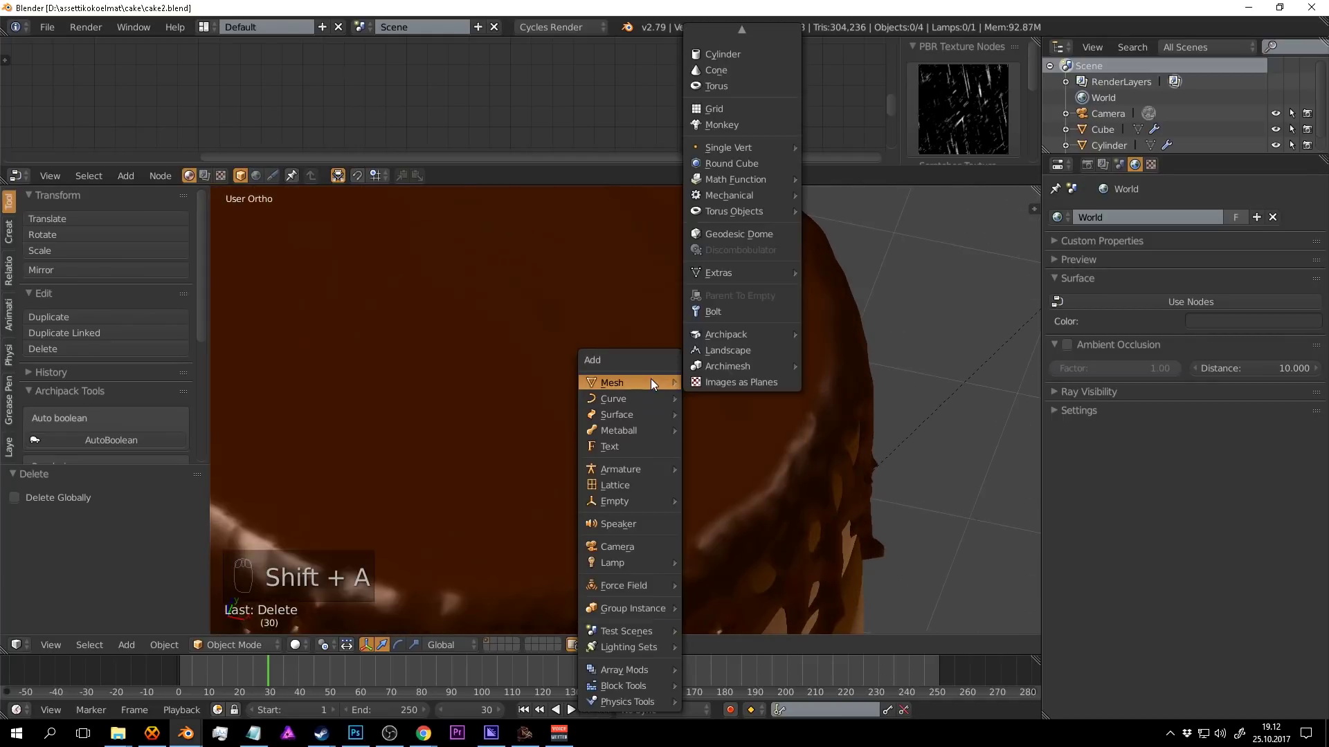
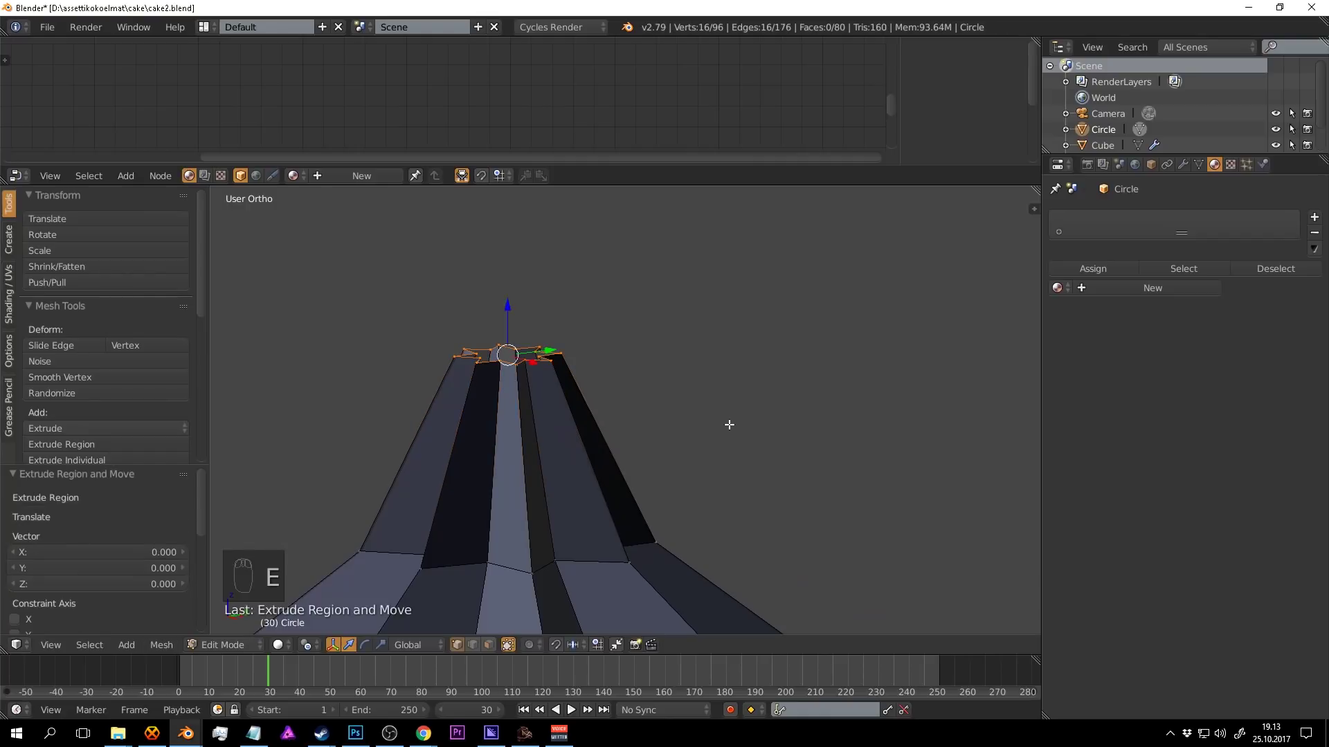
Merge the frosting shape's top ring of vertices at its center to form a point.
key("alt+m")
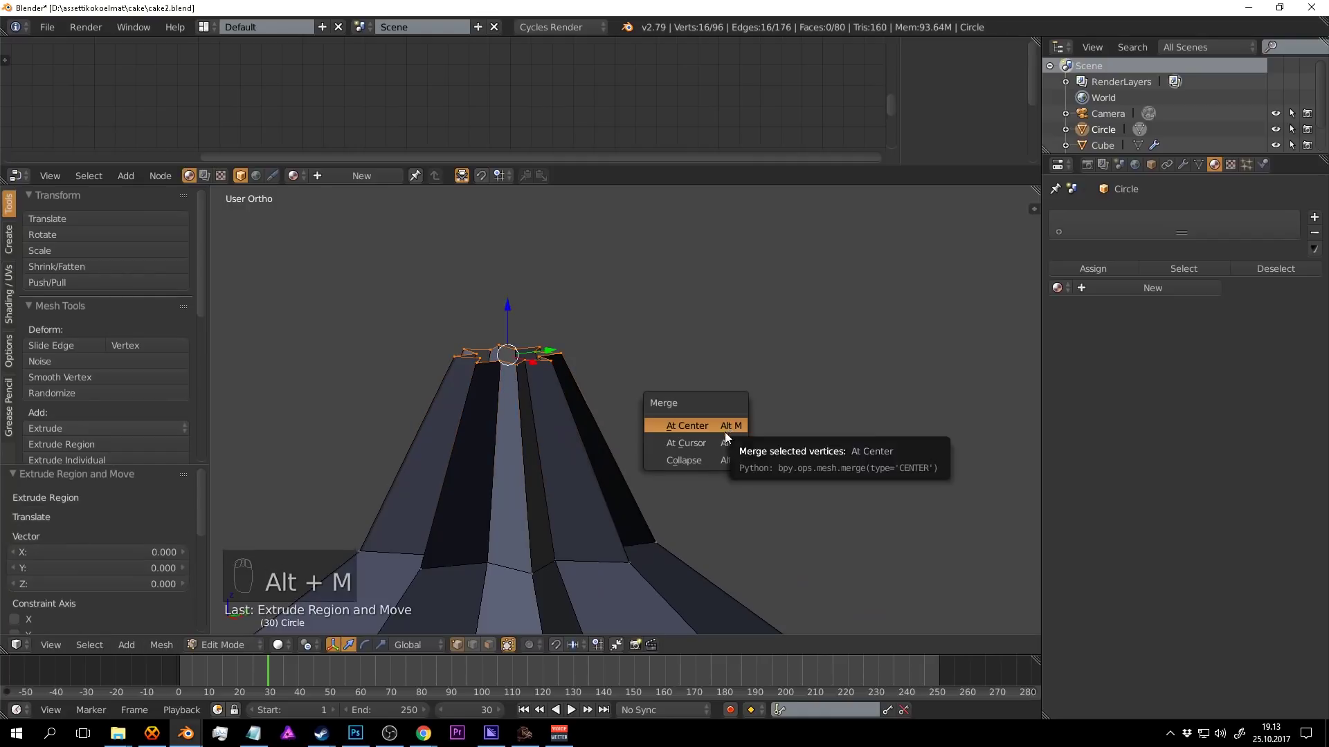
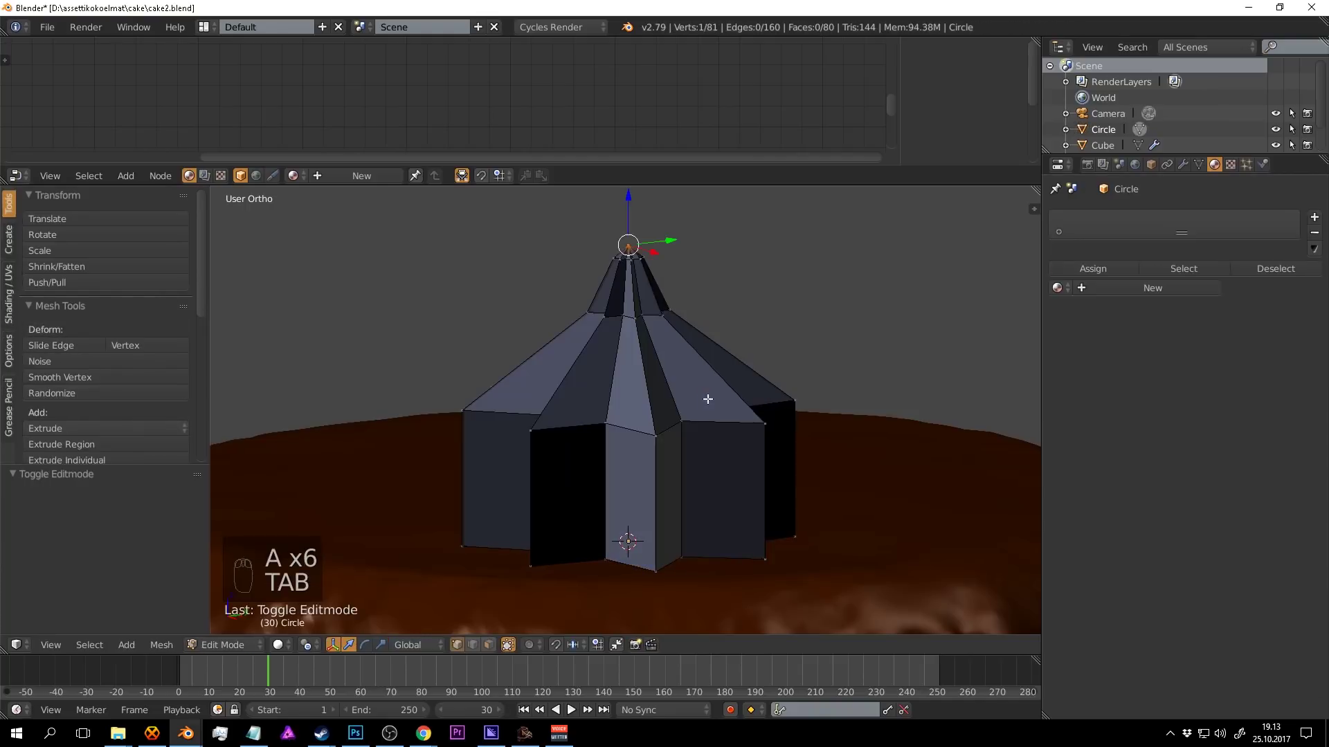
Recalculate the frosting mesh's normals and give it a Subdivision Surface modifier at level 2, saving the file.
key("a")
key("a")
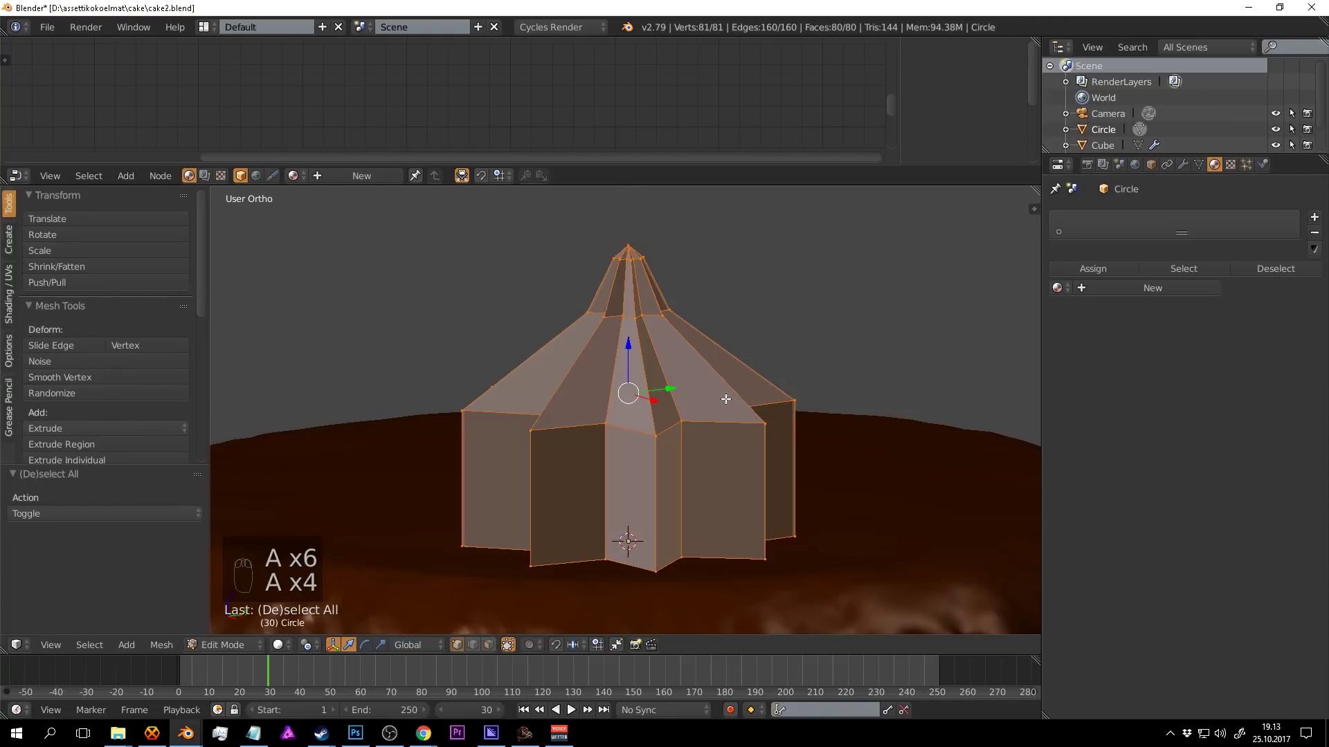
key("ctrl+n")
key("Tab")
left_click_drag(713, 399, 1190, 170)
key("a")
key("ctrl+s")
key("a")
key("ctrl+s")
Apply the subdivision permanently and return to editing the smoothed frosting from the top view.
left_click_drag(593, 343, 1190, 170)
left_click_drag(1190, 171, 1067, 485)
left_click_drag(714, 440, 737, 399)
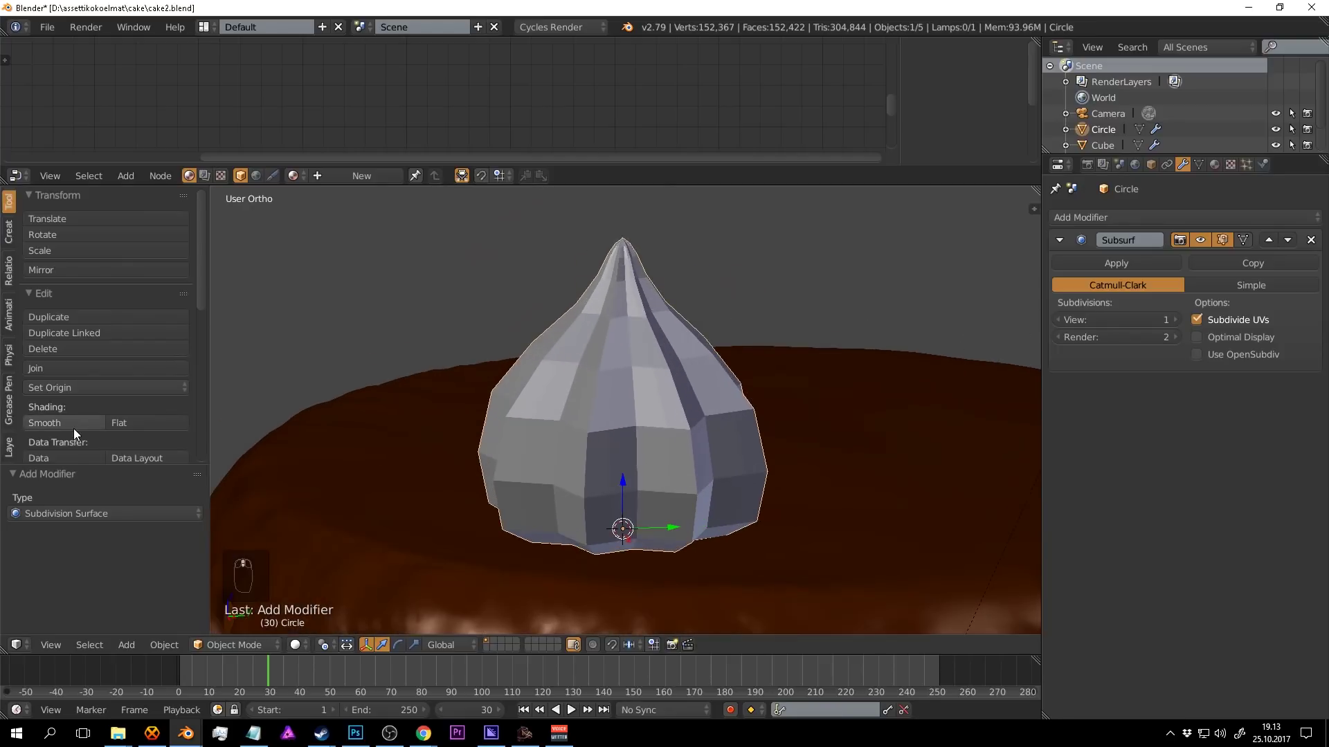
left_click_drag(77, 427, 1183, 317)
scroll("up", 3)
left_click_drag(739, 347, 710, 349)
key("Tab")
key("Tab")
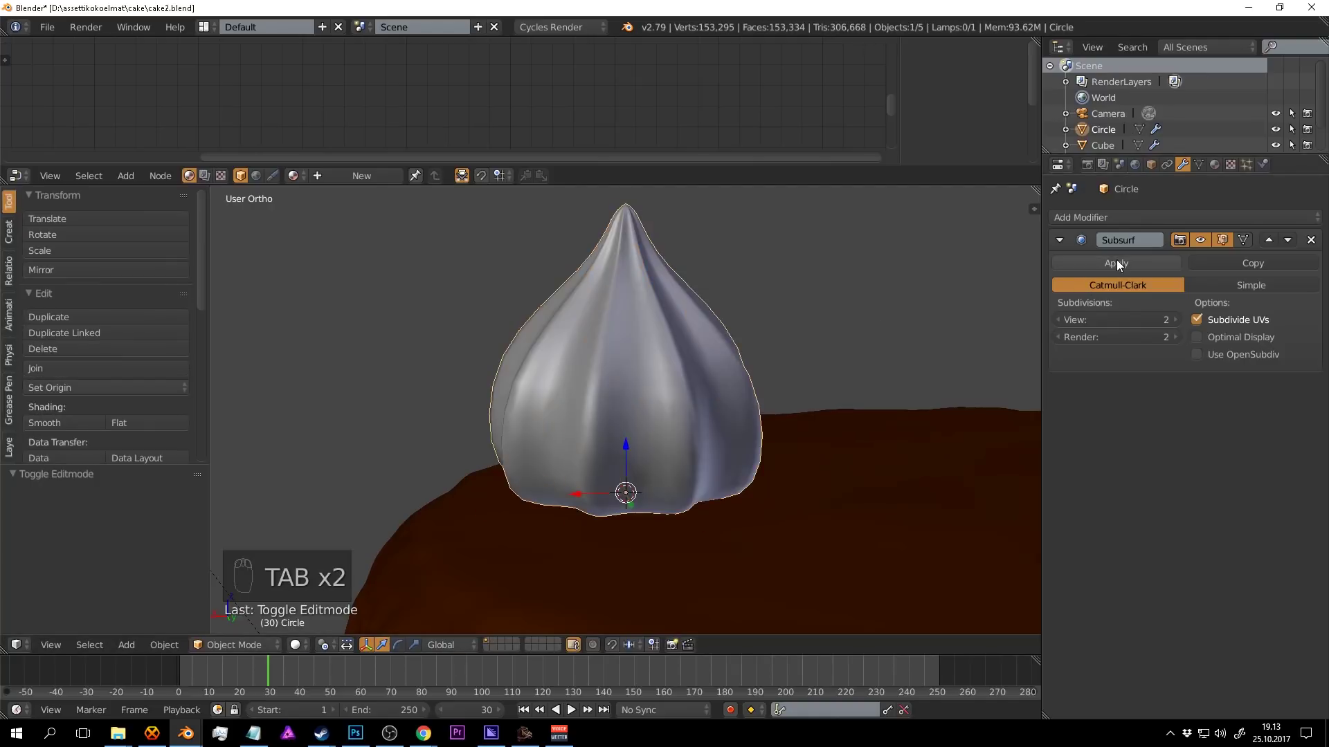
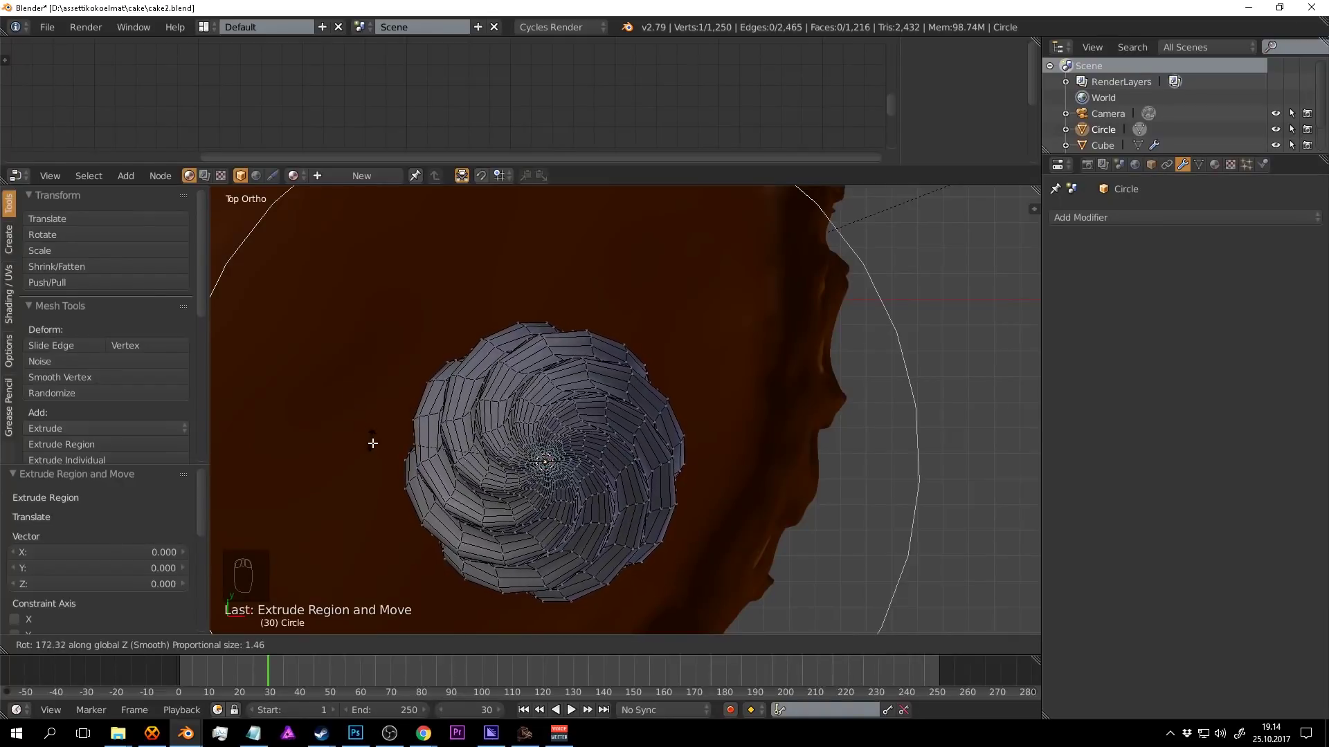
Twist the selected frosting vertices into a spiral swirl of piped cream.
key("Tab")
middle_click(687, 477)
key("a")
key("ctrl+s")
left_click_drag(588, 373, 67, 425)
Check the swirl from several angles, add fresh Catmull-Clark subdivision (viewport 1, render 2) and save.
middle_click(67, 425)
left_click_drag(68, 425, 697, 325)
middle_click(698, 325)
key("a")
key("ctrl+s")
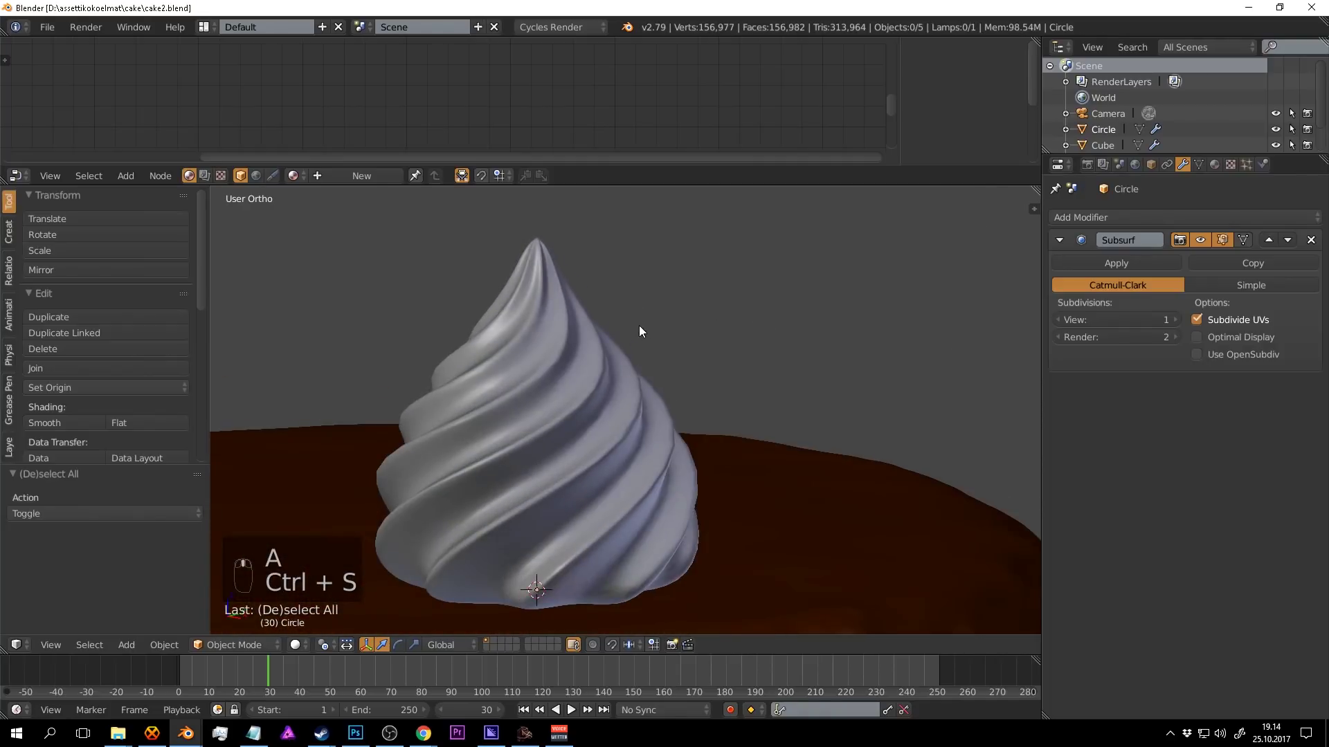
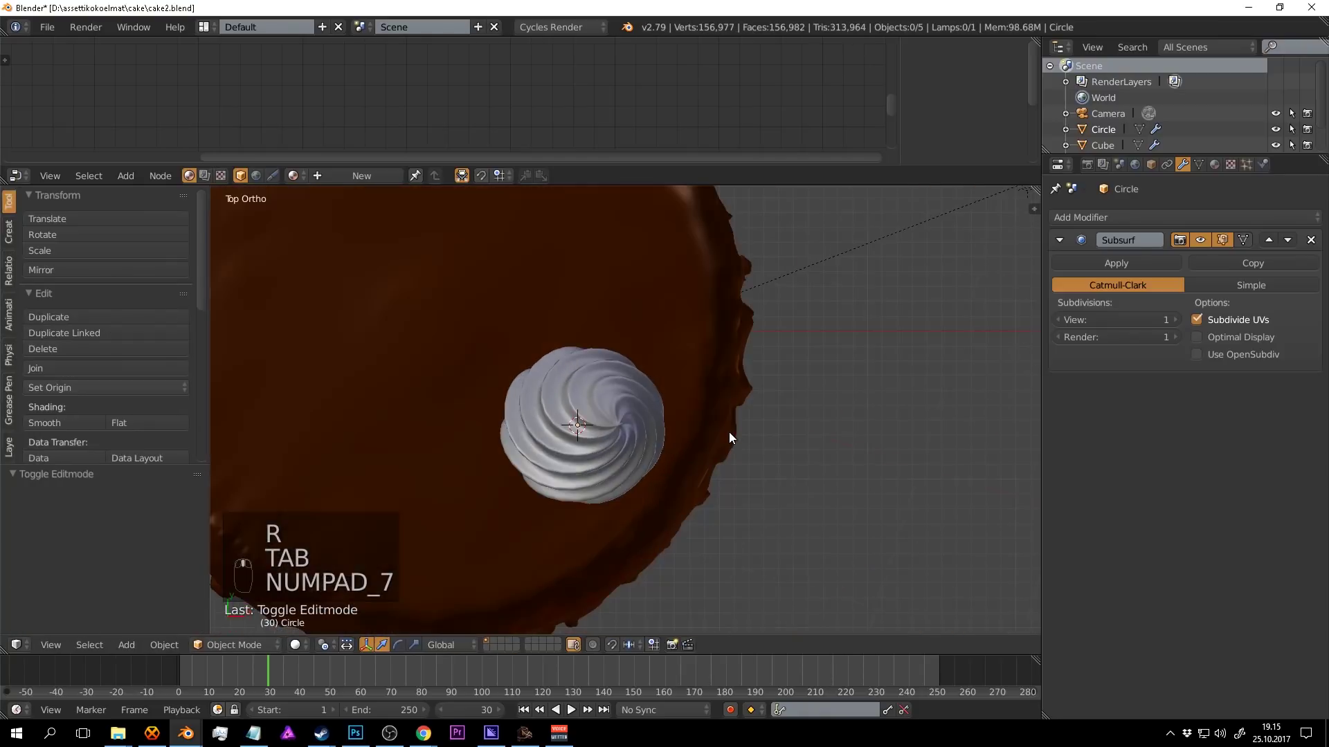
Duplicate the cream swirl repeatedly with Shift+D, rotating and placing each copy along the cake rim.
left_click_drag(592, 401, 675, 373)
left_click_drag(651, 395, 759, 500)
key("shift+d")
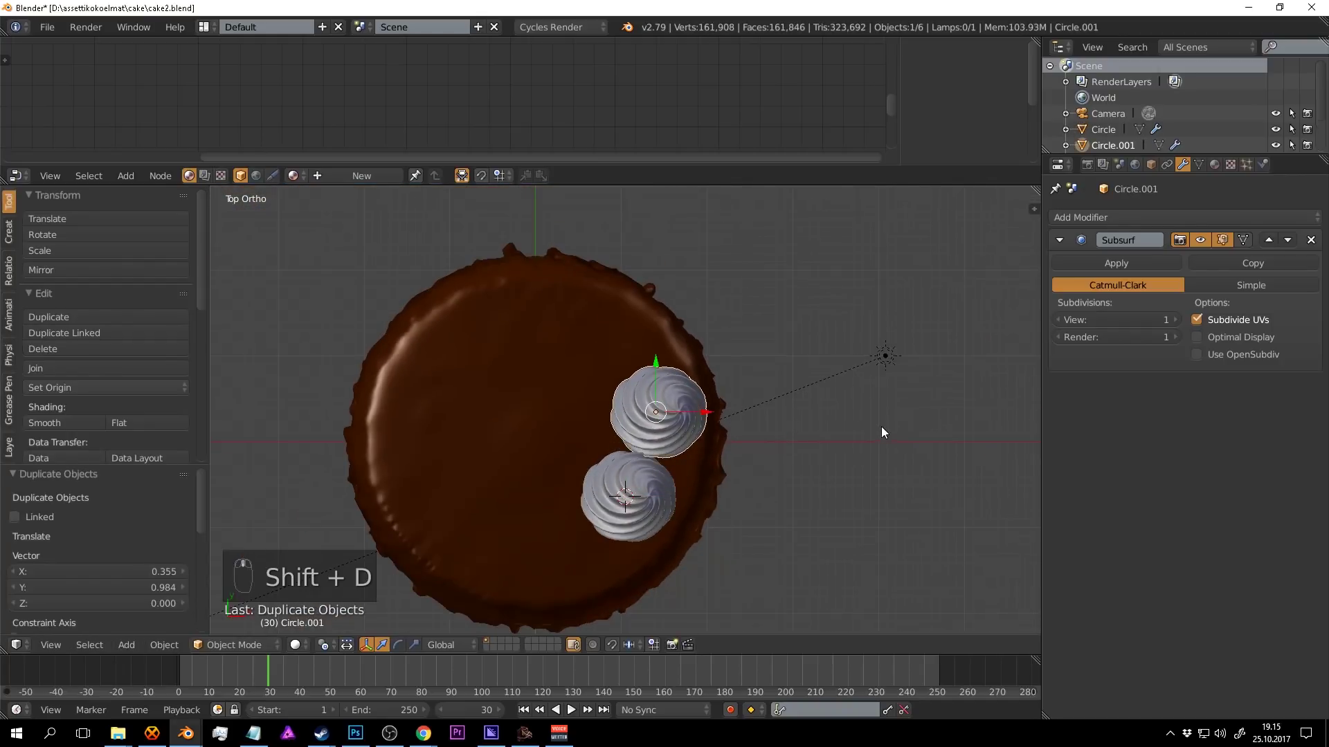
key("g")
key("r")
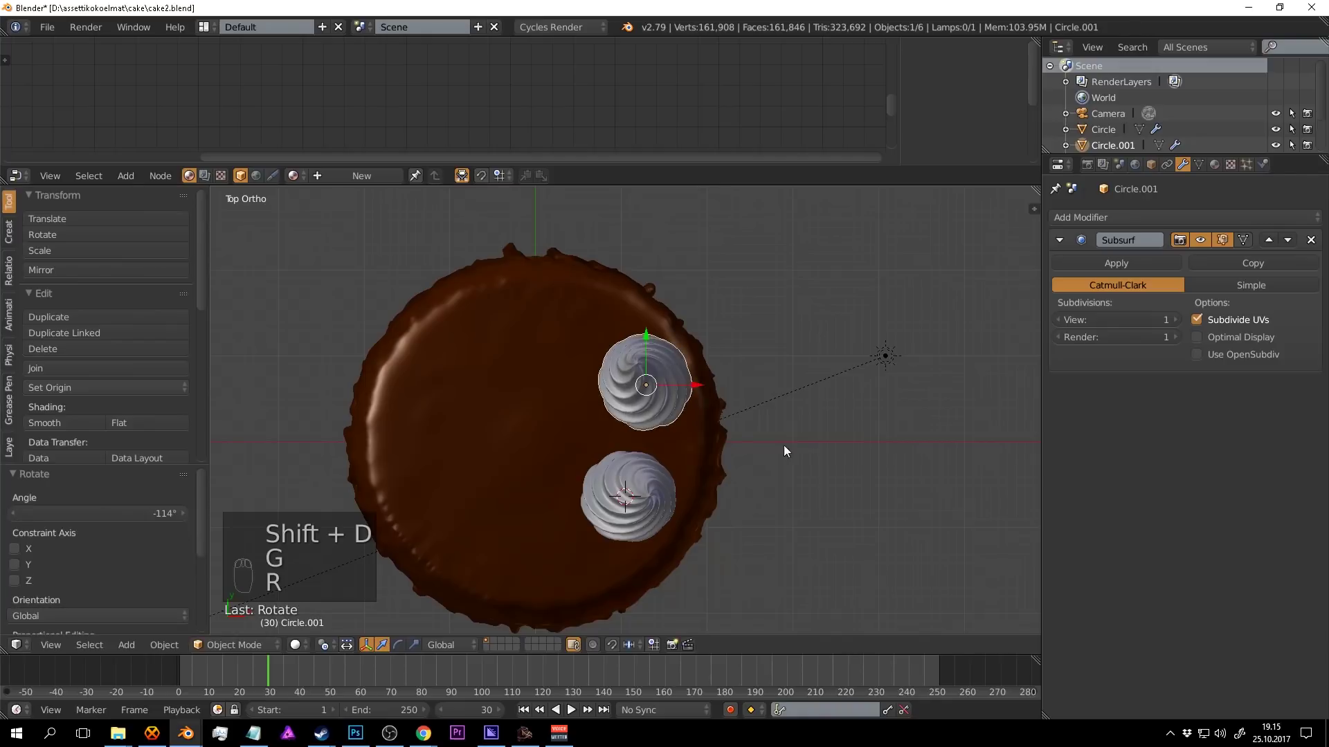
key("g")
key("shift+d")
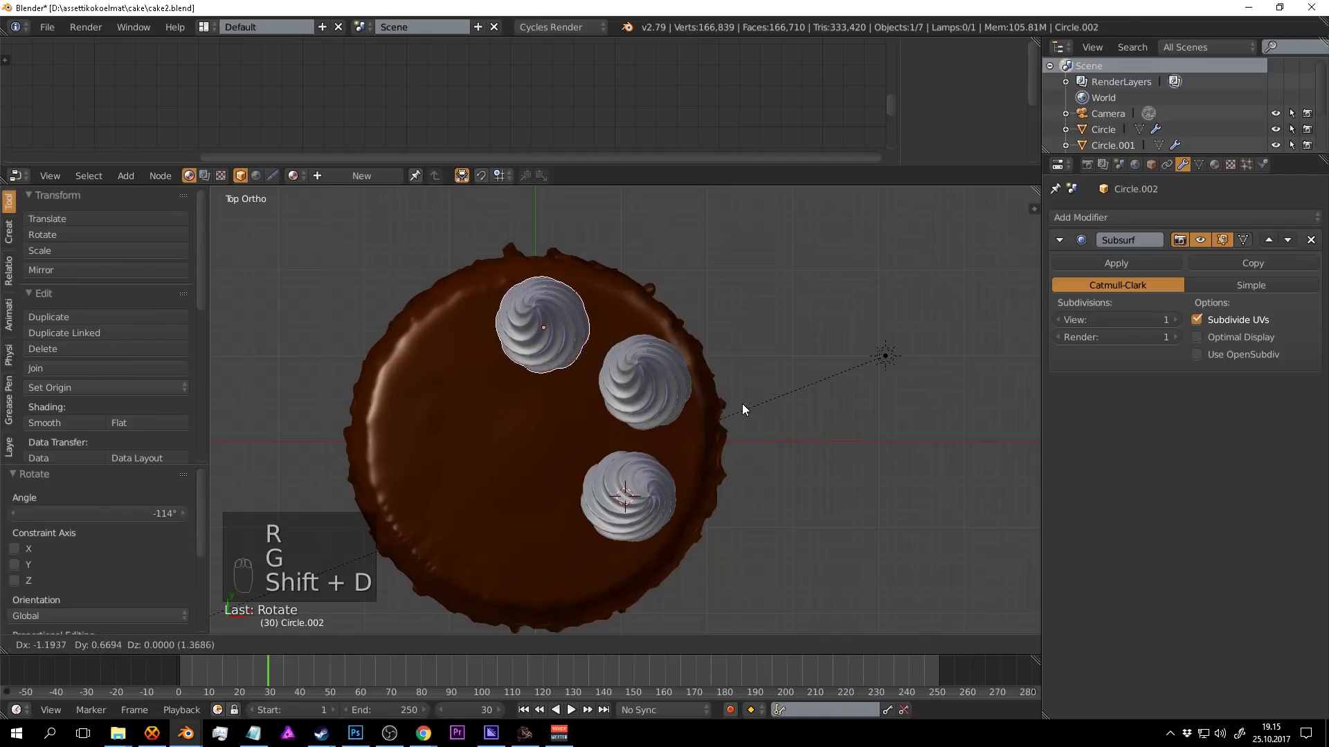
key("r")
key("shift+d")
key("r")
key("g")
key("shift+d")
key("r")
key("shift+d")
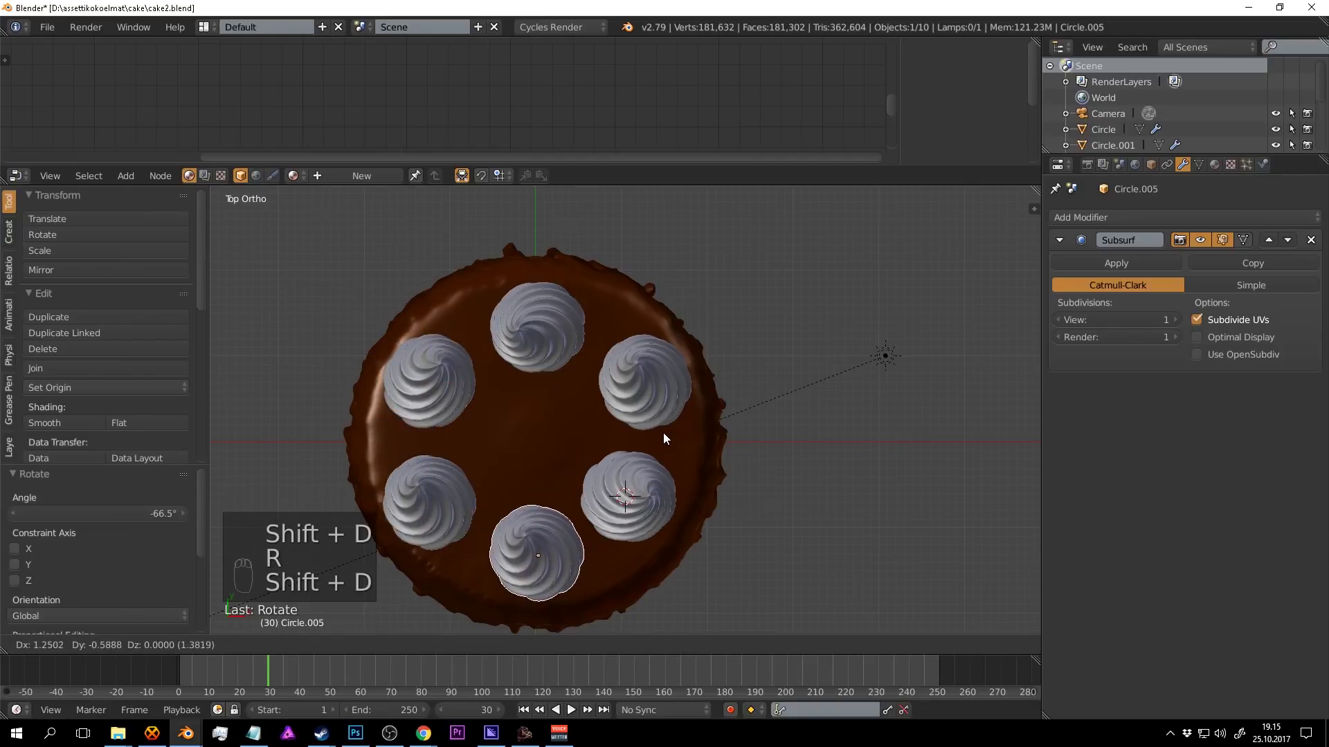
Select several swirls from the top view and scale them to fit the rim spacing.
left_click_drag(717, 416, 466, 325)
key("a")
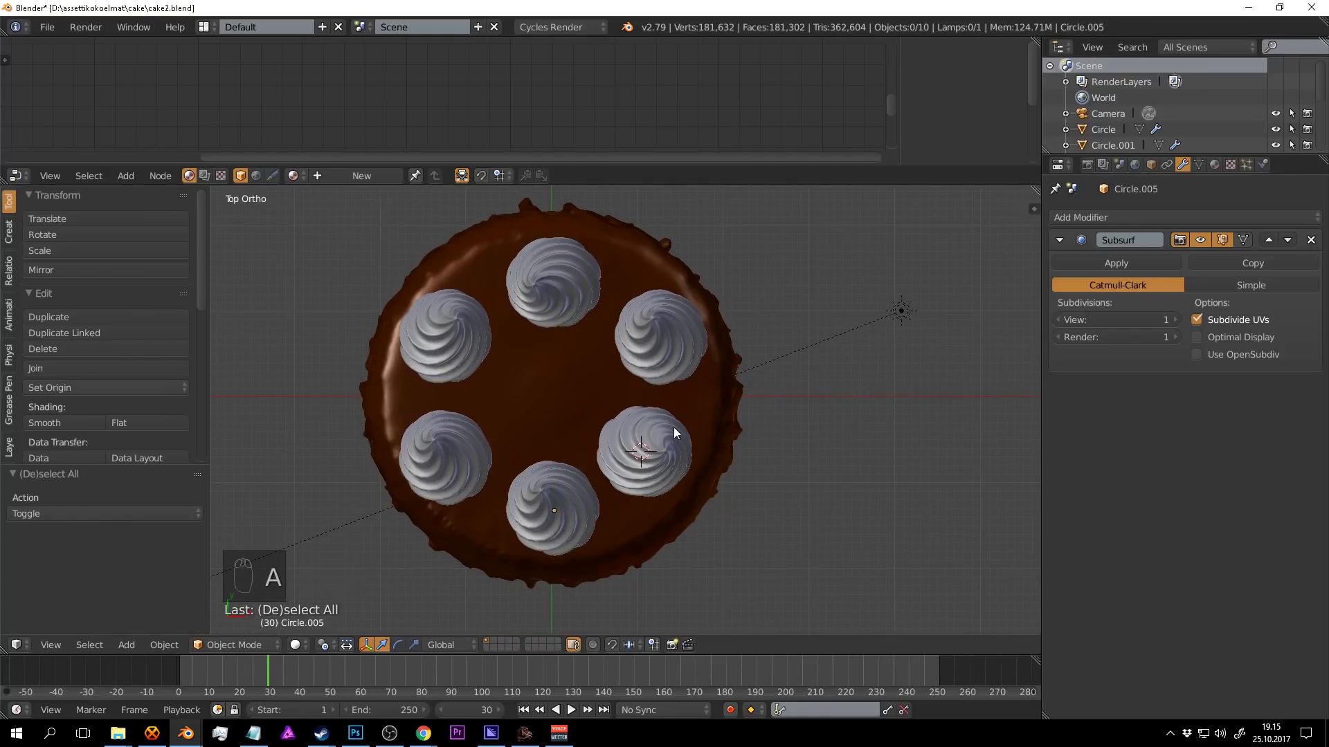
key("shift+e")
left_click_drag(648, 329, 329, 648)
left_click_drag(329, 648, 393, 586)
key("s")
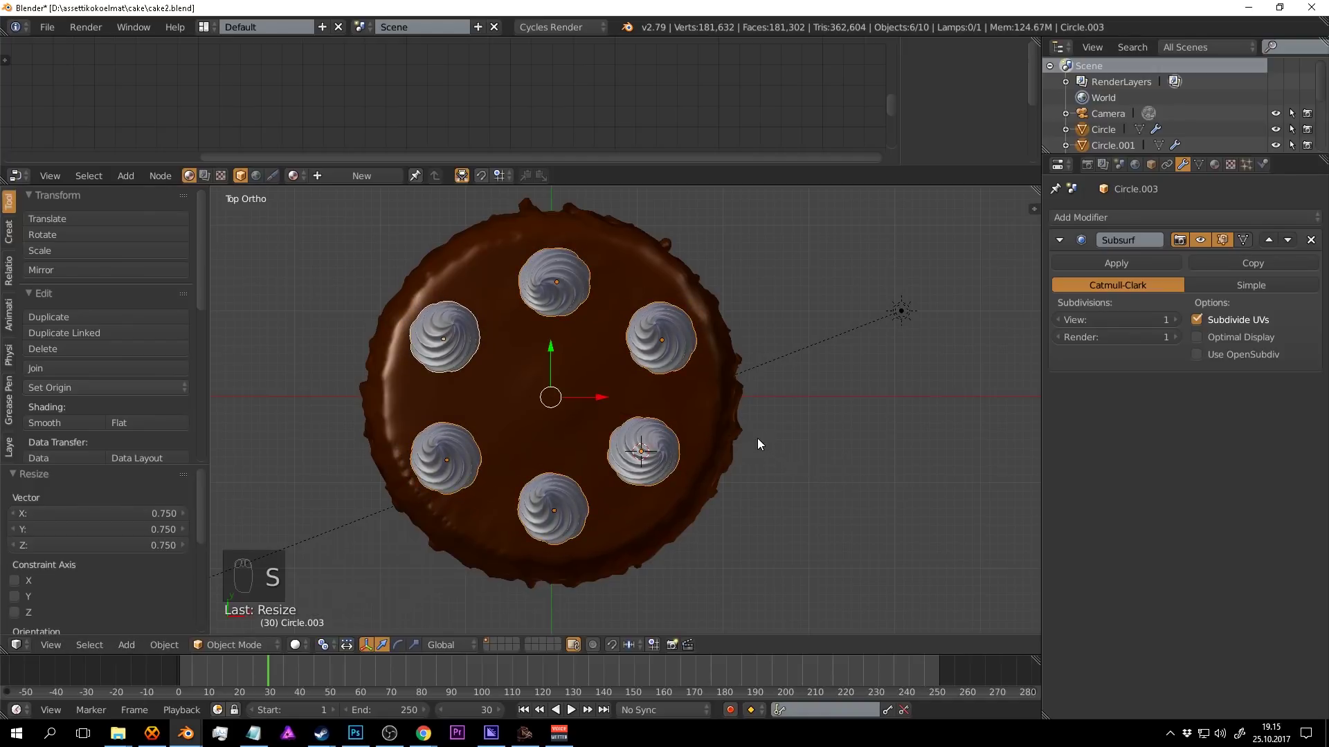
key("a")
left_click_drag(625, 487, 570, 524)
Add another duplicate and nudge individual swirls into an even ring around the top edge.
key("g")
key("a")
key("g")
key("shift+d")
left_click_drag(461, 435, 483, 368)
key("g")
key("g")
left_click_drag(459, 372, 768, 498)
key("a")
key("g")
key("g")
key("a")
key("g")
Finish adjusting the remaining swirls' positions, save the file and orbit to check the ring.
key("a")
key("g")
key("g")
key("a")
key("g")
key("a")
key("g")
key("g")
key("g")
key("a")
key("ctrl+s")
key("r")
middle_click(688, 509)
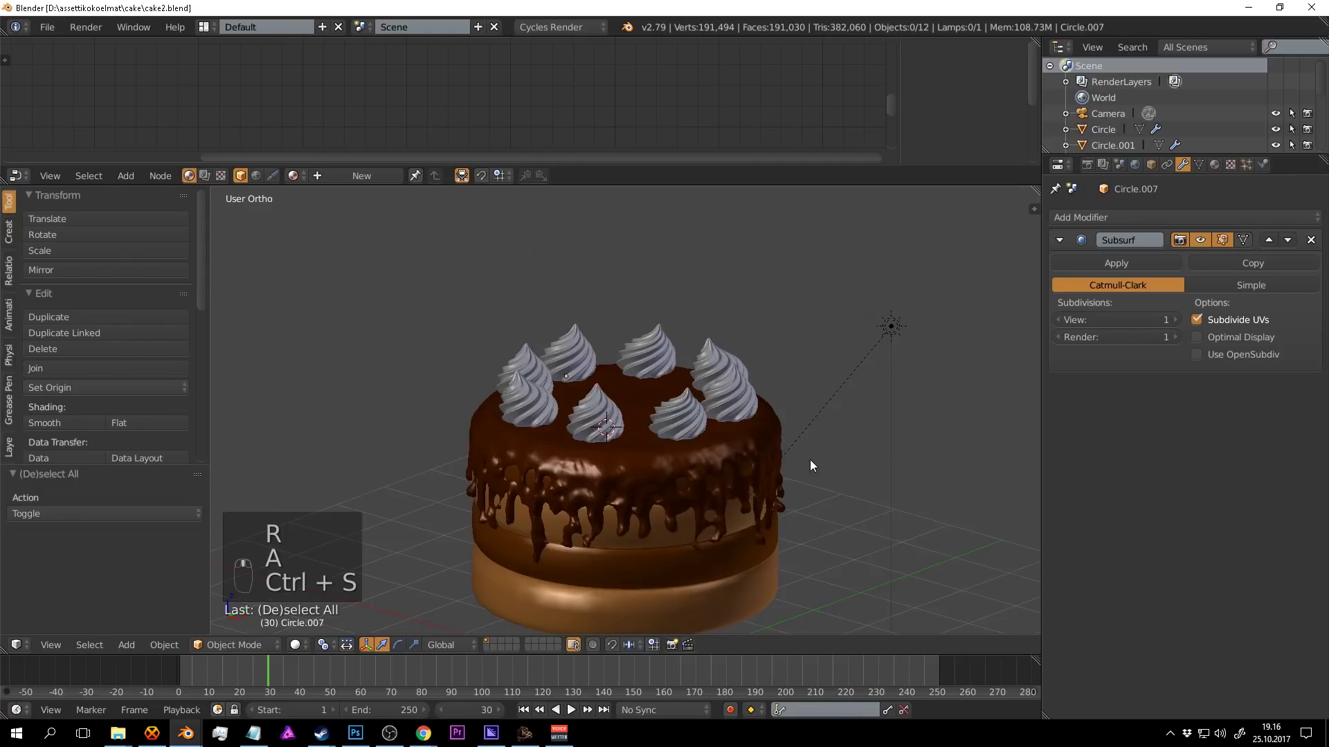
Preview the cake and swirl ring in rendered shading up close, then return to solid shading and save.
key("shift+z")
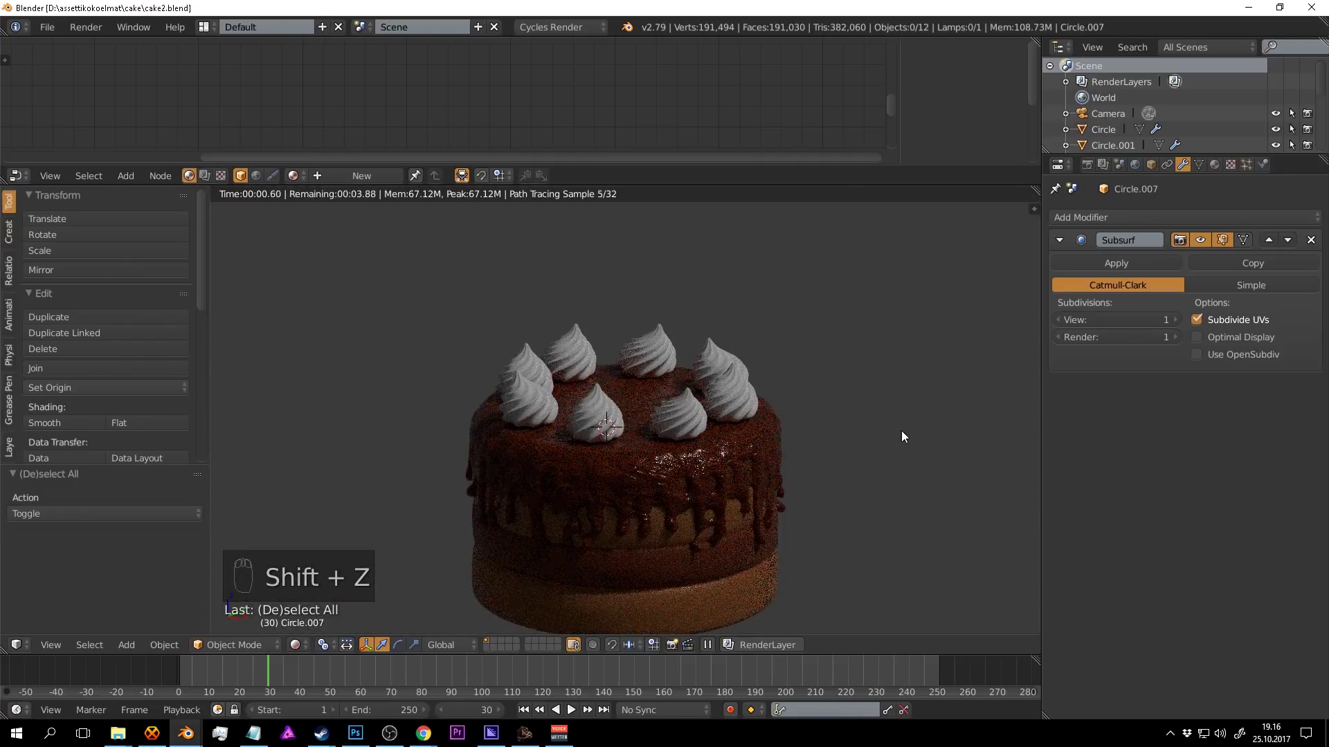
left_click_drag(927, 442, 833, 445)
key("ctrl+s")
key("shift+z")
key("Tab")
key("Tab")
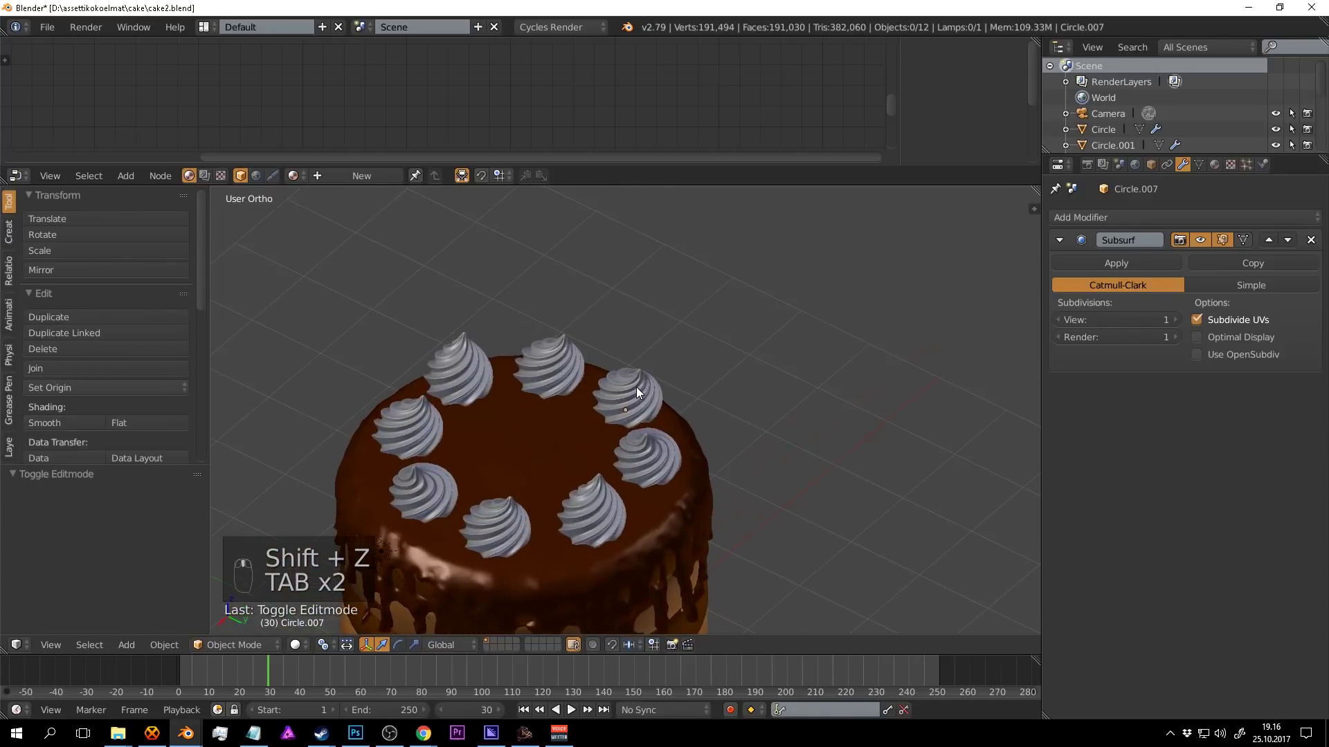
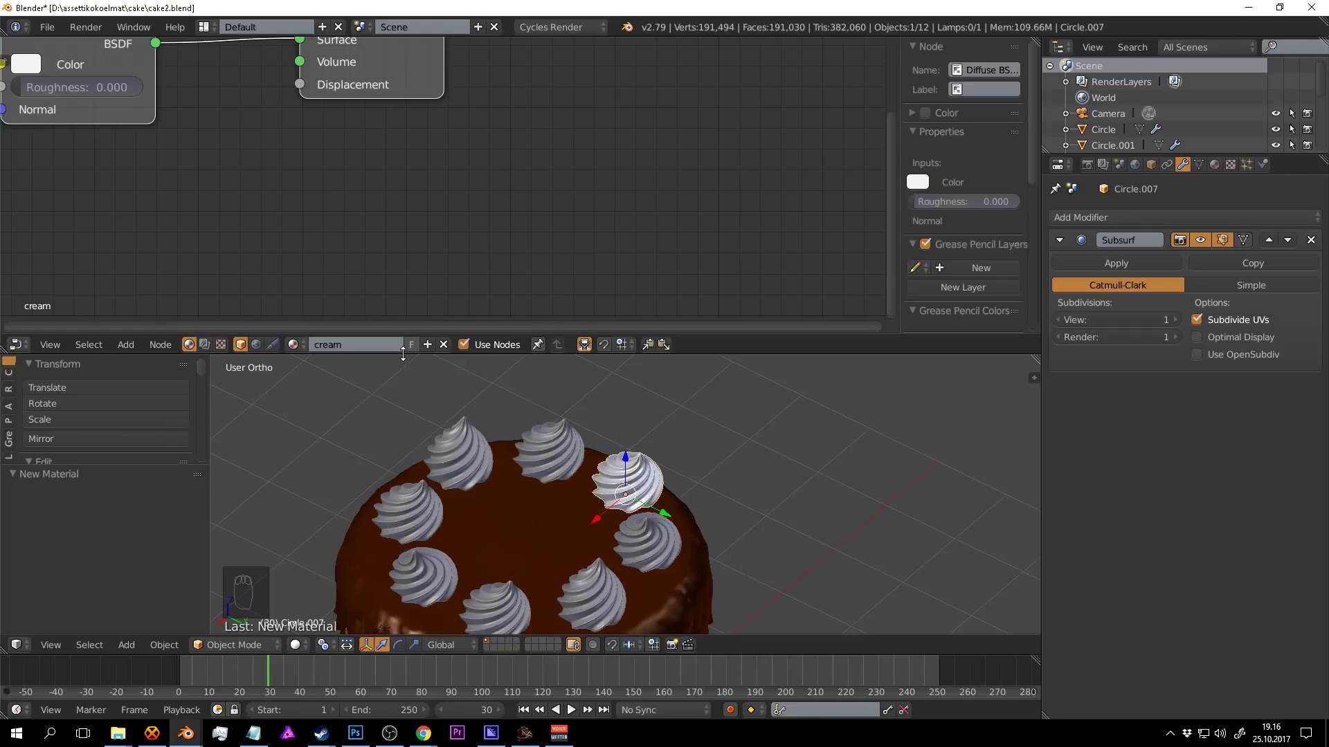
With the Principled BSDF in cream colours, isolate one swirl and preview it rendered, saving the file.
left_click_drag(267, 122, 313, 101)
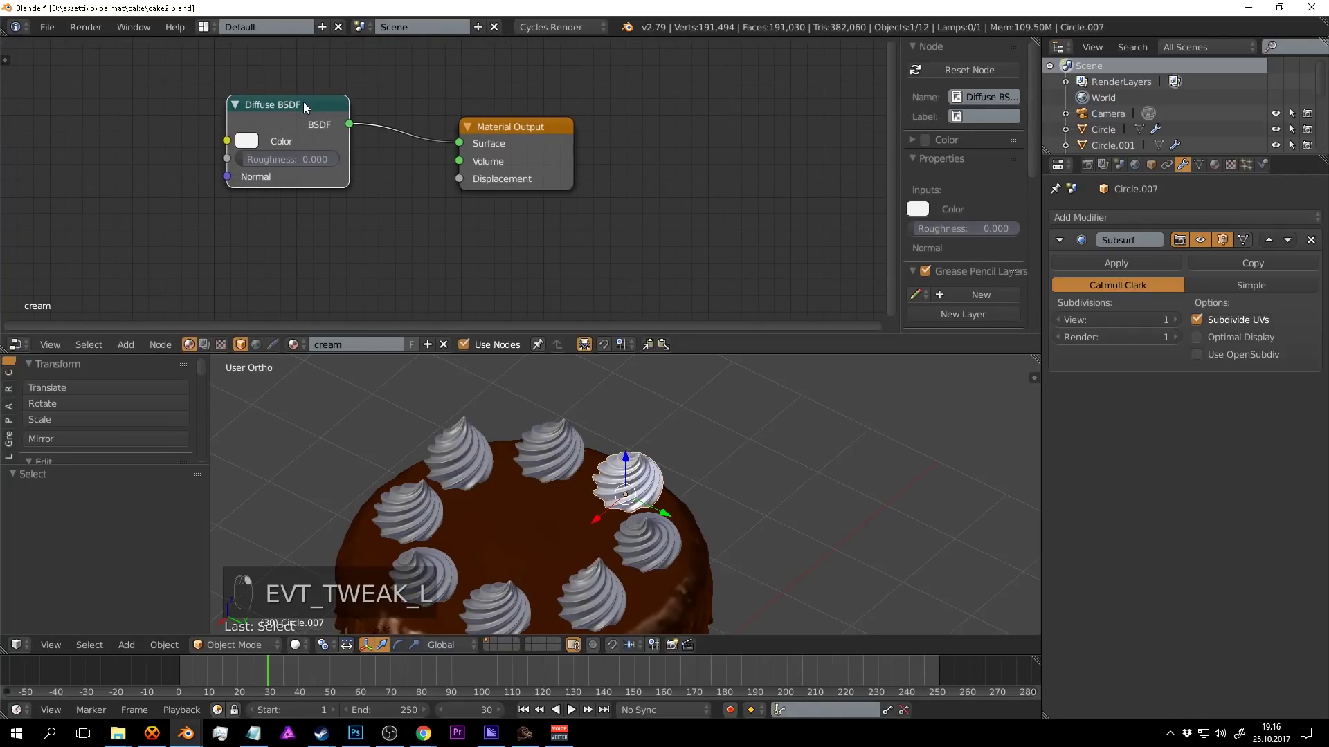
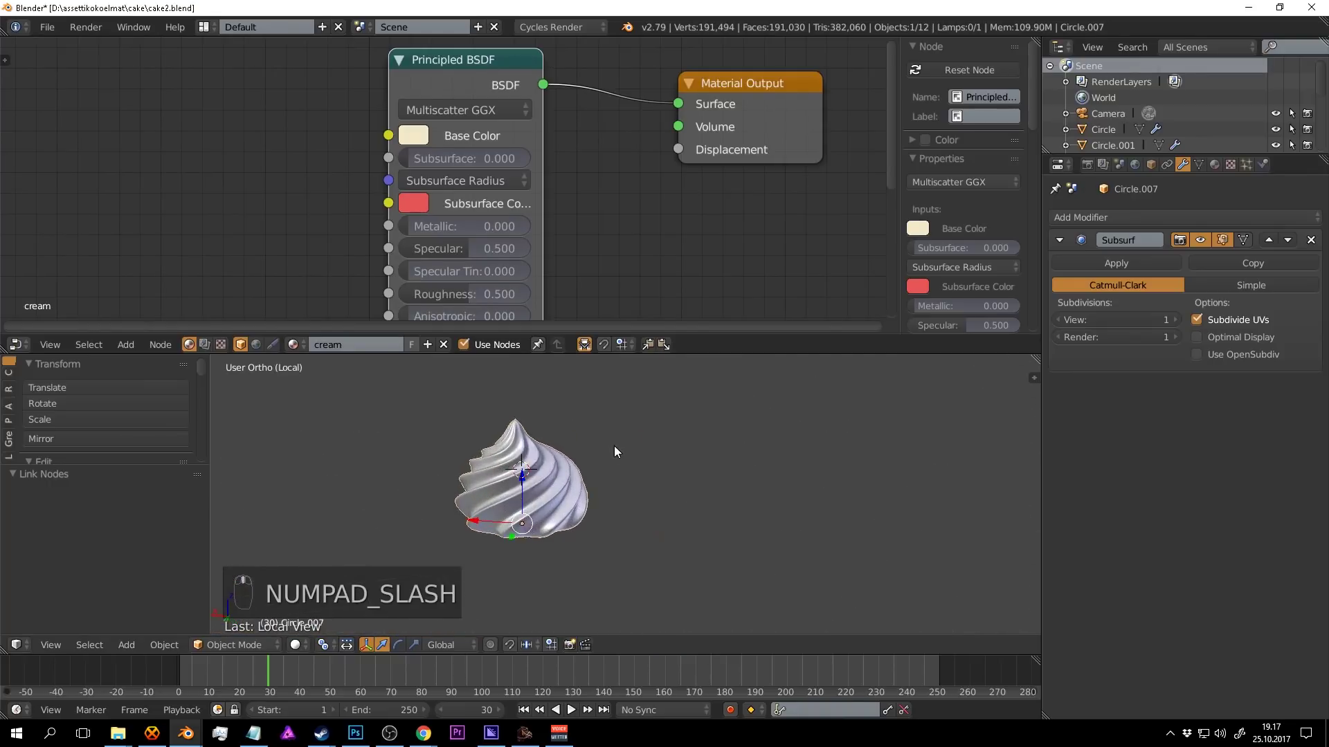
key("a")
key("shift+z")
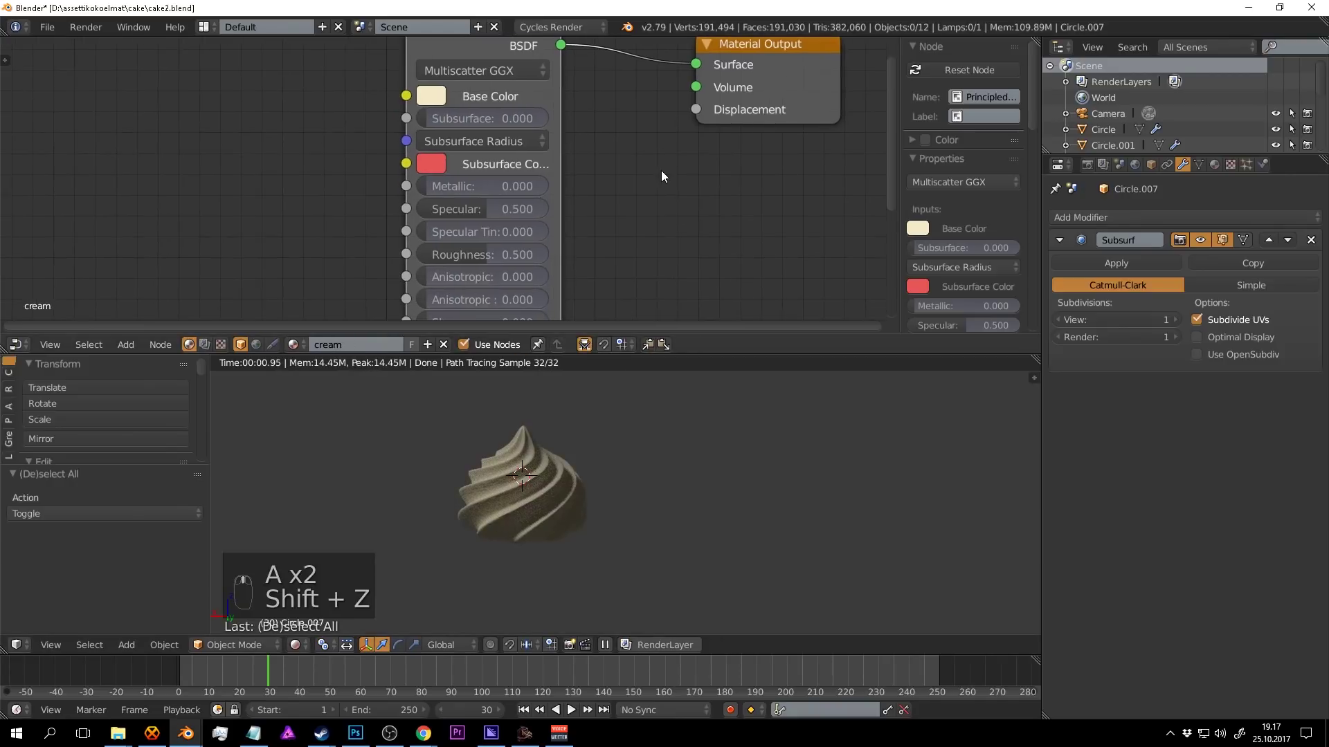
key("ctrl+s")
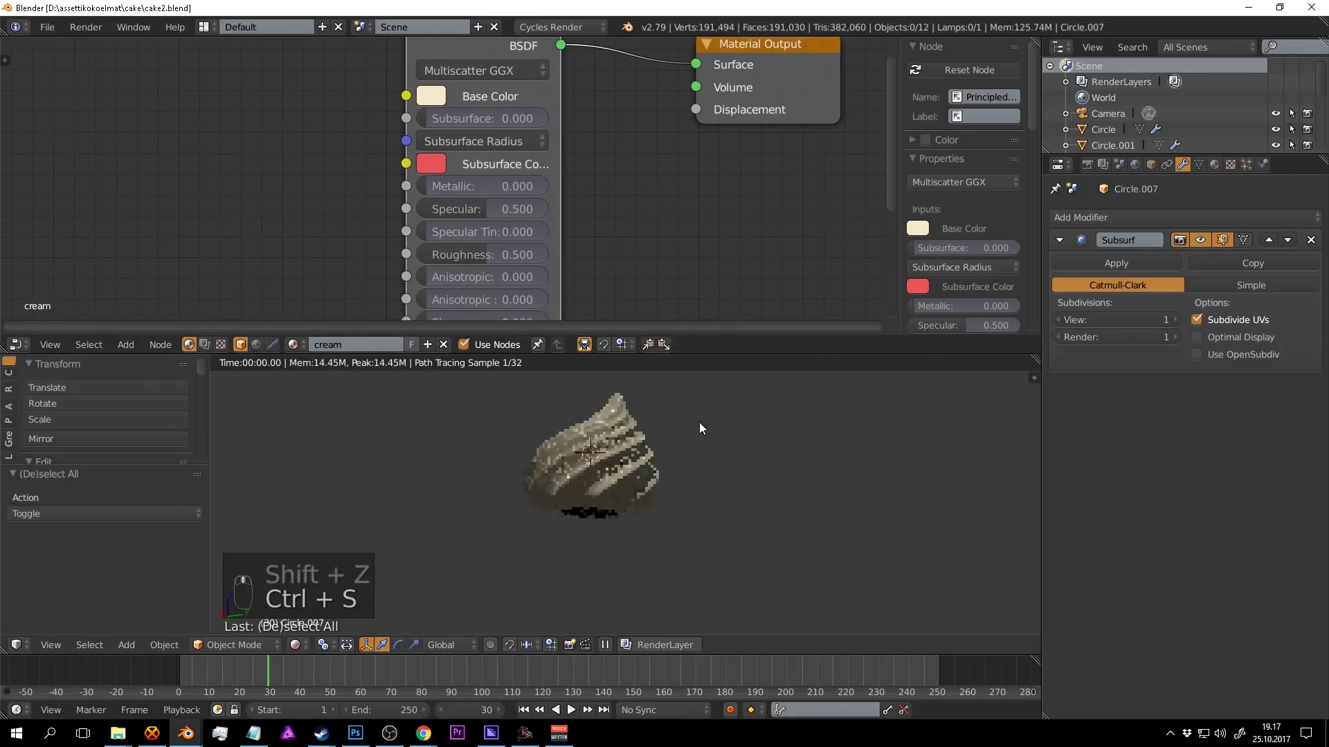
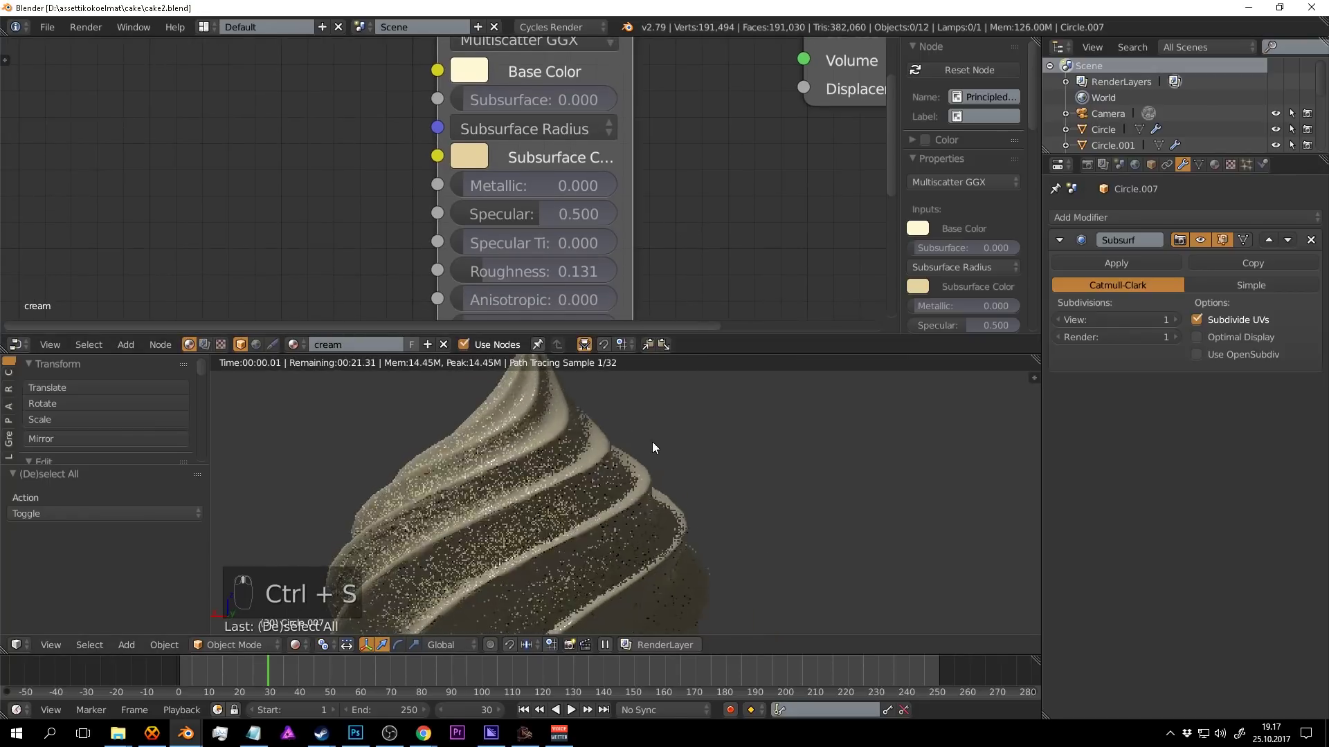
Raise the cream material's roughness and lighten its base colour while checking the rendered swirl.
left_click_drag(673, 463, 494, 269)
key("ctrl+s")
left_click_drag(497, 269, 530, 274)
key("ctrl+s")
middle_click(636, 485)
key("ctrl+s")
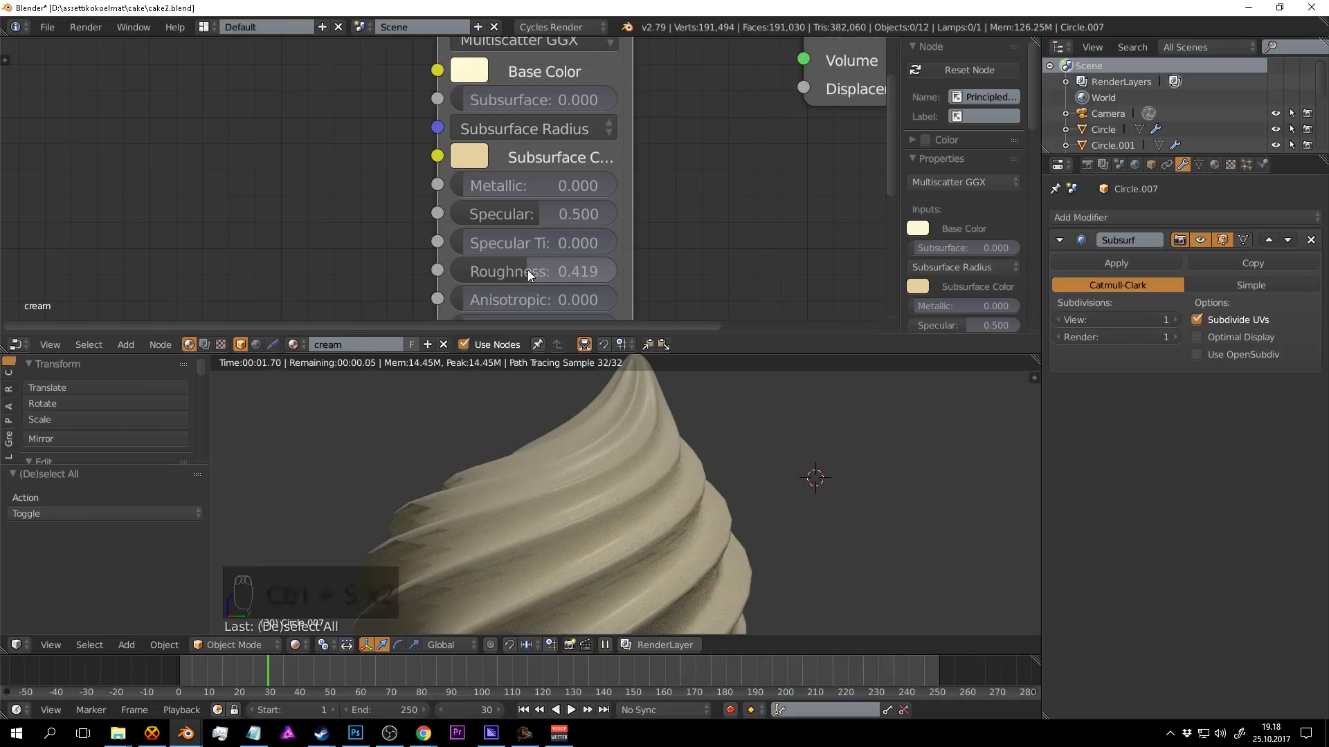
left_click_drag(530, 274, 670, 215)
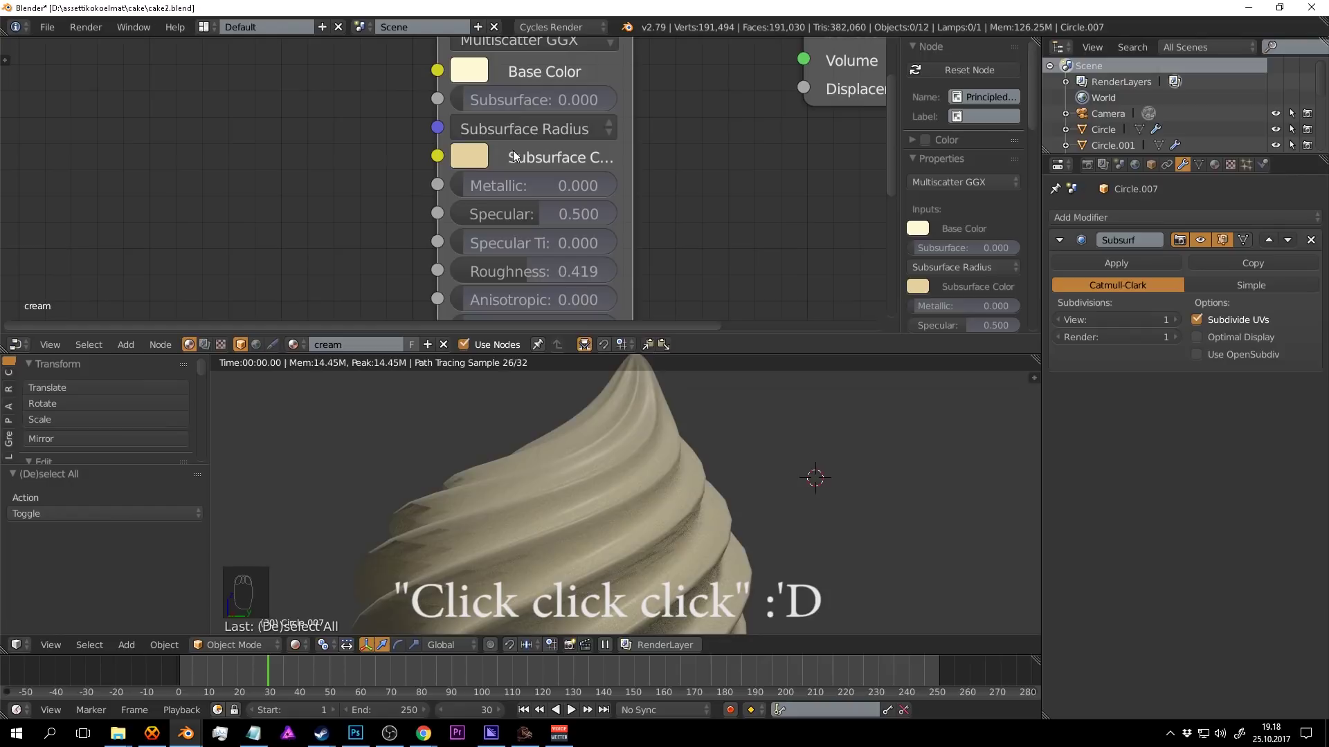
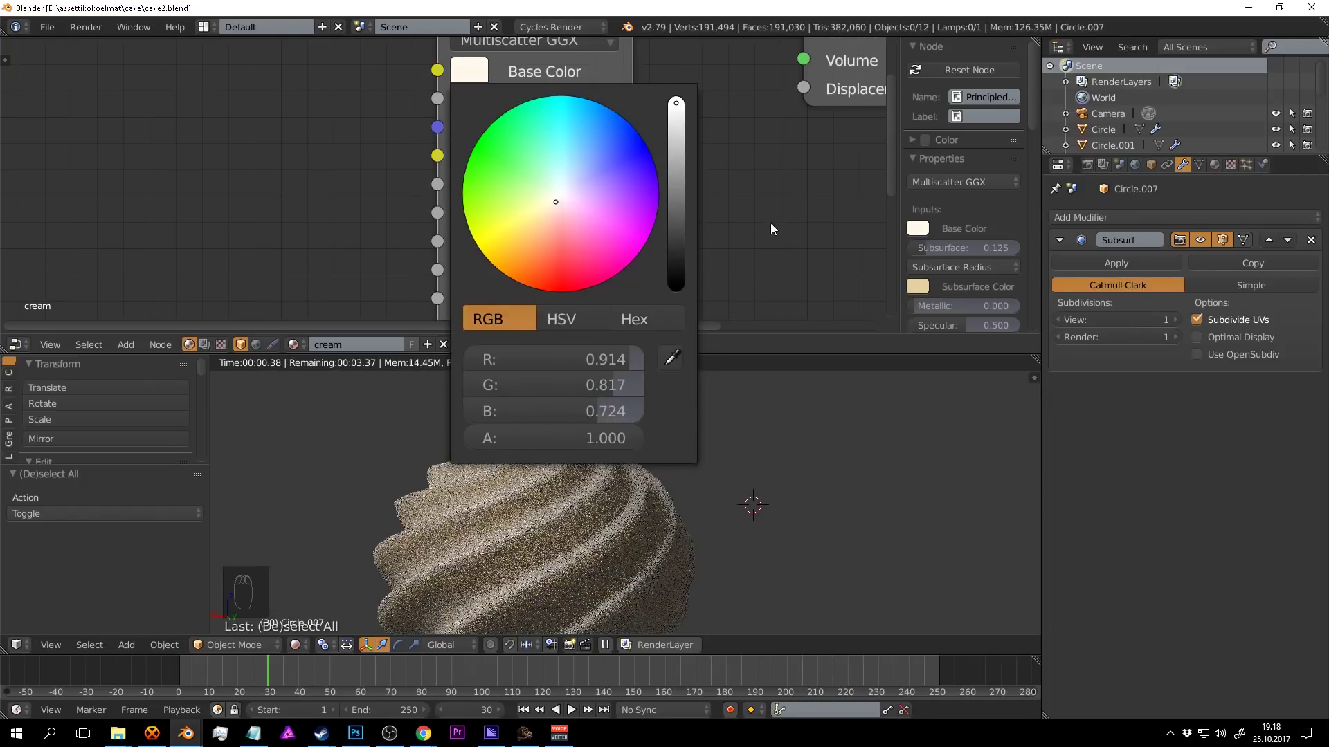
left_click_drag(860, 557, 858, 198)
key("ctrl+s")
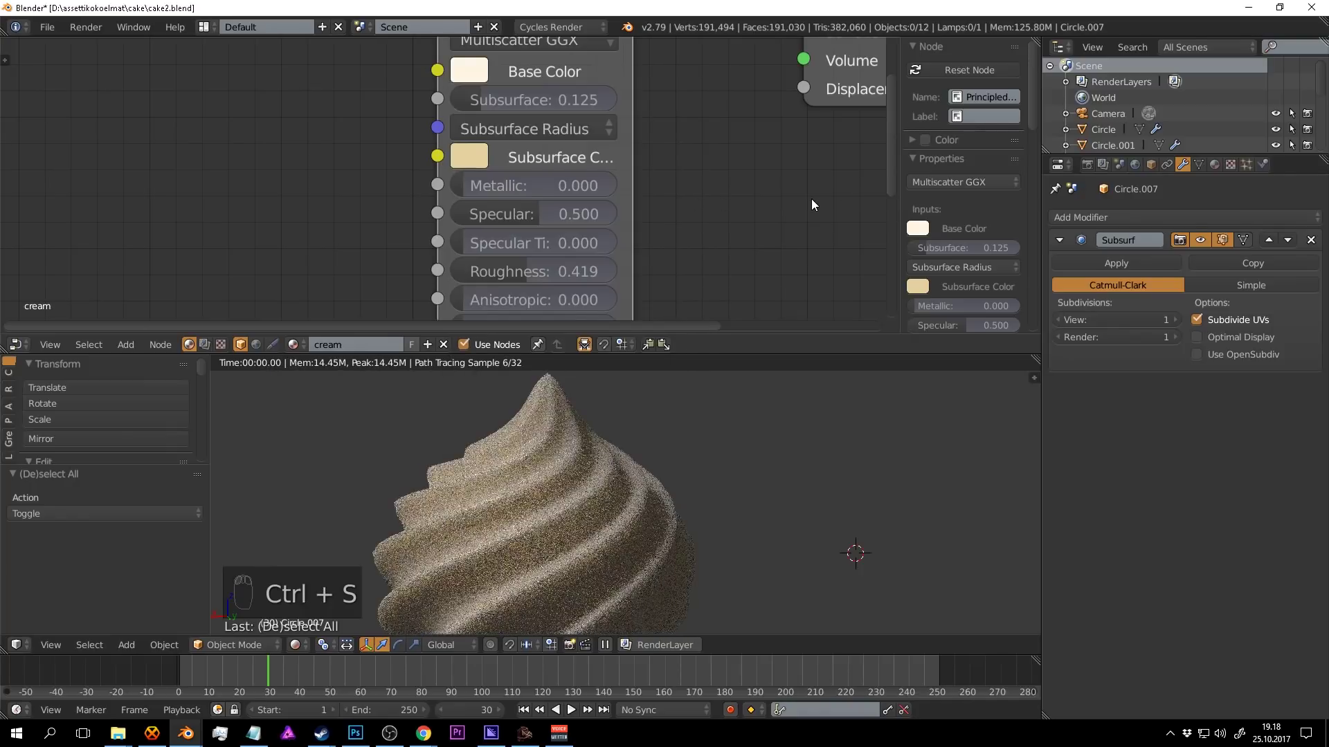
Set Subsurface to about 0.199, lower Specular toward 0.279 and raise Roughness to 0.655.
left_click_drag(562, 115, 807, 510)
key("ctrl+s")
left_click_drag(724, 498, 694, 516)
key("ctrl+s")
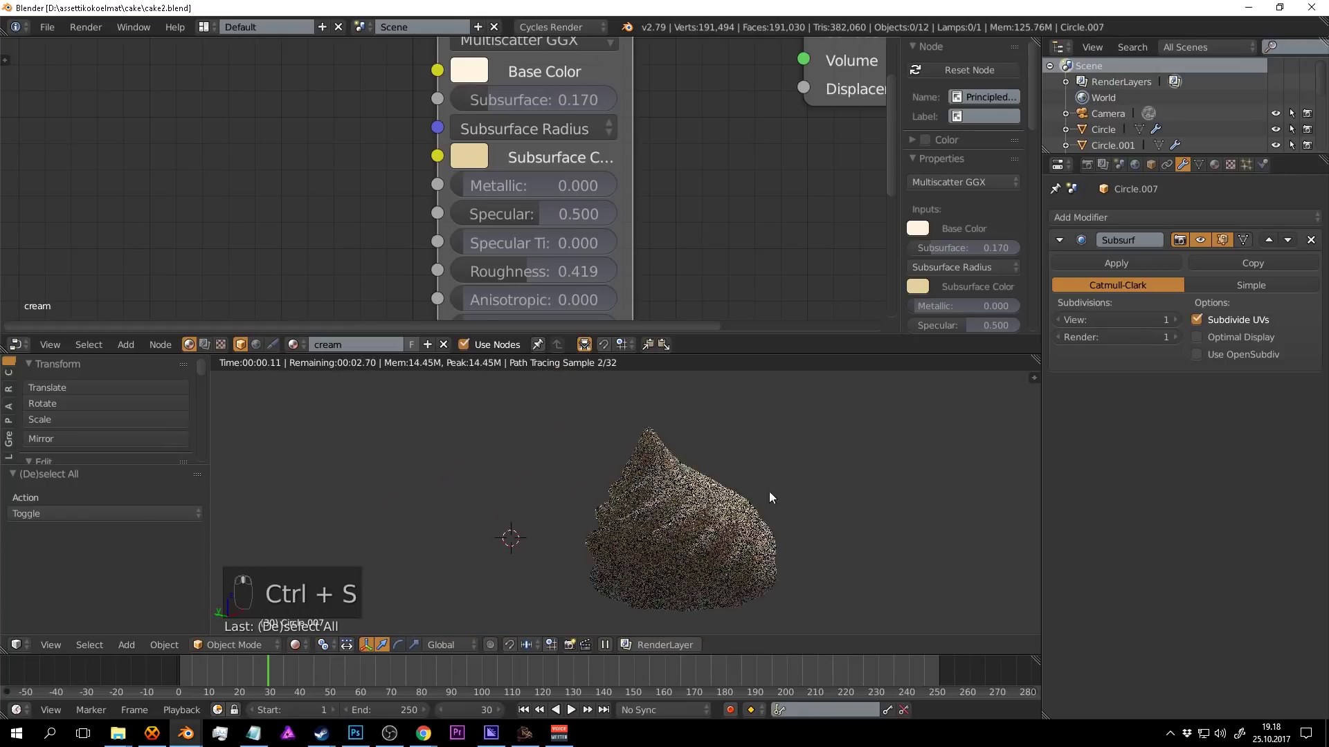
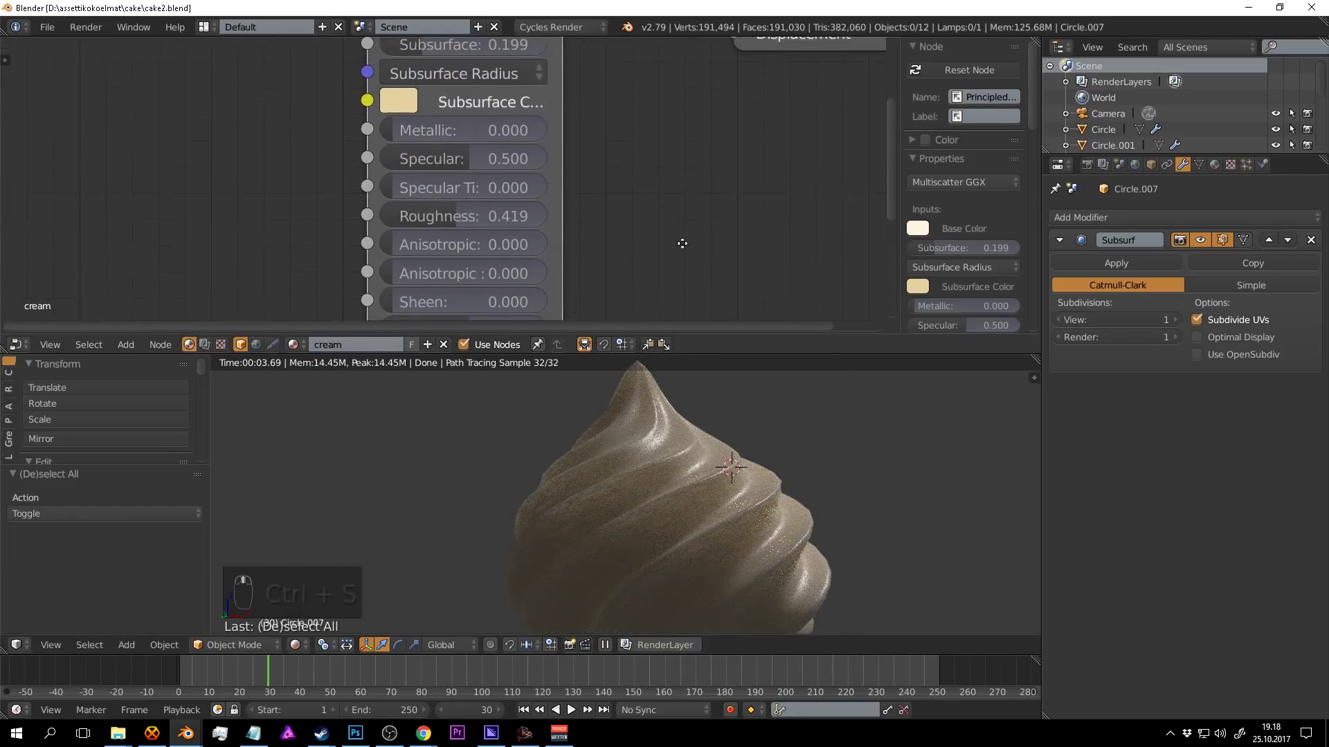
middle_click(482, 263)
left_click_drag(465, 208, 442, 205)
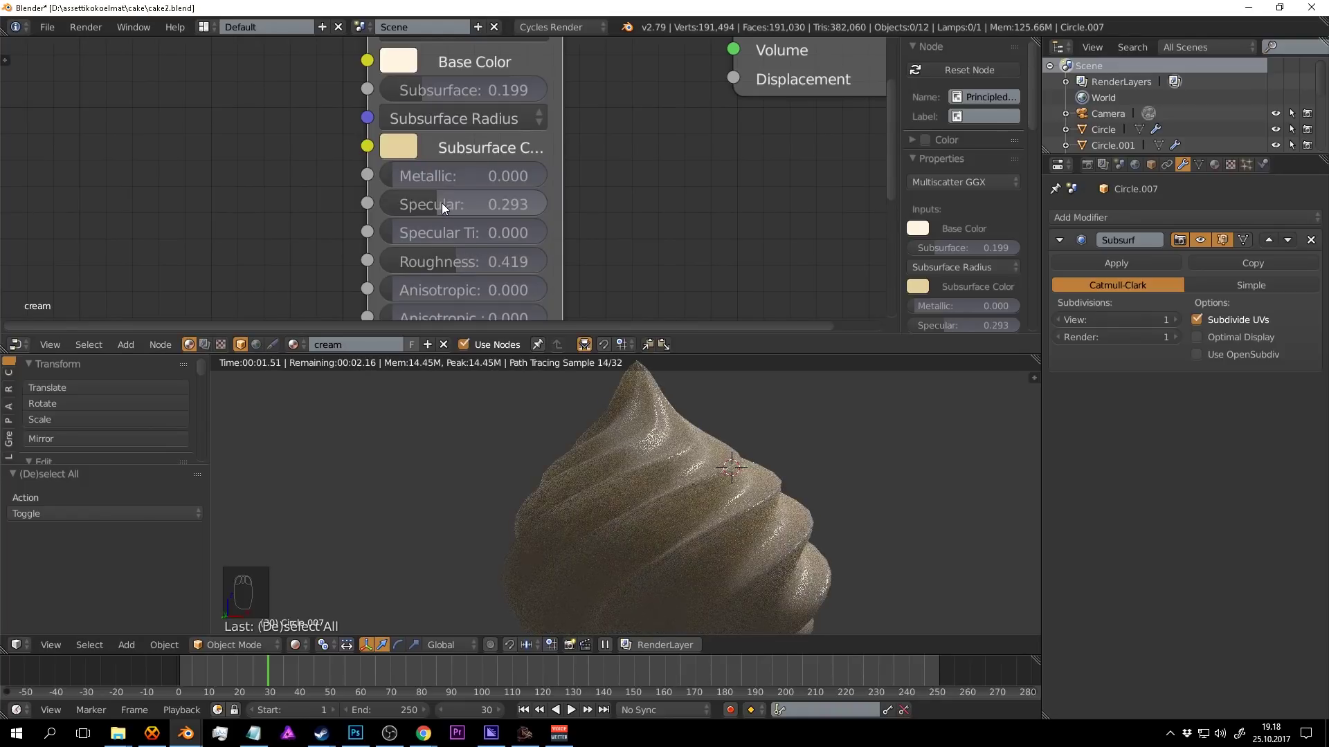
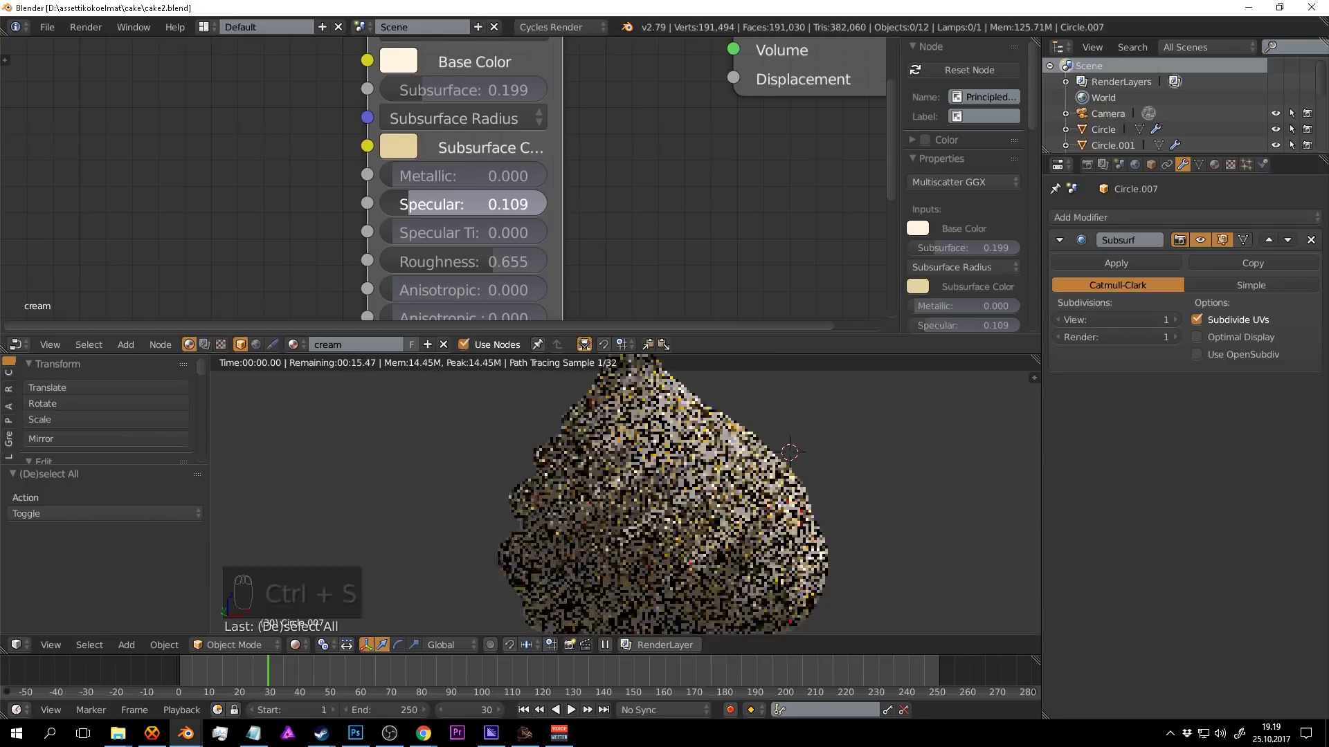
left_click_drag(852, 508, 715, 442)
key("ctrl+s")
left_click_drag(774, 476, 792, 440)
Nudge the specular shine slightly up, leave local view and return to solid shading.
key("shift+z")
key("a")
key("a")
key("ctrl+s")
left_click_drag(643, 469, 1159, 426)
left_click_drag(1096, 171, 1165, 468)
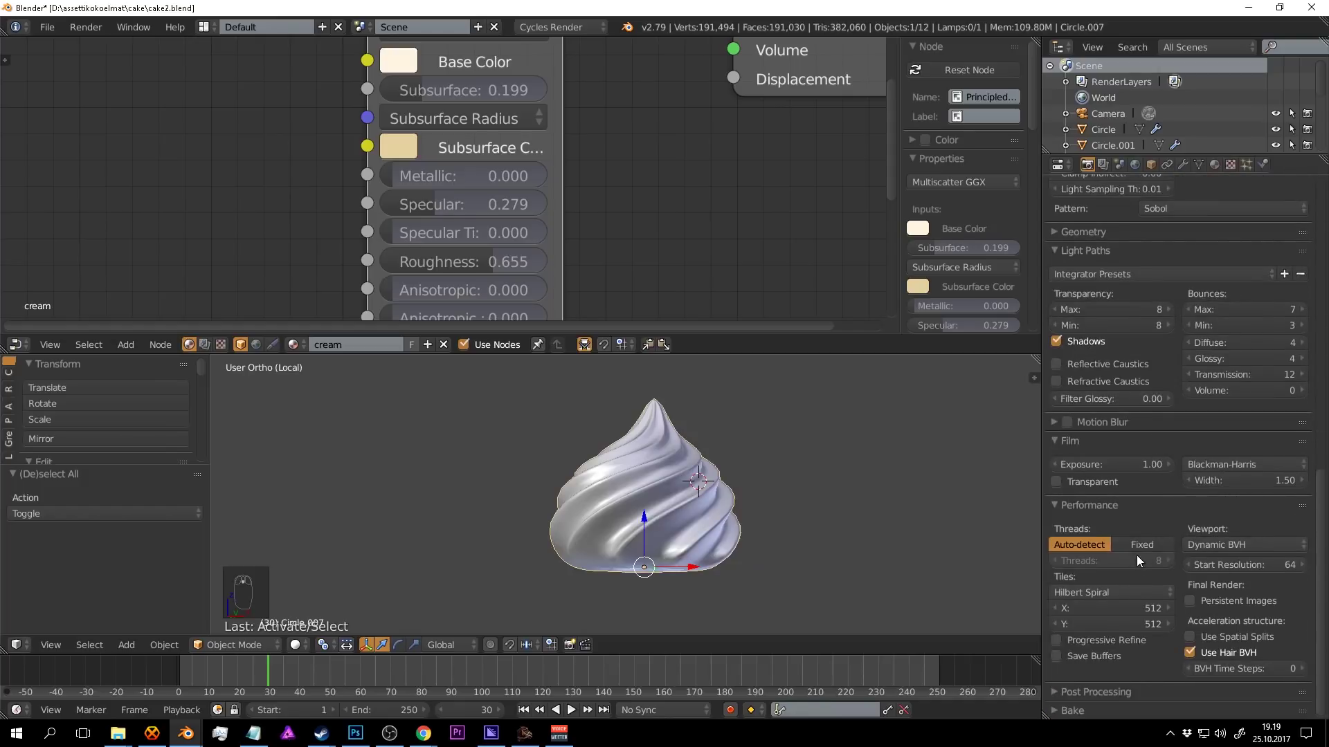
left_click_drag(1219, 162, 742, 471)
key("a")
key("ctrl+s")
Zoom out to the whole cake and select all eight cream swirls.
middle_click(746, 486)
left_click_drag(716, 474, 691, 435)
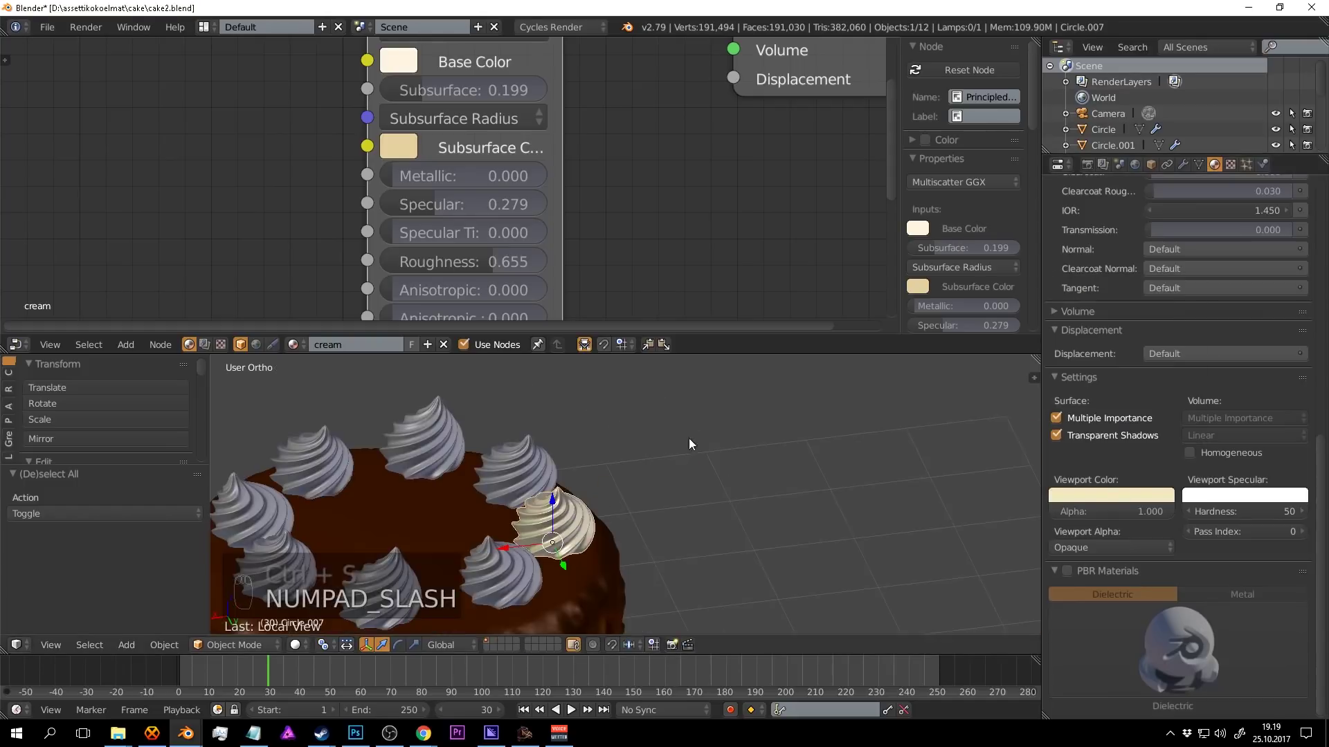
left_click_drag(648, 483, 676, 433)
key("a")
key("ctrl+s")
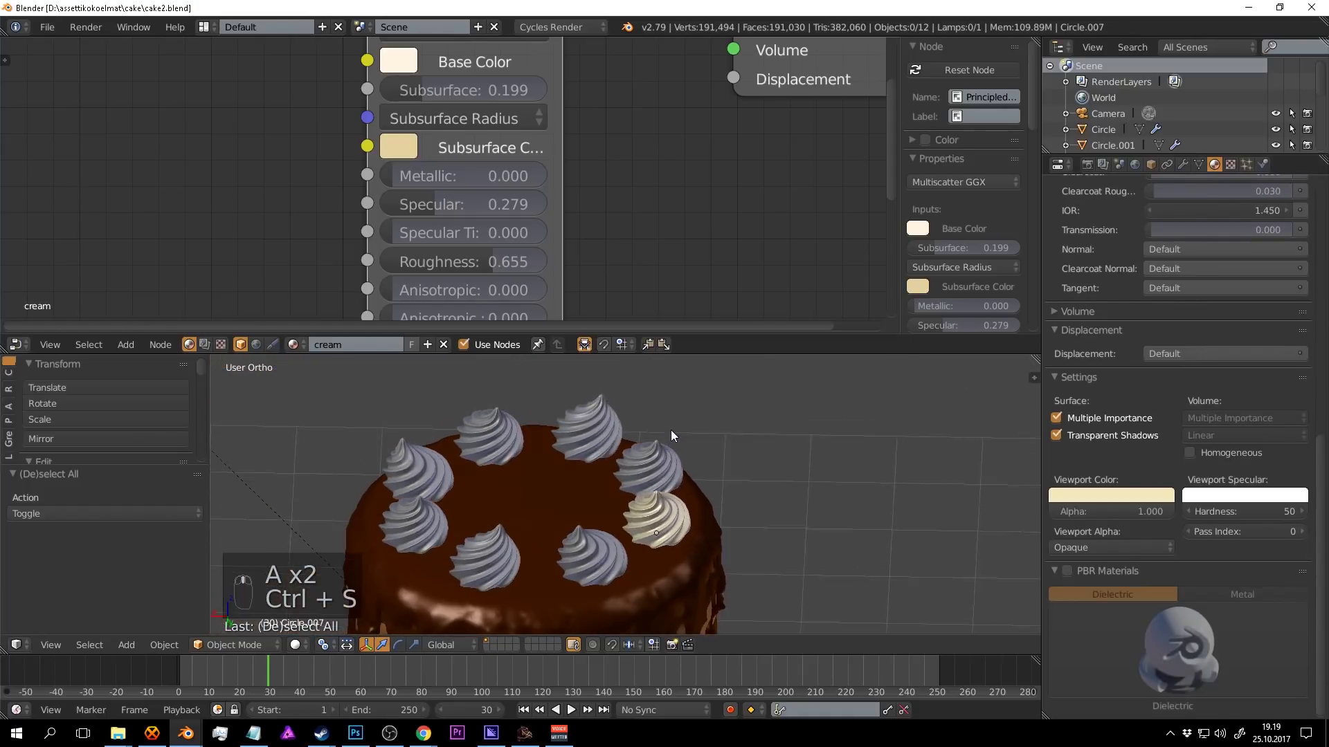
left_click_drag(607, 424, 615, 513)
left_click_drag(636, 513, 666, 518)
left_click_drag(665, 518, 749, 514)
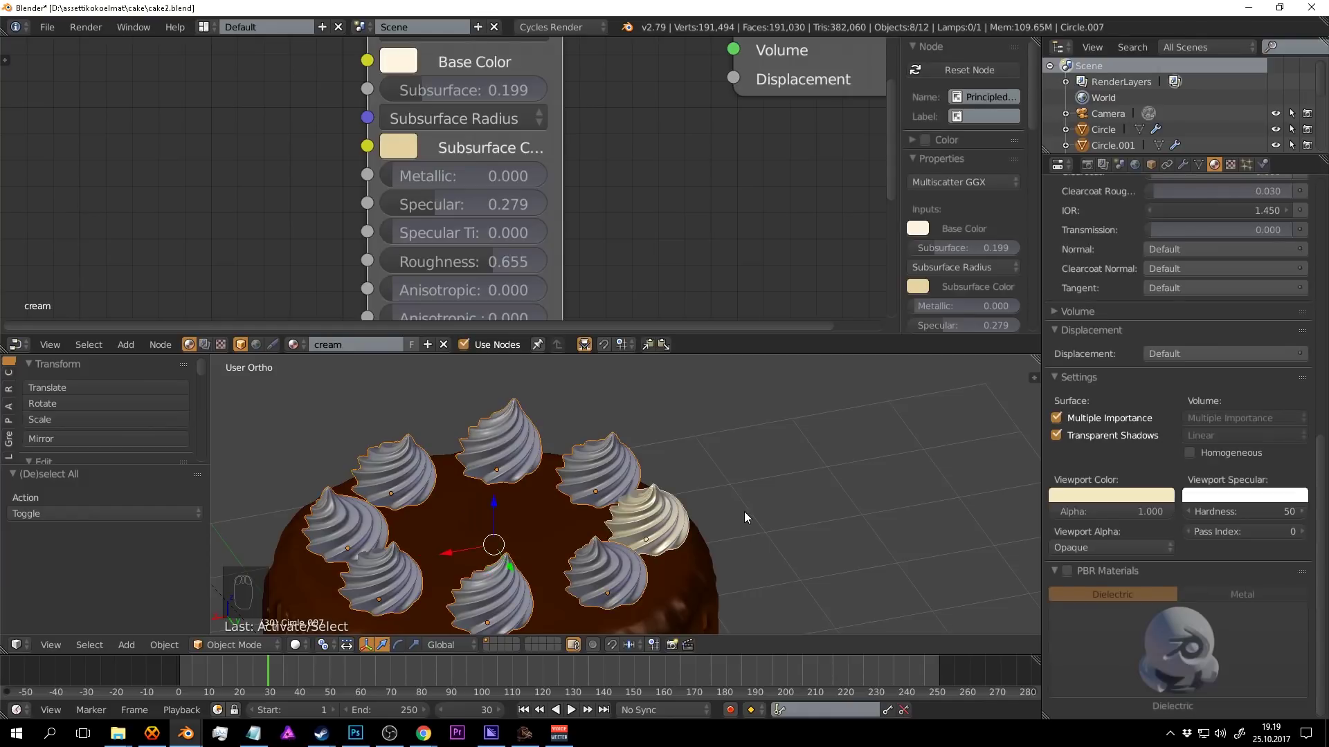
Link the cream material to all selected swirls with Ctrl+L > Materials and check them in a render.
key("ctrl+l")
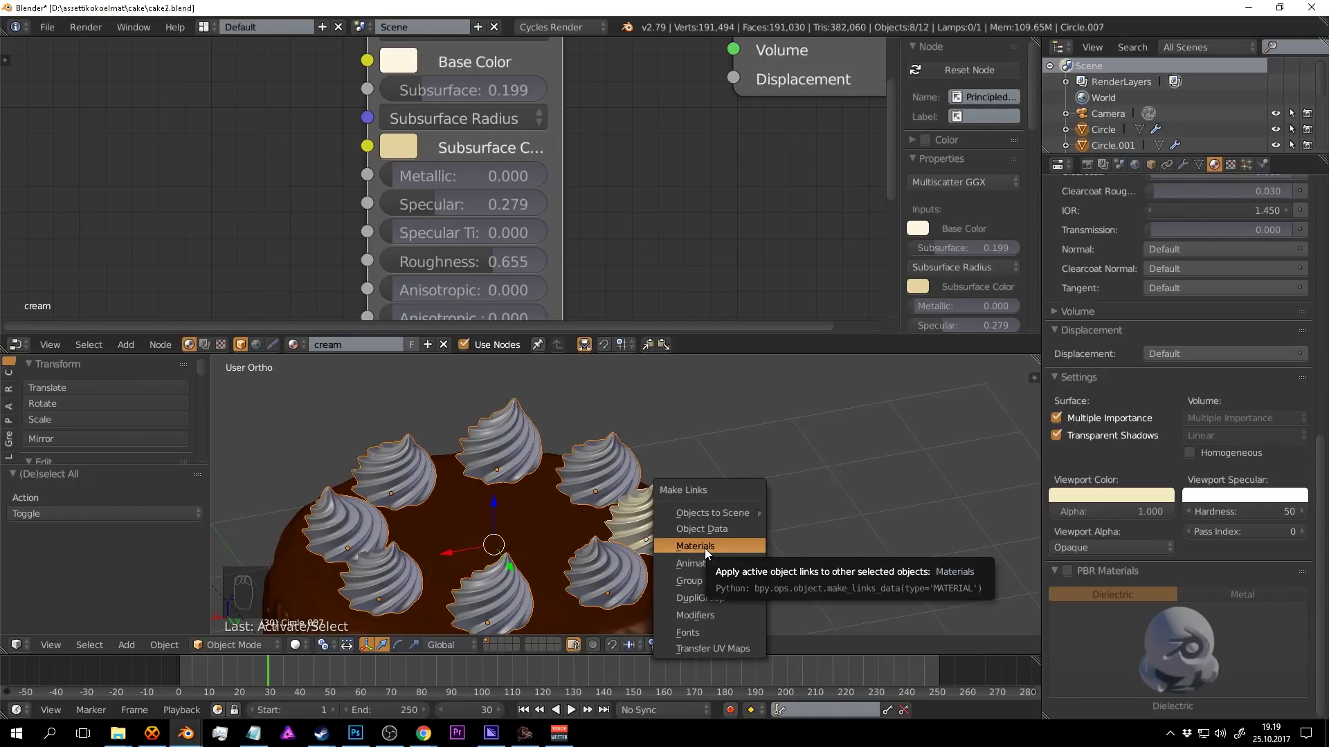
left_click_drag(755, 516, 769, 501)
key("a")
key("ctrl+s")
key("shift+z")
left_click_drag(783, 504, 783, 504)
key("shift+z")
key("ctrl+s")
left_click_drag(752, 500, 706, 482)
Deselect the swirls, reframe the cake and select the sun lamp to show its settings.
right_click(706, 482)
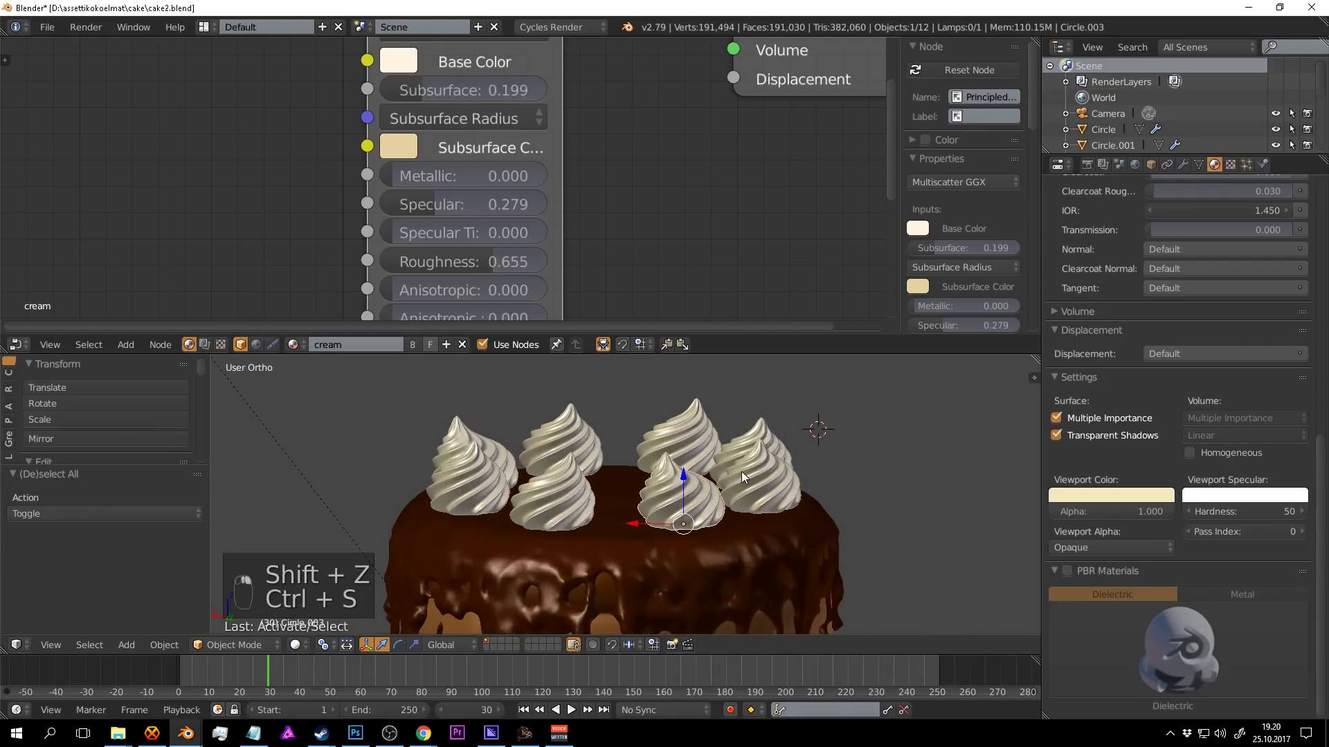
key("shift+e")
key("a")
key("ctrl+s")
middle_click(714, 507)
left_click_drag(503, 452, 1178, 385)
key("r")
key("ctrl+s")
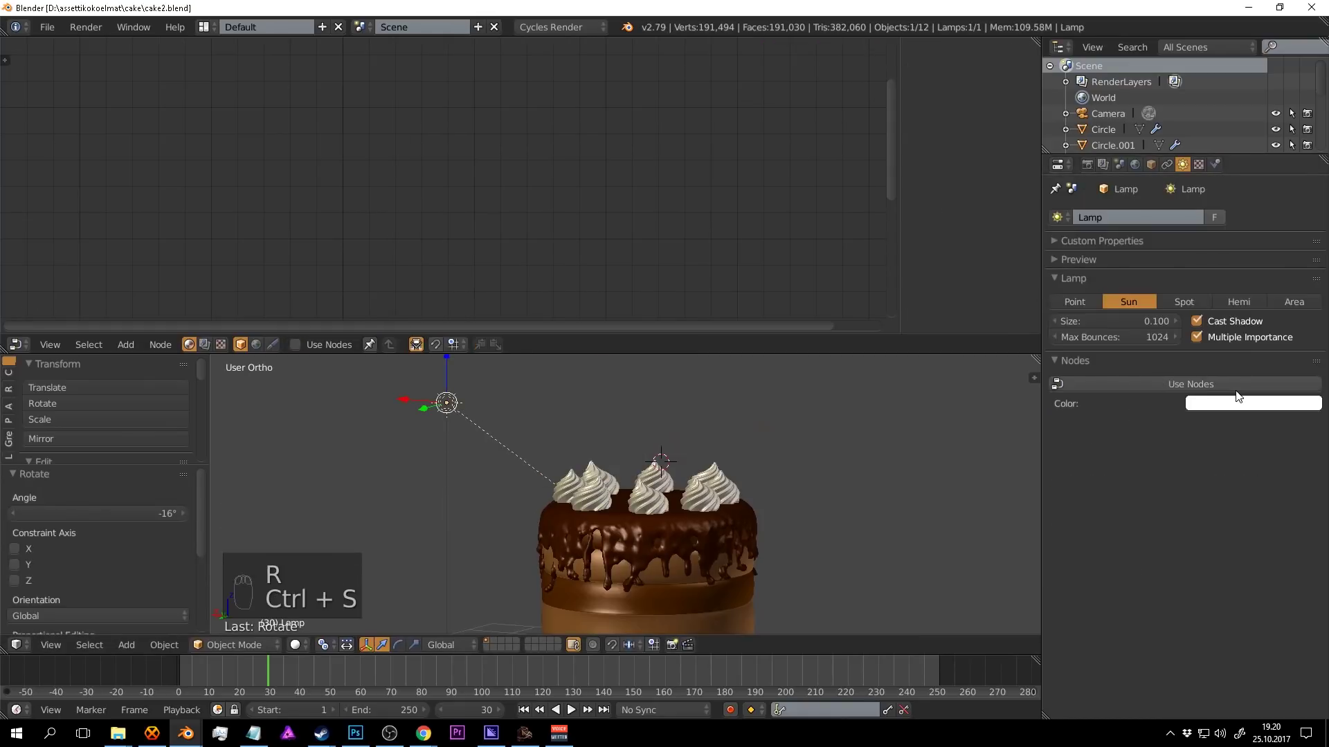
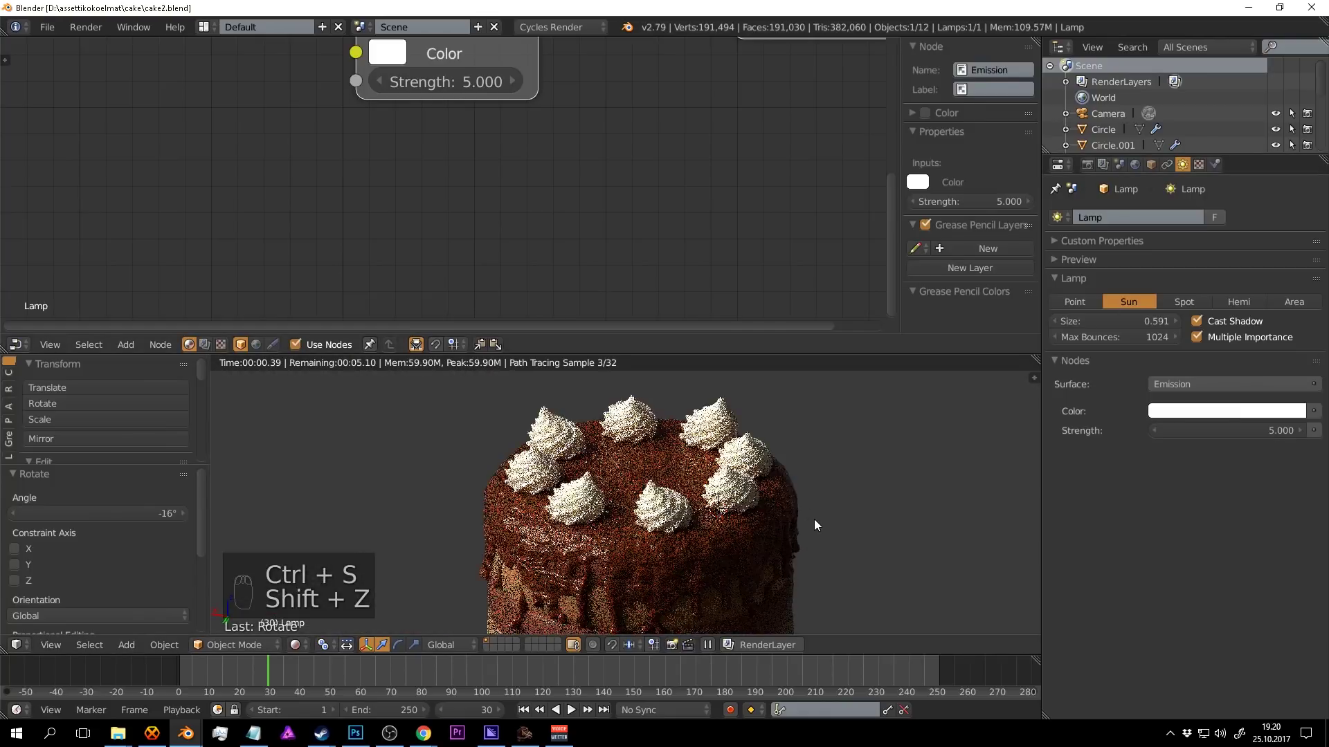
Lower the sun lamp's emission Strength from 5 to 4 while viewing the render.
left_click_drag(803, 514, 843, 484)
left_click_drag(844, 485, 774, 463)
key("ctrl+s")
left_click_drag(774, 463, 775, 468)
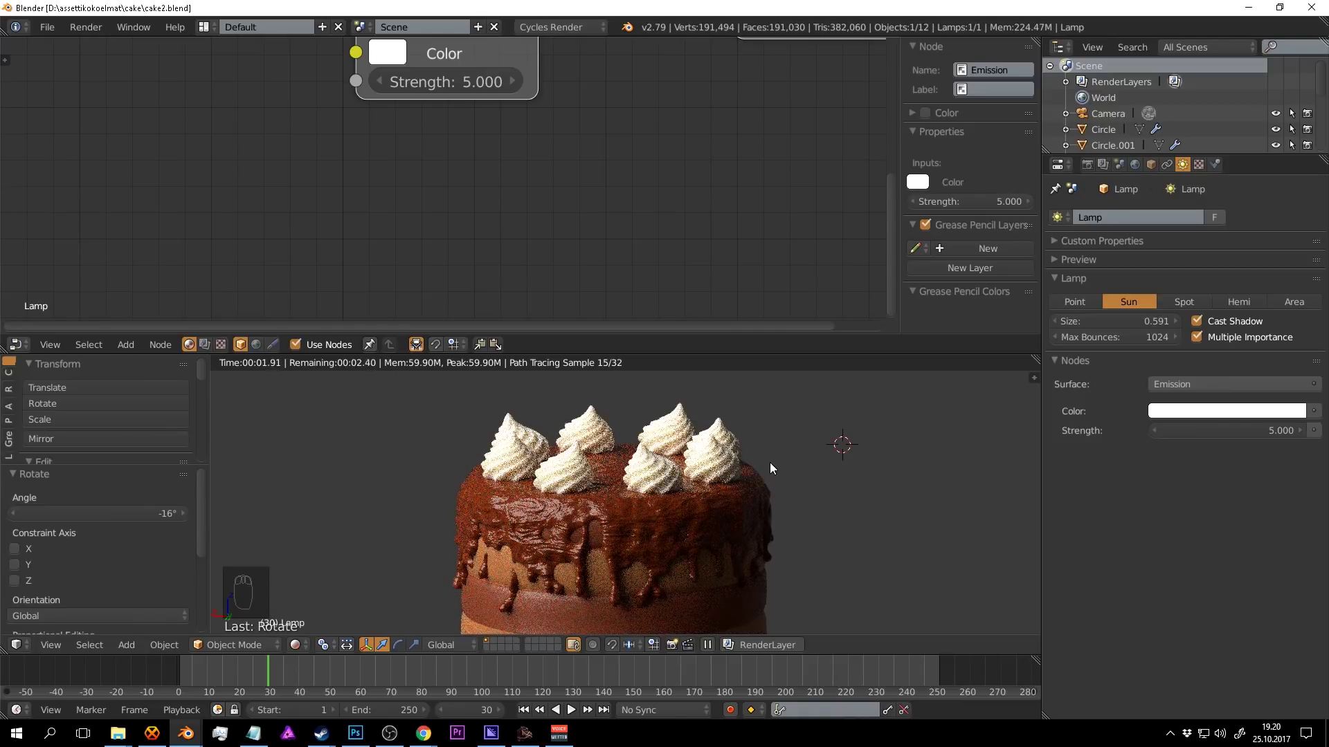
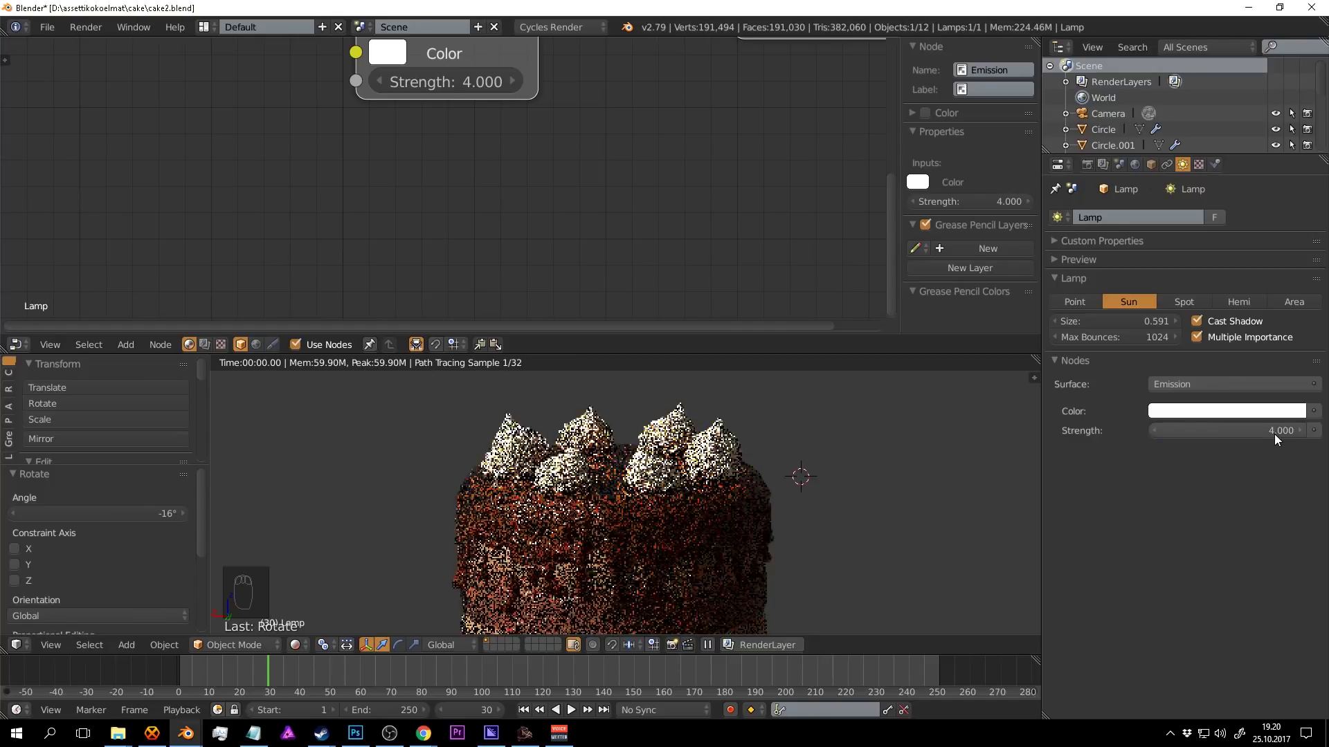
key("ctrl+s")
Switch the Properties editor to the Scene tab to reach colour management.
left_click_drag(878, 489, 1066, 303)
left_click_drag(1062, 299, 1167, 447)
left_click_drag(1105, 351, 1186, 509)
left_click_drag(1186, 508, 1183, 489)
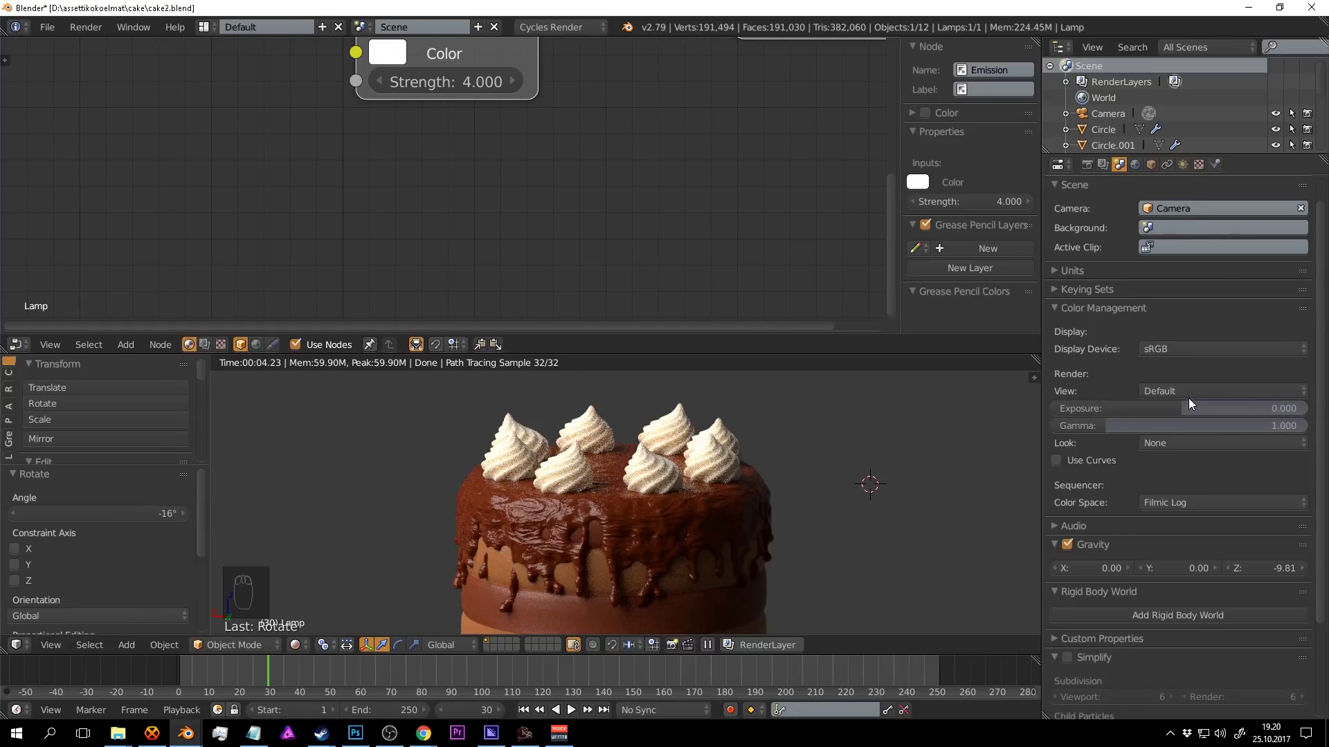
Set Color Management View to Filmic with the Medium High Contrast look and save.
left_click_drag(1180, 445, 1188, 357)
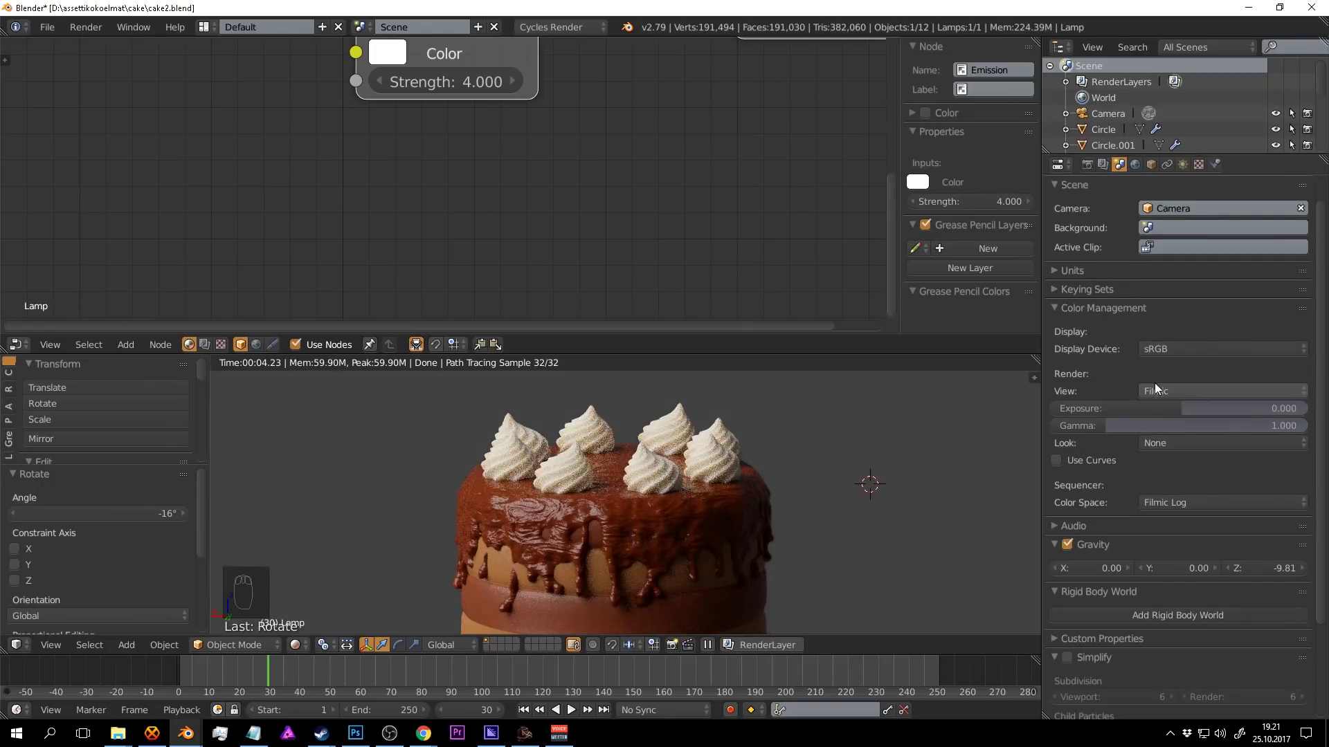
left_click_drag(1189, 354, 1190, 393)
left_click_drag(798, 474, 800, 498)
left_click_drag(809, 475, 807, 433)
key("ctrl+s")
left_click_drag(807, 446, 1184, 441)
key("ctrl+s")
left_click_drag(1183, 440, 1186, 376)
left_click_drag(881, 434, 1172, 453)
key("ctrl+s")
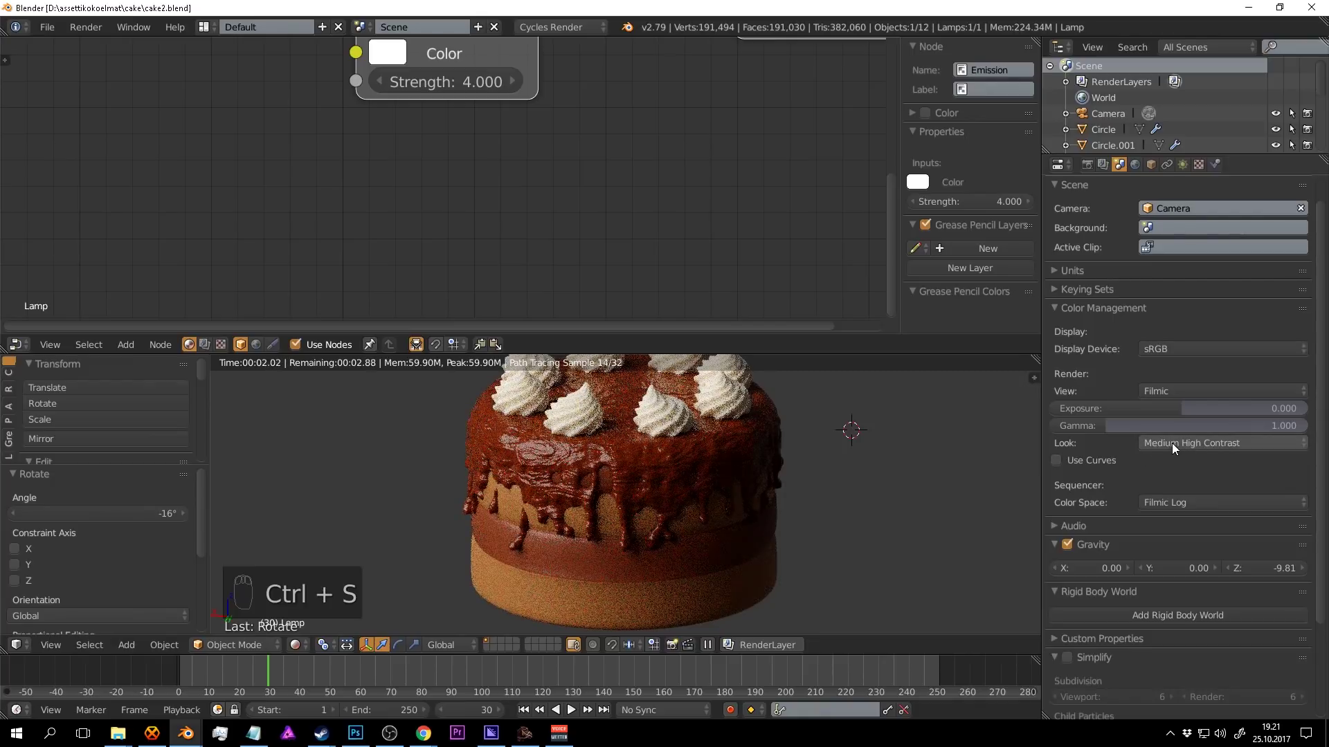
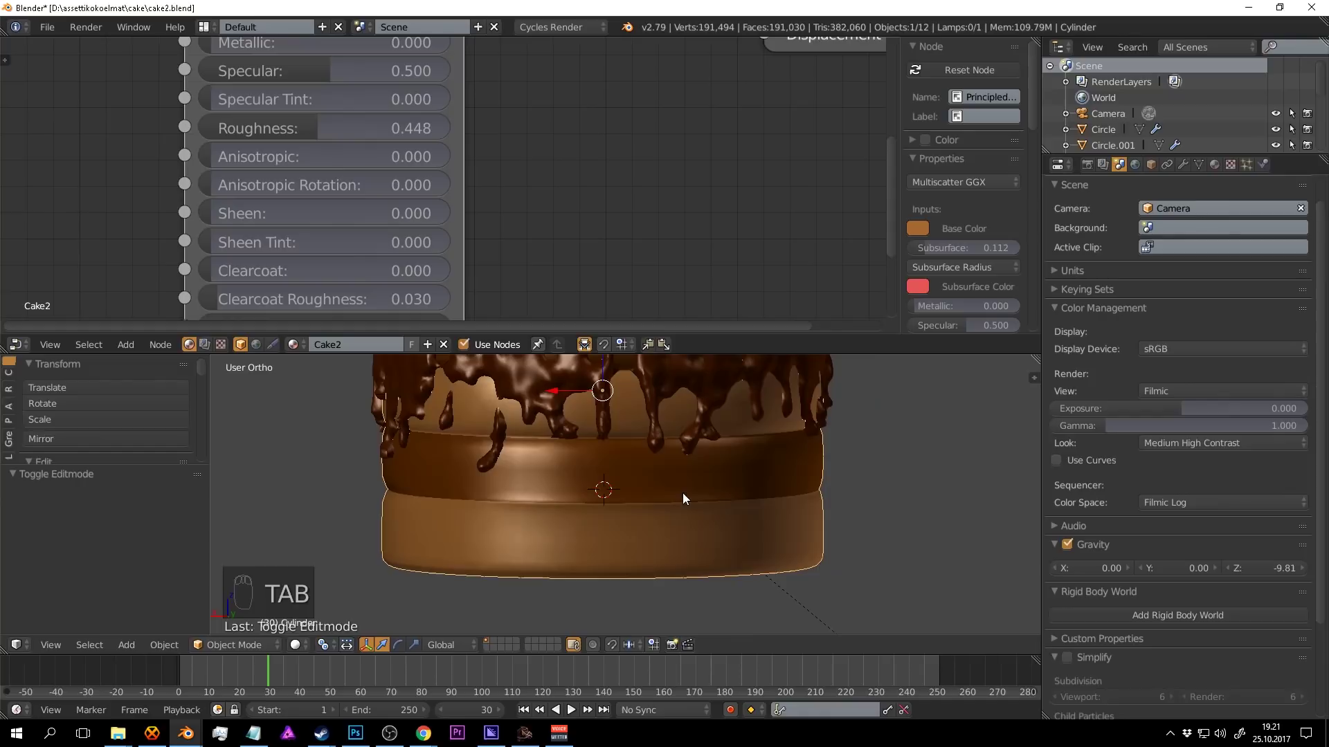
Add a mesh circle and scale it out to the cake's lower edge.
left_click_drag(693, 499, 706, 492)
key("a")
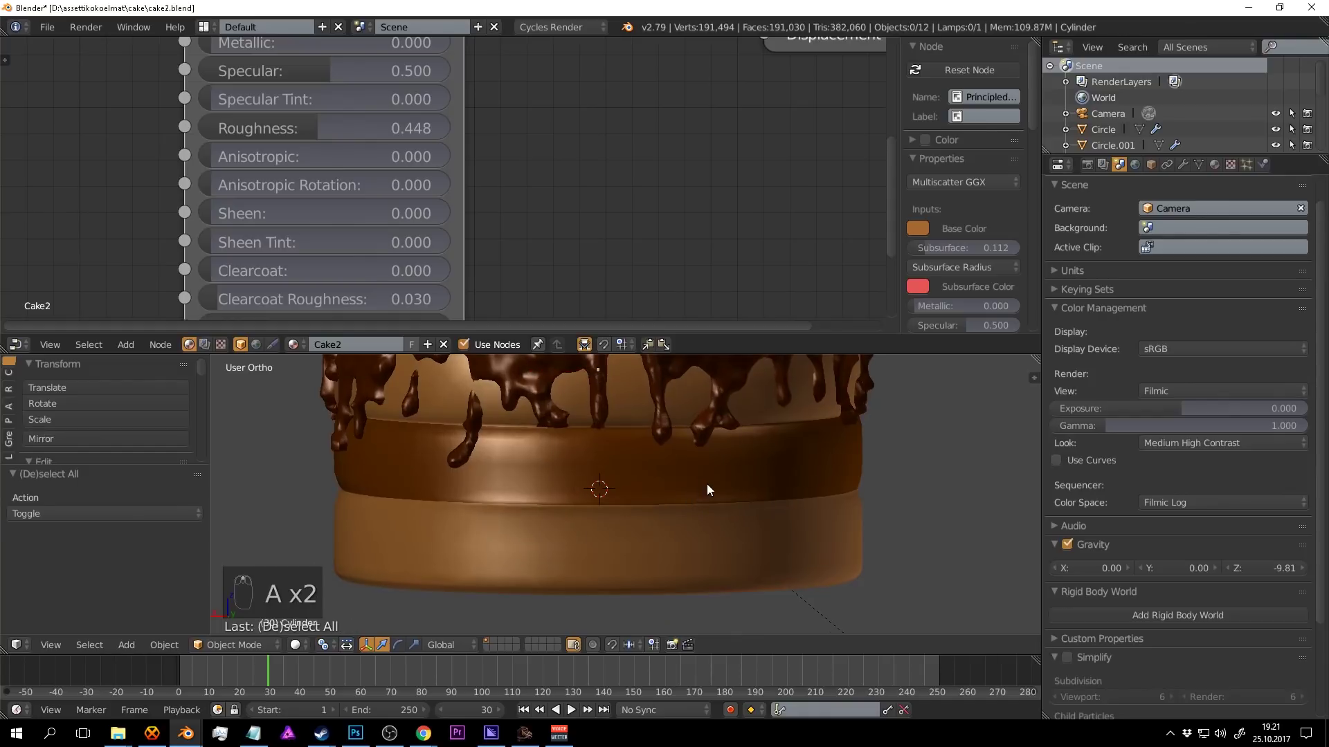
key("shift+a")
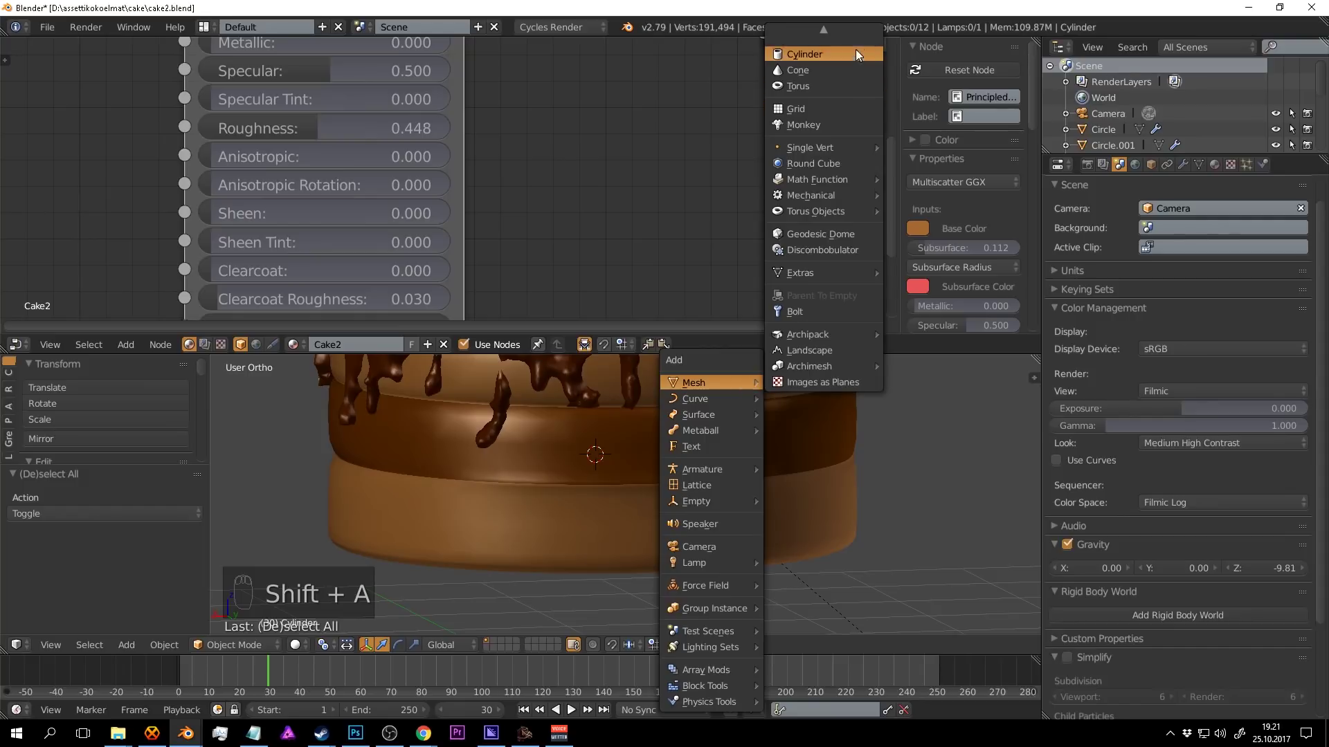
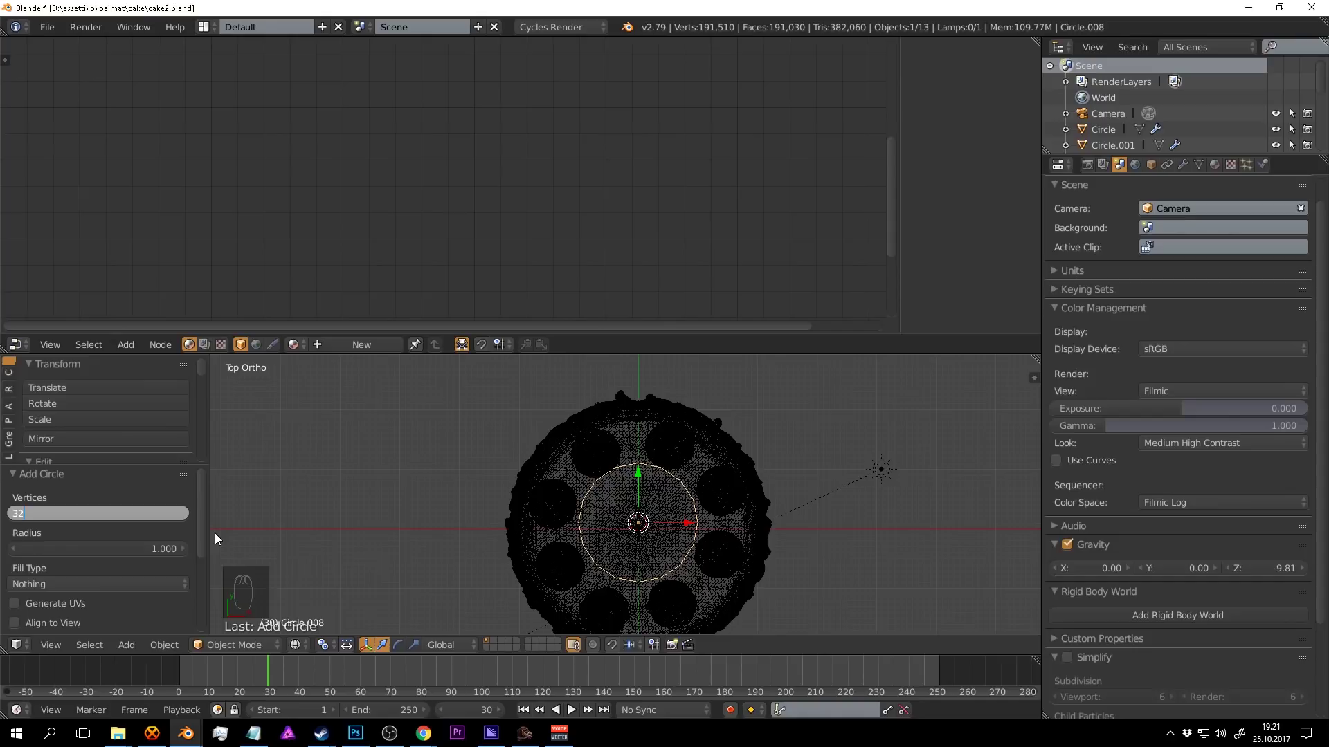
key("s")
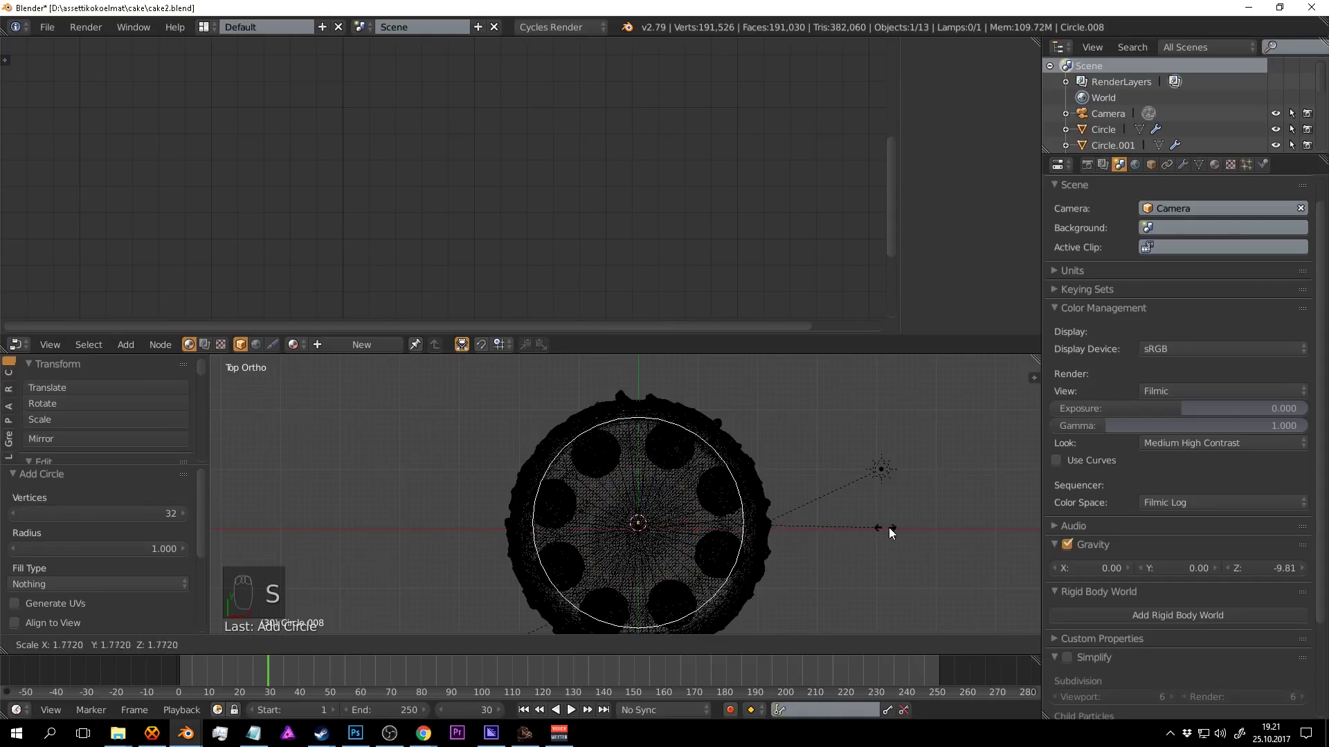
key("z")
left_click_drag(648, 492, 761, 436)
In Edit Mode extrude the circle upward into a thin ring band and return to Object Mode.
key("Tab")
key("s")
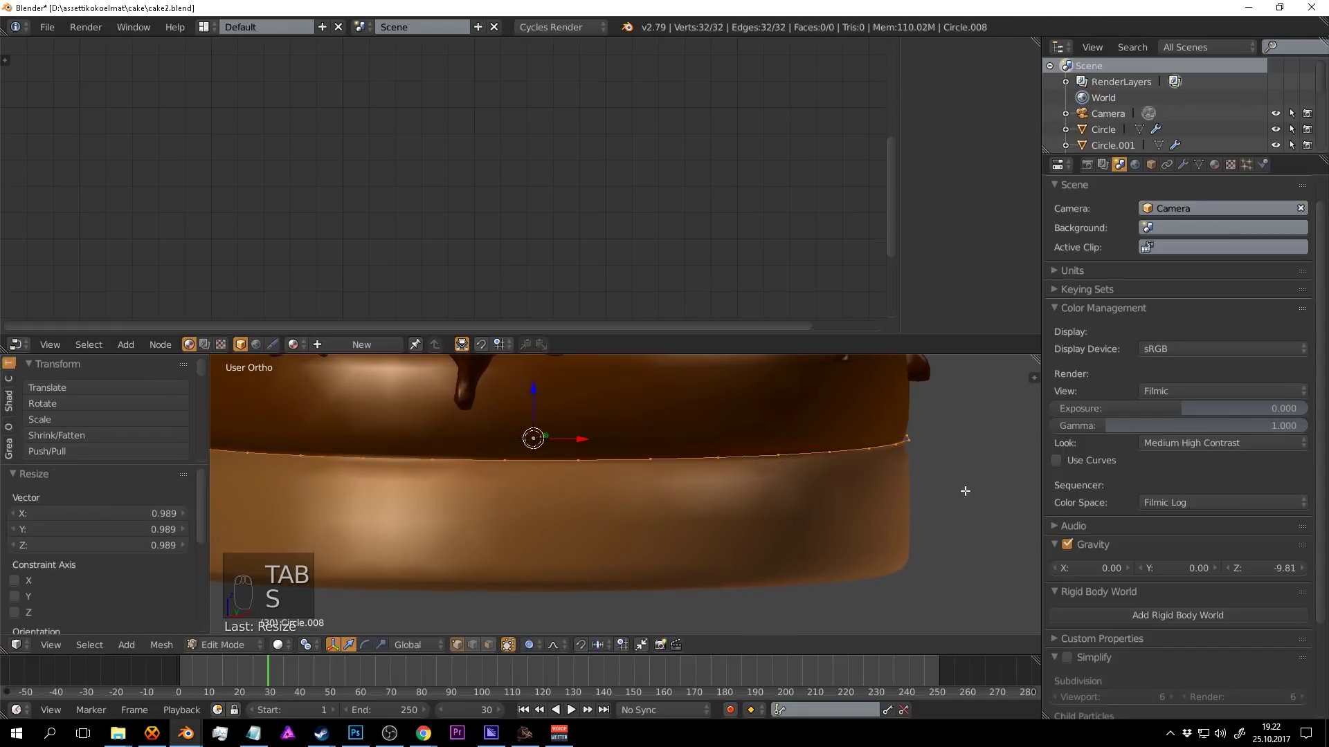
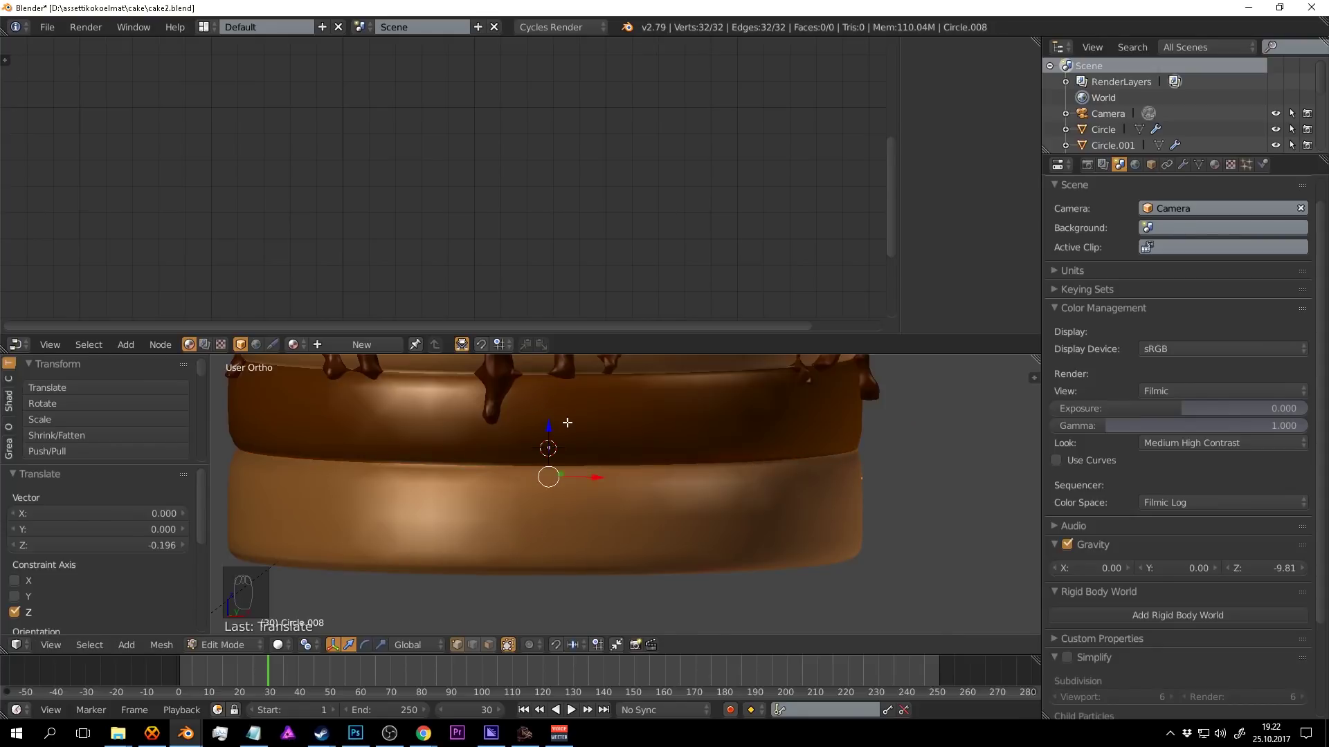
key("e")
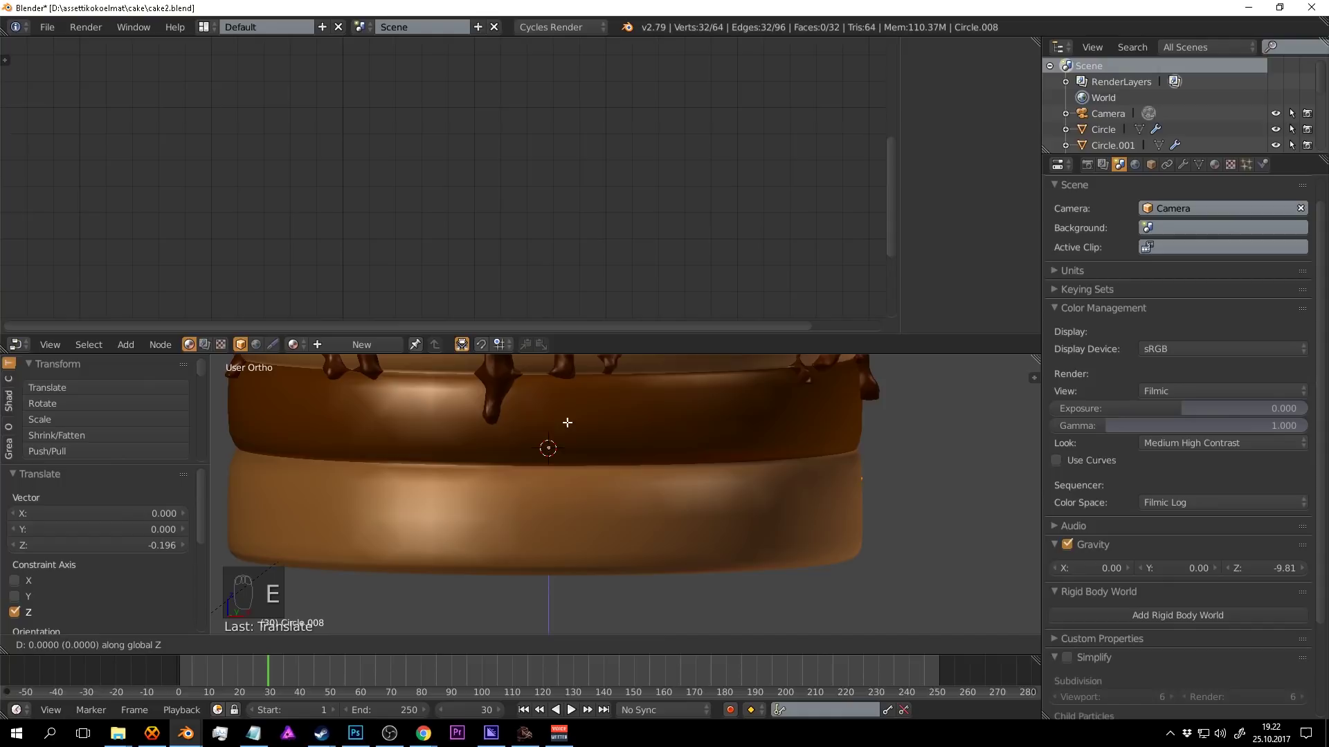
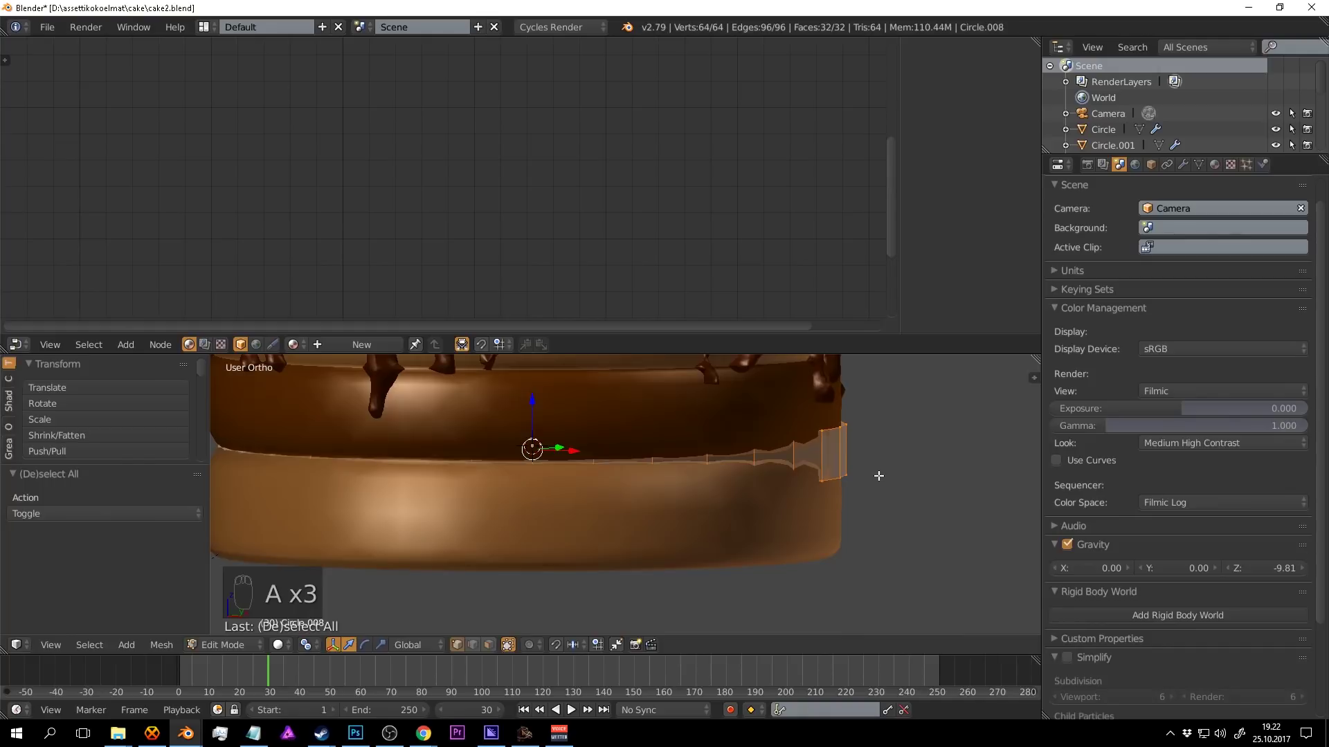
key("ctrl+n")
key("Tab")
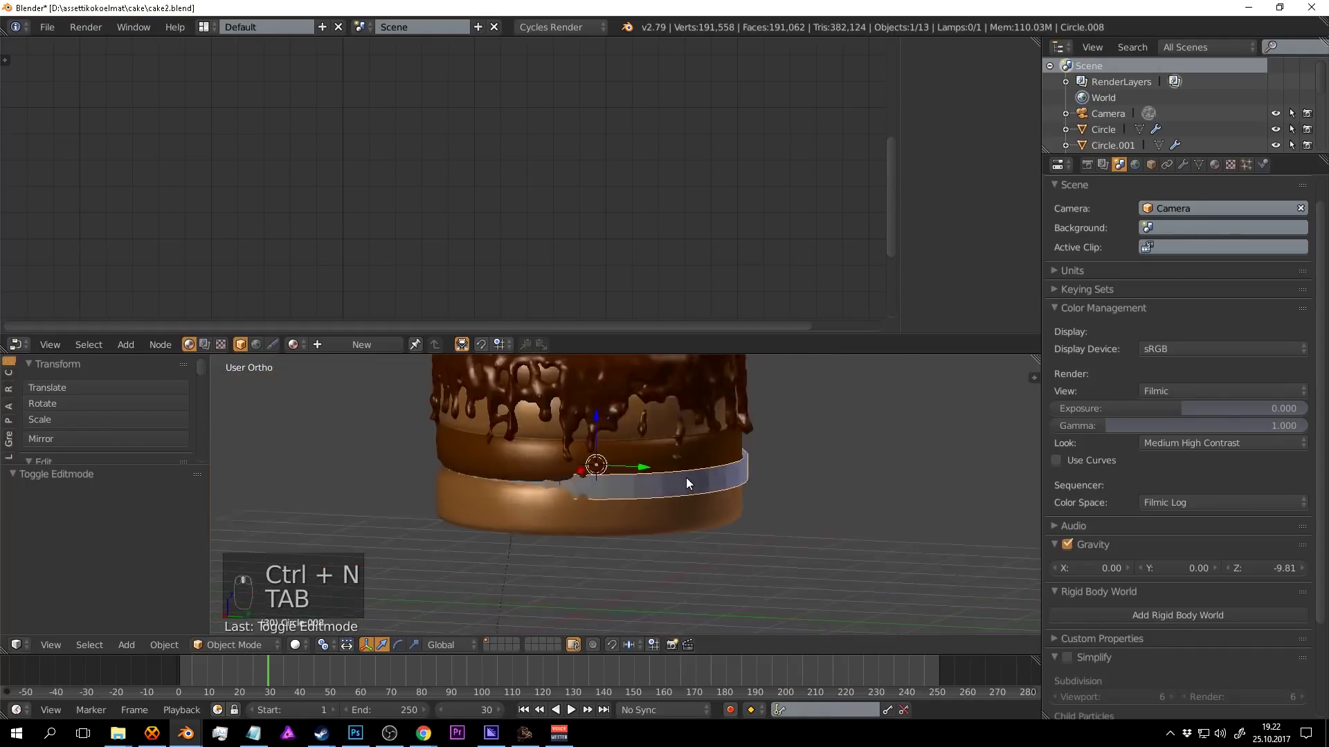
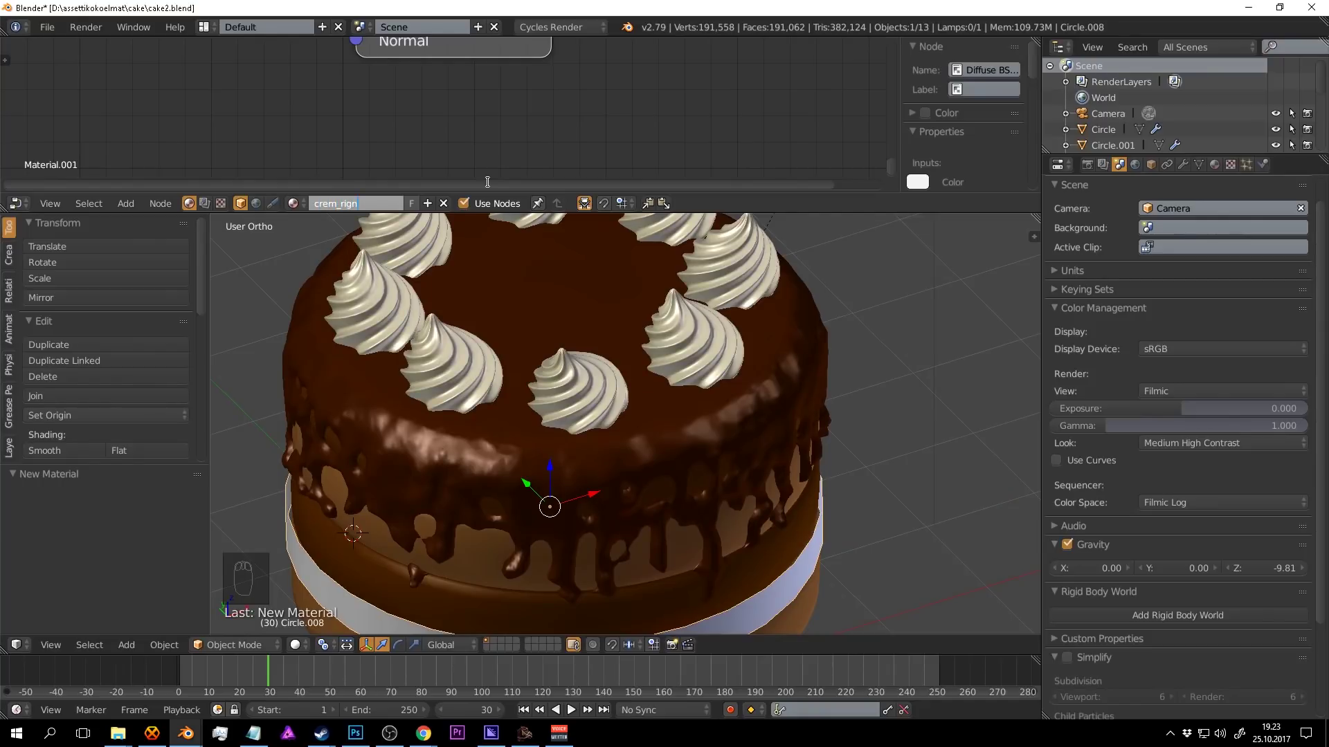
Name the ring material crem_rings and wire a Principled BSDF into the Material Output.
key("BackSpace")
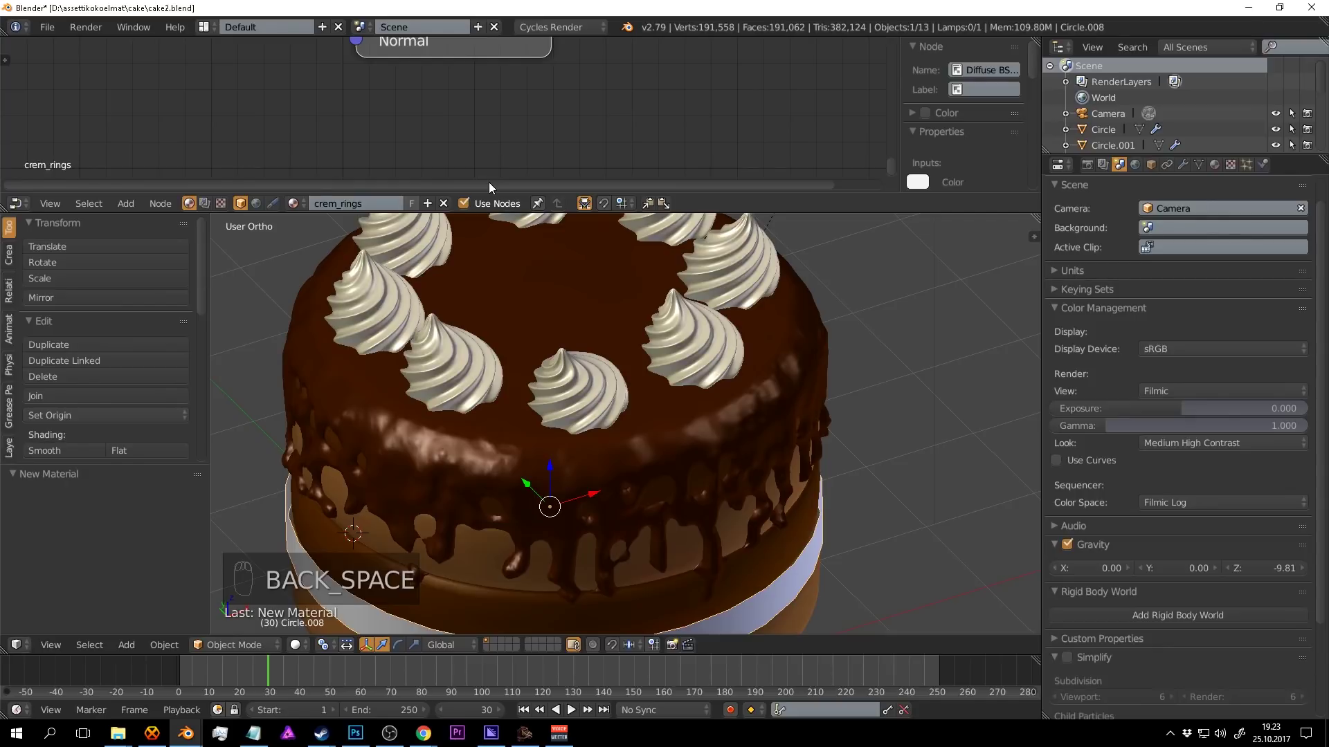
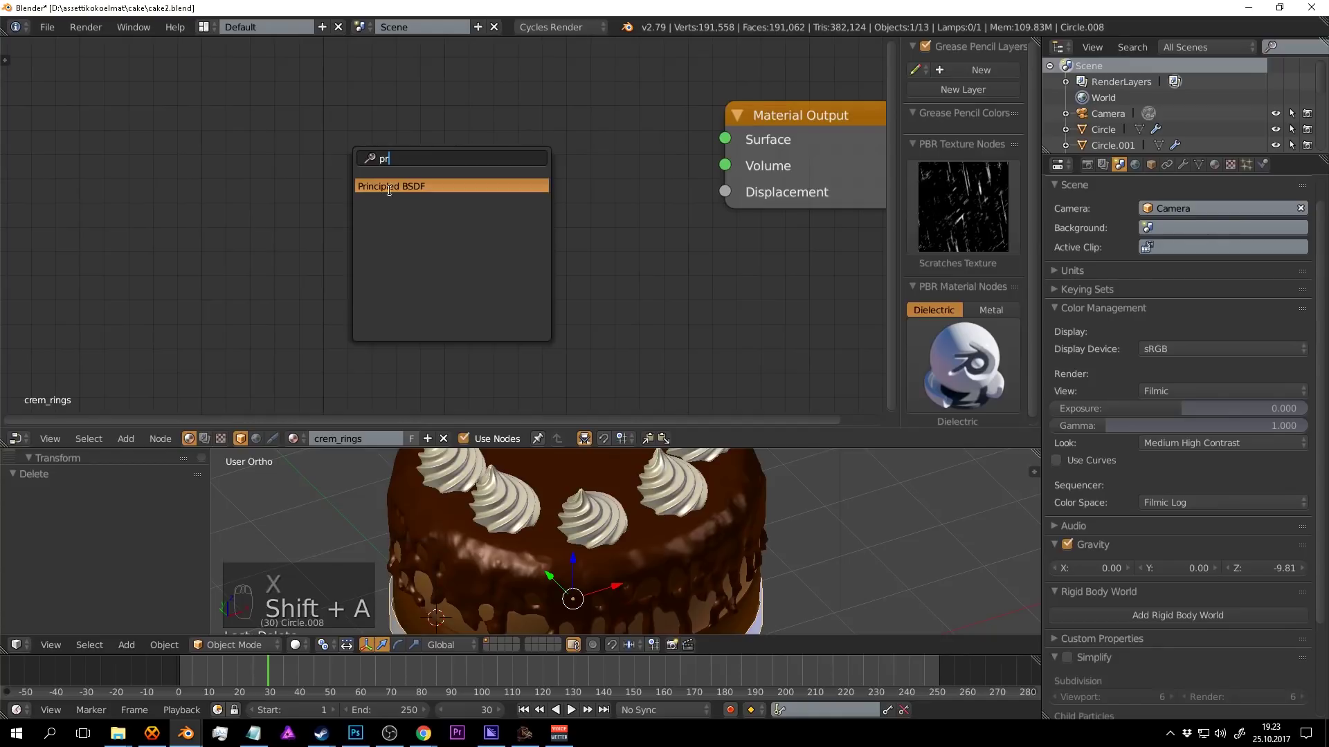
left_click_drag(507, 164, 571, 263)
key("ctrl+s")
left_click_drag(561, 249, 593, 517)
left_click_drag(366, 135, 593, 516)
key("x")
Give the Principled BSDF a pale cream base and subsurface colour.
left_click_drag(592, 515, 336, 108)
left_click_drag(388, 131, 349, 119)
left_click_drag(388, 130, 397, 152)
left_click_drag(399, 149, 397, 147)
key("ctrl+c")
middle_click(527, 294)
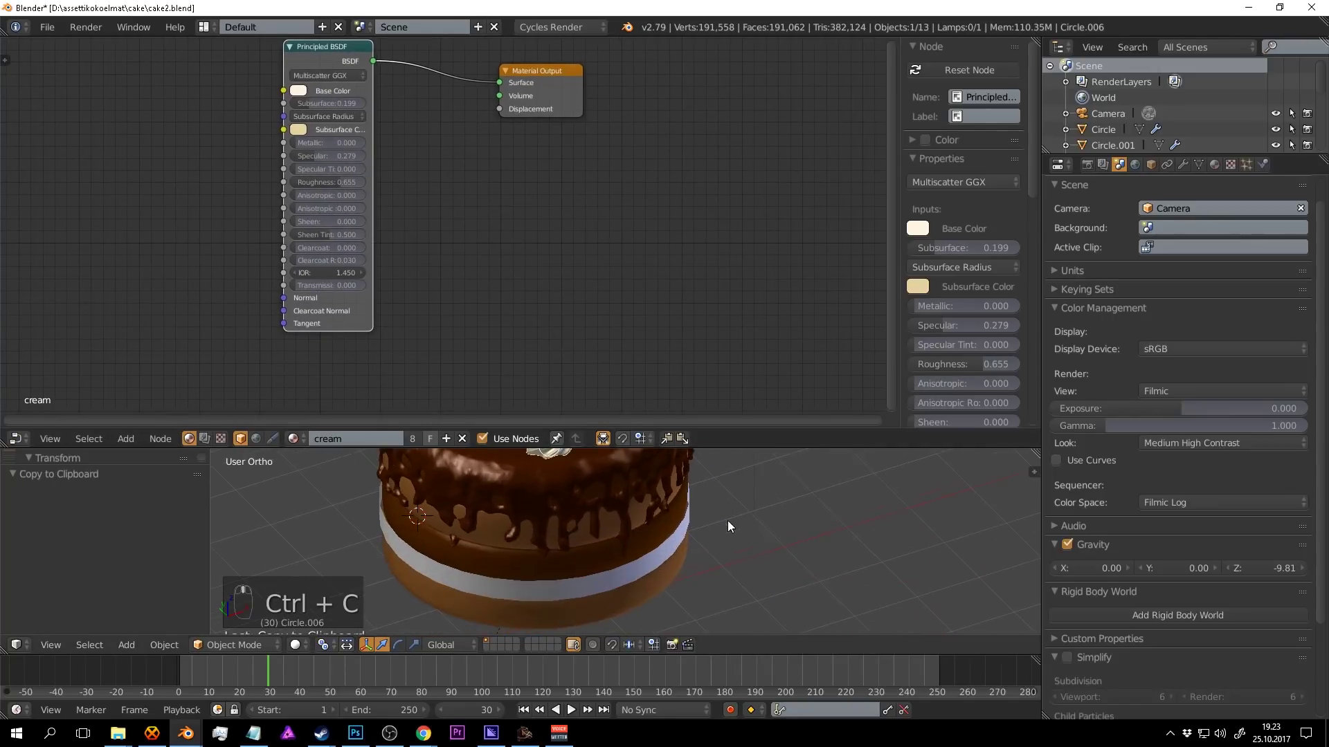
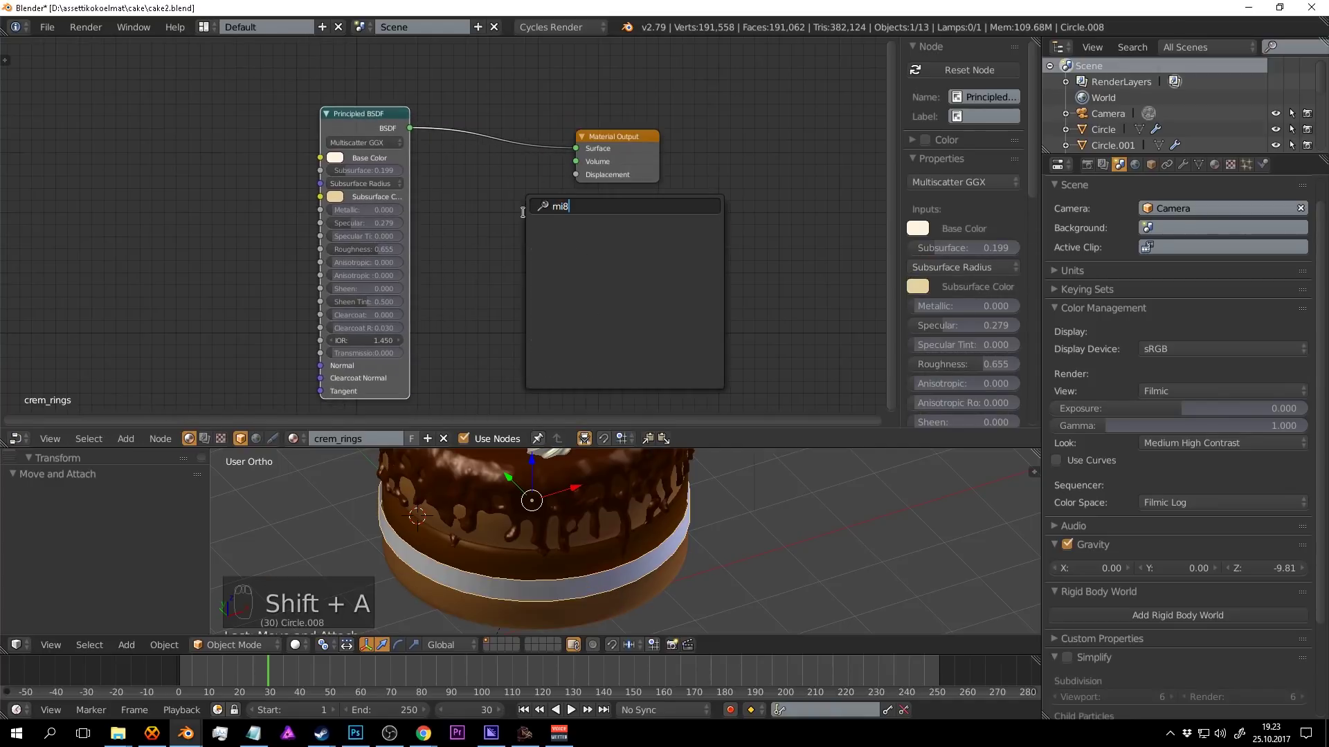
Mix the cream shader with a Transparent BSDF using a Gradient Texture as factor, then open User Preferences.
key("BackSpace")
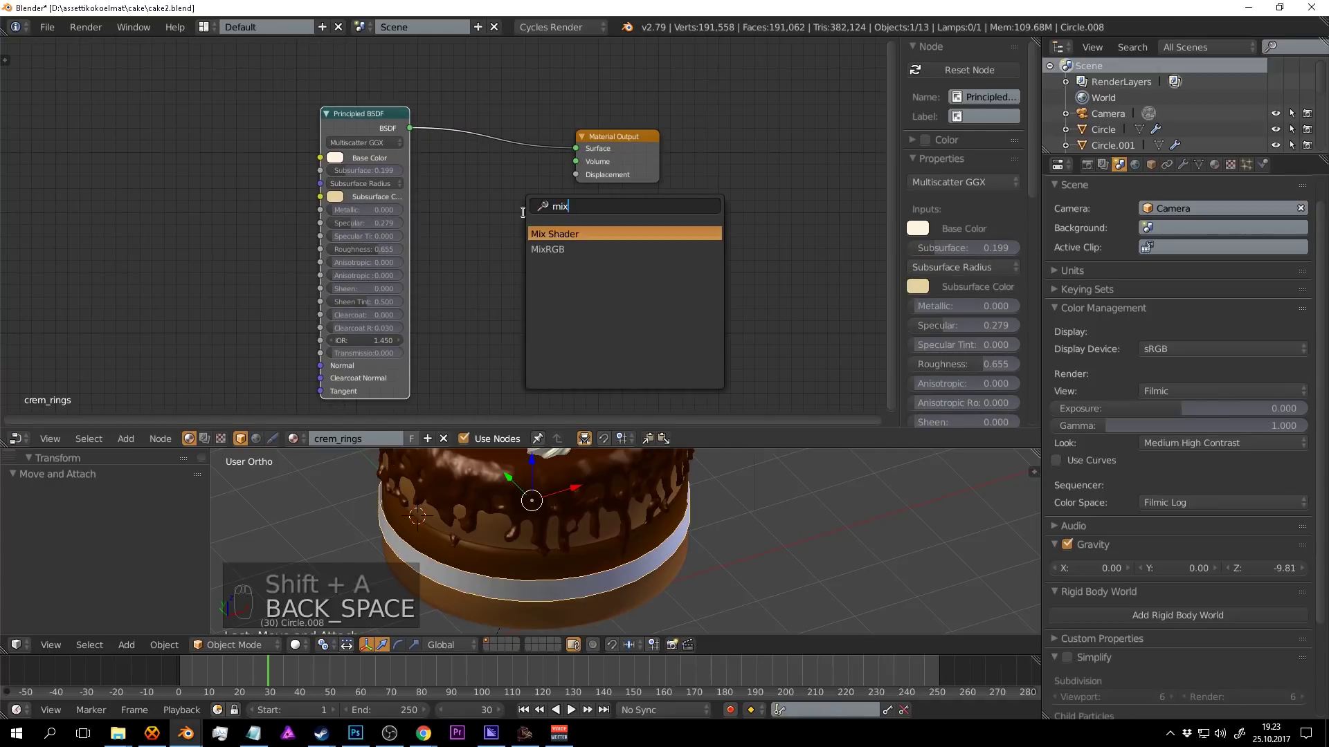
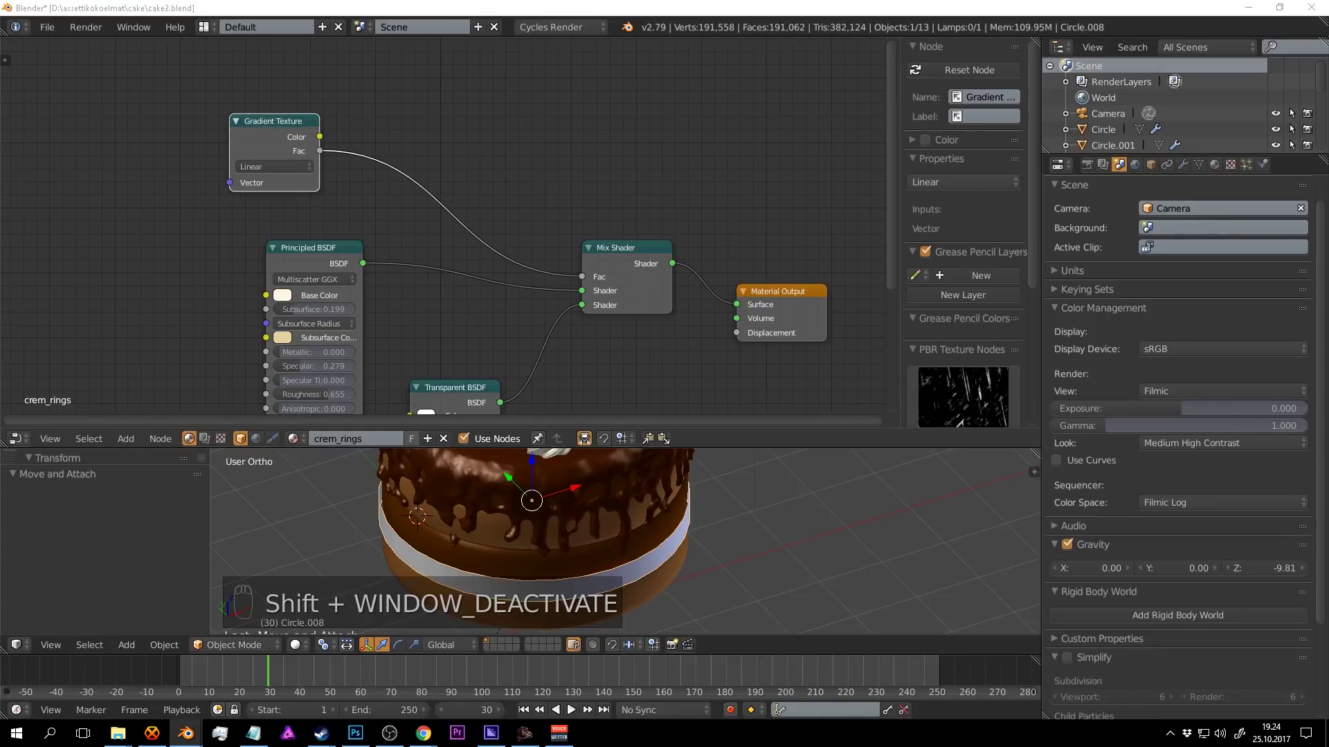
left_click_drag(718, 539, 717, 549)
left_click_drag(721, 541, 371, 120)
key("shift+z")
key("ctrl+s")
left_click_drag(371, 121, 371, 119)
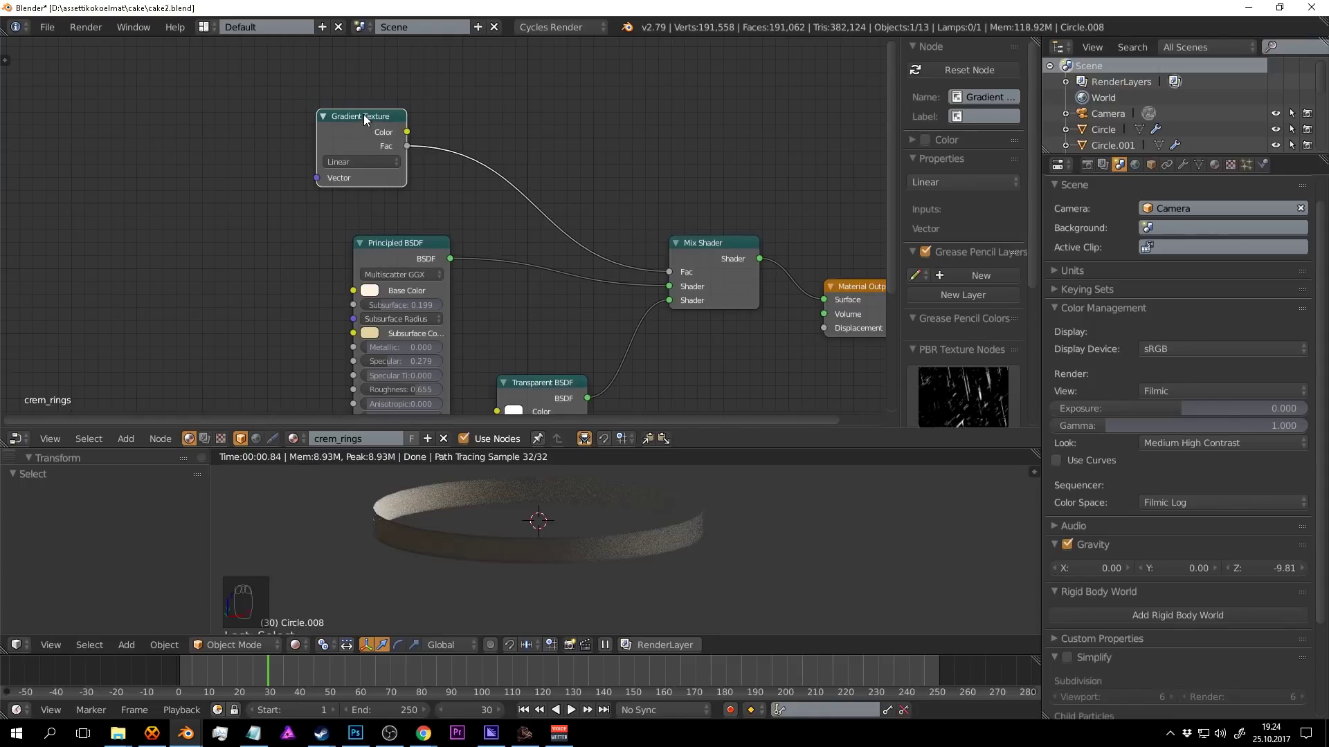
left_click_drag(268, 125, 98, 212)
Enable Node Wrangler, then add Texture Coordinate and Mapping nodes feeding the gradient from Object coordinates.
left_click_drag(55, 30, 168, 68)
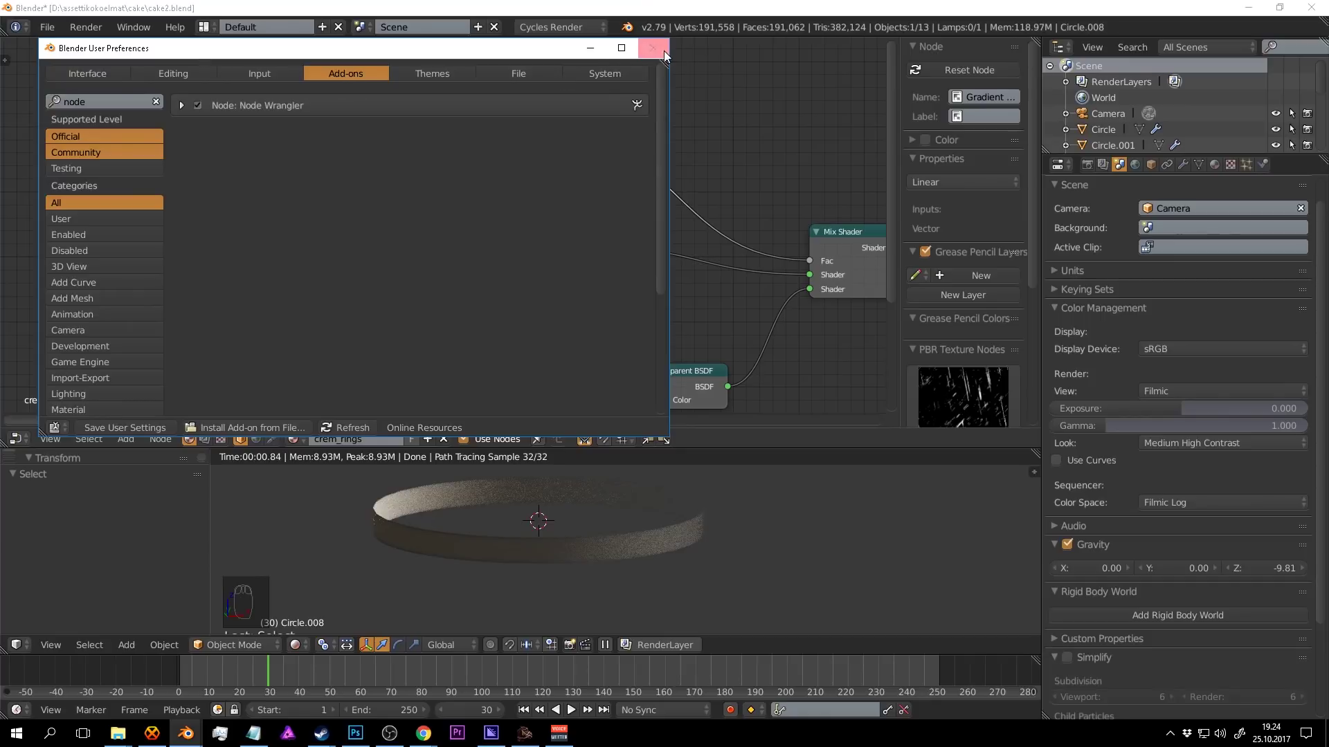
left_click_drag(482, 100, 488, 103)
key("ctrl+t")
left_click_drag(253, 87, 227, 131)
left_click_drag(253, 87, 371, 222)
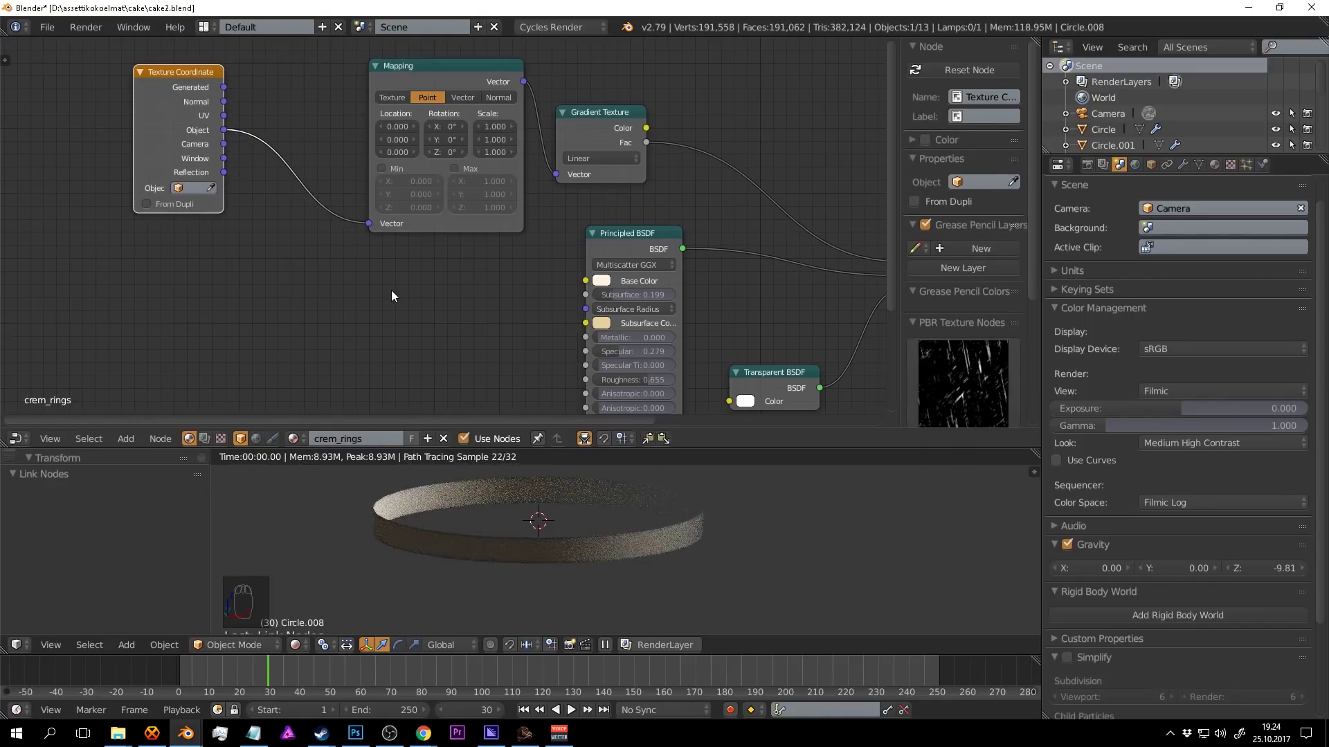
Rotate the Mapping 90° around Y and insert a ColorRamp before the mix factor.
key("ctrl+s")
key("shift+w")
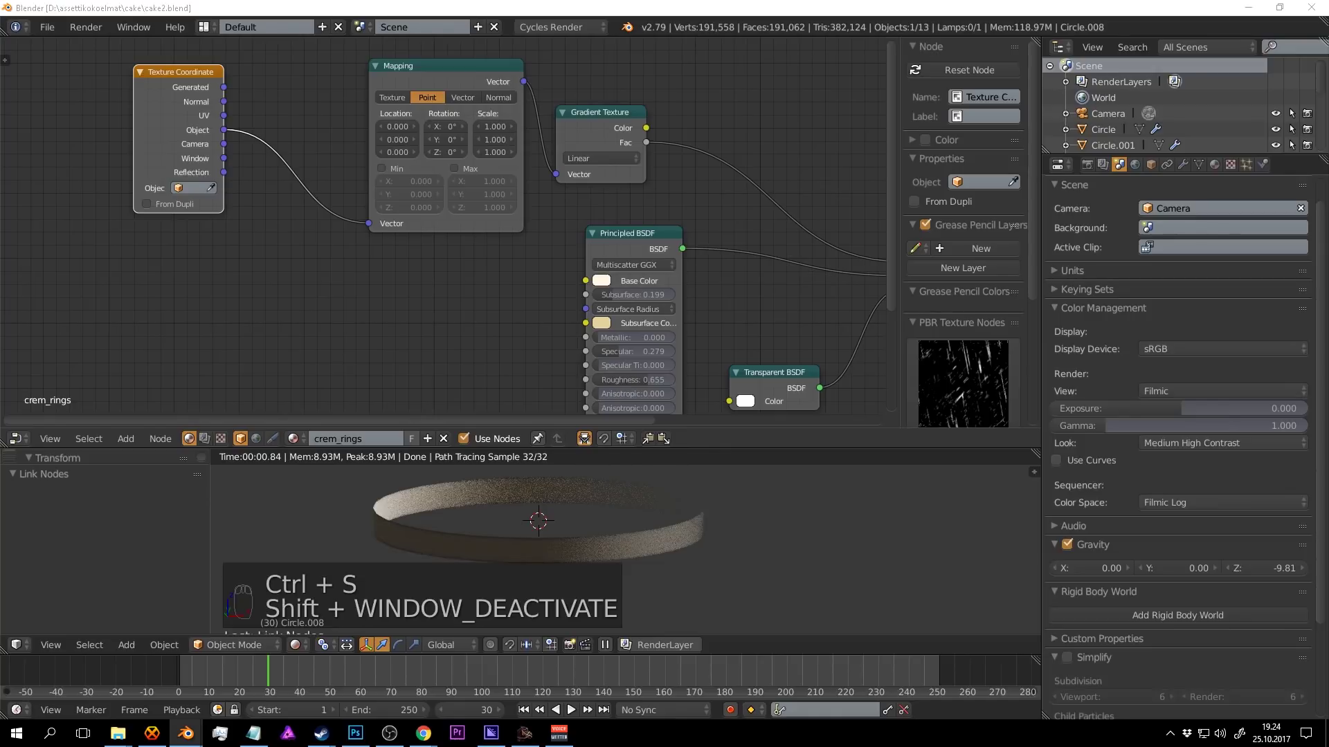
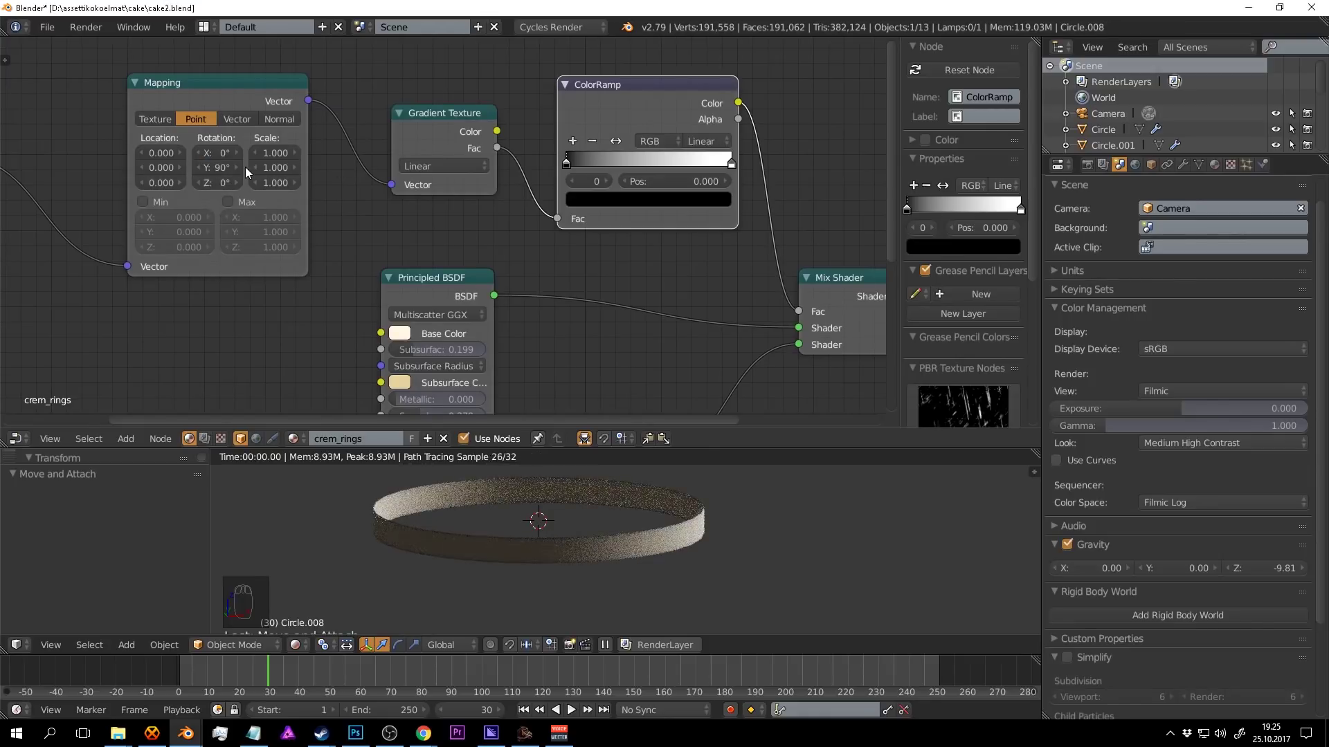
Offset Mapping Location X to 0.570 and pull the ColorRamp stops inward, adding a black stop near 0.606.
key("ctrl+s")
left_click_drag(578, 163, 732, 163)
left_click_drag(685, 163, 587, 167)
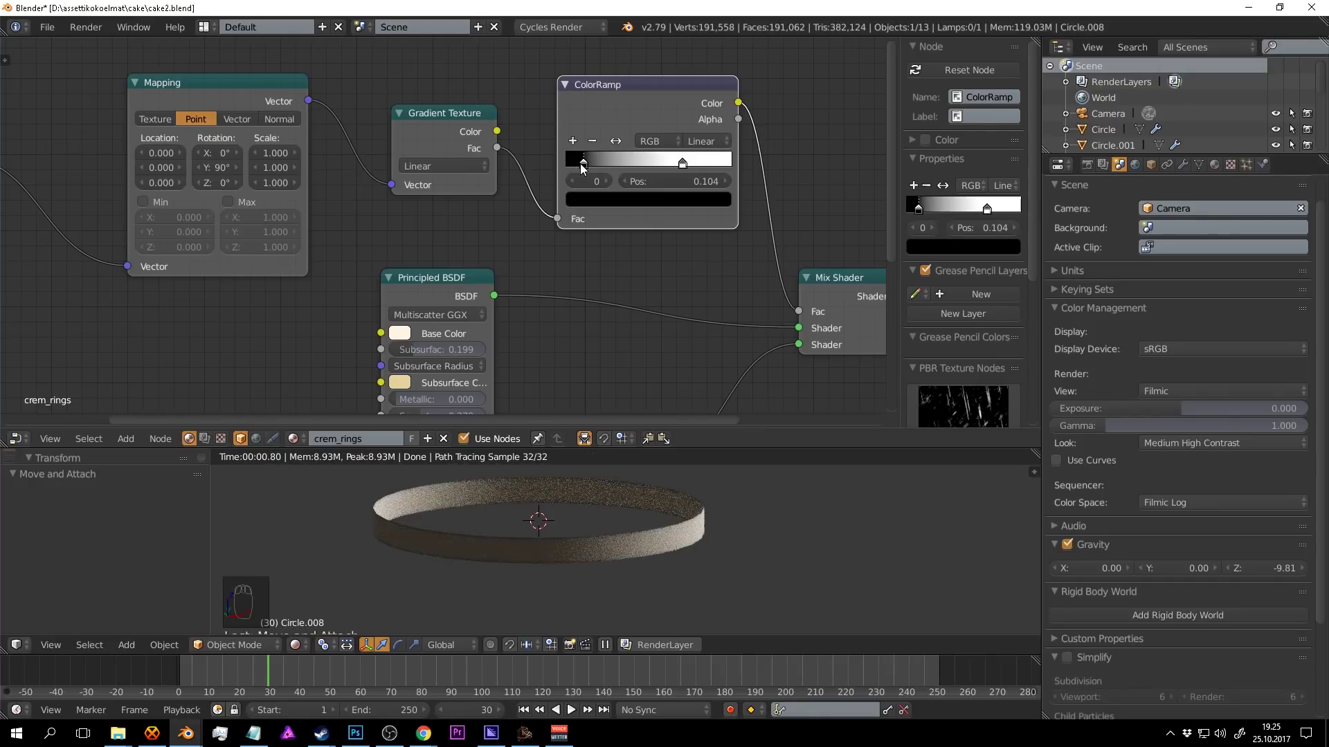
left_click_drag(698, 164, 196, 163)
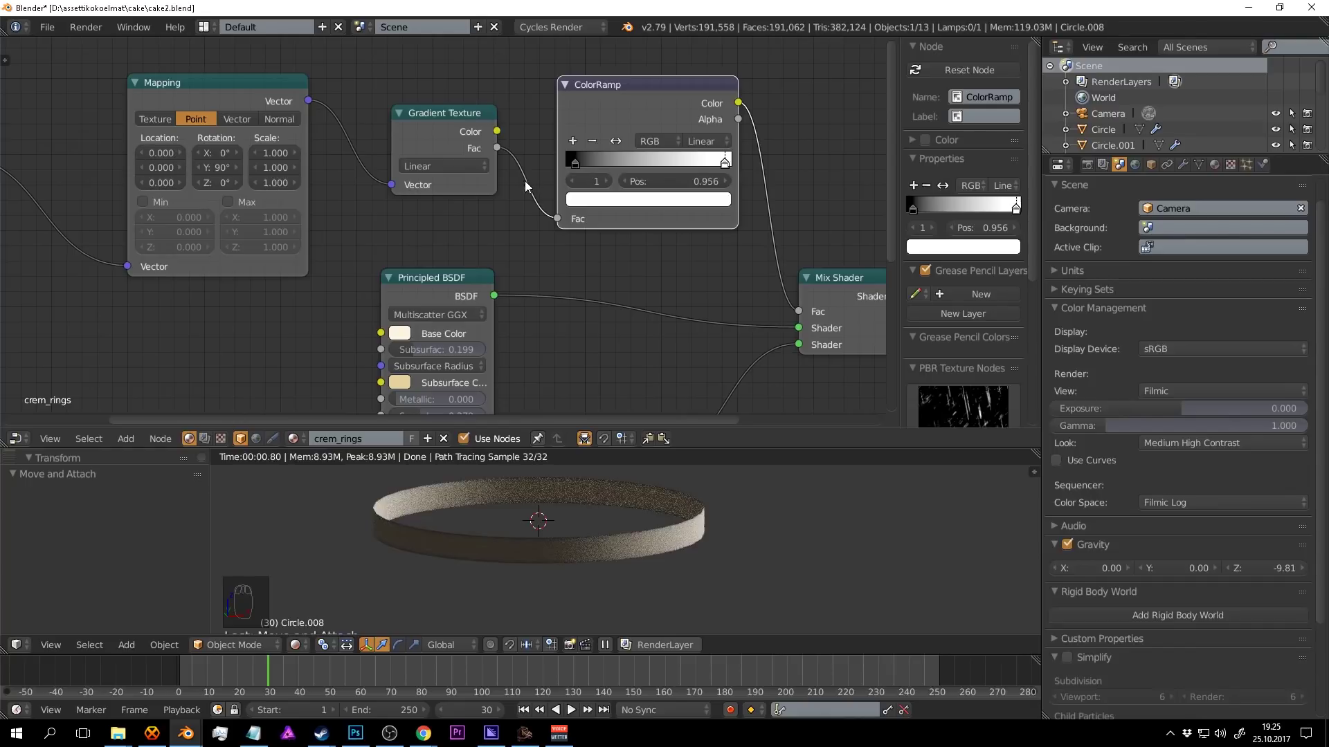
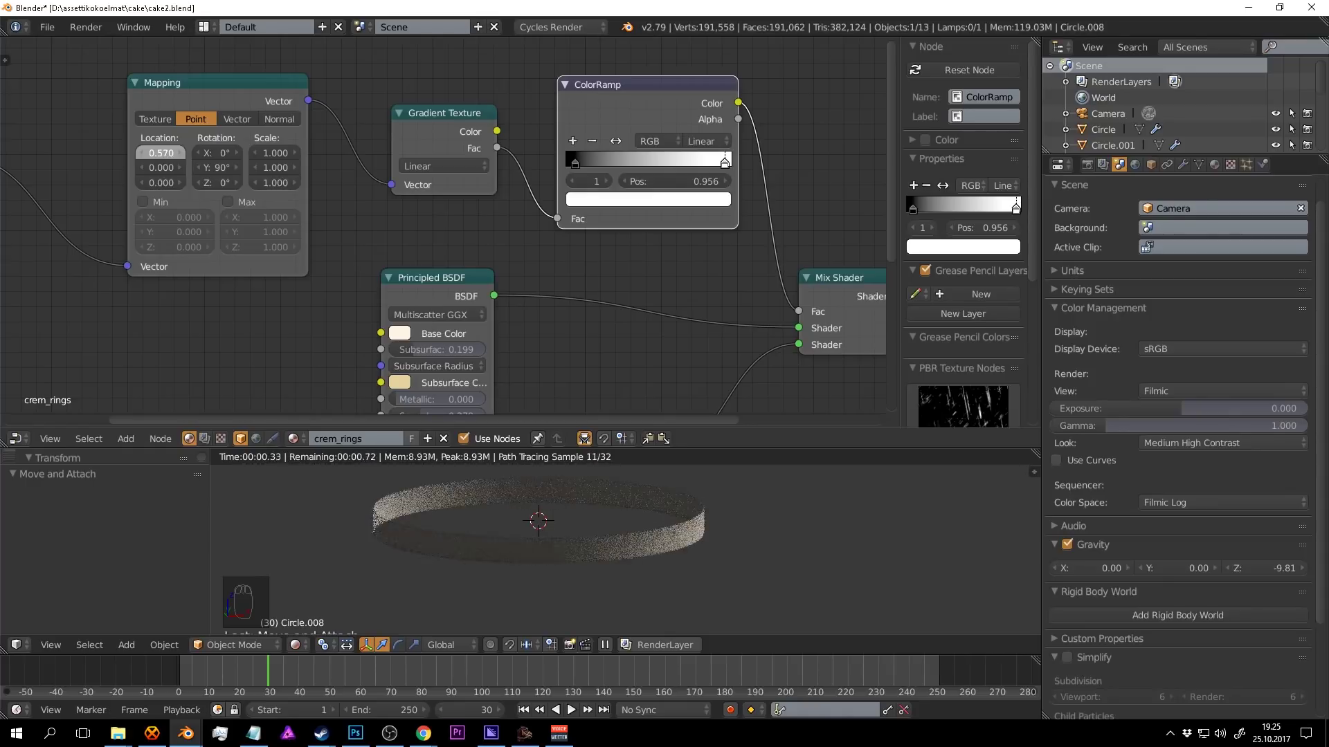
left_click_drag(726, 162, 663, 550)
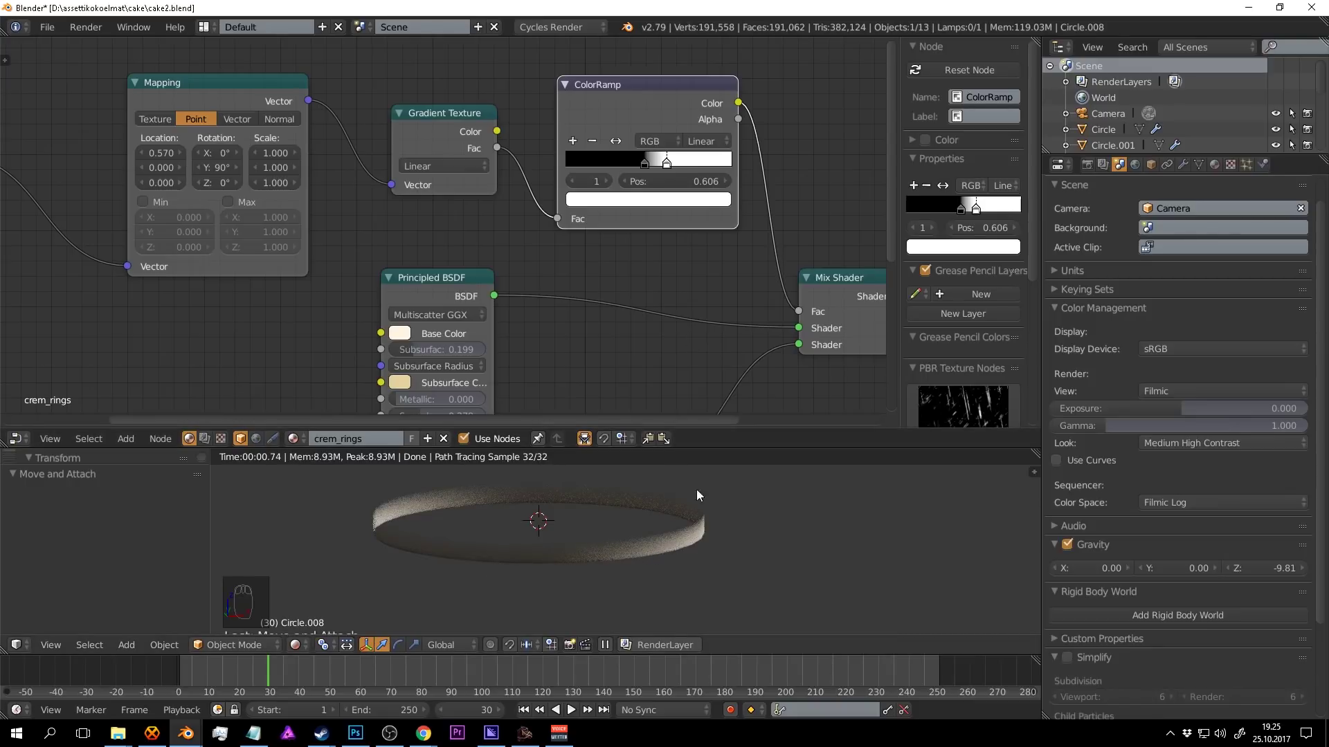
scroll("up", 3)
left_click_drag(735, 549, 827, 263)
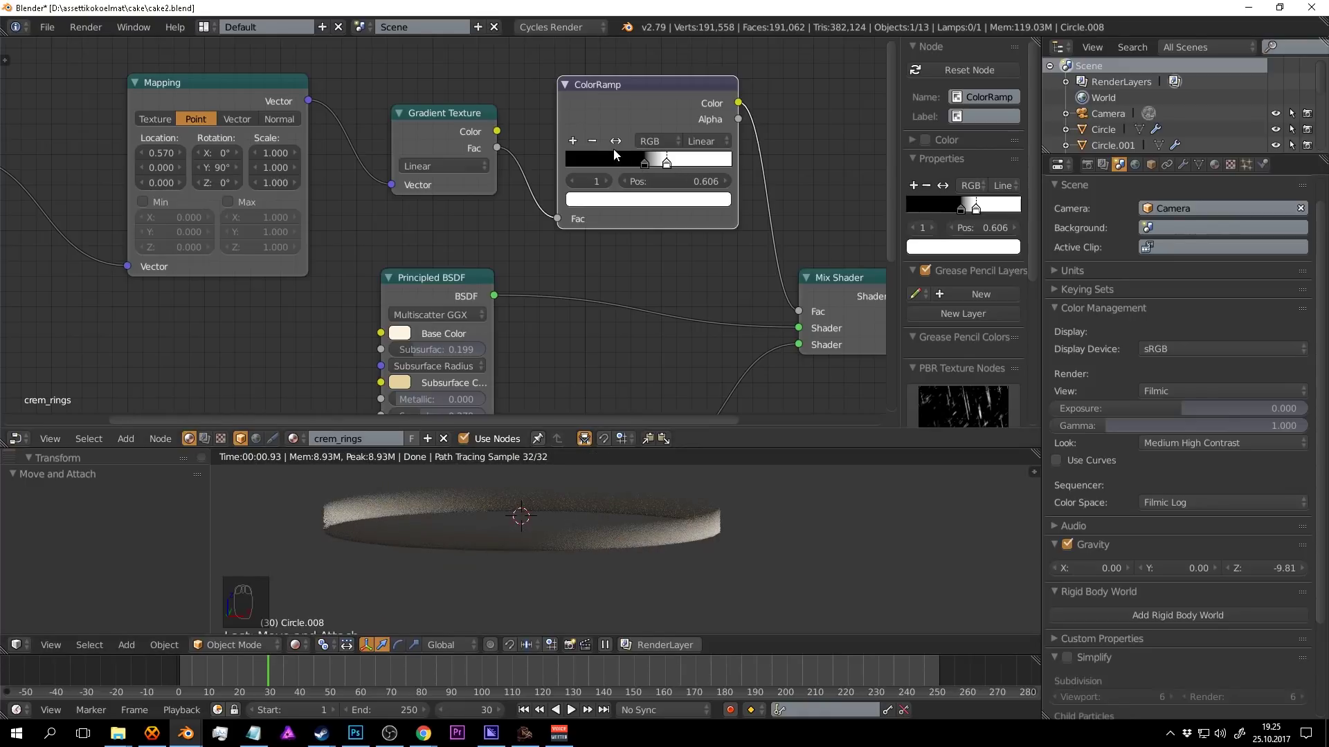
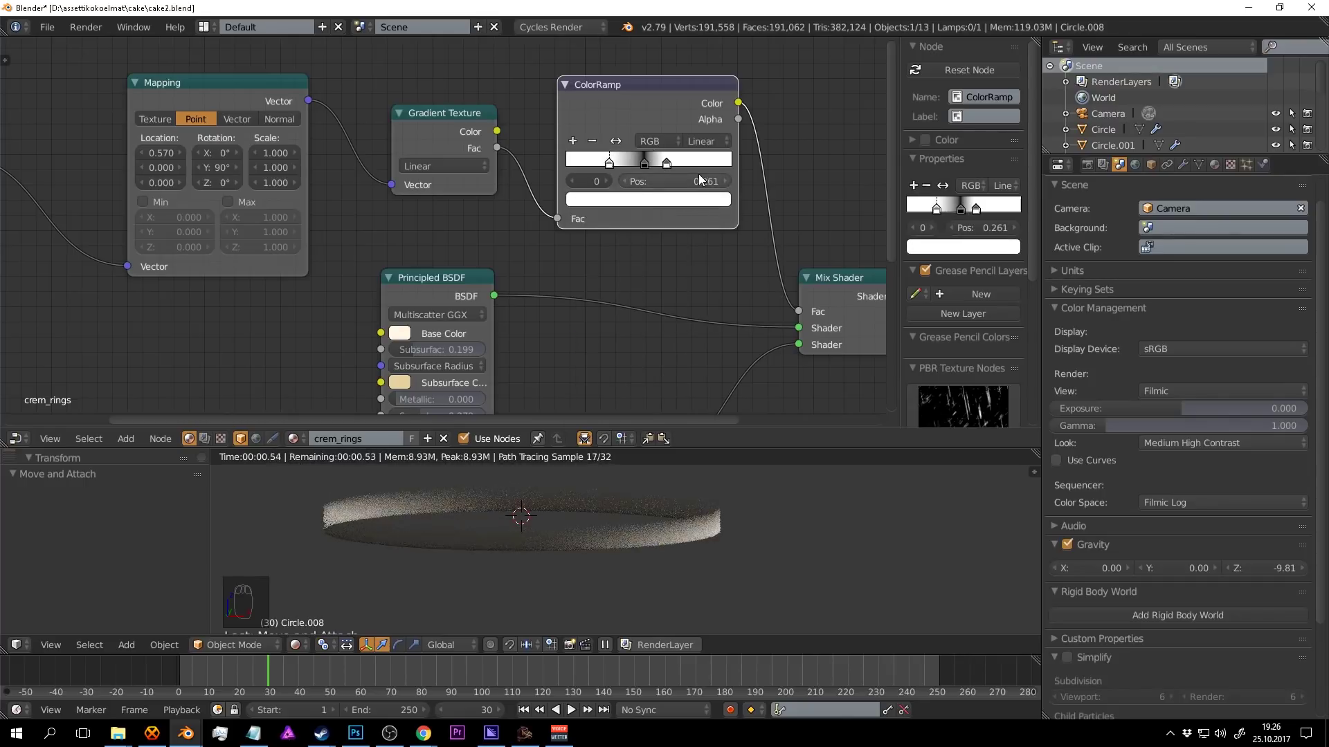
Slide the ring ColorRamp stops toward each other to narrow the white band.
left_click_drag(680, 162, 676, 162)
left_click_drag(650, 165, 636, 163)
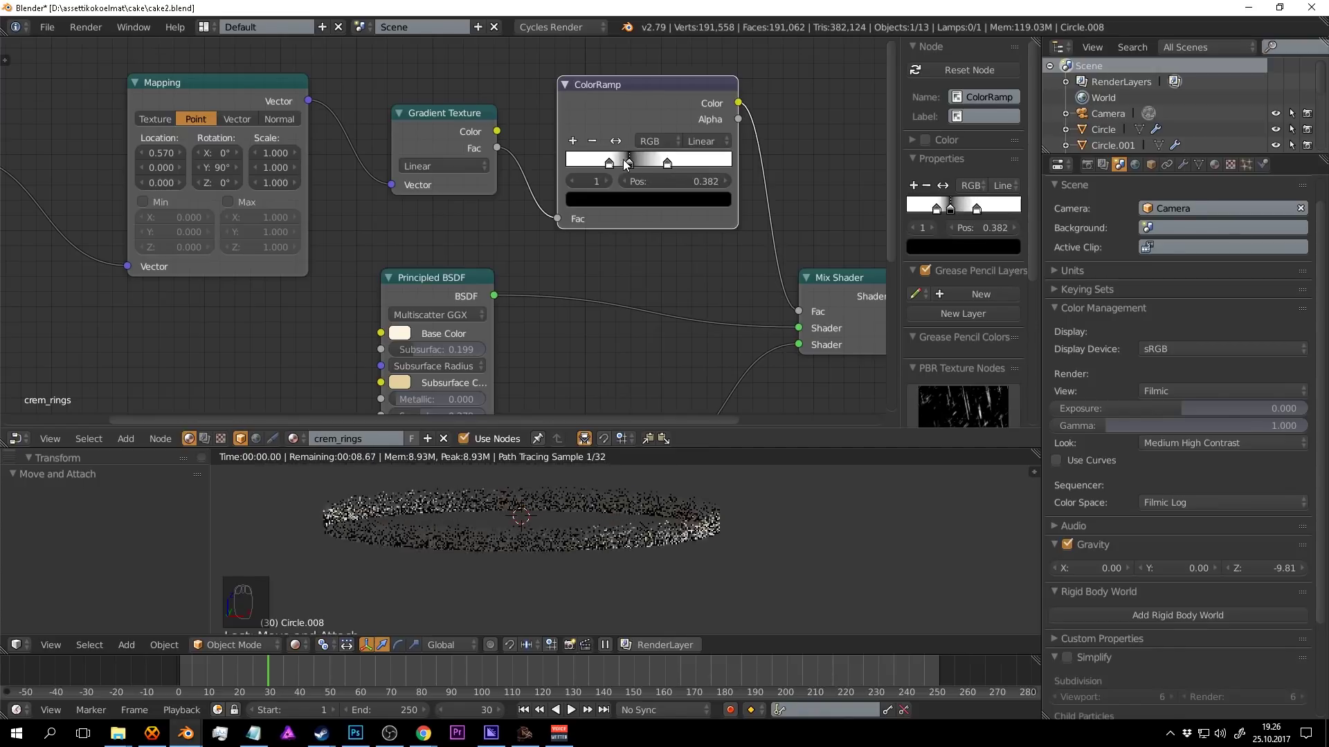
left_click_drag(668, 165, 656, 555)
left_click_drag(656, 555, 627, 167)
left_click_drag(627, 167, 639, 160)
left_click_drag(616, 166, 665, 160)
left_click_drag(649, 162, 623, 166)
left_click_drag(622, 166, 681, 163)
left_click_drag(636, 165, 659, 163)
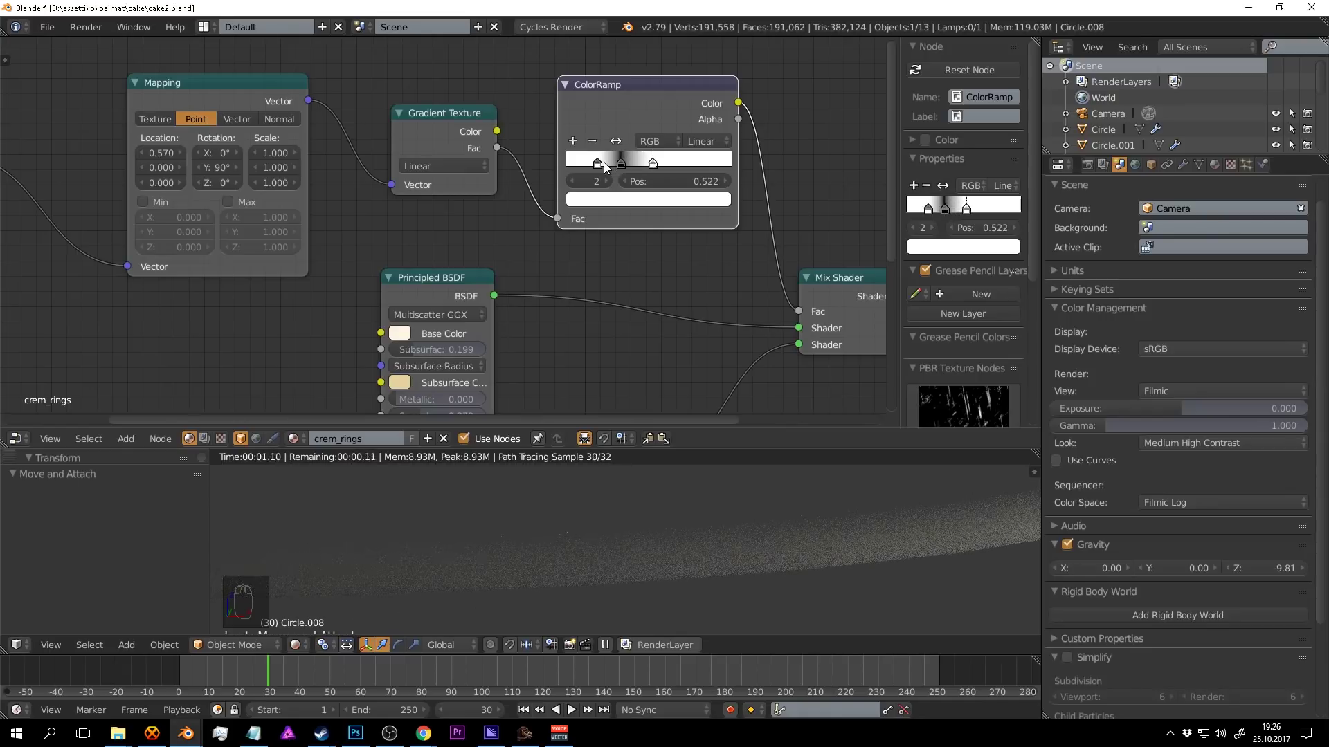
Squeeze the stops into a thin band around 0.45–0.61 and set Ease interpolation.
left_click_drag(612, 168, 655, 162)
left_click_drag(639, 165, 651, 162)
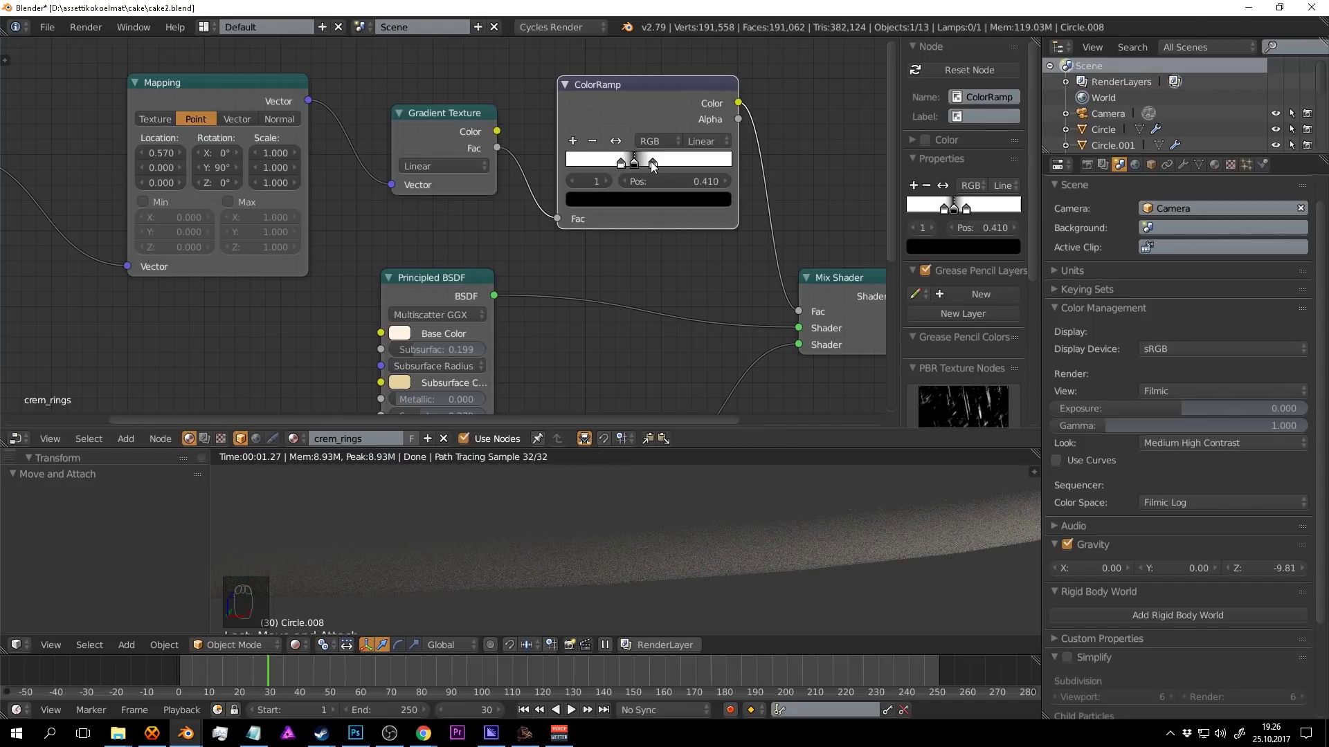
left_click_drag(663, 167, 641, 171)
left_click_drag(657, 168, 628, 168)
left_click_drag(644, 166, 658, 165)
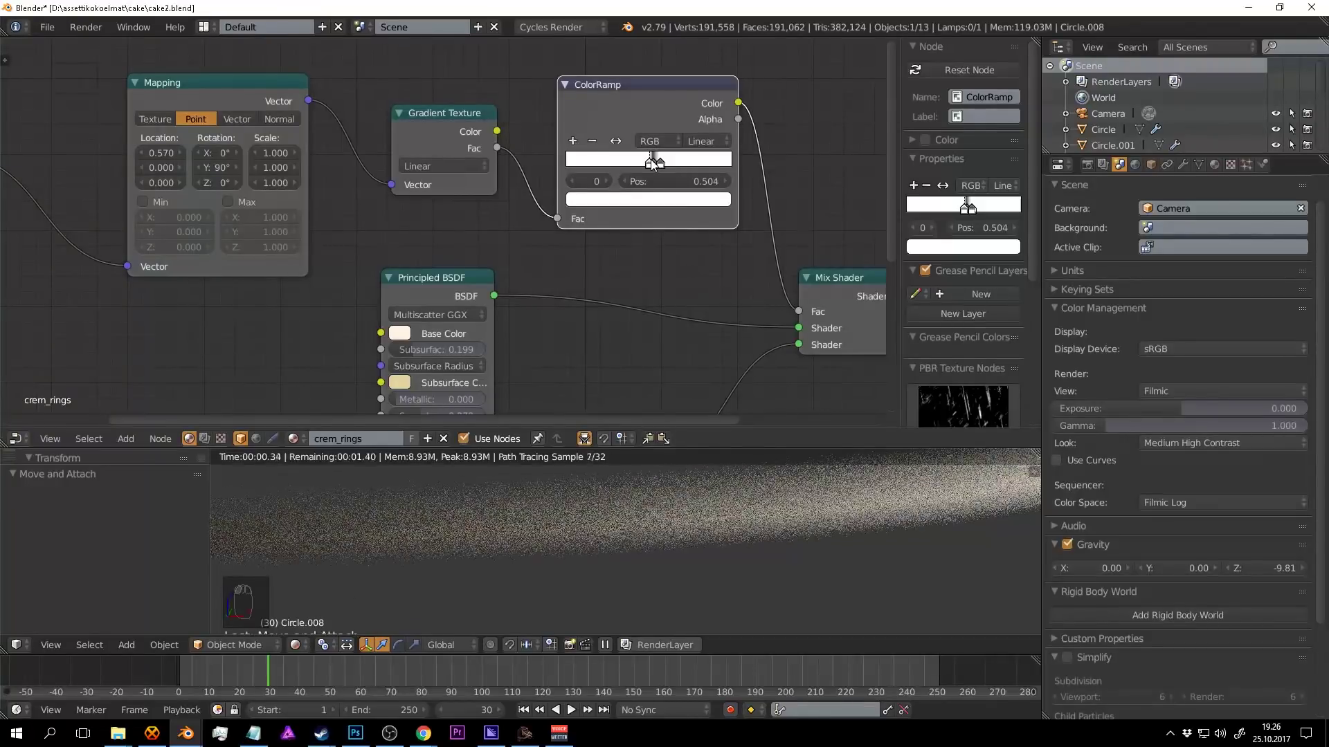
left_click_drag(673, 166, 672, 165)
left_click_drag(675, 166, 669, 165)
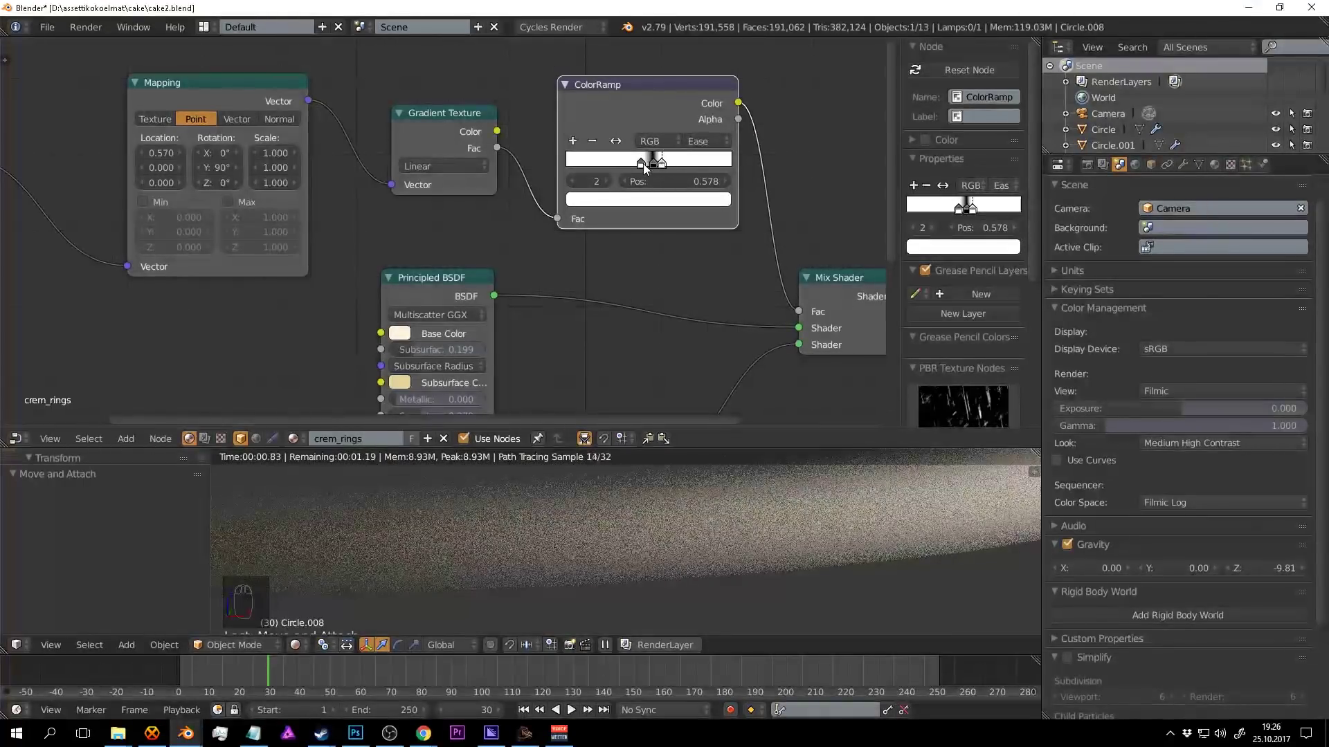
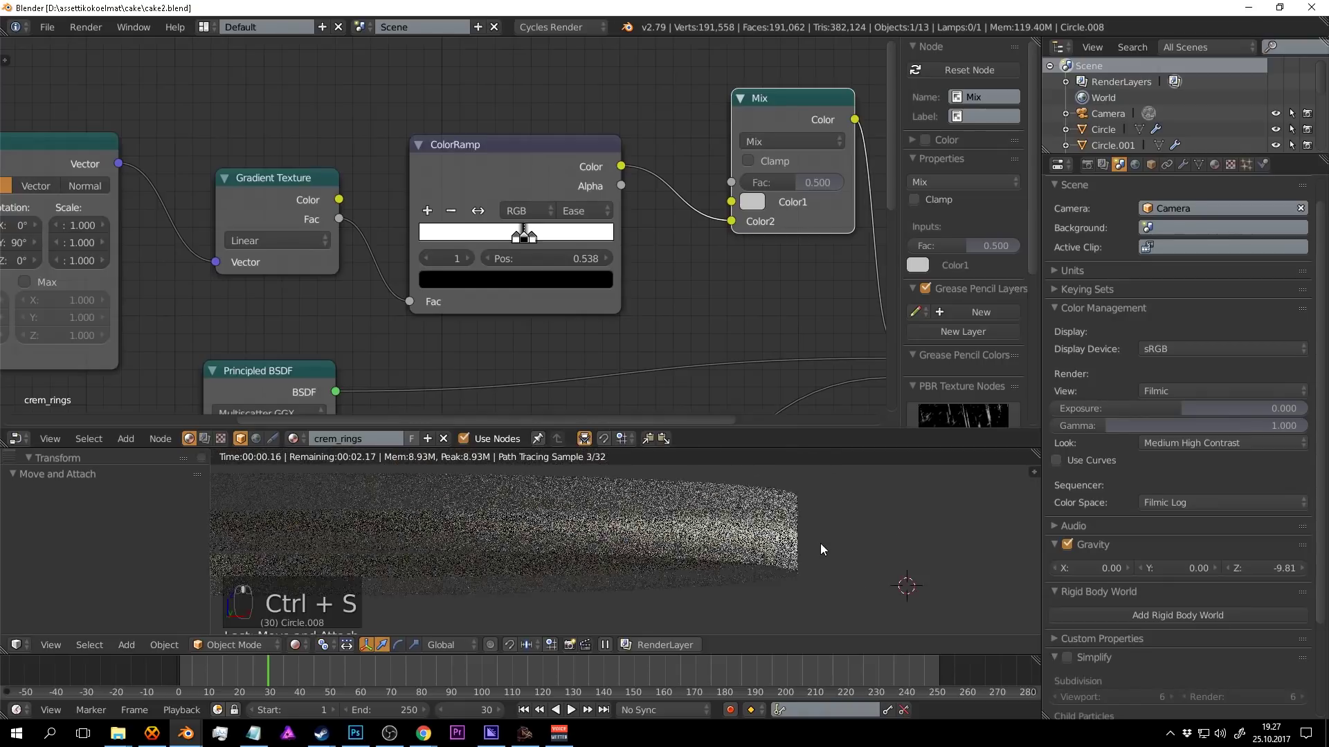
Retune the band so the black stop sits at 0.566 between white stops near 0.49 and 0.61, and save.
key("ctrl+s")
left_click_drag(820, 550, 517, 241)
left_click_drag(517, 240, 550, 240)
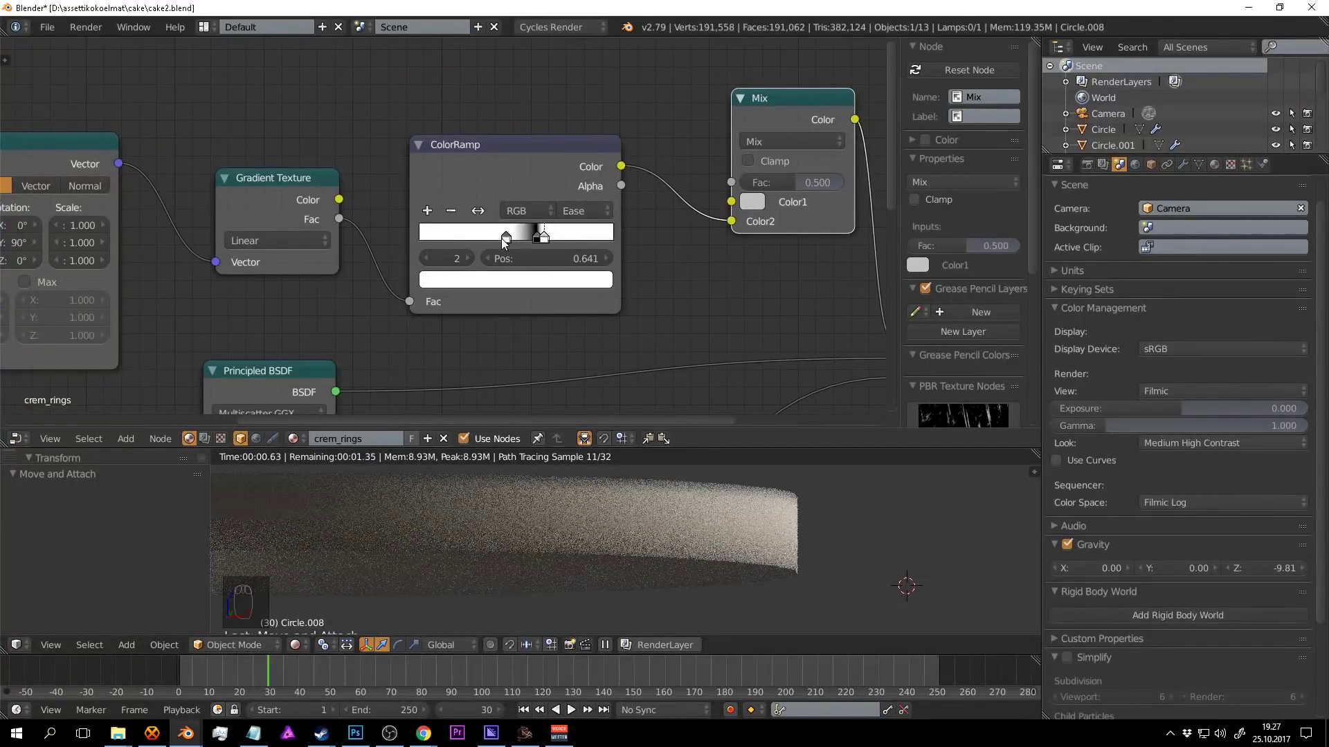
left_click_drag(515, 242, 552, 240)
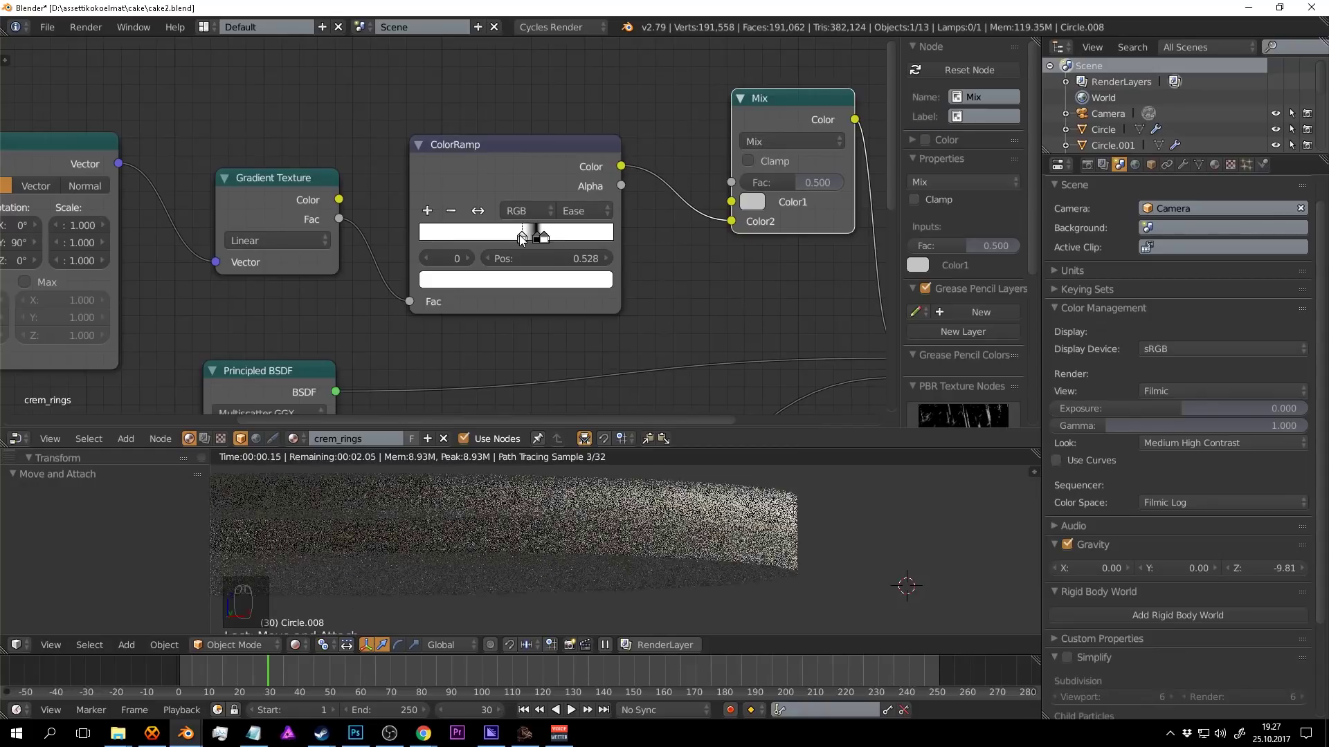
left_click_drag(539, 238, 546, 239)
left_click_drag(525, 241, 548, 246)
key("ctrl+s")
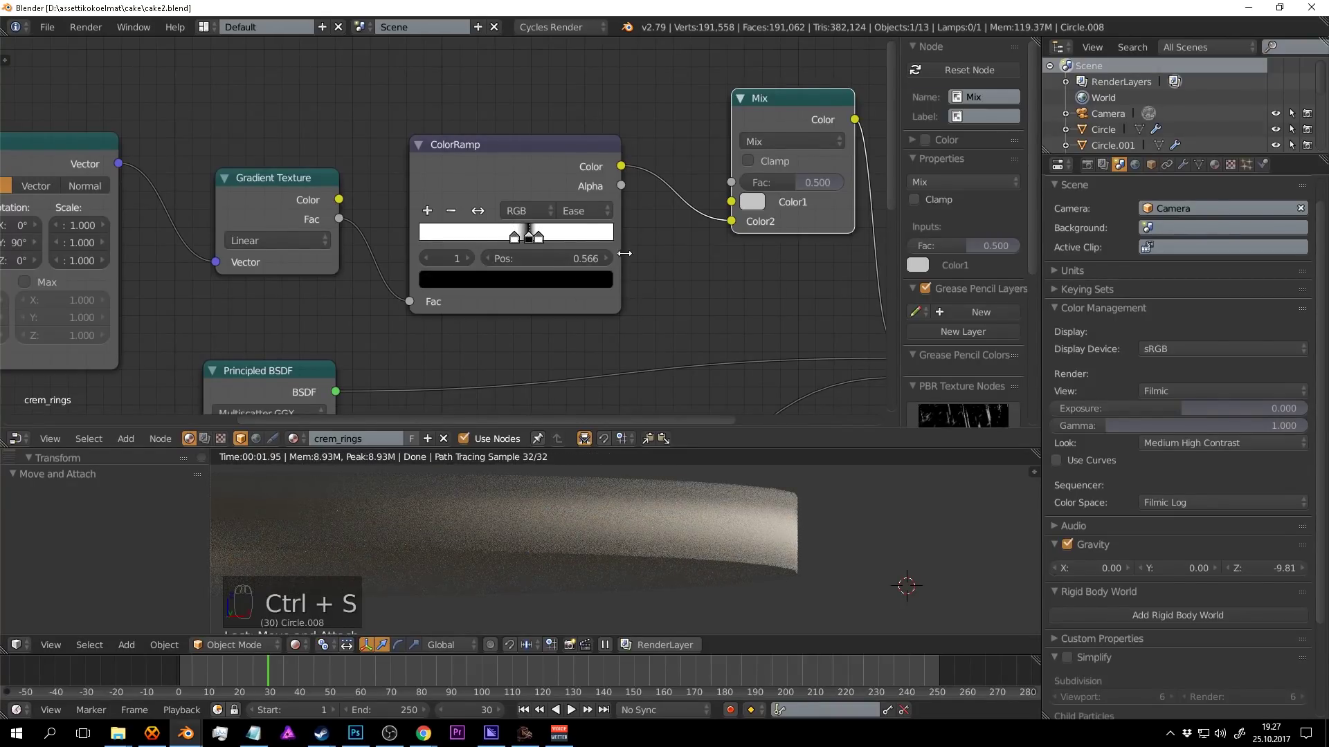
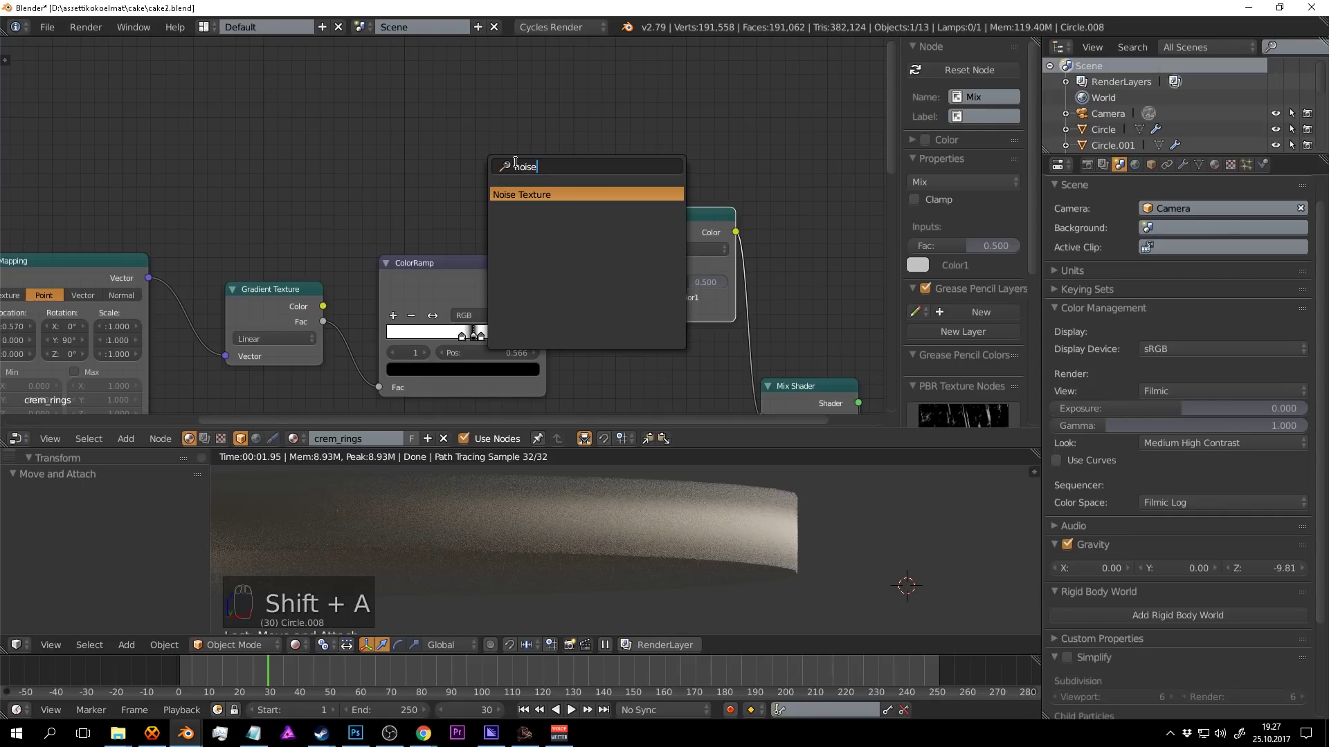
Wire the Noise Texture through a duplicated black-to-white ColorRamp (stops near 0.23 and 0.68) into the Mix node.
left_click_drag(487, 137, 651, 332)
key("ctrl+s")
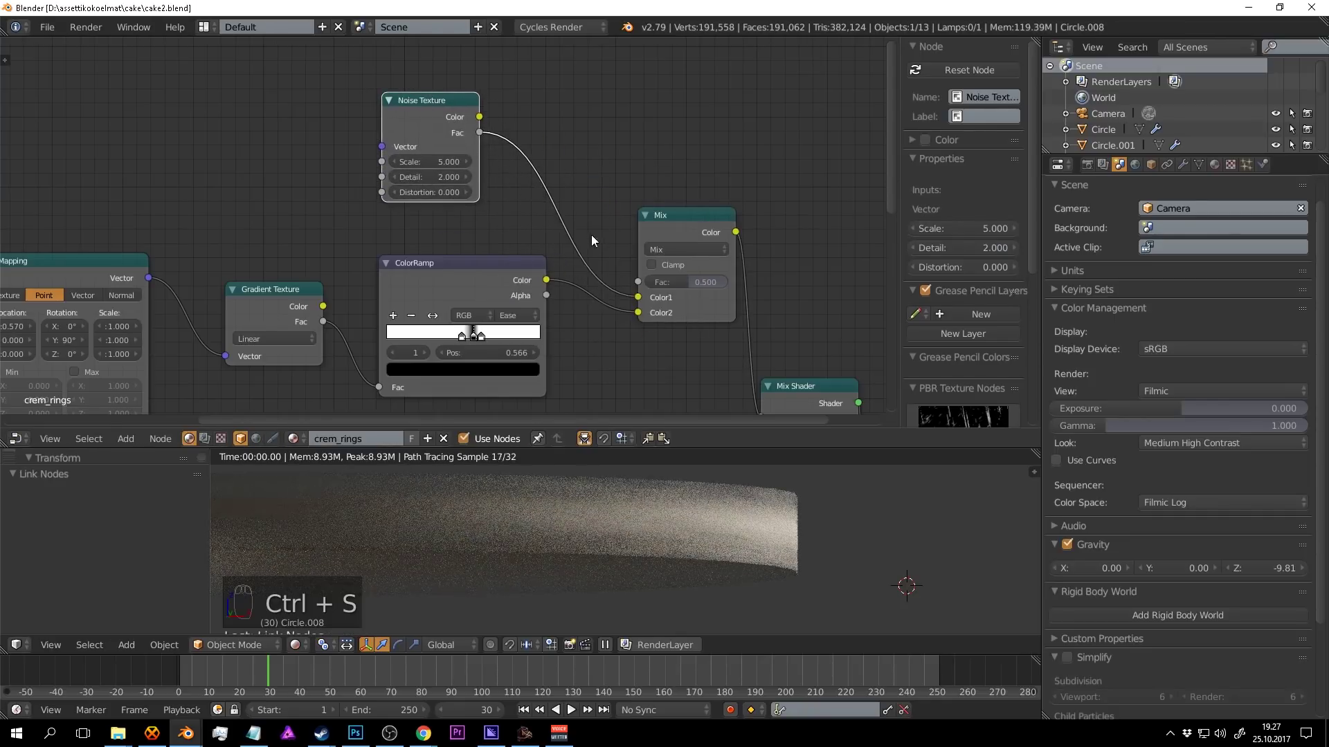
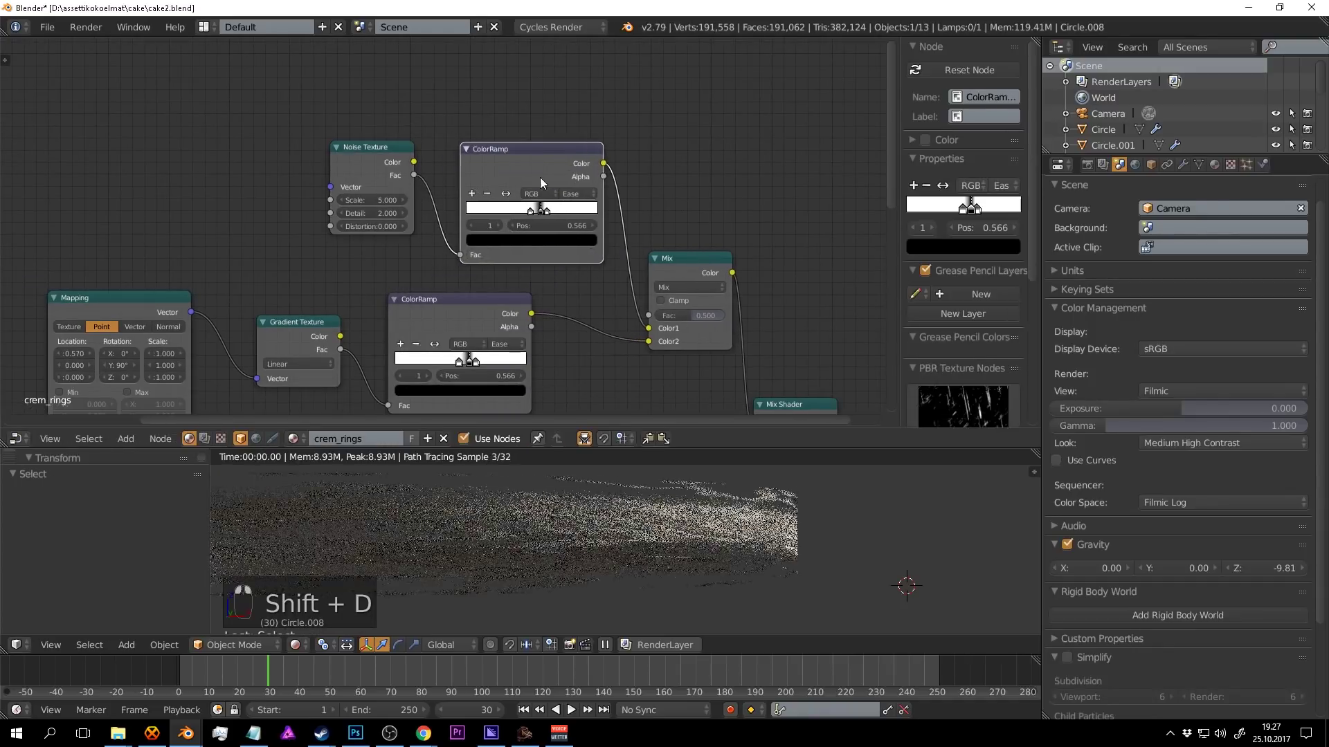
middle_click(574, 206)
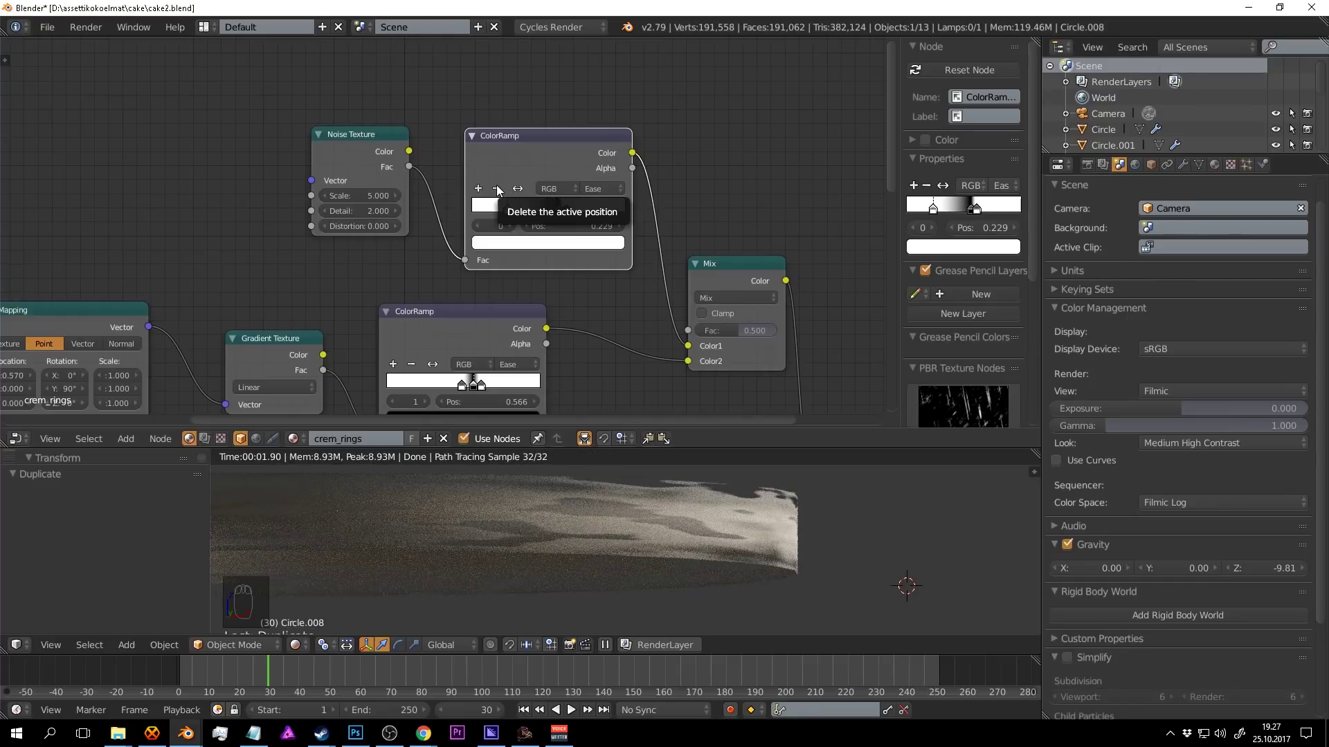
left_click_drag(502, 188, 497, 208)
left_click_drag(582, 208, 621, 221)
key("ctrl+s")
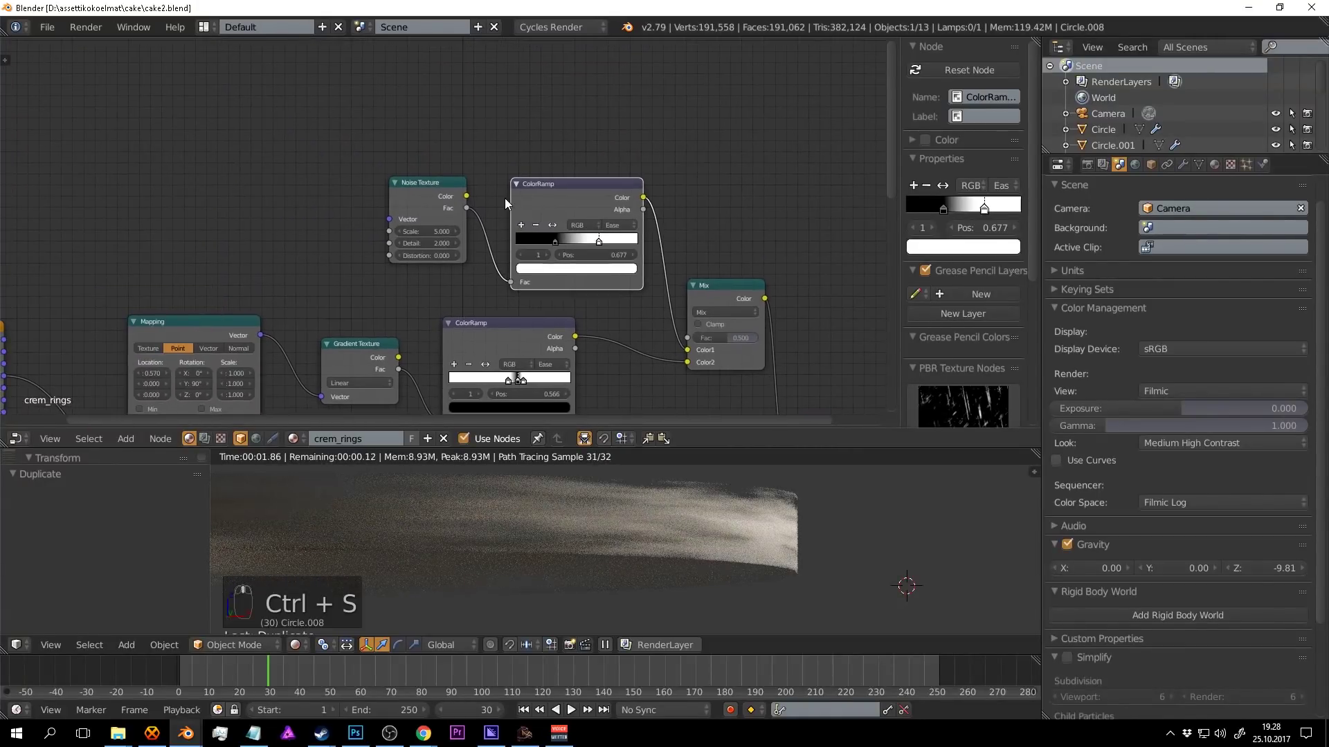
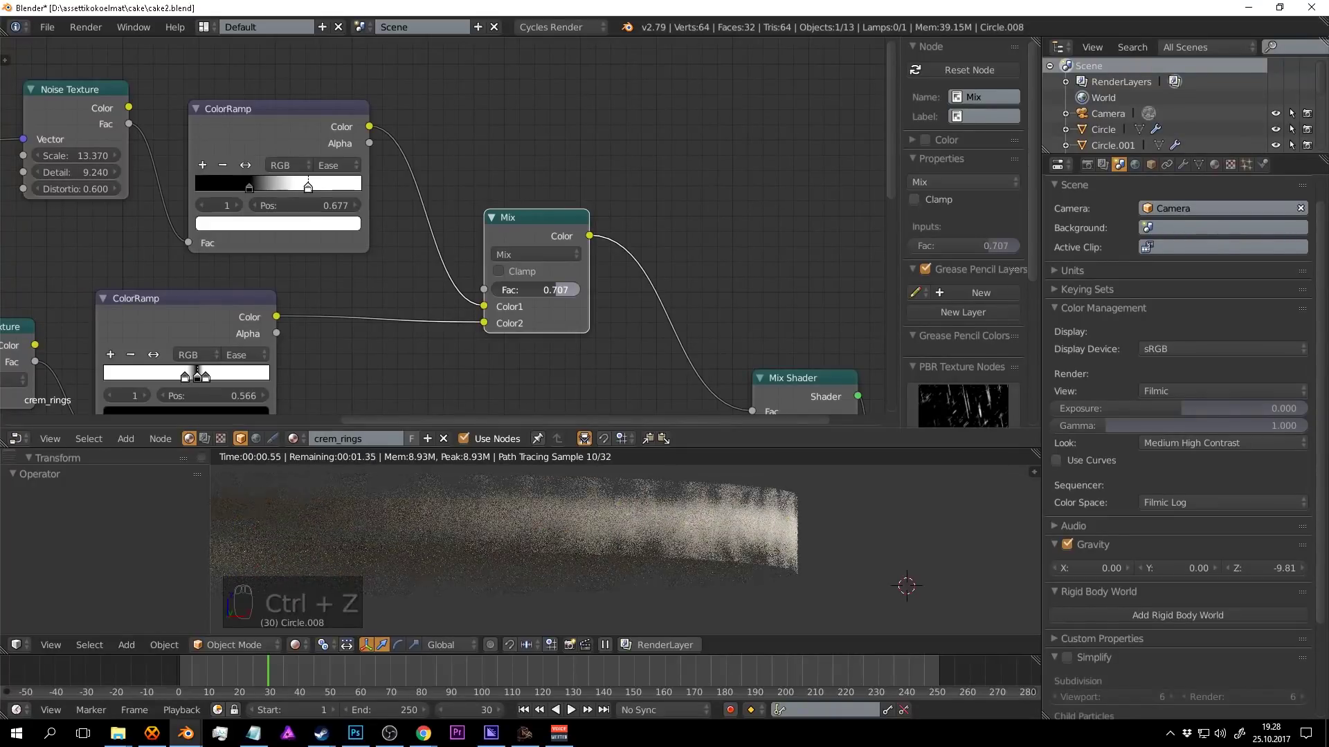
Set the Mix node to Multiply the two masks and raise the noise scale to about 20.9.
left_click_drag(528, 253, 570, 314)
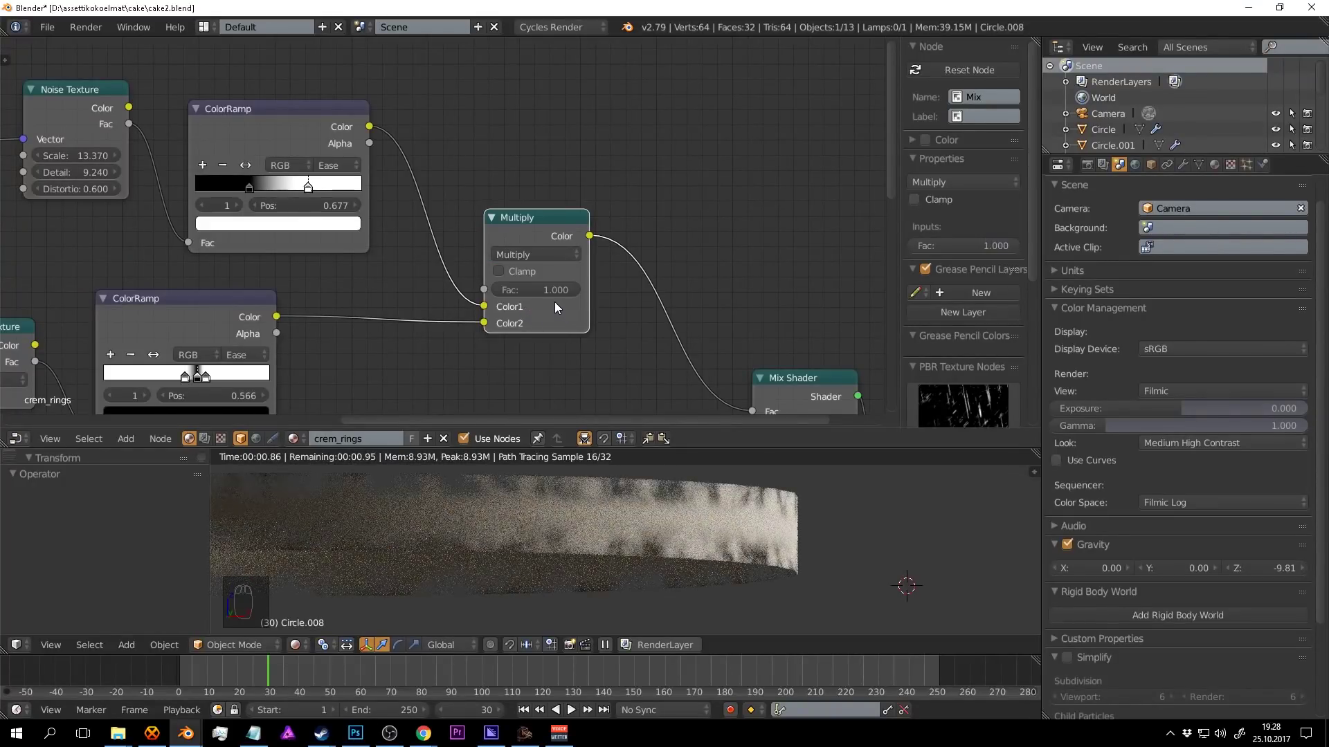
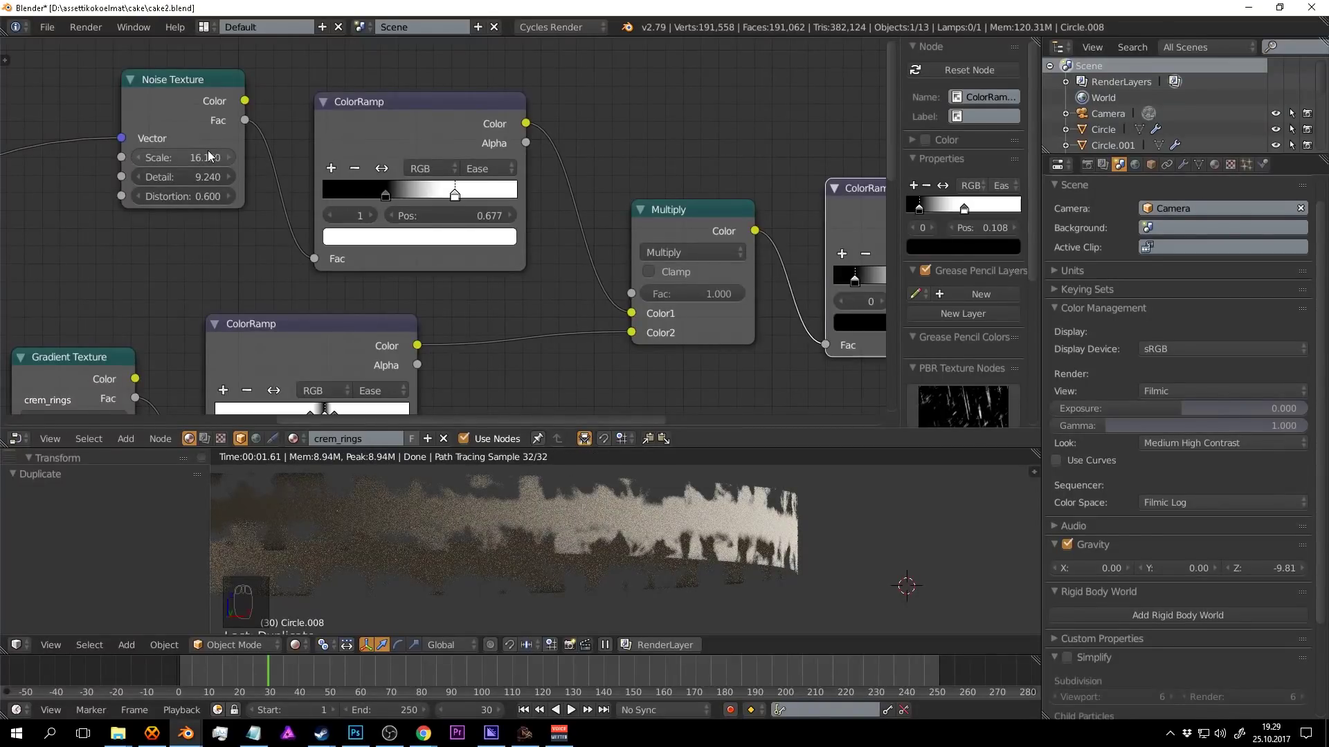
left_click_drag(212, 155, 697, 228)
key("ctrl+s")
Narrow and reposition the gradient ramp's white band to sharpen the multiplied mask.
left_click_drag(696, 228, 366, 247)
left_click_drag(366, 247, 366, 243)
left_click_drag(414, 246, 388, 254)
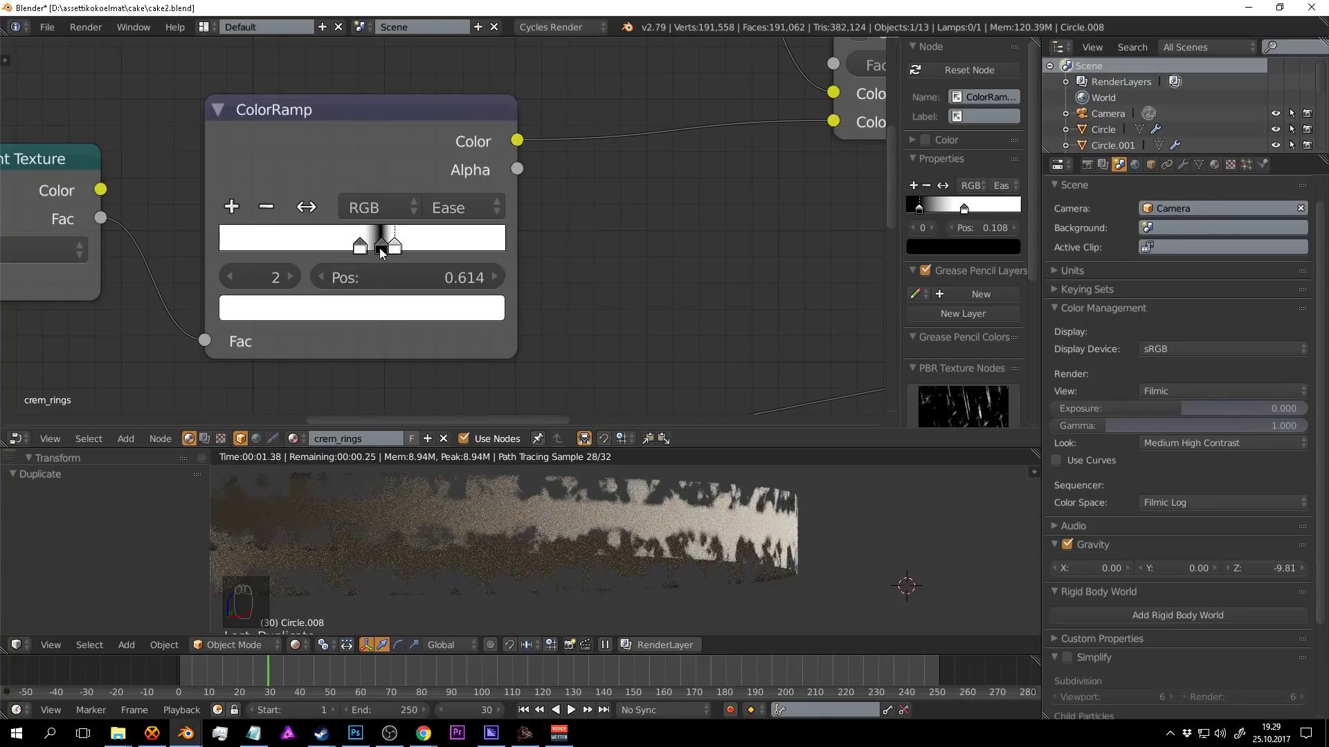
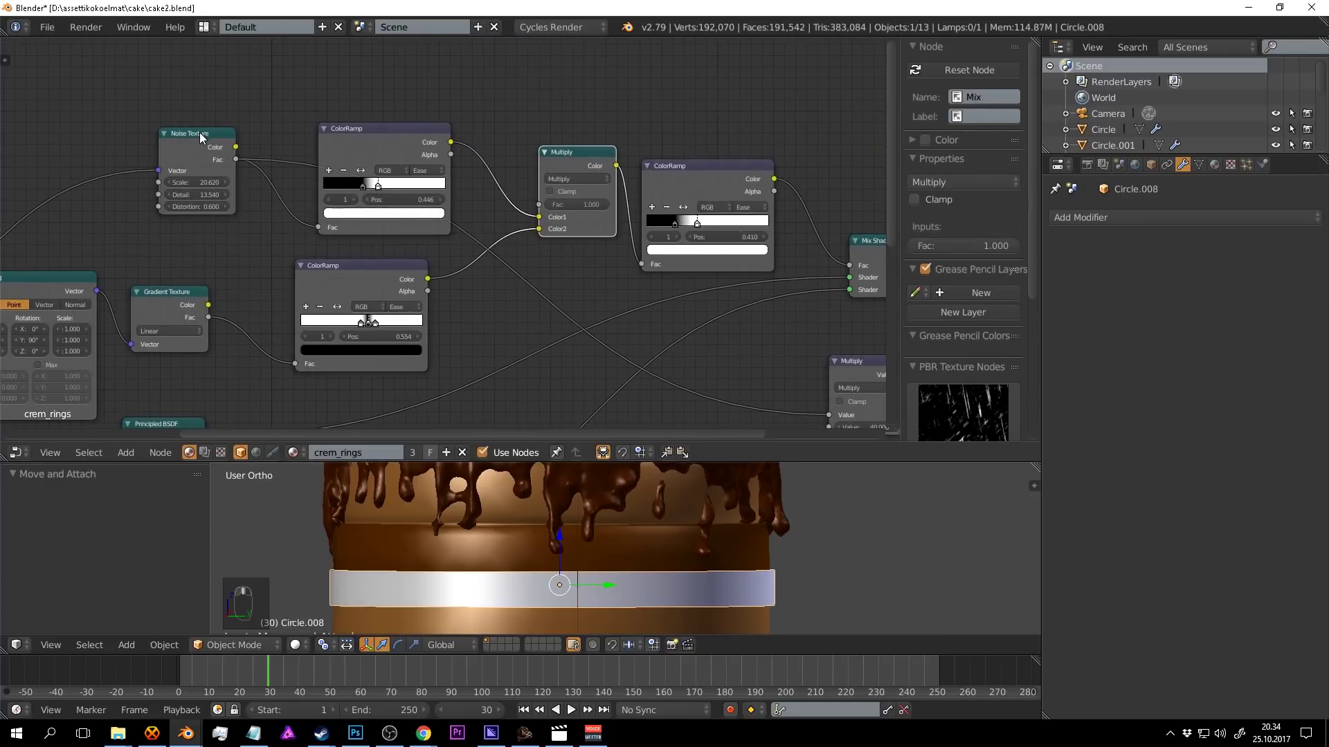
Pan and zoom the node editor to inspect the Material Output and the ×40 displacement Math node.
left_click_drag(205, 134, 141, 328)
middle_click(492, 192)
left_click_drag(498, 198, 524, 176)
left_click_drag(498, 199, 626, 223)
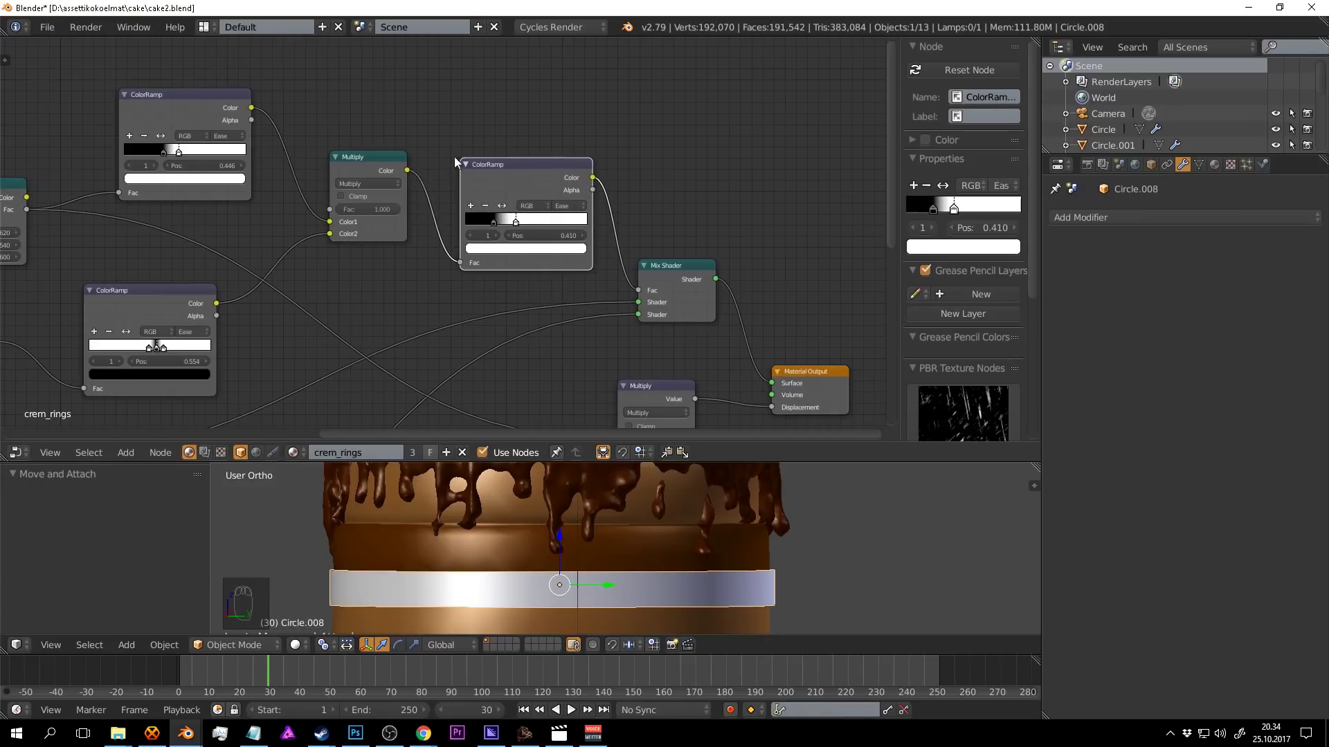
left_click_drag(546, 217, 415, 304)
left_click_drag(618, 238, 221, 350)
left_click_drag(235, 348, 416, 298)
left_click_drag(504, 296, 186, 125)
left_click_drag(536, 268, 416, 297)
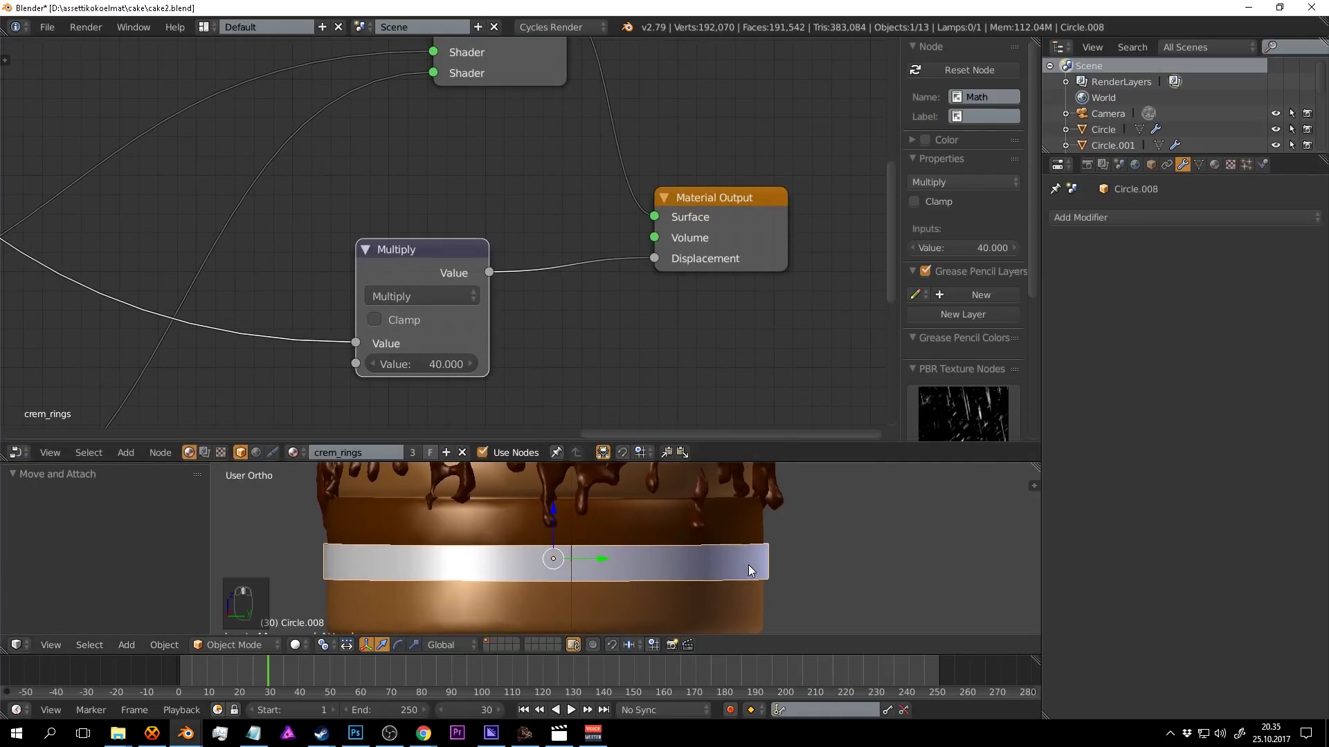
Preview the cream ring in Rendered shading, return to Solid and save.
key("shift+z")
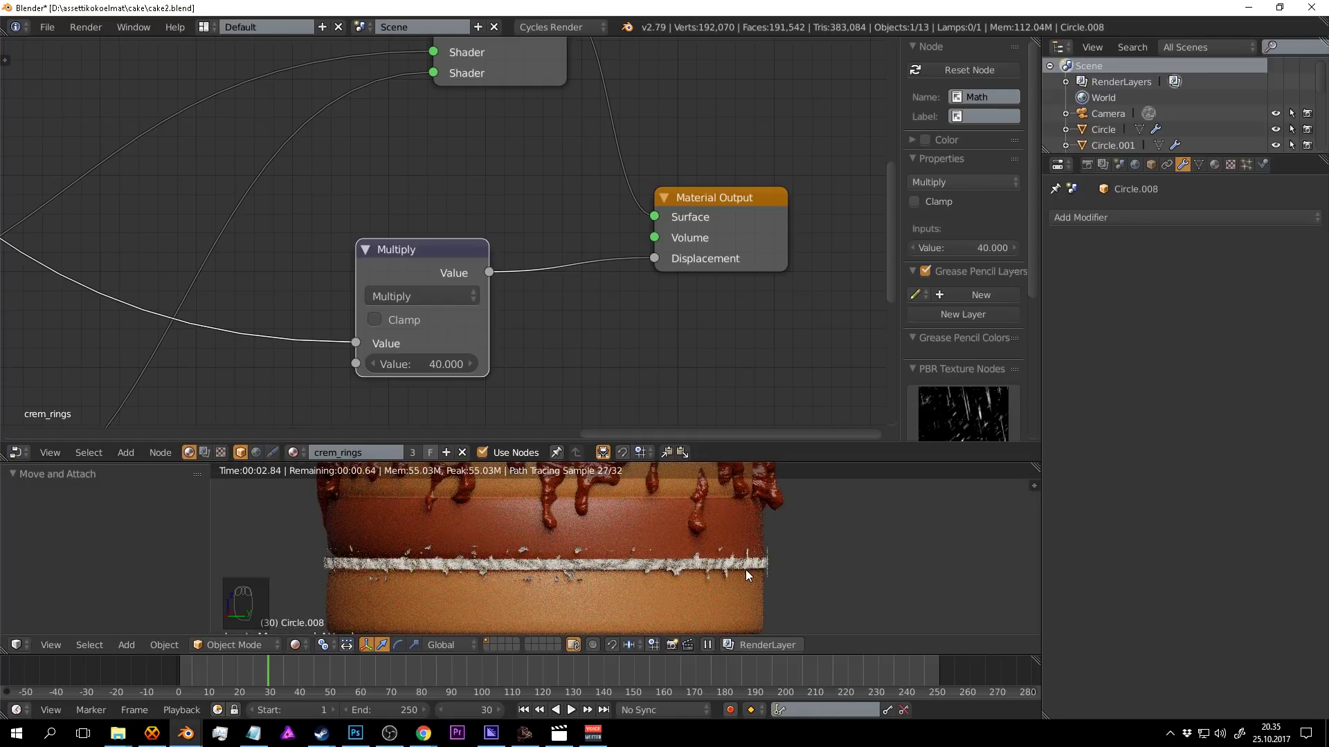
key("shift+z")
key("ctrl+s")
Add a Shrinkwrap modifier targeting the Cylinder with a 0.01 offset so the band hugs the cake.
left_click_drag(836, 565, 1107, 216)
left_click_drag(1107, 217, 1158, 419)
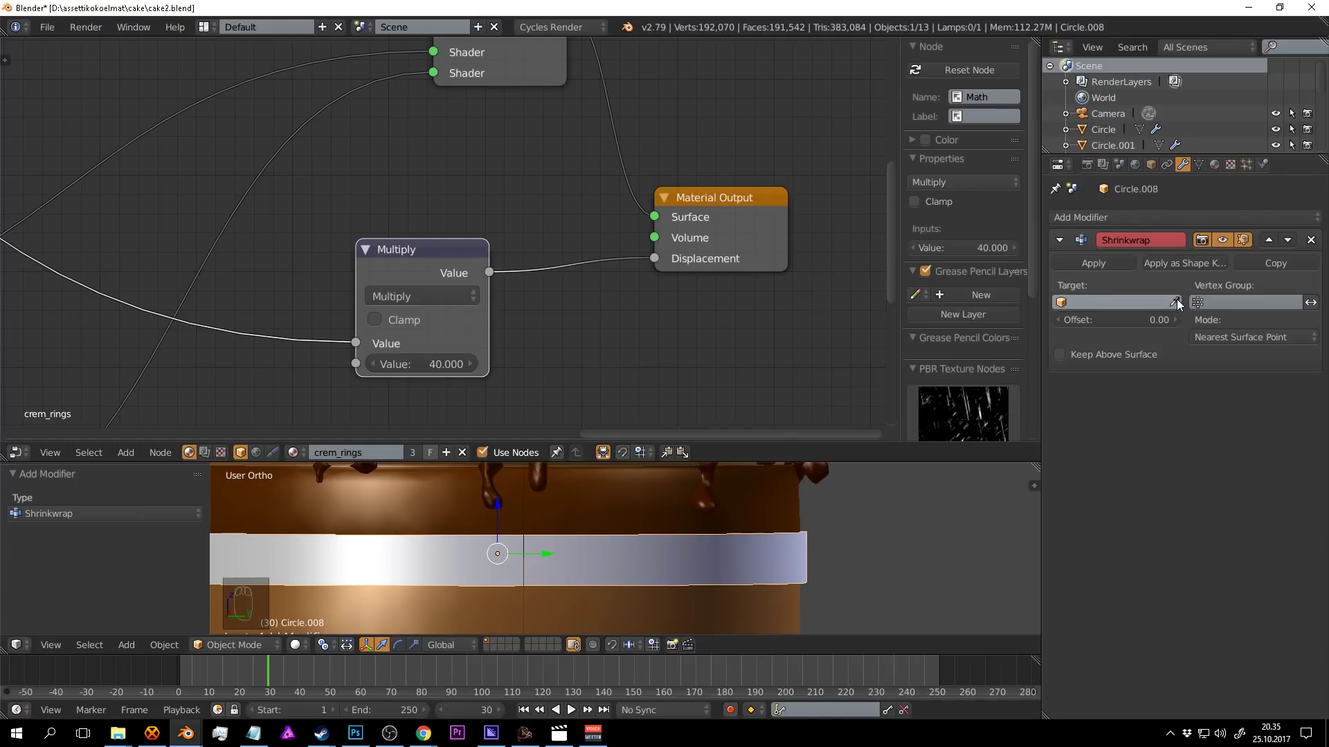
left_click_drag(1185, 304, 785, 503)
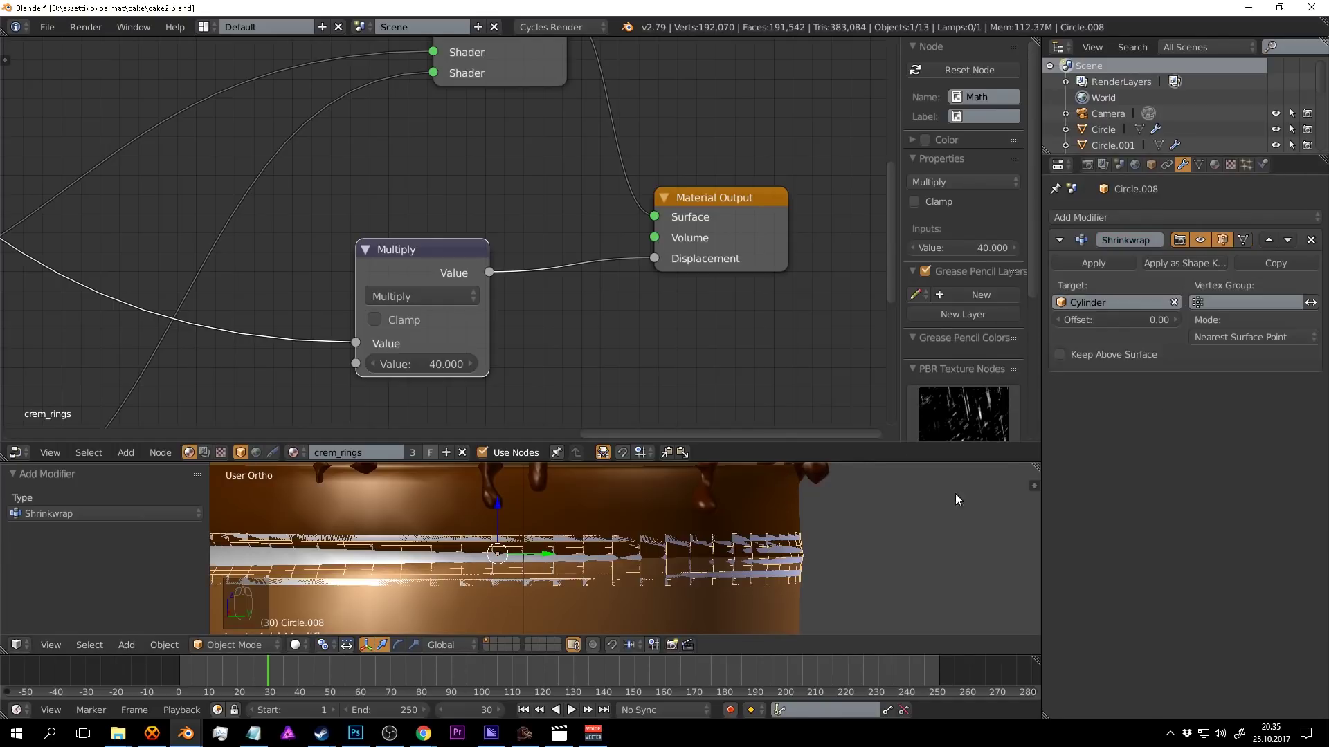
left_click_drag(1183, 325, 795, 562)
key("a")
key("ctrl+s")
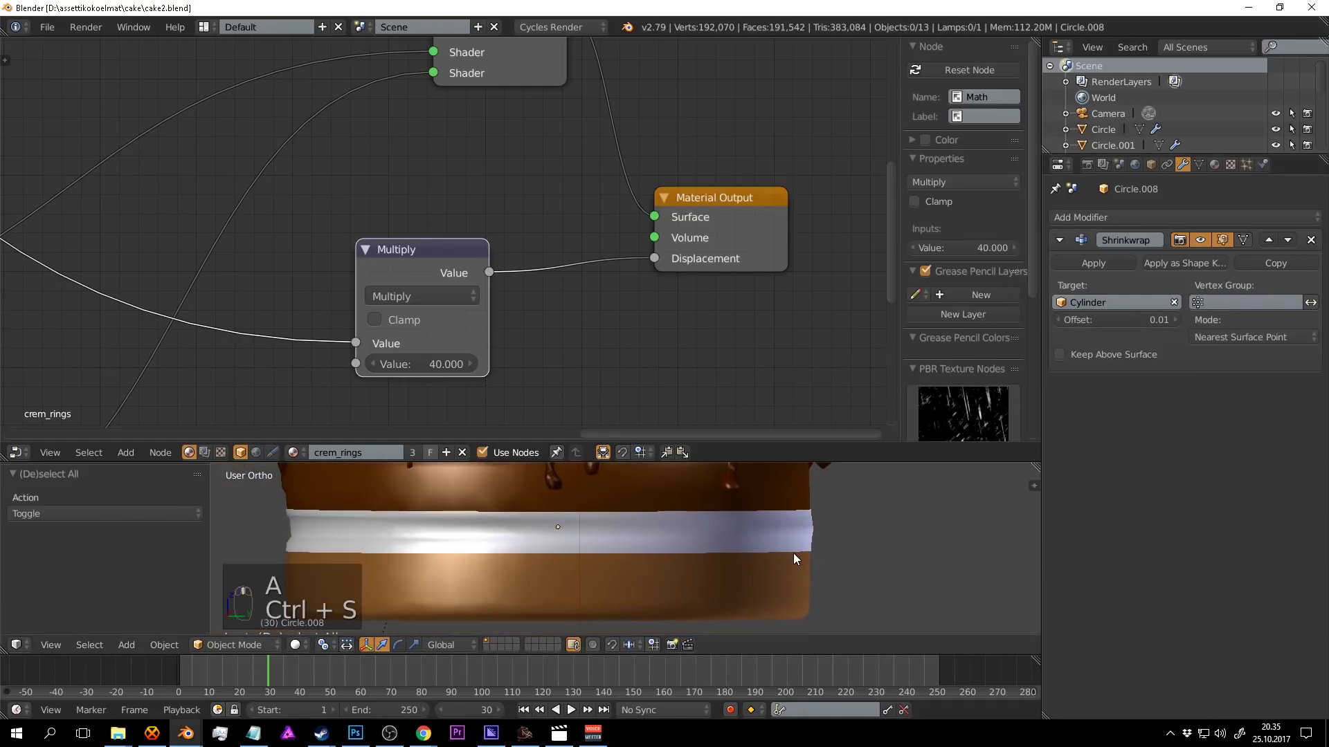
Check the wrapped ring in a rendered preview from the cake's side and save.
key("shift+z")
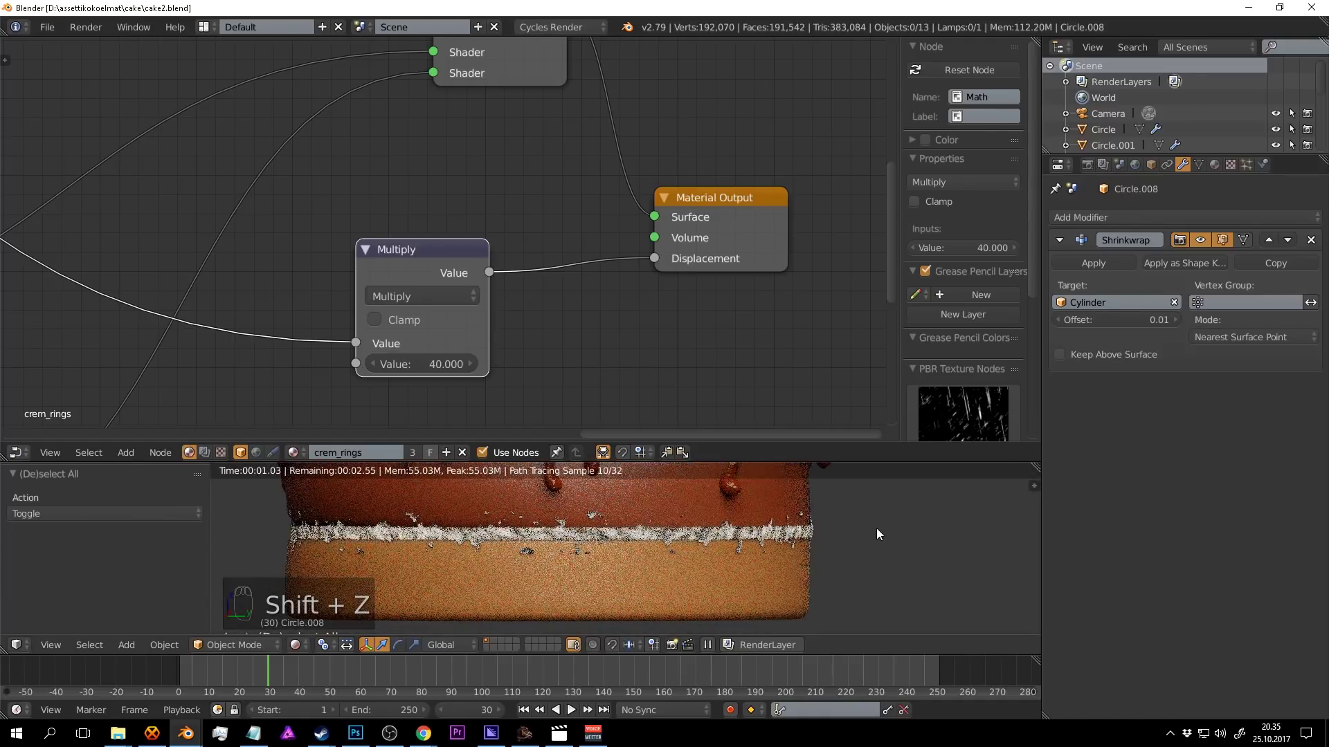
left_click_drag(882, 533, 879, 531)
key("shift+z")
key("ctrl+s")
left_click_drag(881, 536, 684, 505)
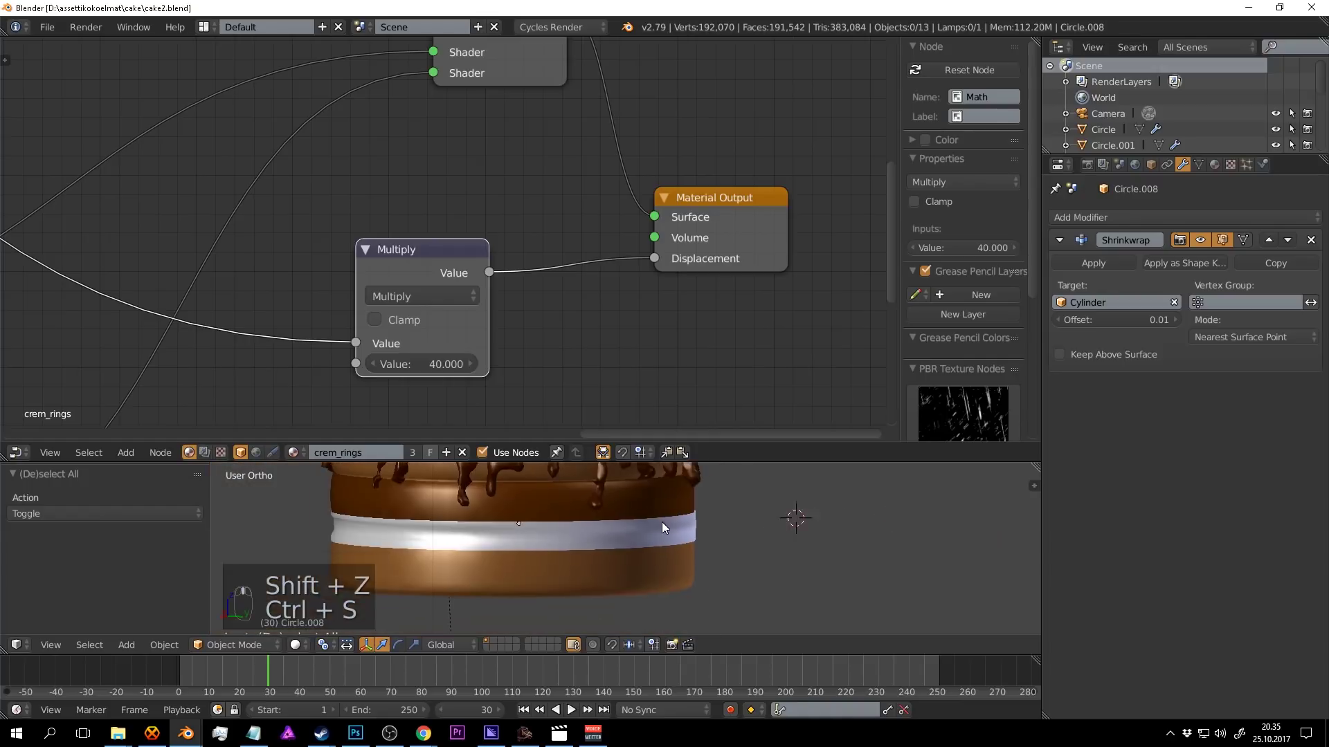
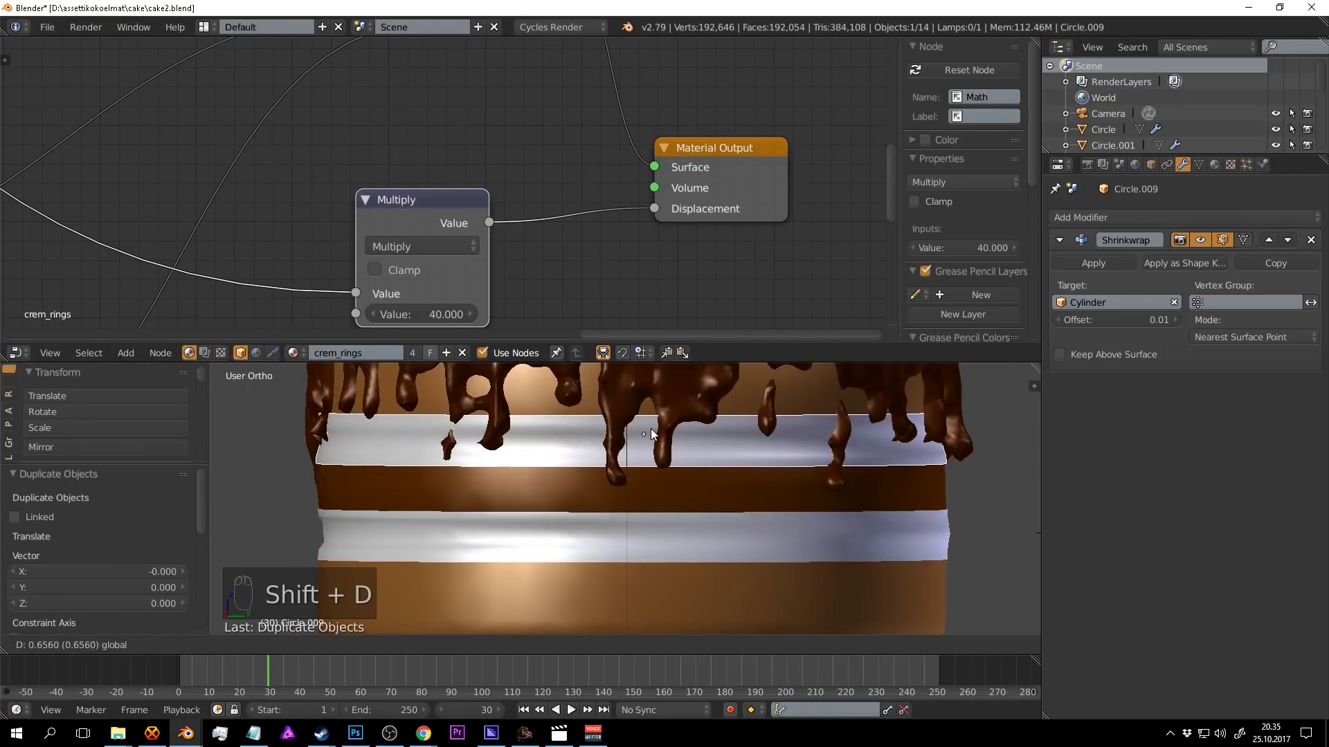
Duplicate the cream ring and place the copies along Z between the cake layers, then save.
left_click_drag(649, 399, 760, 502)
left_click_drag(690, 413, 644, 403)
key("shift+d")
key("a")
key("ctrl+s")
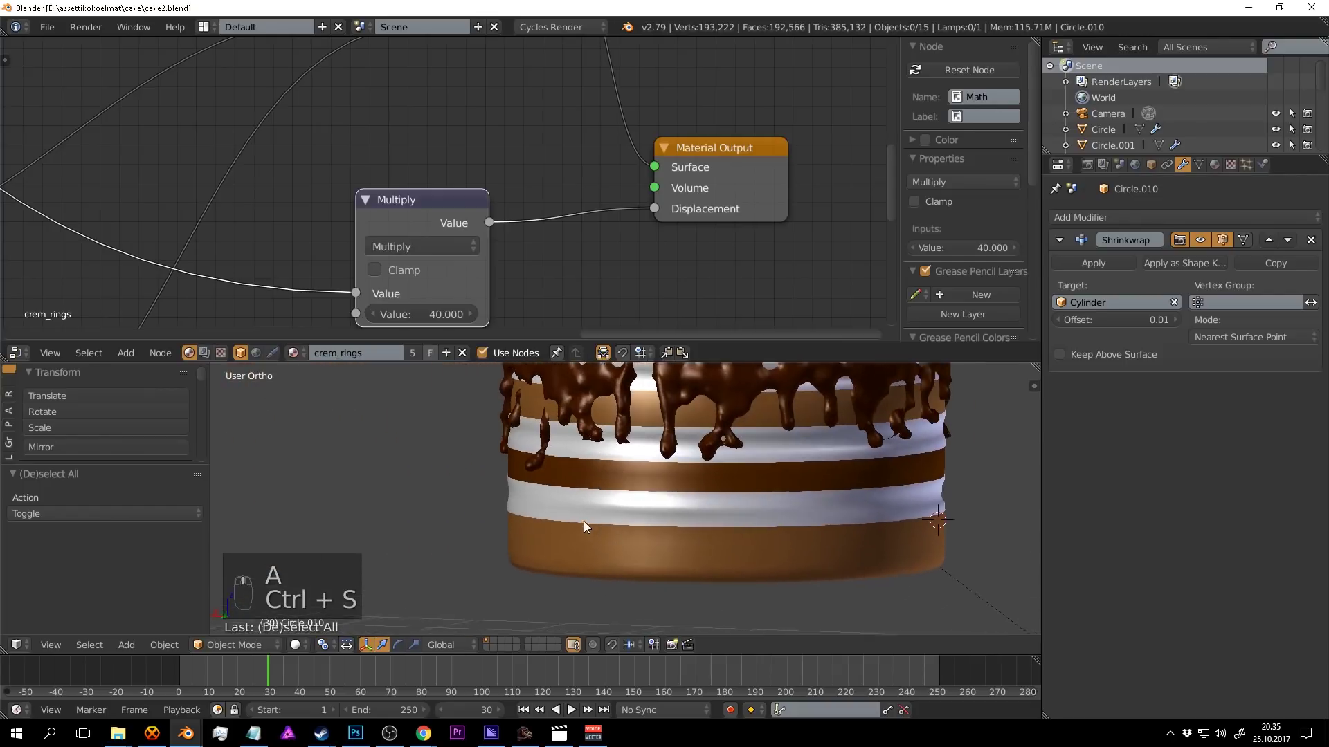
right_click(597, 539)
key("Tab")
key("a")
key("ctrl+s")
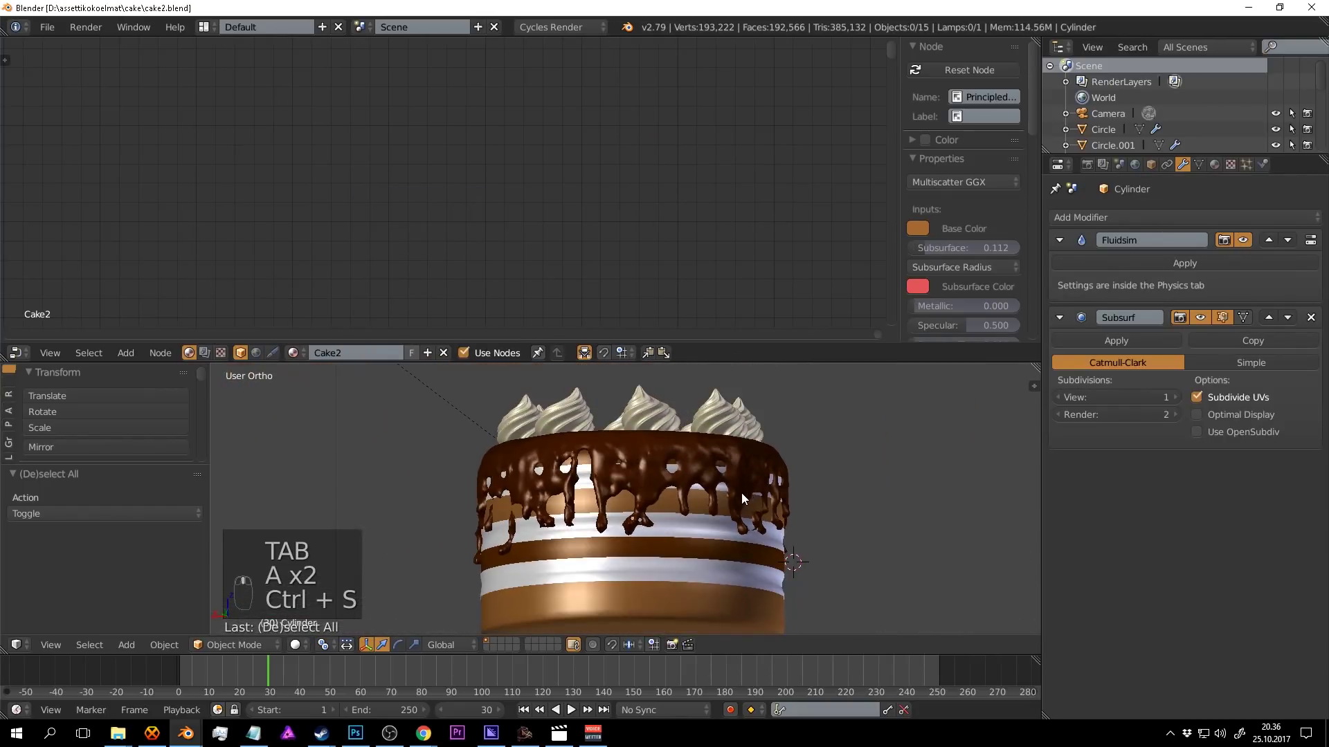
Preview the cream bands rendered and orbit around the cake to judge their placement.
key("shift+z")
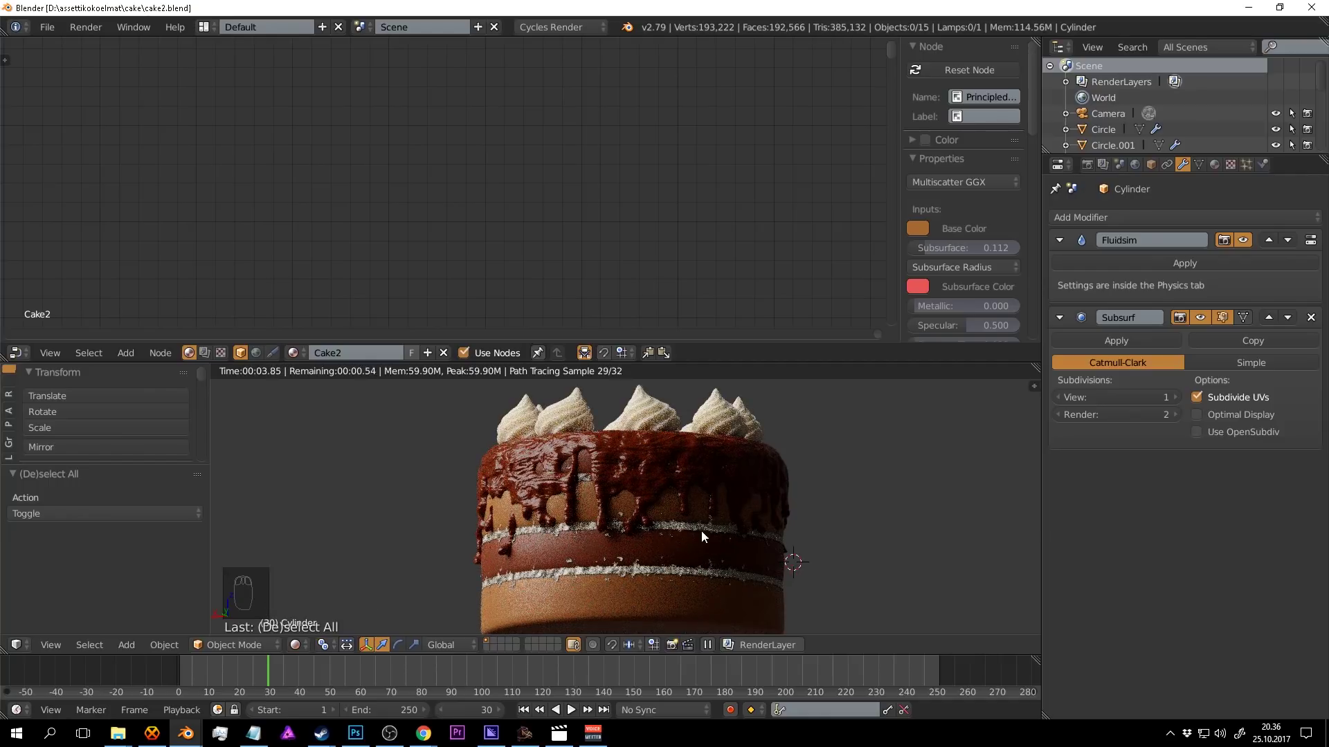
key("shift+z")
left_click_drag(694, 532, 724, 503)
key("a")
left_click_drag(724, 503, 927, 522)
key("a")
key("r")
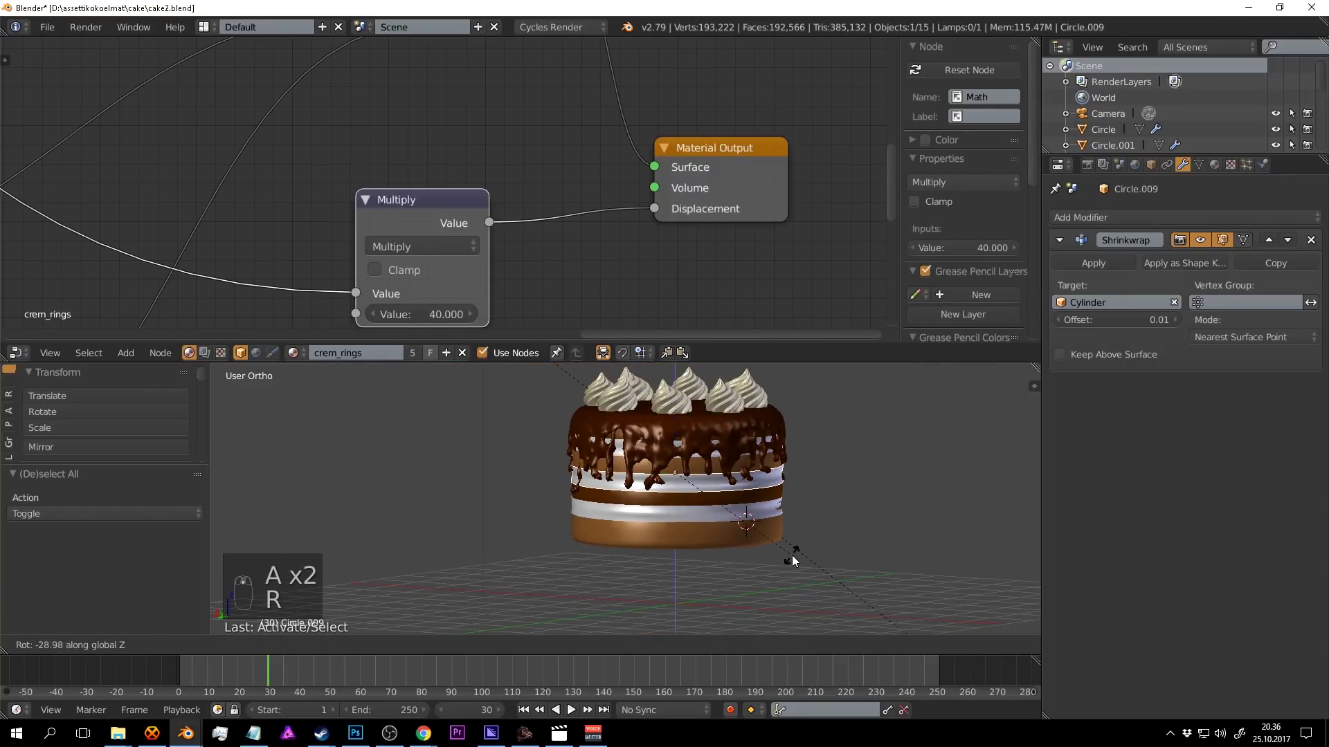
key("a")
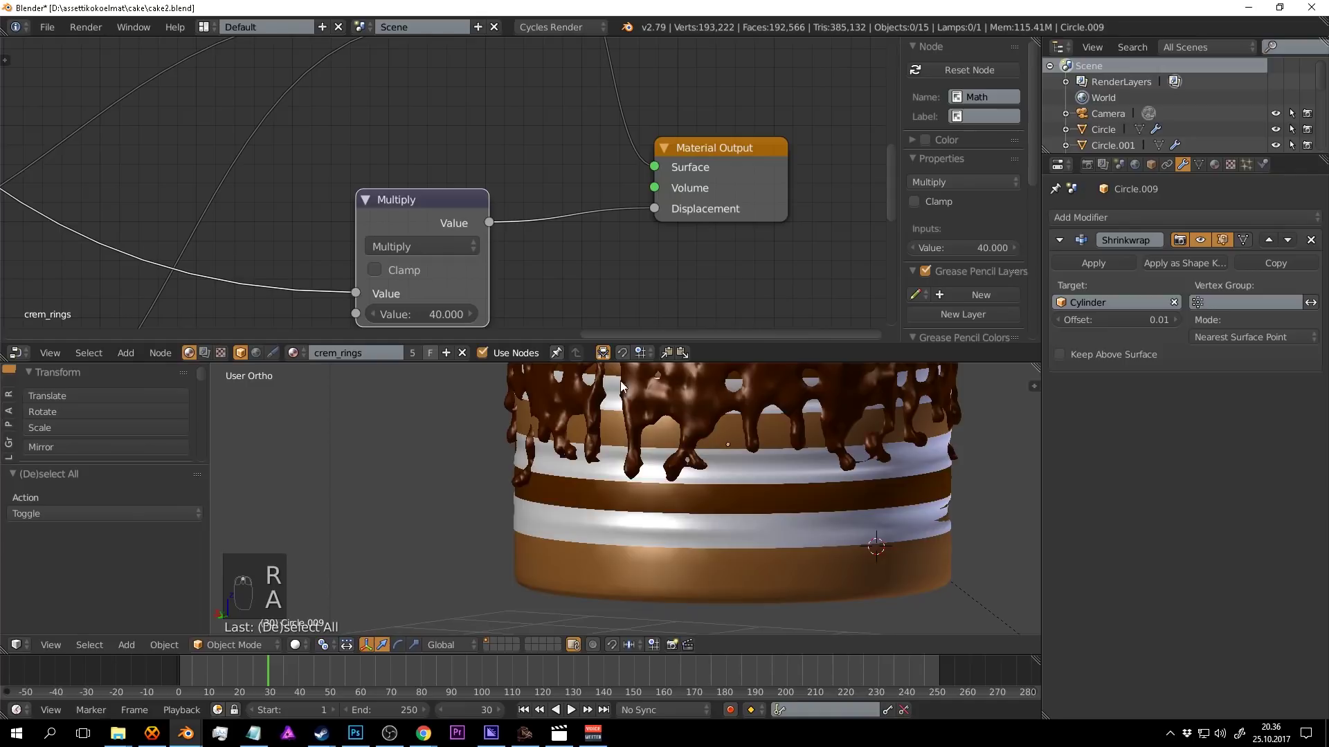
Rotate the lower cream ring, check it in a rendered preview and save.
right_click(765, 404)
key("r")
key("a")
key("ctrl+s")
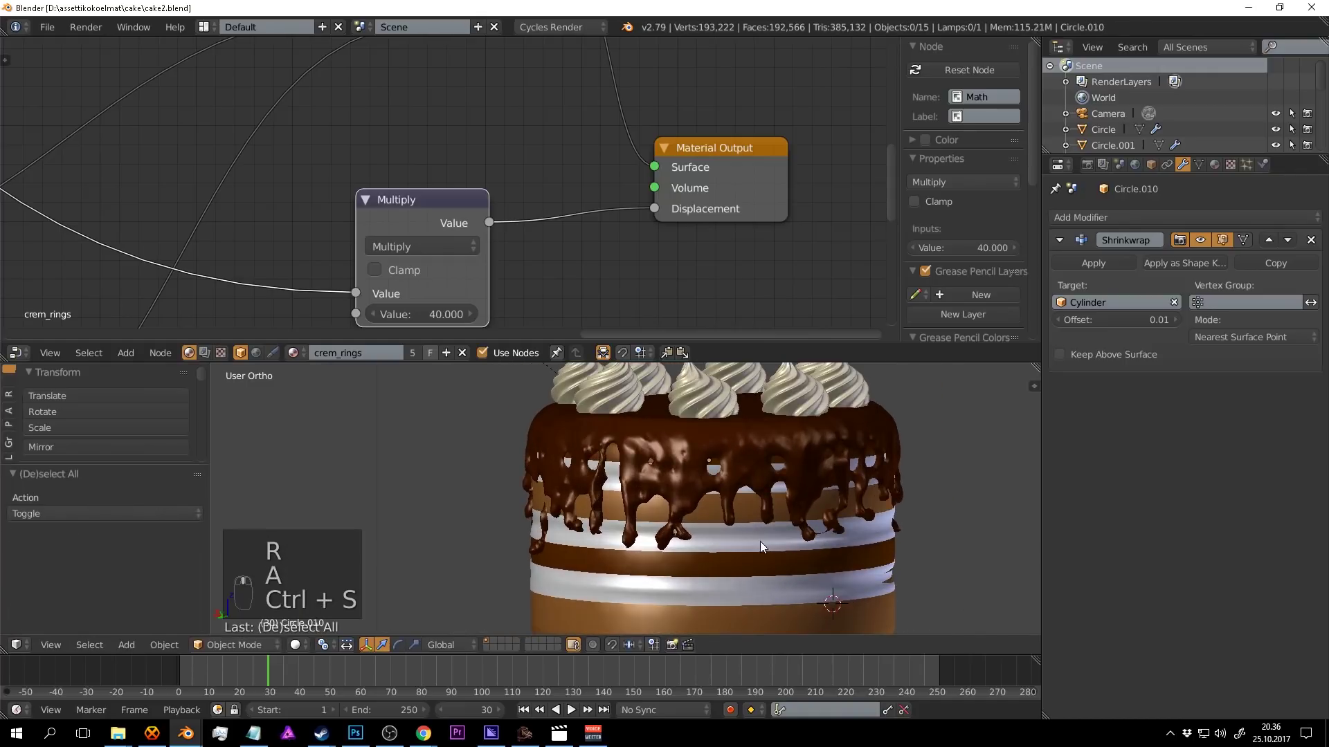
key("shift+z")
middle_click(790, 547)
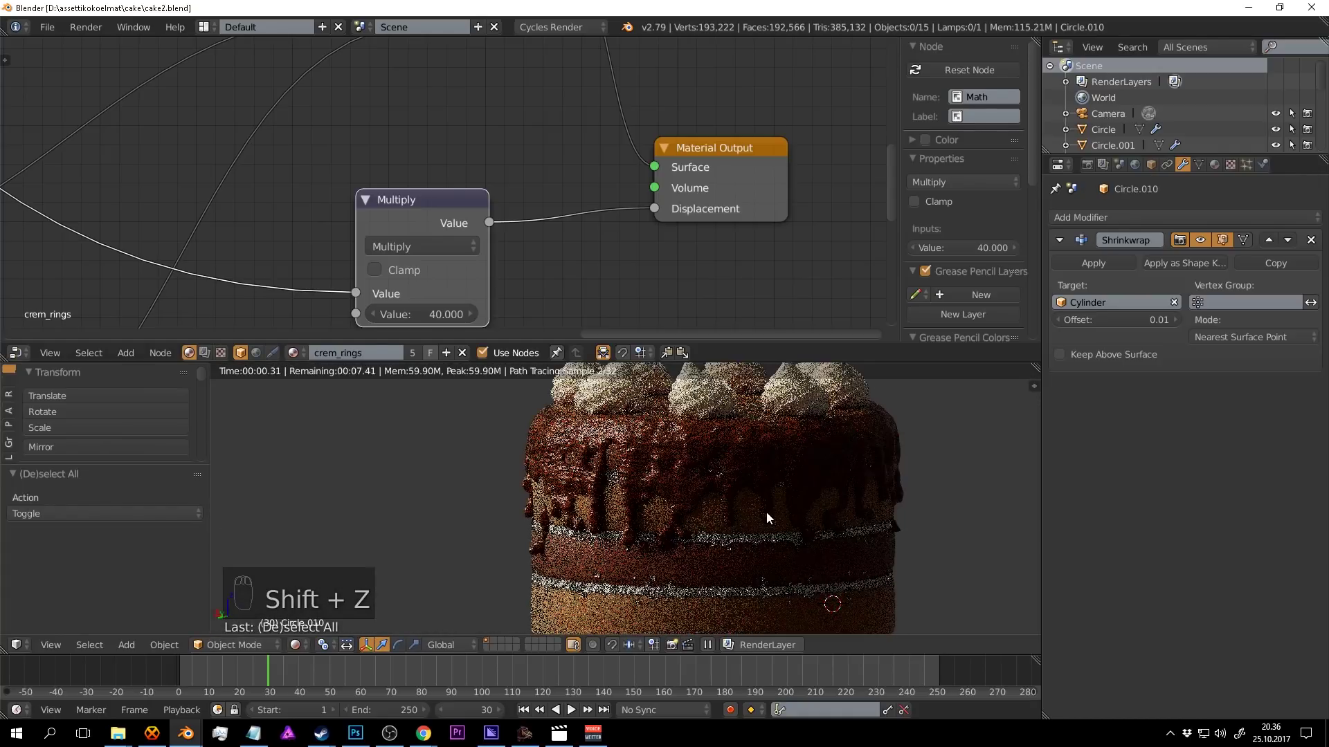
left_click_drag(934, 521, 501, 570)
key("ctrl+s")
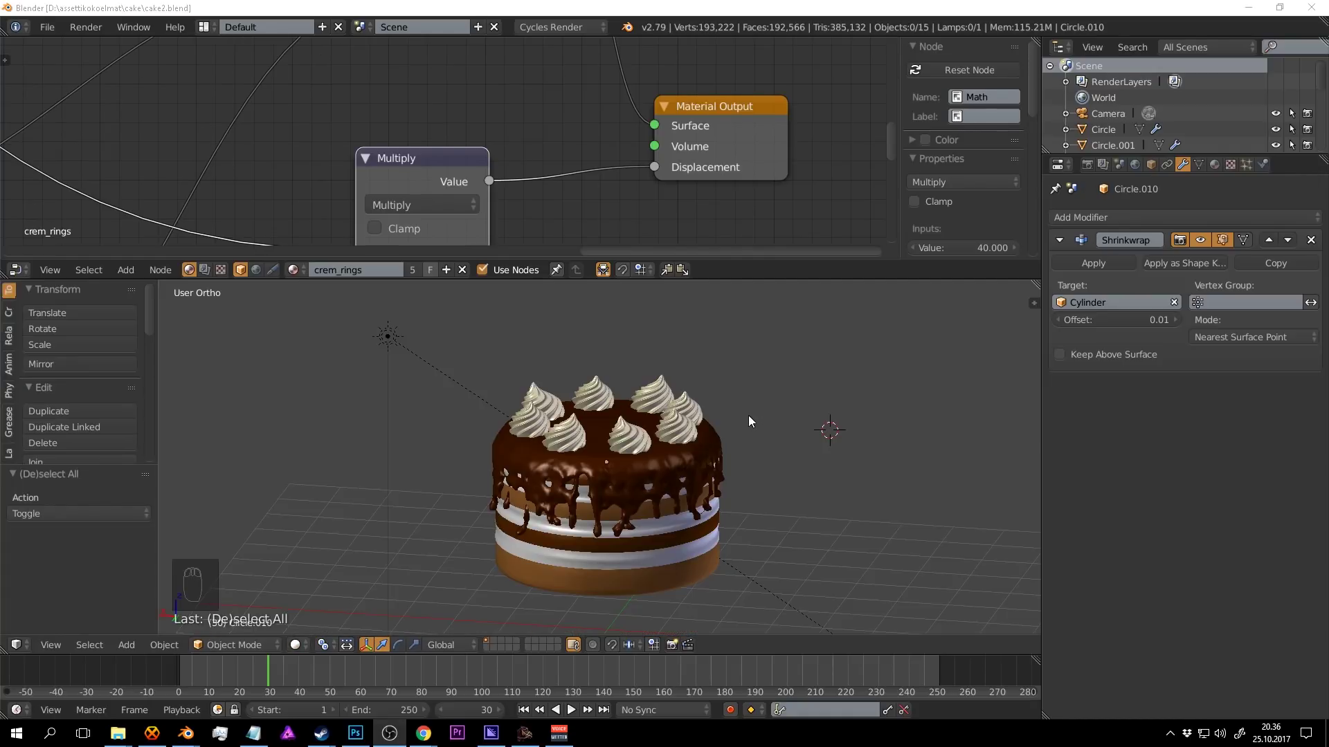
Look onto the cake top and add a new mesh cylinder there.
left_click_drag(752, 413, 720, 72)
left_click_drag(622, 429, 664, 442)
key("shift+a")
middle_click(712, 341)
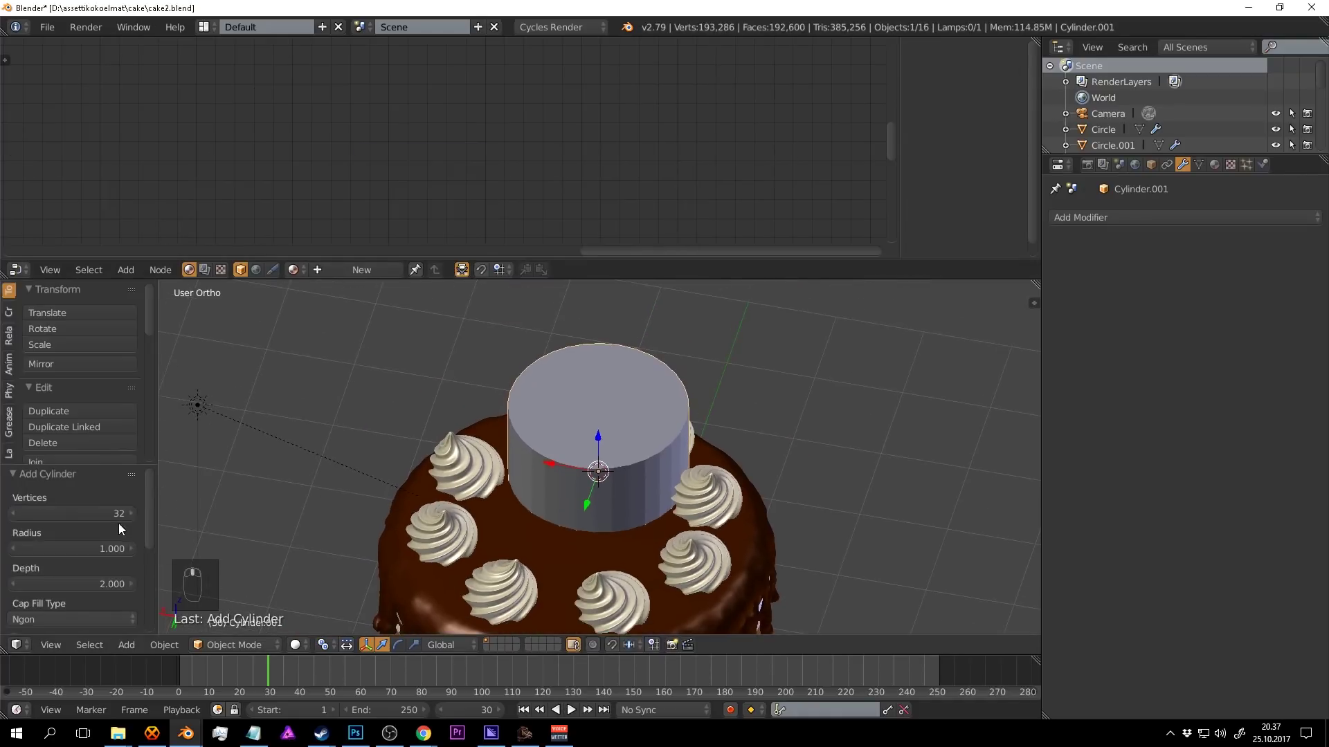
Lower the cylinder's vertex count in the operator panel to eight sides.
left_click_drag(126, 520, 128, 516)
left_click_drag(132, 516, 137, 516)
left_click_drag(709, 489, 640, 418)
left_click_drag(638, 426, 164, 517)
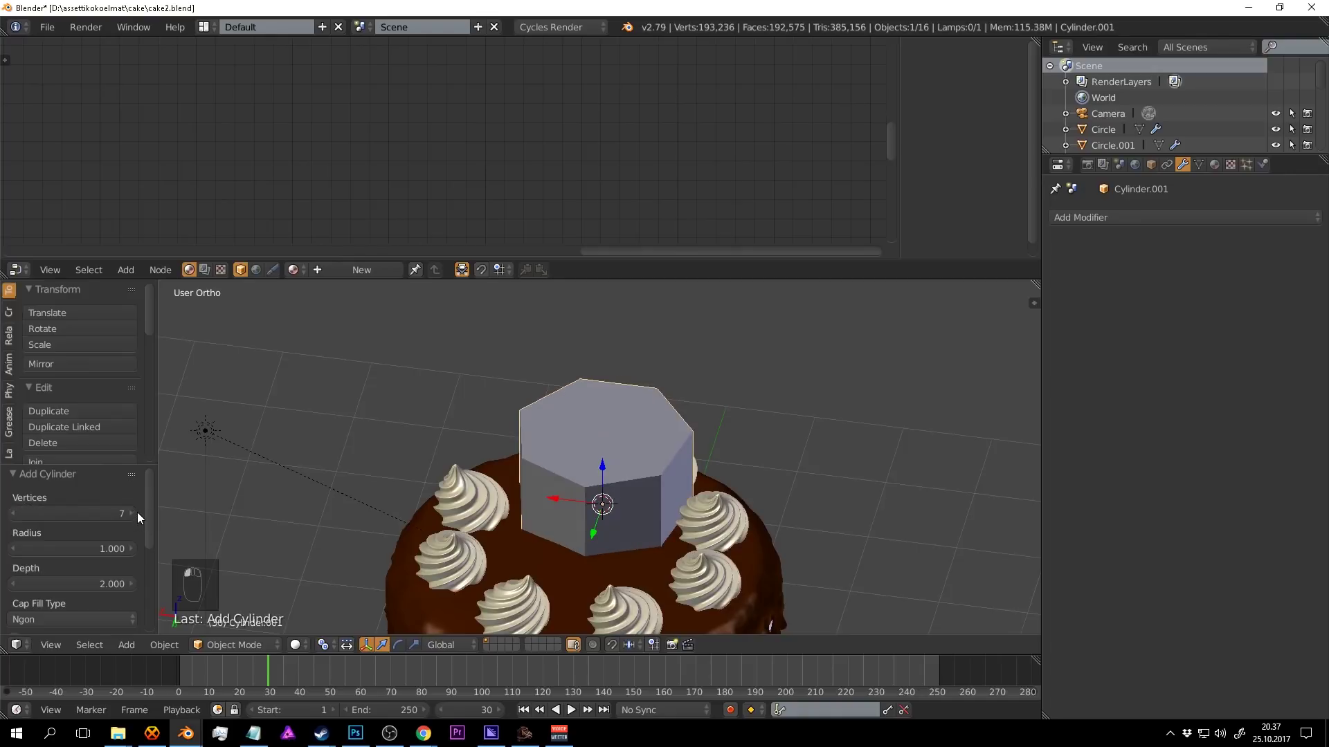
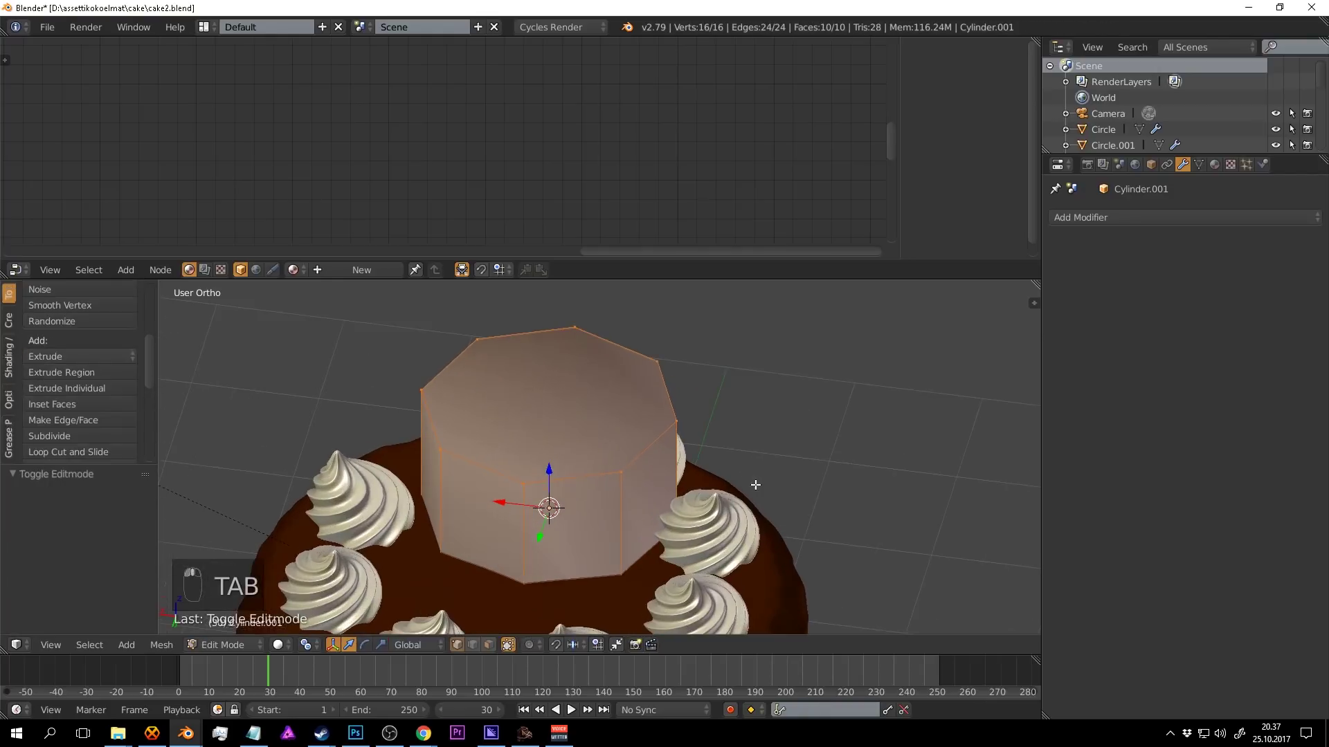
Scale the cylinder into a thin, tall candle and check it in front view.
key("s")
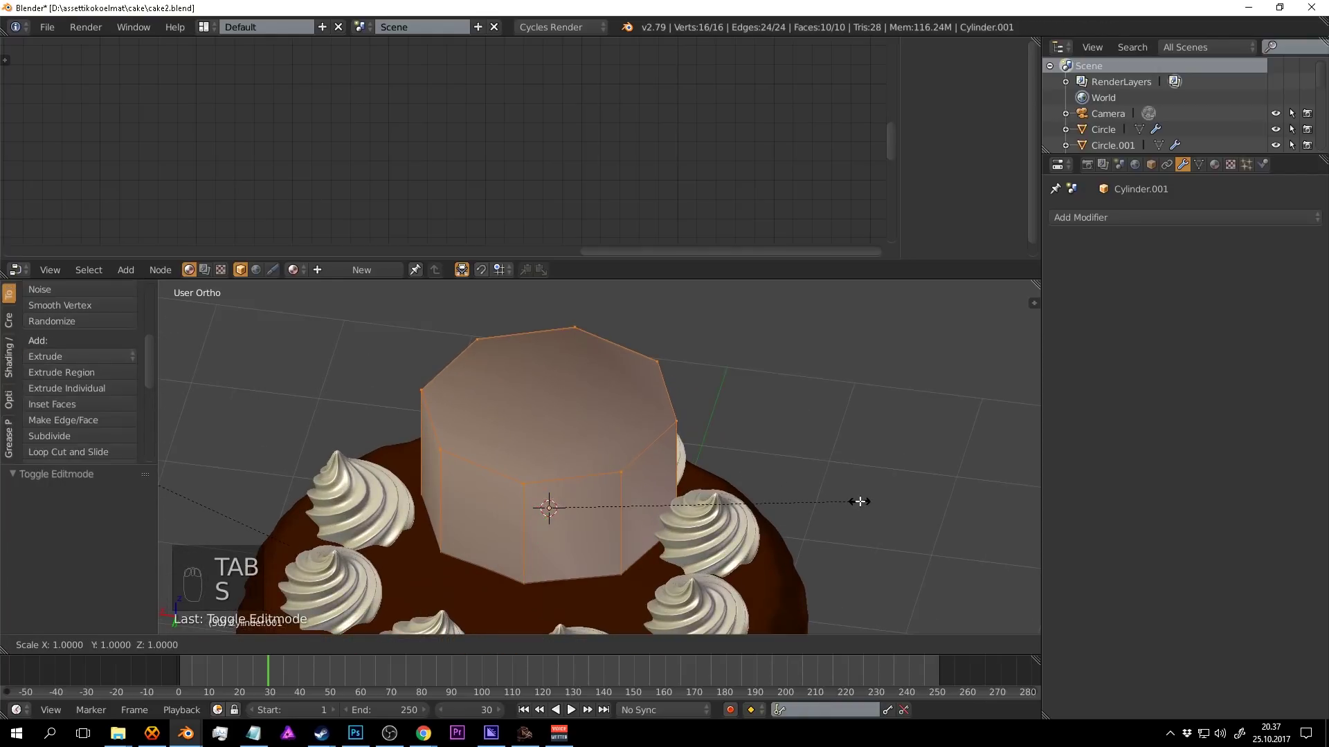
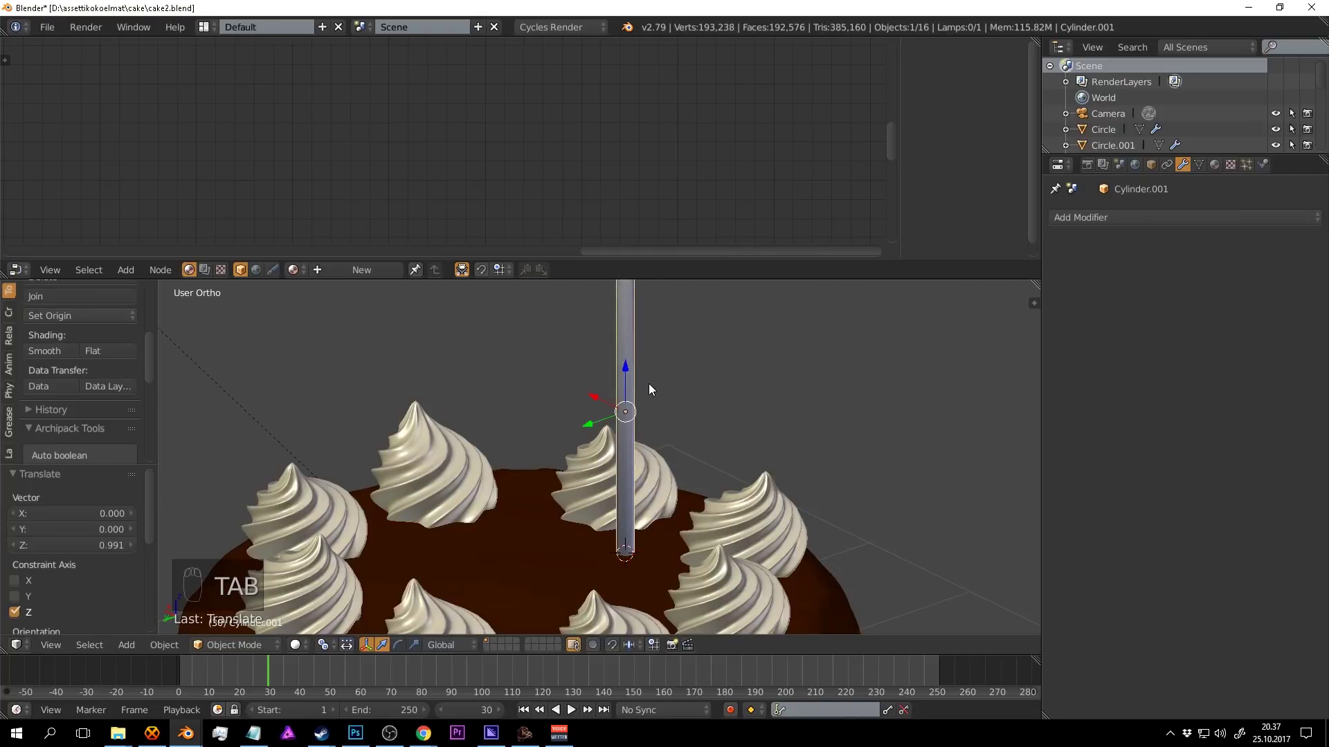
key("KP_1")
middle_click(766, 378)
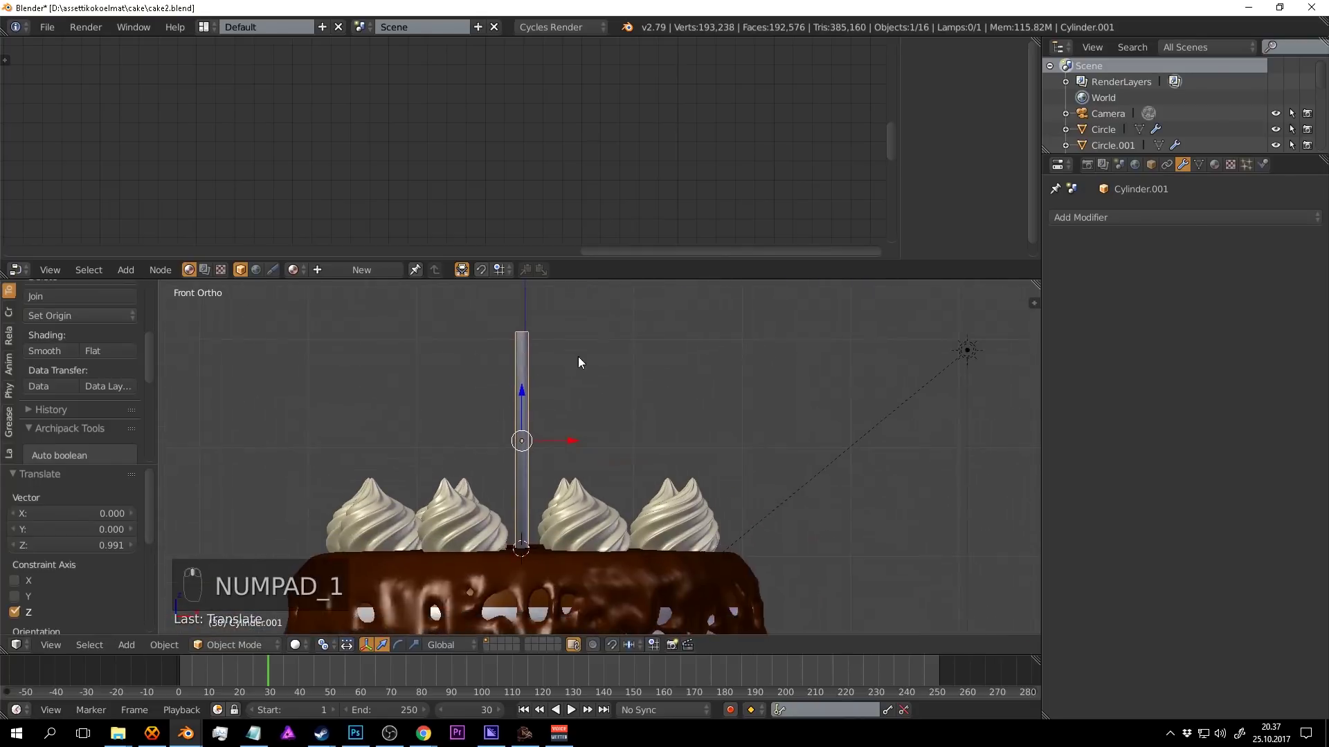
key("Tab")
key("s")
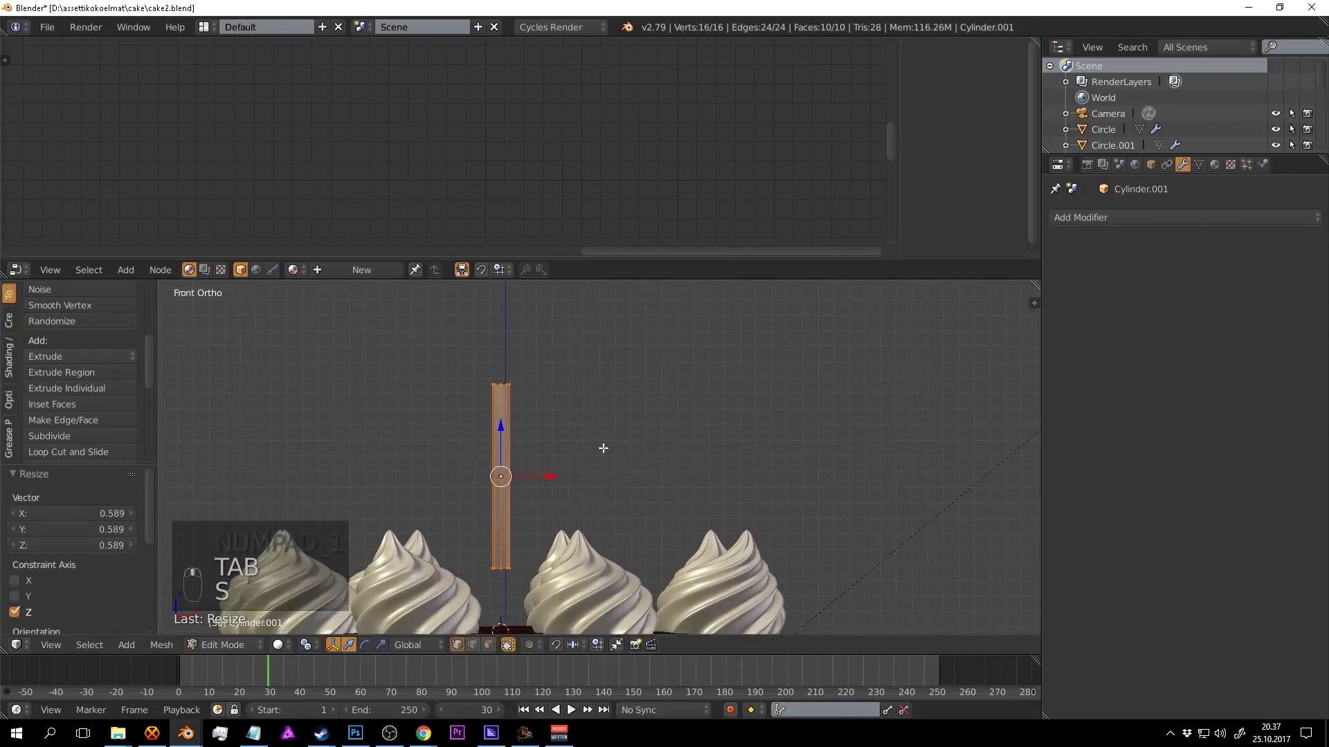
key("Tab")
Isolate the candle in local view and enter Edit Mode with all vertices selected.
left_click_drag(523, 397, 580, 462)
middle_click(593, 417)
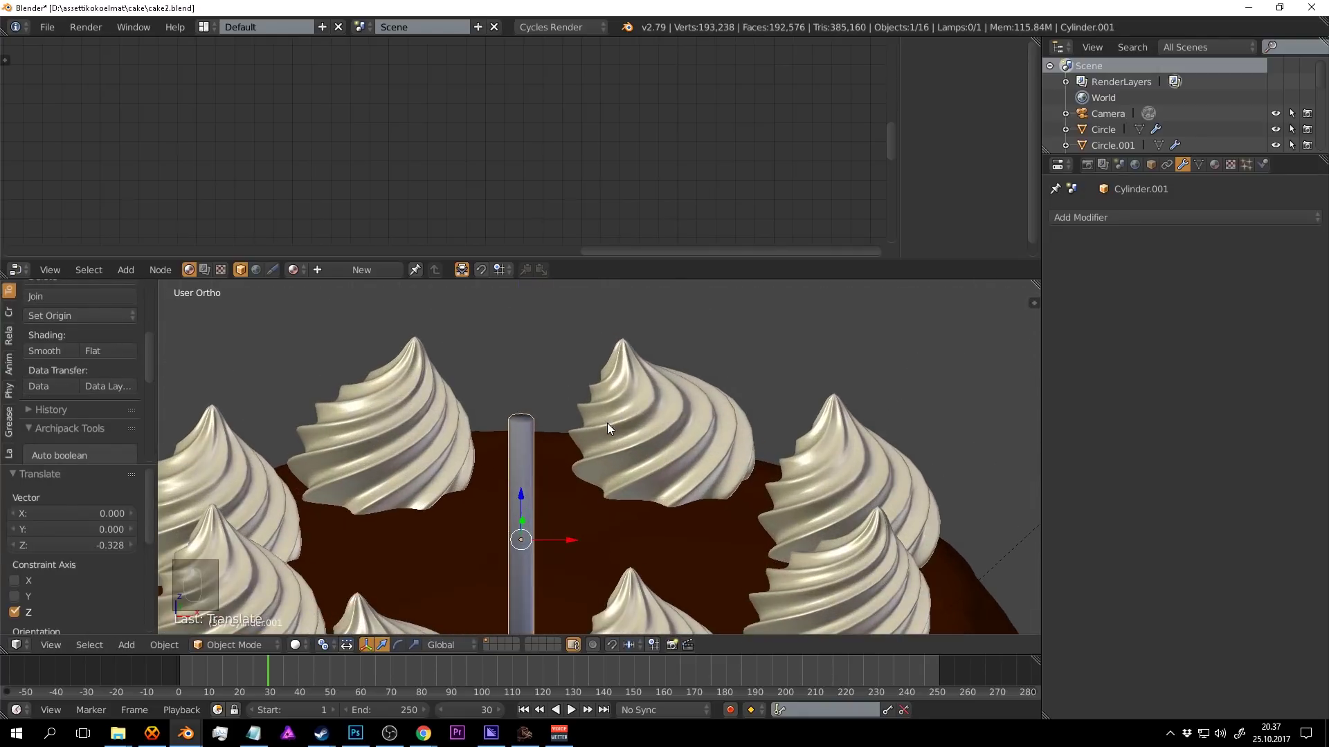
key("KP_Divide")
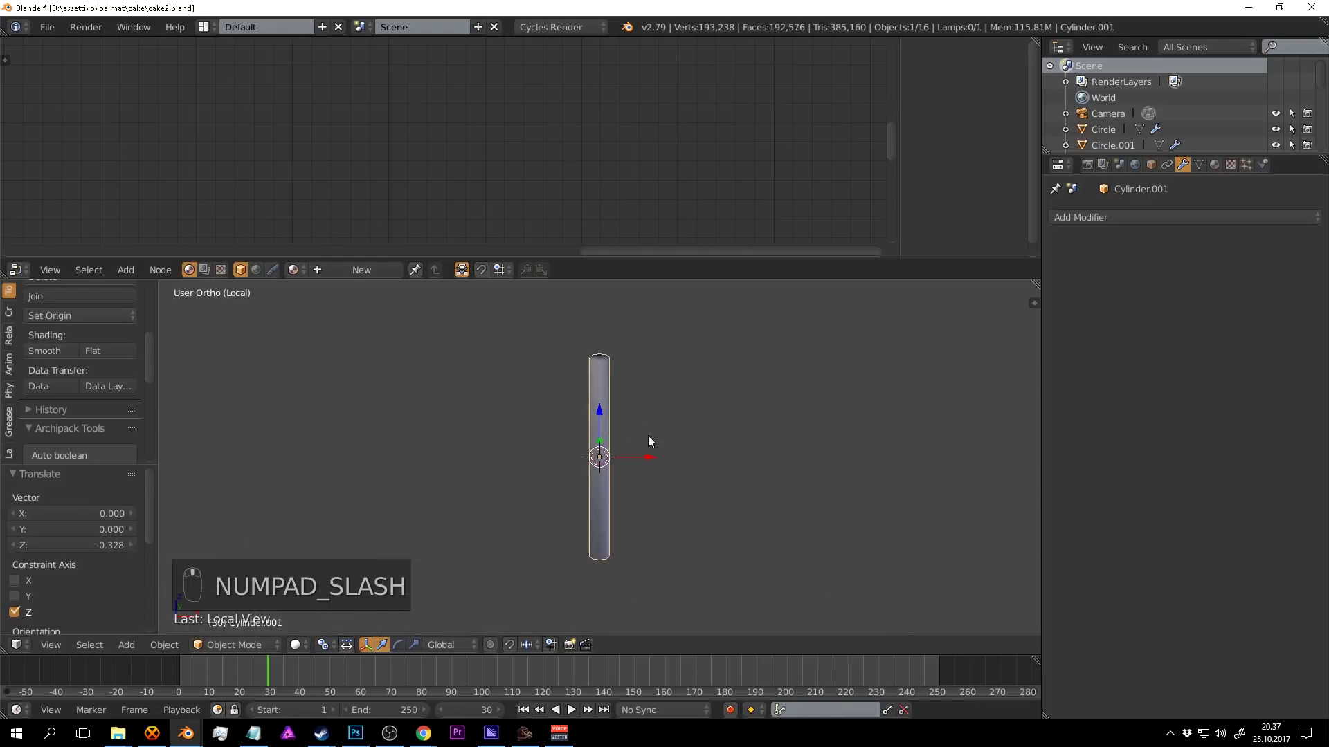
key("Tab")
key("a")
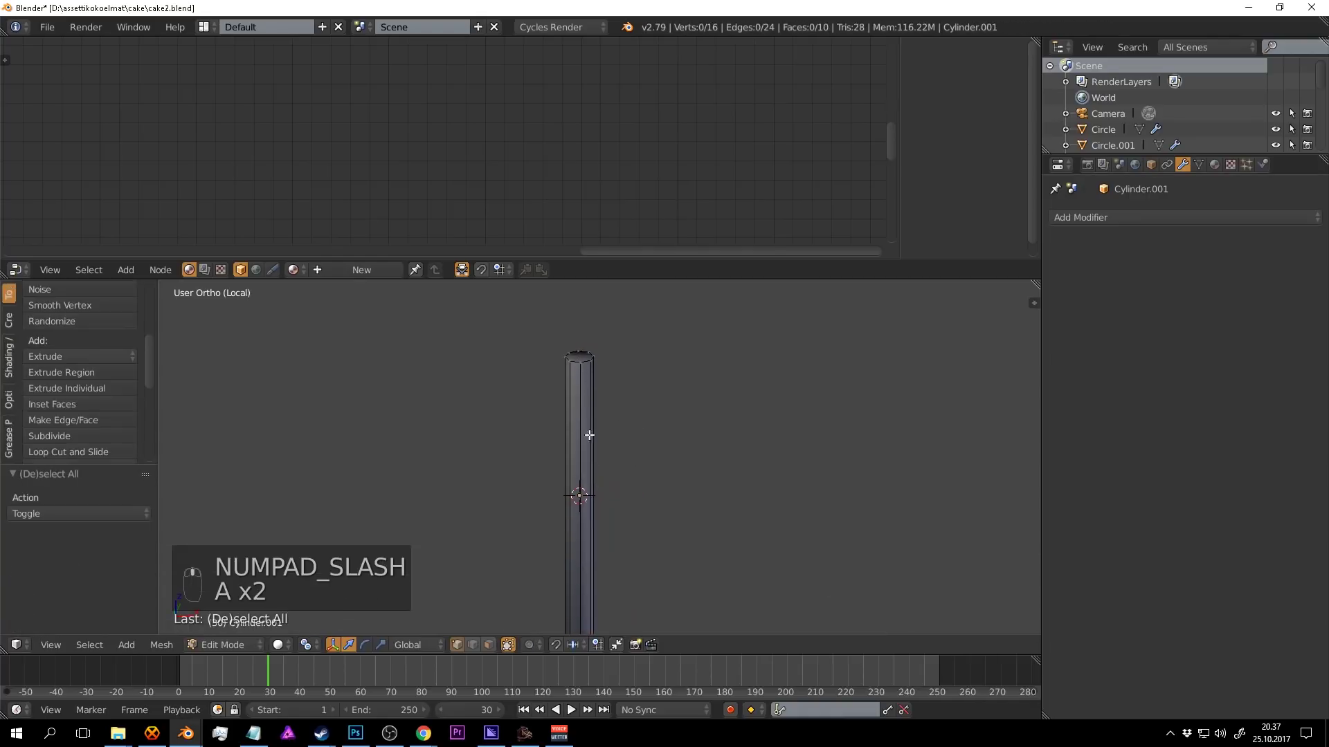
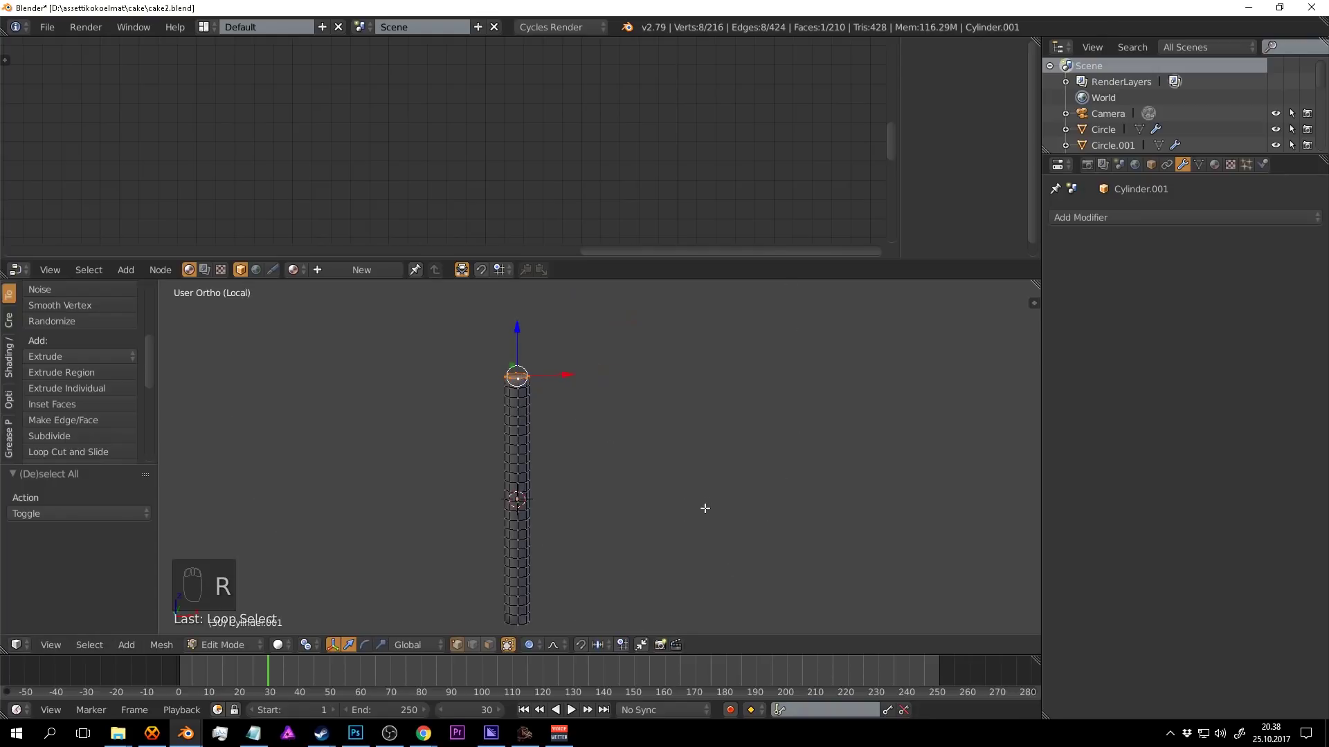
Resize the candle's selected top ring of eight vertices.
key("r")
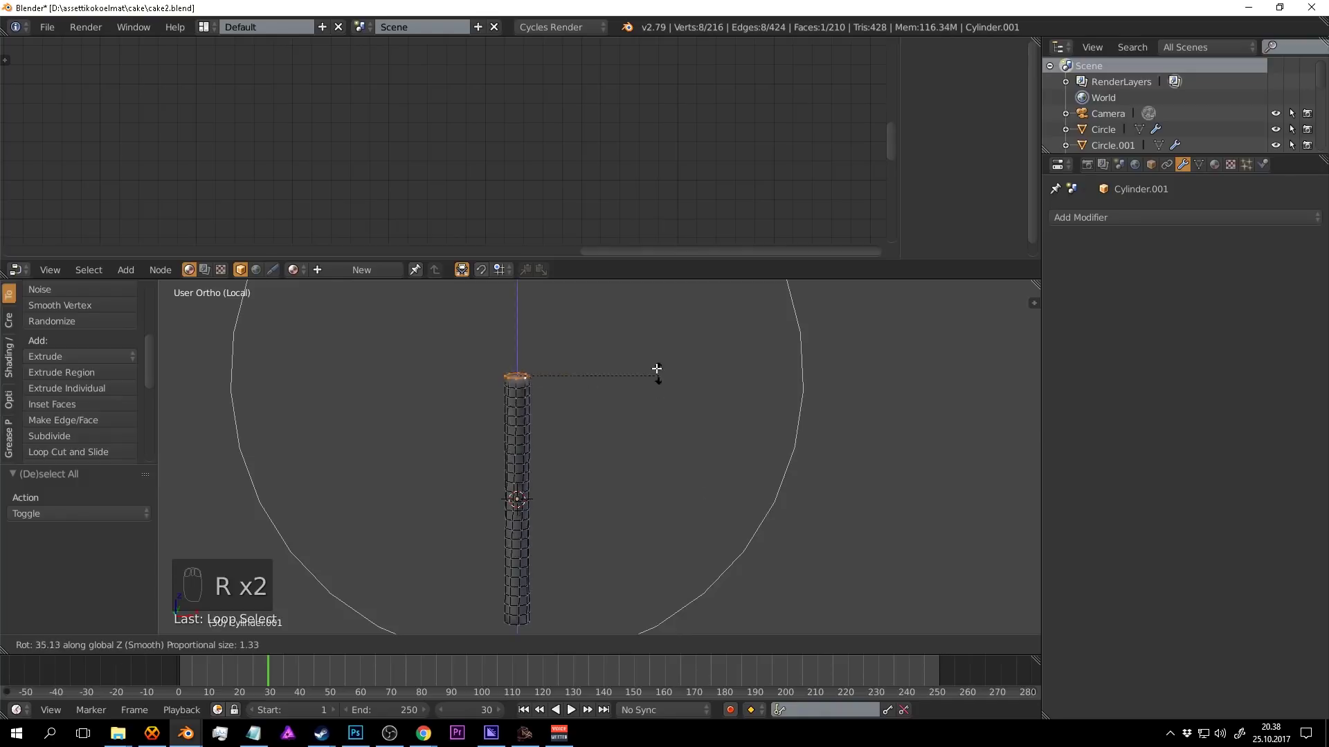
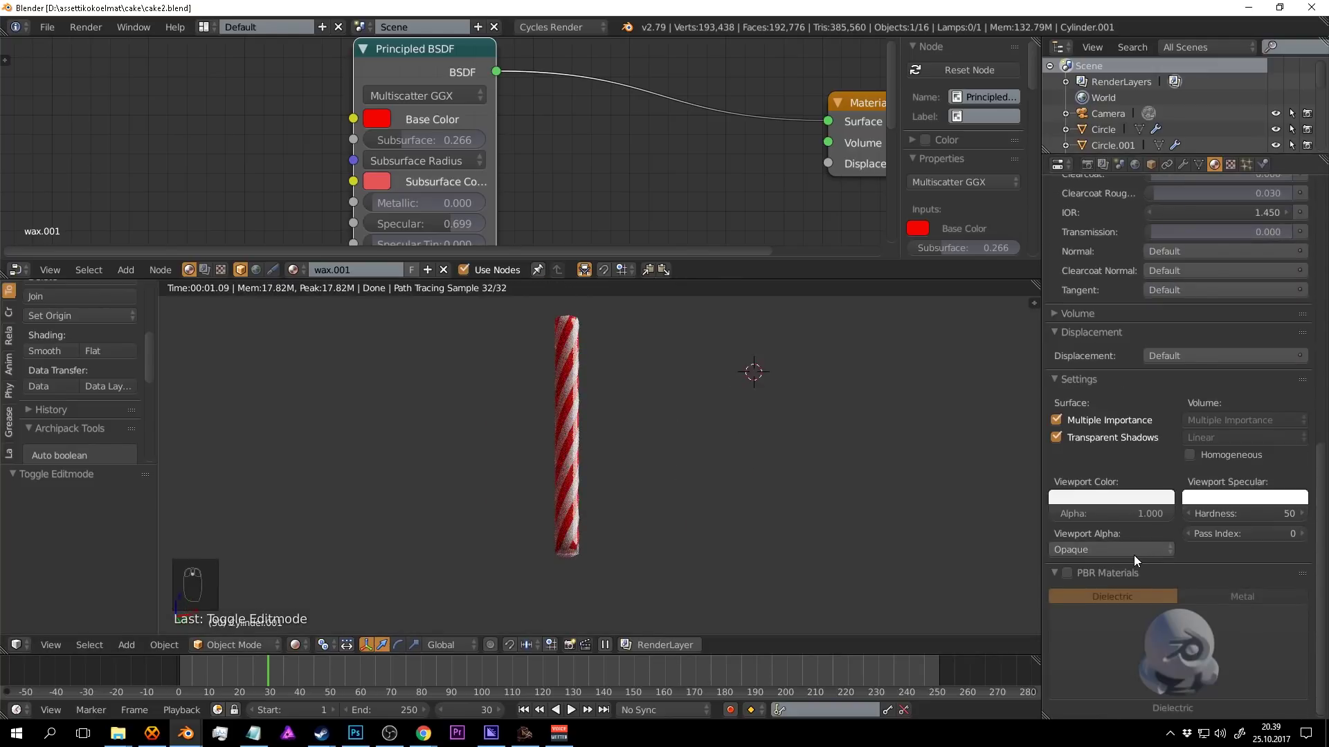
Raise the red wax.001 material's roughness to 0.426 and save.
left_click_drag(1112, 498, 625, 257)
key("s")
key("ctrl+s")
left_click_drag(668, 387, 625, 257)
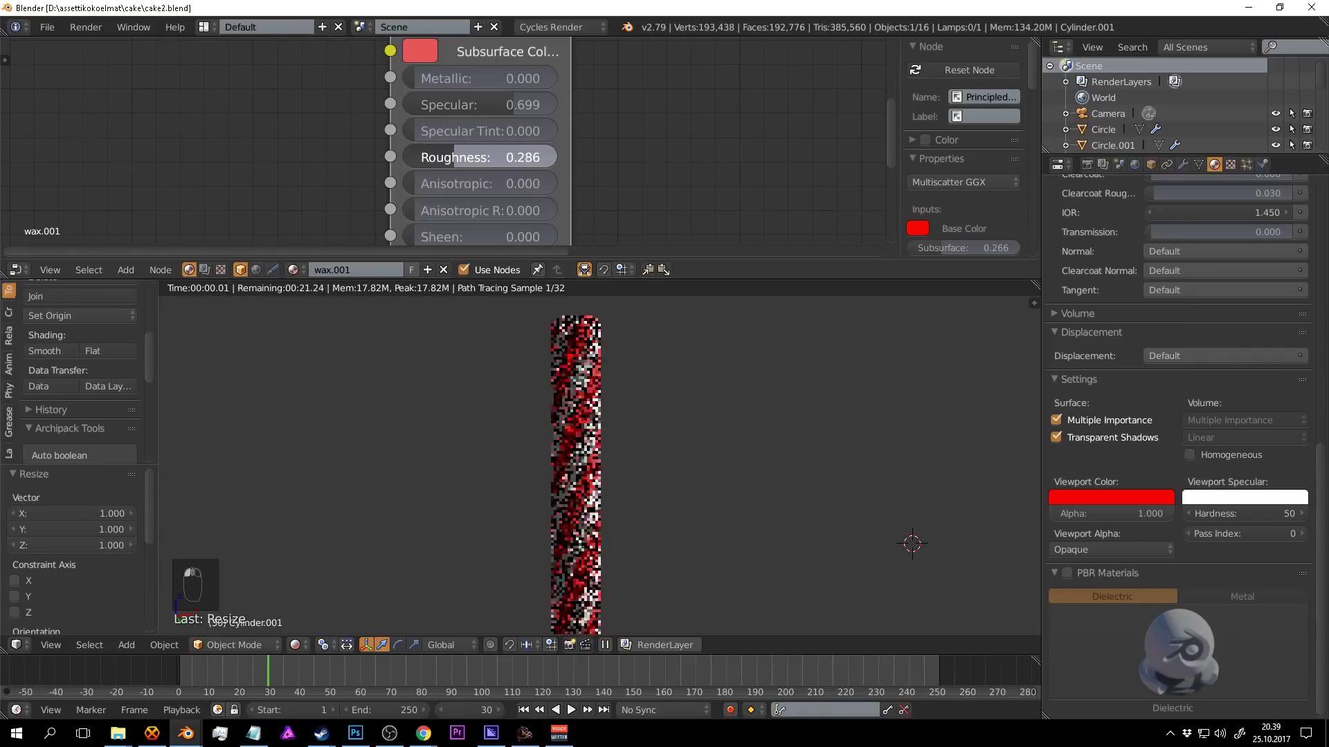
key("ctrl+s")
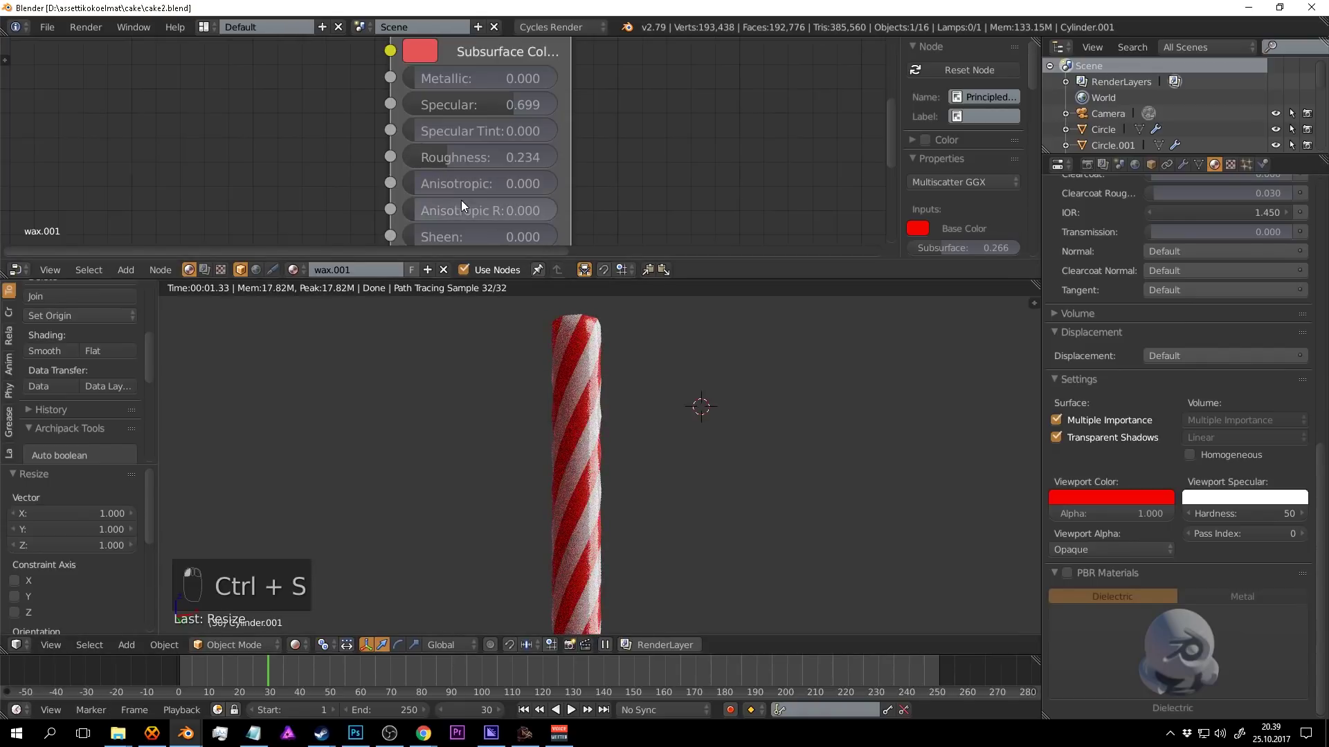
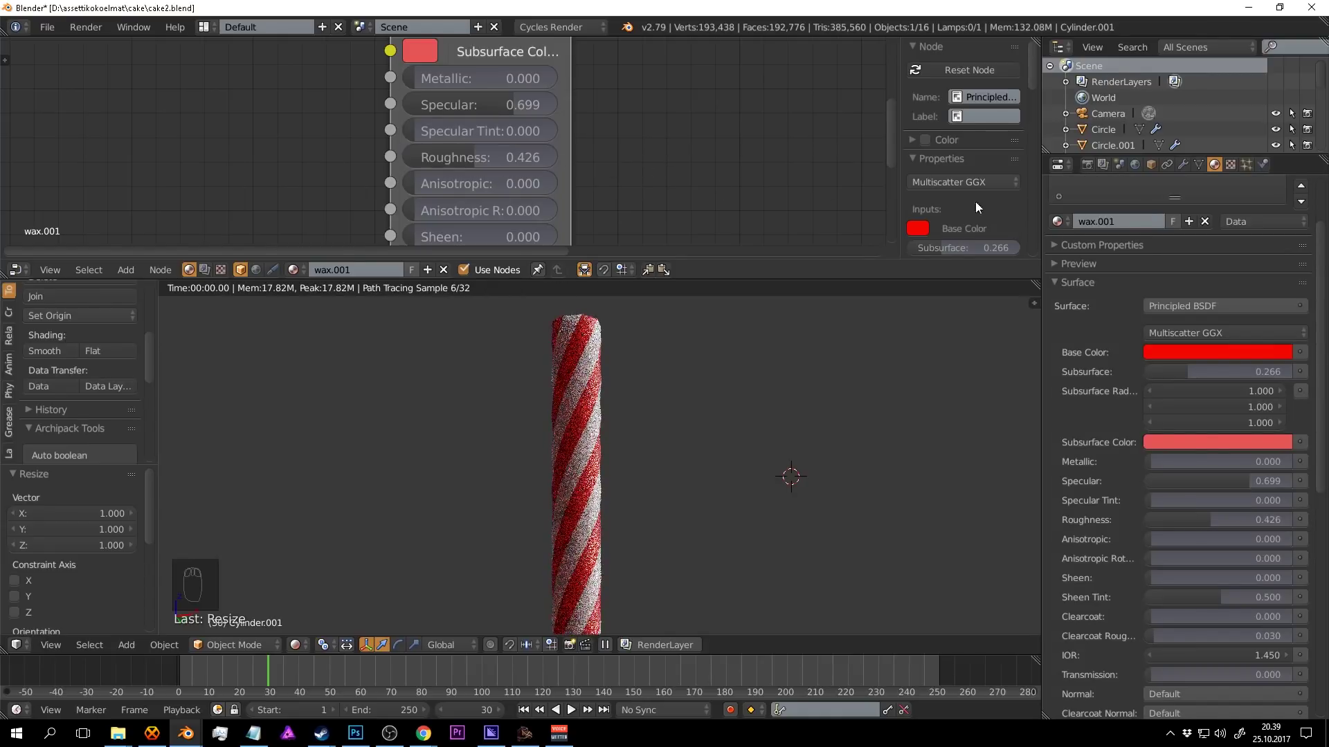
Switch to the white wax material and set its roughness to 0.426 to match.
middle_click(1134, 218)
left_click_drag(1089, 228, 653, 453)
key("ctrl+s")
left_click_drag(633, 432, 621, 425)
key("shift+z")
Extrude the candle base vertices outward into petal points and preview with rendered shading.
key("Tab")
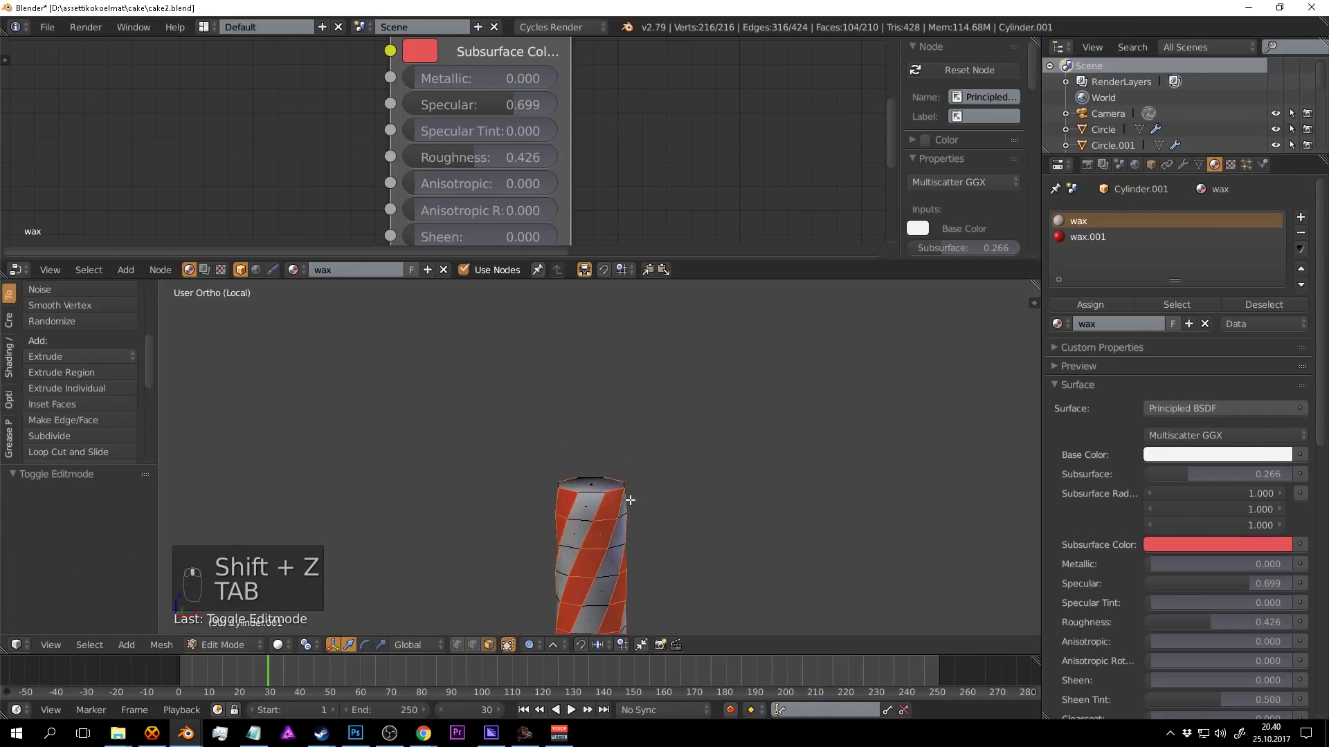
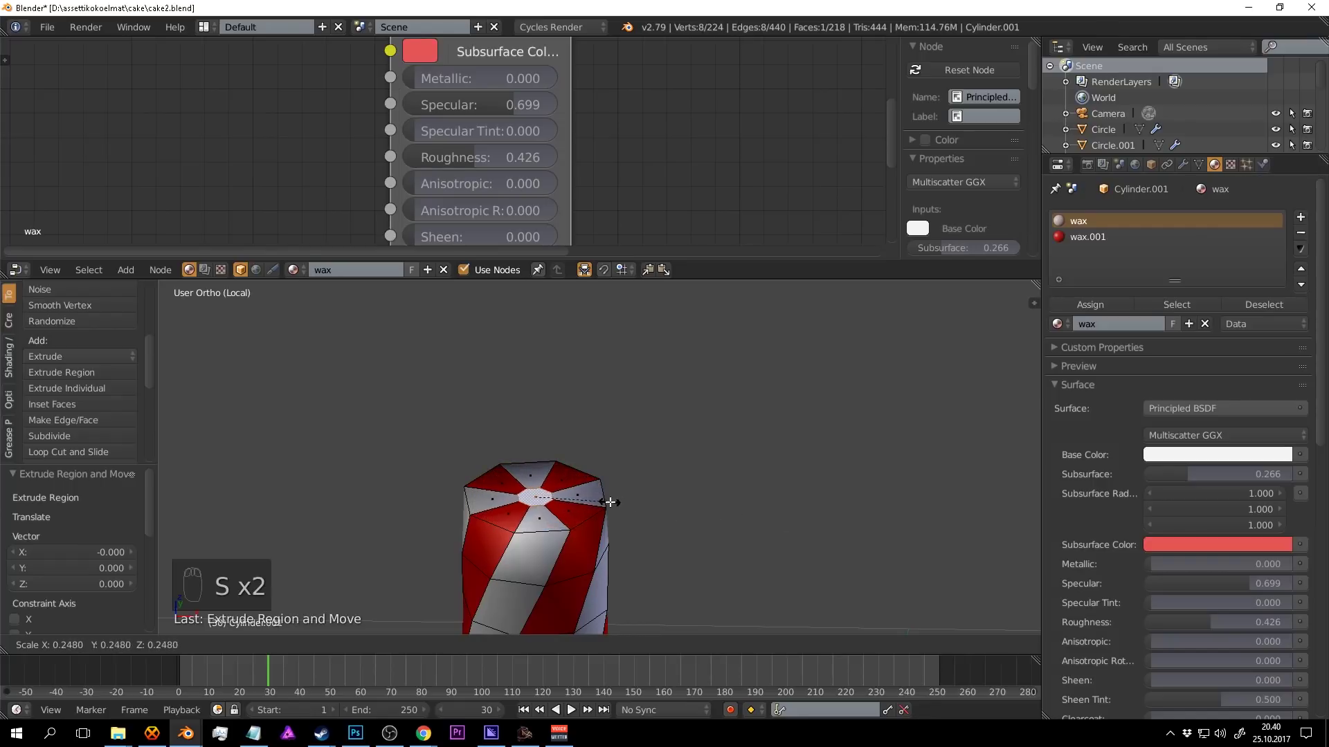
key("e")
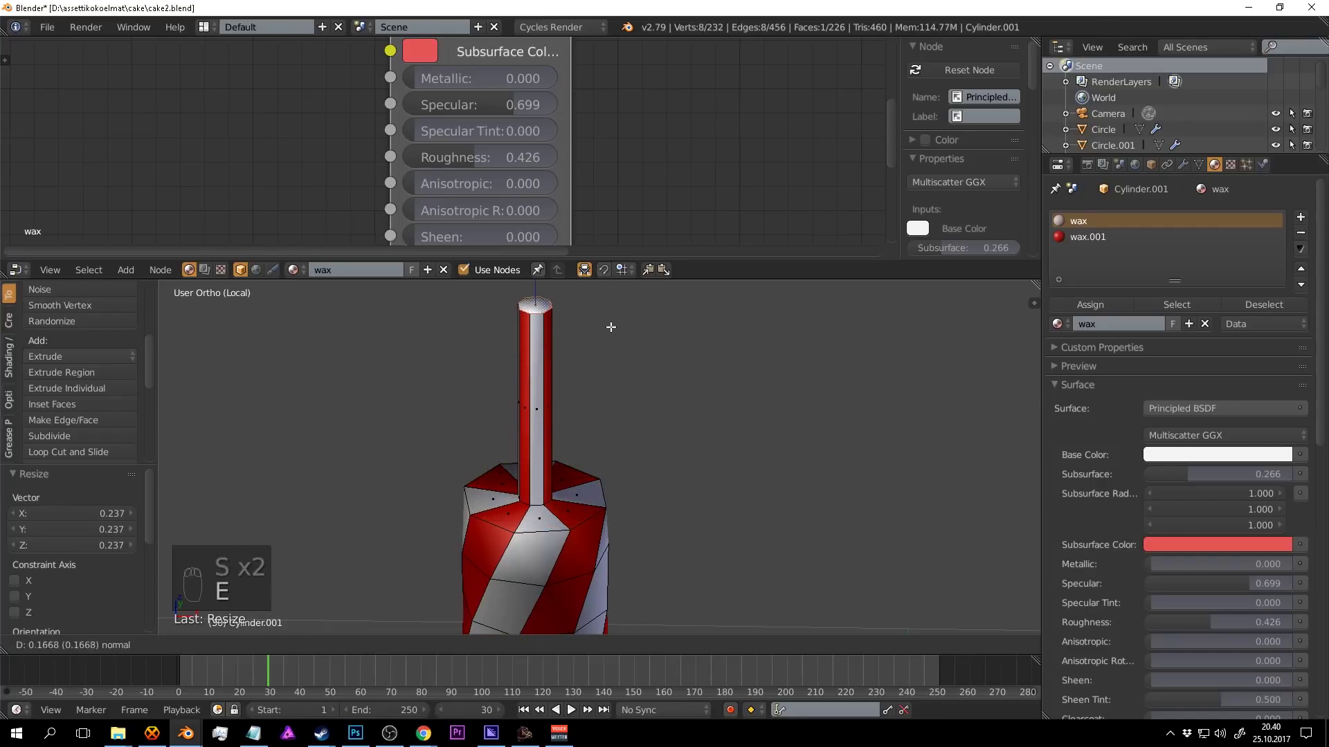
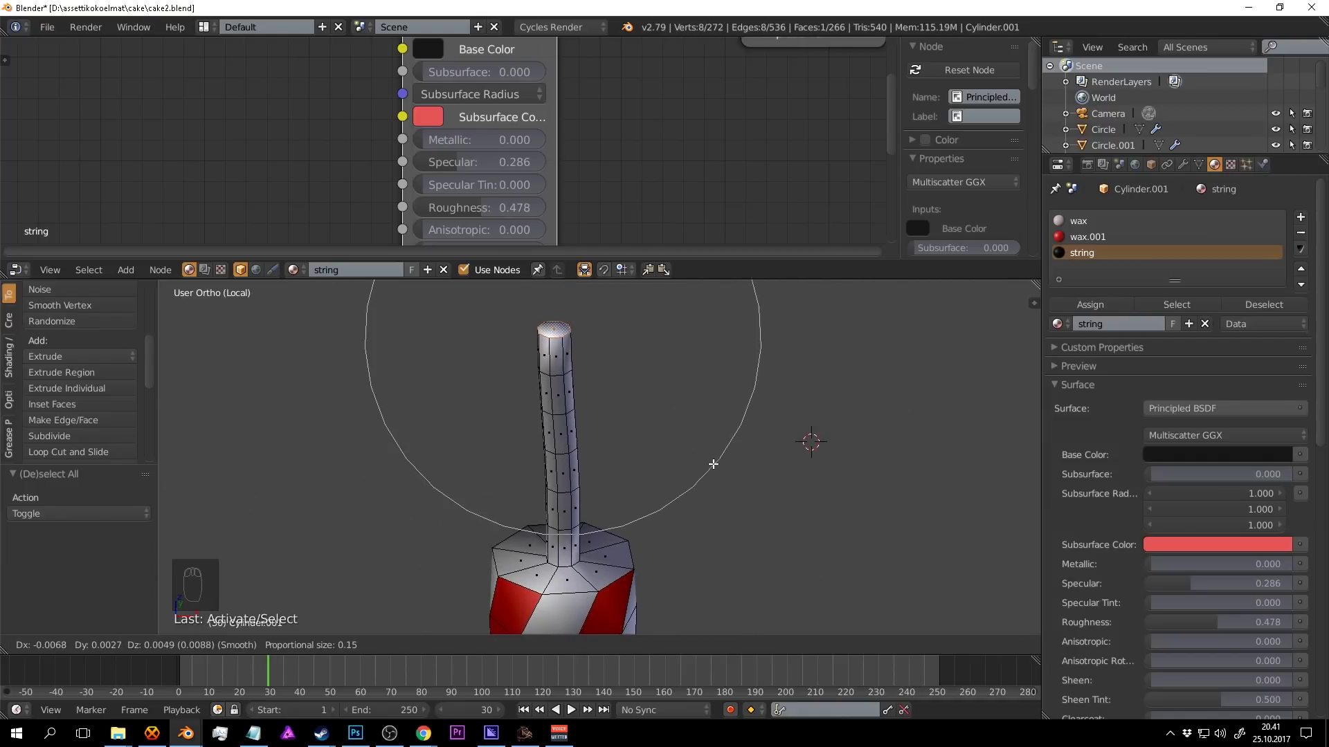
key("r")
key("Tab")
middle_click(792, 506)
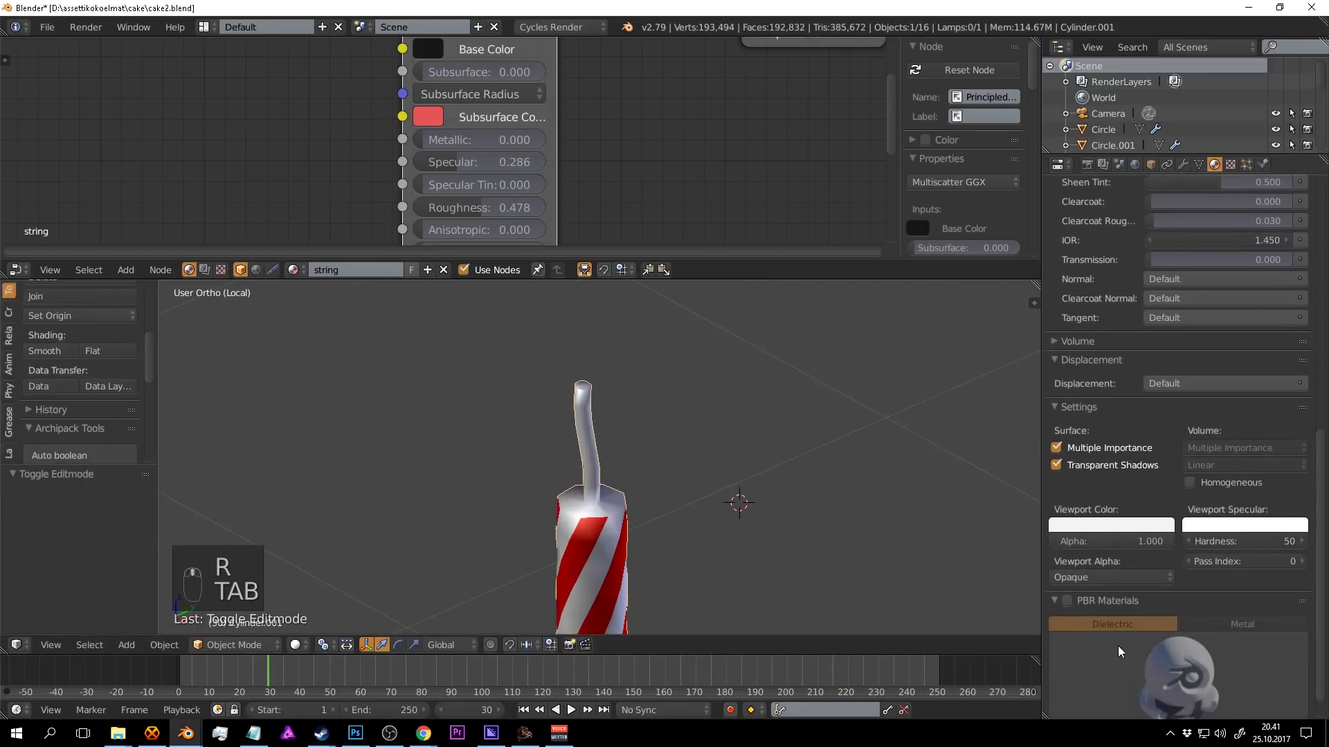
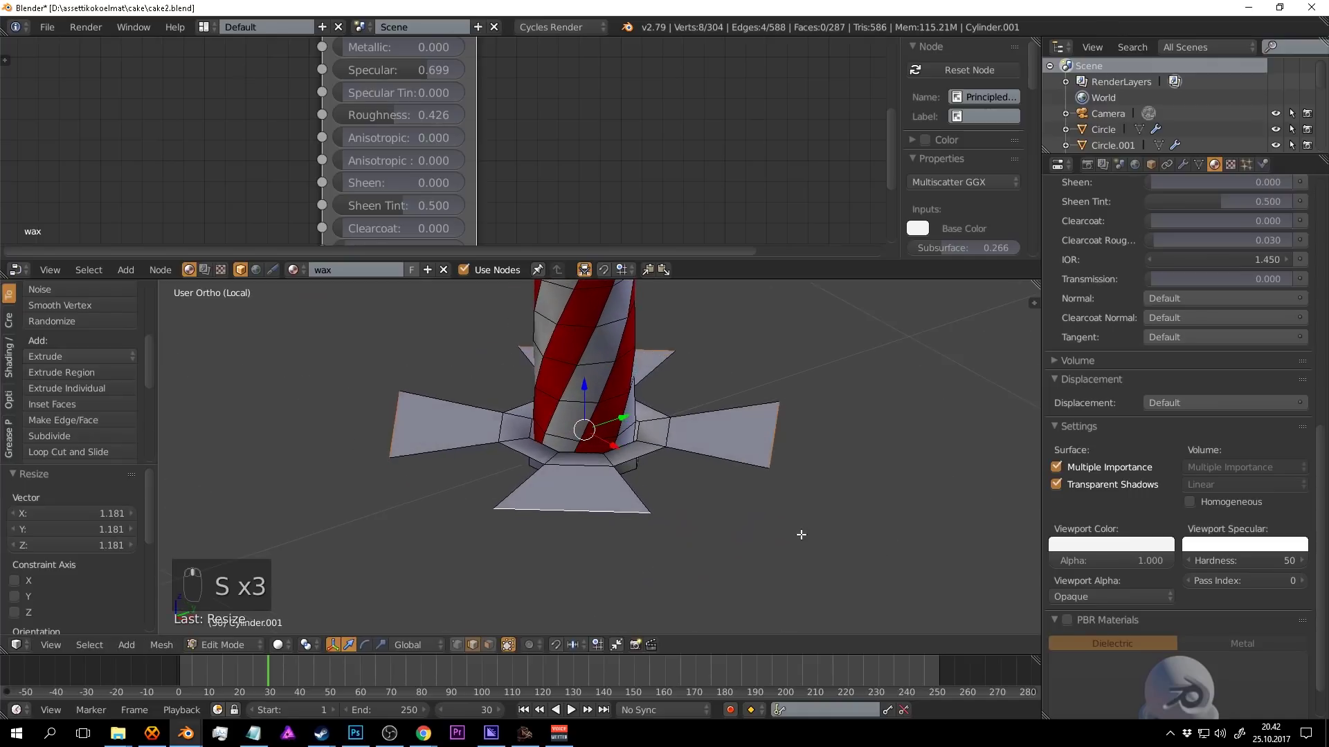
Scale the petal tip vertices to round the pointed flaps into smooth petals.
key("s")
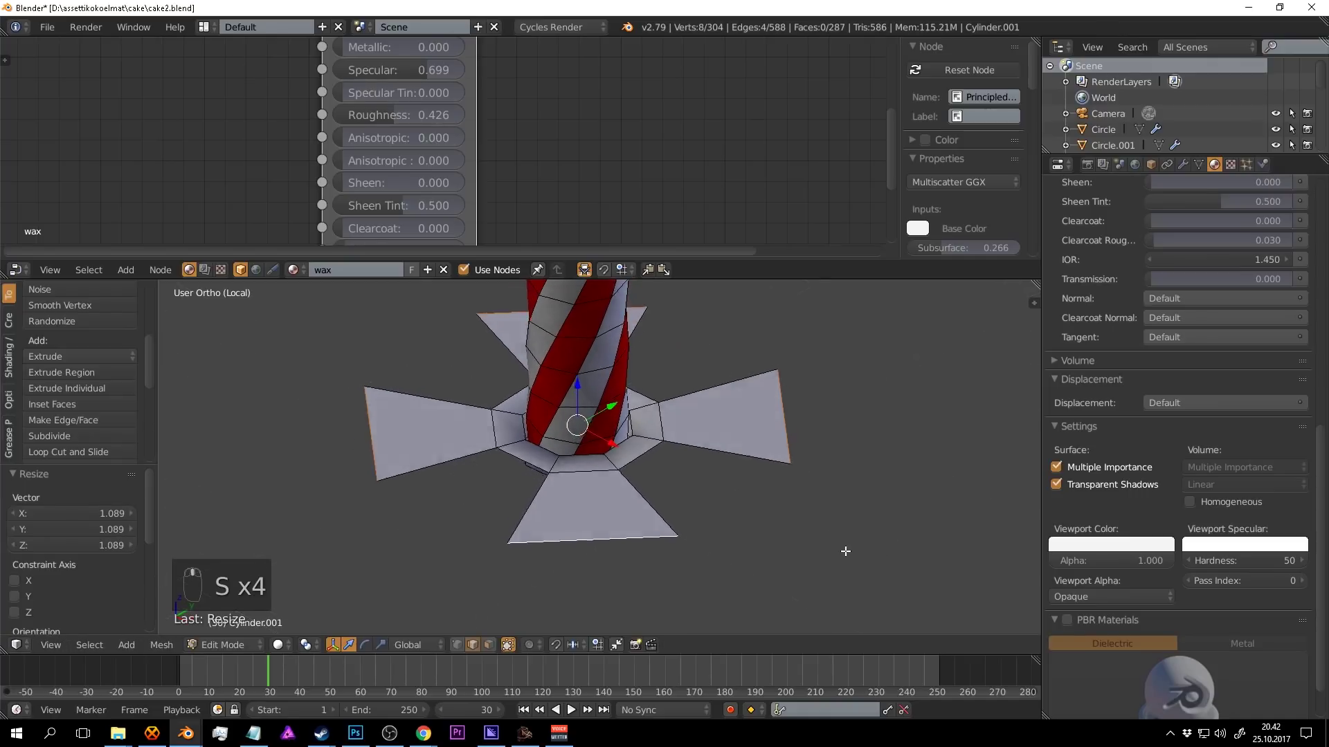
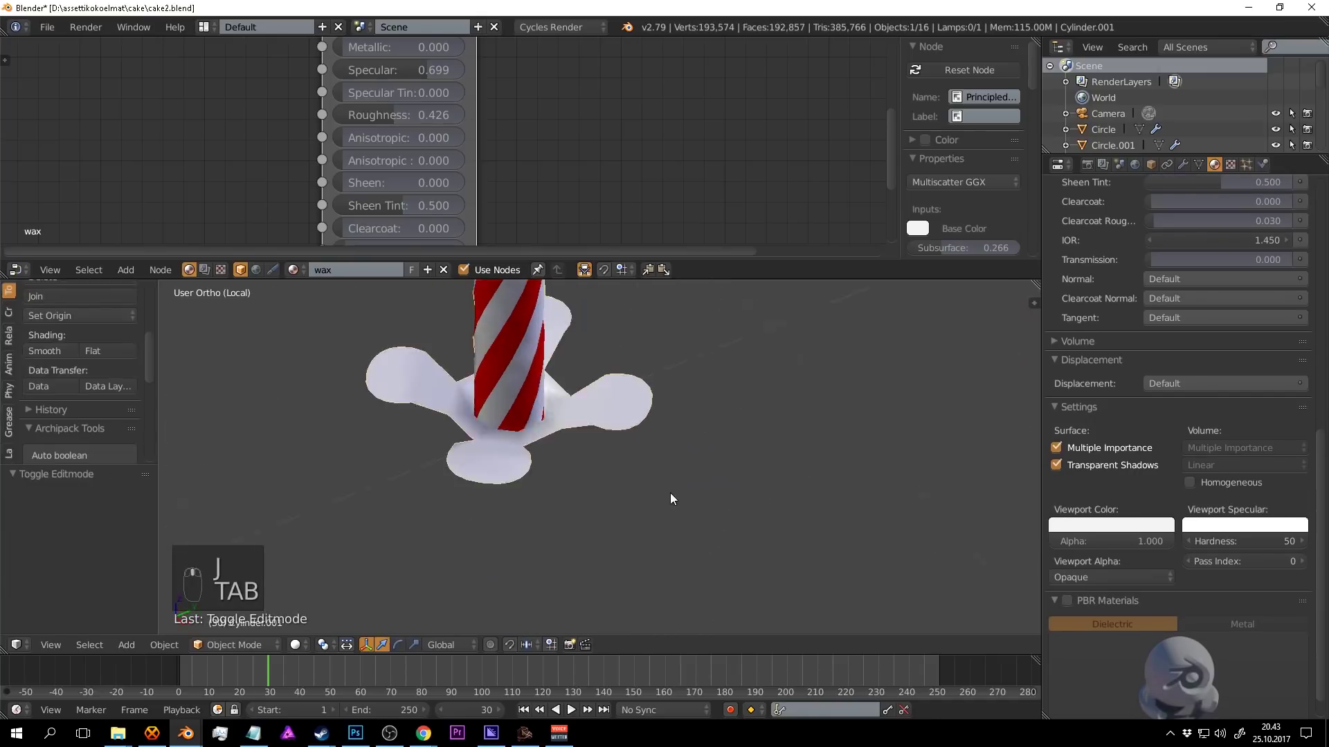
Extrude and scale the flat petal faces for thickness, then circle-select the underside vertices.
key("Tab")
key("a")
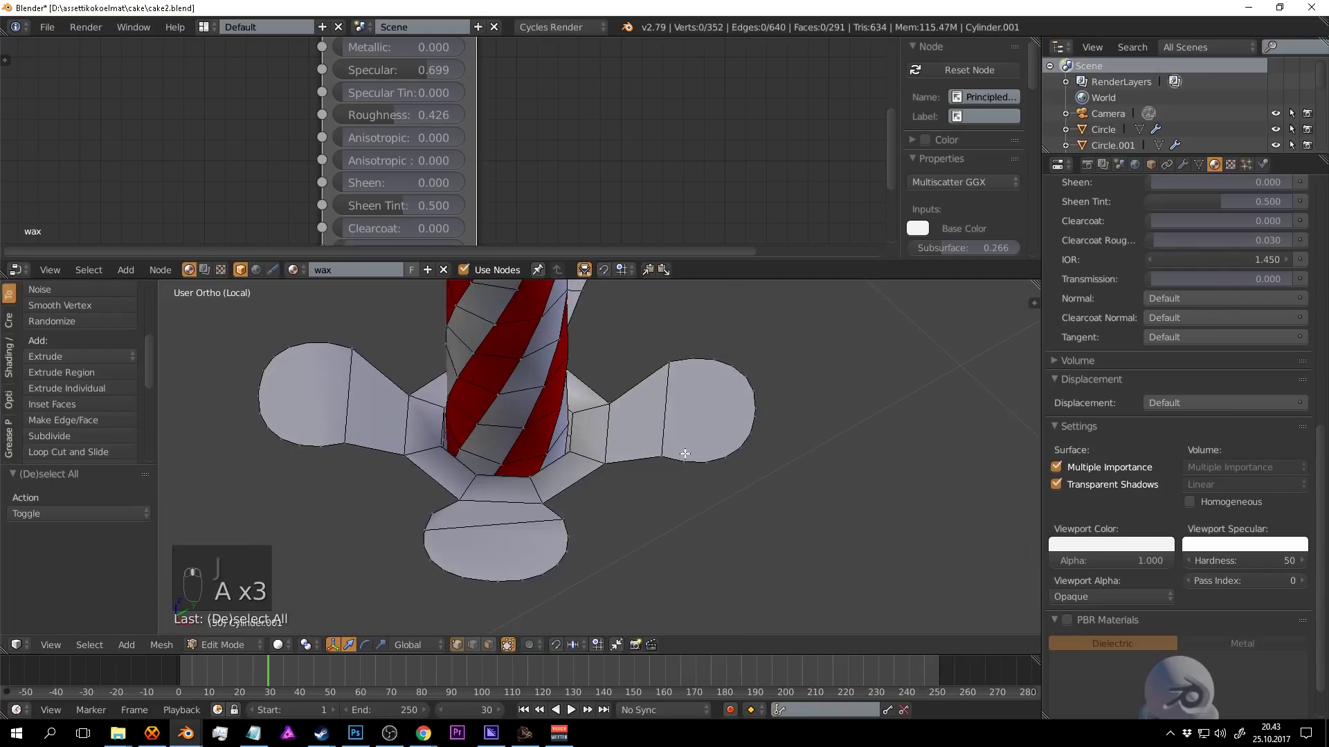
key("l")
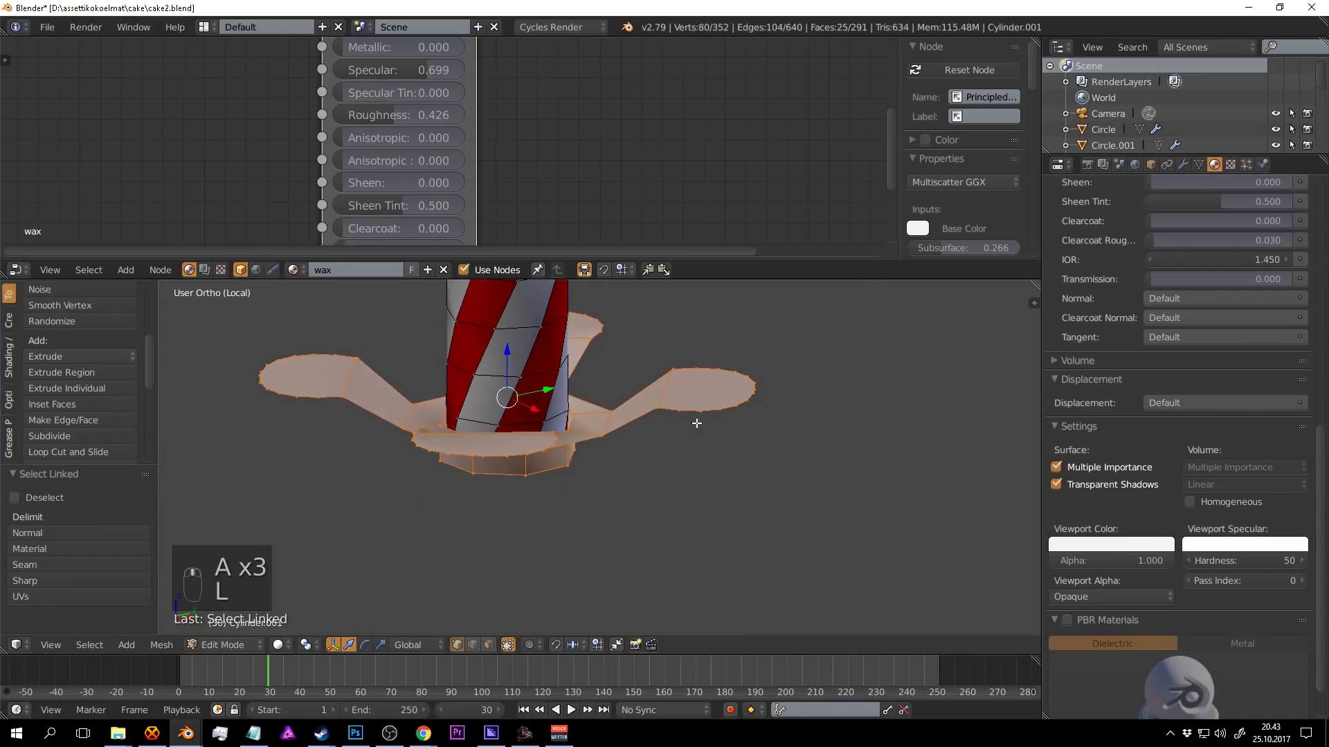
key("e")
key("s")
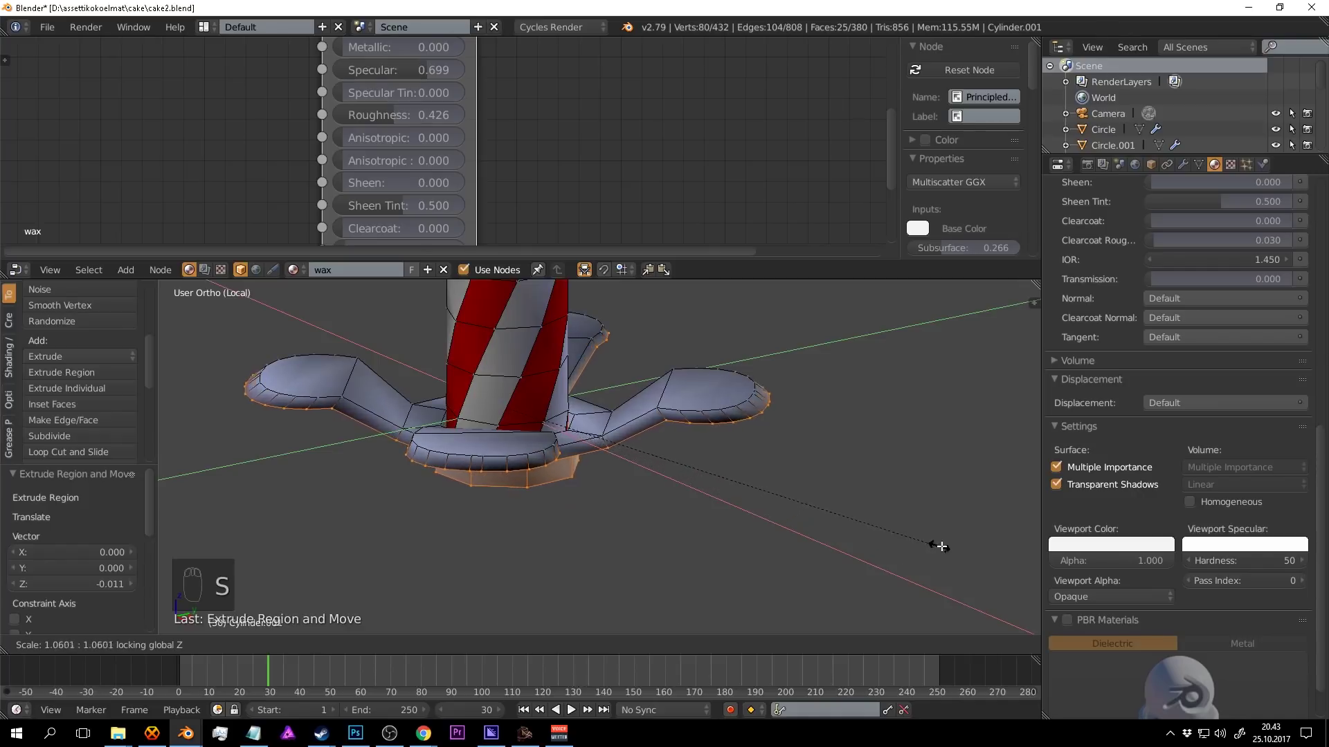
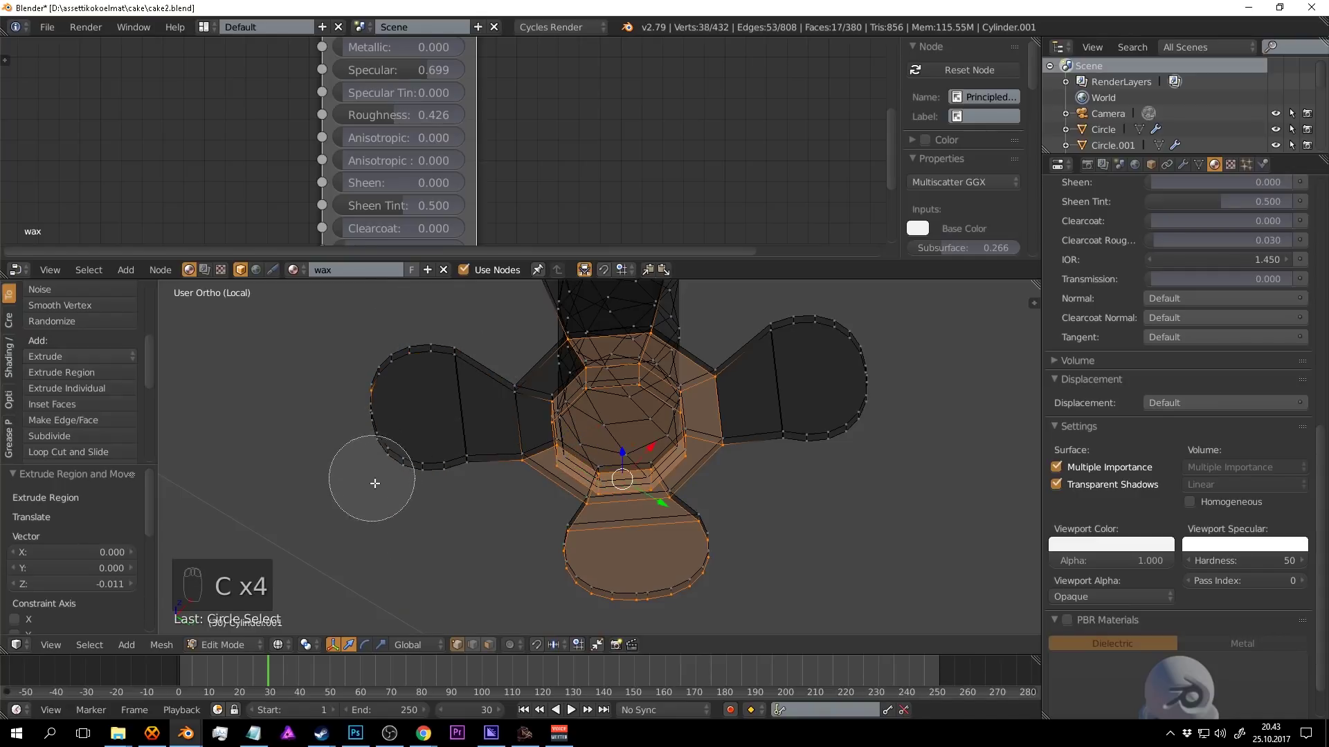
key("c")
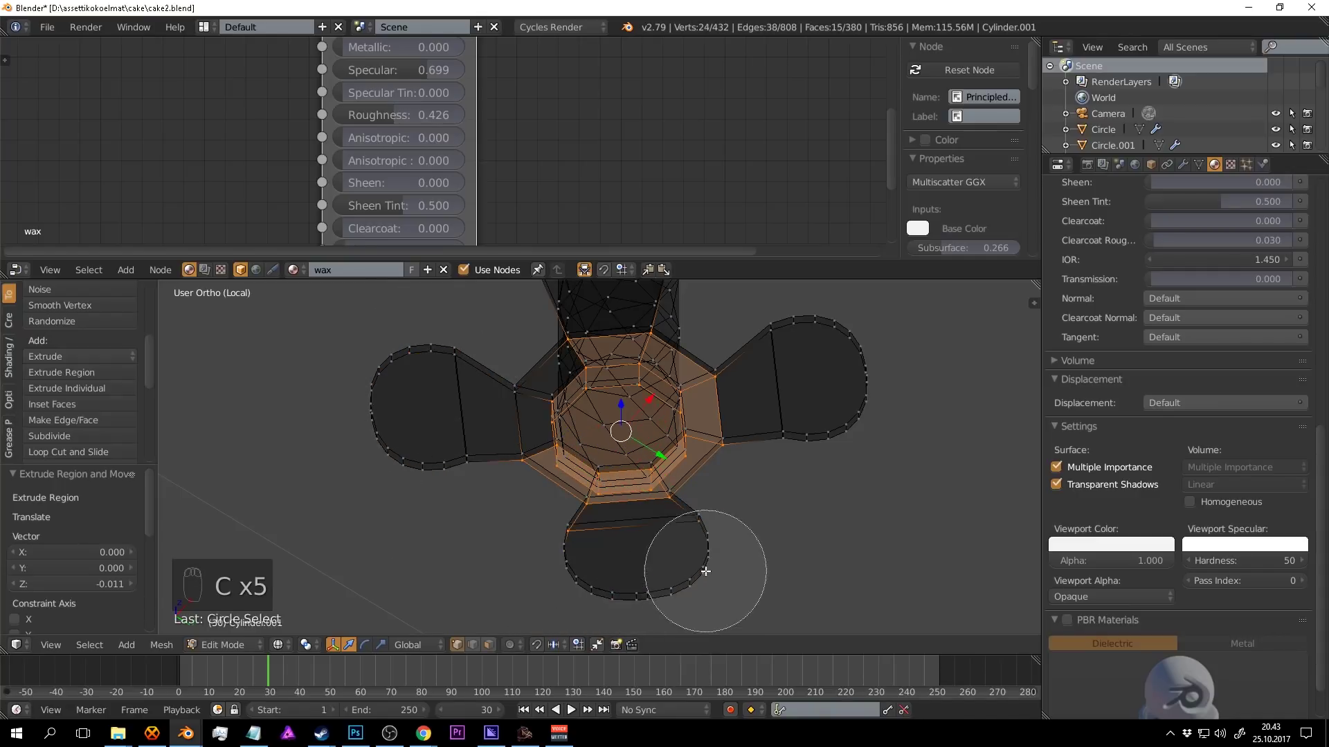
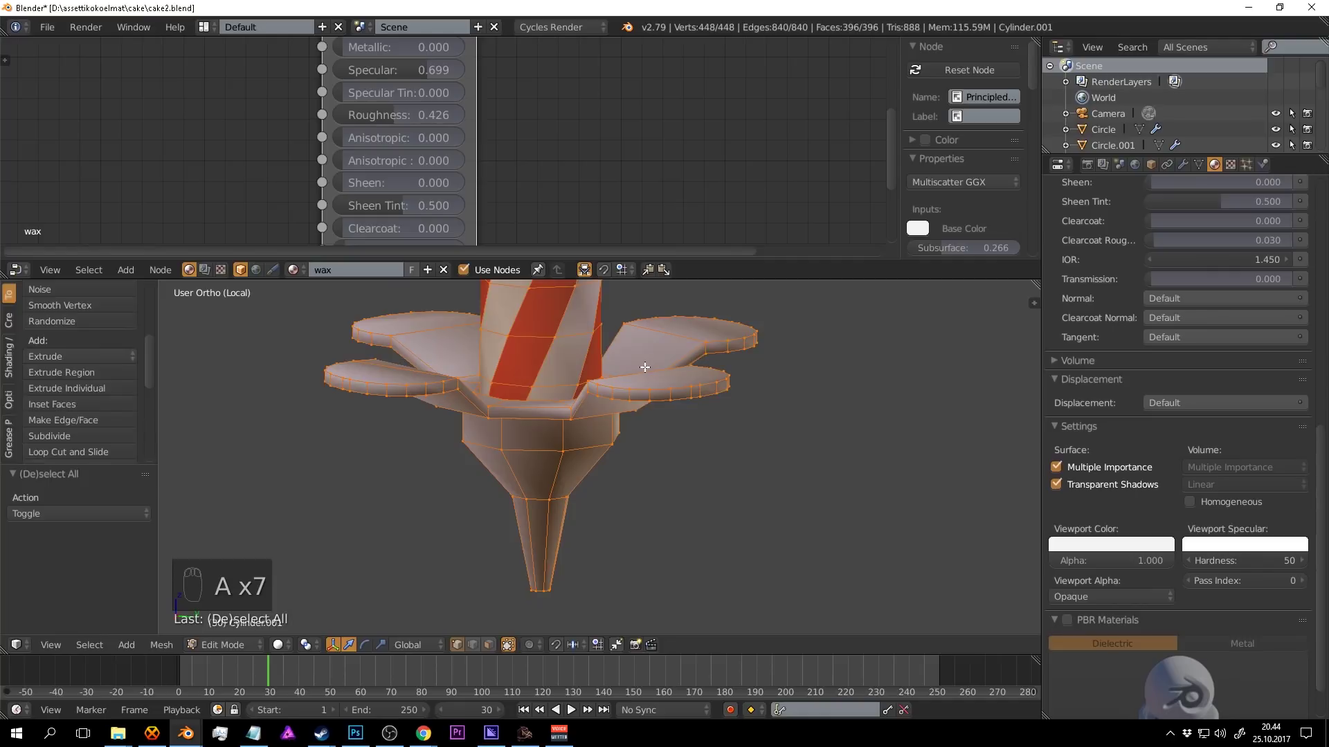
Recalculate normals and tidy the thickened petal holder, toggling in and out of Edit Mode.
key("ctrl+n")
key("Tab")
left_click_drag(658, 385, 722, 439)
key("a")
right_click(722, 439)
key("Tab")
key("a")
key("Tab")
Check the soft petal holder in rendered shading, save, and return to mesh editing.
left_click_drag(650, 456, 732, 442)
key("shift+z")
left_click(733, 442)
key("shift+z")
key("ctrl+s")
key("Tab")
left_click(724, 441)
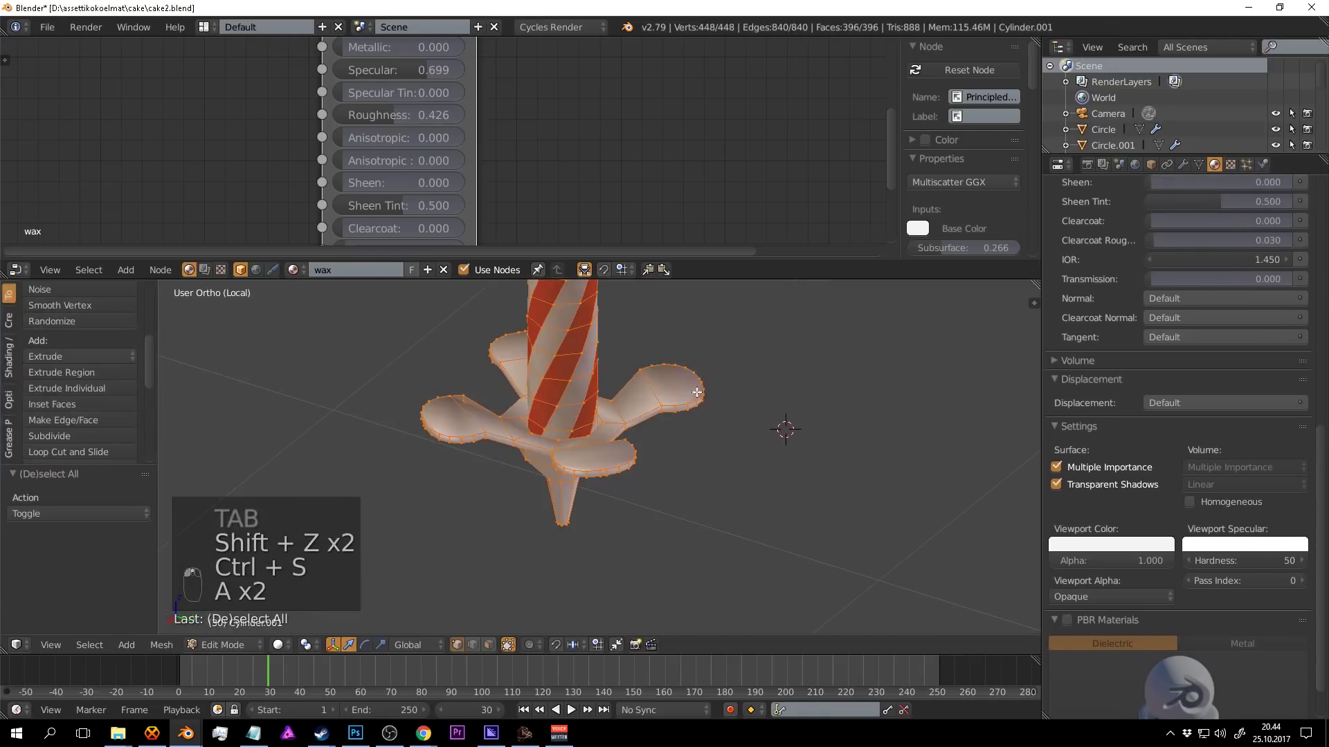
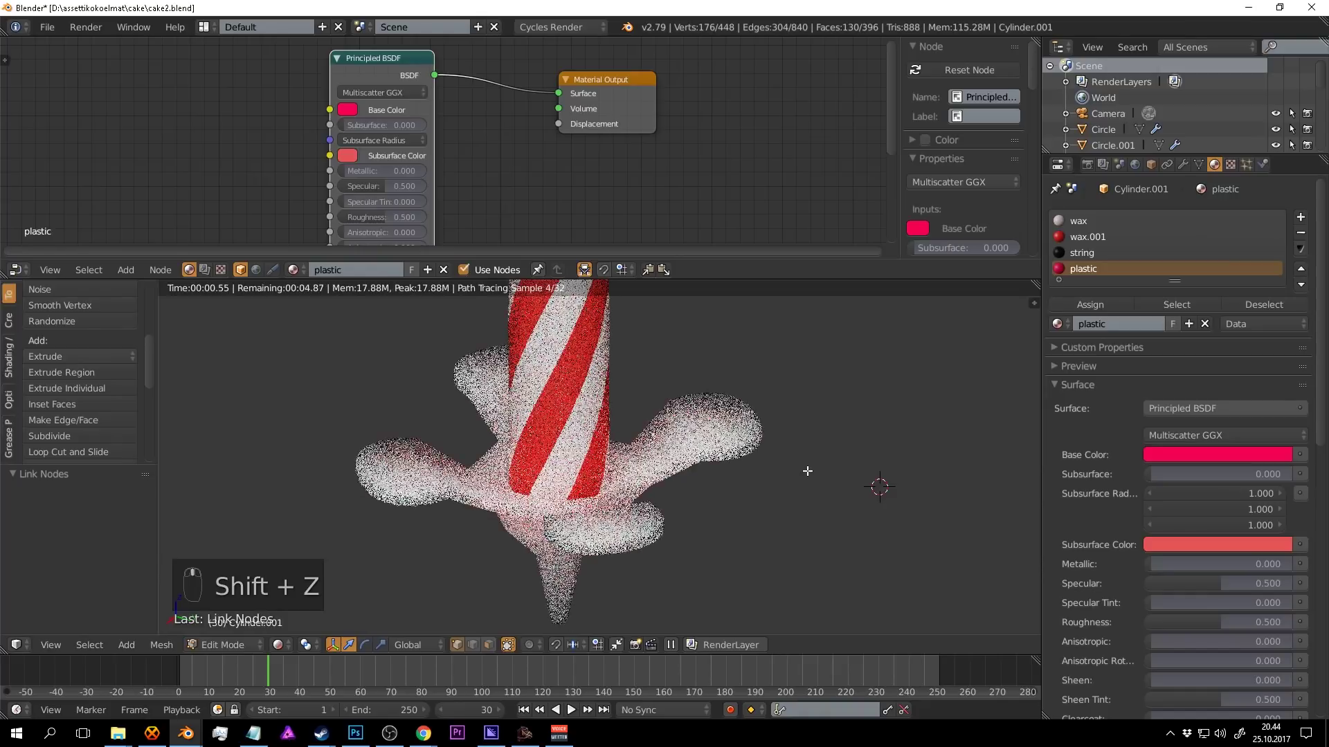
Return to solid shading after previewing the new pinkish-red plastic material.
key("shift+z")
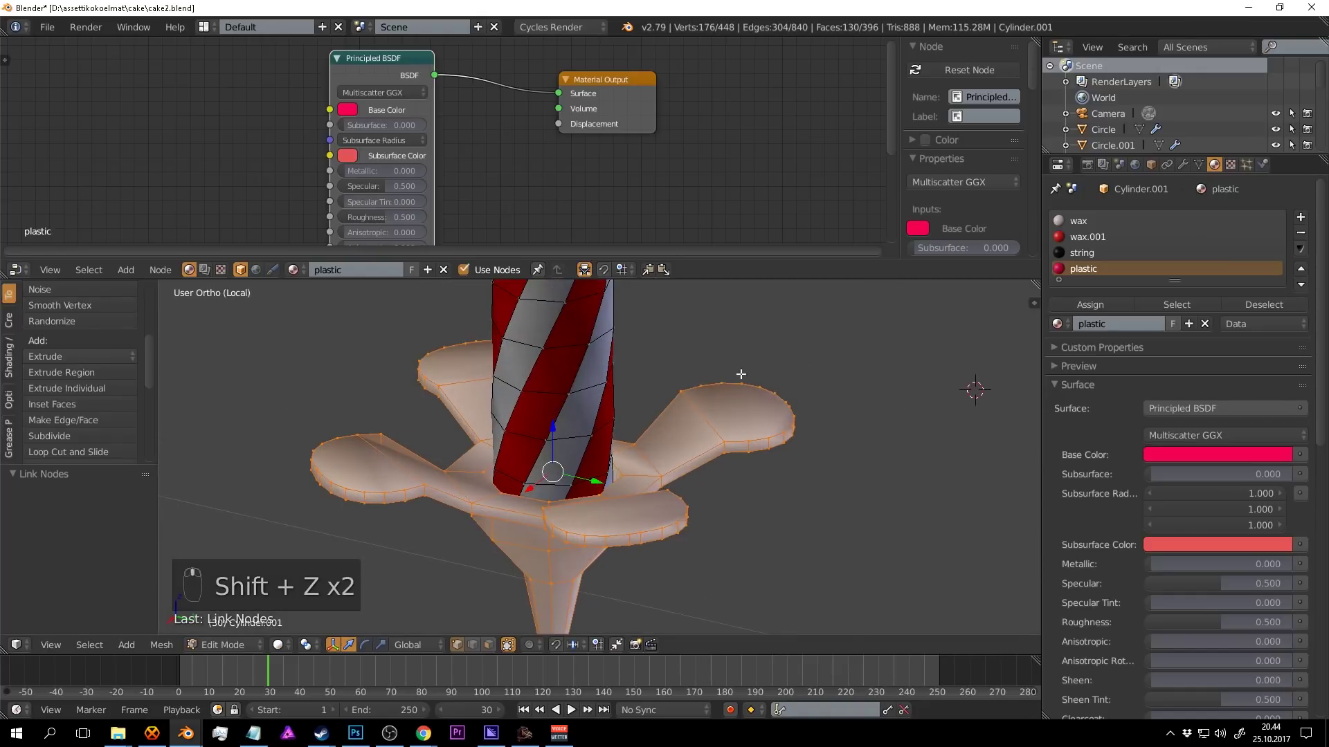
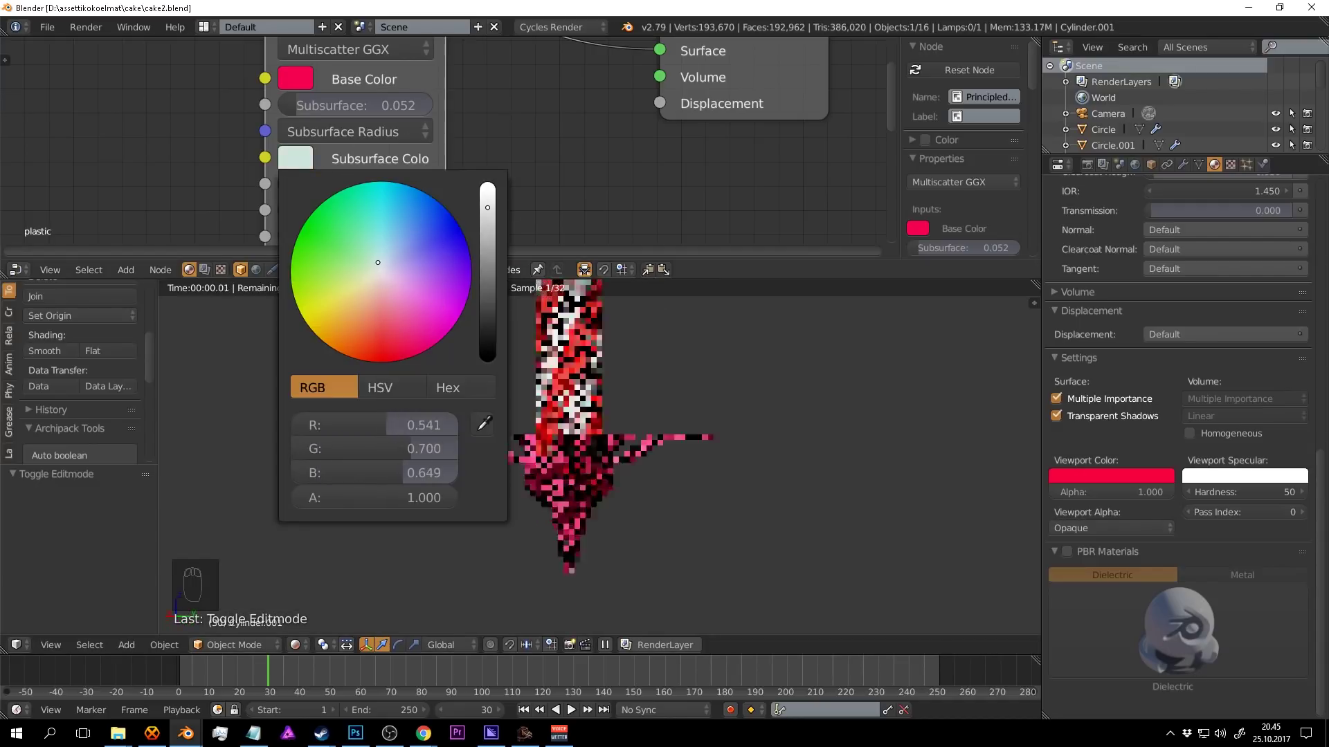
Set the plastic material's pale subsurface colour and matching pinkish-red viewport colour, then save.
left_click_drag(775, 459, 785, 500)
key("ctrl+s")
left_click_drag(668, 423, 785, 500)
middle_click(785, 500)
left_click_drag(764, 470, 757, 401)
left_click_drag(757, 401, 752, 394)
key("shift+z")
key("ctrl+s")
key("a")
key("ctrl+s")
Exit Local View to show the whole cake and look straight down on its top in Top Ortho.
left_click_drag(653, 455, 648, 432)
key("KP_Divide")
left_click_drag(665, 445, 613, 416)
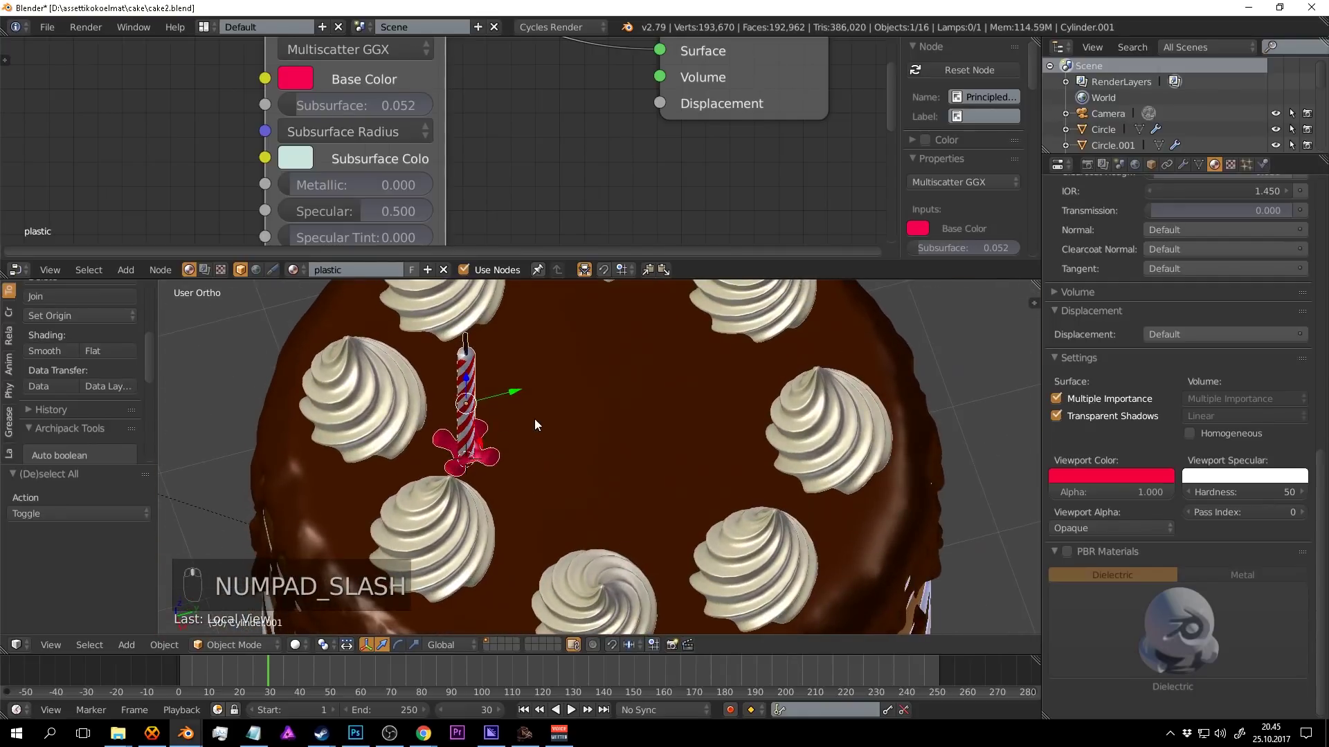
key("KP_7")
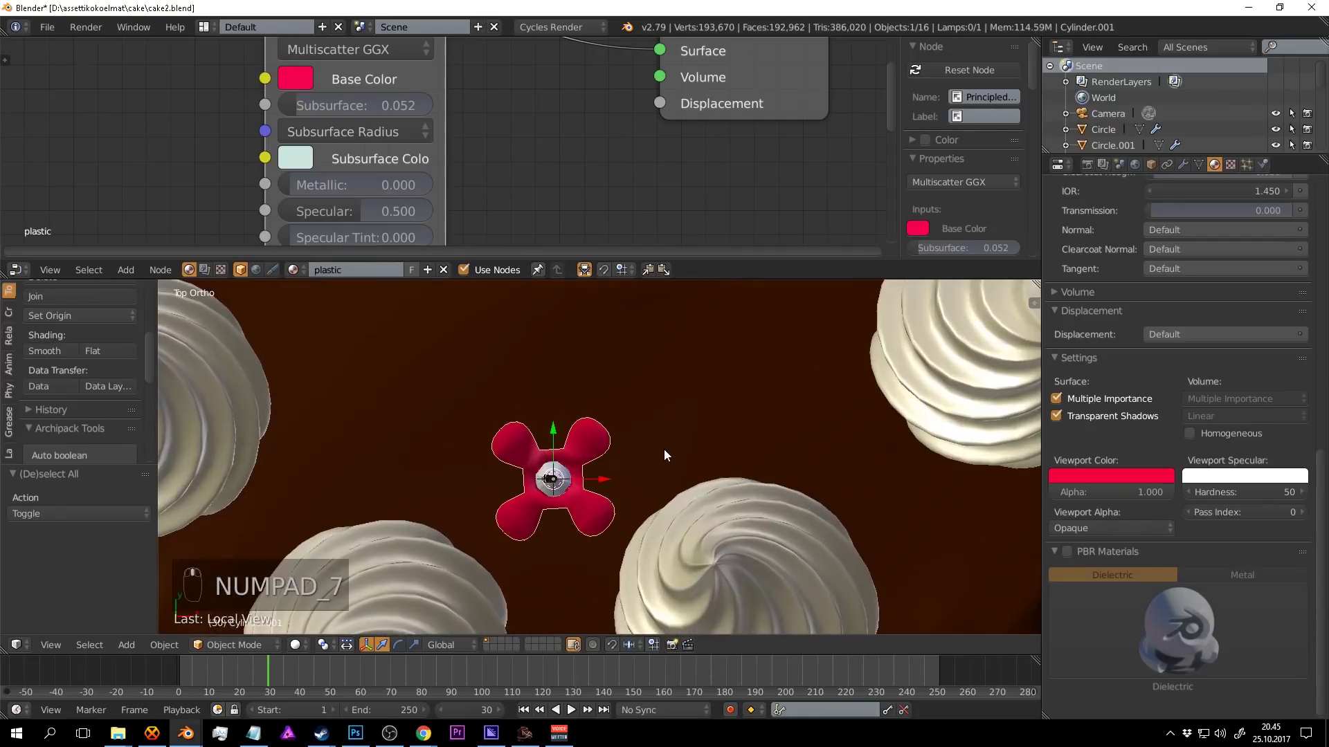
middle_click(697, 366)
middle_click(727, 373)
key("s")
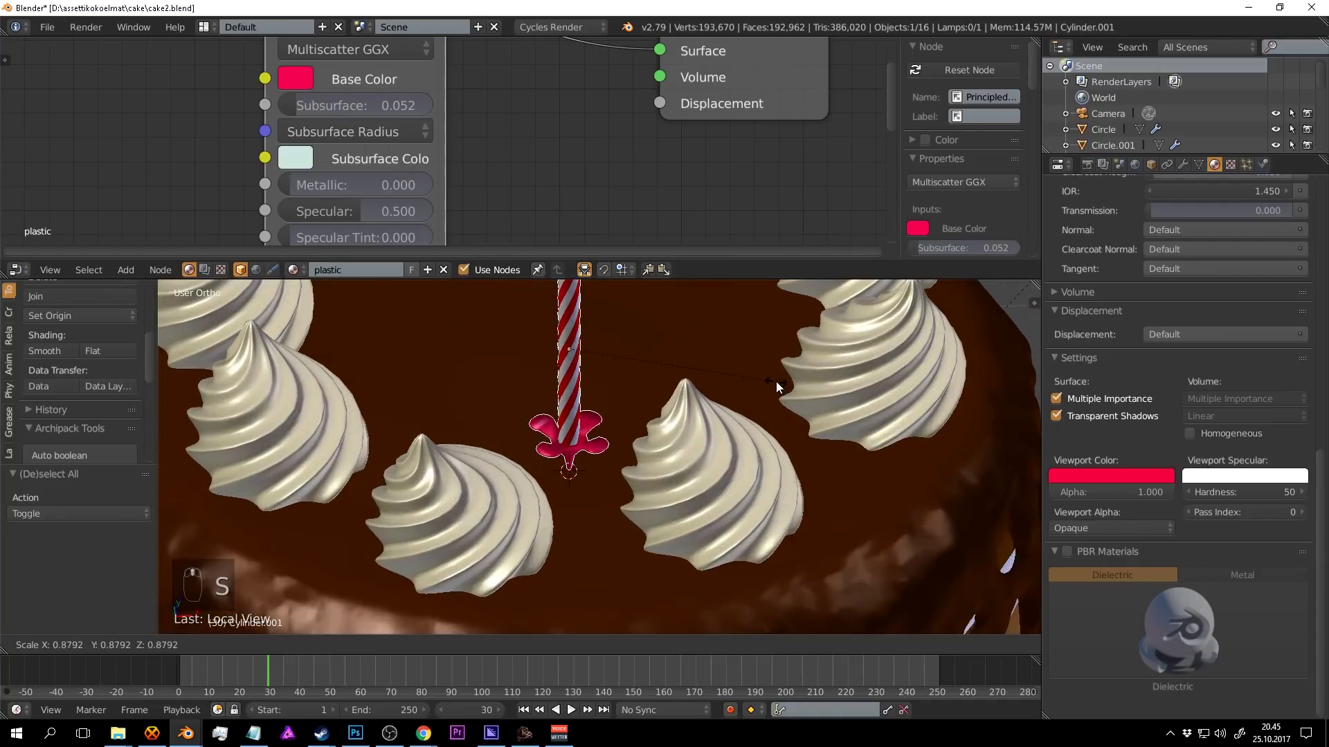
key("s")
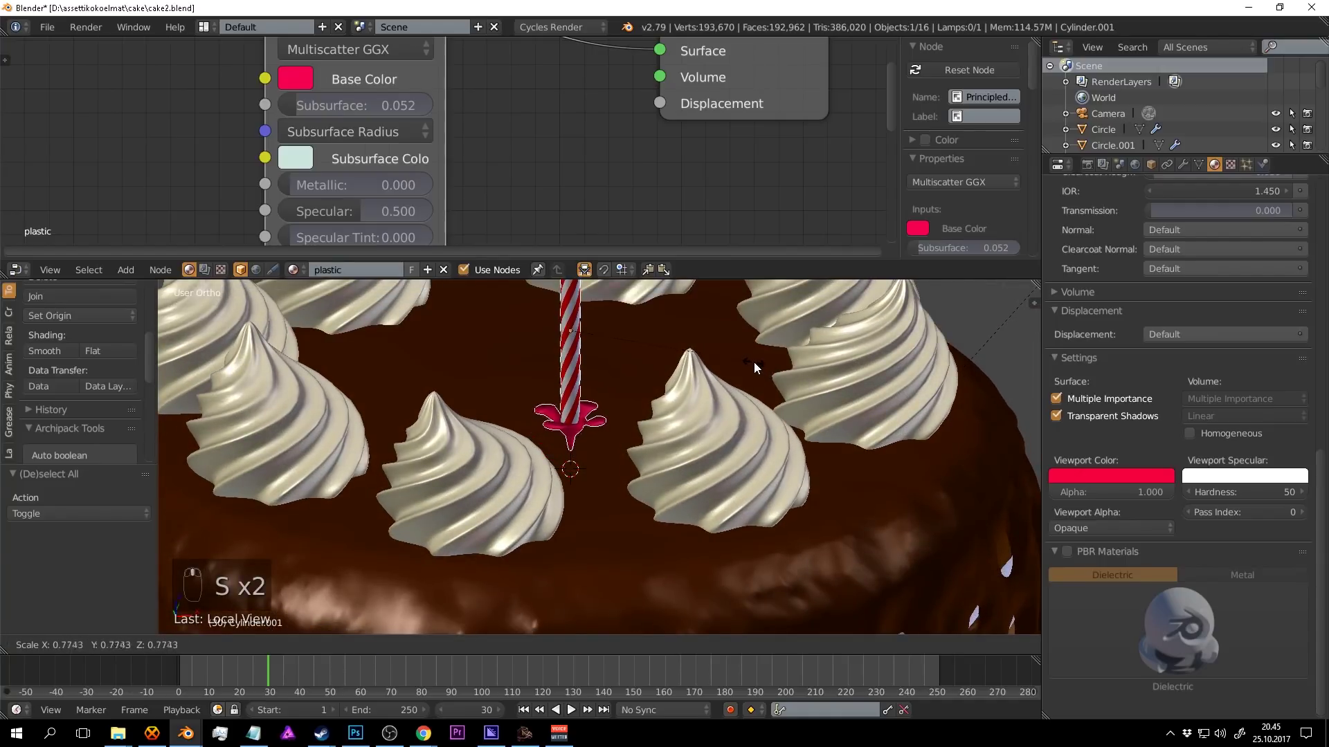
left_click_drag(578, 301, 616, 385)
left_click_drag(616, 385, 651, 411)
key("KP_7")
Move the flower candle onto the cake top and duplicate rotated copies around it.
key("g")
key("r")
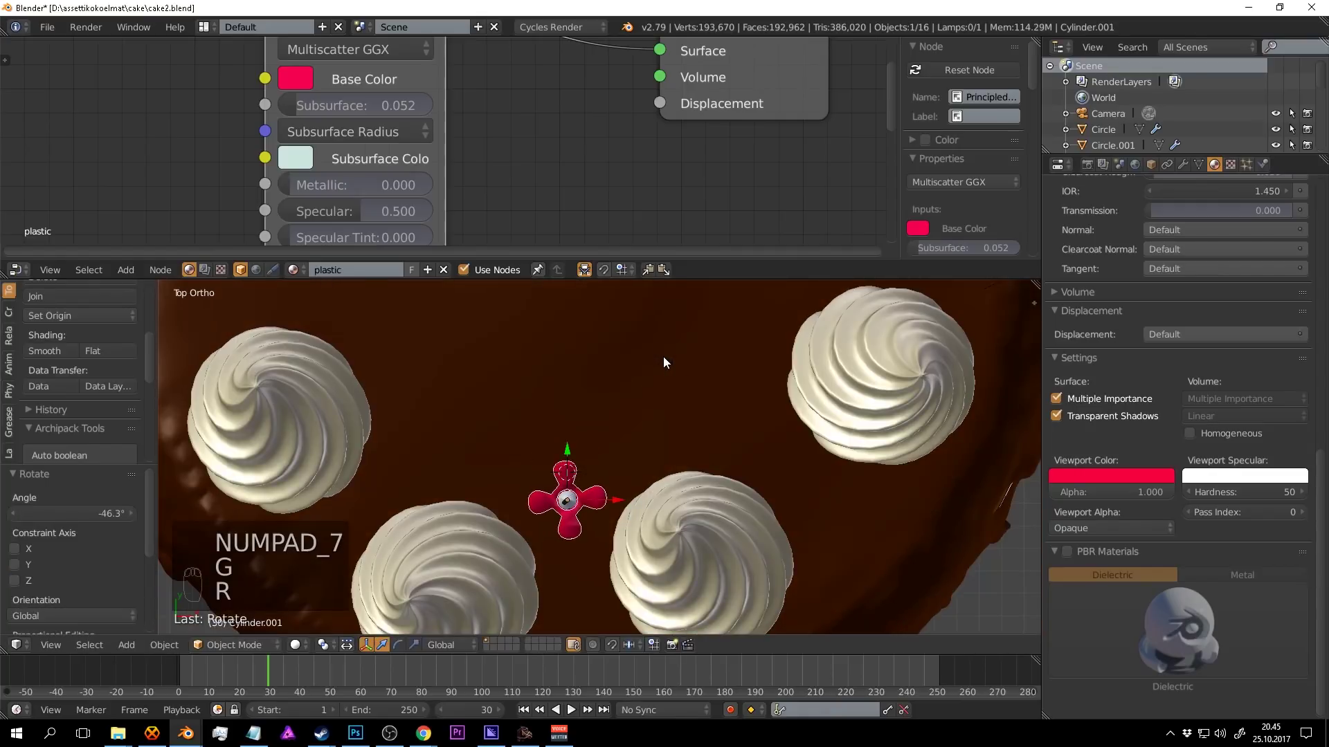
left_click_drag(671, 369, 724, 447)
key("shift+d")
key("r")
key("g")
key("shift+d")
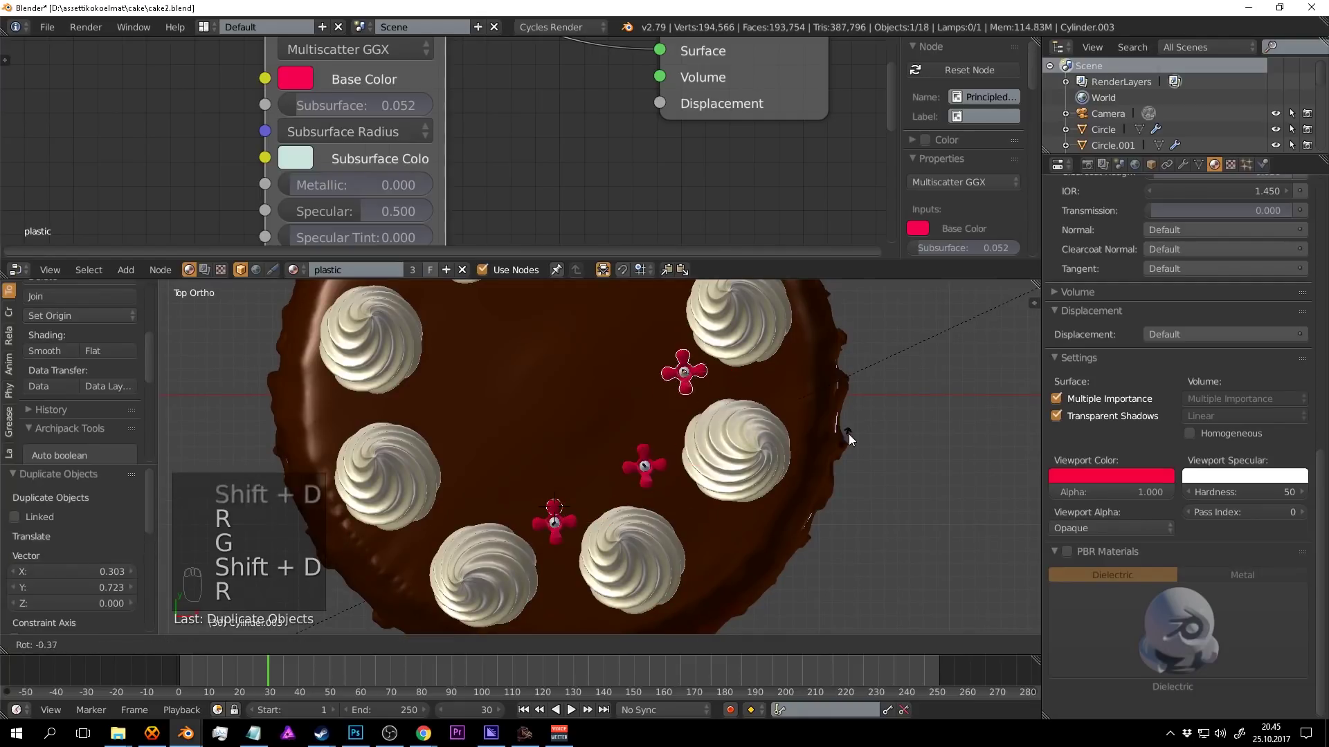
key("r")
left_click_drag(781, 512, 794, 346)
key("shift+d")
key("r")
key("shift+d")
key("r")
Place further duplicated, rotated flower candles among the cream swirls and save.
key("shift+d")
key("r")
key("g")
key("shift+d")
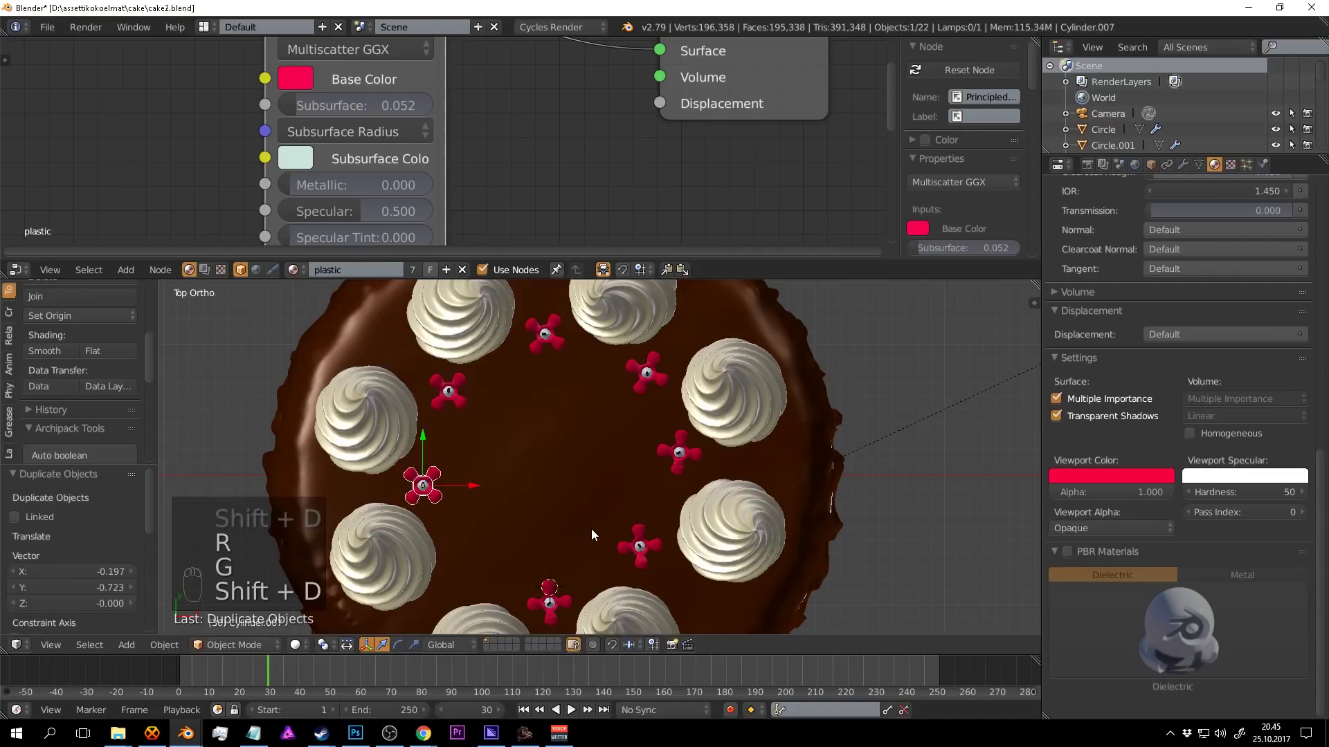
left_click_drag(629, 451, 553, 409)
key("r")
key("g")
key("shift+d")
key("a")
left_click_drag(641, 517, 720, 417)
key("ctrl+s")
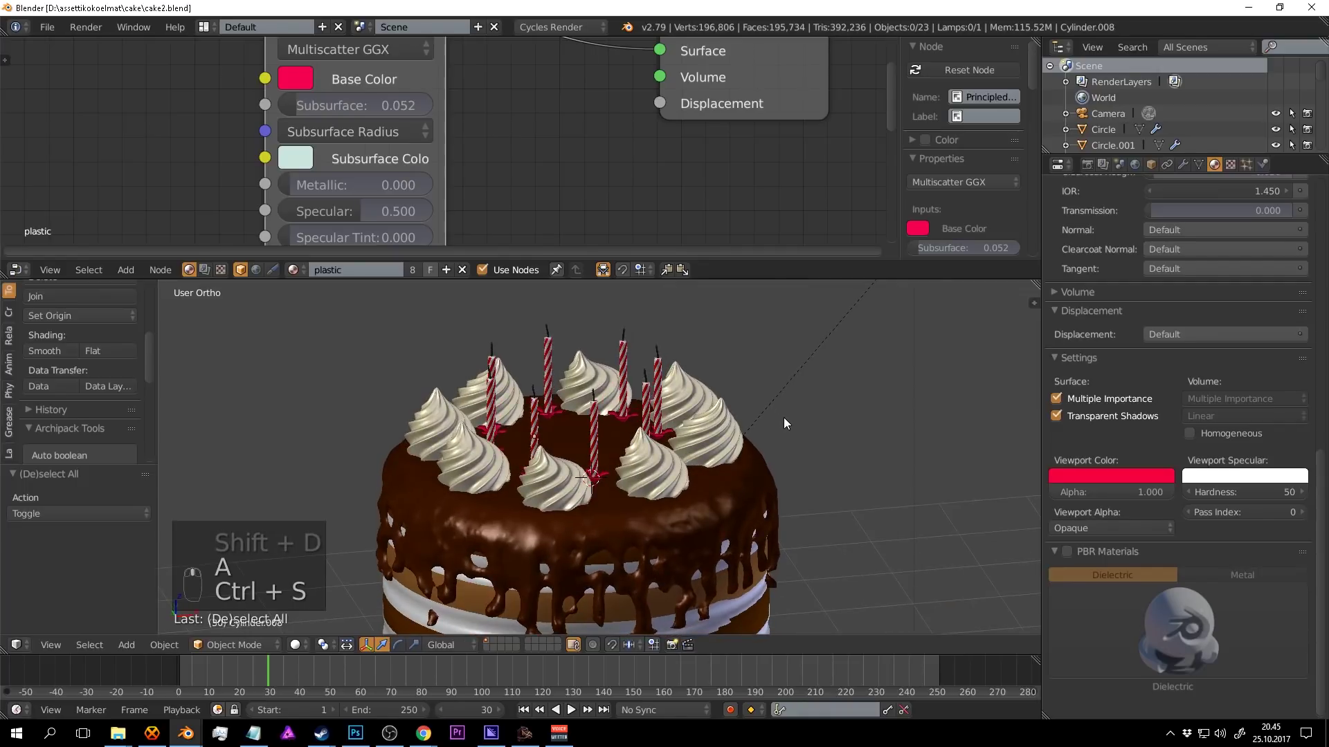
Preview the candle-topped cake in rendered shading, zoom in on the candles and save.
key("shift+z")
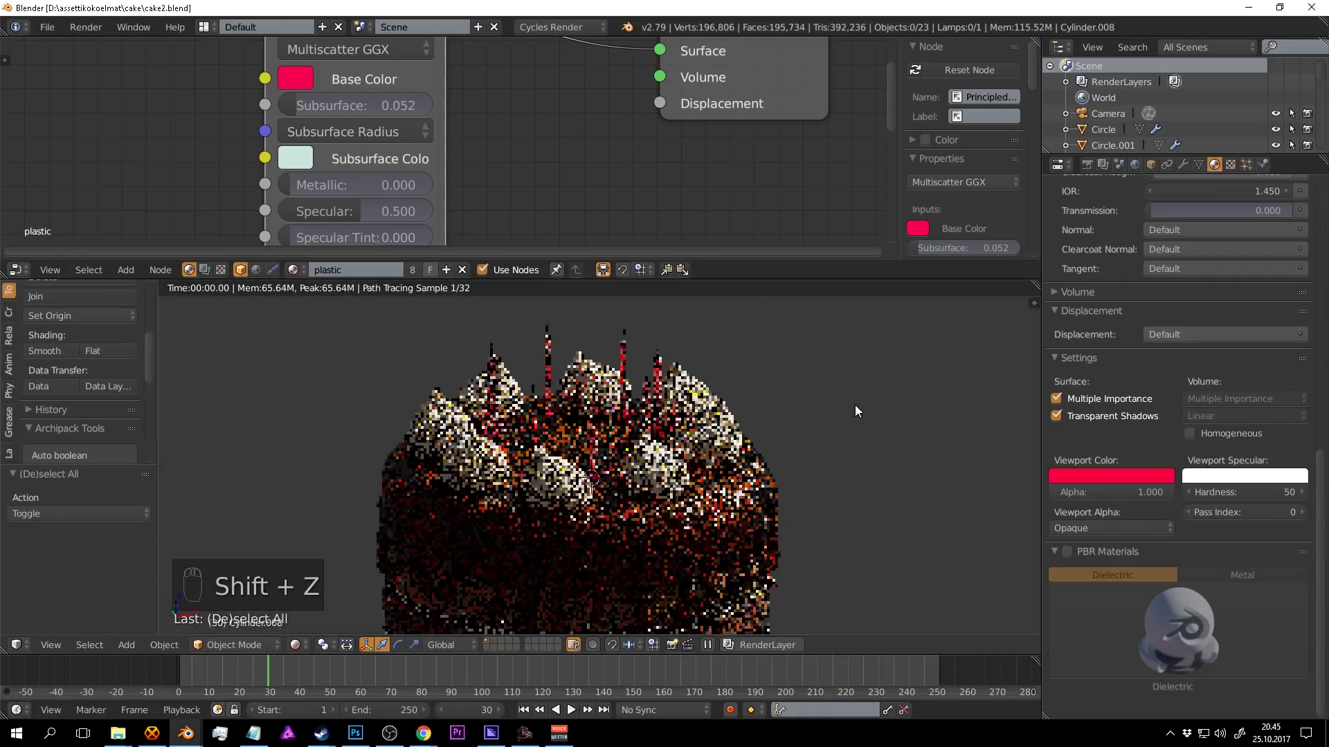
left_click_drag(859, 408, 772, 472)
key("ctrl+s")
middle_click(772, 471)
left_click(691, 449)
left_click_drag(692, 426, 691, 435)
key("shift+z")
key("a")
key("a")
key("ctrl+s")
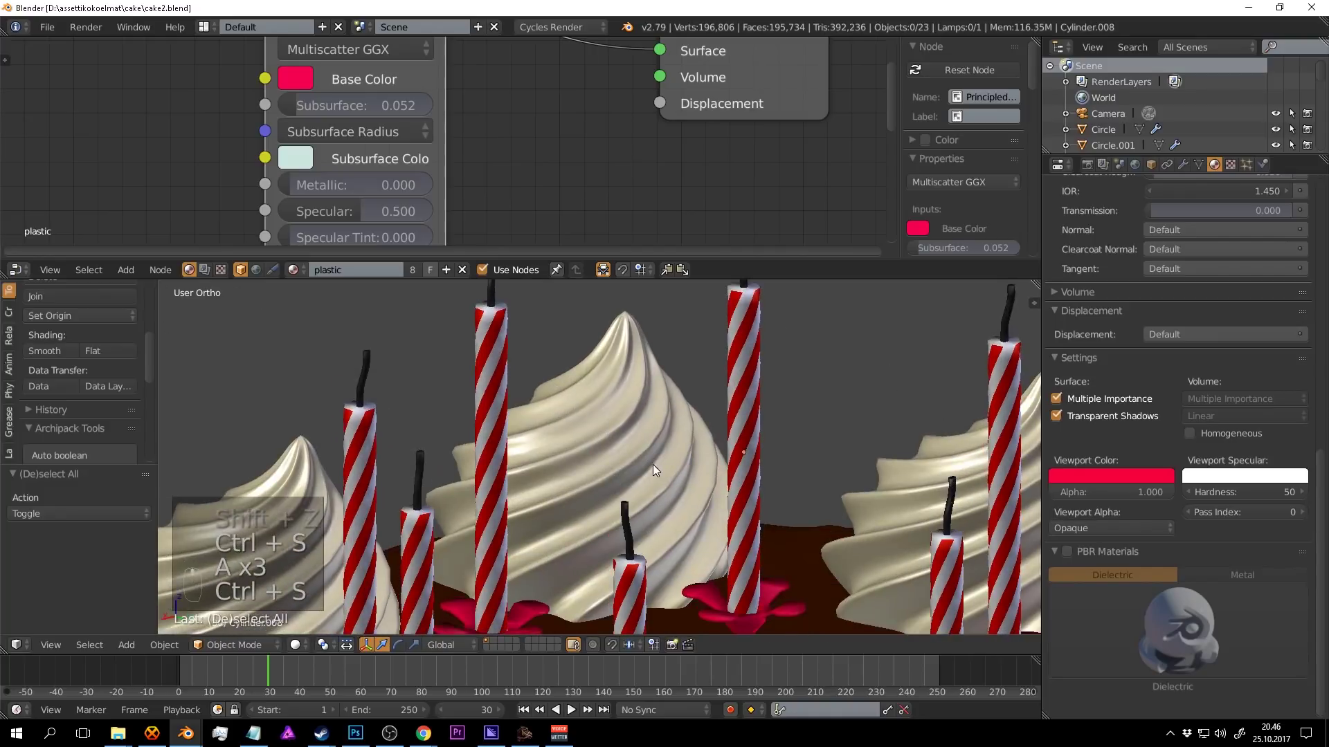
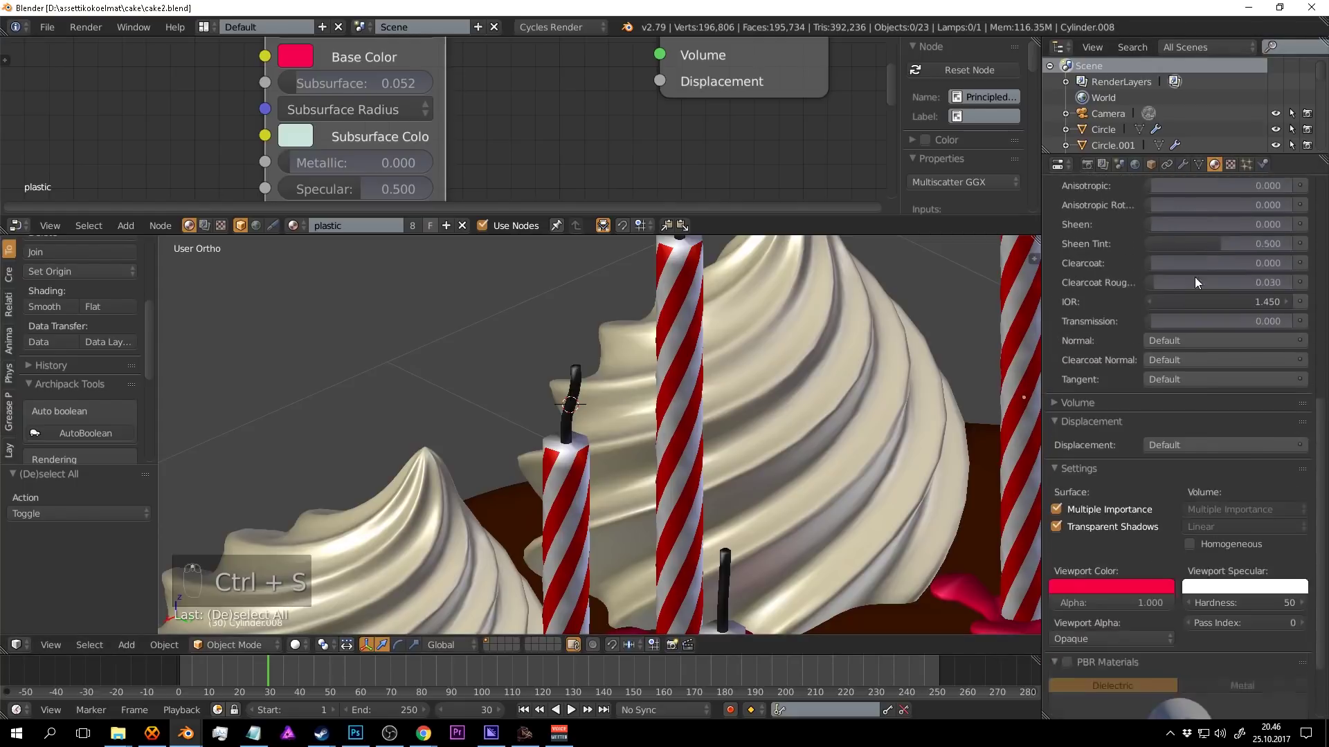
left_click_drag(1197, 263, 1310, 219)
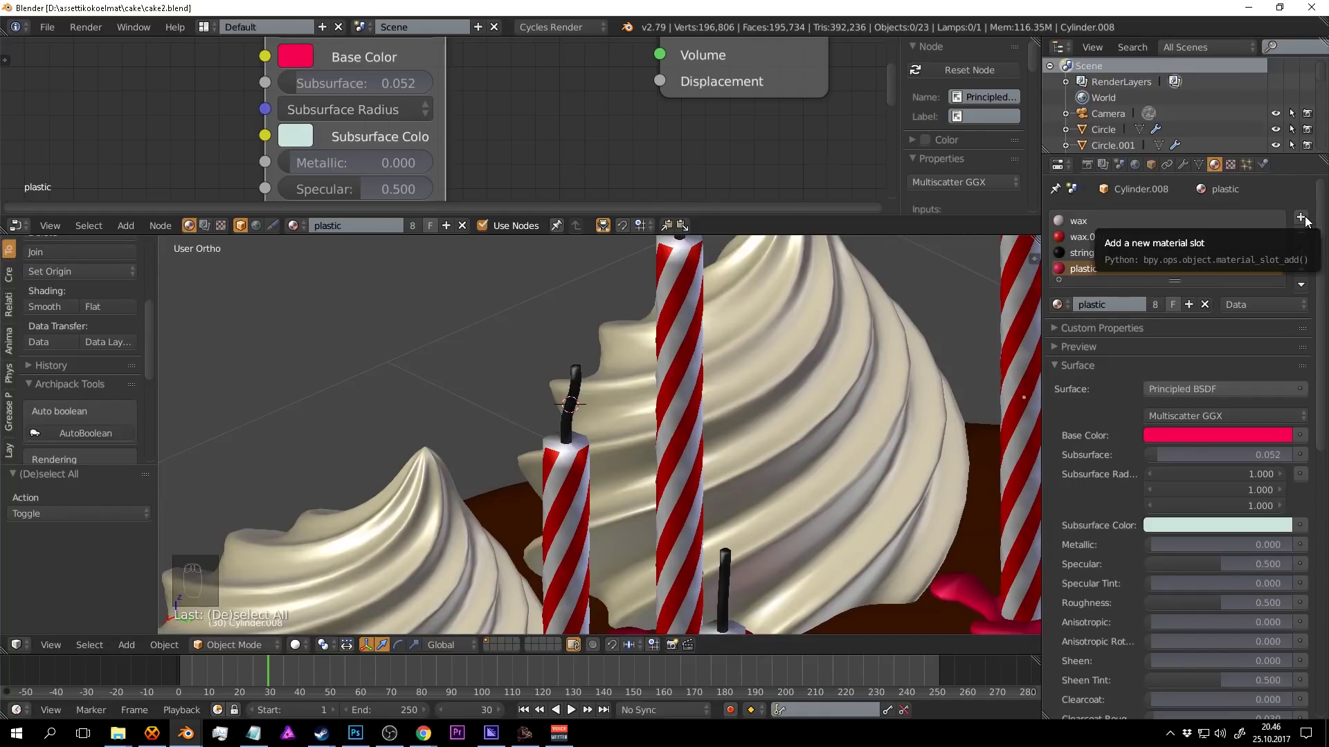
middle_click(658, 352)
Add a new mesh above a candle wick and extrude and scale rings into a pointed flame.
key("shift+a")
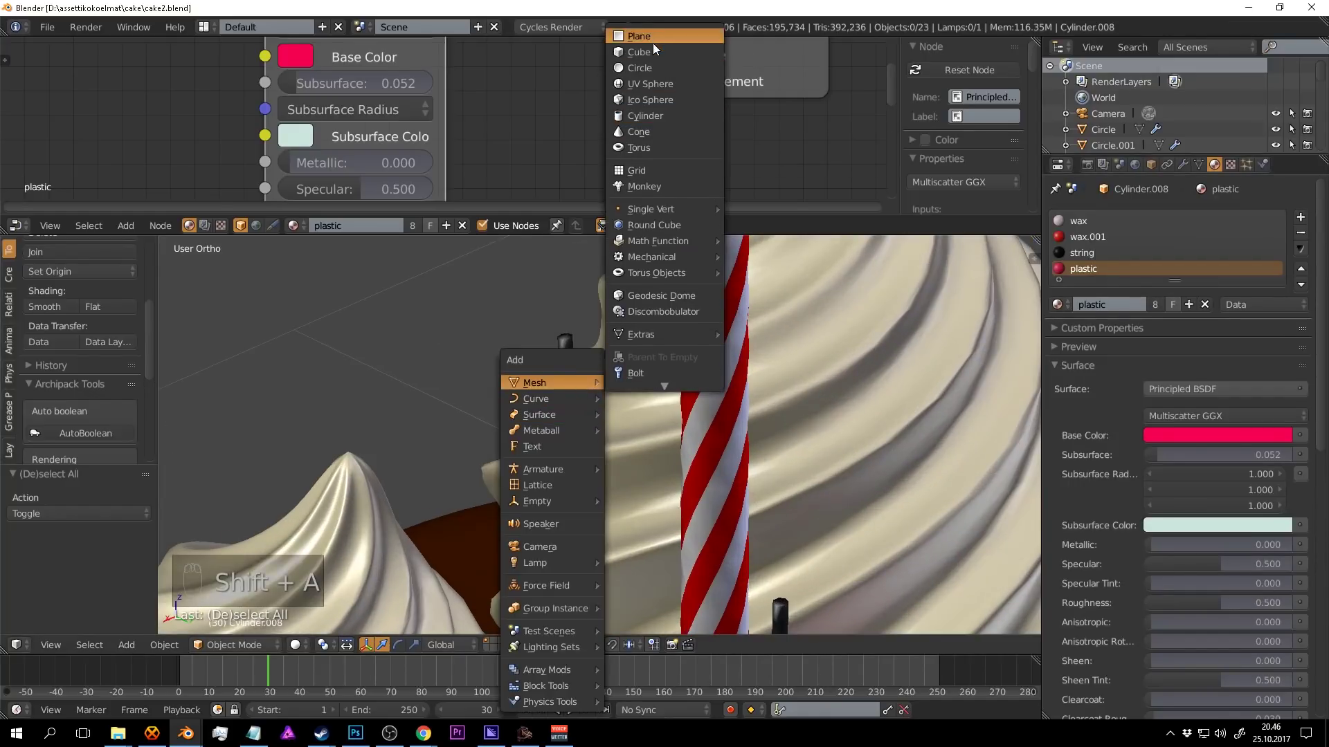
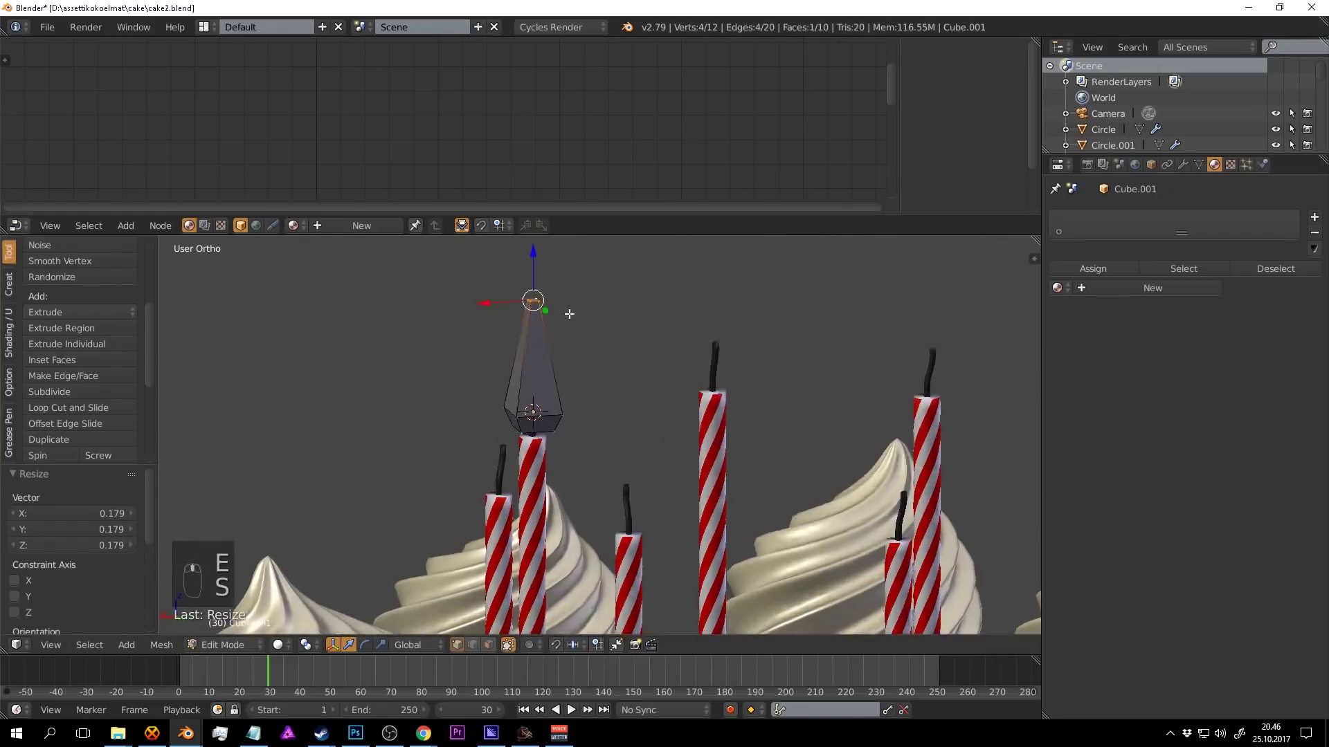
key("Tab")
key("Tab")
key("a")
key("a")
key("w")
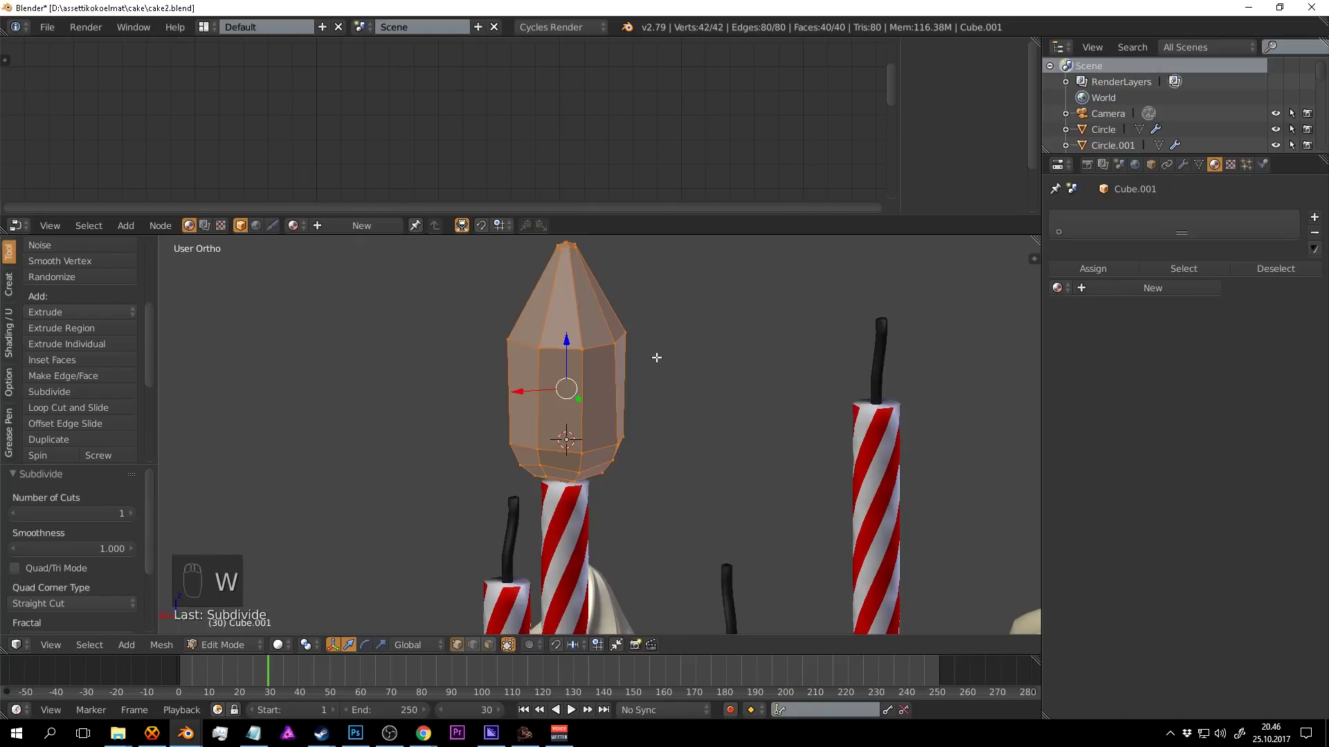
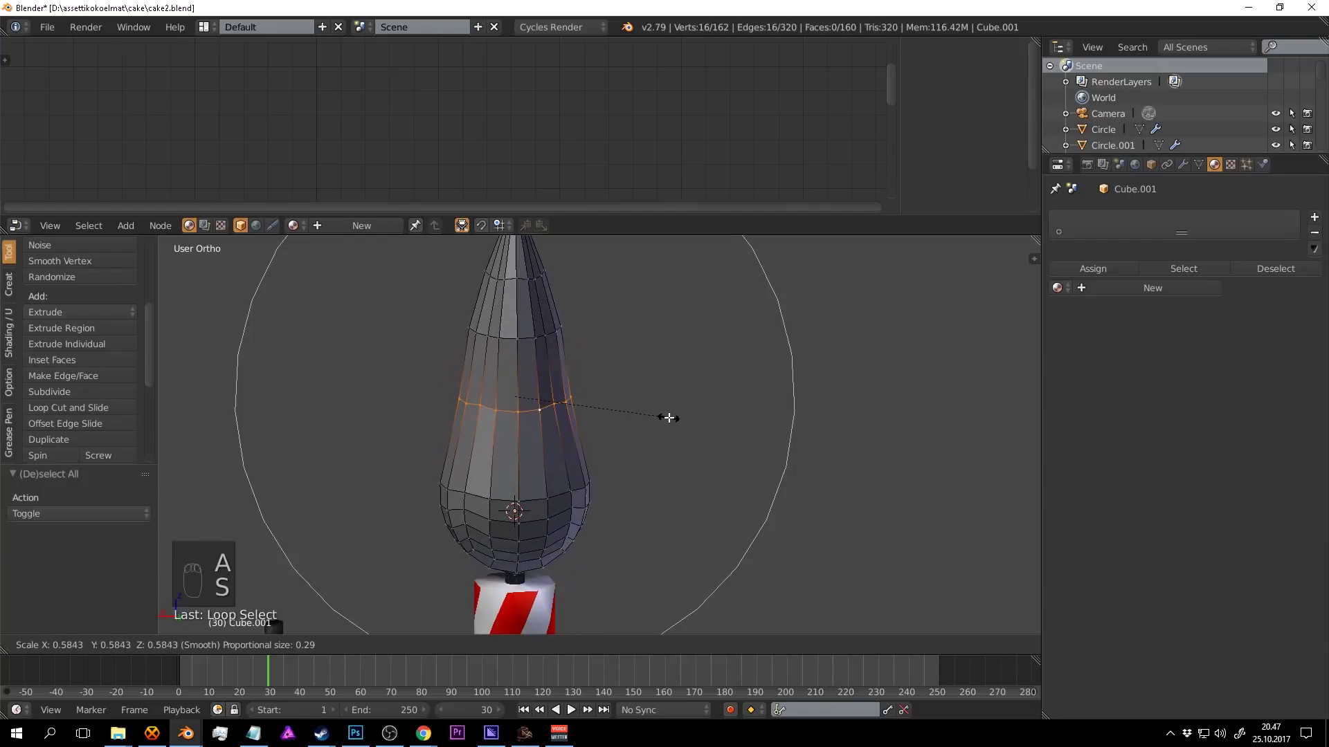
Subdivide and reshape the flame with proportional-editing falloff into a smooth taper.
key("Tab")
middle_click(668, 425)
key("Tab")
key("a")
key("a")
left_click_drag(86, 367, 568, 417)
key("Tab")
Shade the flame smooth, give it a new material named flame, and save.
left_click_drag(632, 456, 568, 417)
left_click(563, 411)
left_click_drag(563, 410, 444, 460)
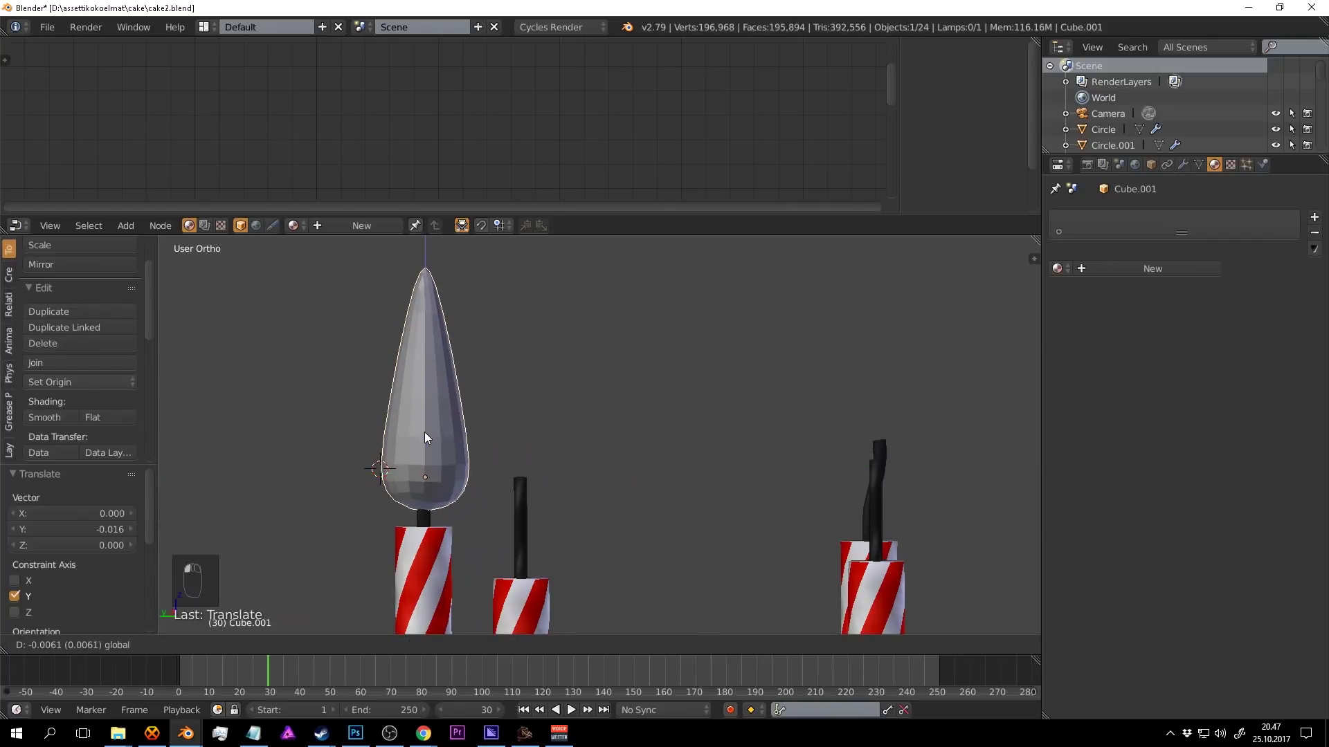
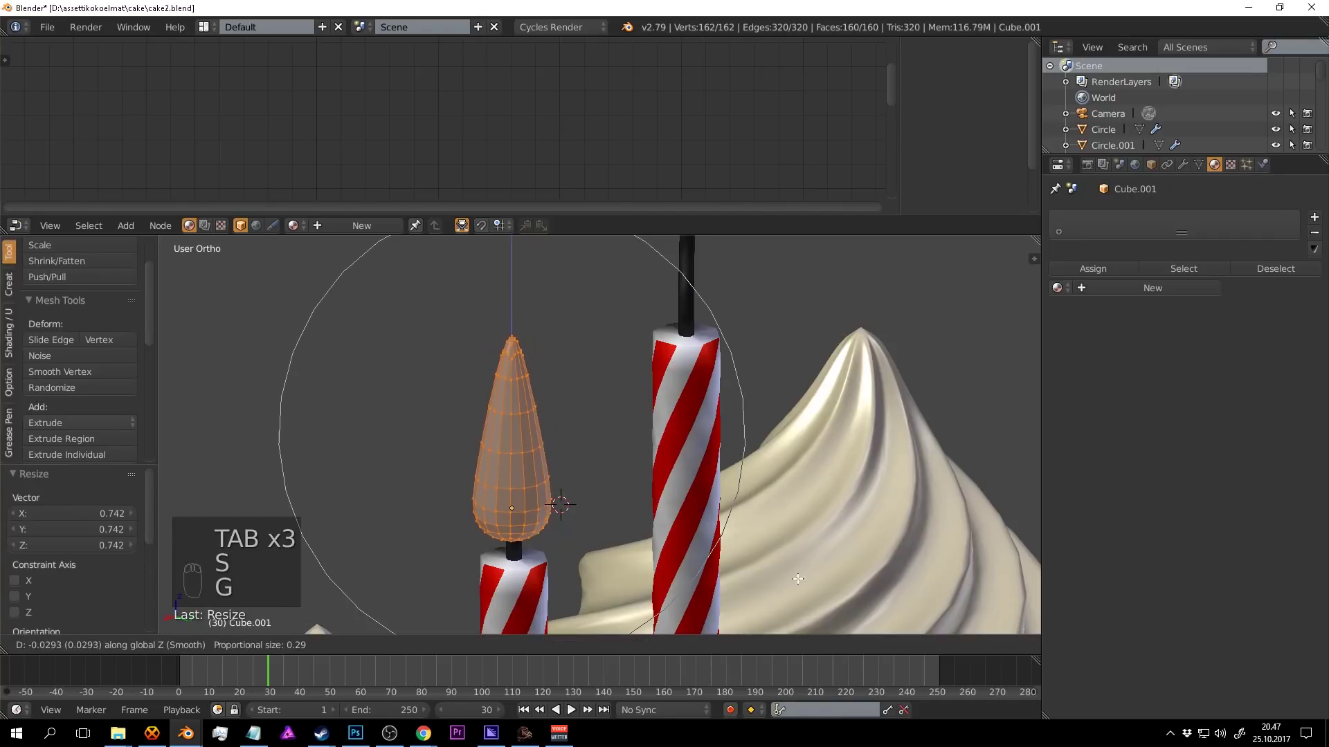
key("Tab")
key("a")
key("ctrl+s")
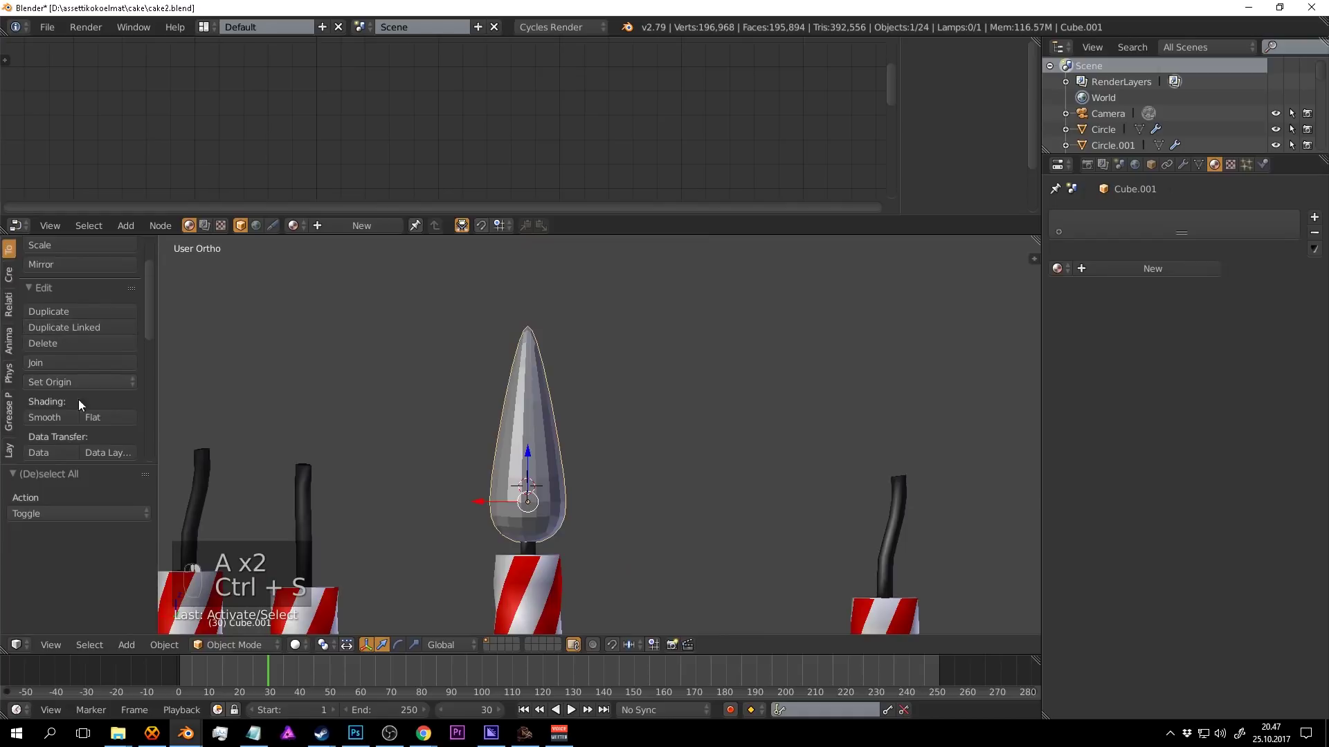
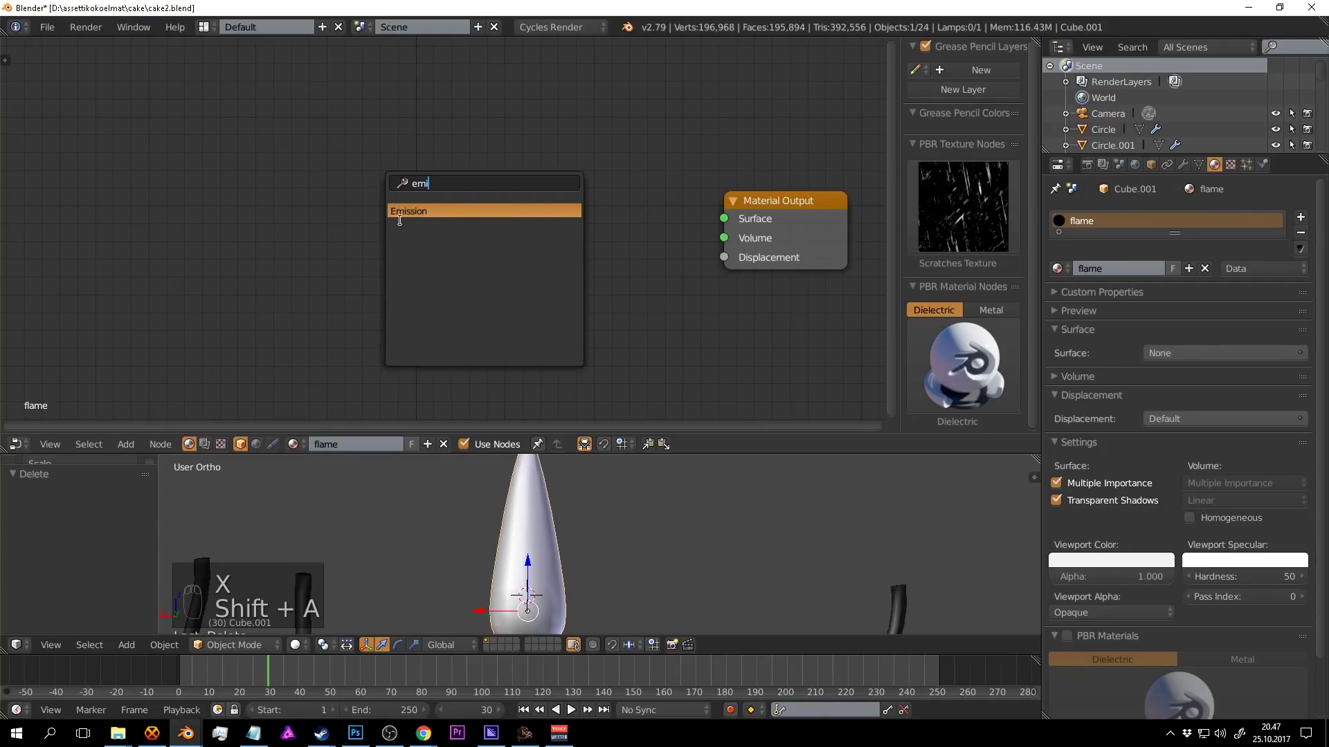
Place the Emission node beside the Material Output, connect it to Surface, and save.
left_click_drag(478, 243, 610, 514)
key("ctrl+s")
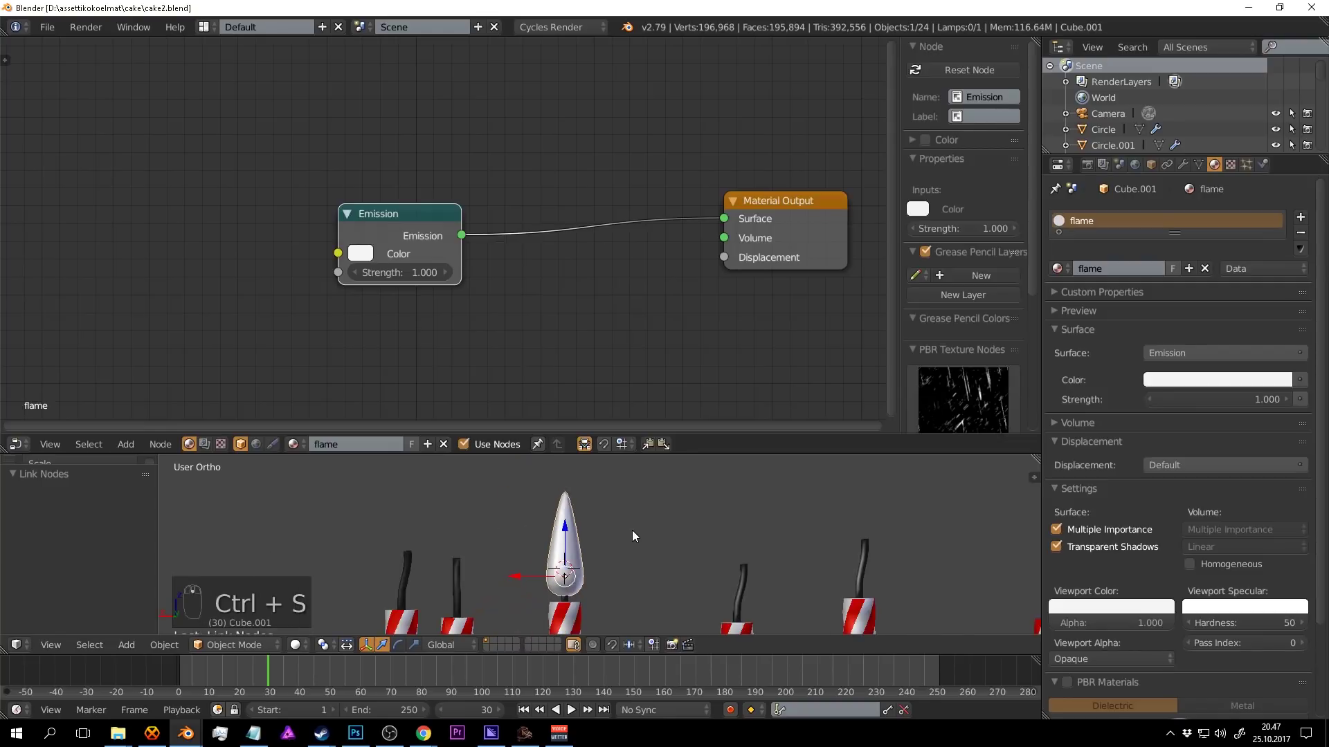
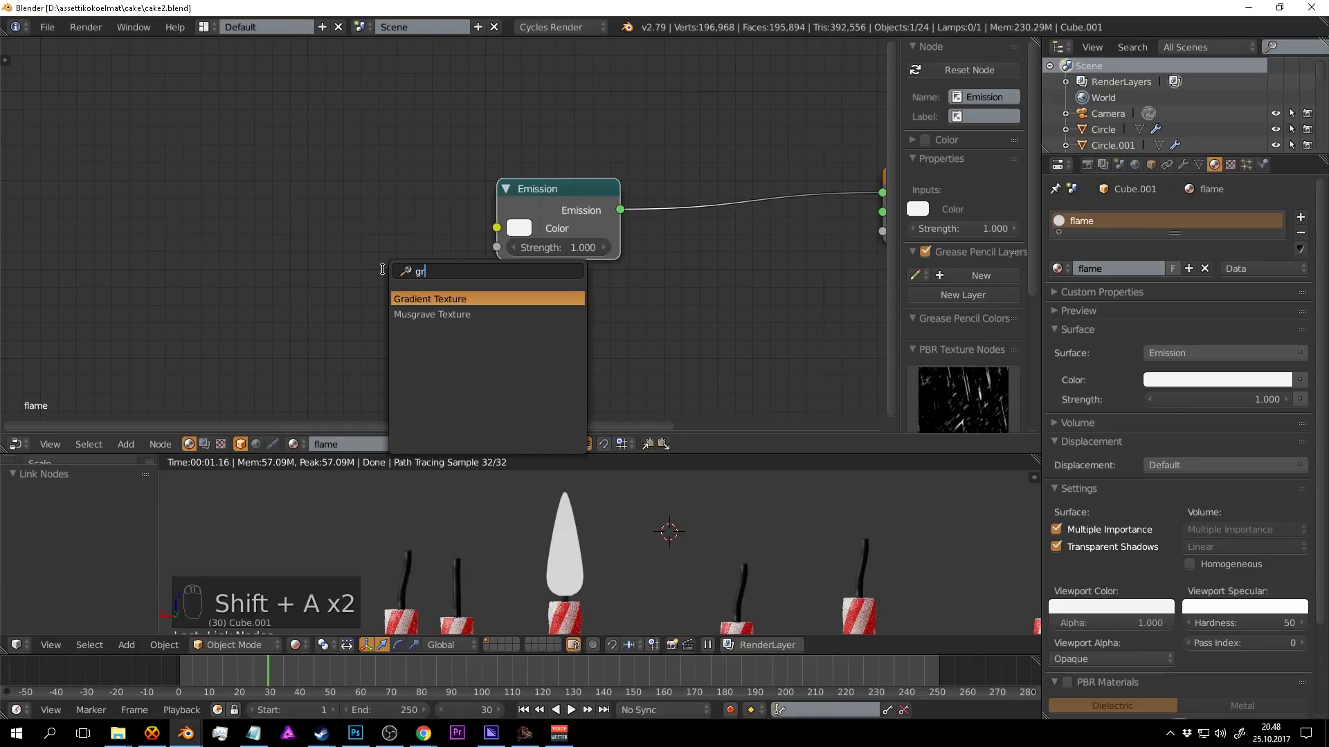
Connect a Gradient Texture to the Emission colour with Ctrl+T Mapping and Texture Coordinate nodes, then save.
left_click_drag(338, 211, 506, 226)
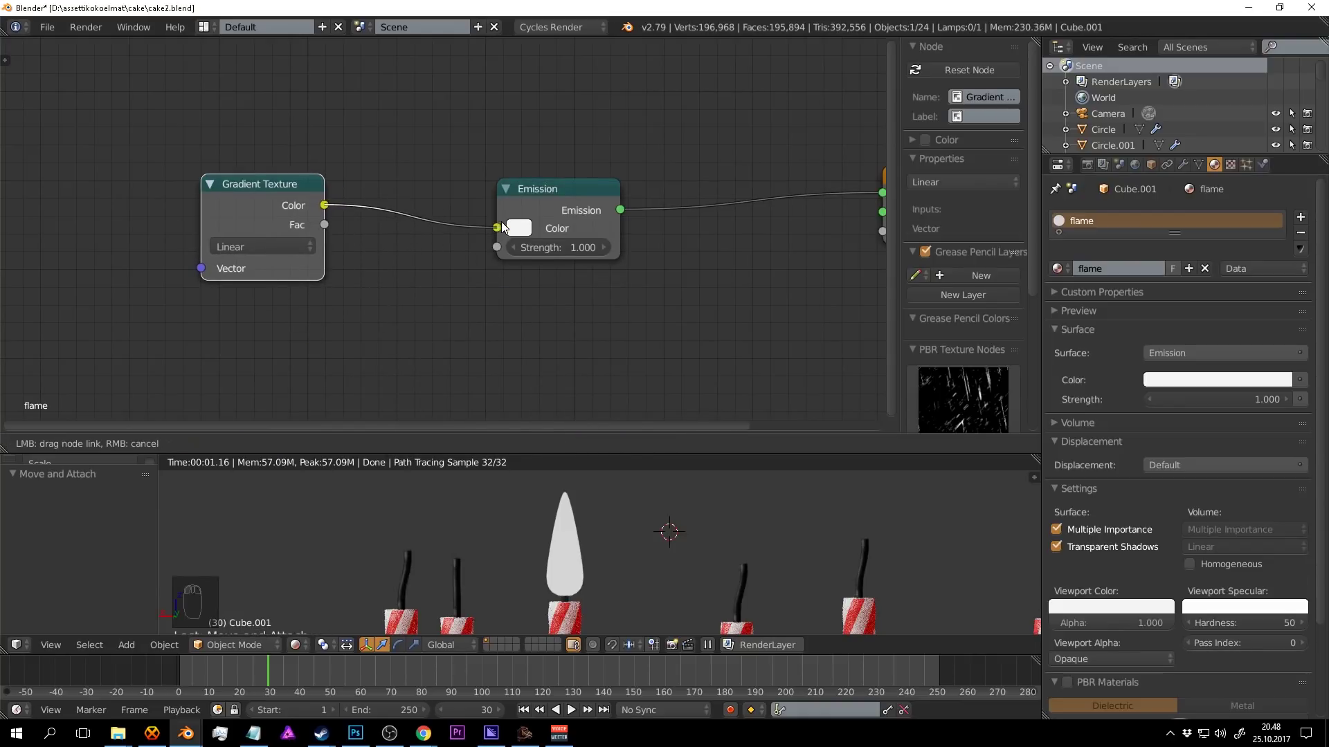
middle_click(453, 284)
left_click_drag(316, 135, 216, 115)
key("ctrl+t")
left_click_drag(216, 114, 583, 269)
left_click_drag(583, 270, 125, 581)
key("ctrl+s")
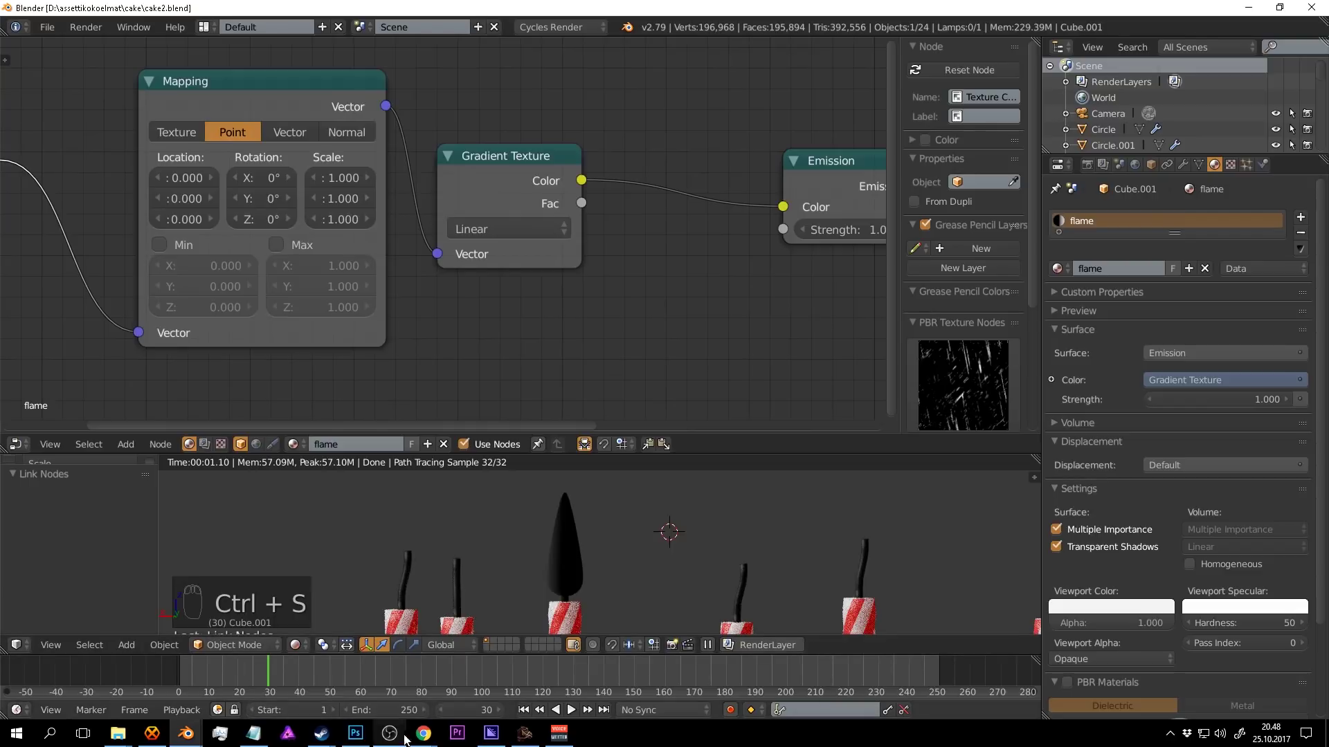
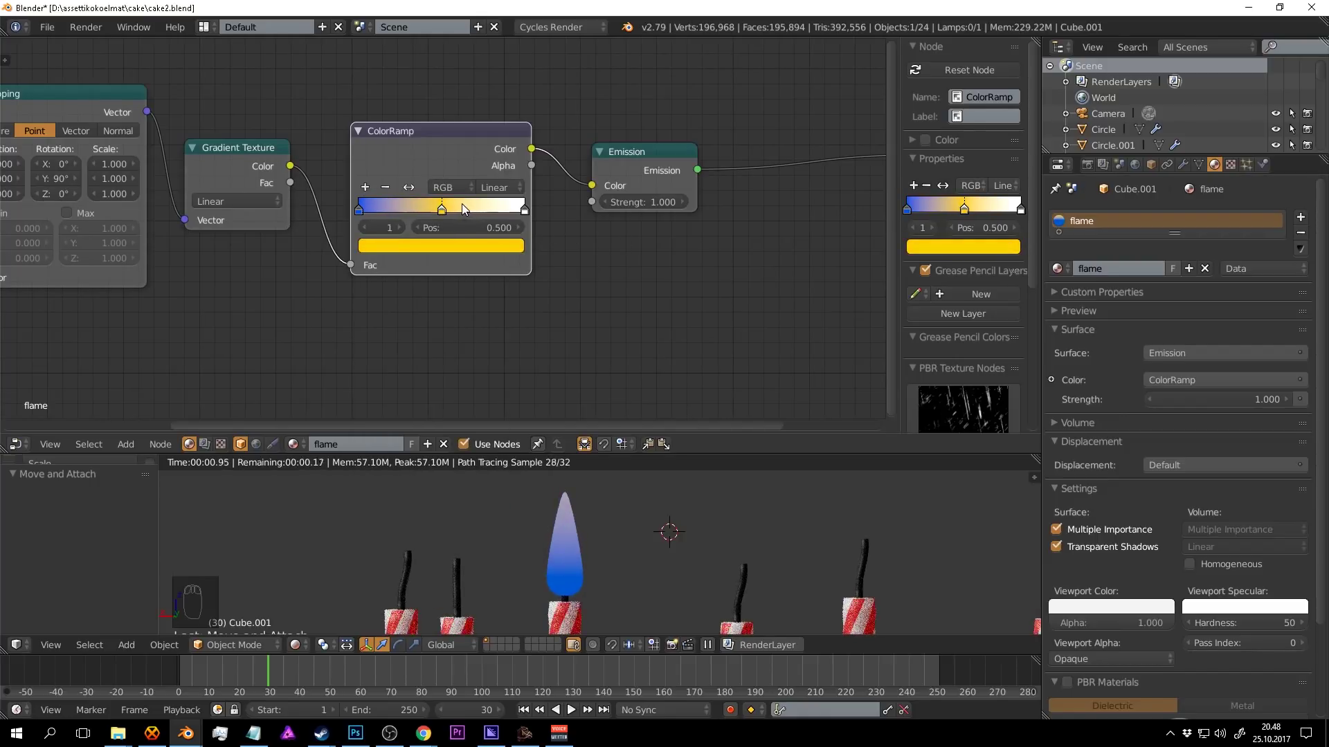
Slide the flame ColorRamp's yellow stop just past the middle and the blue stop near 0.145.
left_click_drag(455, 211, 385, 299)
left_click_drag(271, 309, 606, 547)
key("ctrl+s")
key("ctrl+s")
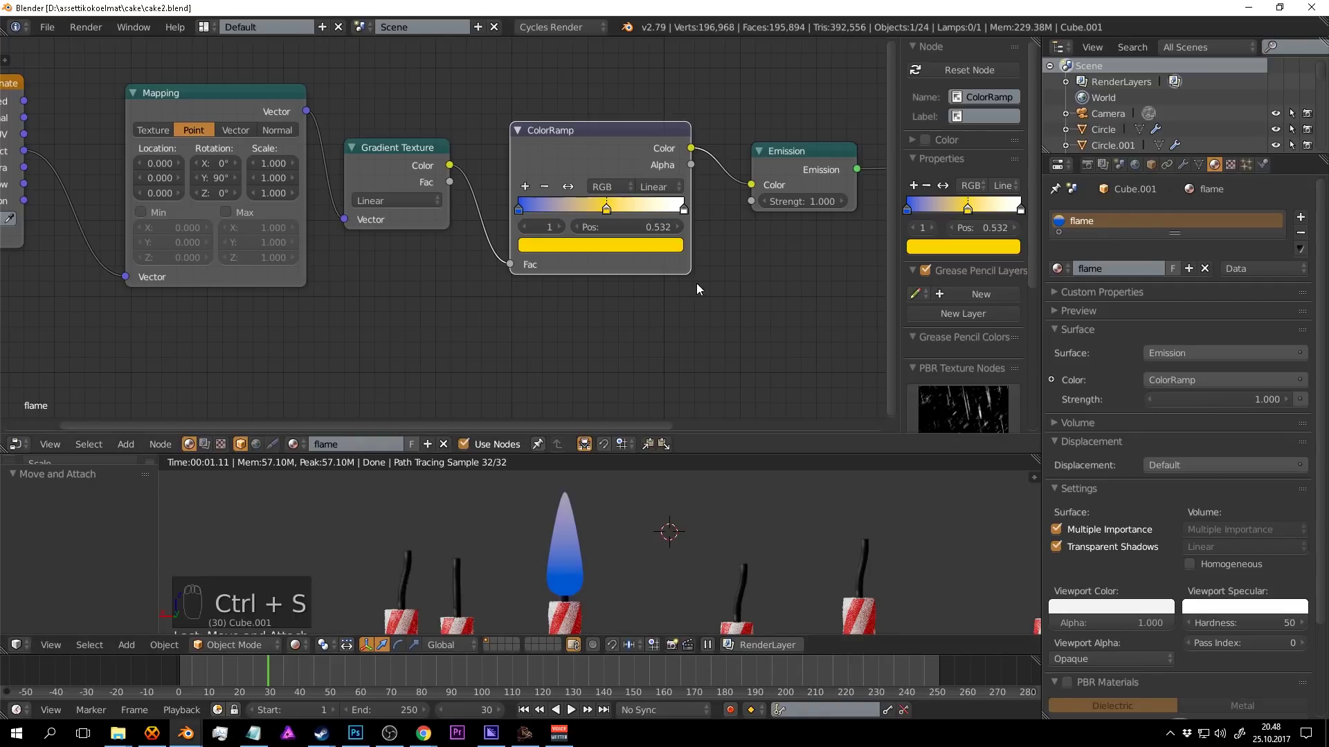
left_click_drag(598, 208, 534, 202)
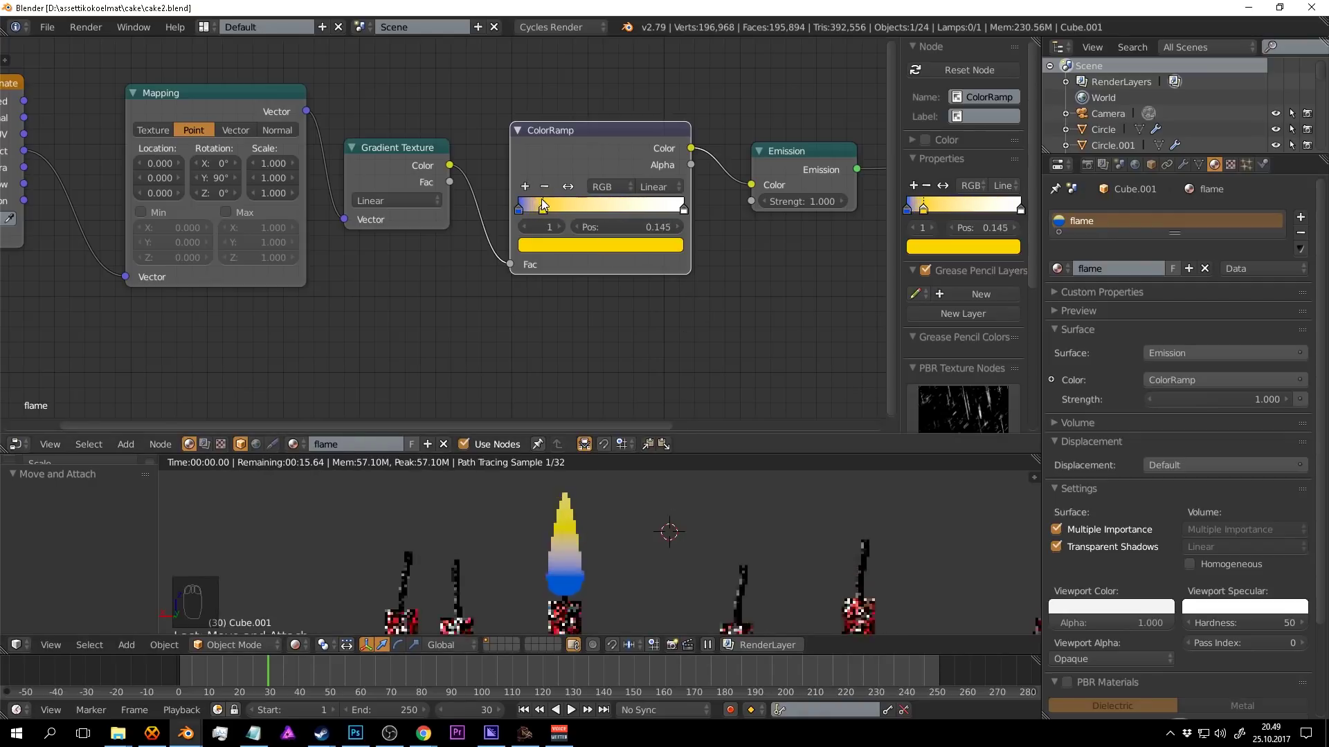
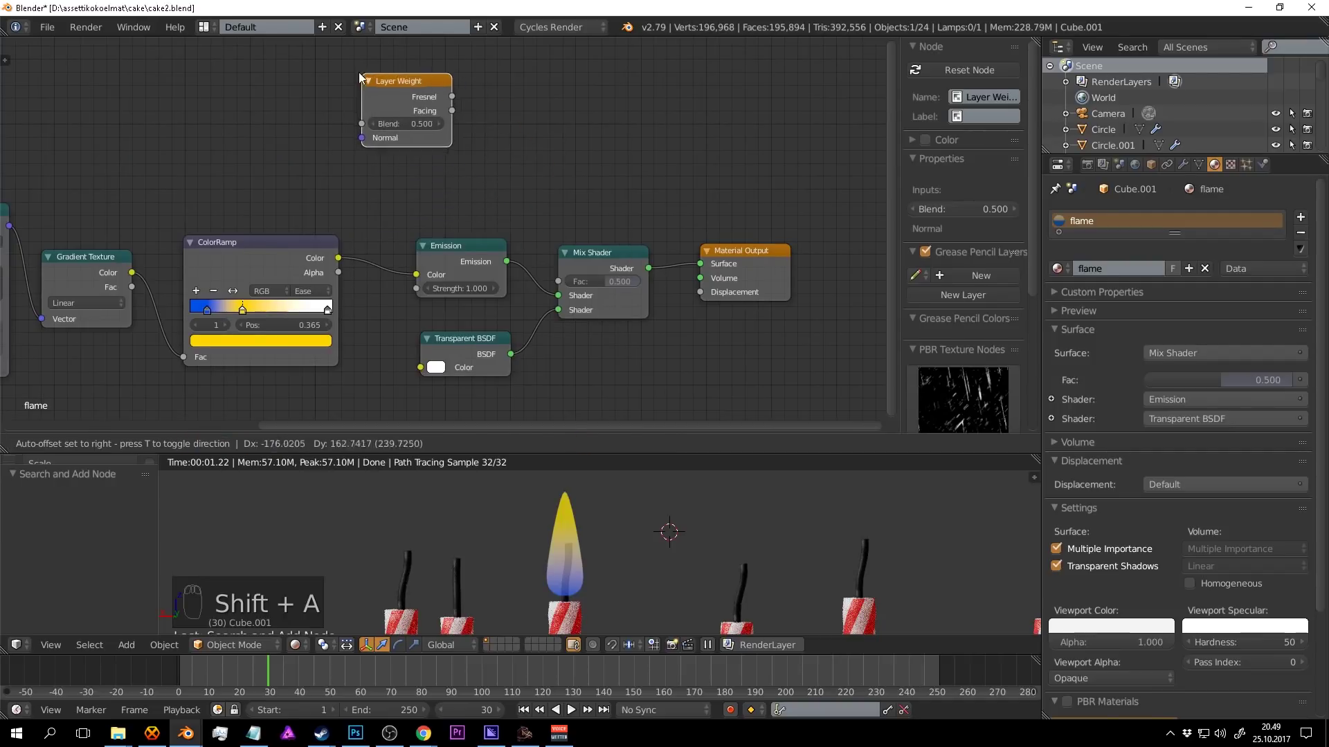
Add a Layer Weight node with Blend 0.900 and feed its Facing output into the Mix Shader factor.
left_click_drag(458, 112, 662, 457)
key("ctrl+s")
left_click_drag(659, 516, 476, 239)
key("ctrl+s")
left_click_drag(542, 142, 466, 155)
left_click_drag(466, 155, 406, 151)
left_click_drag(428, 111, 440, 147)
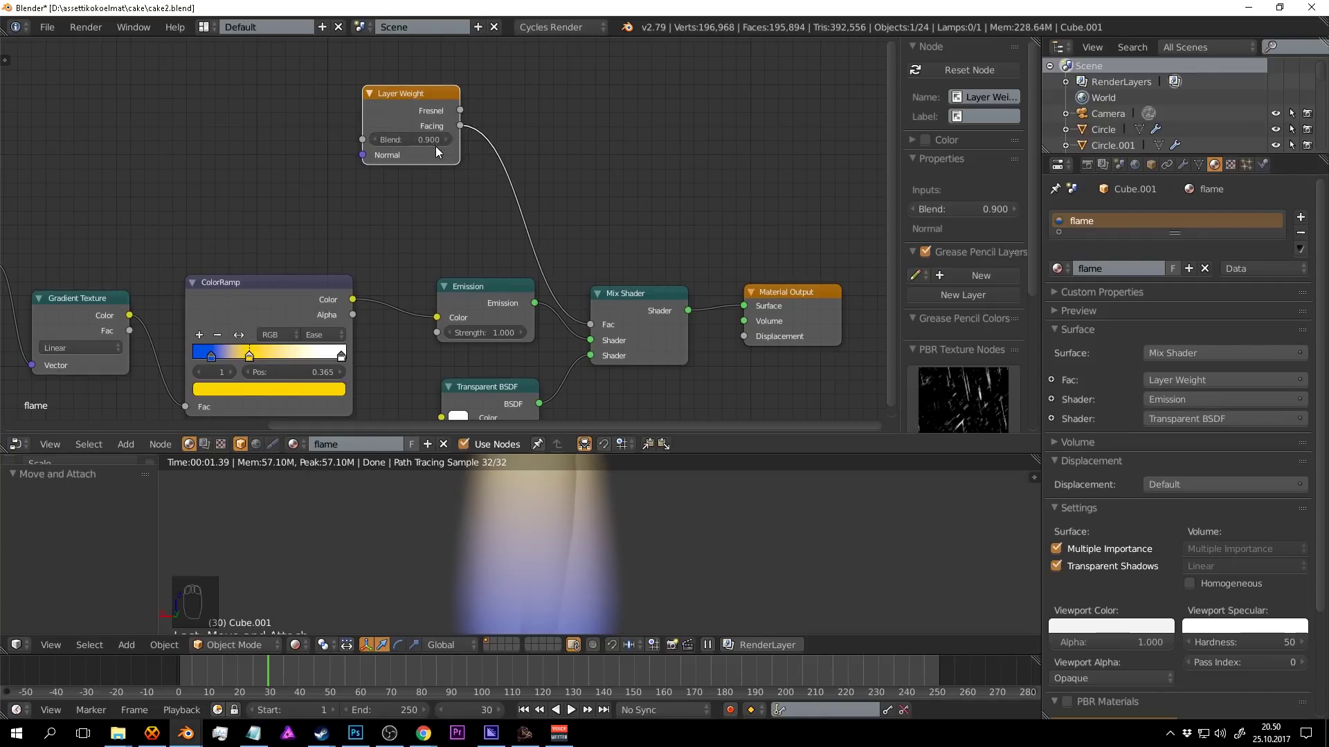
Screen the Facing value with a duplicated Gradient Texture through a MixRGB node driving the Mix Shader Fac.
left_click_drag(465, 212, 593, 462)
key("ctrl+s")
middle_click(592, 465)
middle_click(587, 488)
key("ctrl+s")
left_click_drag(632, 531, 642, 551)
key("ctrl+s")
middle_click(662, 538)
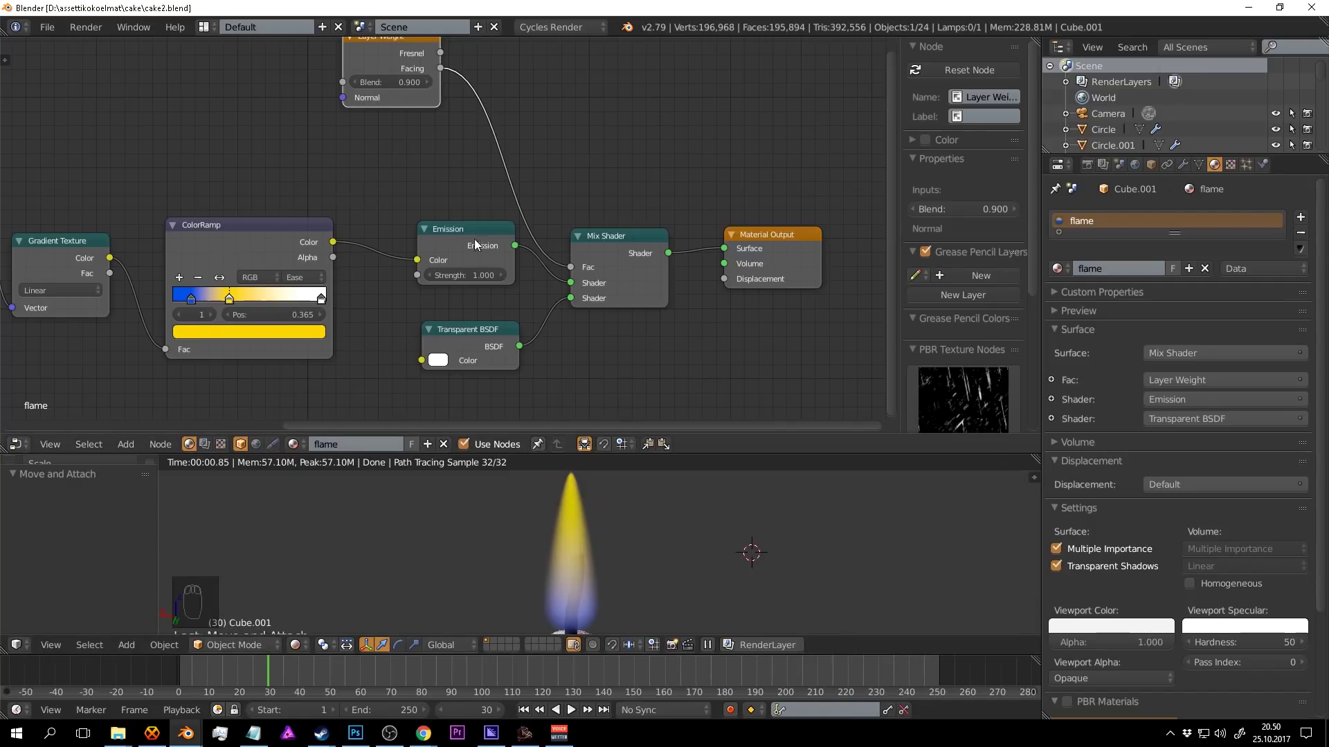
left_click_drag(476, 214, 464, 221)
left_click_drag(742, 223, 428, 187)
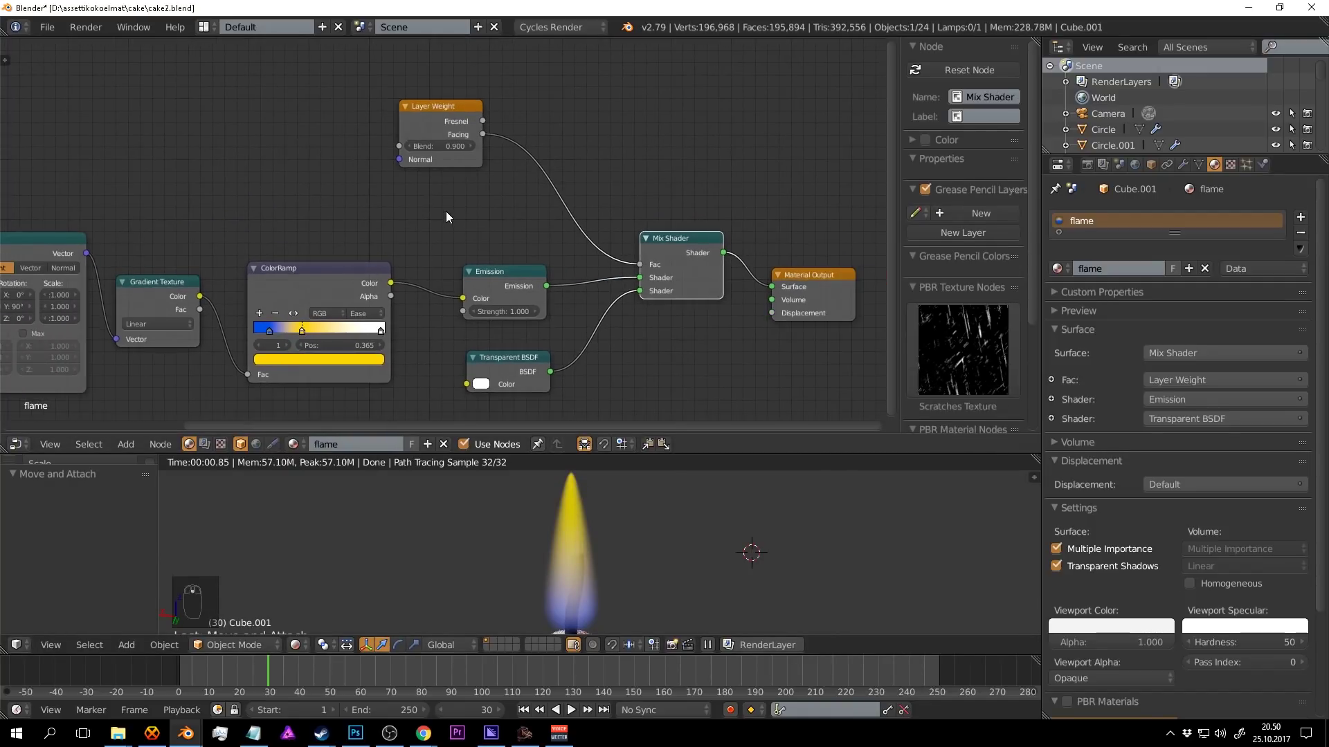
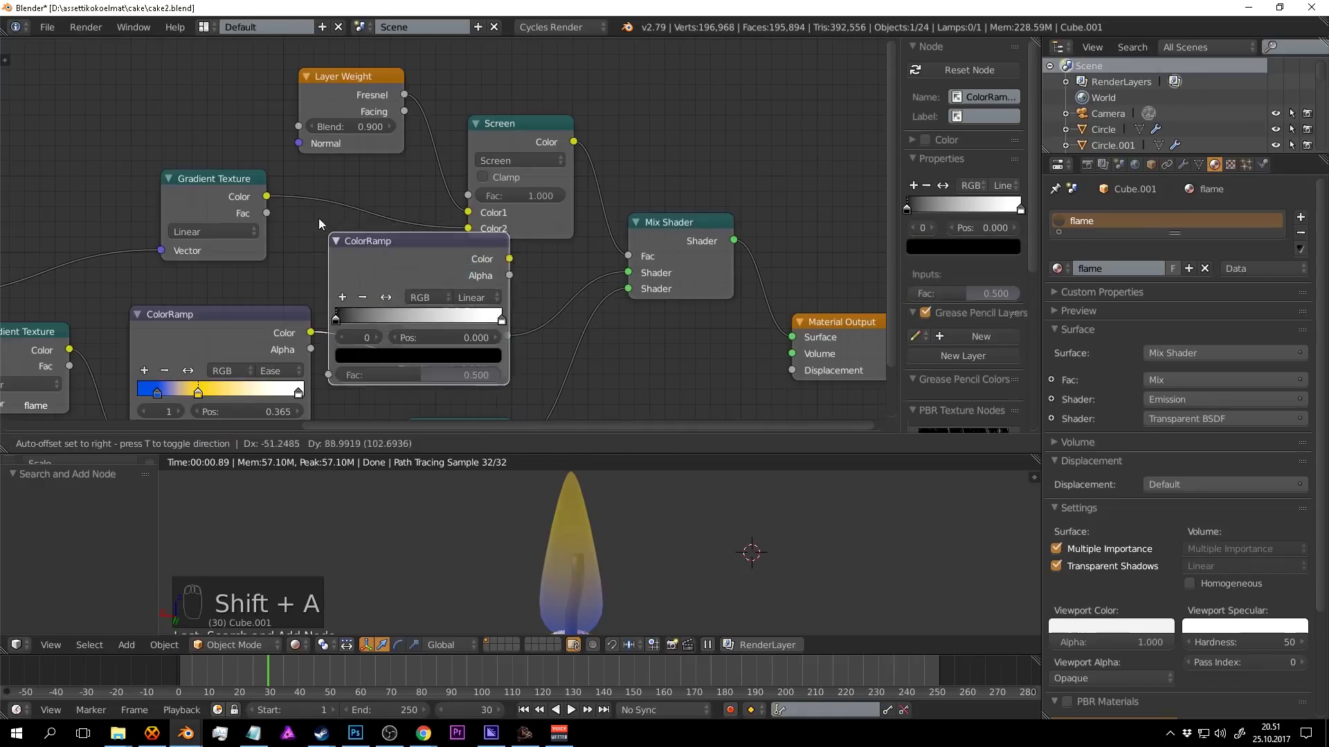
Insert ColorRamps before the Screen inputs, sliding the dark stops leftward and toward the middle.
left_click_drag(296, 161, 406, 217)
left_click_drag(439, 217, 344, 216)
left_click_drag(317, 220, 281, 219)
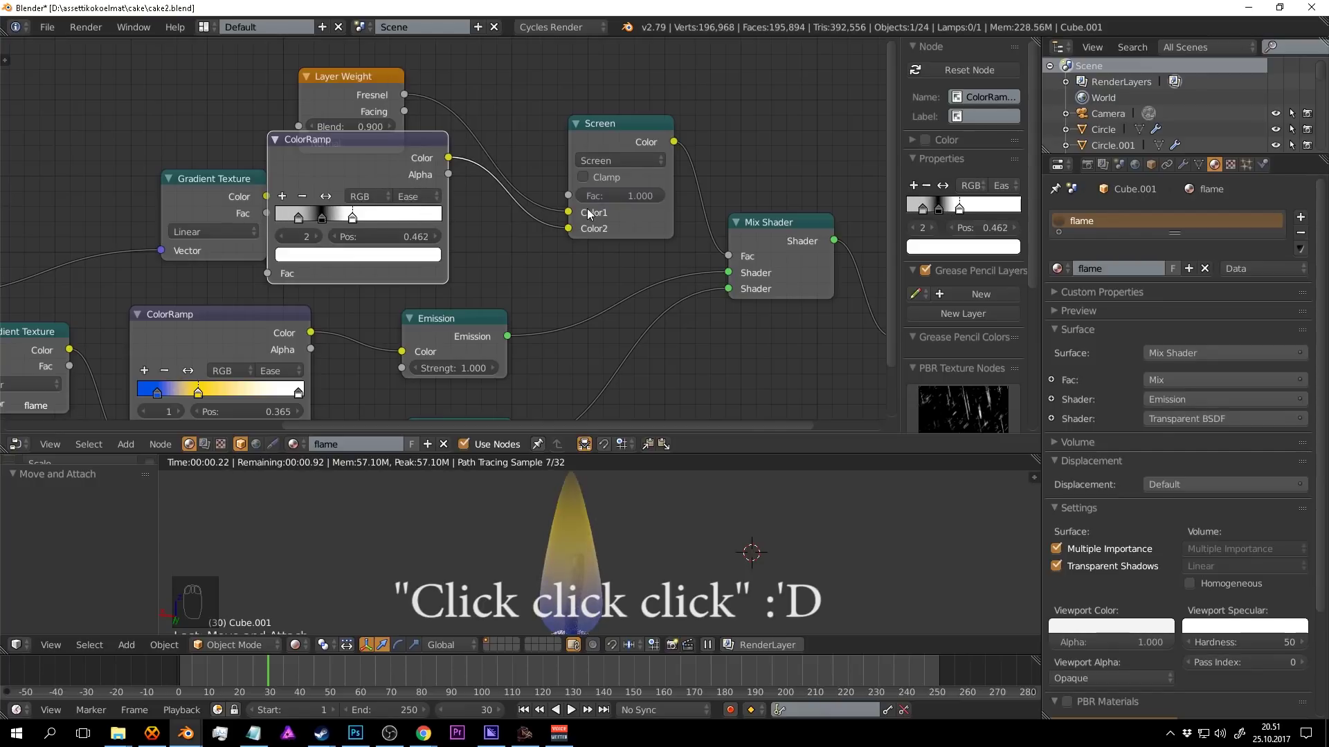
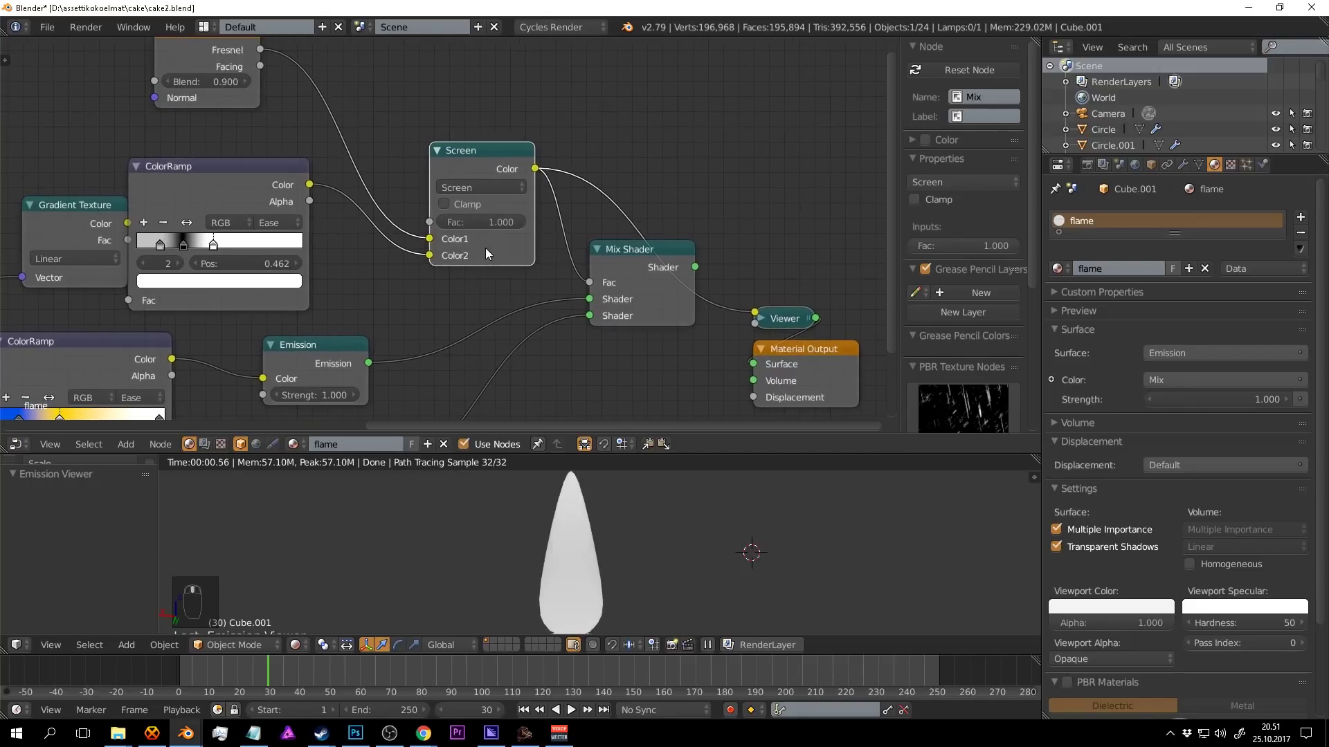
key("ctrl+s")
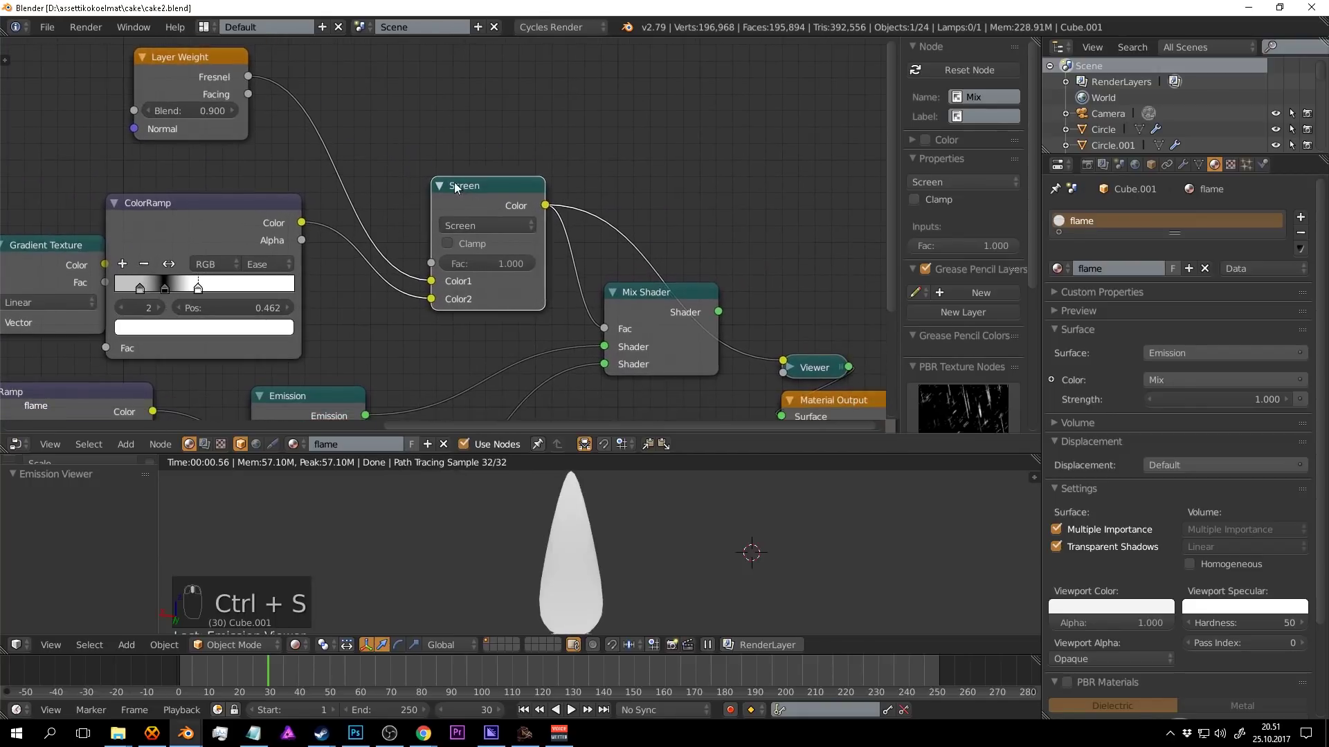
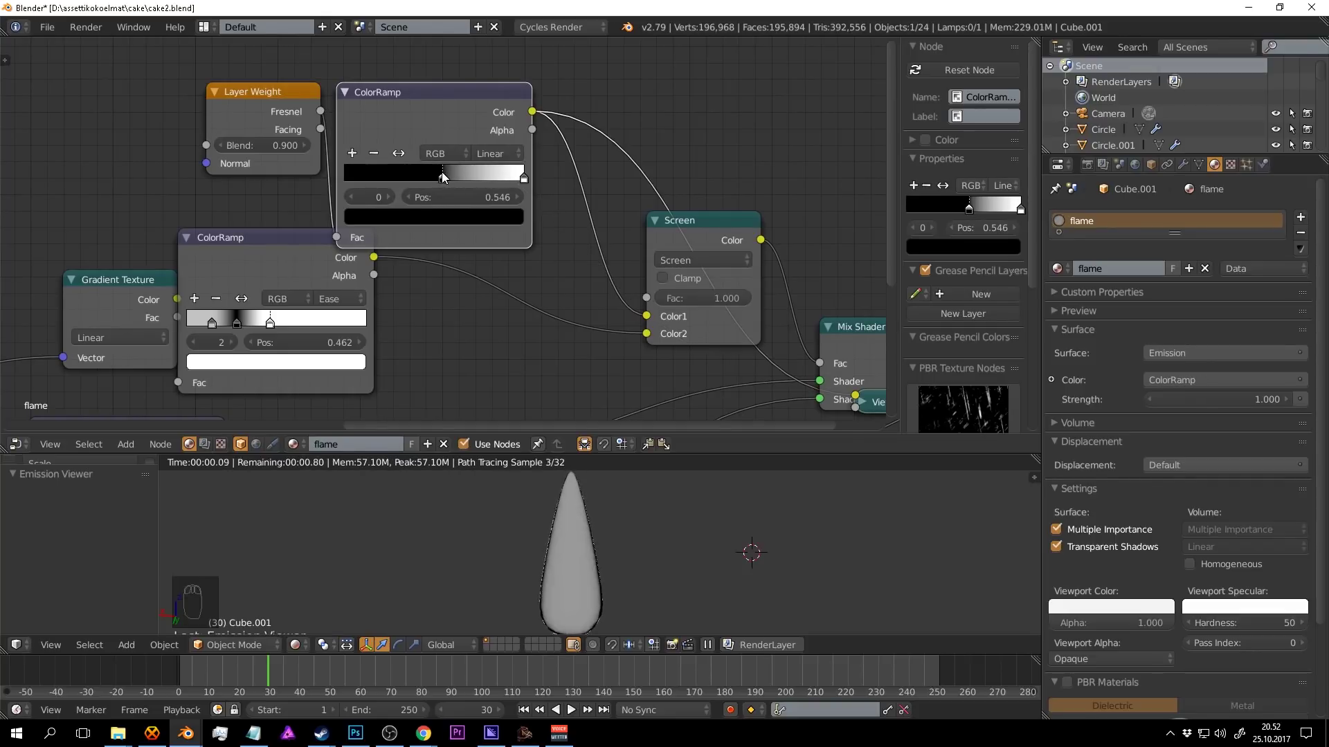
left_click_drag(227, 145, 393, 170)
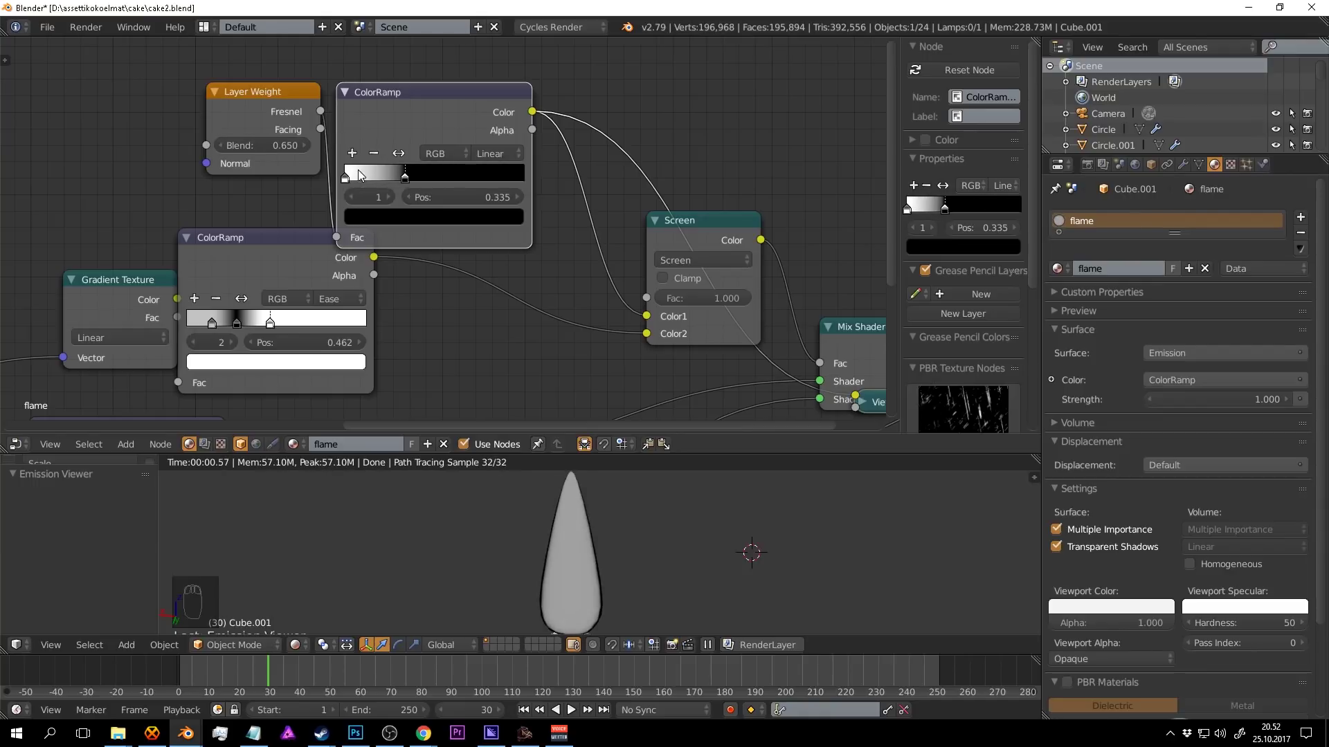
left_click_drag(248, 91, 356, 180)
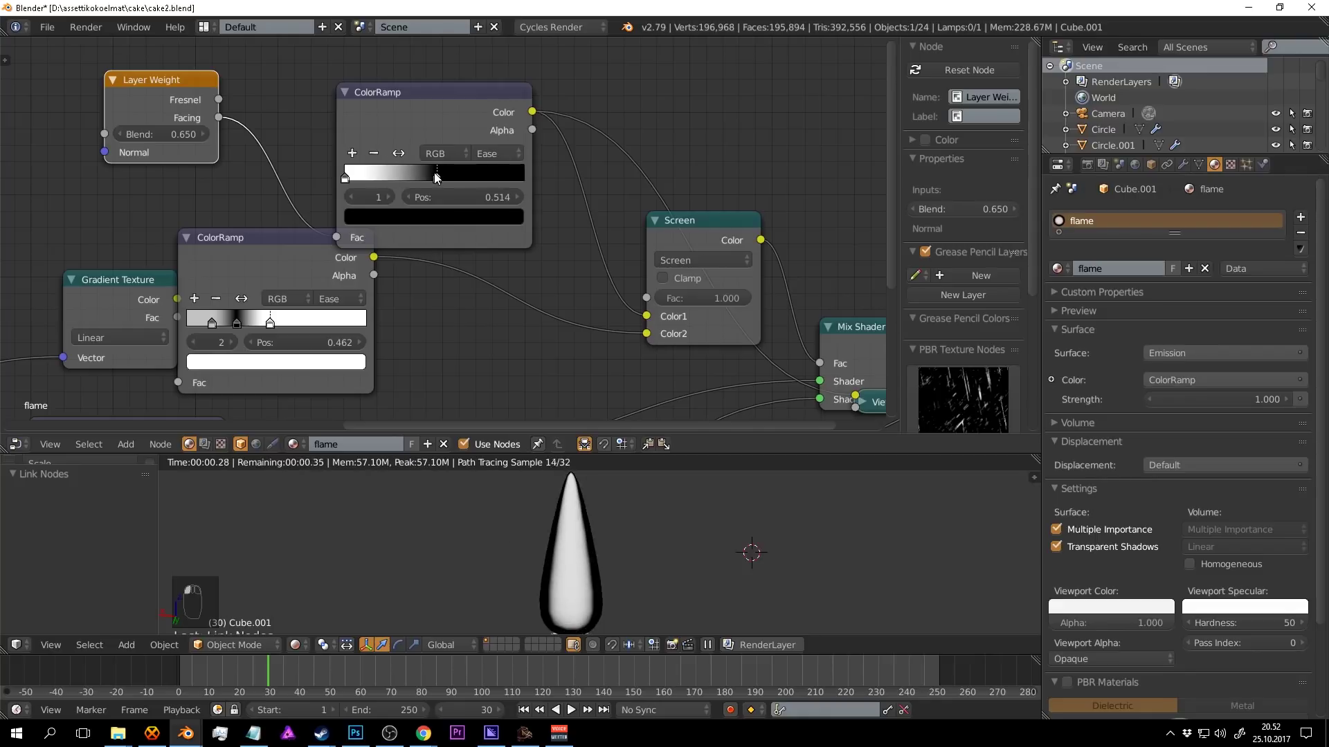
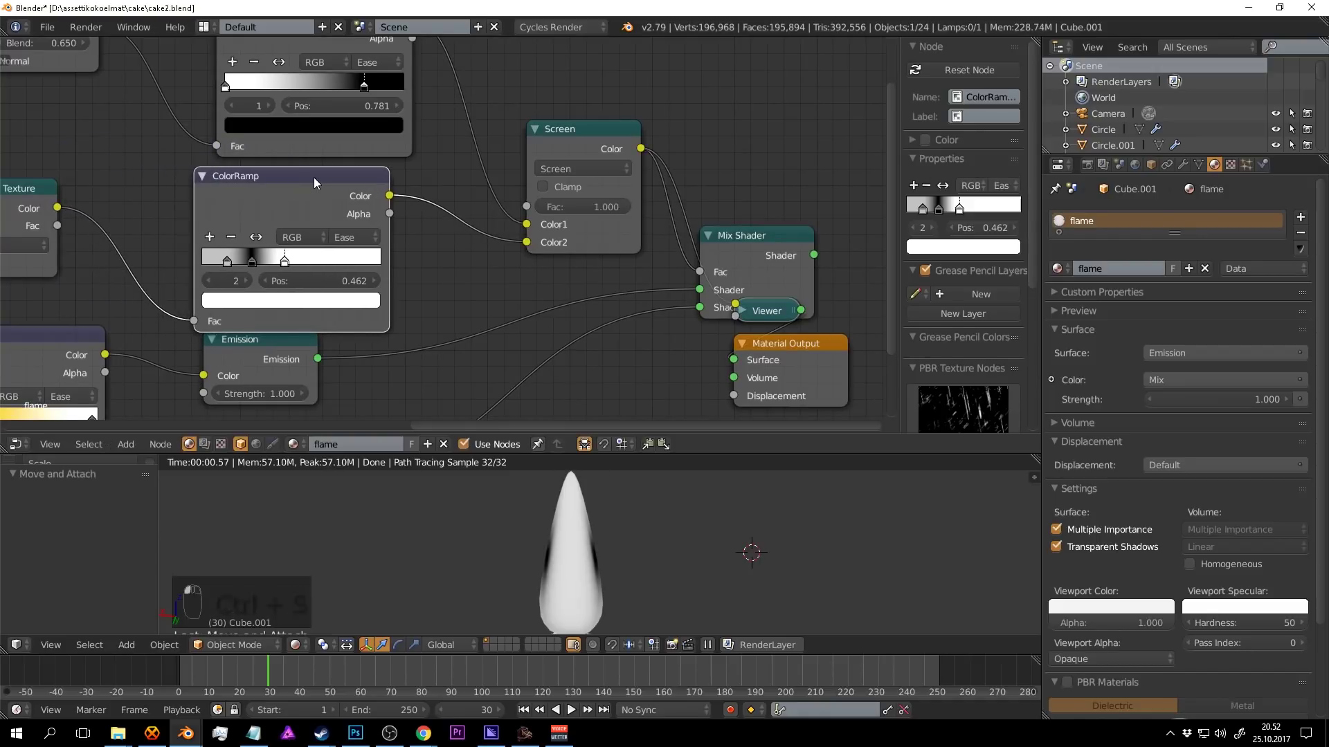
Reshape the mask ColorRamp into a narrow bright band with its first stop at 0.175.
left_click_drag(604, 228, 645, 304)
left_click_drag(634, 175, 452, 237)
key("ctrl+s")
left_click_drag(472, 179, 463, 234)
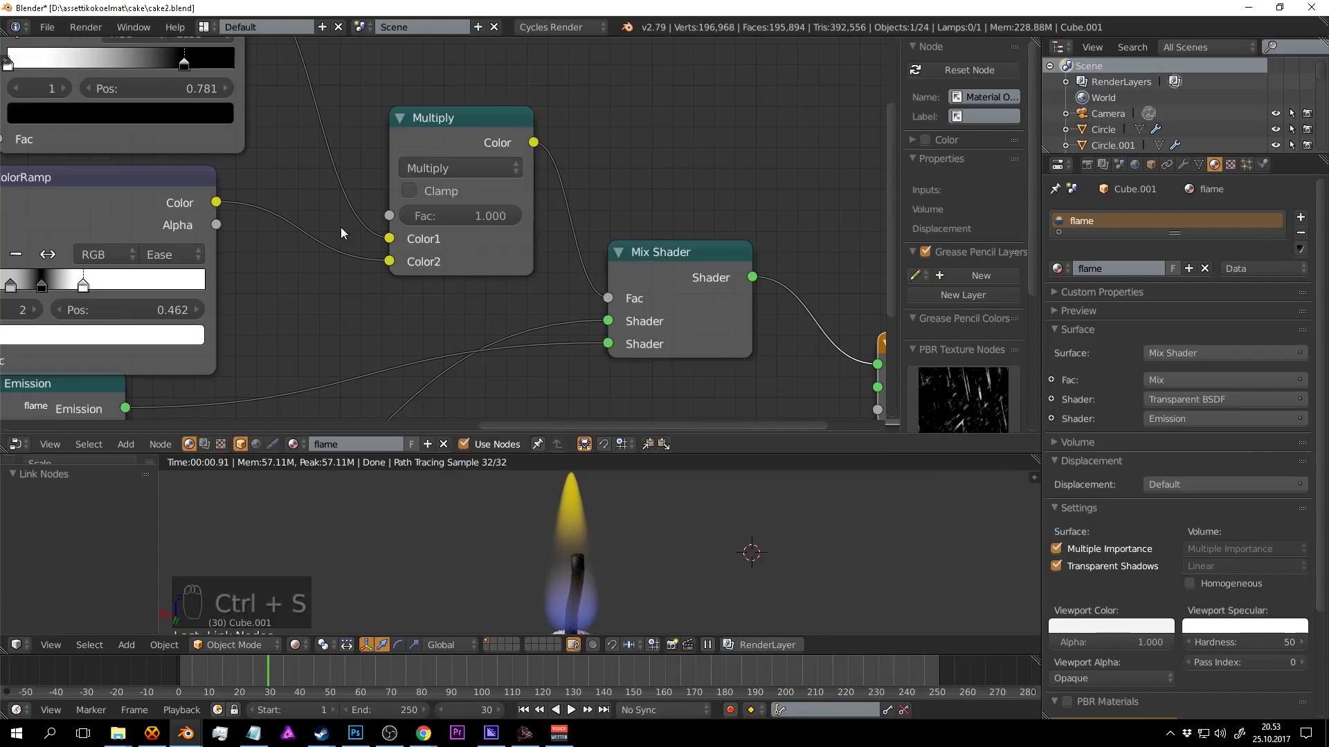
left_click_drag(472, 203, 314, 238)
key("ctrl+s")
left_click_drag(274, 238, 302, 241)
key("ctrl+s")
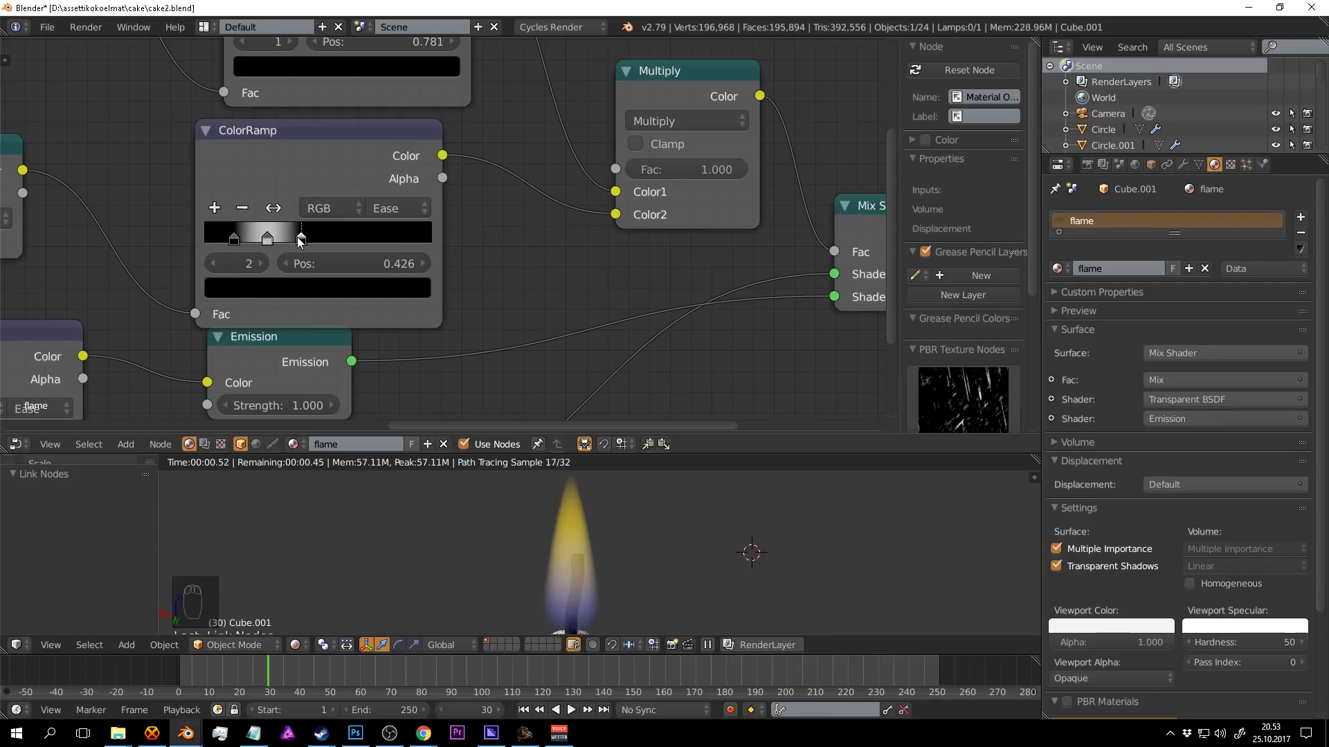
key("ctrl+s")
Raise the flame Emission strength to 3.000.
left_click_drag(721, 561, 448, 192)
key("ctrl+s")
left_click_drag(474, 280, 455, 309)
left_click_drag(393, 196, 702, 500)
key("ctrl+s")
key("ctrl+s")
left_click_drag(445, 163, 430, 169)
key("ctrl+s")
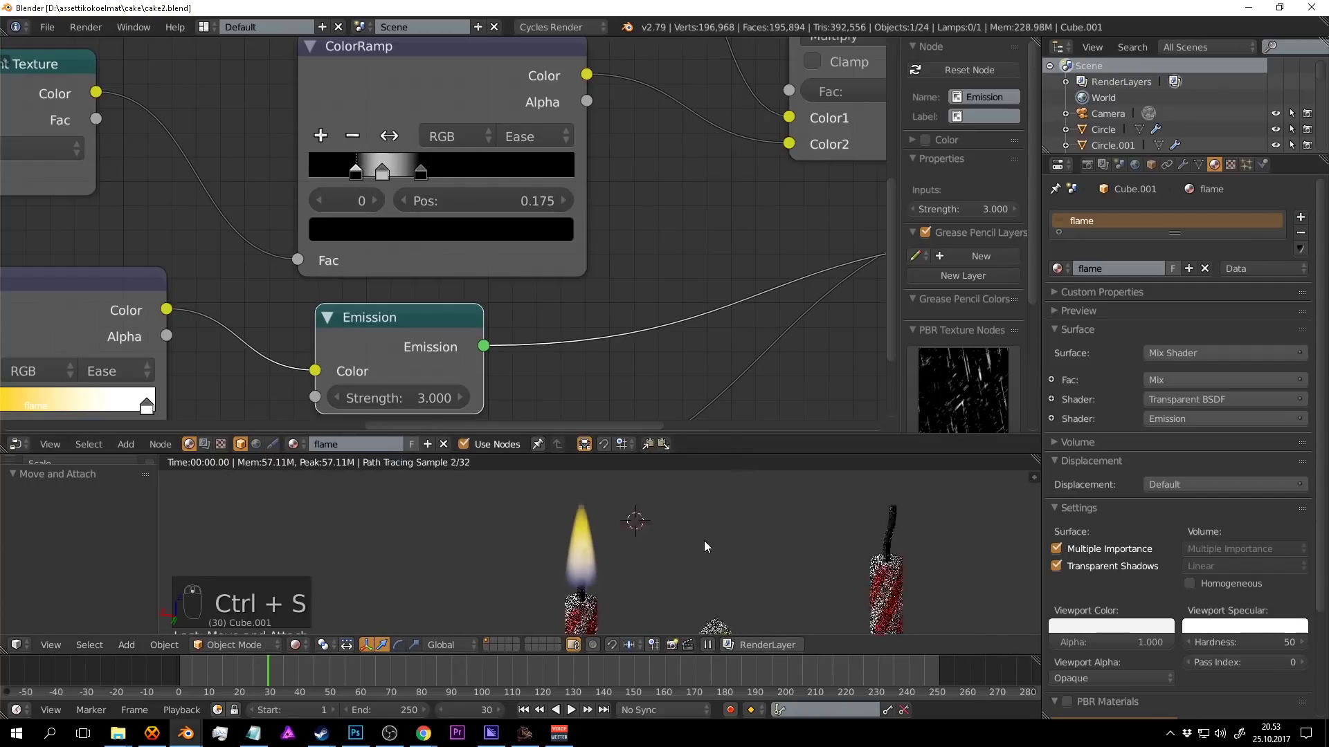
Take the 3D viewport out of rendered preview into Solid shading and reframe the cake.
middle_click(698, 511)
left_click_drag(700, 528, 704, 523)
key("ctrl+s")
key("shift+z")
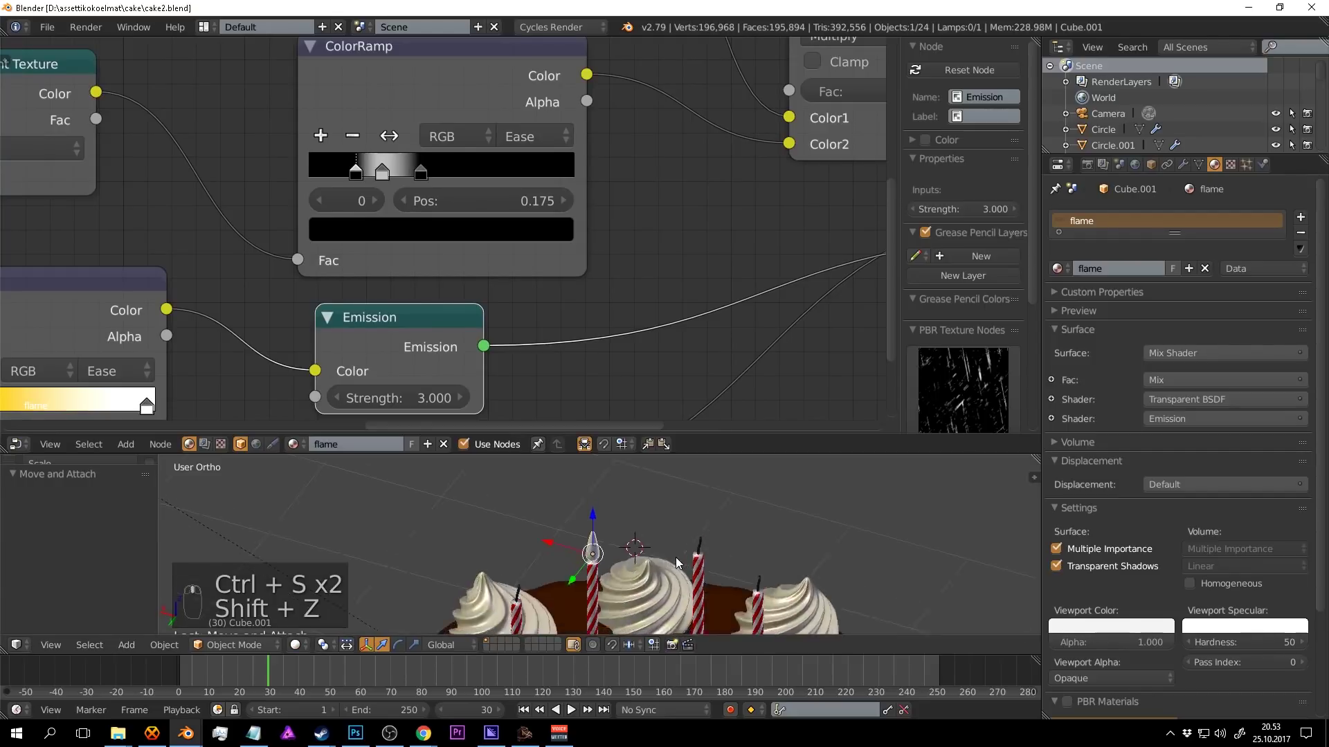
key("a")
key("ctrl+s")
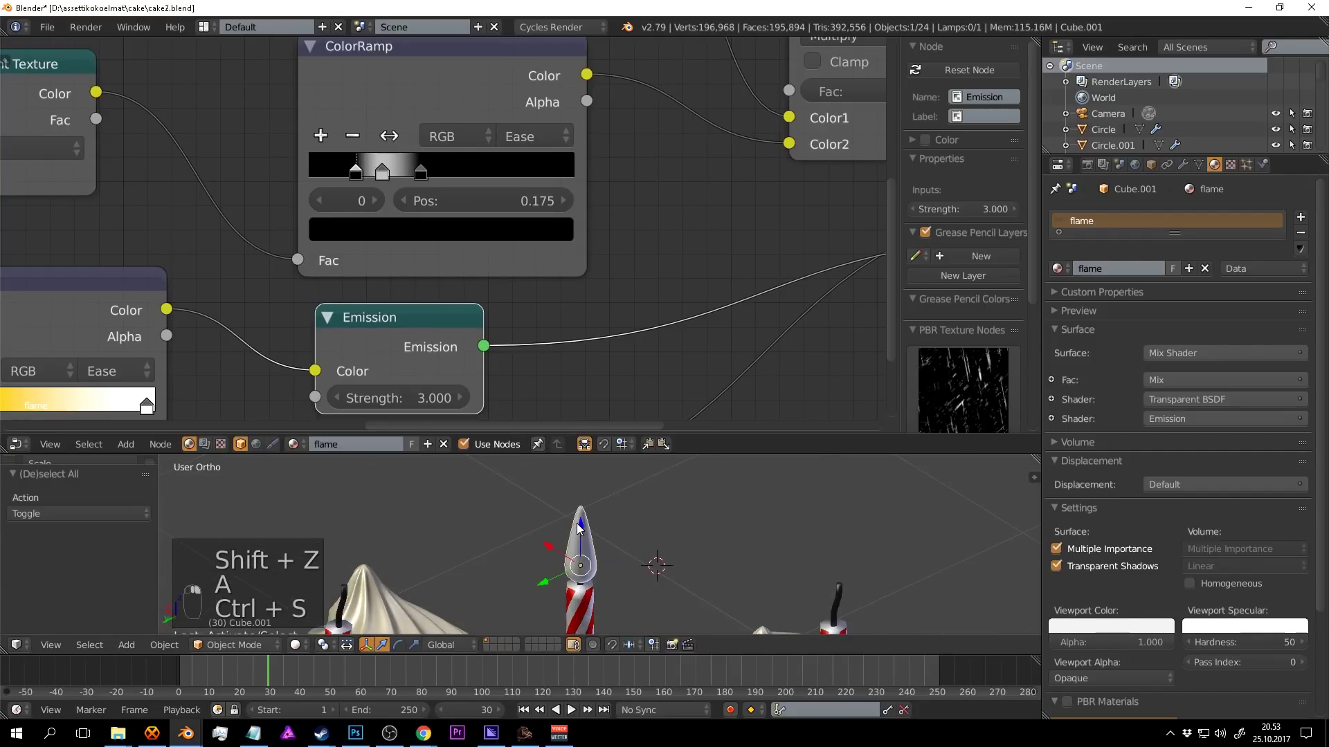
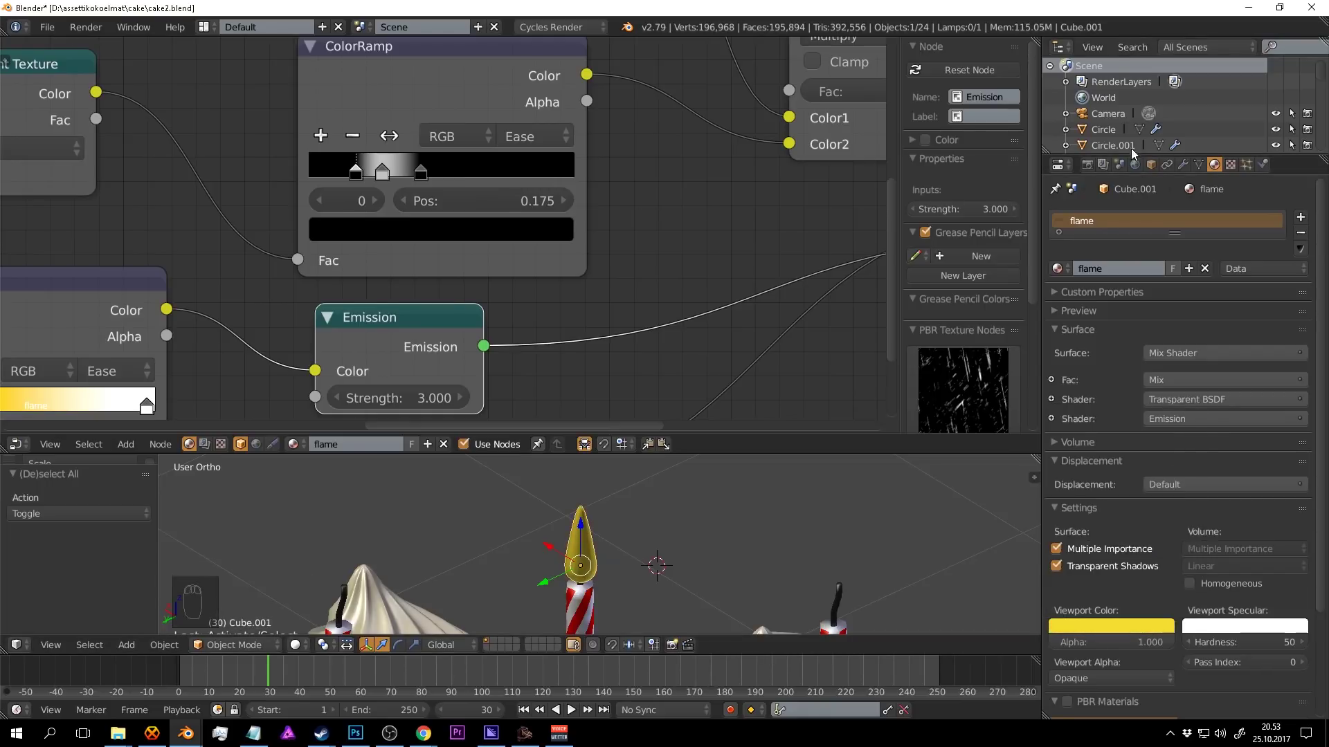
Give the flame a yellow viewport colour and, from Top view, duplicate it onto the first candles.
left_click_drag(699, 495, 713, 525)
key("KP_7")
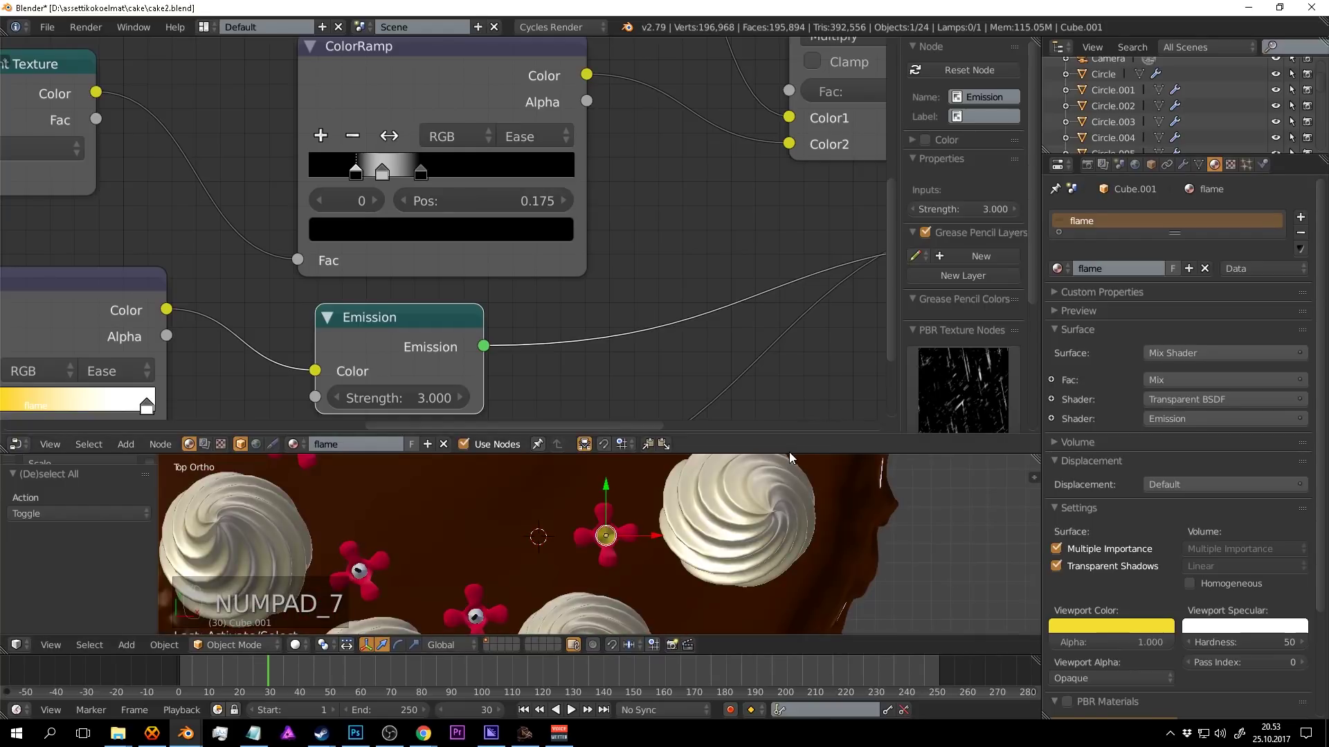
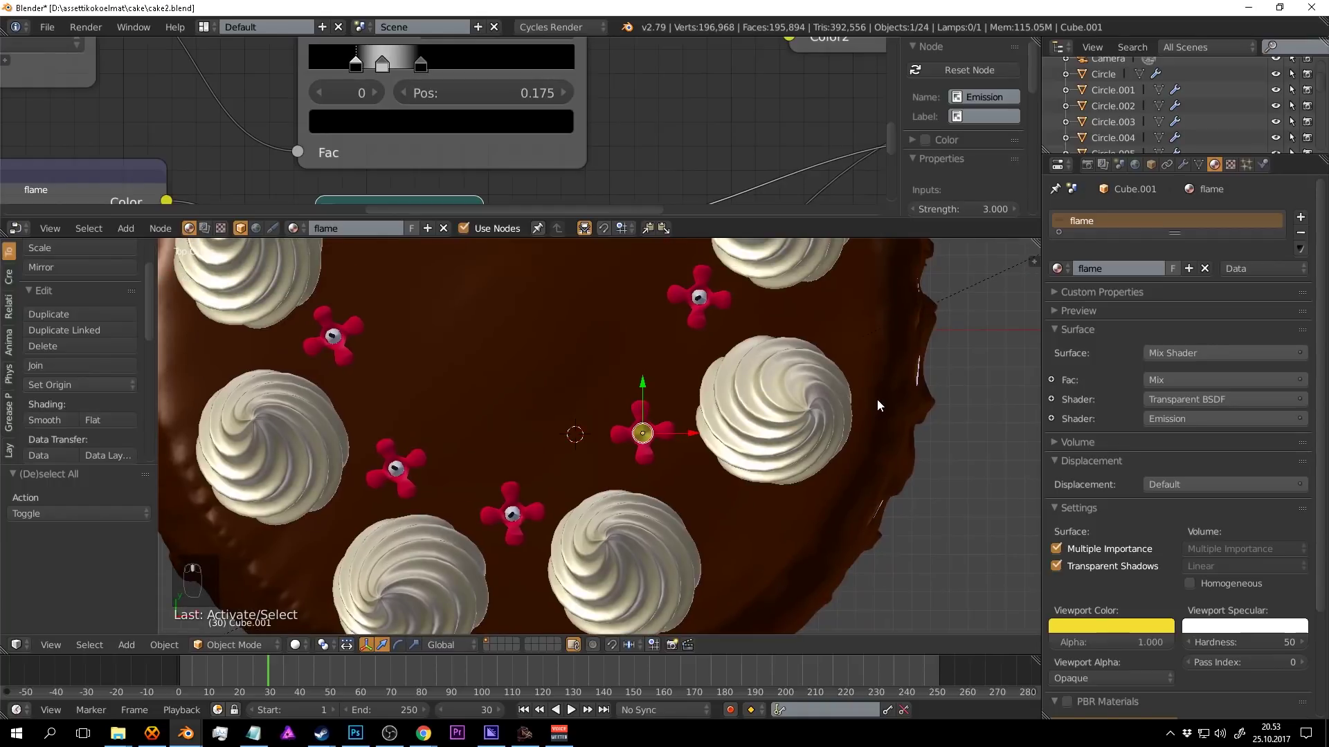
key("alt+d")
key("alt+d")
key("alt+d")
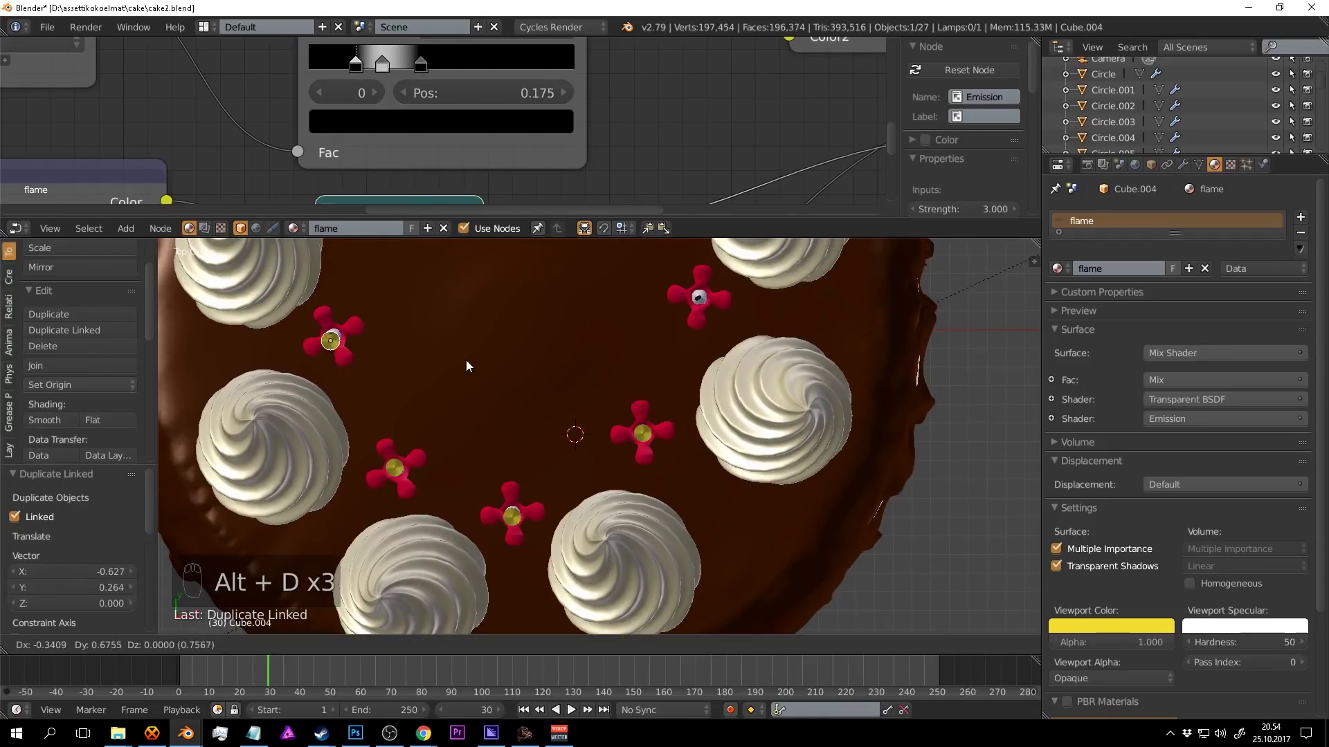
middle_click(489, 346)
key("alt+d")
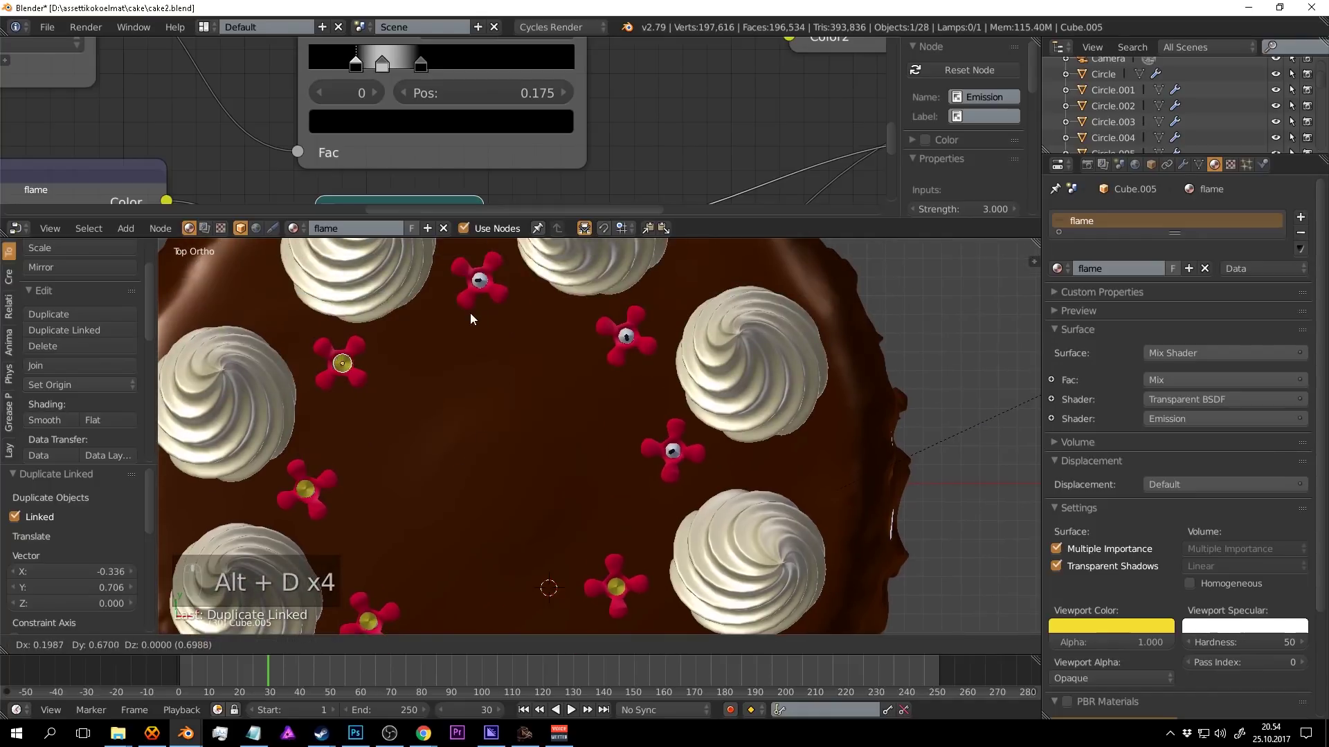
left_click_drag(471, 384, 704, 319)
key("alt+d")
Duplicate the flame onto the remaining candles, reaching 31 objects, and look through the camera.
key("alt+d")
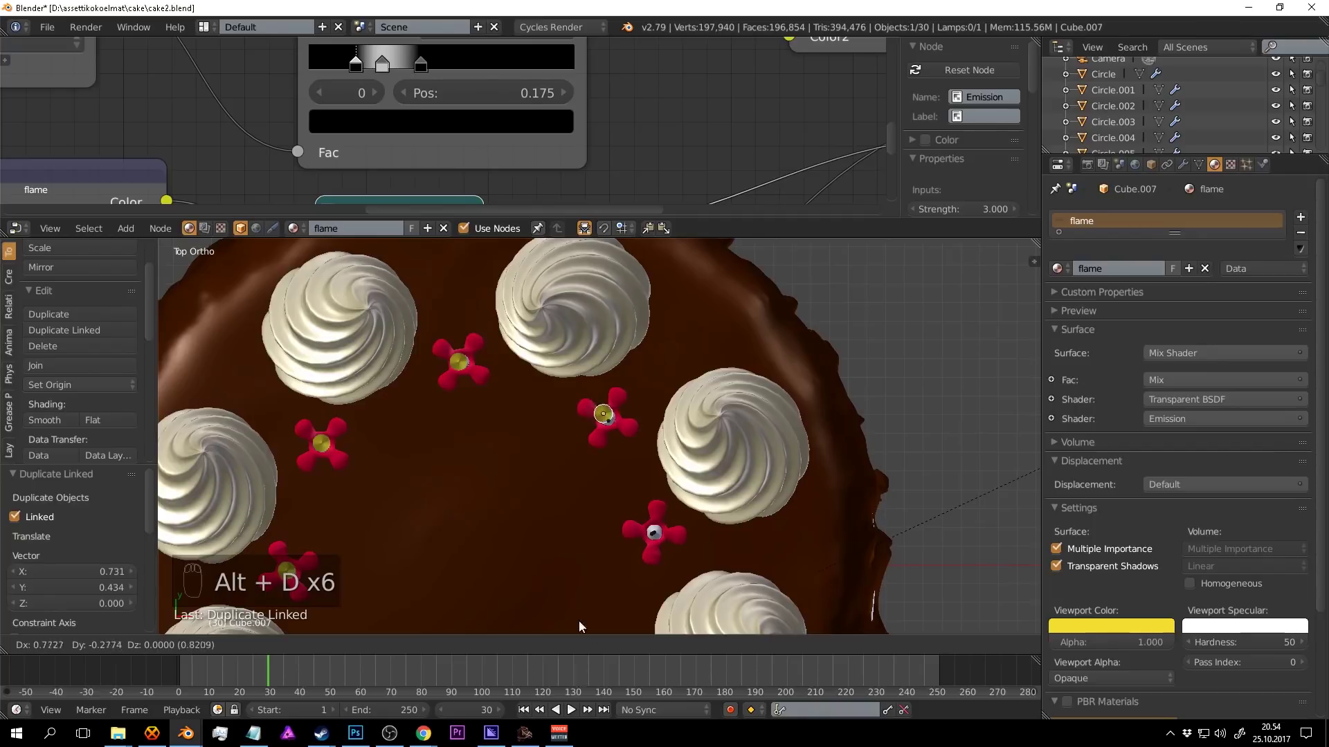
middle_click(661, 414)
key("alt+d")
key("a")
key("ctrl+s")
left_click_drag(613, 412, 657, 473)
key("ctrl+s")
key("KP_0")
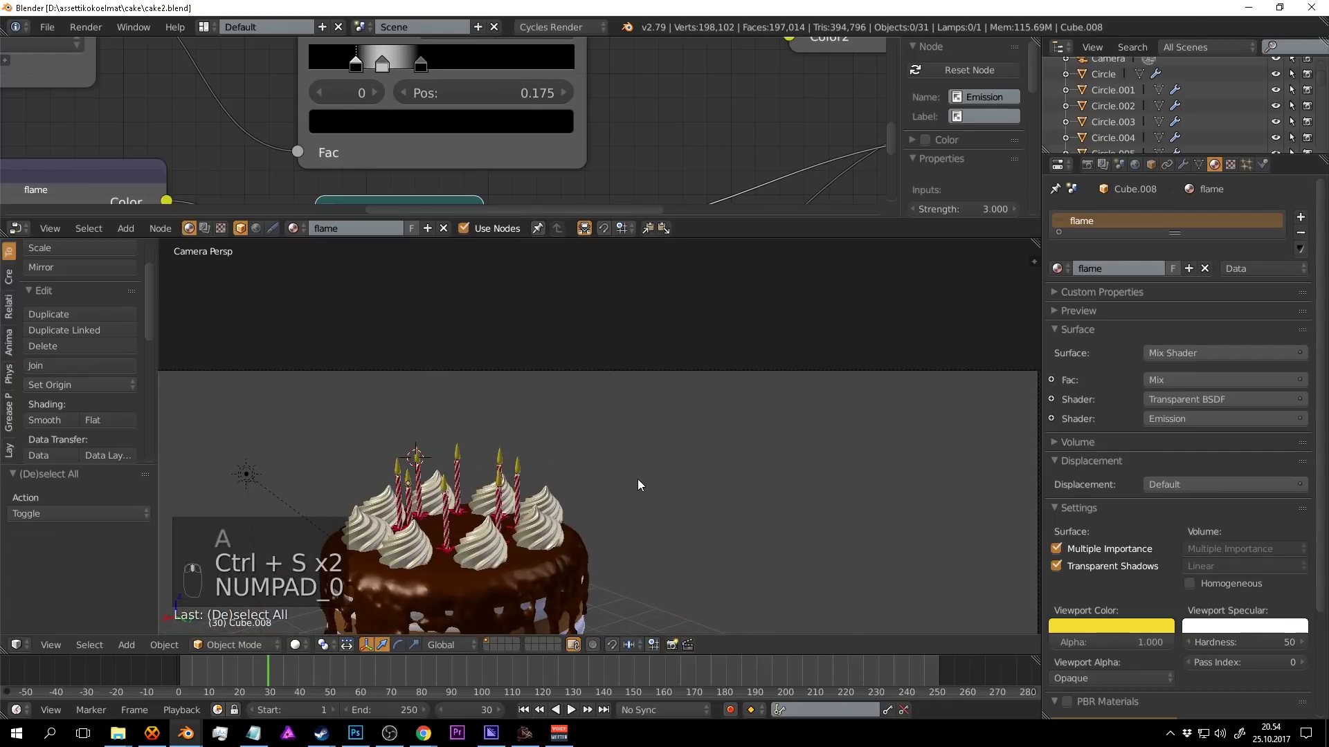
Check the candle flames in a rendered camera preview, orbiting the cake, then return to Solid shading.
key("shift+z")
left_click_drag(718, 456, 727, 477)
key("ctrl+s")
left_click_drag(688, 456, 728, 475)
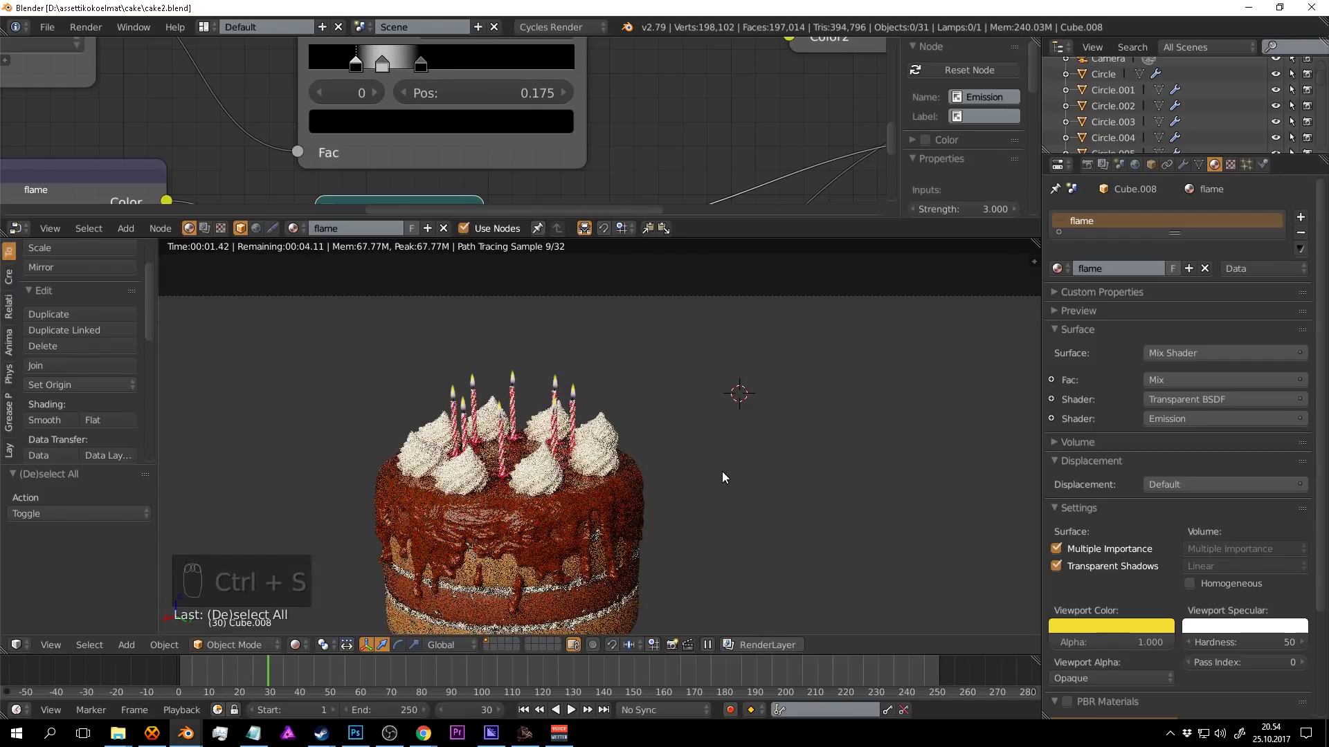
left_click_drag(733, 472, 520, 736)
key("shift+z")
key("ctrl+s")
left_click(527, 735)
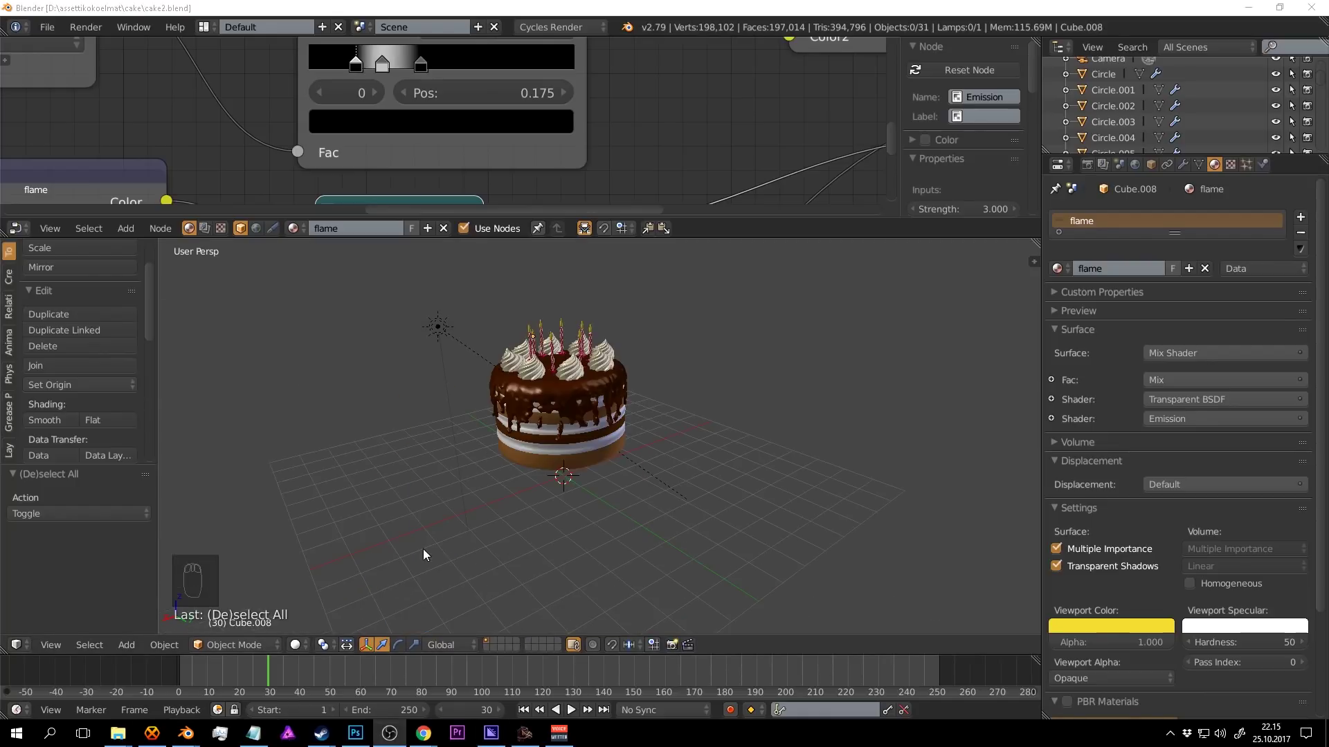
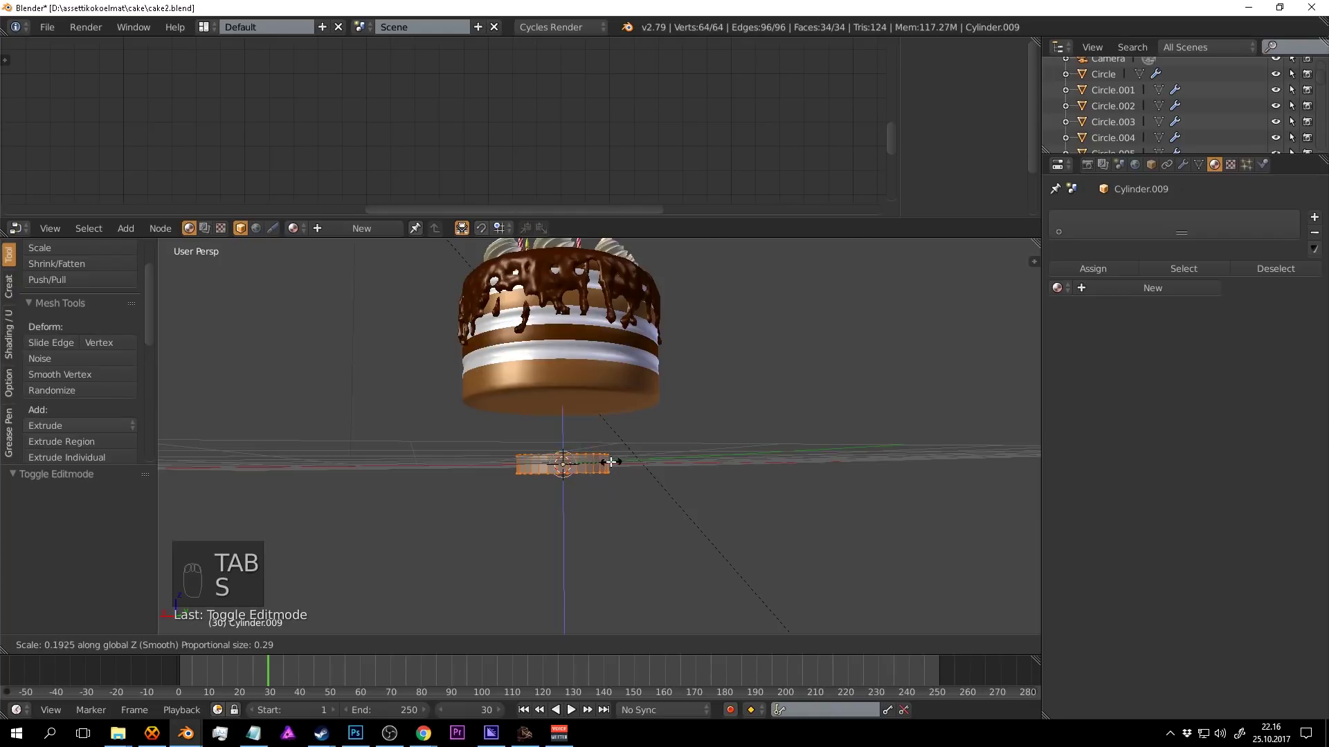
Extrude the flattened cylinder's top ring inward twice and merge the centre vertices to close the plate.
key("Tab")
left_click_drag(566, 434, 593, 527)
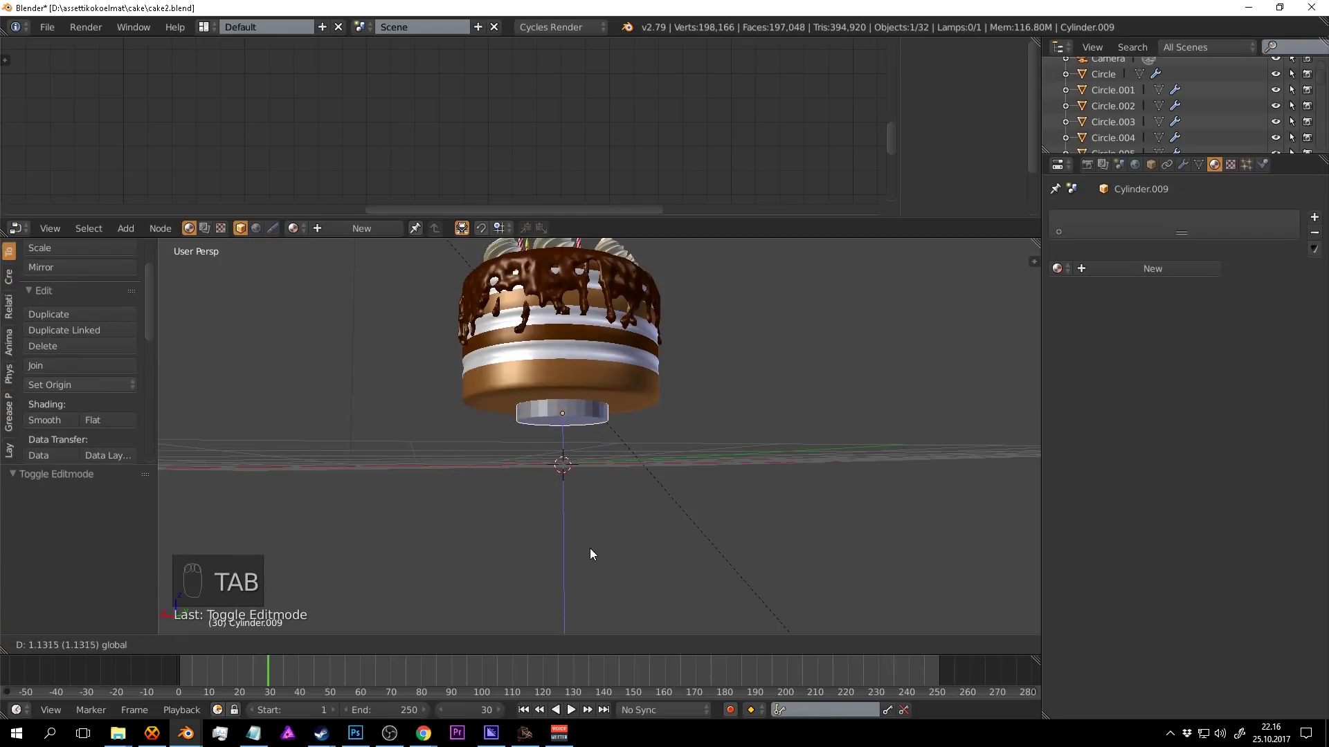
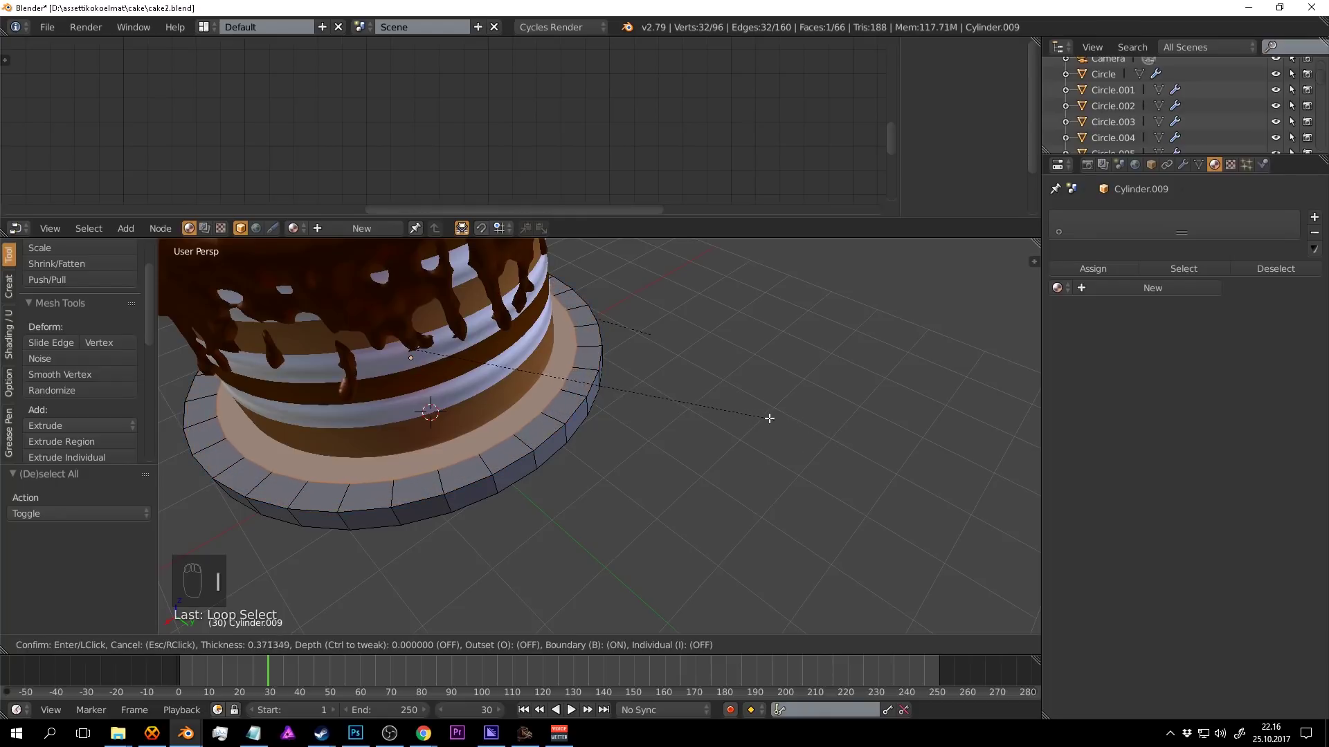
key("e")
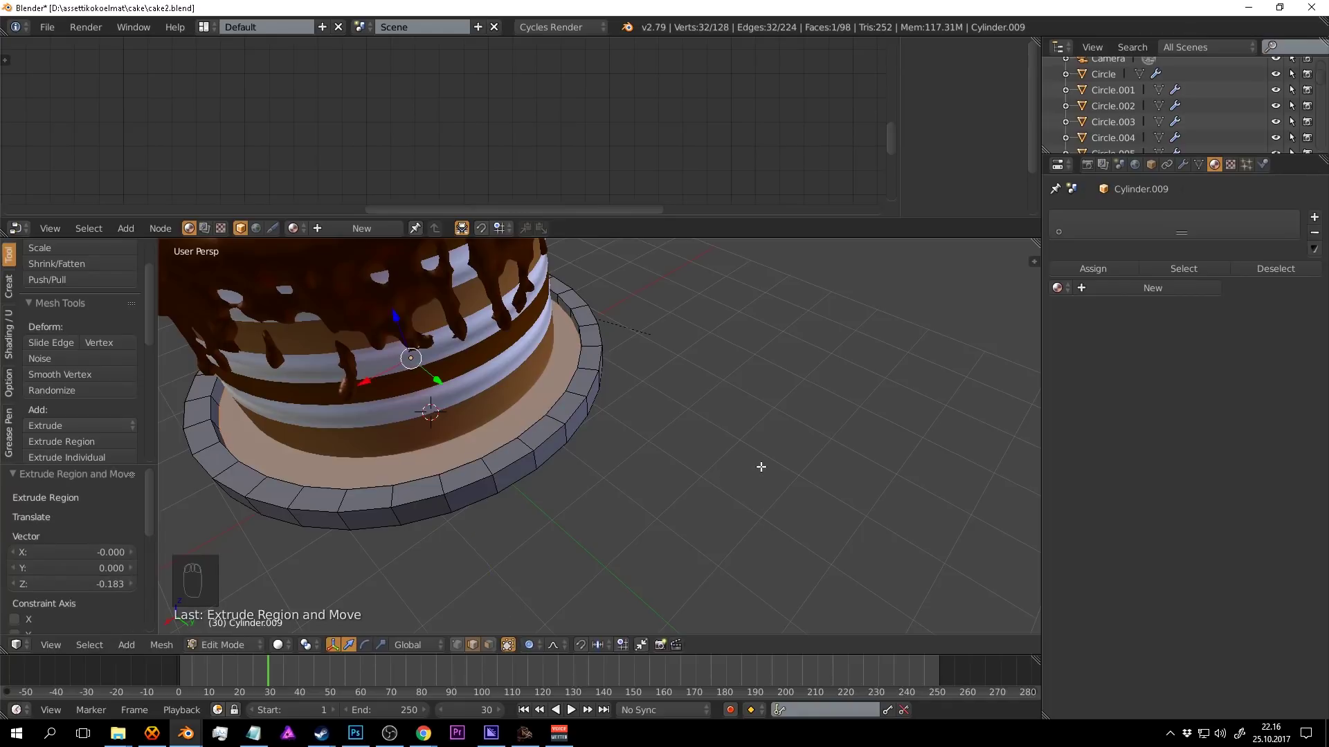
key("e")
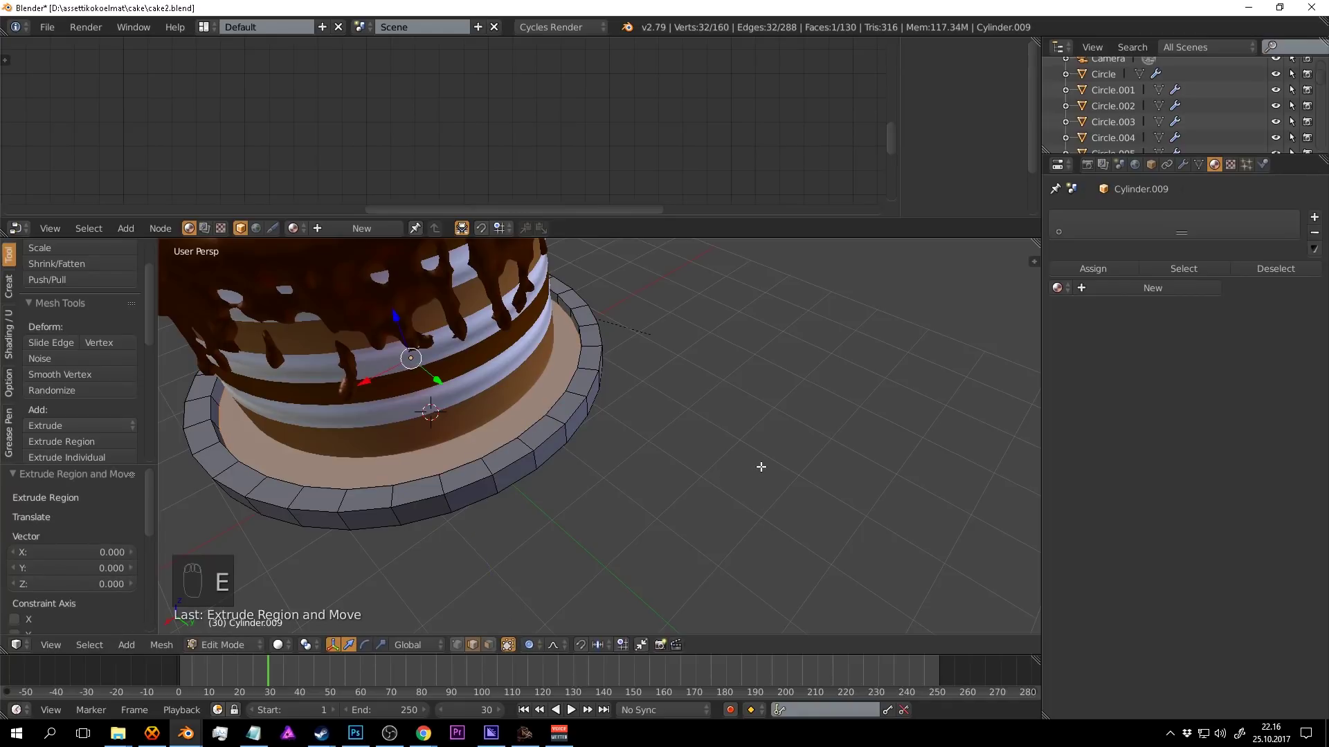
key("alt+m")
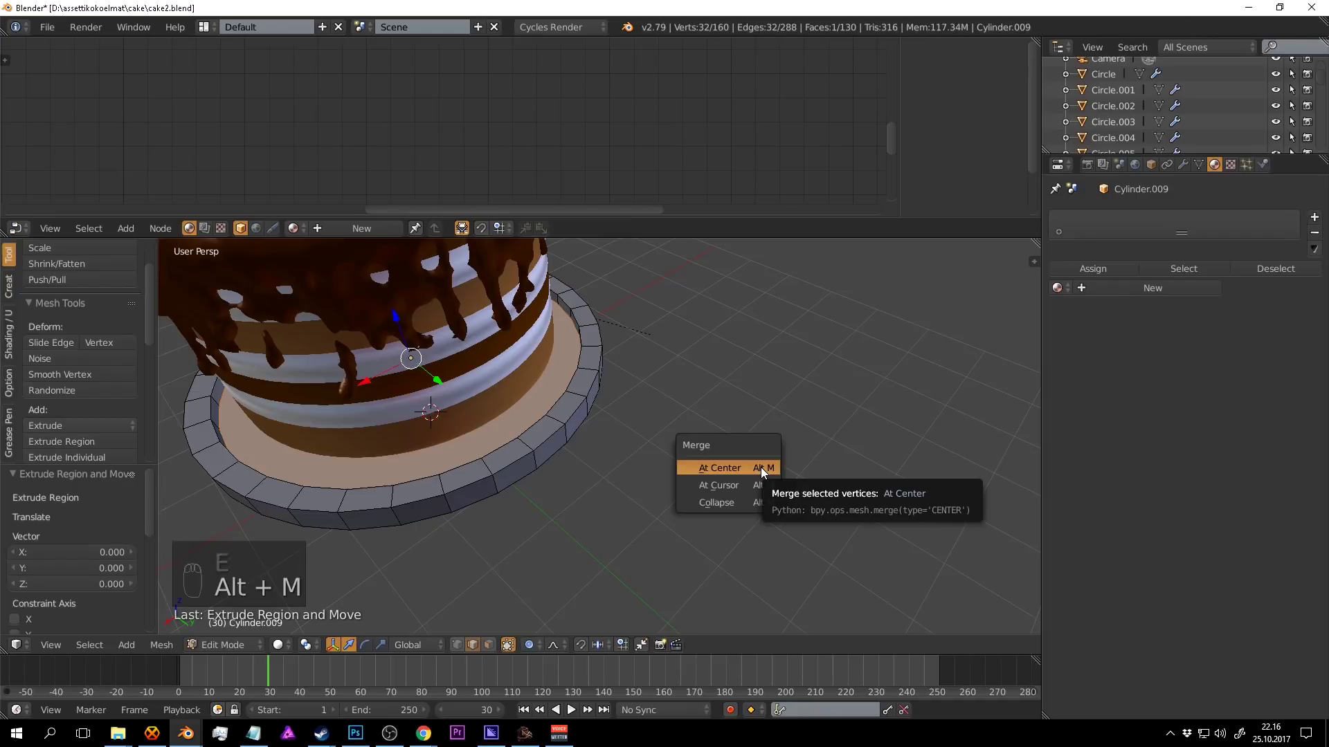
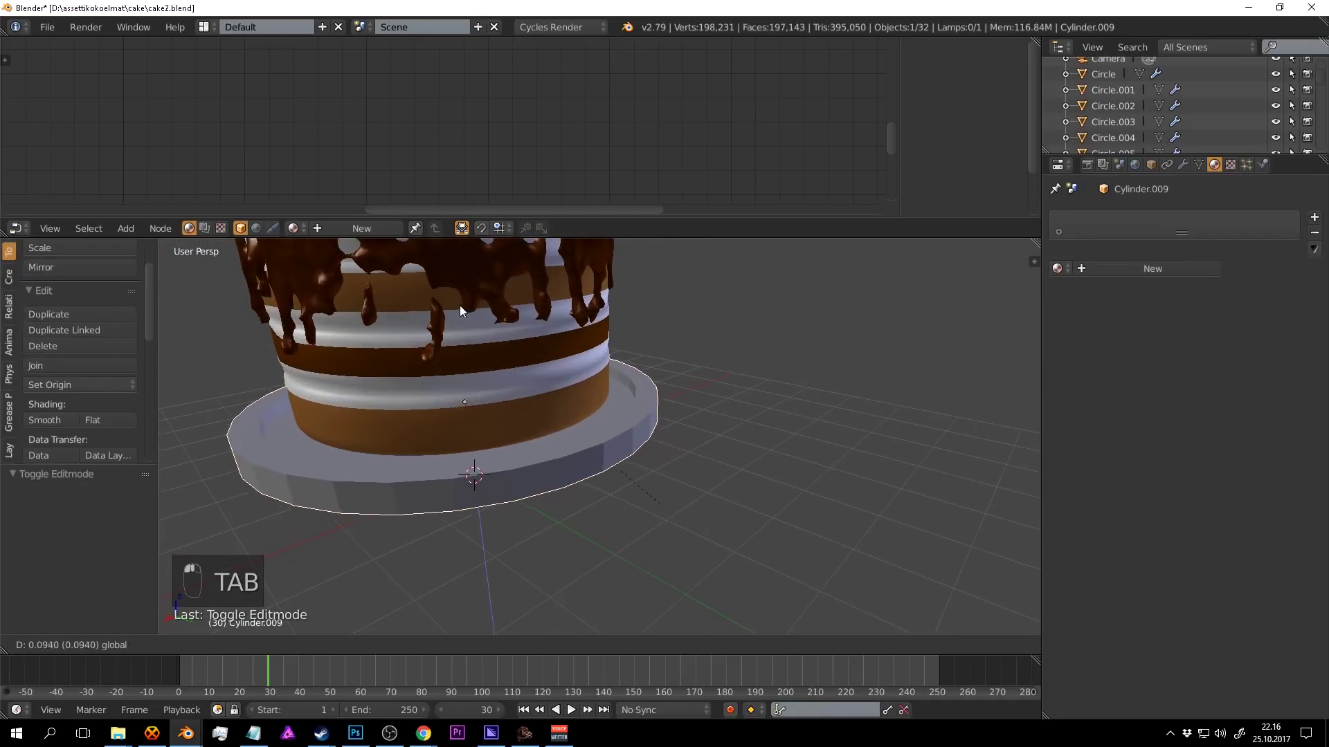
In Edit Mode select the plate's bottom ring and scale it to start the stand's stem.
middle_click(468, 255)
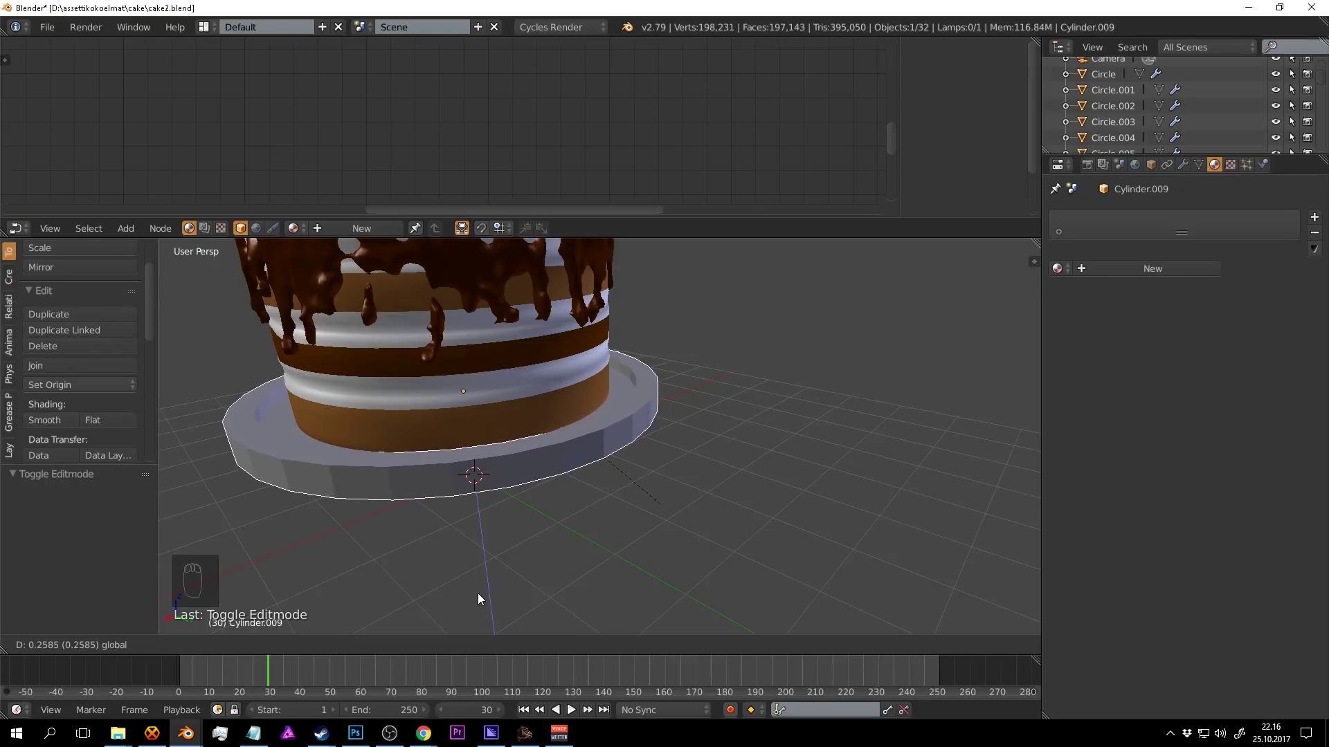
left_click_drag(536, 540, 676, 494)
key("a")
key("Tab")
key("a")
key("a")
key("a")
key("s")
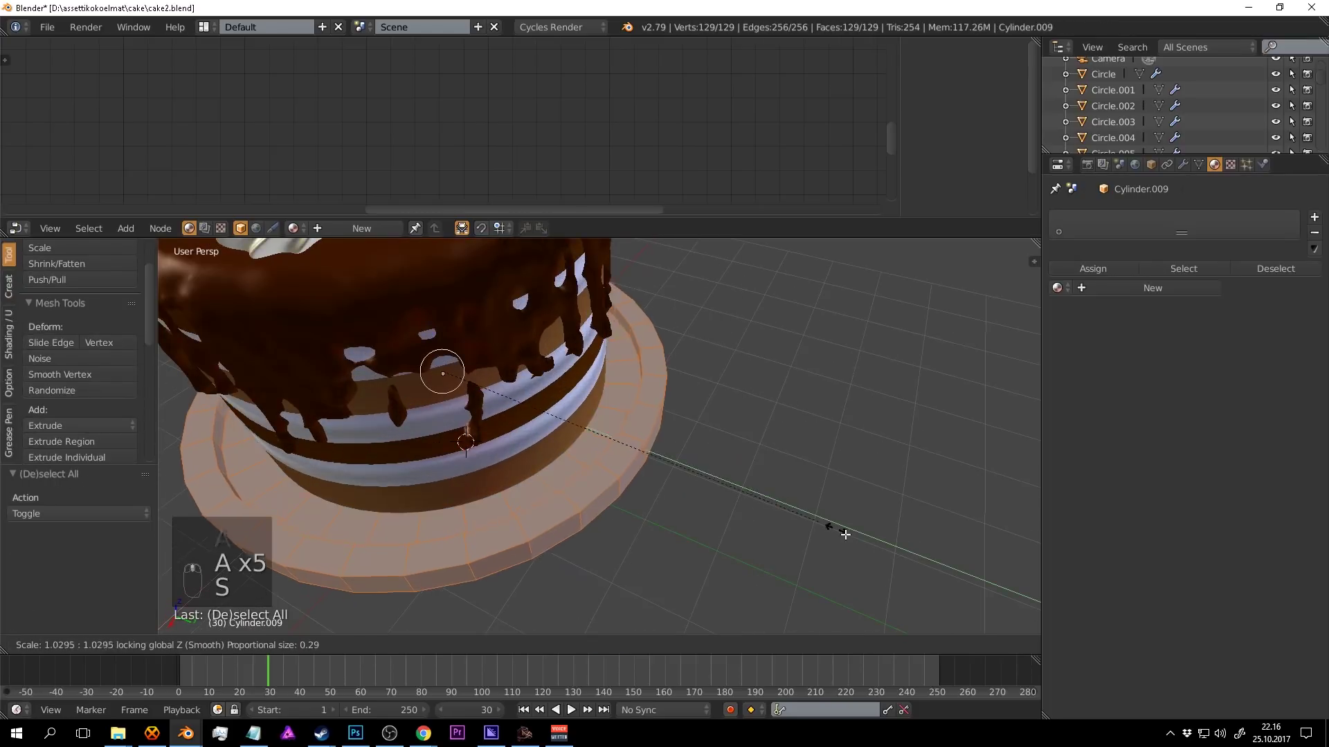
key("a")
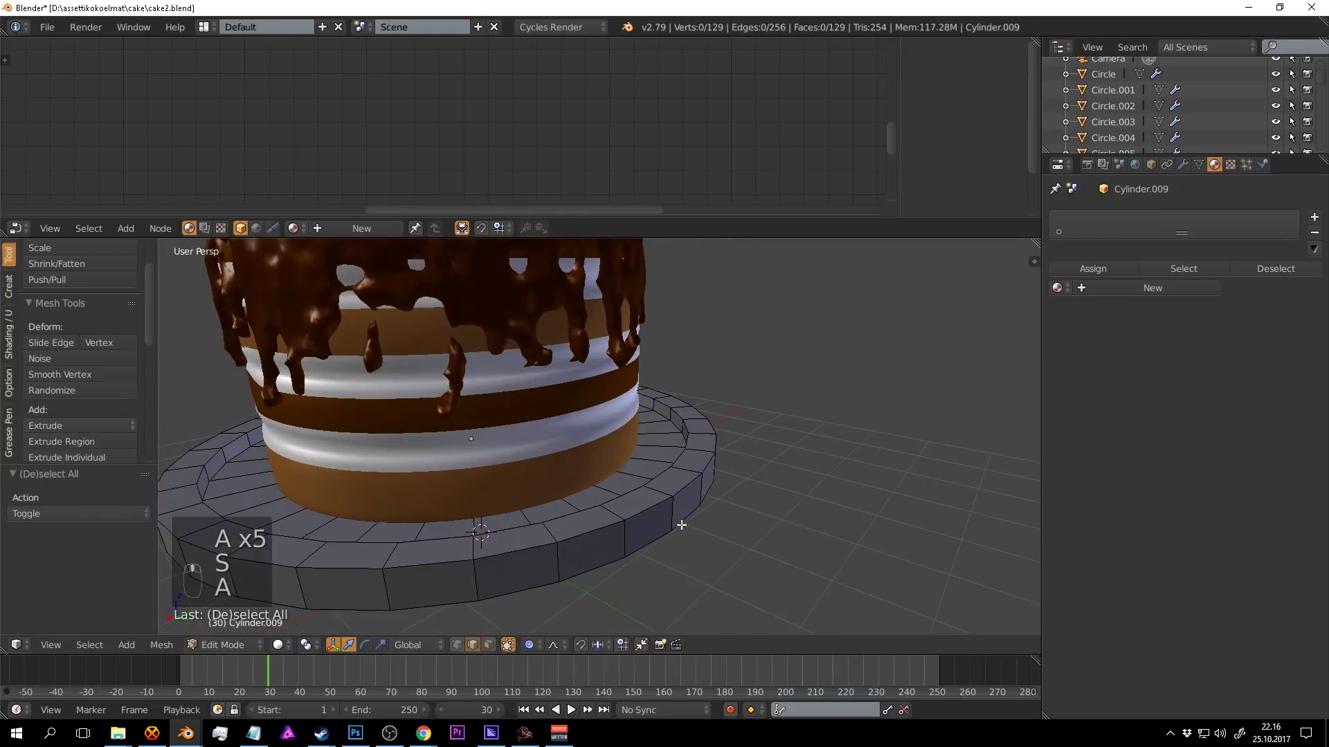
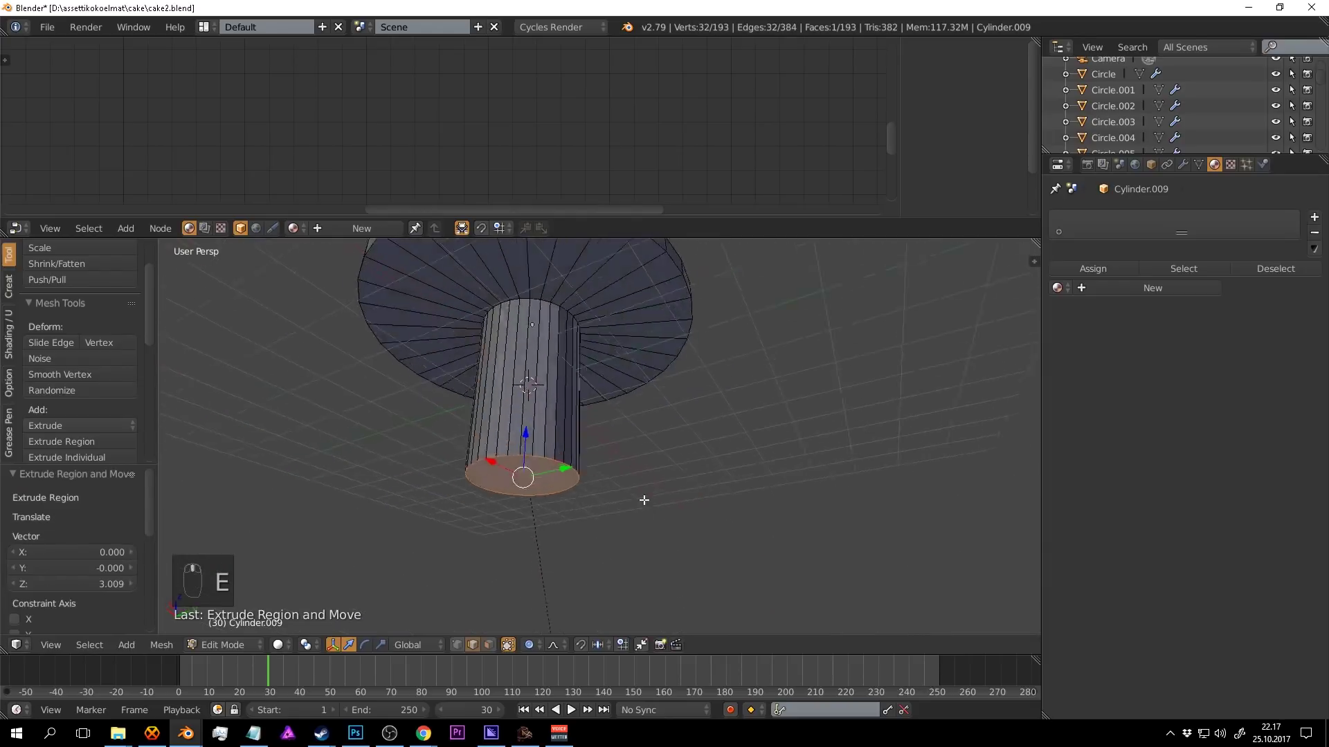
key("s")
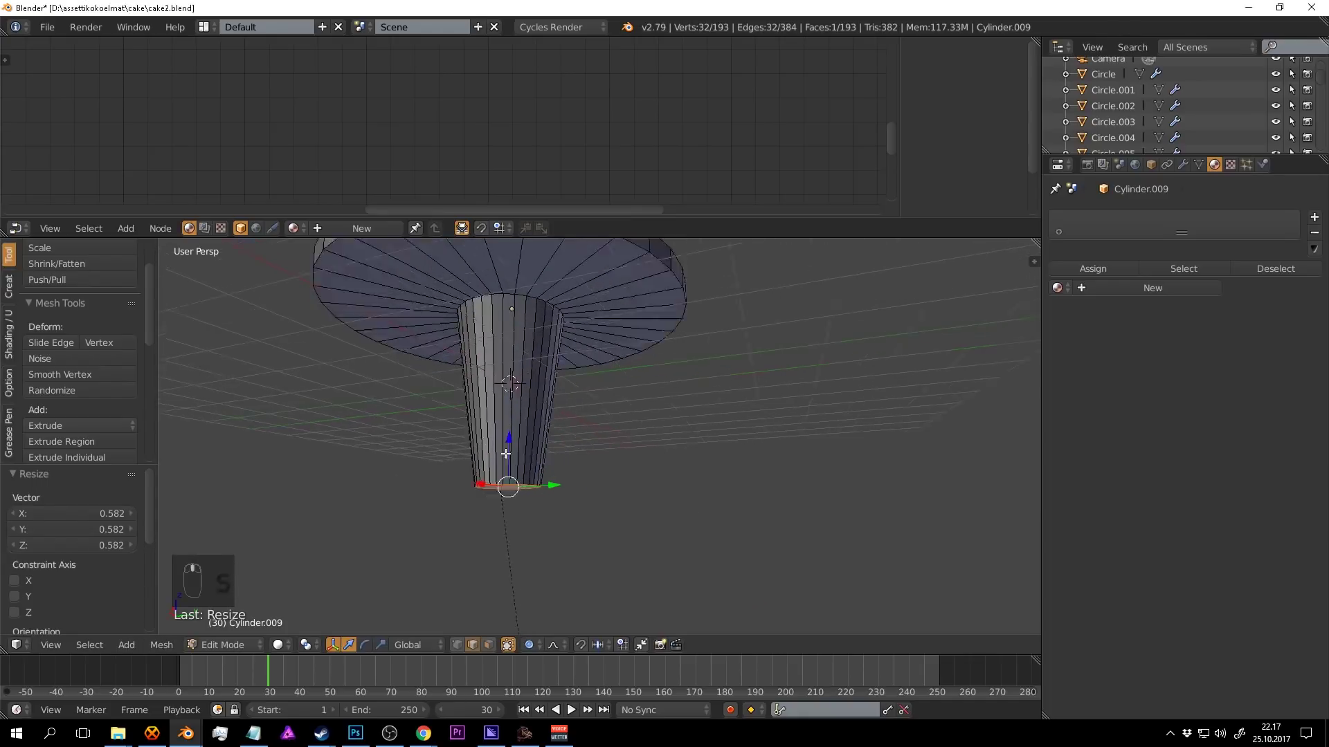
key("a")
key("ctrl+z")
key("s")
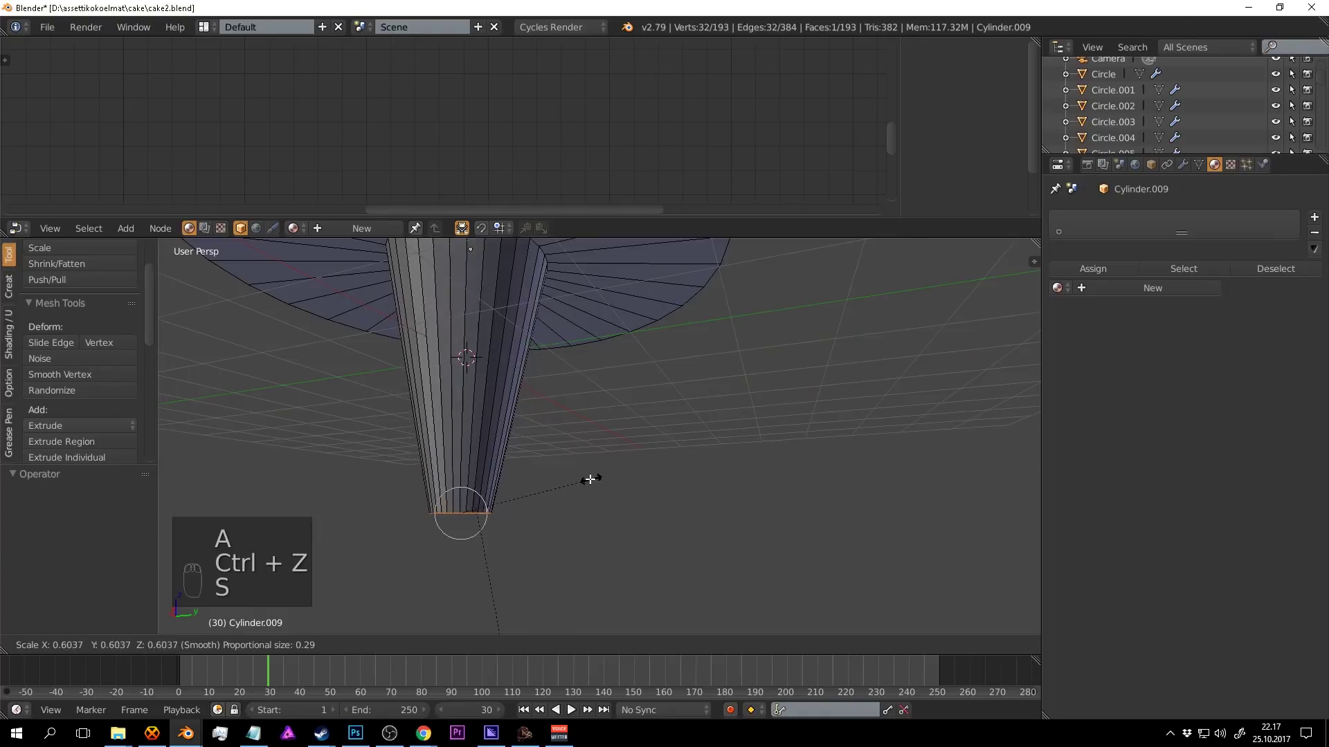
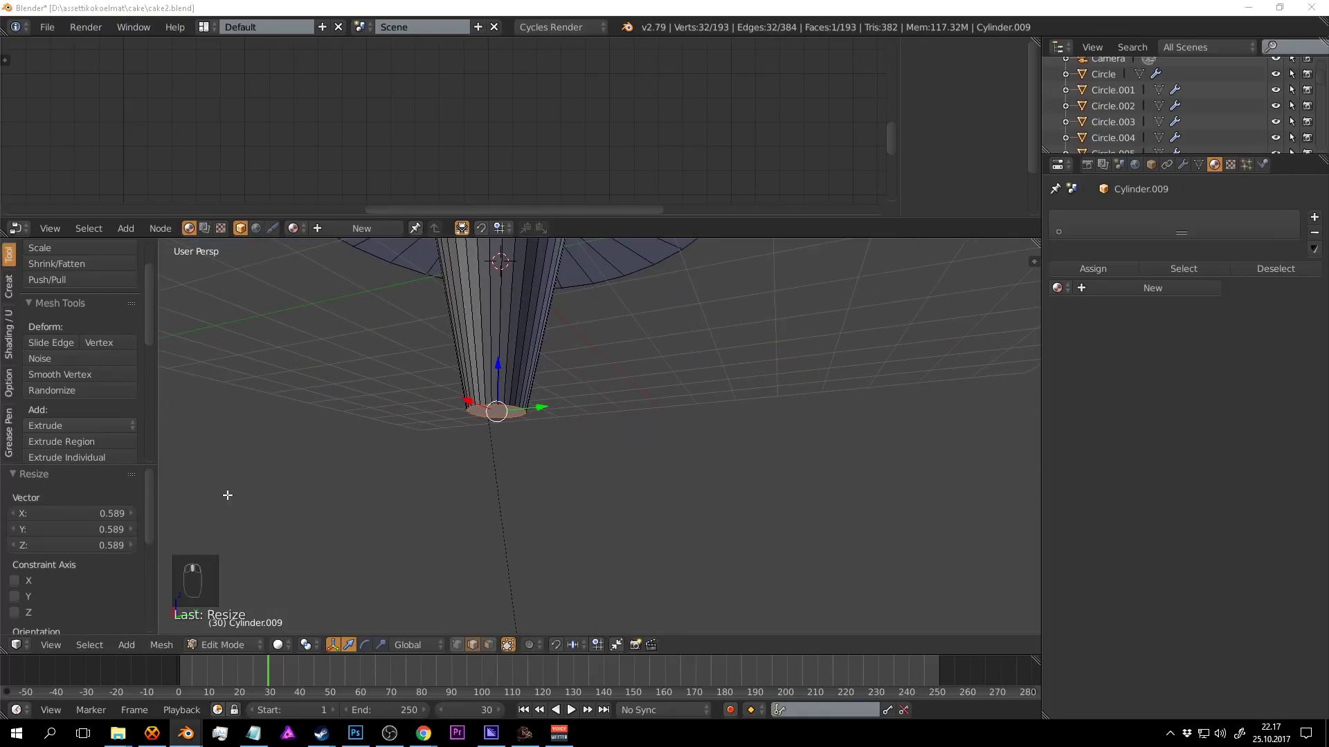
Extrude the stem downward into a taper and widen its bottom ring into a round foot.
key("e")
key("s")
key("e")
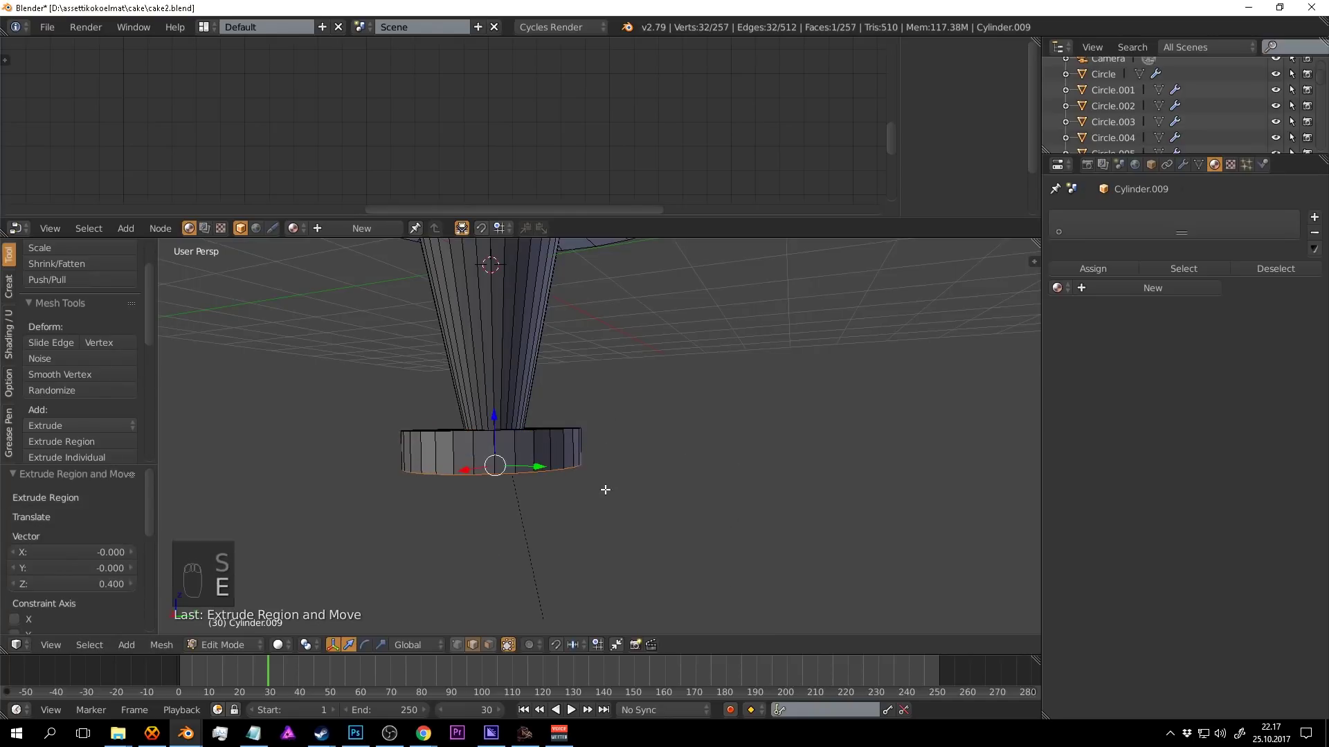
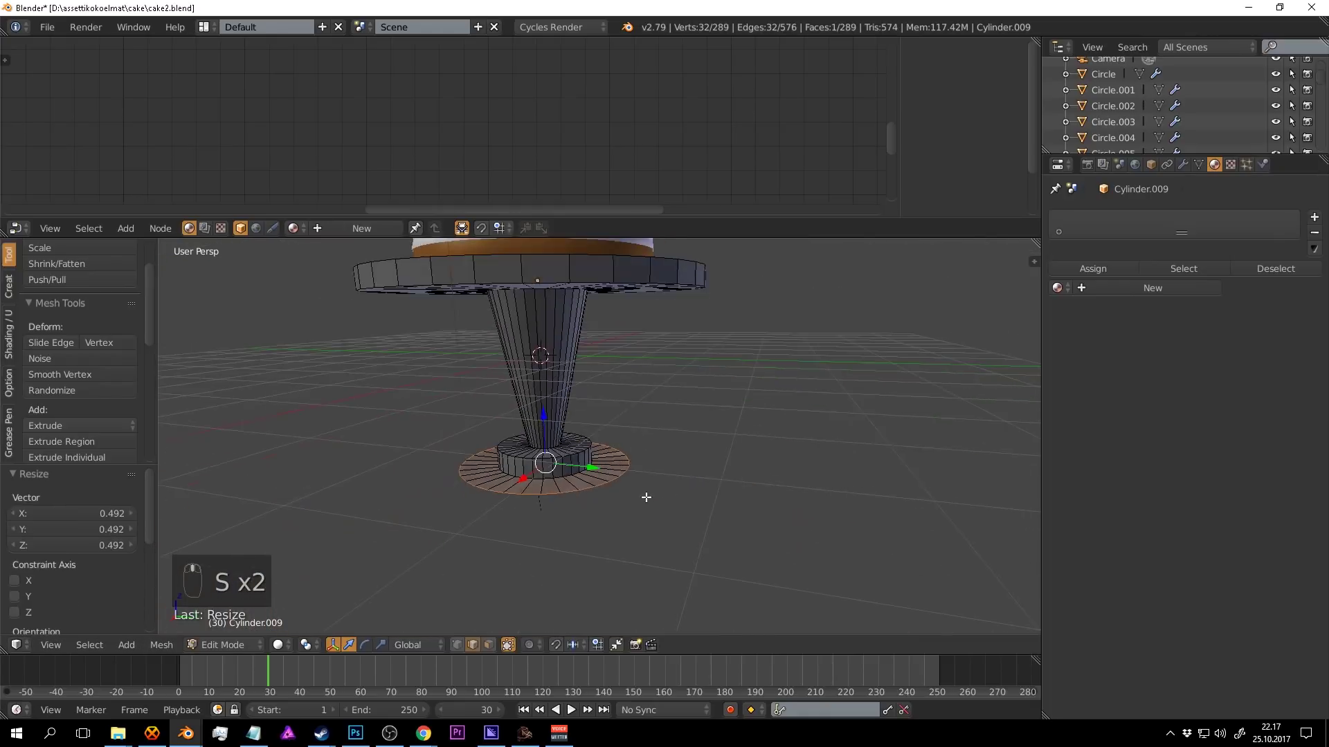
key("e")
key("Tab")
key("Tab")
key("a")
key("ctrl+r")
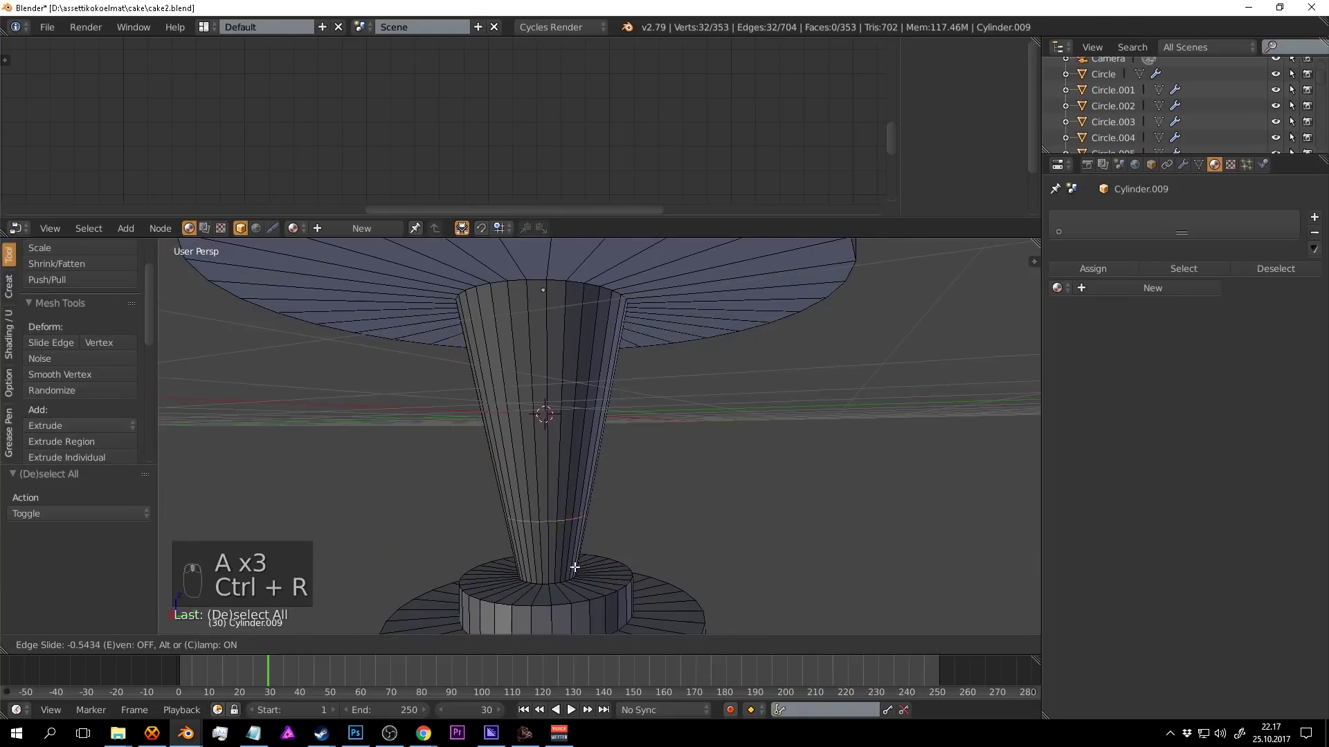
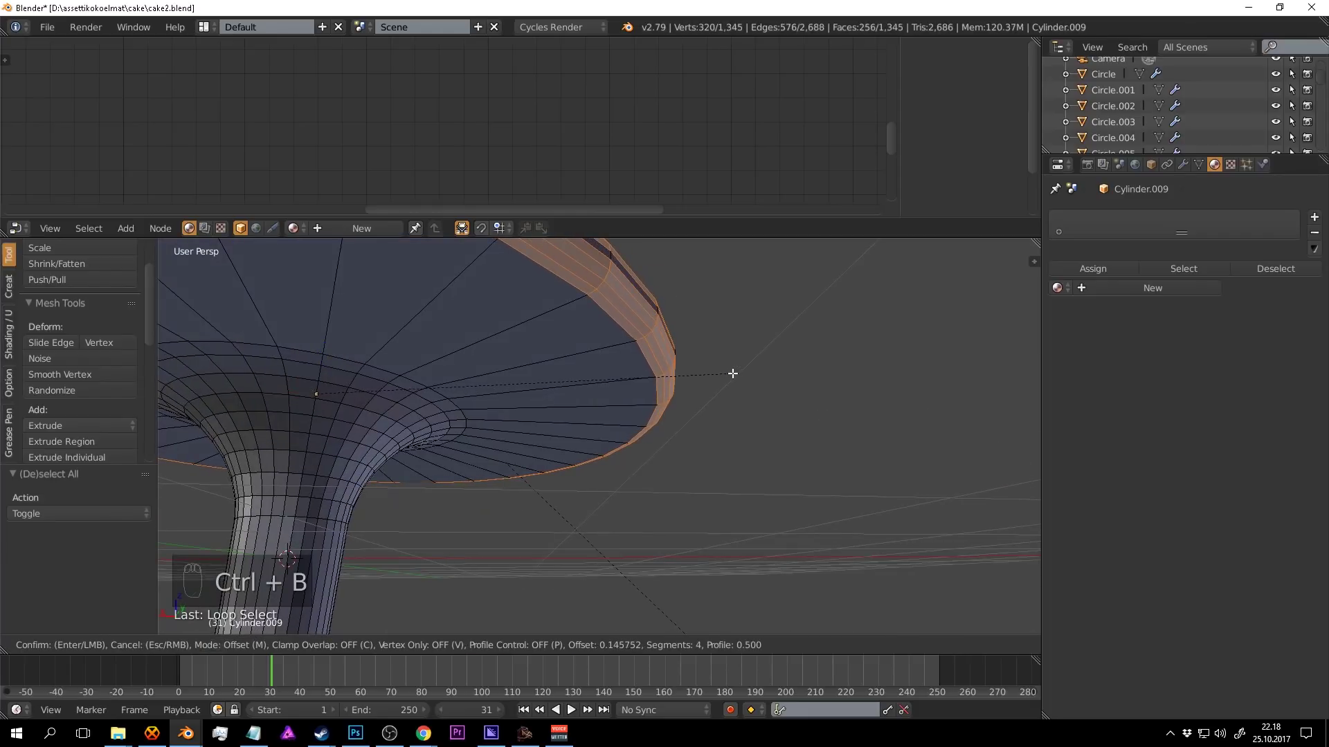
Confirm the 4-segment bevel on the plate rim and inspect the rounded stand from around the cake.
key("Tab")
middle_click(735, 387)
left_click_drag(701, 388, 689, 561)
left_click_drag(51, 422, 644, 456)
key("a")
key("ctrl+s")
Adjust the stem-to-plate junction geometry, return to Object Mode and save the file.
key("a")
key("g")
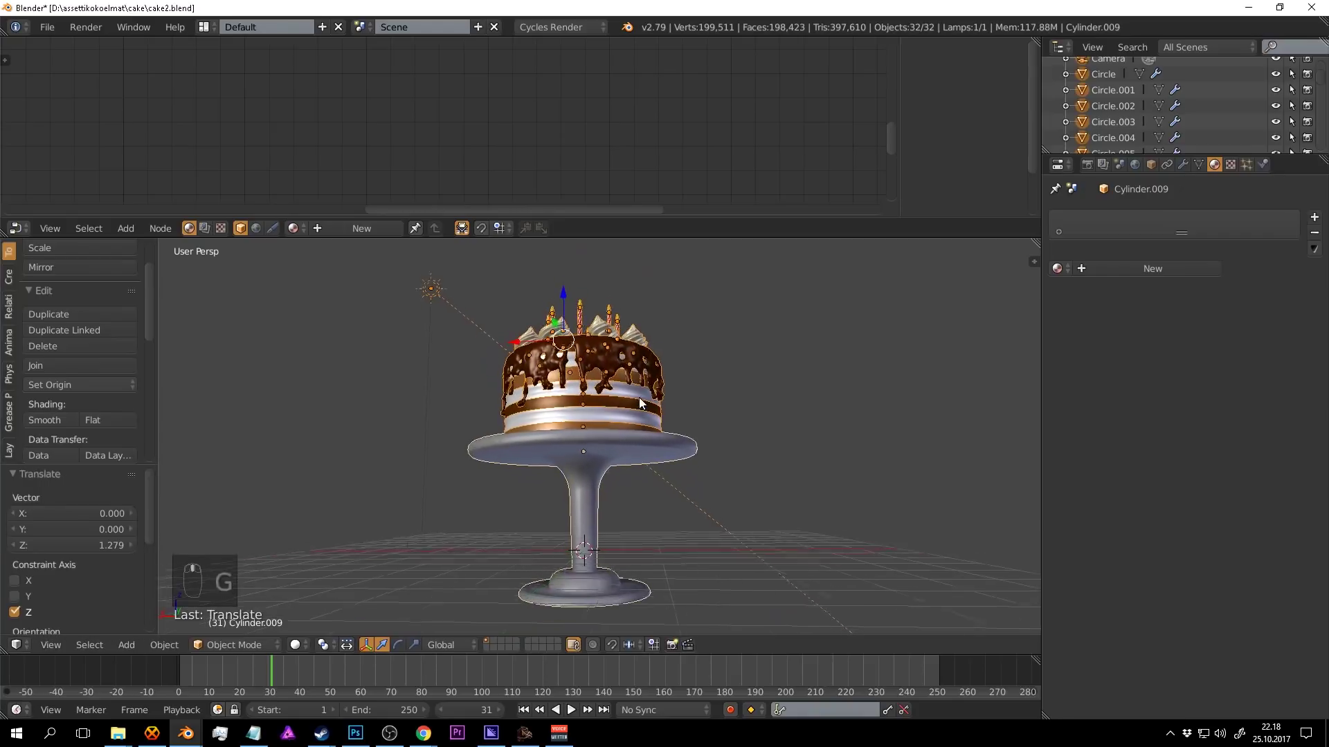
key("a")
key("ctrl+s")
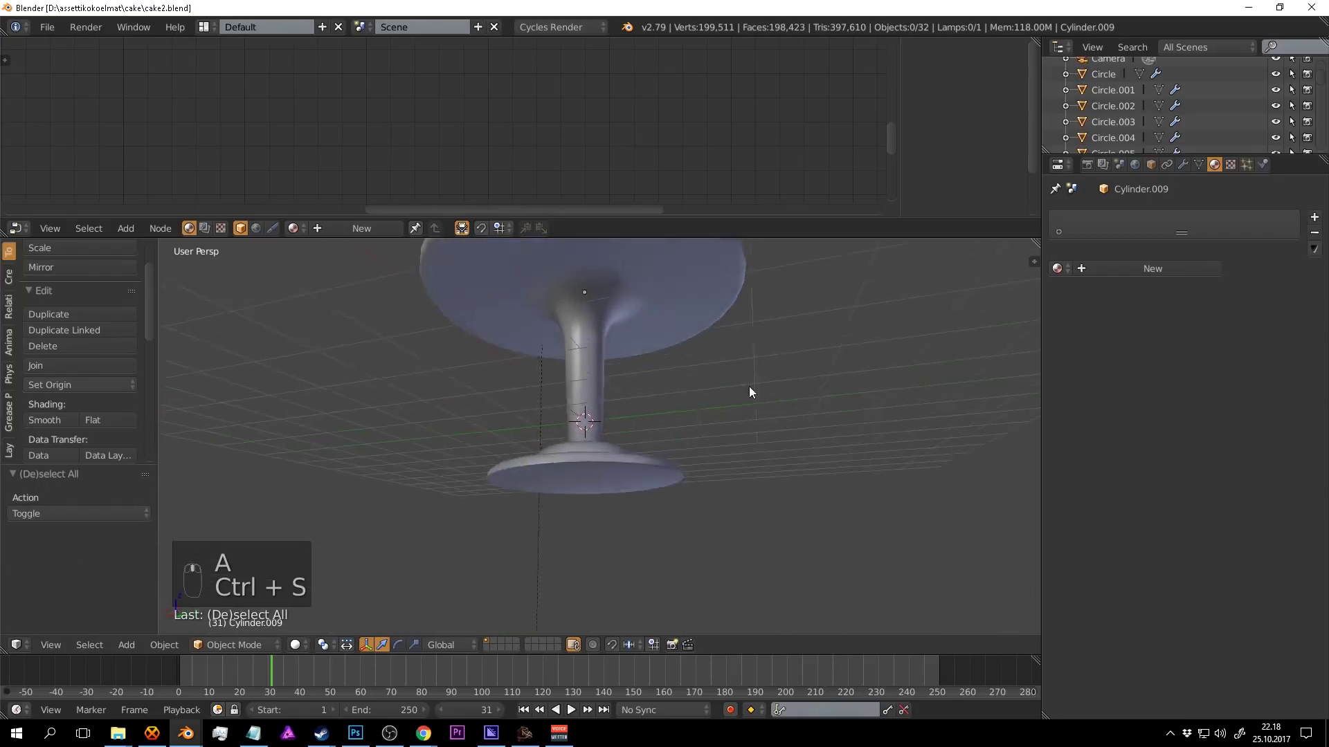
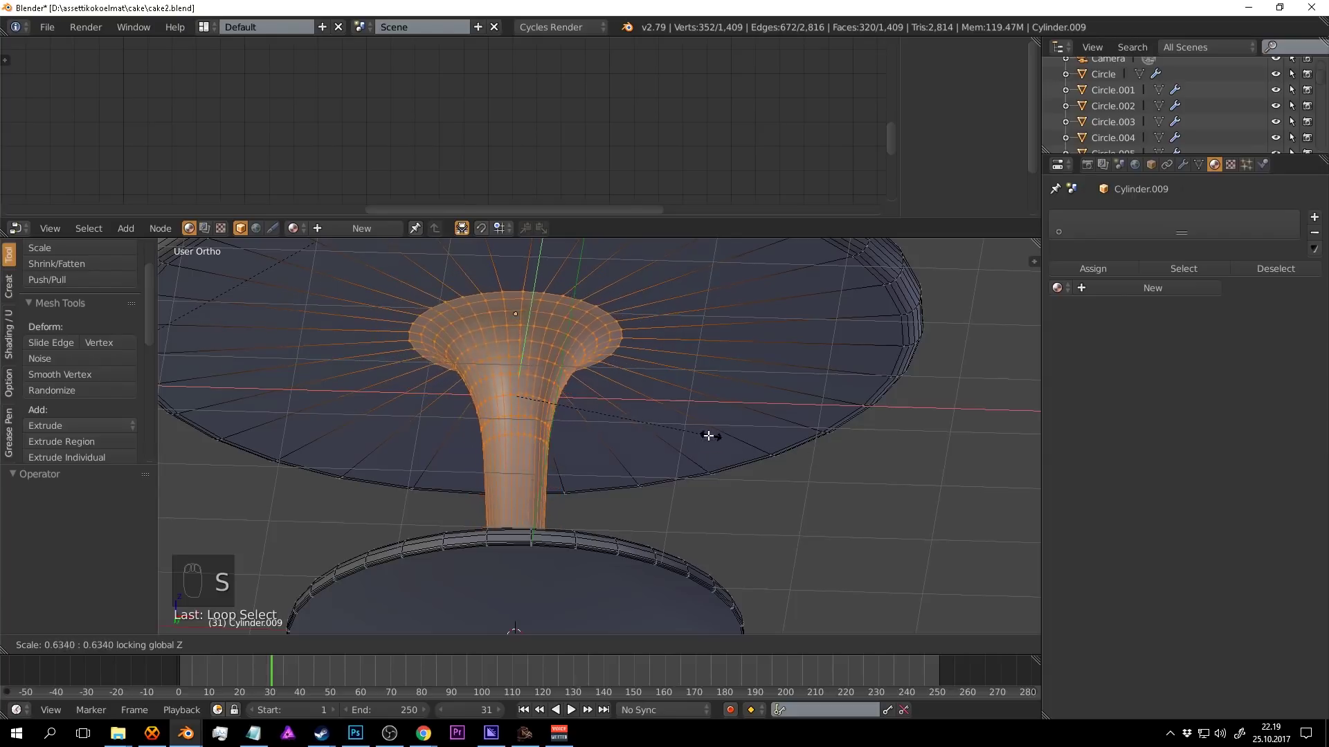
Select the stem's bottom edge loop in Edit Mode, viewing the stand from underneath.
key("Tab")
left_click_drag(692, 433, 626, 529)
key("a")
key("a")
key("ctrl+s")
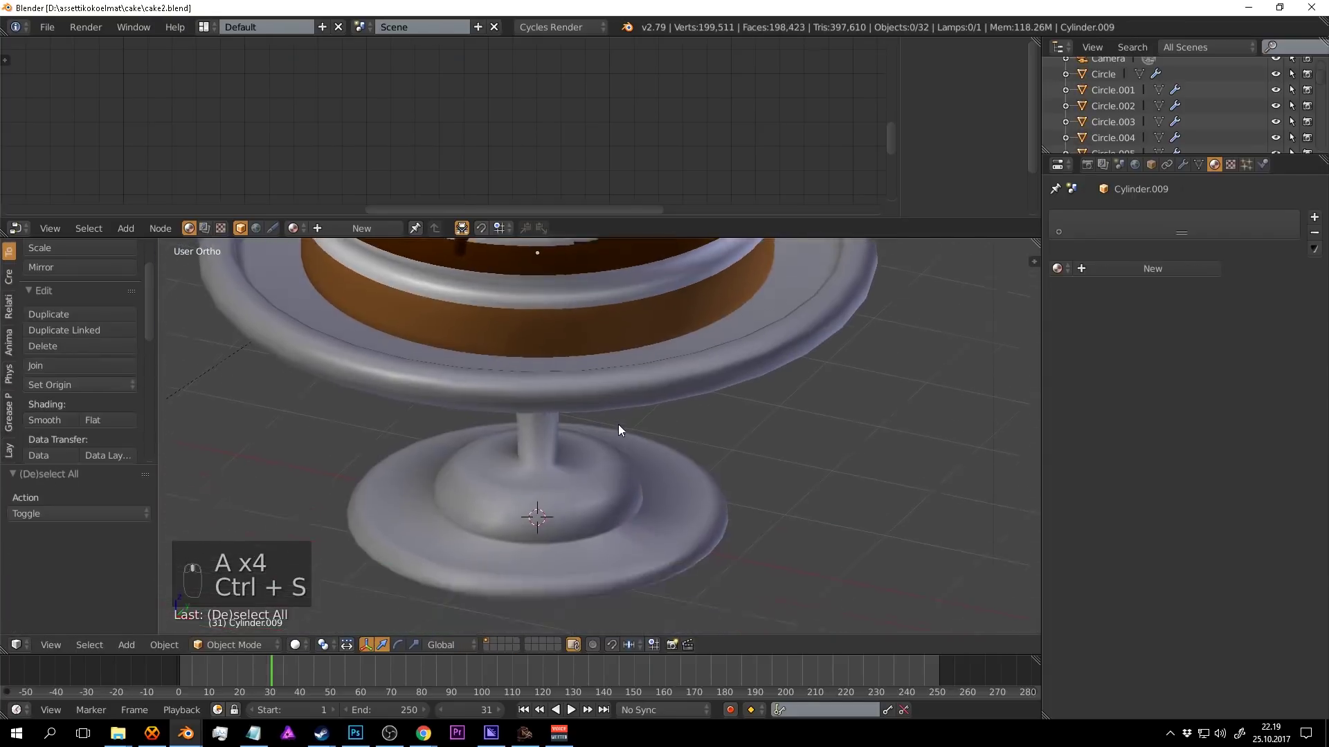
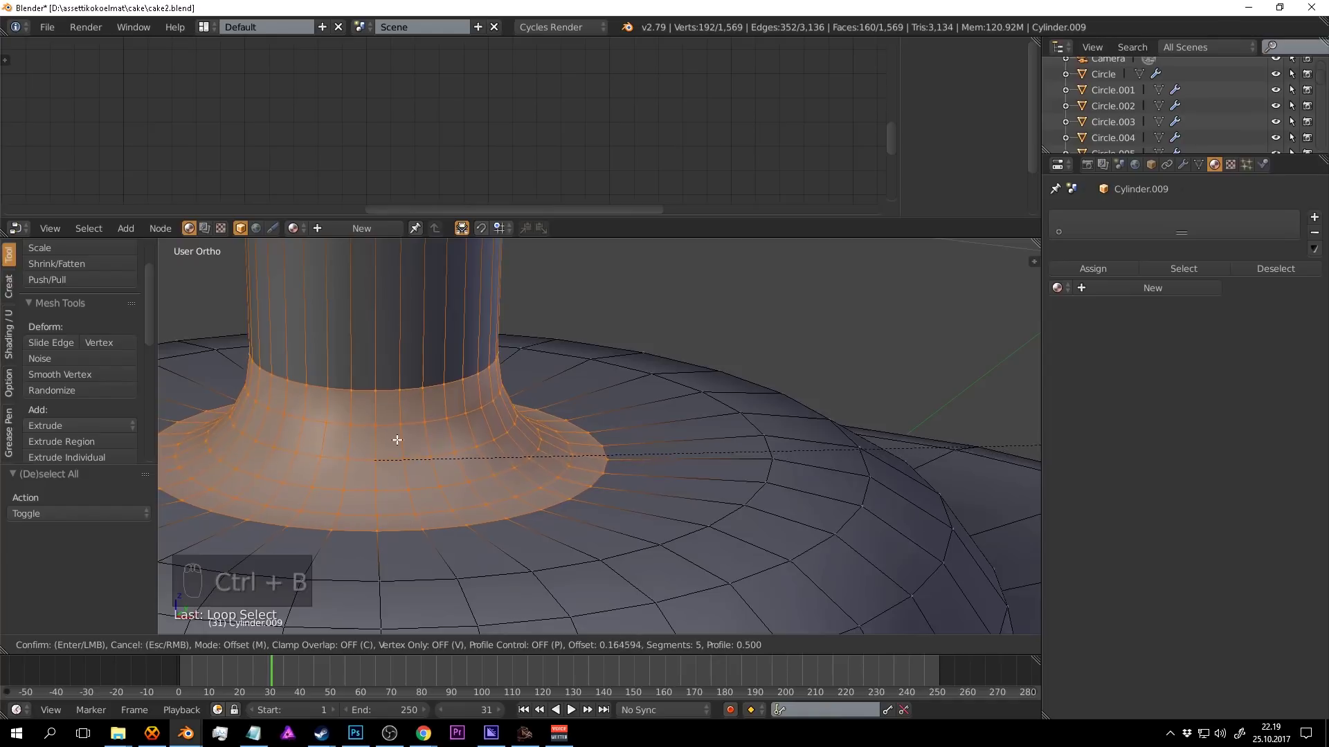
Bevel the stem-to-base joint with 5 segments into a smooth flare and return to Object Mode.
left_click_drag(482, 472, 654, 512)
key("Tab")
left_click_drag(654, 512, 668, 378)
key("ctrl+s")
left_click_drag(654, 513, 677, 415)
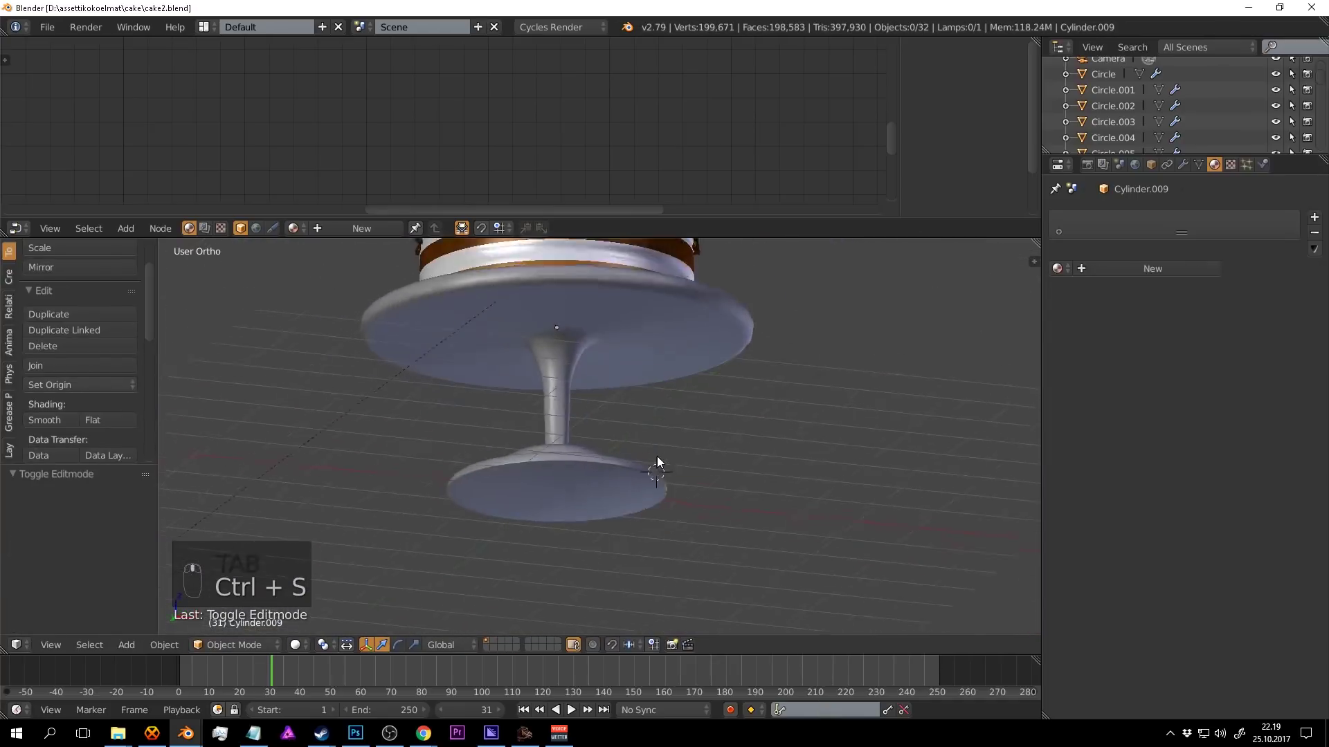
key("ctrl+s")
left_click_drag(802, 402, 984, 371)
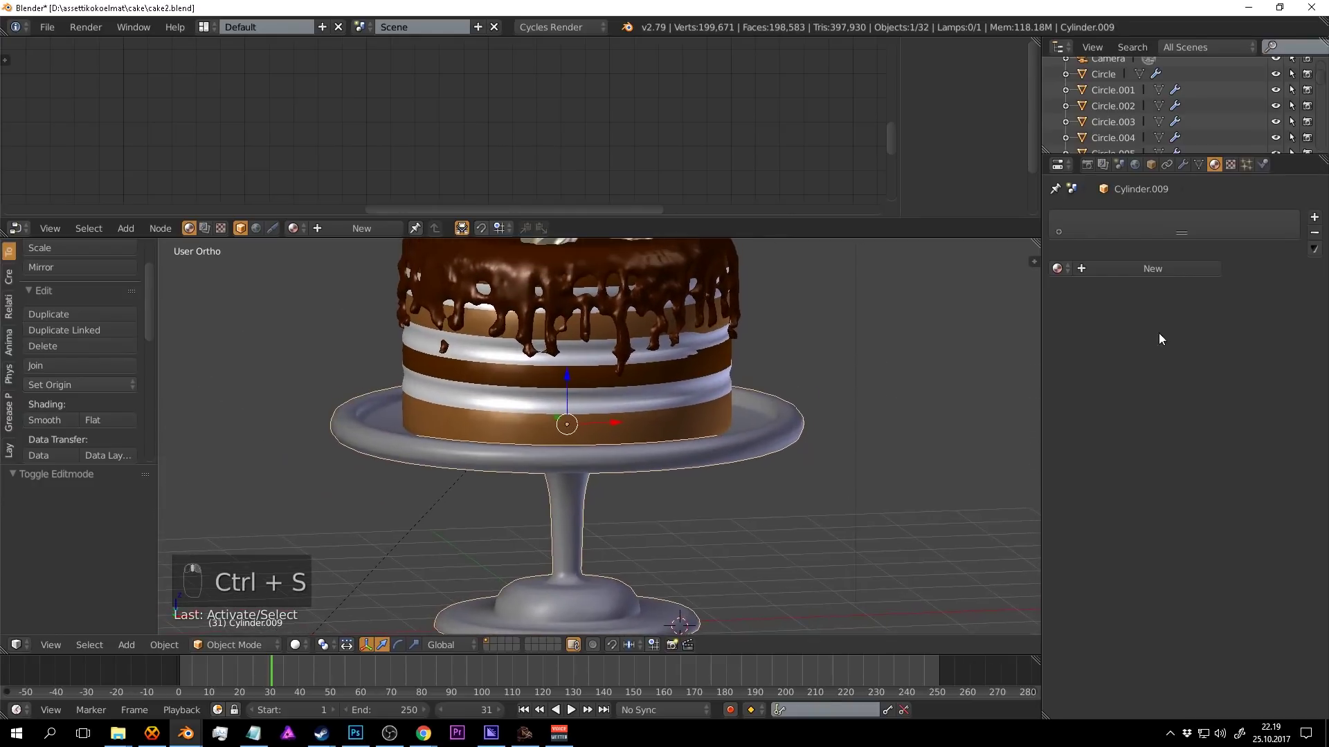
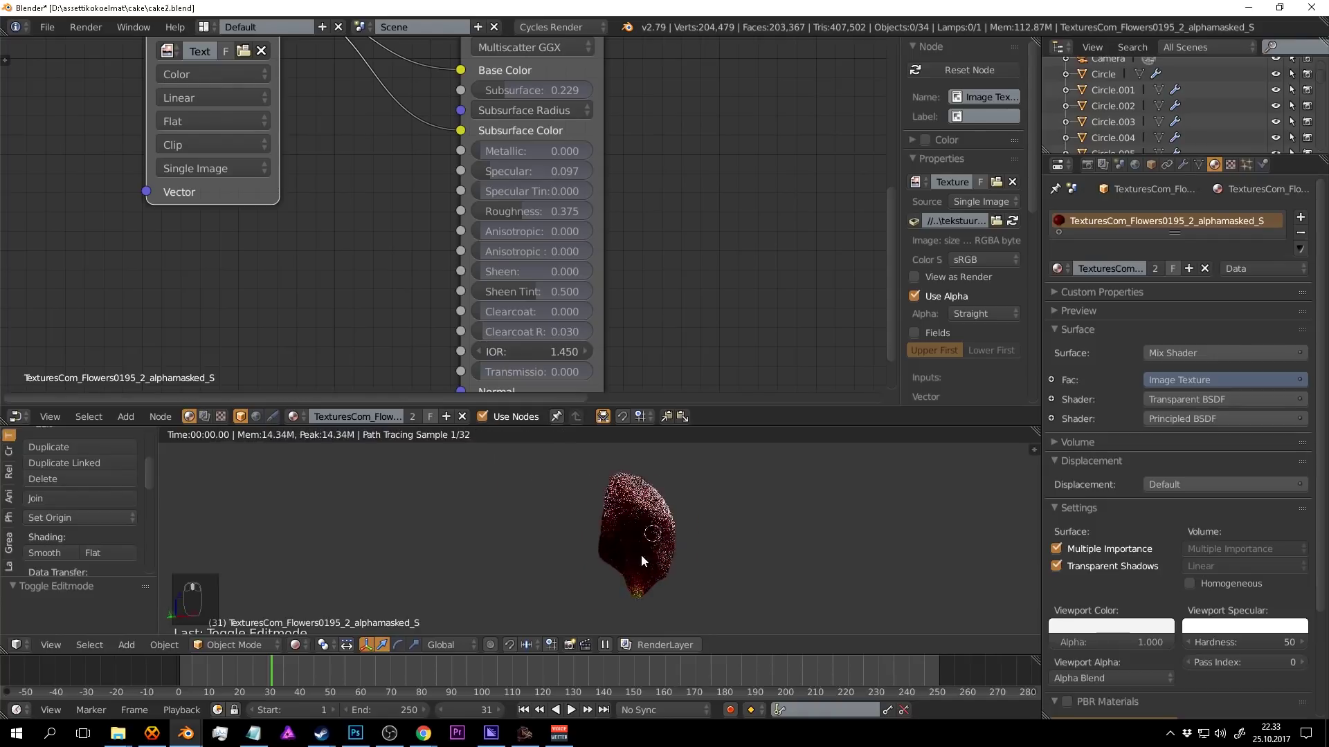
Lower the petal Principled BSDF specular to 0.046.
key("ctrl+s")
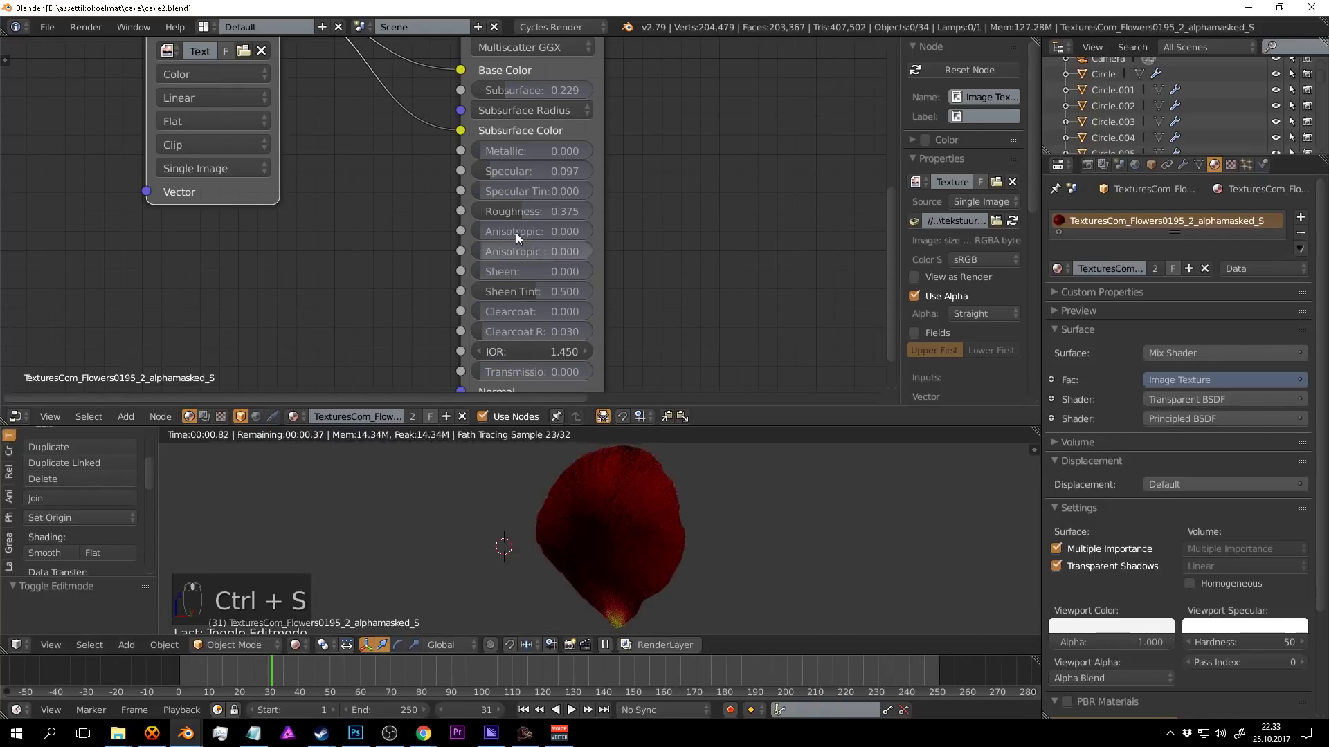
left_click_drag(529, 179, 712, 491)
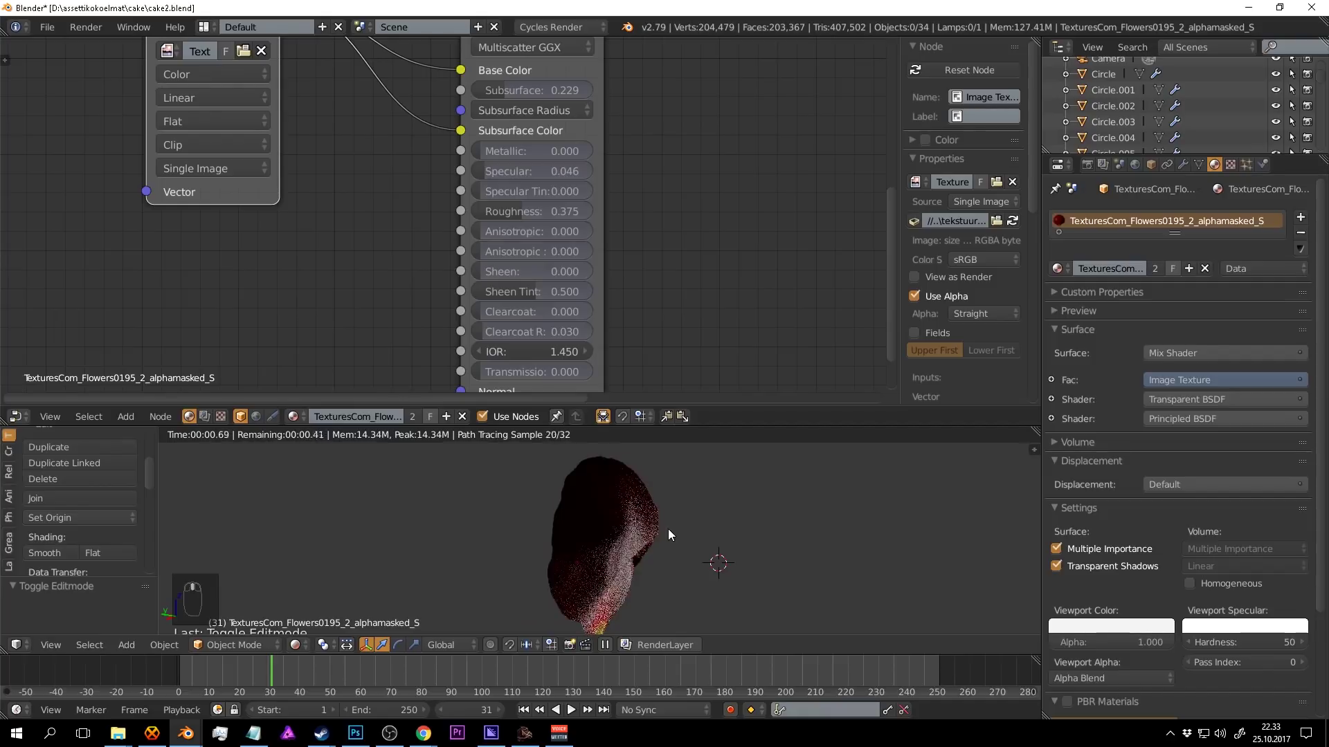
left_click_drag(773, 528, 747, 528)
key("ctrl+s")
Reduce the petal's subsurface to 0.162 on the zoomed-in Principled BSDF node.
left_click_drag(766, 547, 505, 153)
key("ctrl+s")
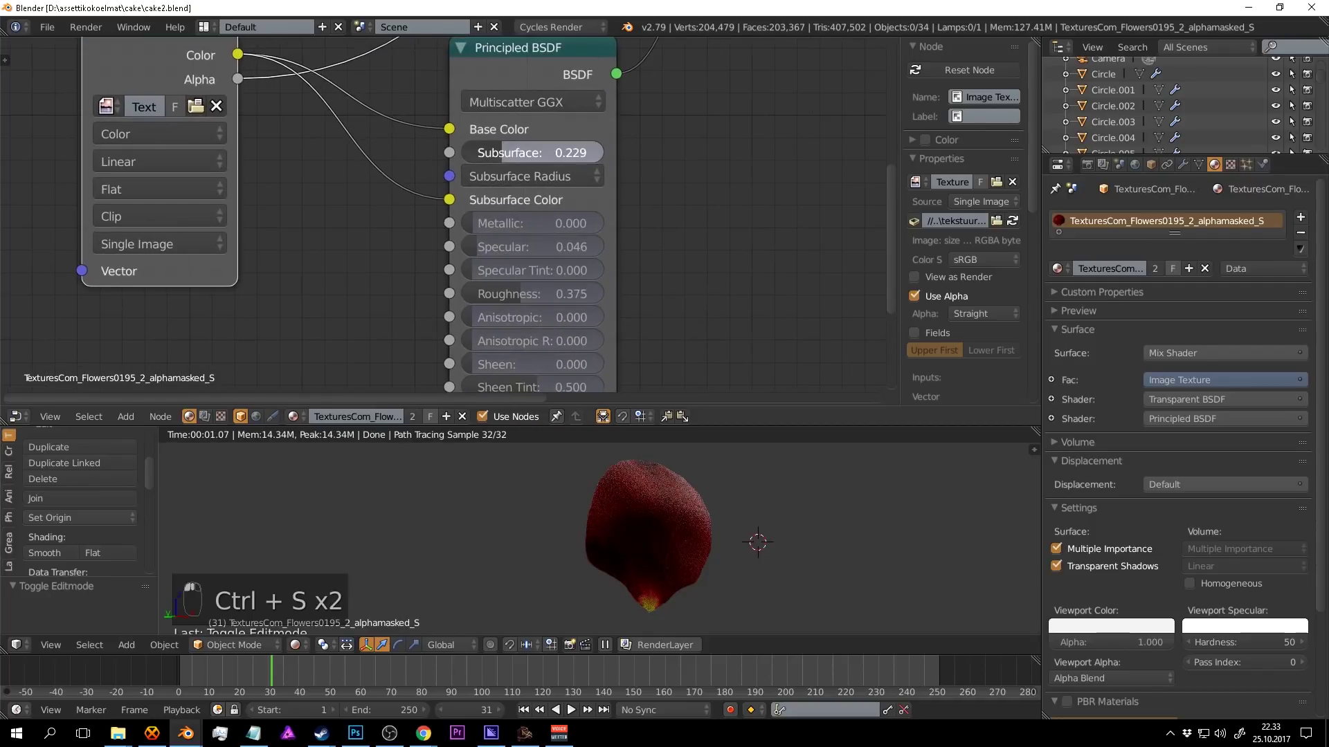
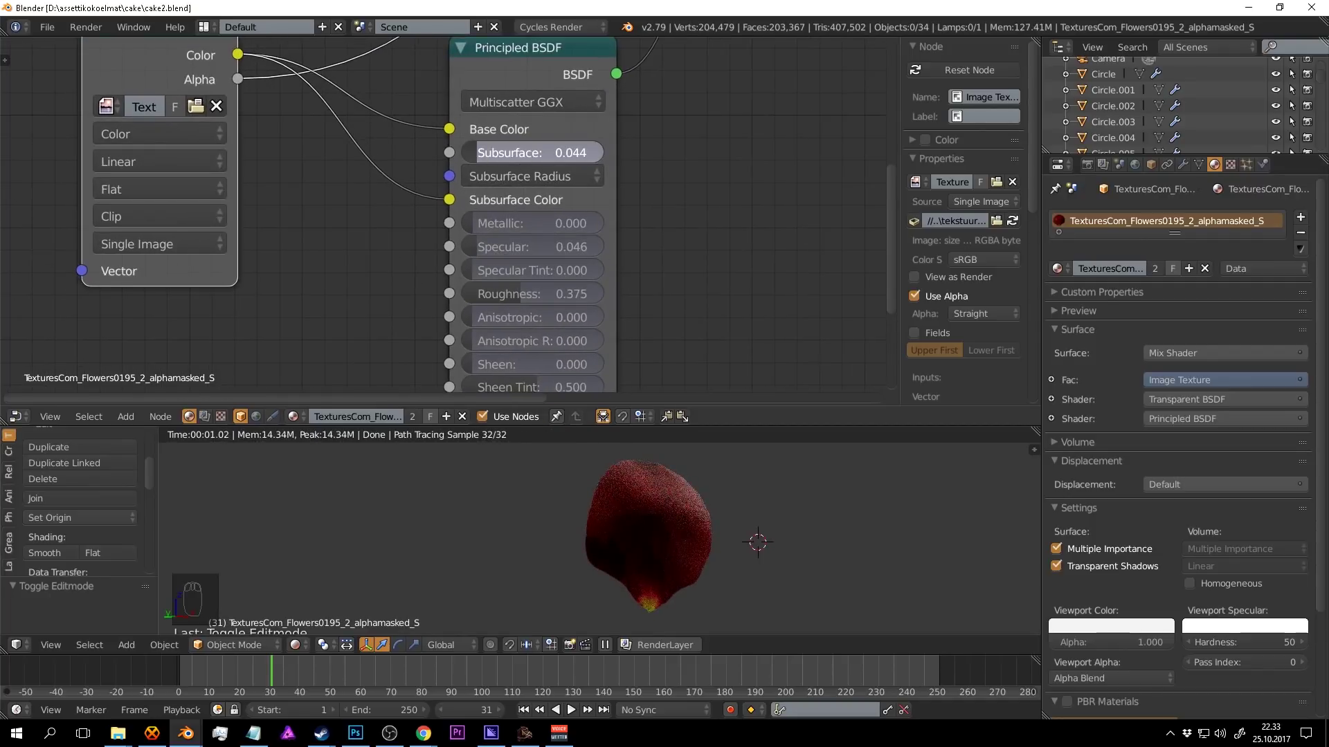
middle_click(331, 249)
Insert an RGB Curves node between the petal texture and Subsurface Color, bending the curve up to brighten it.
key("shift+a")
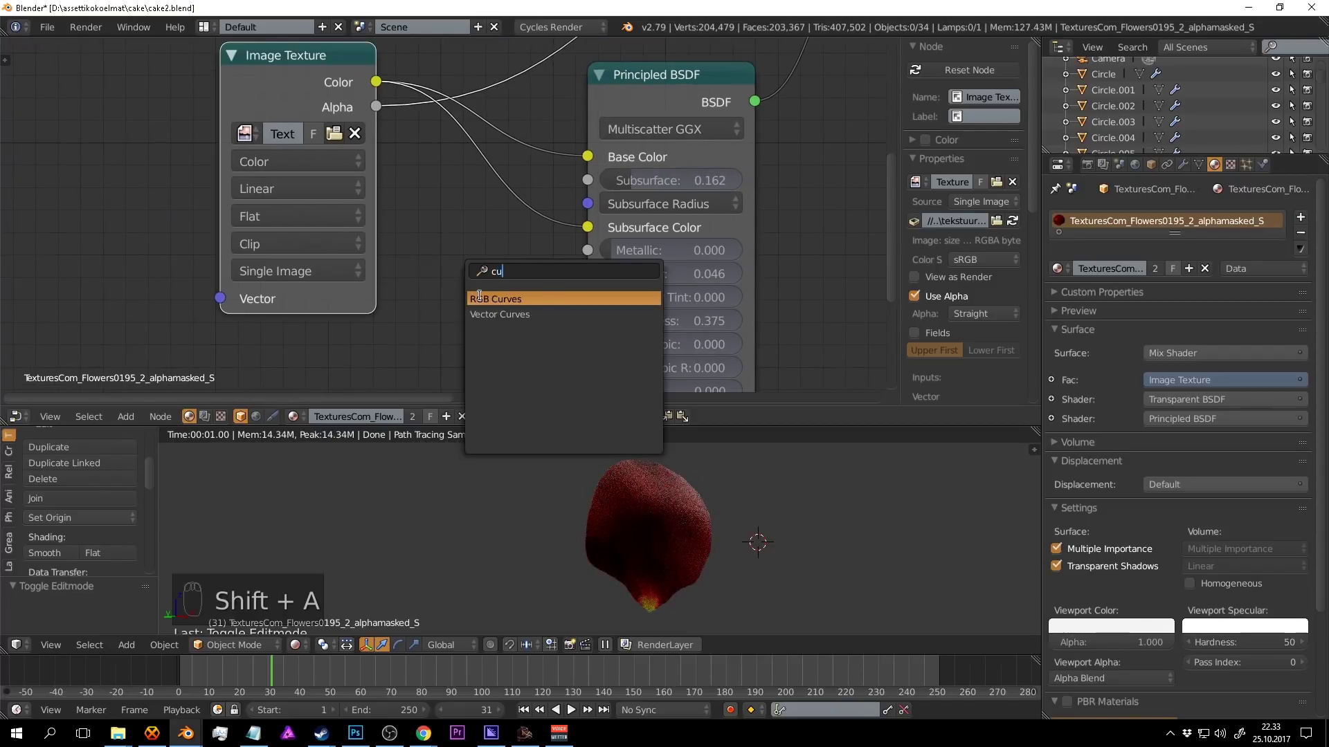
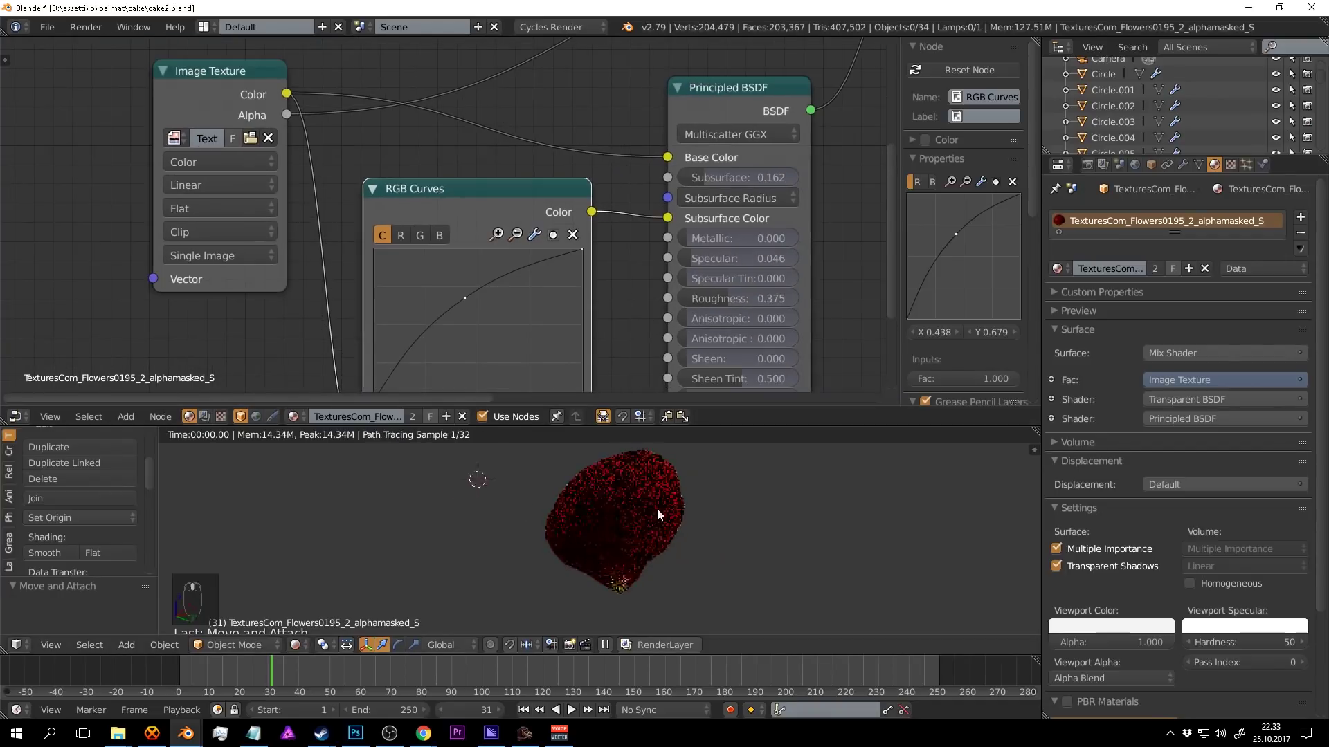
left_click_drag(715, 528, 624, 286)
key("ctrl+s")
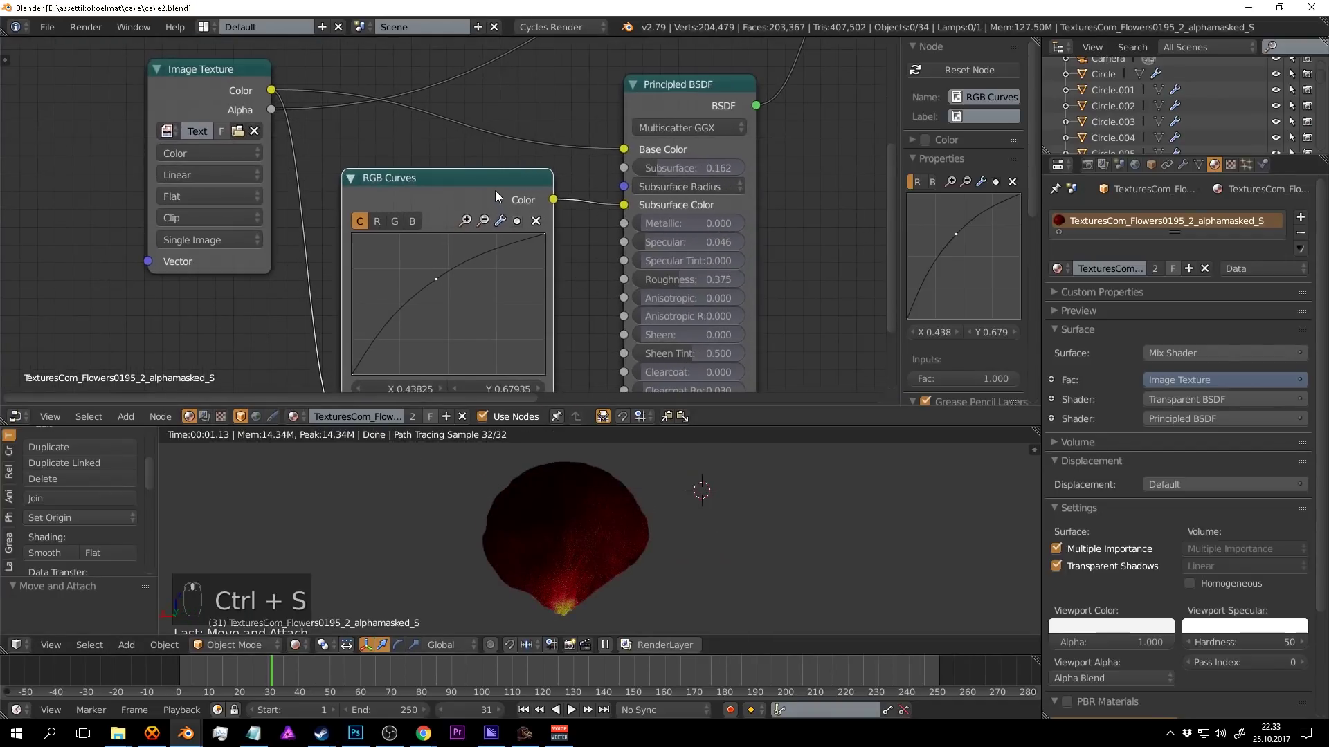
left_click_drag(498, 191, 641, 522)
key("ctrl+s")
left_click_drag(694, 549, 641, 522)
Check the result in rendered preview and return the 3D view to solid shading.
key("shift+z")
key("ctrl+s")
left_click_drag(640, 533, 642, 522)
key("KP_Divide")
key("shift+z")
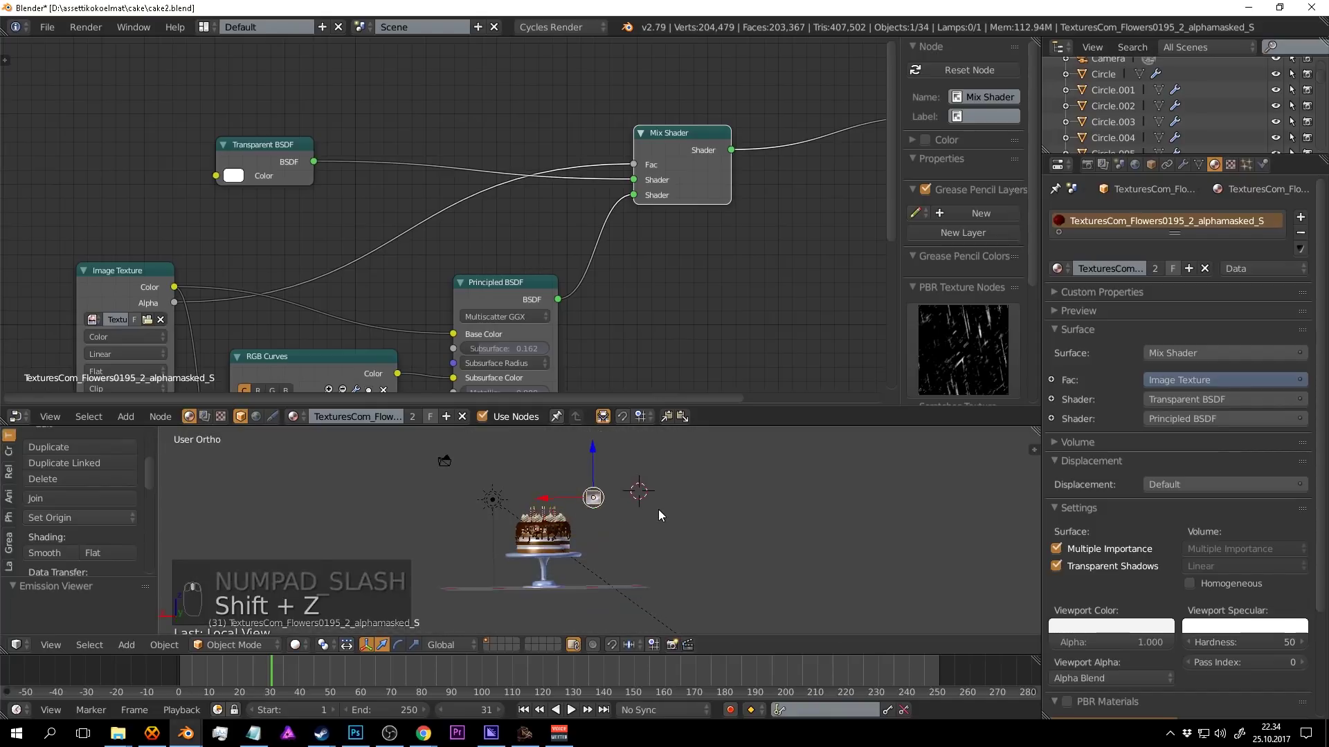
key("a")
Enlarge the 3D view and frame the candle-topped cake up close.
key("ctrl+s")
left_click_drag(702, 511, 827, 358)
left_click_drag(762, 509, 763, 440)
left_click_drag(782, 473, 789, 407)
key("g")
left_click_drag(713, 373, 746, 426)
Frame the whole cake scene and play the animation once to preview it.
key("g")
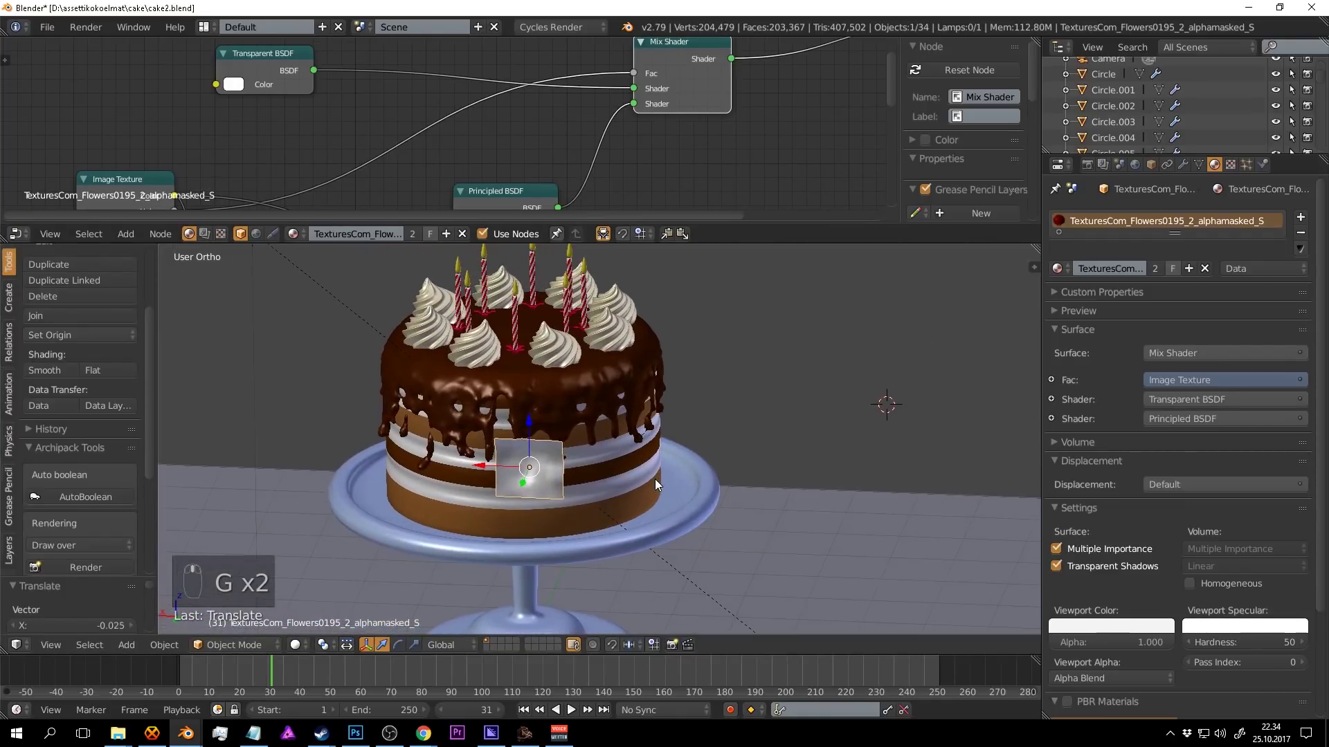
key("shift+c")
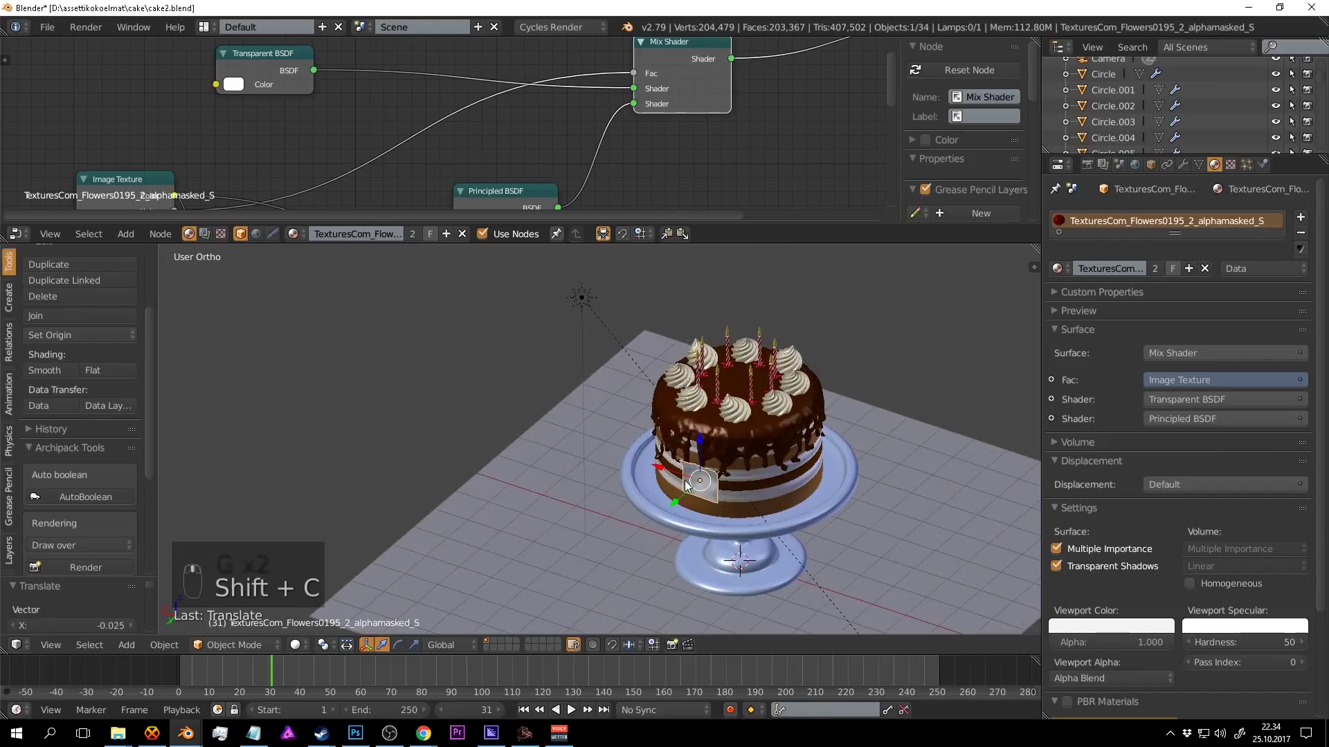
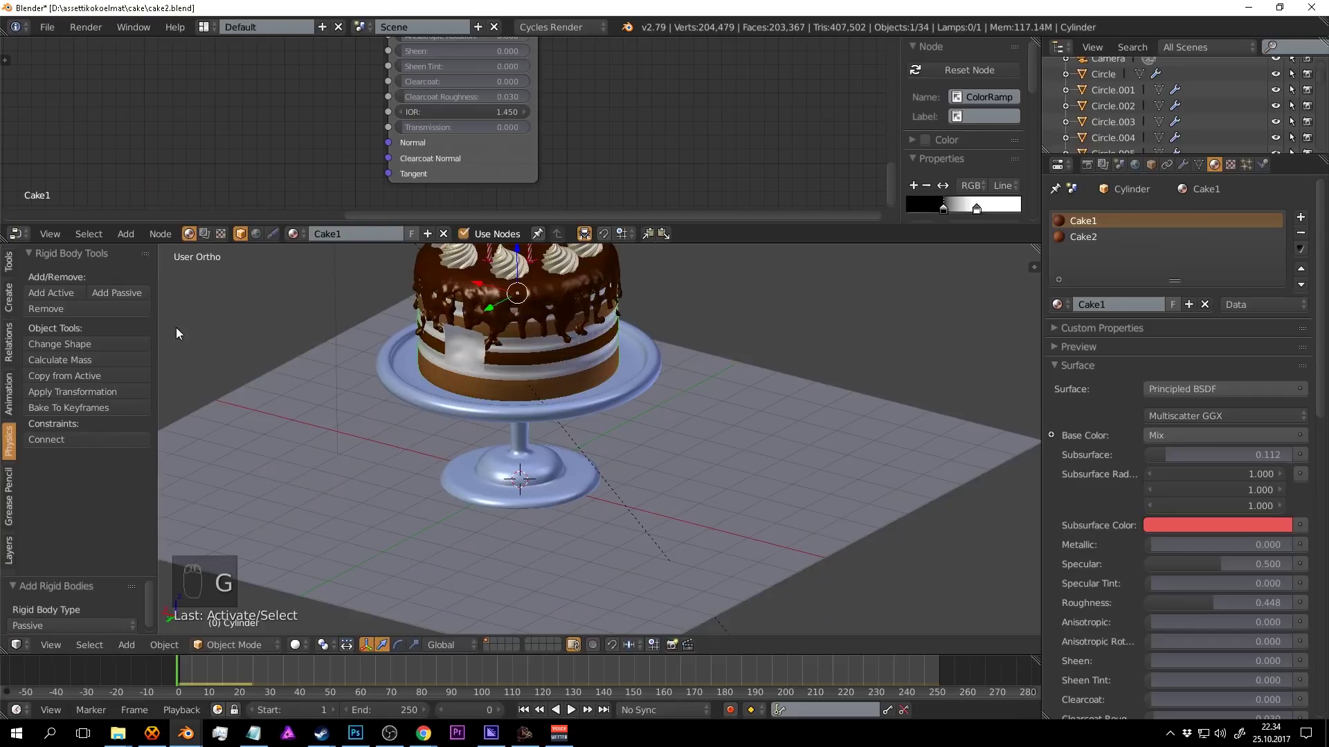
left_click_drag(132, 289, 523, 411)
key("alt+a")
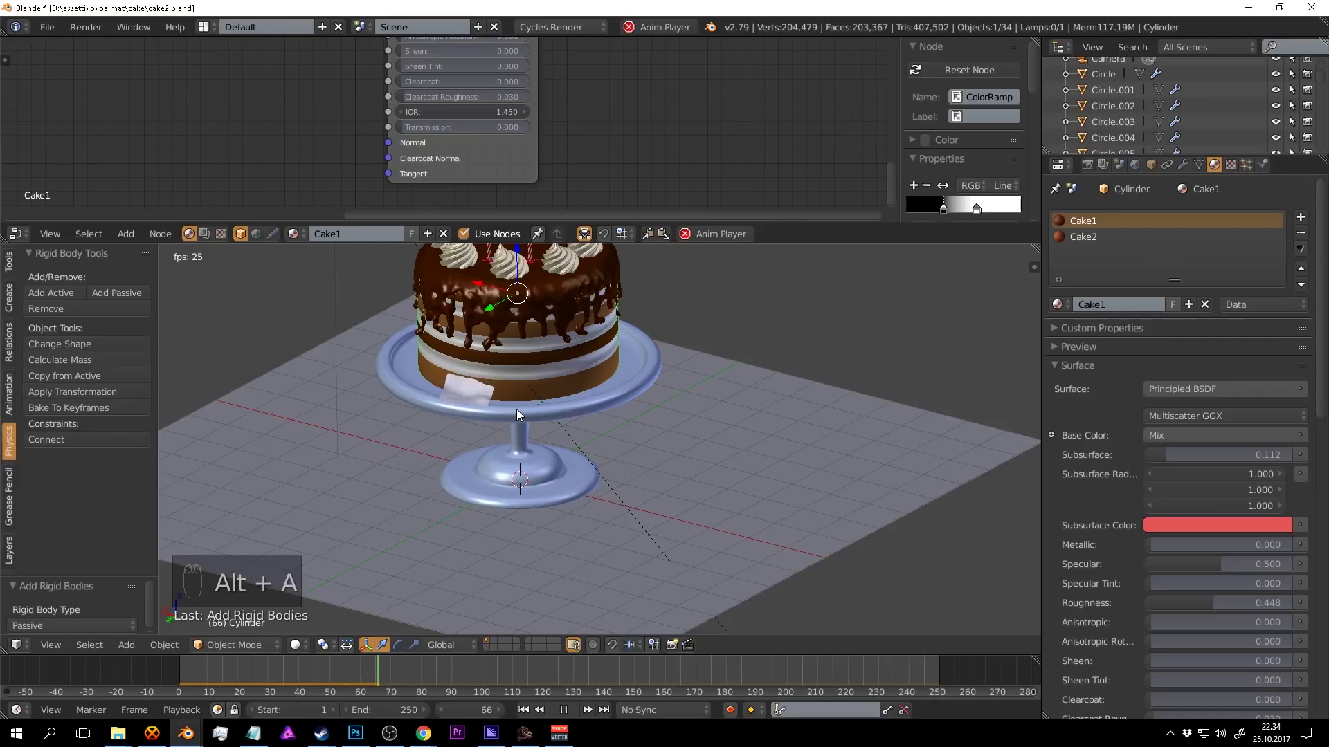
key("alt+a")
From top view, duplicate the rose petal and rotate the copy beside the cake.
left_click_drag(376, 664, 568, 454)
left_click_drag(489, 437, 336, 649)
left_click_drag(568, 454, 358, 652)
left_click_drag(334, 649, 621, 504)
left_click_drag(622, 503, 688, 423)
key("KP_7")
left_click_drag(787, 413, 922, 431)
key("shift+d")
key("r")
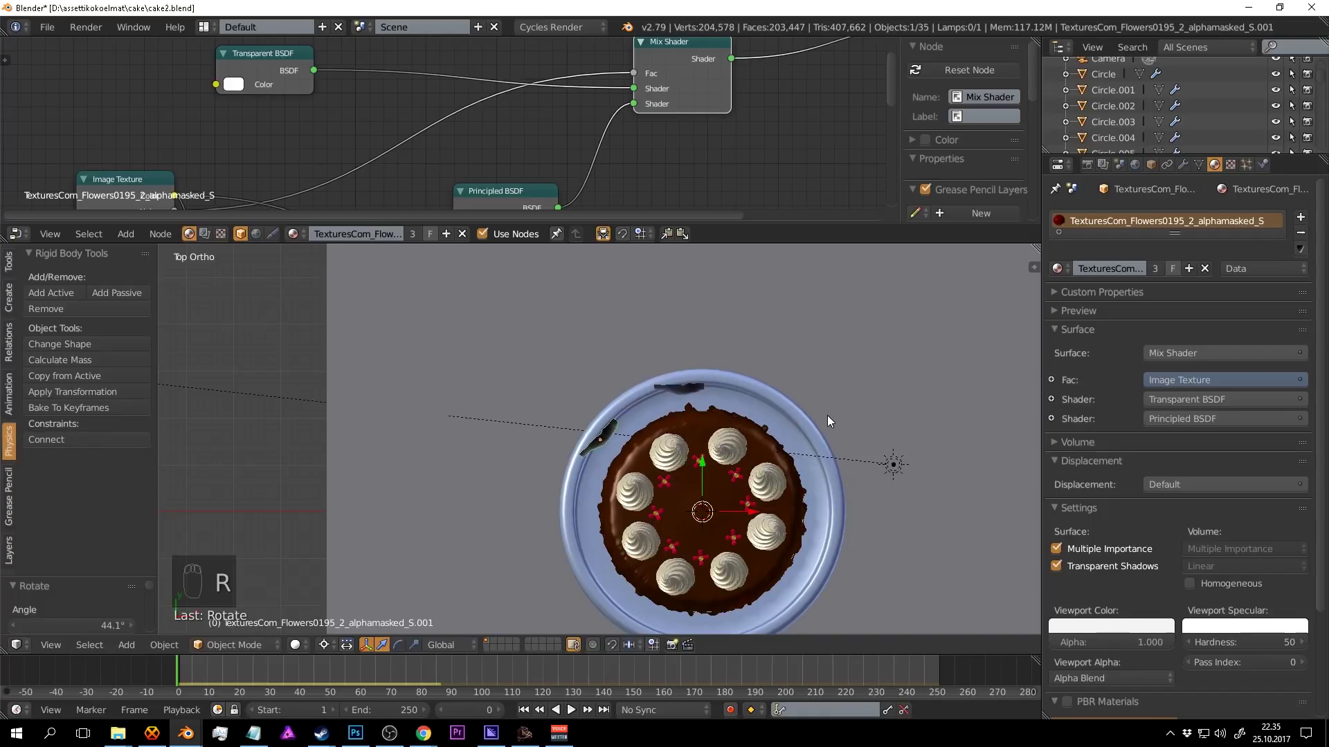
Duplicate, move and rotate three more petals onto the plate rim, previewing the animation.
key("alt+d")
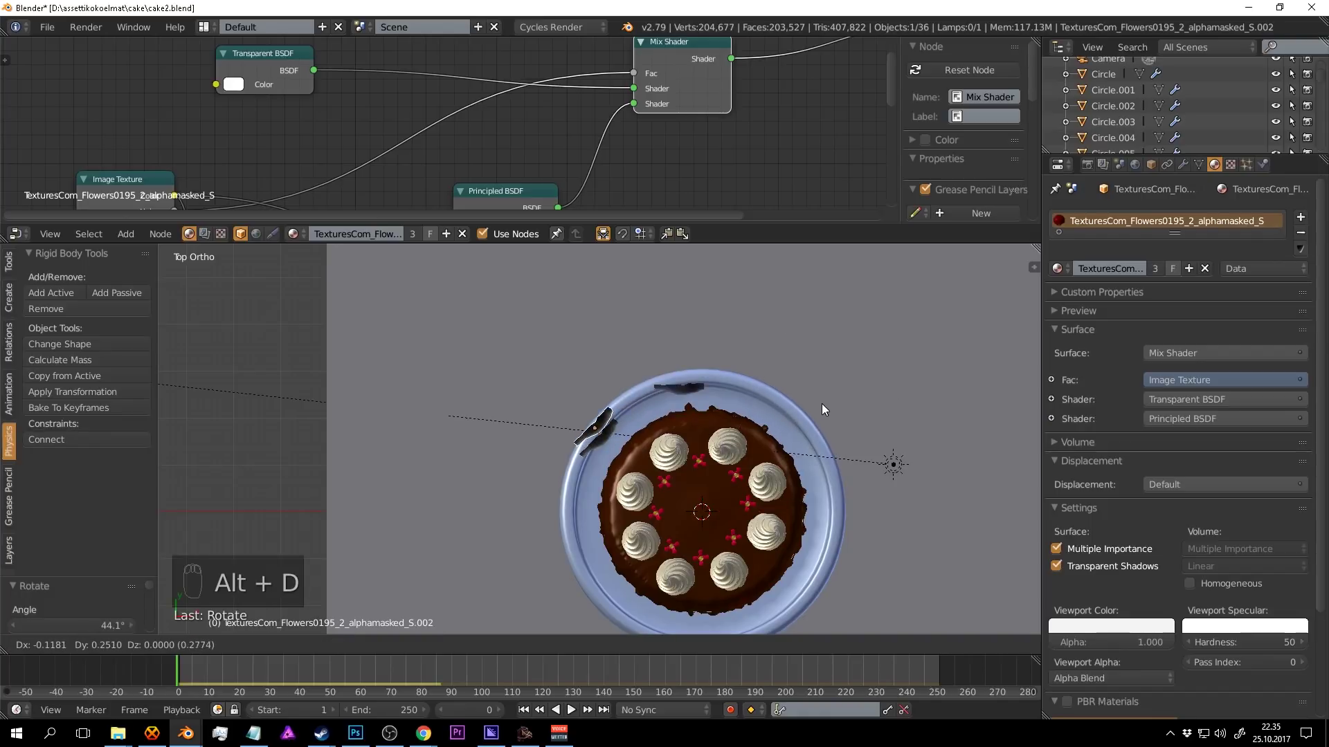
left_click_drag(712, 357, 808, 400)
key("alt+d")
key("r")
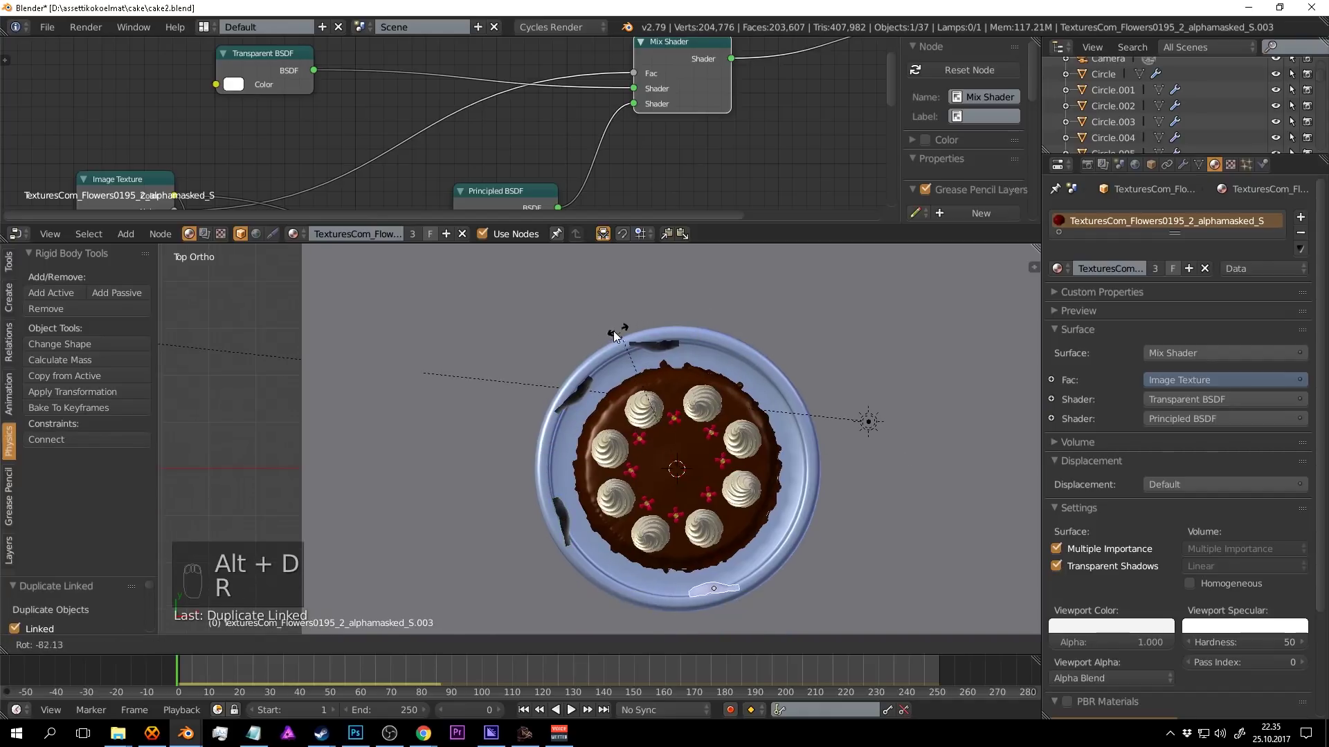
key("alt+d")
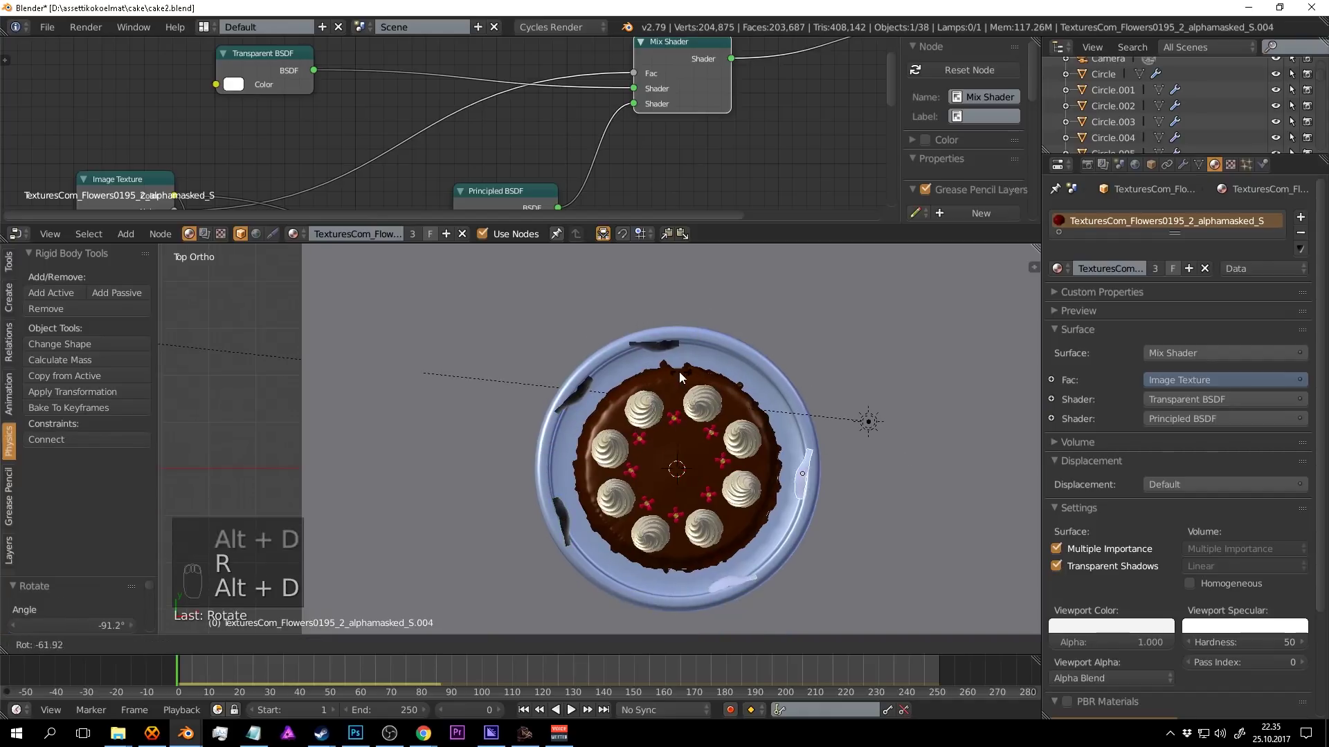
key("a")
left_click_drag(842, 459, 780, 405)
key("alt+a")
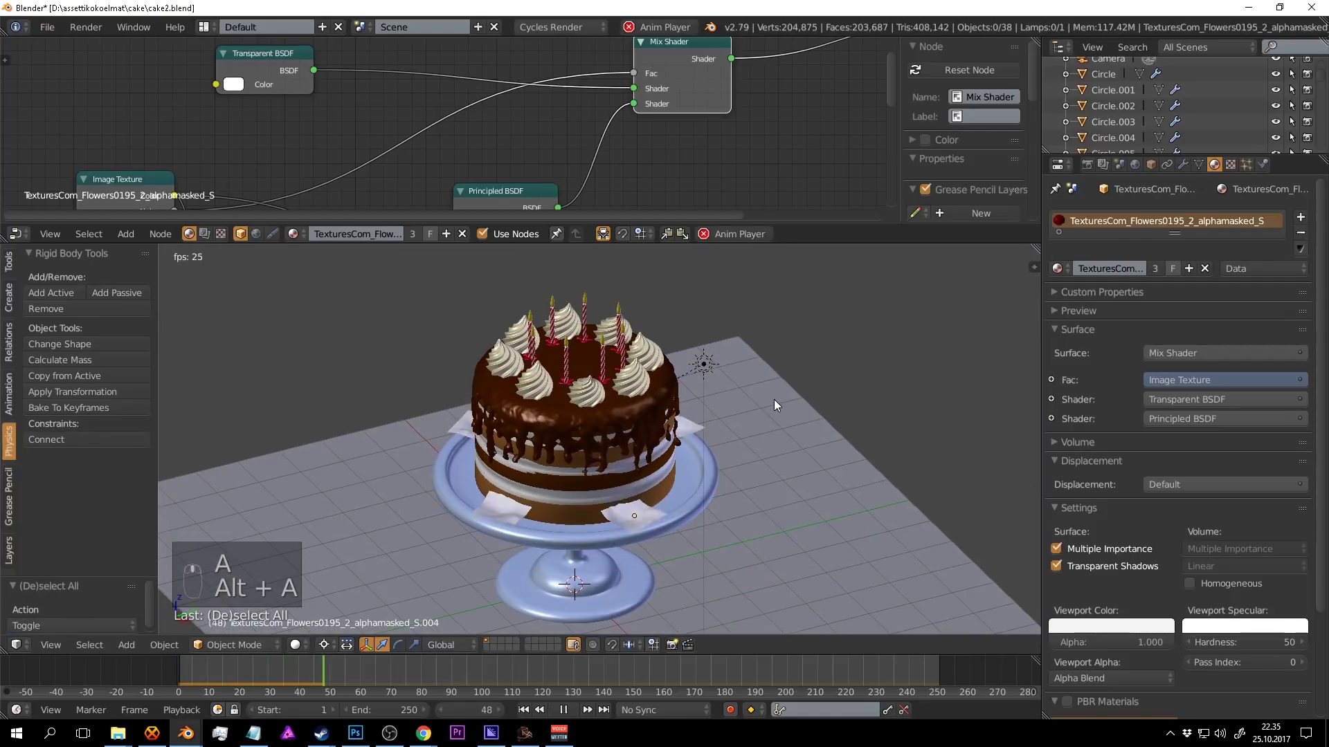
key("alt+a")
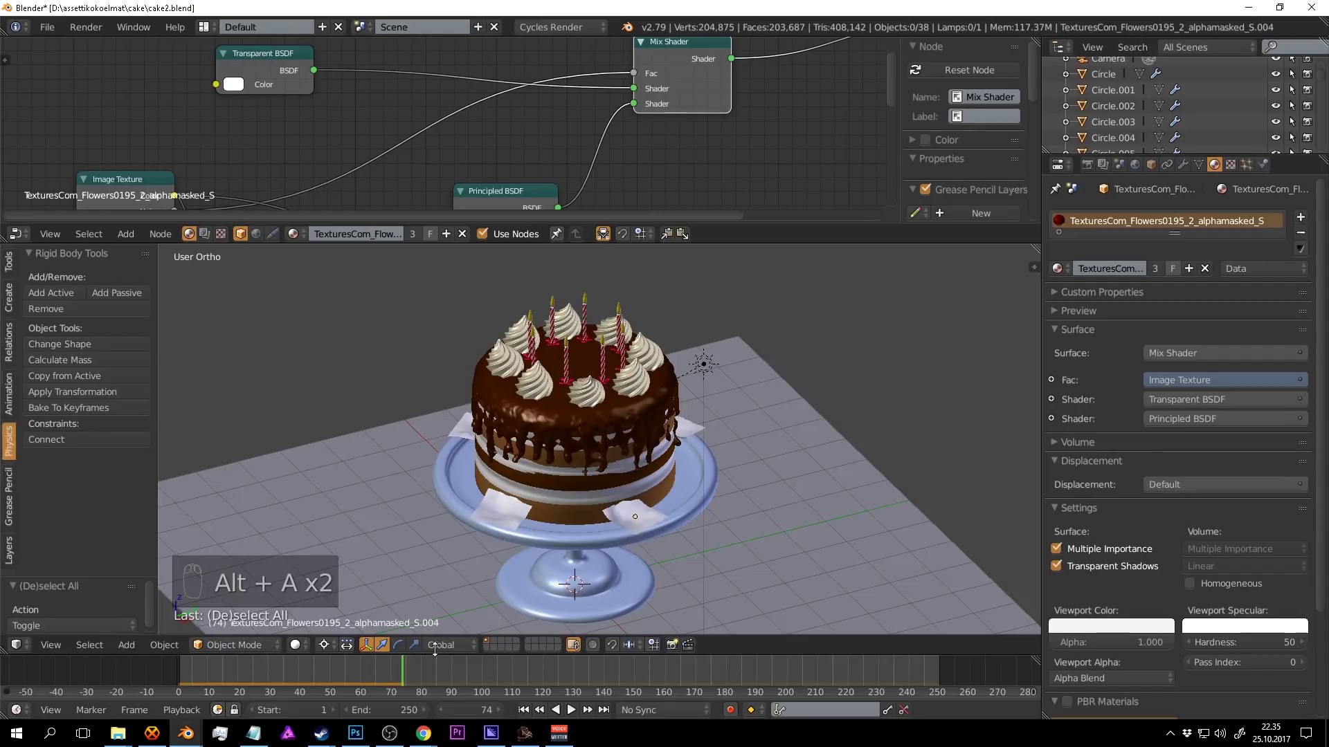
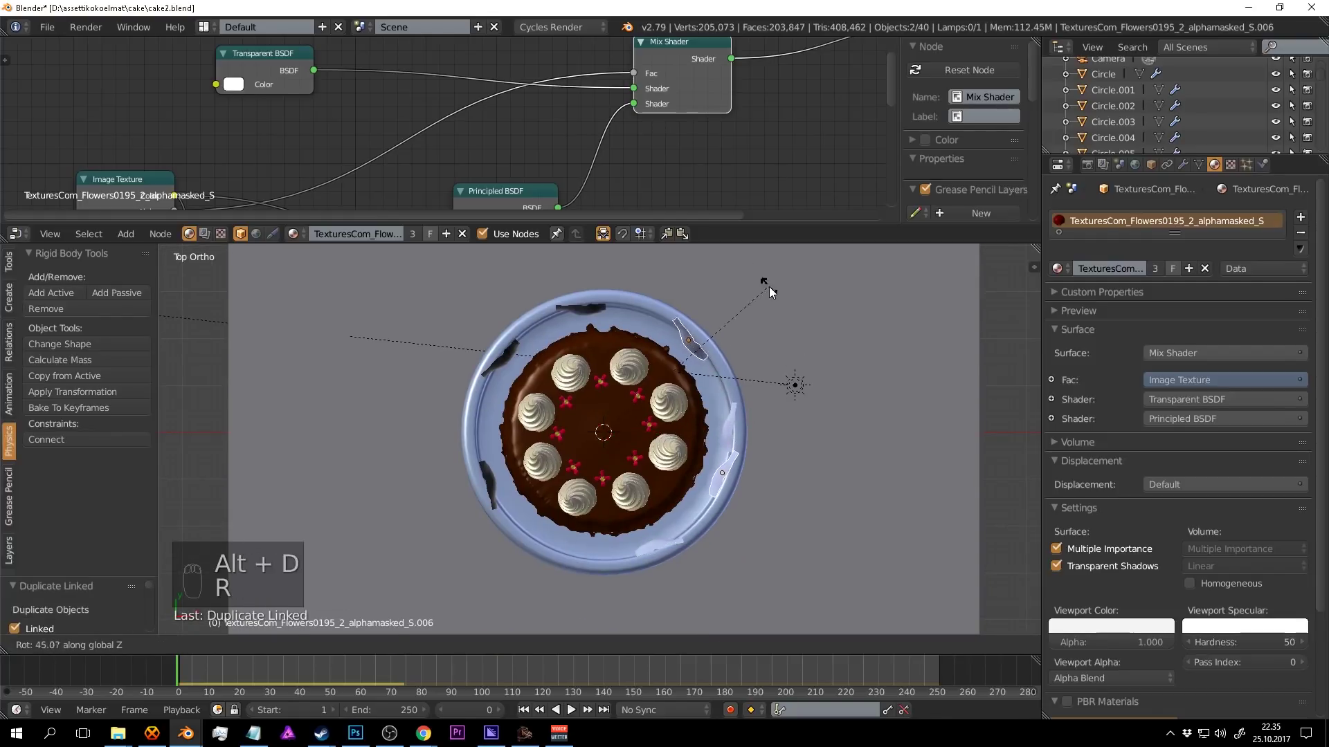
Place further petal copies around the cake, rotating each to a different angle.
left_click_drag(779, 414, 825, 370)
key("a")
left_click_drag(740, 377, 321, 663)
key("r")
middle_click(745, 402)
left_click_drag(325, 653, 622, 399)
key("r")
left_click_drag(695, 428, 707, 422)
left_click_drag(757, 442, 690, 374)
key("r")
left_click_drag(690, 374, 492, 462)
Finish scattering petals around the plate and send the selected petals to their own layer.
key("a")
left_click_drag(632, 388, 824, 425)
key("r")
left_click_drag(824, 425, 676, 441)
left_click_drag(824, 425, 516, 416)
key("r")
middle_click(516, 416)
left_click_drag(664, 433, 518, 302)
key("r")
middle_click(518, 302)
left_click_drag(683, 397, 663, 380)
left_click_drag(683, 398, 662, 377)
key("m")
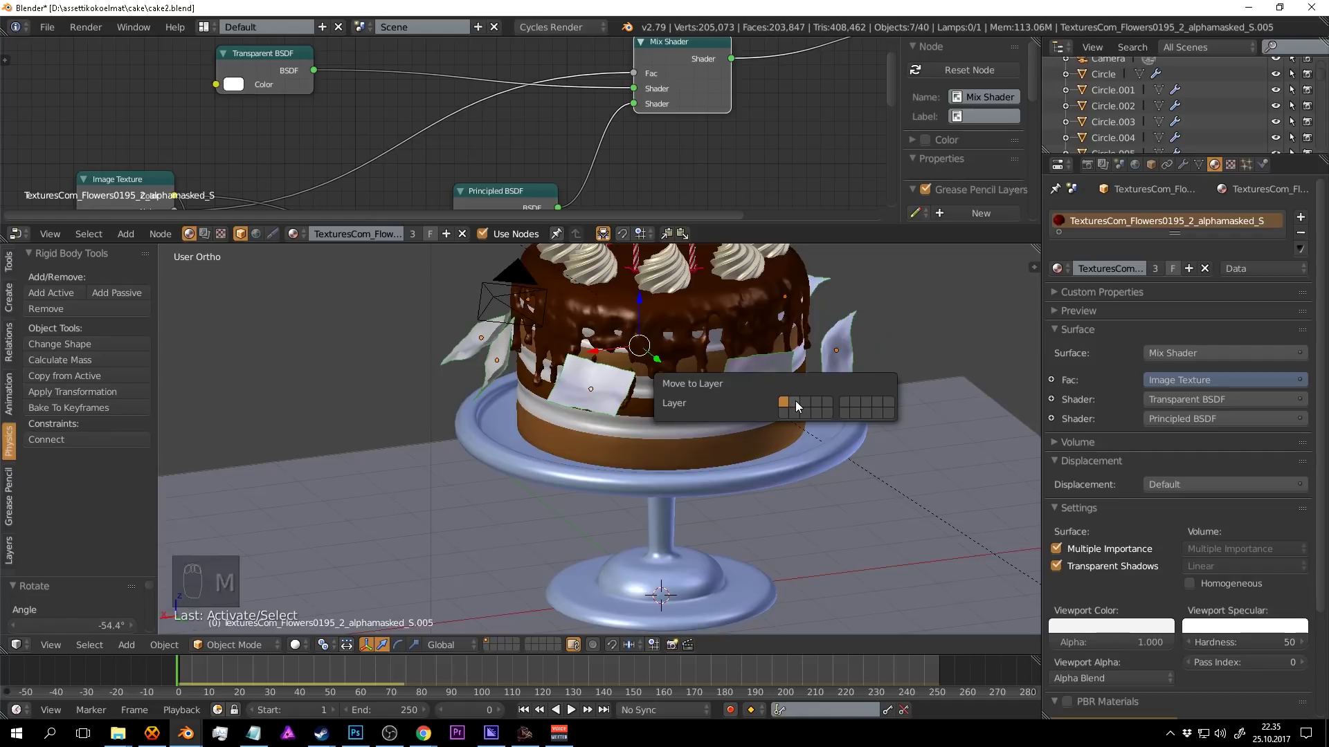
Save, then select all the flower-textured petal planes on the petal layer.
left_click_drag(717, 431, 501, 646)
key("ctrl+s")
left_click_drag(501, 646, 656, 443)
left_click_drag(711, 434, 810, 424)
key("a")
key("a")
key("a")
key("a")
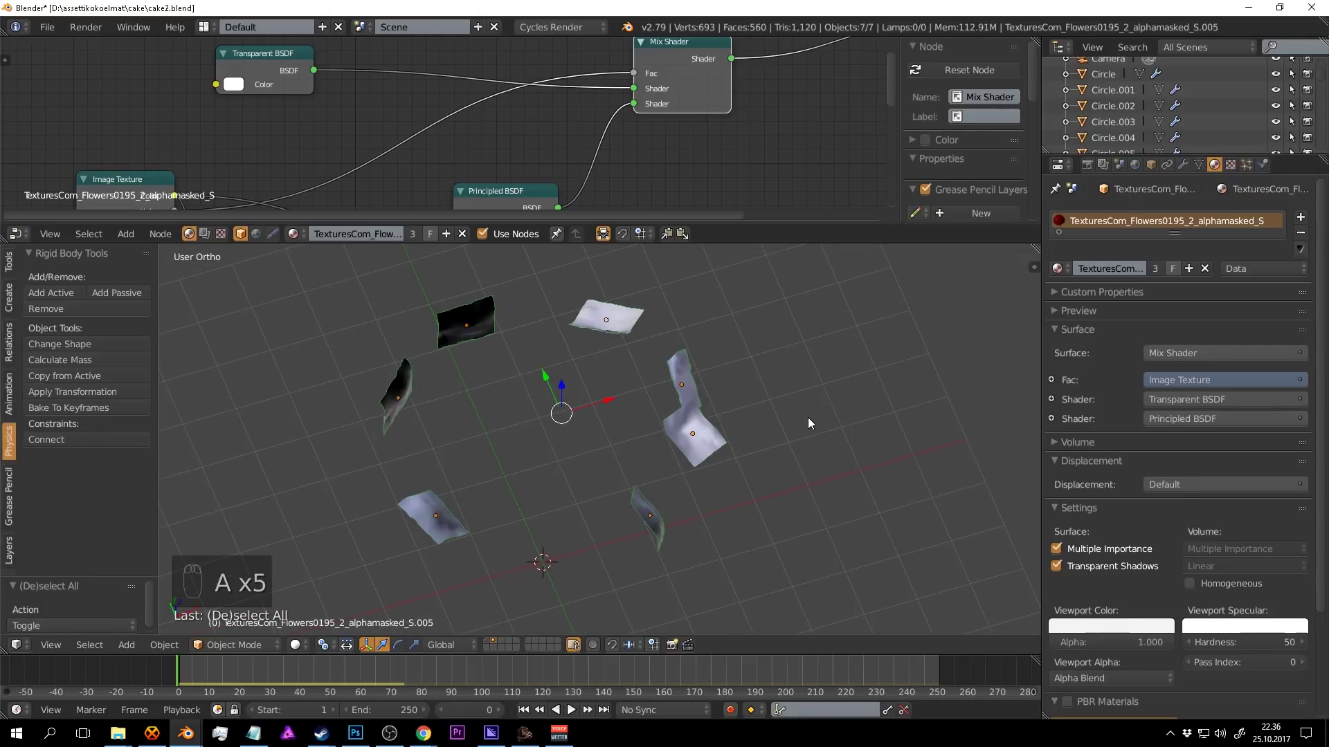
Duplicate the petal planes into a scattered group of sixteen above the floor and play the fall animation.
key("alt+d")
key("r")
left_click_drag(334, 651, 837, 424)
key("r")
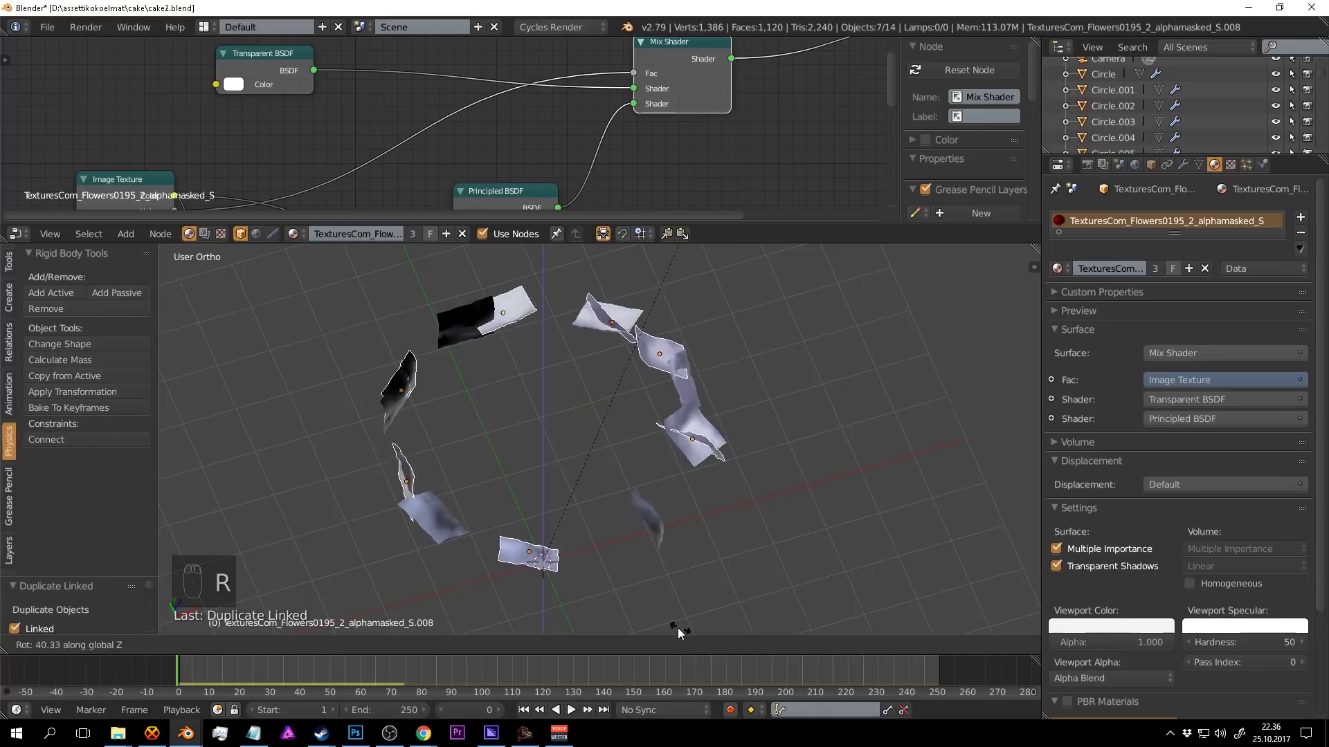
left_click_drag(639, 517, 490, 644)
key("g")
left_click_drag(490, 643, 758, 430)
left_click_drag(685, 446, 758, 429)
key("a")
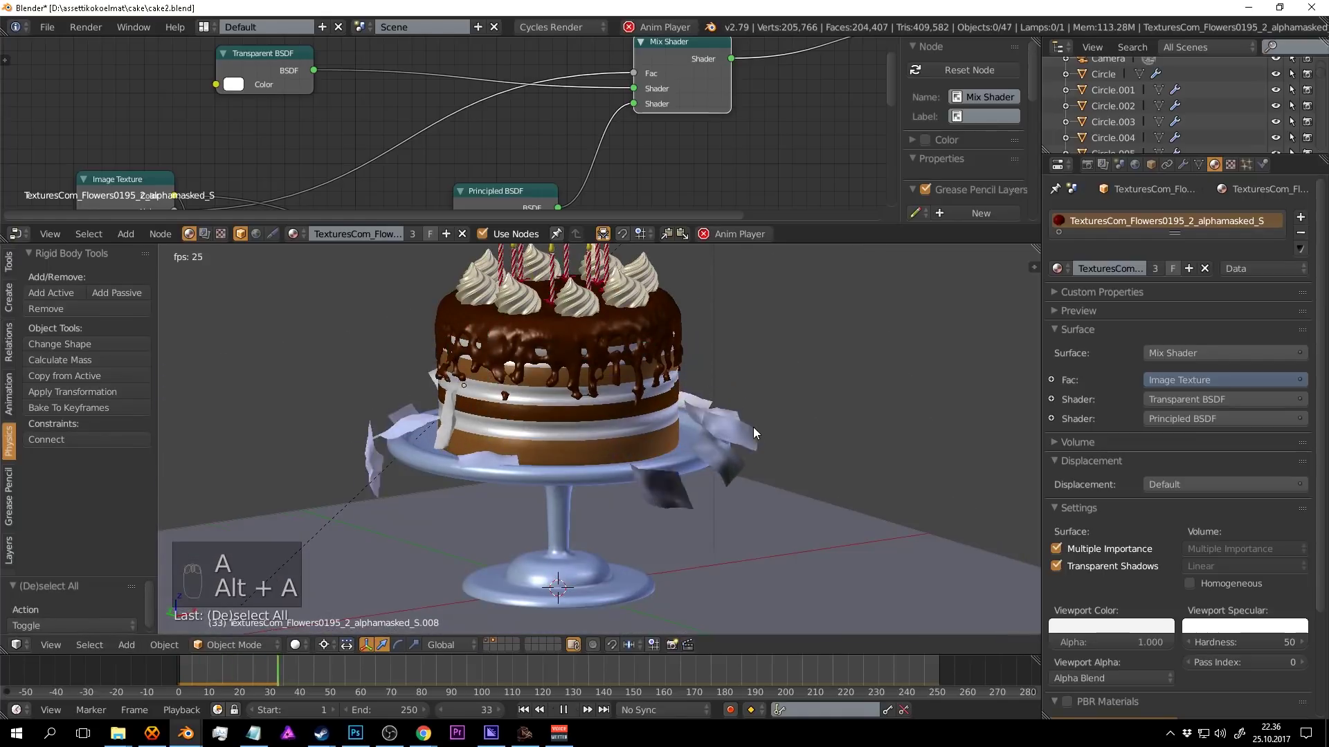
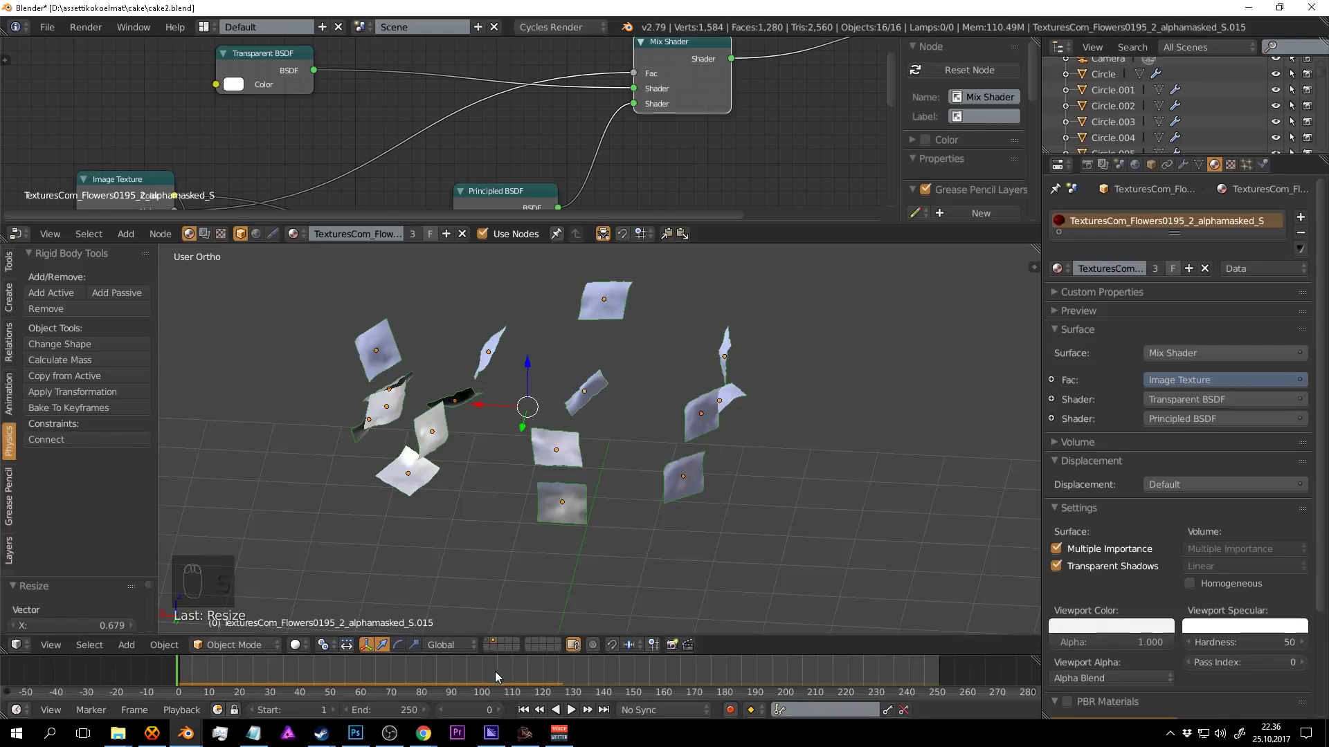
Stop playback, show the cake layer again and duplicate a first batch of petals around the cake.
left_click_drag(494, 644, 640, 433)
key("alt+a")
middle_click(734, 469)
key("a")
left_click_drag(640, 434, 360, 612)
left_click_drag(499, 472, 343, 652)
left_click_drag(341, 652, 729, 472)
left_click_drag(697, 461, 729, 472)
key("alt+d")
key("r")
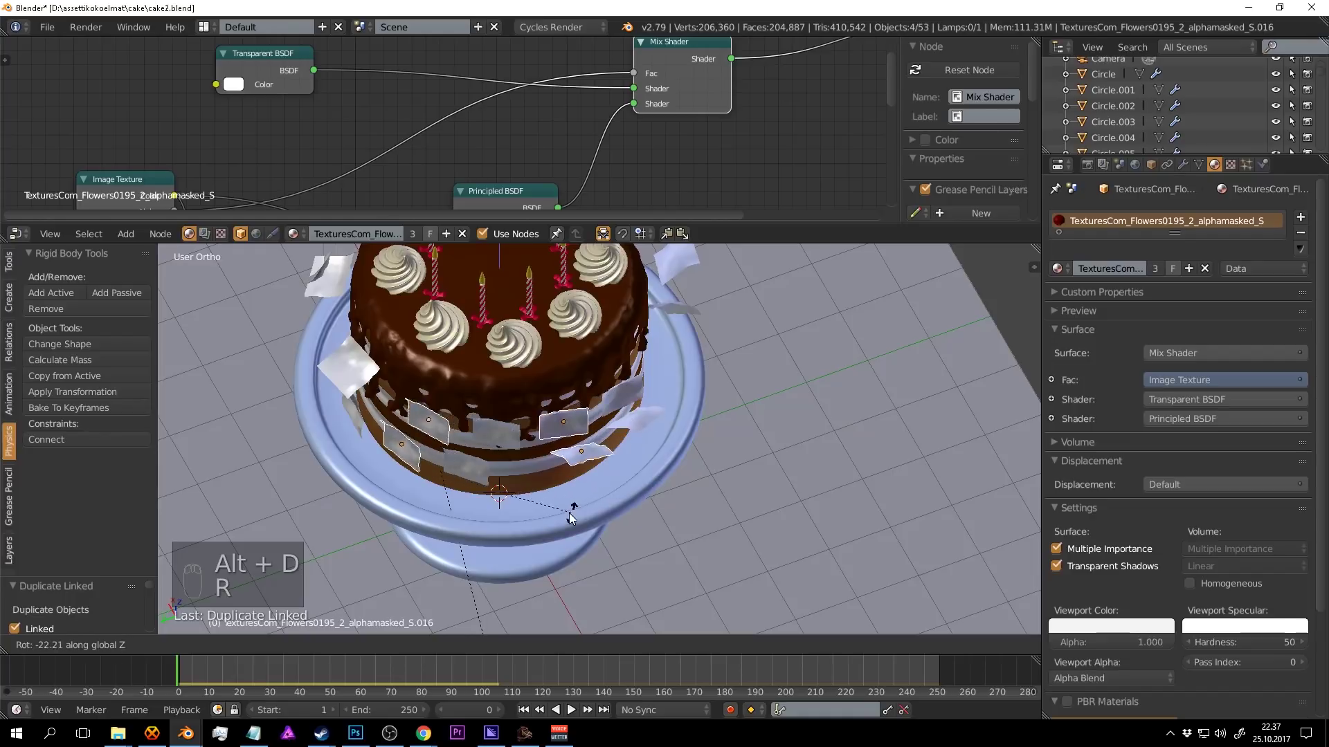
Duplicate and rotate two more petal batches around the cake, bringing the scene to 61 objects.
left_click_drag(568, 463, 607, 418)
key("g")
left_click_drag(628, 338, 692, 337)
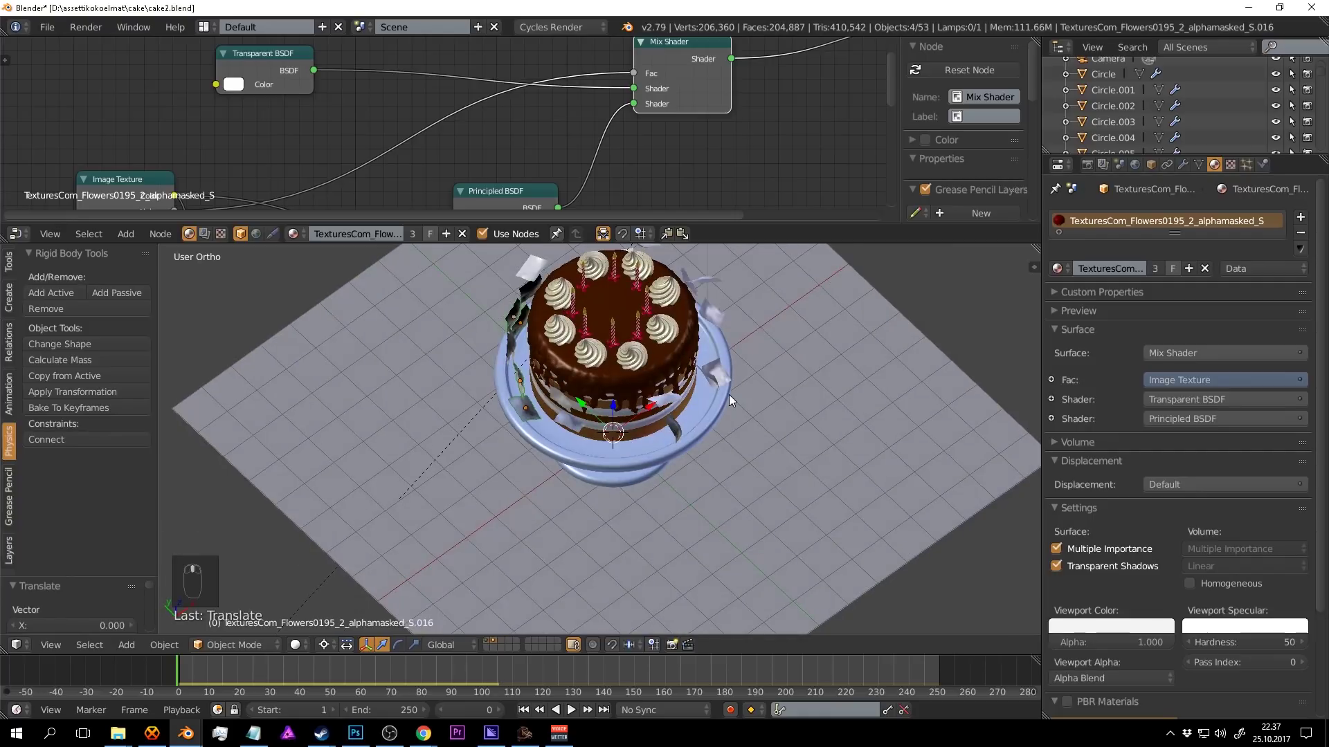
key("alt+d")
key("r")
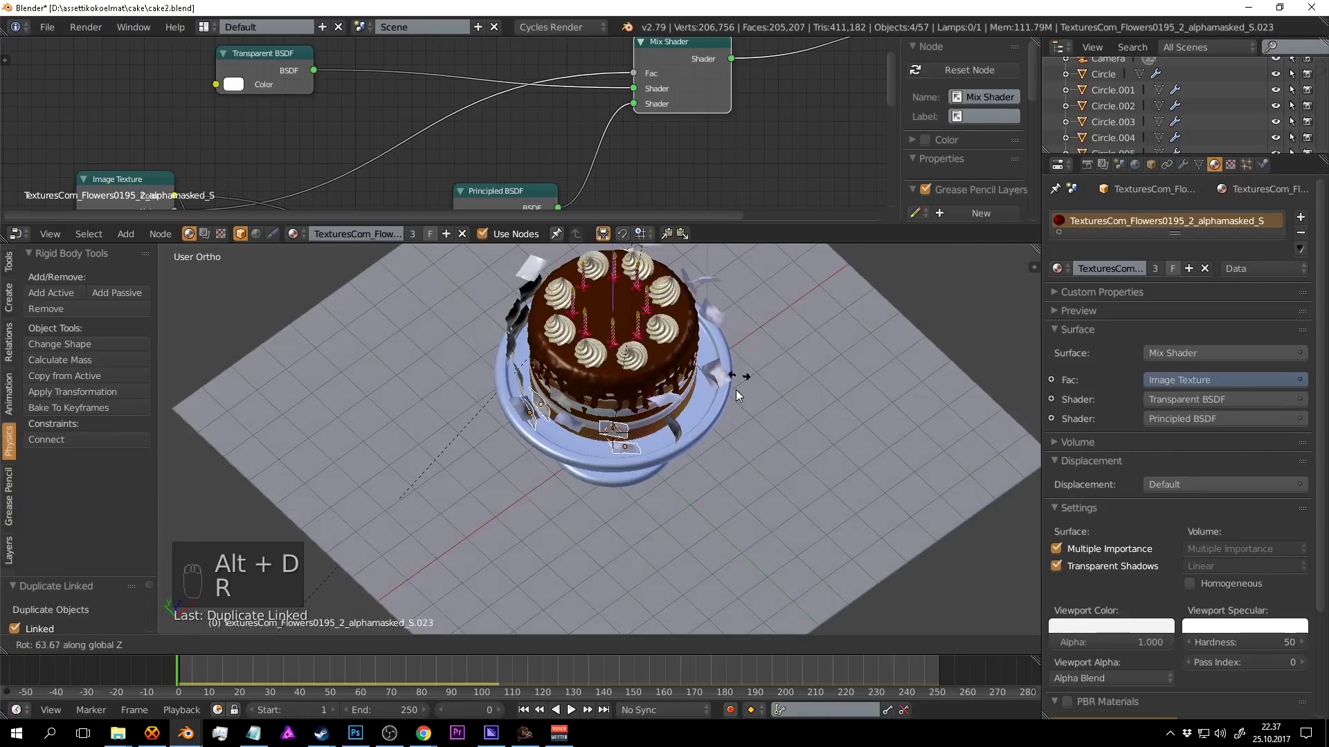
left_click_drag(664, 409, 689, 476)
key("r")
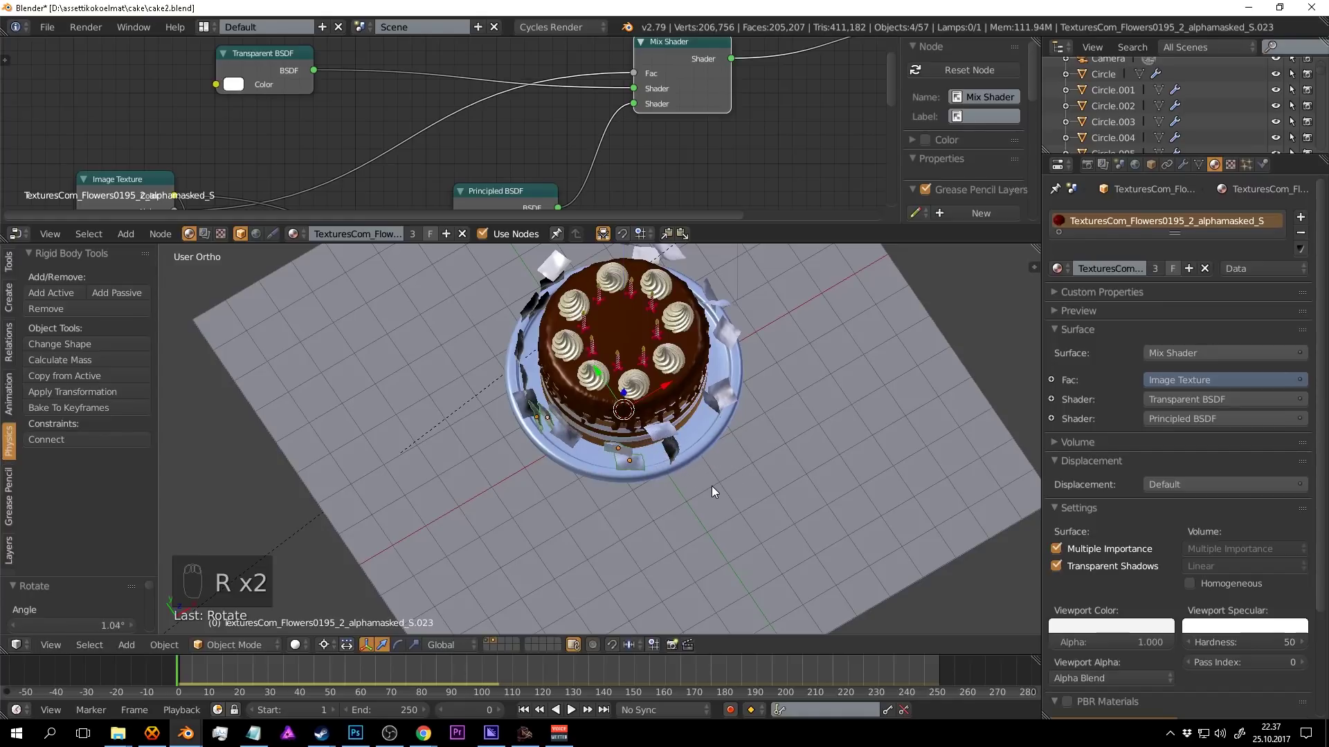
key("alt+d")
key("r")
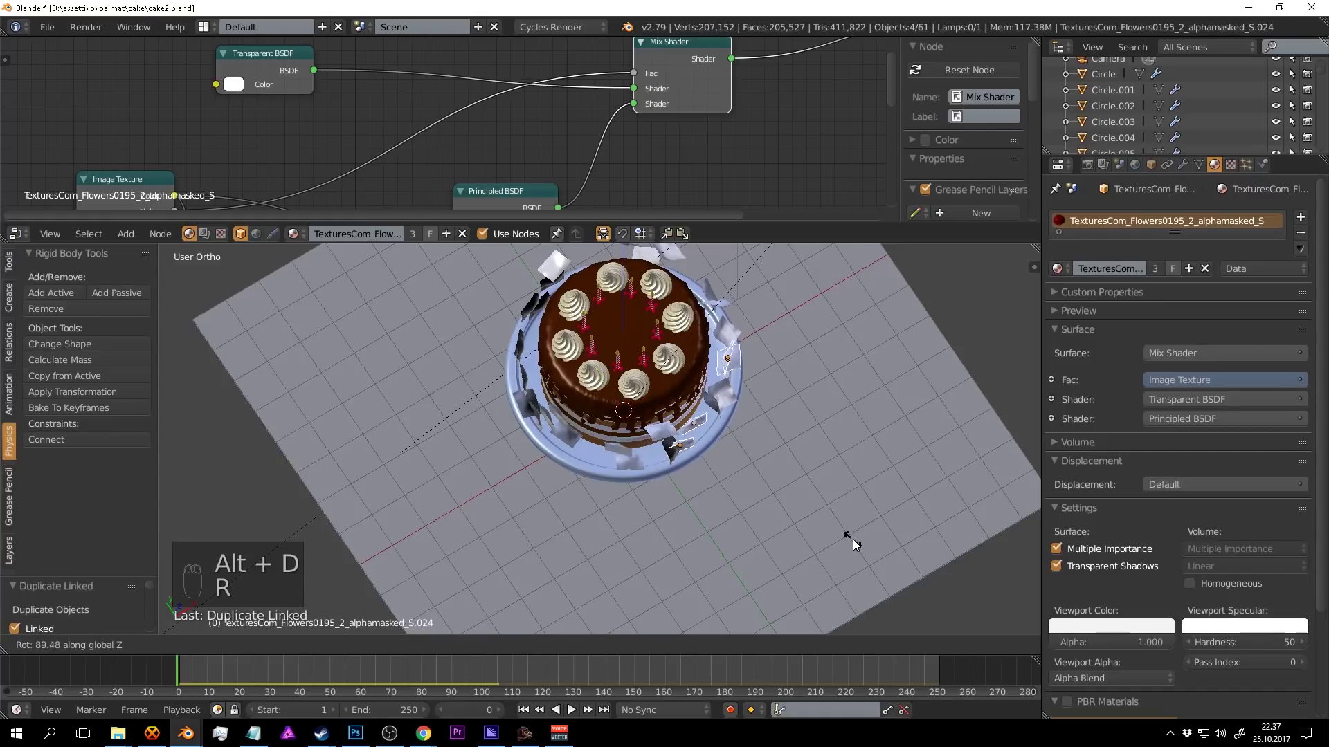
left_click_drag(799, 491, 755, 415)
Play the rigid-body fall of the petals onto the stand and floor, then save.
key("a")
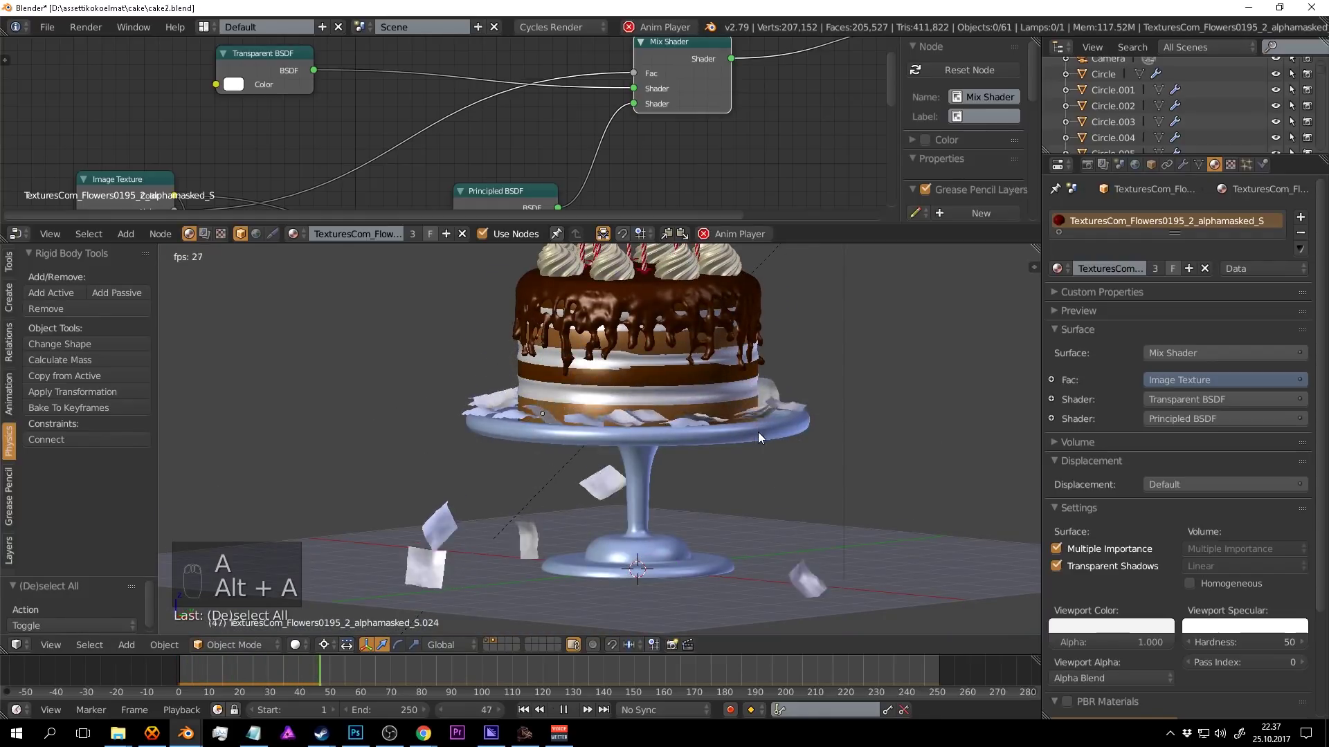
middle_click(756, 462)
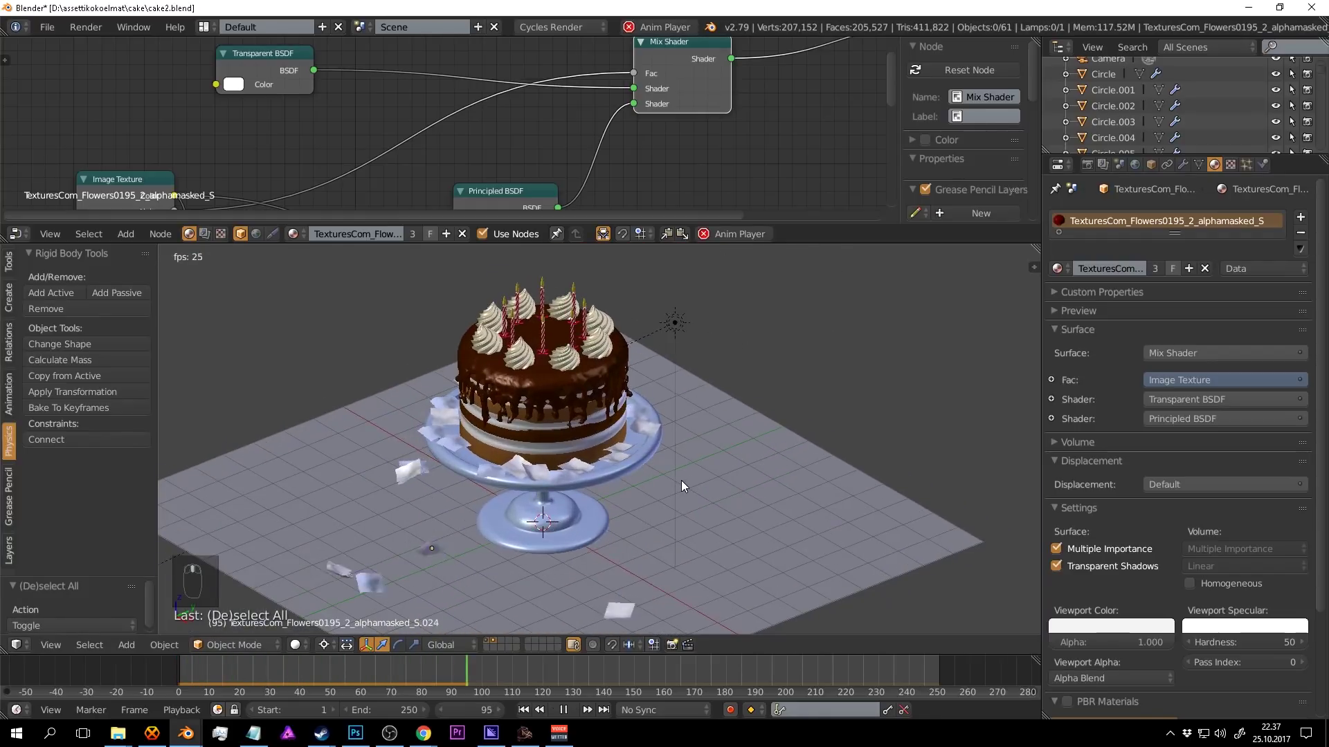
key("alt+a")
key("ctrl+s")
Check the red petals in rendered viewport preview from another angle, then return to solid shading.
key("shift+z")
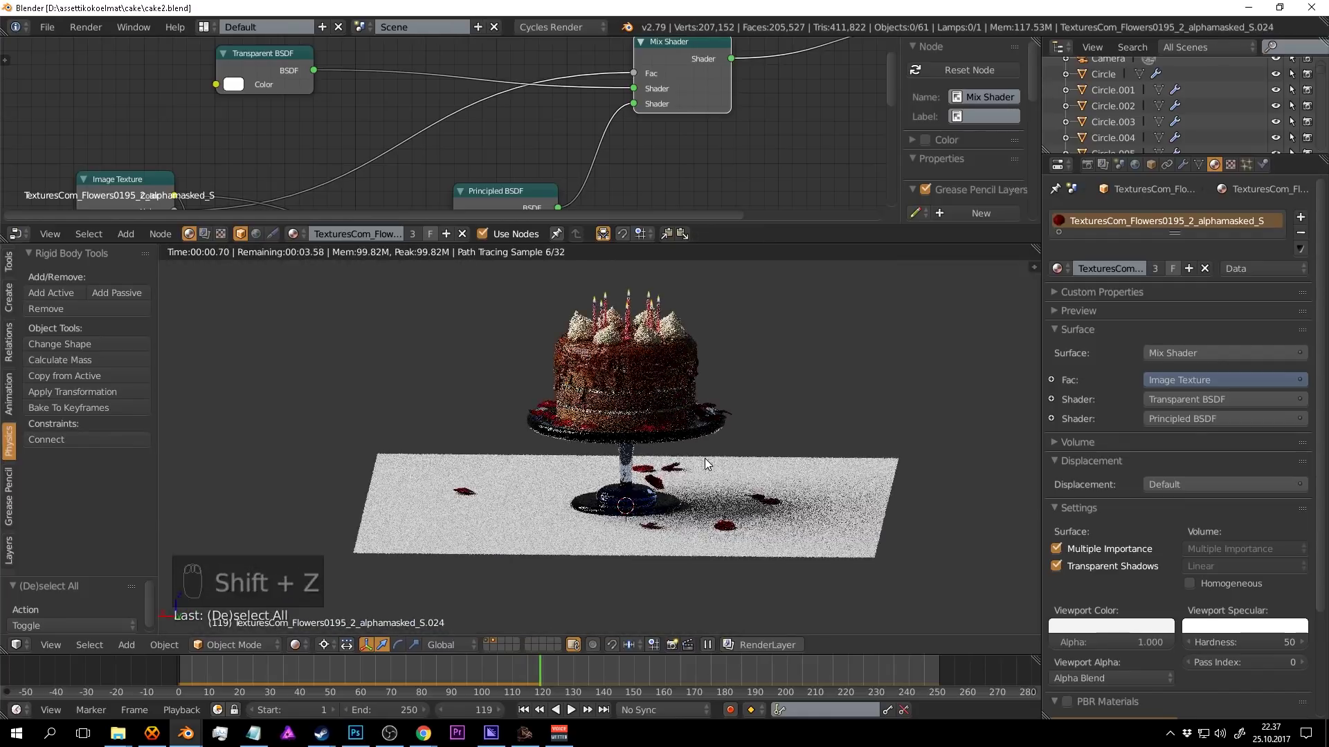
middle_click(713, 473)
left_click_drag(818, 480, 819, 480)
key("ctrl+s")
middle_click(819, 479)
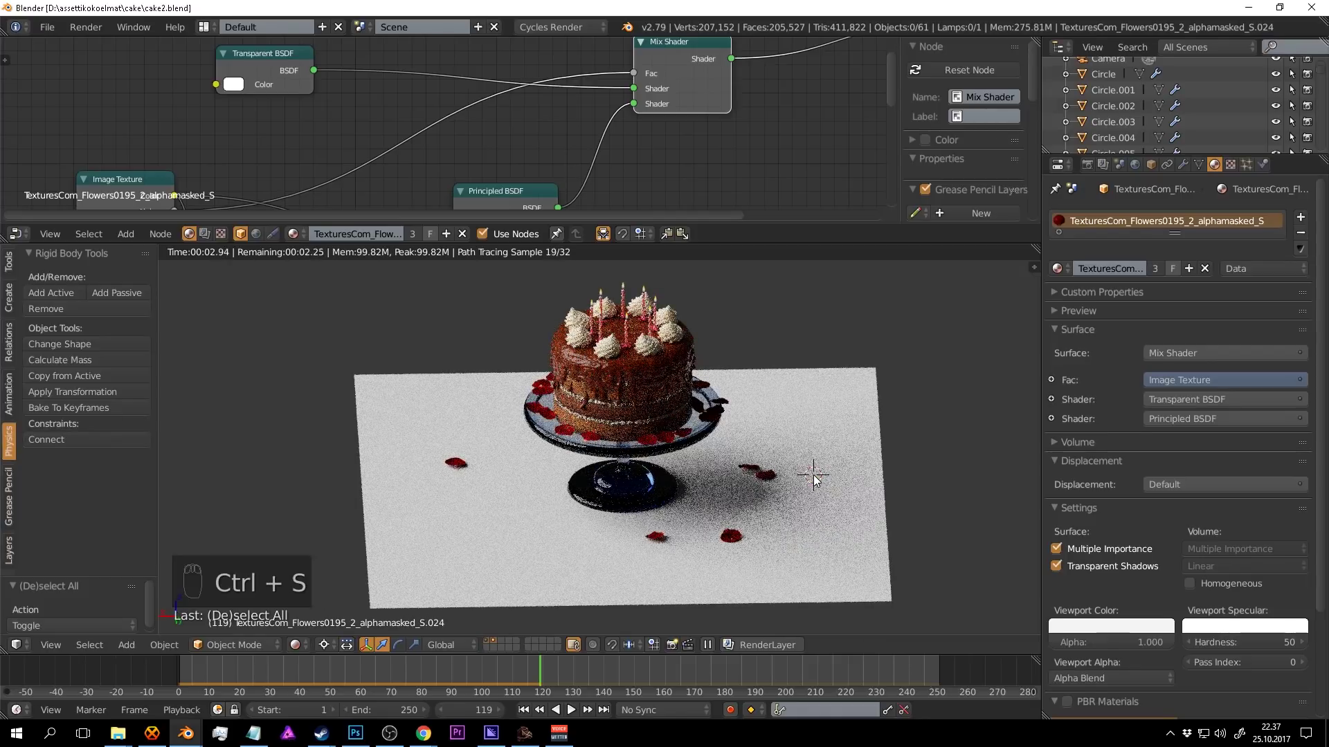
key("shift+z")
Isolate the petal layer showing its 28 petals at frame 0 of the animation.
key("ctrl+s")
left_click_drag(521, 670, 493, 647)
left_click_drag(757, 467, 691, 429)
left_click_drag(496, 643, 706, 319)
key("a")
key("a")
key("b")
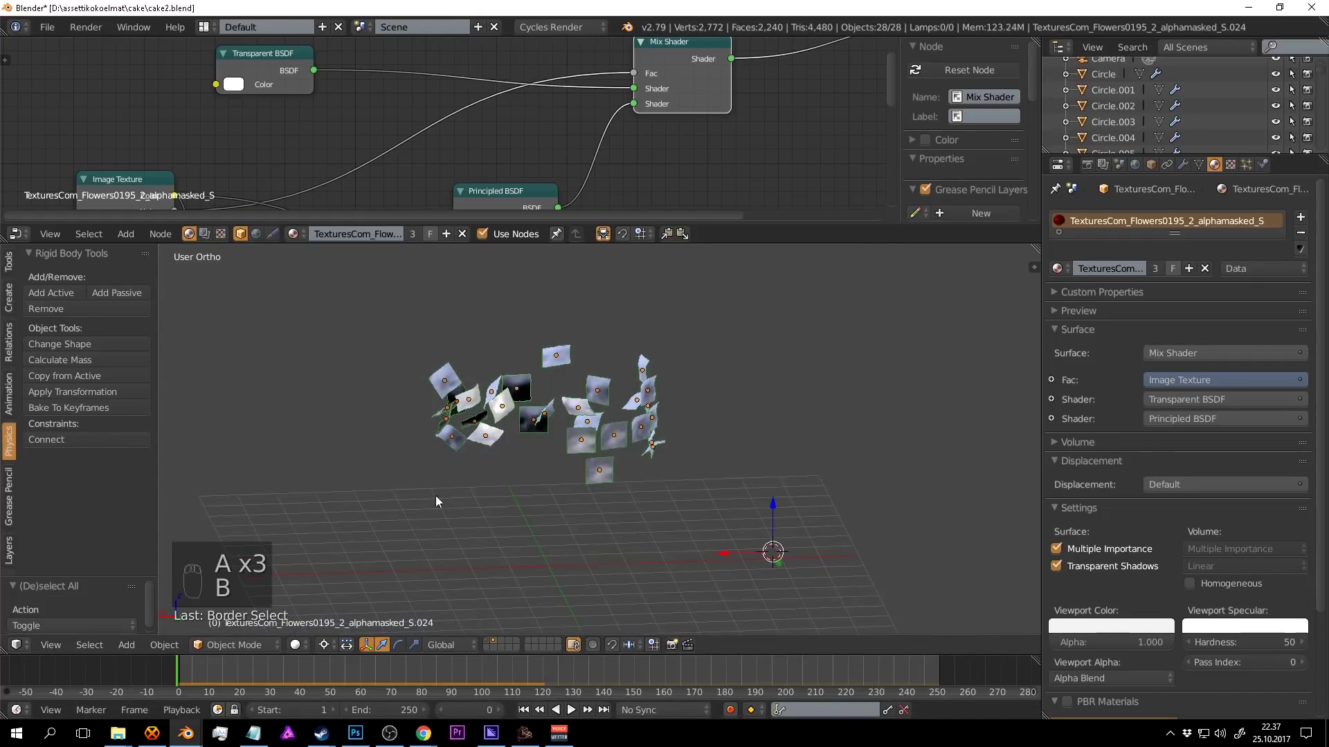
Duplicate all the petal planes and move the copy into the group above the cake.
key("alt+d")
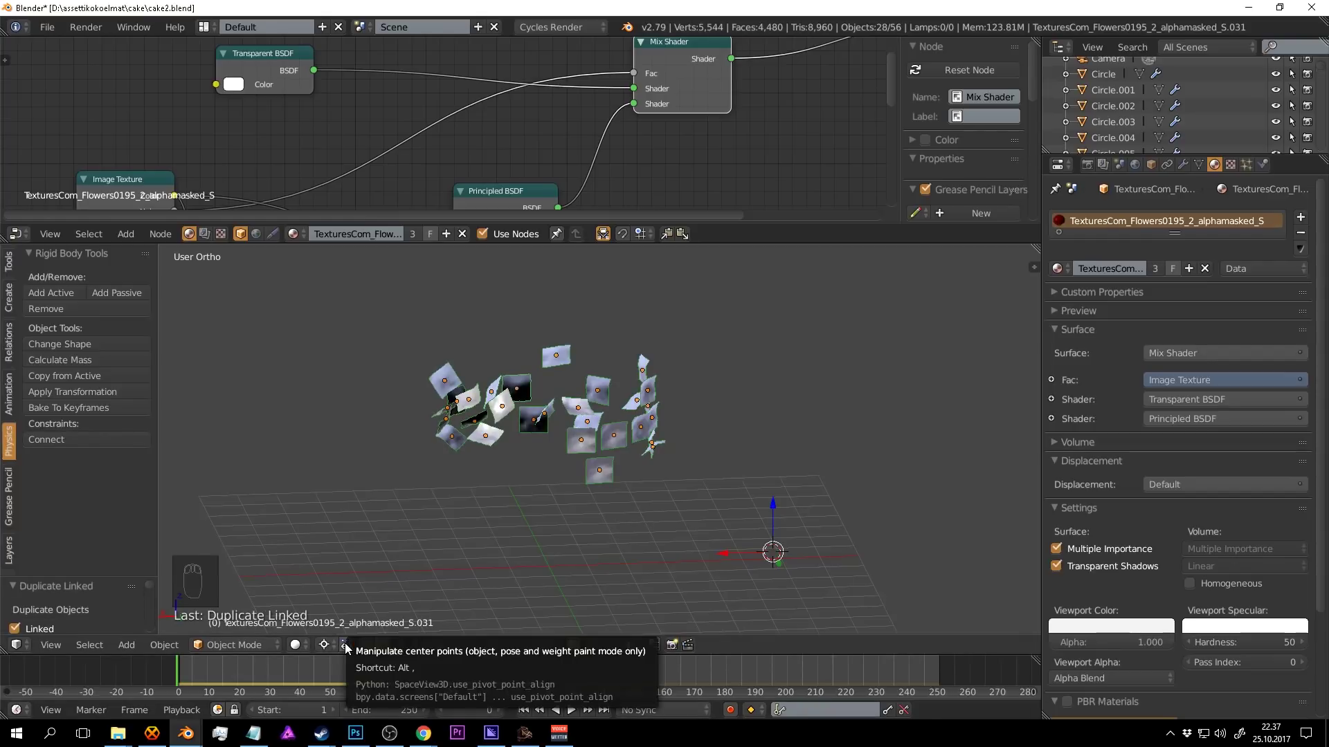
left_click_drag(354, 644, 759, 535)
left_click_drag(719, 499, 368, 625)
key("s")
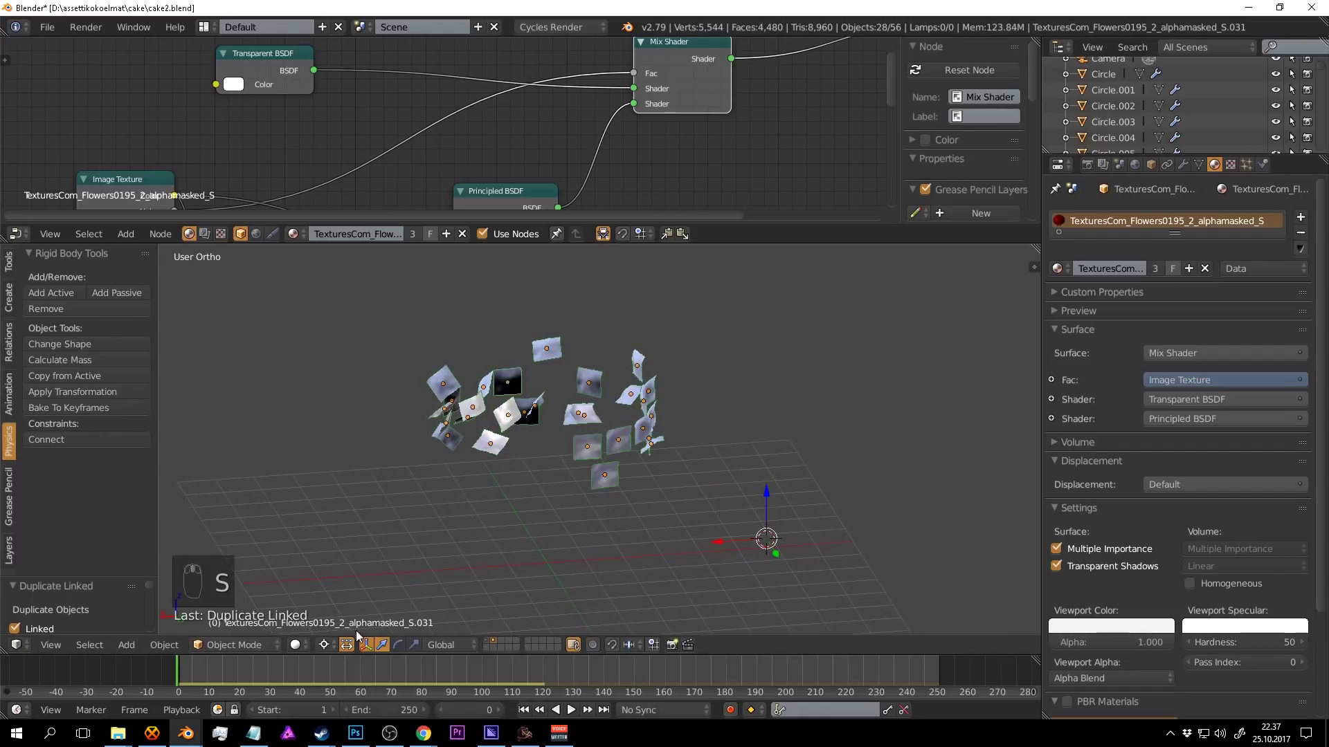
left_click_drag(327, 645, 666, 528)
key("s")
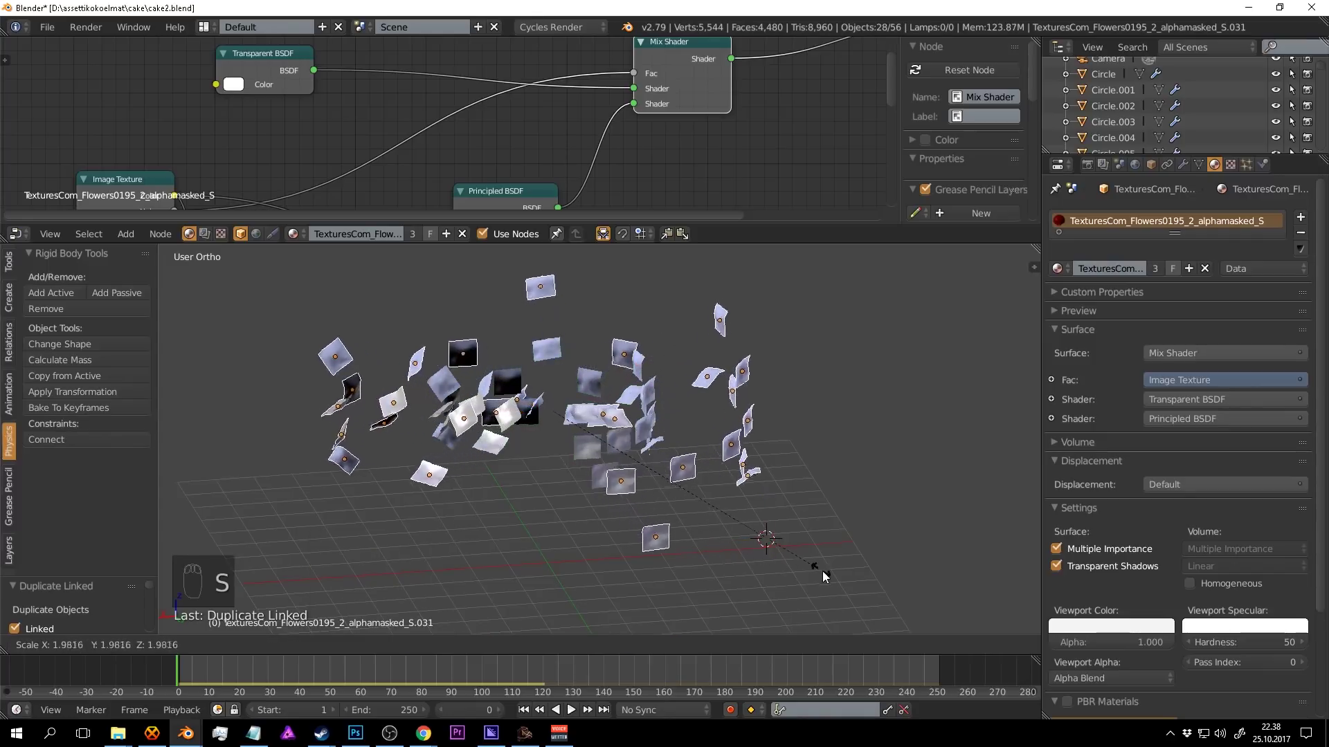
middle_click(820, 529)
key("s")
Duplicate the petals once more to reach 84 planes, place the third batch and deselect all.
key("alt+d")
key("s")
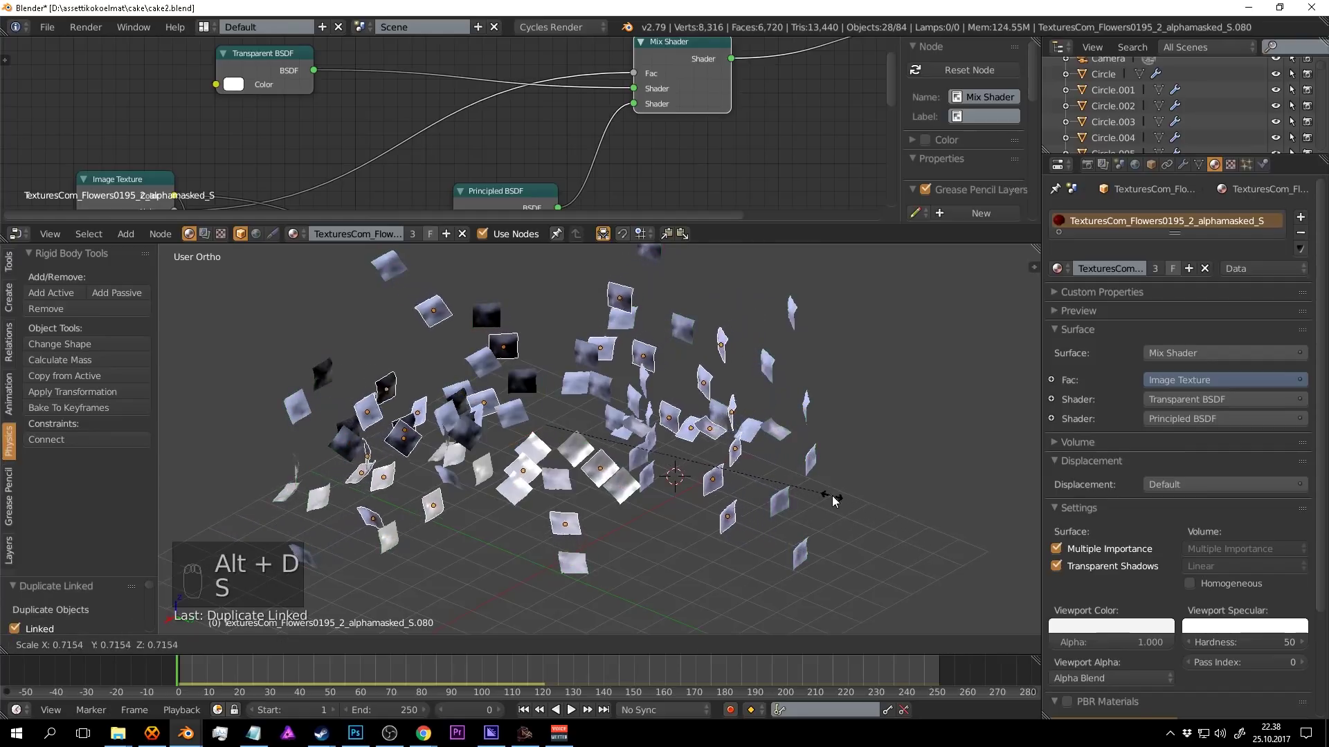
left_click_drag(836, 496, 458, 662)
key("a")
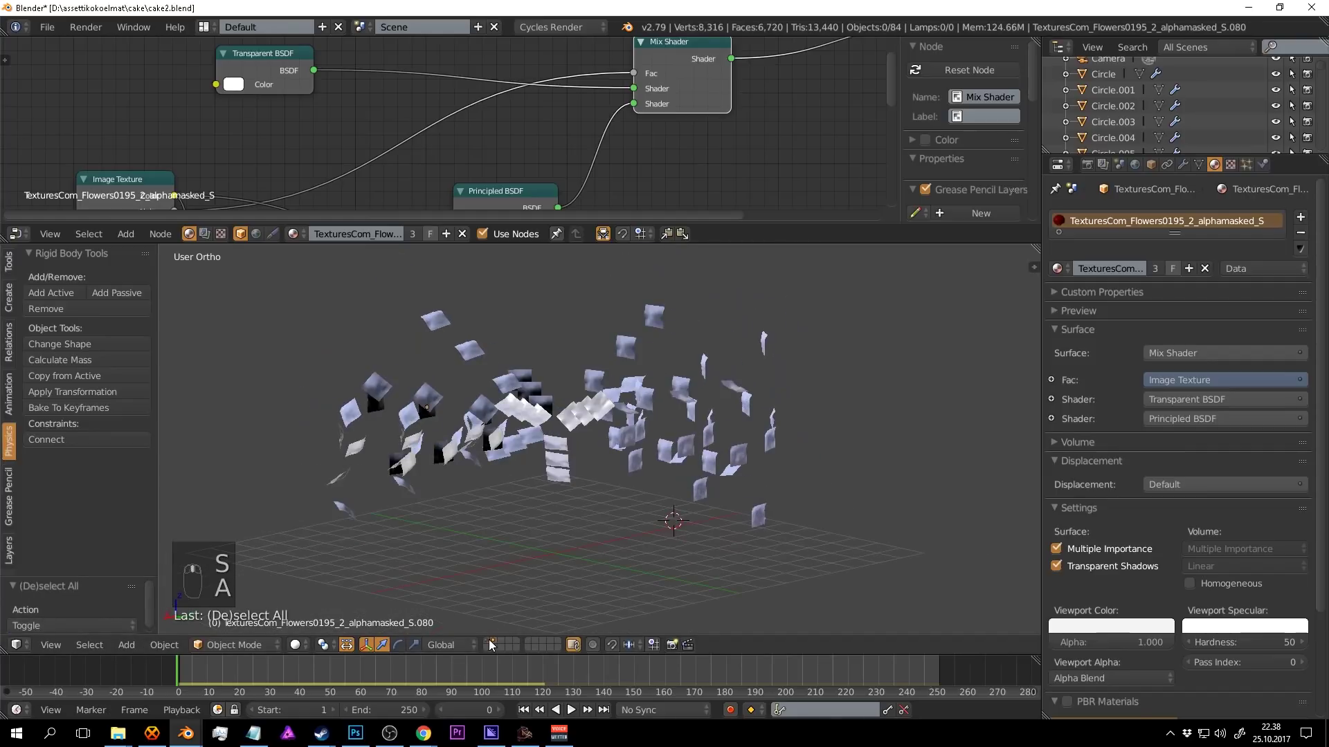
left_click_drag(490, 641, 774, 528)
Play the simulation so the petals settle across the cake and floor, then preview it rendered.
left_click_drag(490, 641, 776, 529)
key("alt+a")
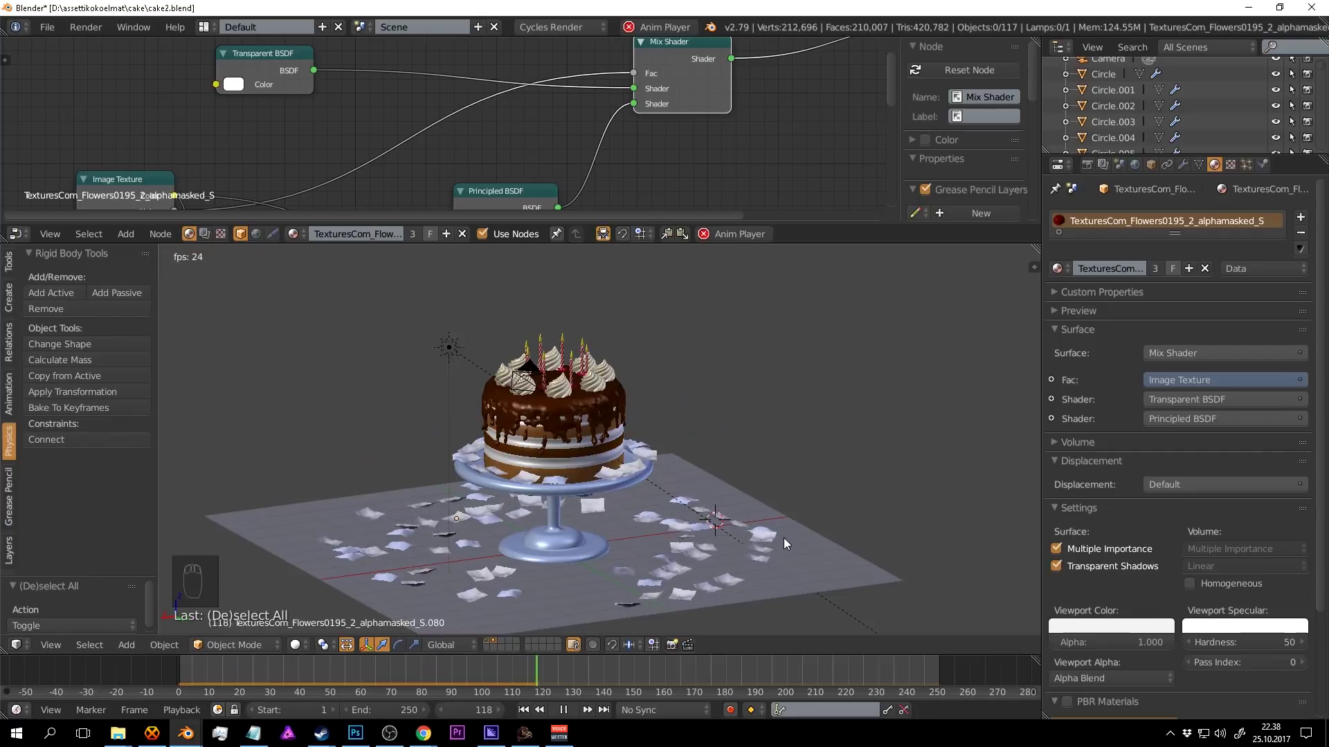
key("alt+a")
left_click_drag(786, 547, 752, 468)
key("shift+z")
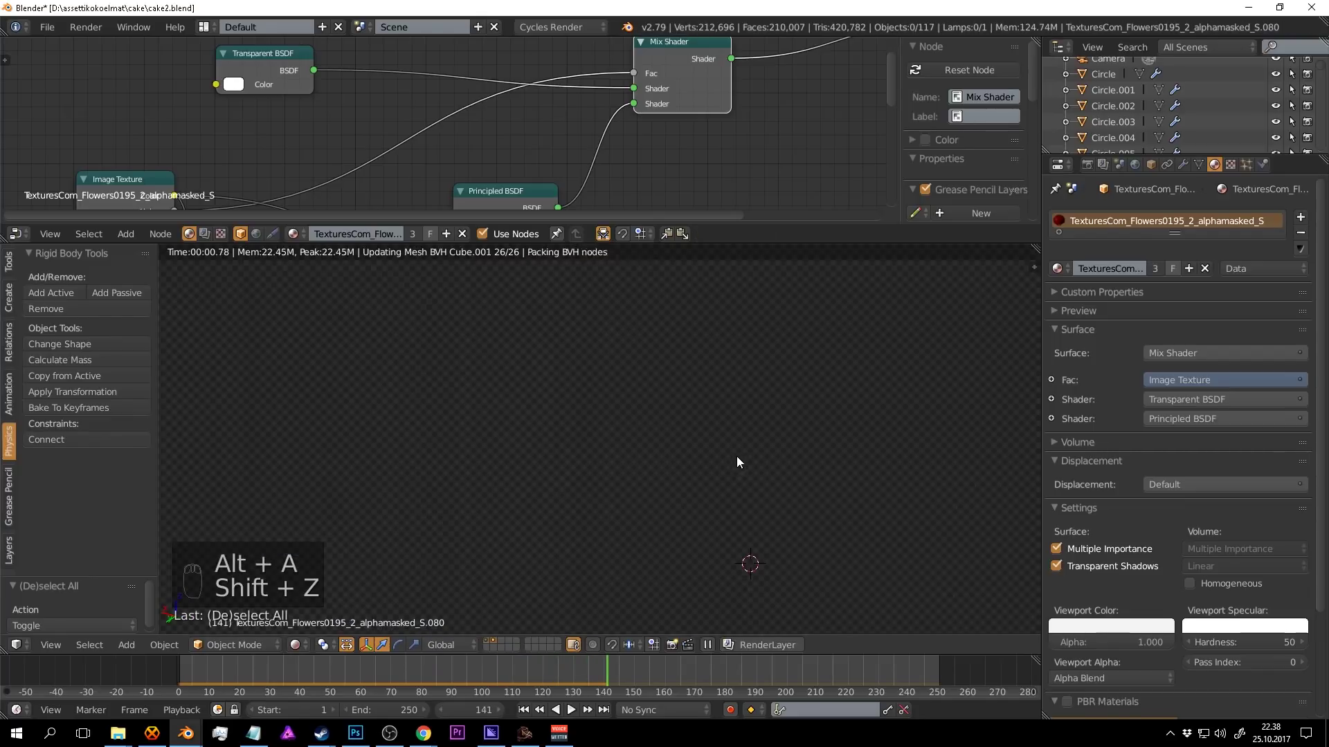
left_click_drag(882, 456, 813, 418)
key("ctrl+s")
Set the petal material's Viewport Color to red and save the file.
key("shift+z")
key("ctrl+s")
left_click_drag(814, 420, 615, 488)
key("ctrl+s")
left_click_drag(808, 483, 110, 490)
key("ctrl+s")
left_click_drag(576, 490, 635, 521)
key("ctrl+s")
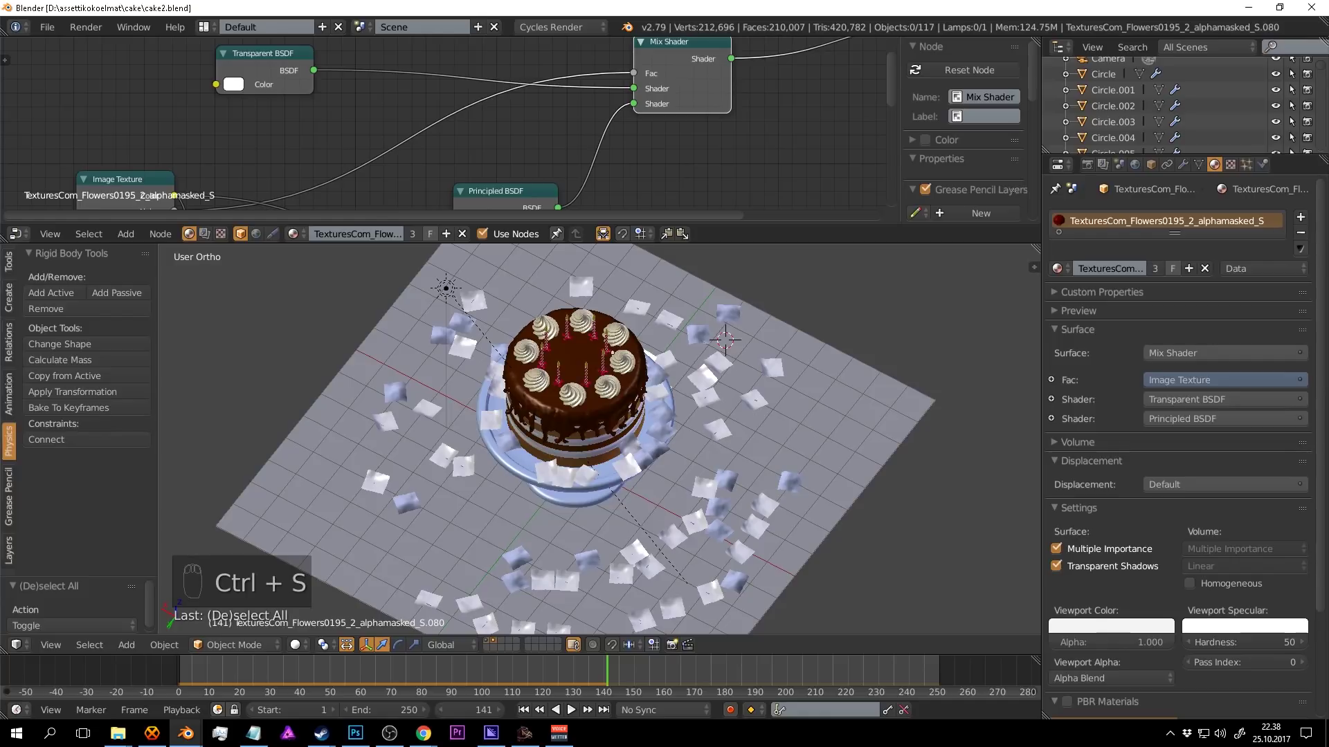
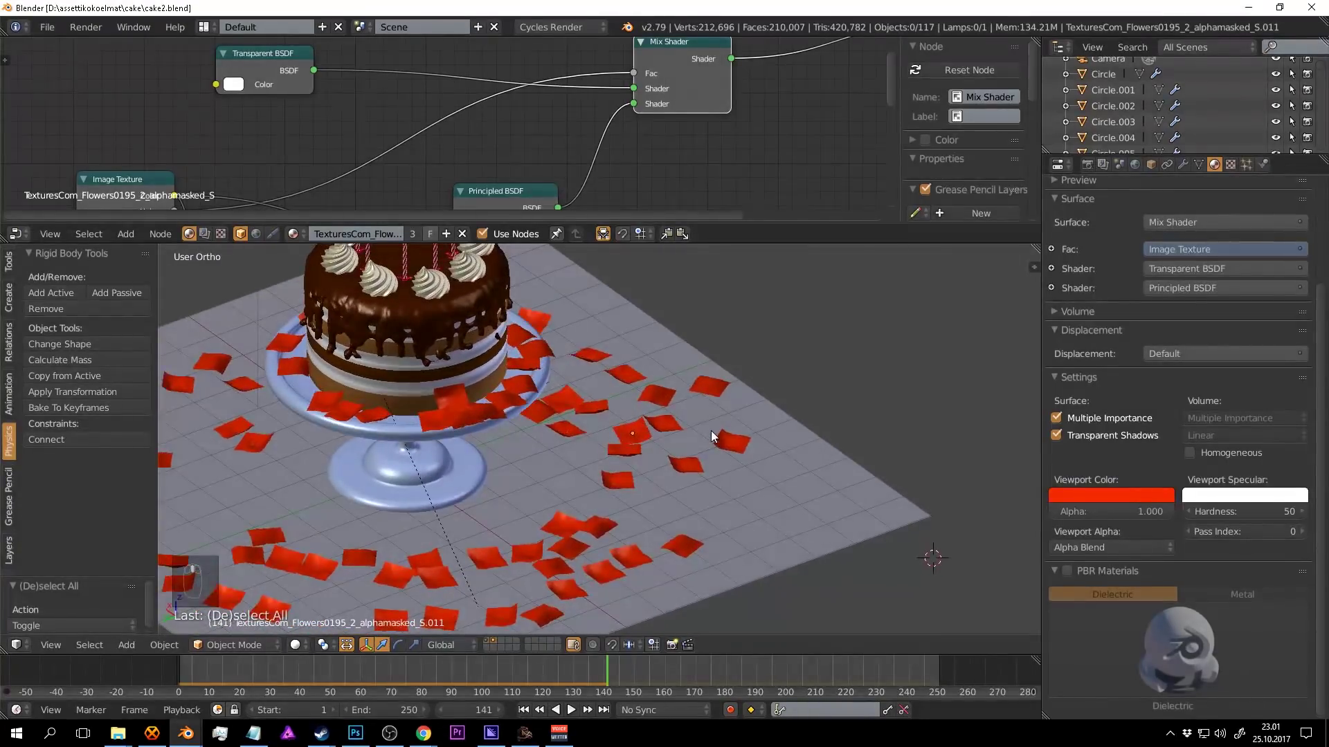
Add a UV sphere beside the cake stand among the petals.
left_click_drag(646, 502, 652, 418)
left_click_drag(653, 418, 646, 396)
key("shift+a")
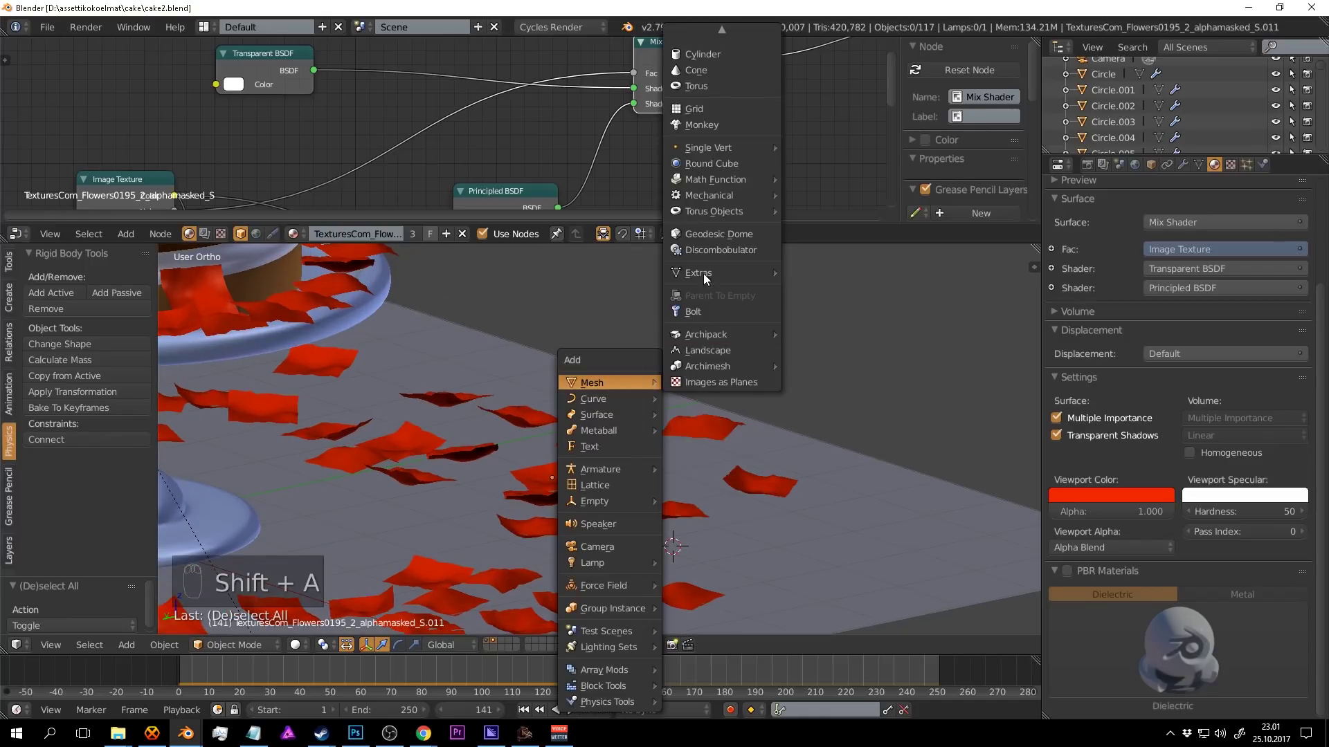
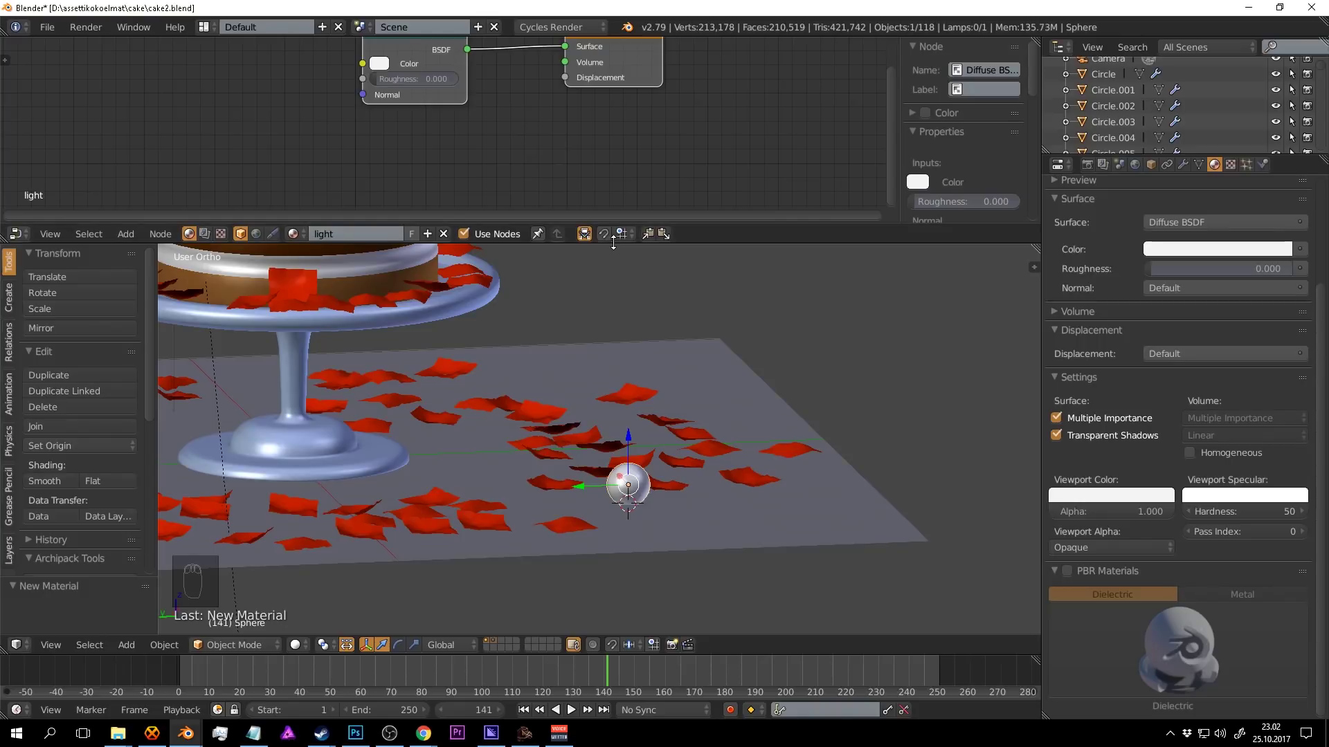
left_click_drag(770, 244, 493, 187)
Give the sphere a new material named light, delete its Diffuse node and search for a shader node.
key("x")
key("ctrl+s")
key("a")
key("a")
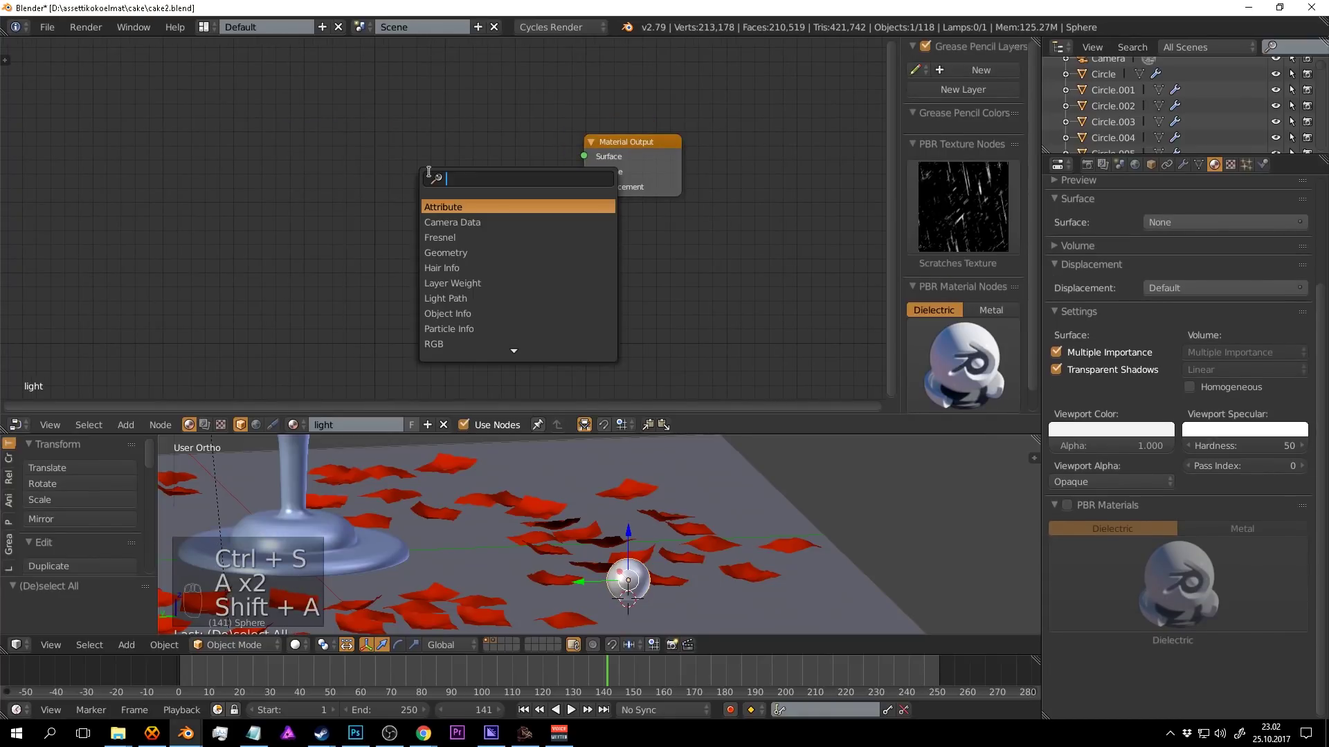
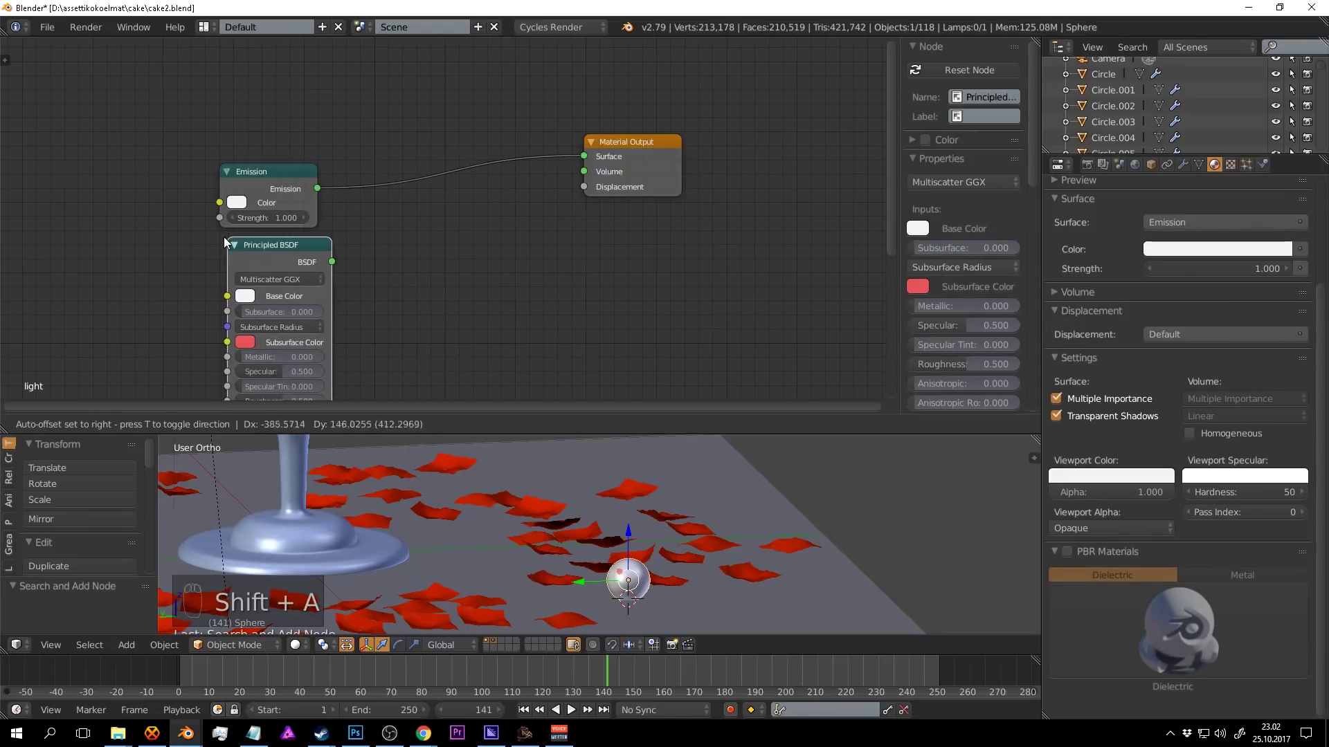
Mix an Emission and a Principled BSDF (roughness 0.19) through a Mix Shader and preview the sphere rendered.
right_click(276, 253)
key("ctrl+s")
left_click(704, 542)
left_click_drag(696, 528, 689, 517)
key("KP_Divide")
key("shift+z")
key("ctrl+s")
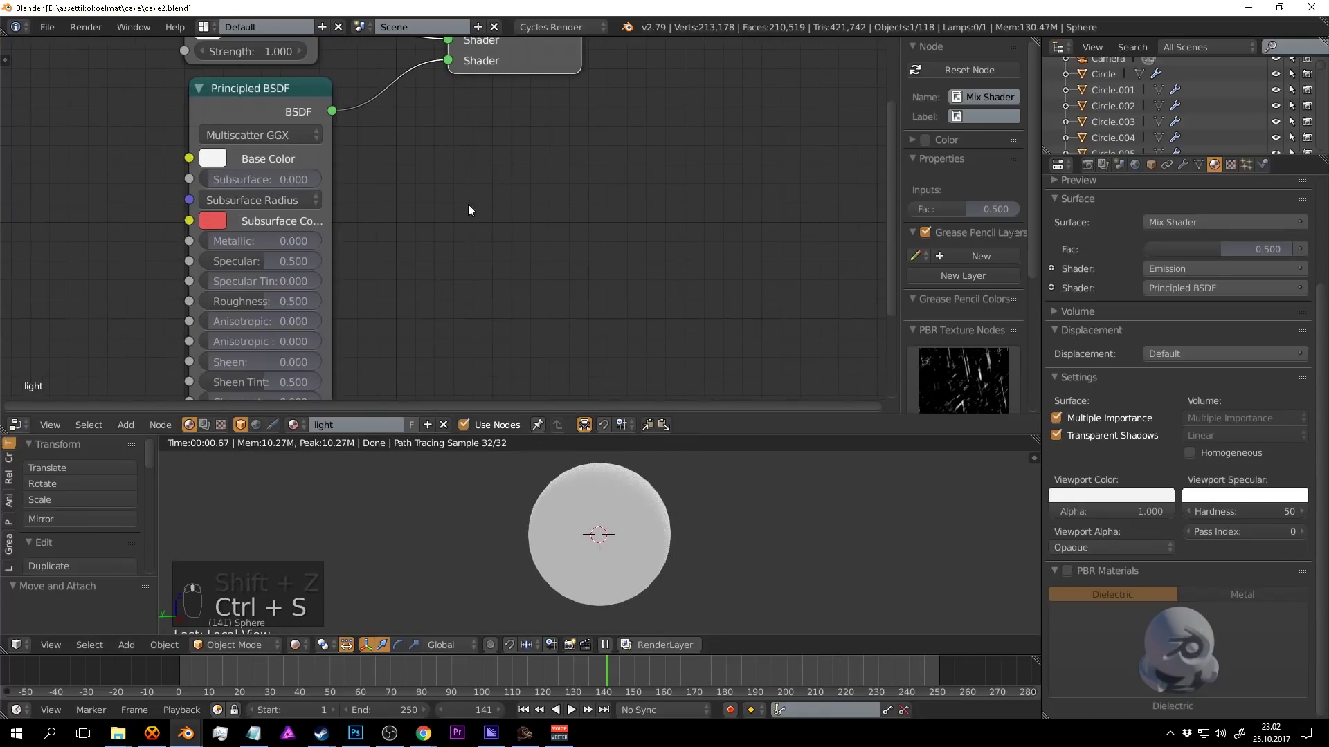
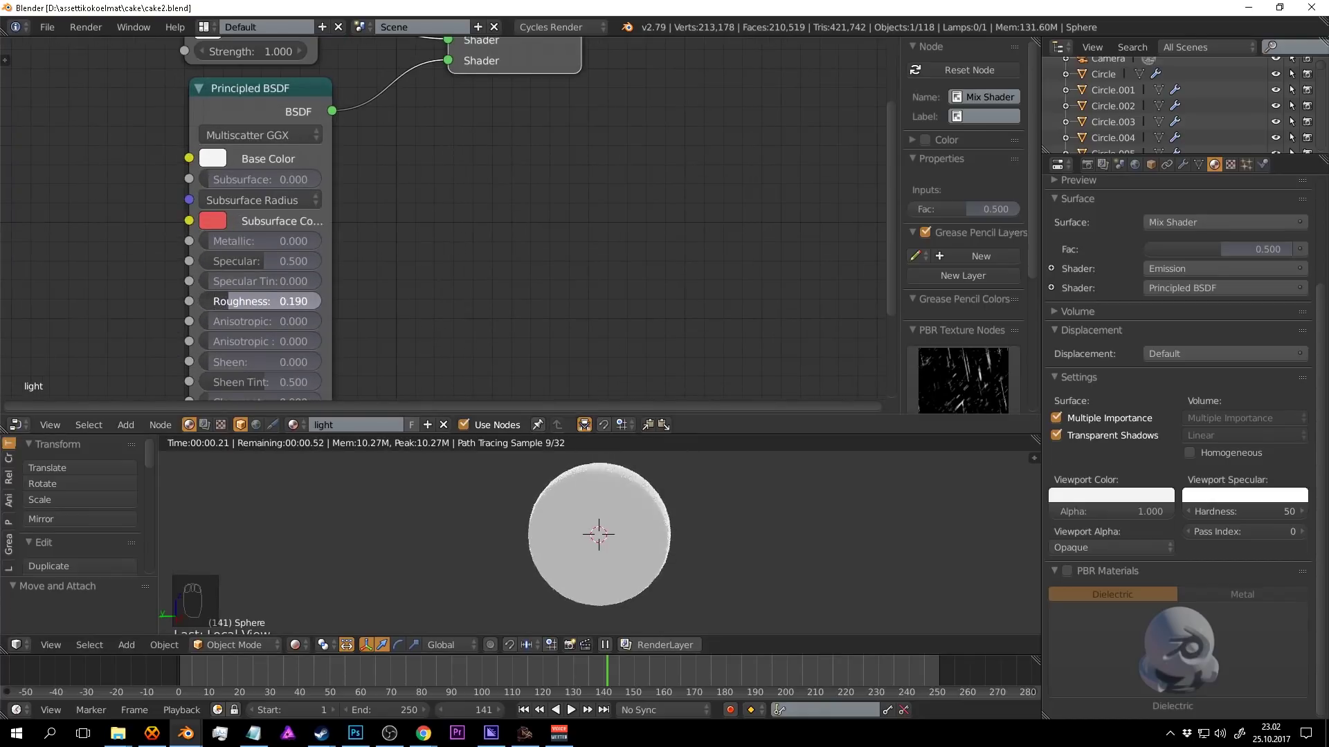
key("ctrl+s")
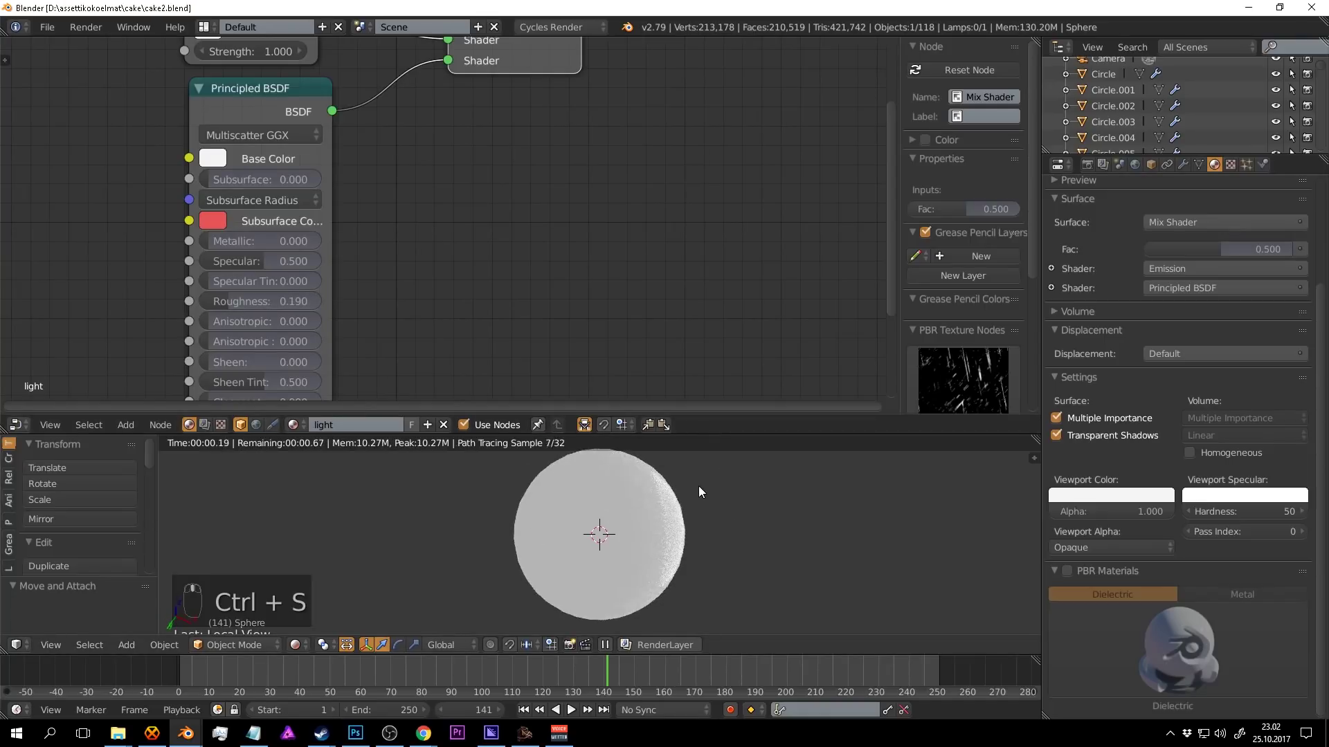
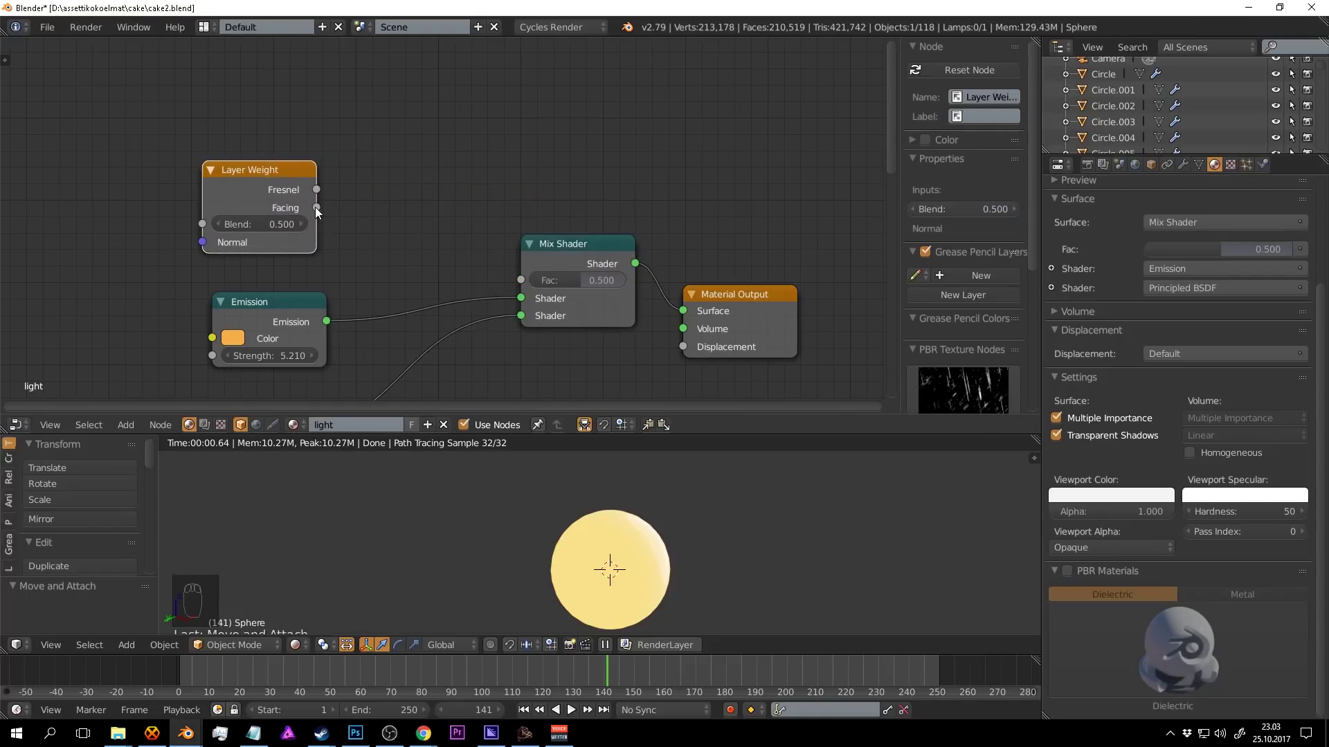
Drive the Mix Shader factor with the Layer Weight Facing output.
left_click_drag(323, 208, 676, 498)
key("ctrl+s")
left_click_drag(666, 531, 299, 182)
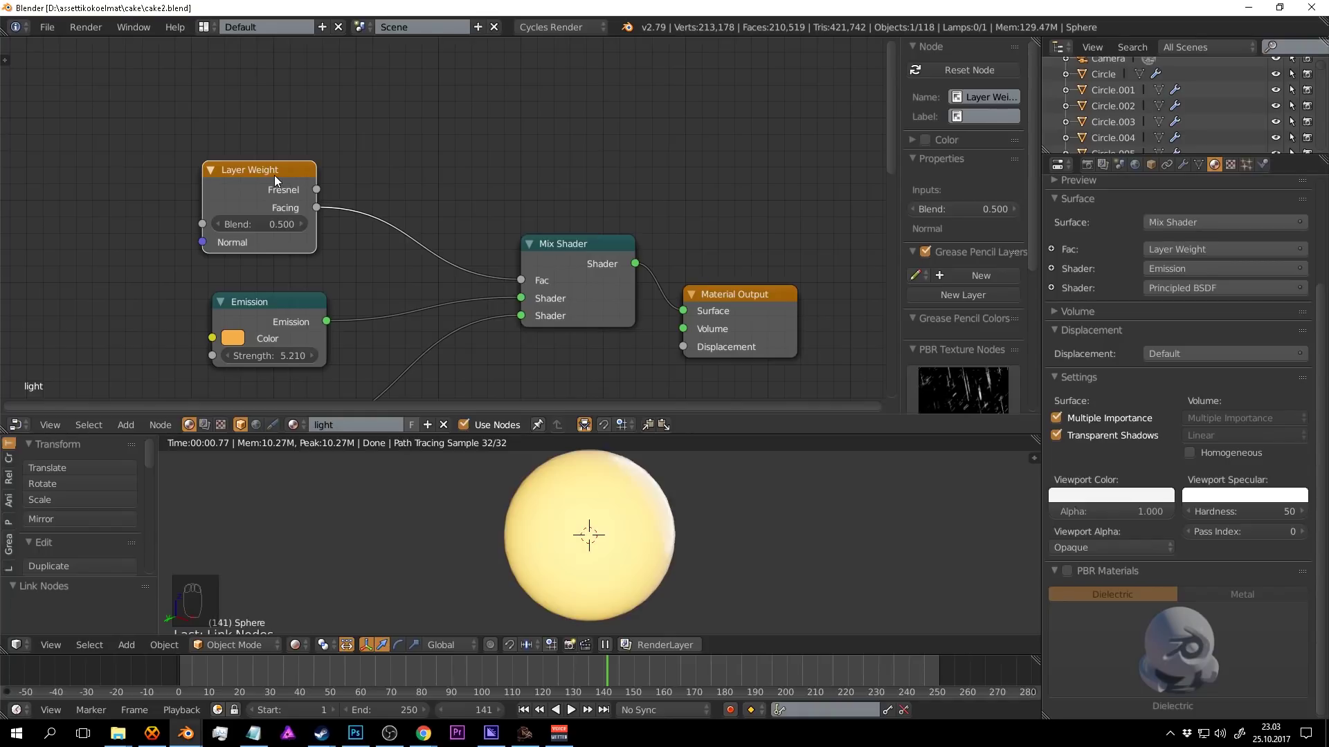
left_click_drag(282, 175, 575, 198)
left_click_drag(450, 213, 619, 529)
left_click_drag(728, 535, 661, 499)
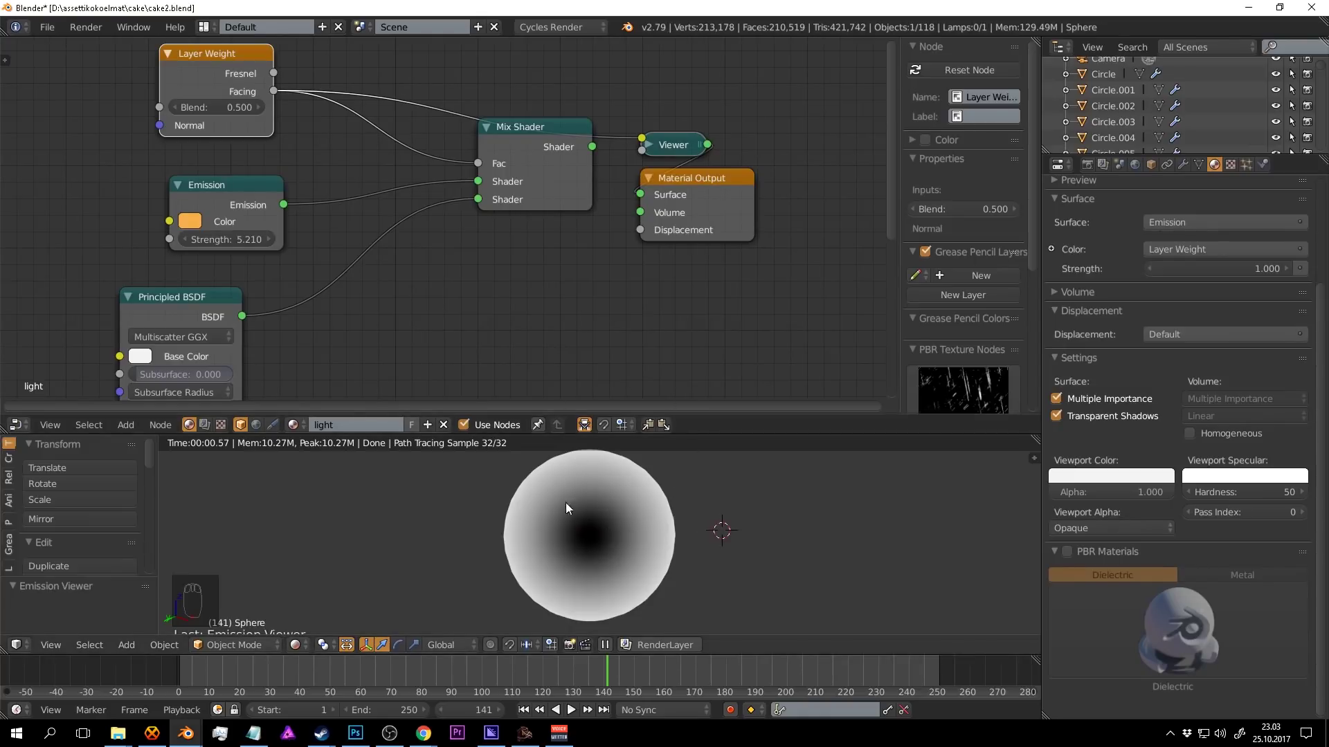
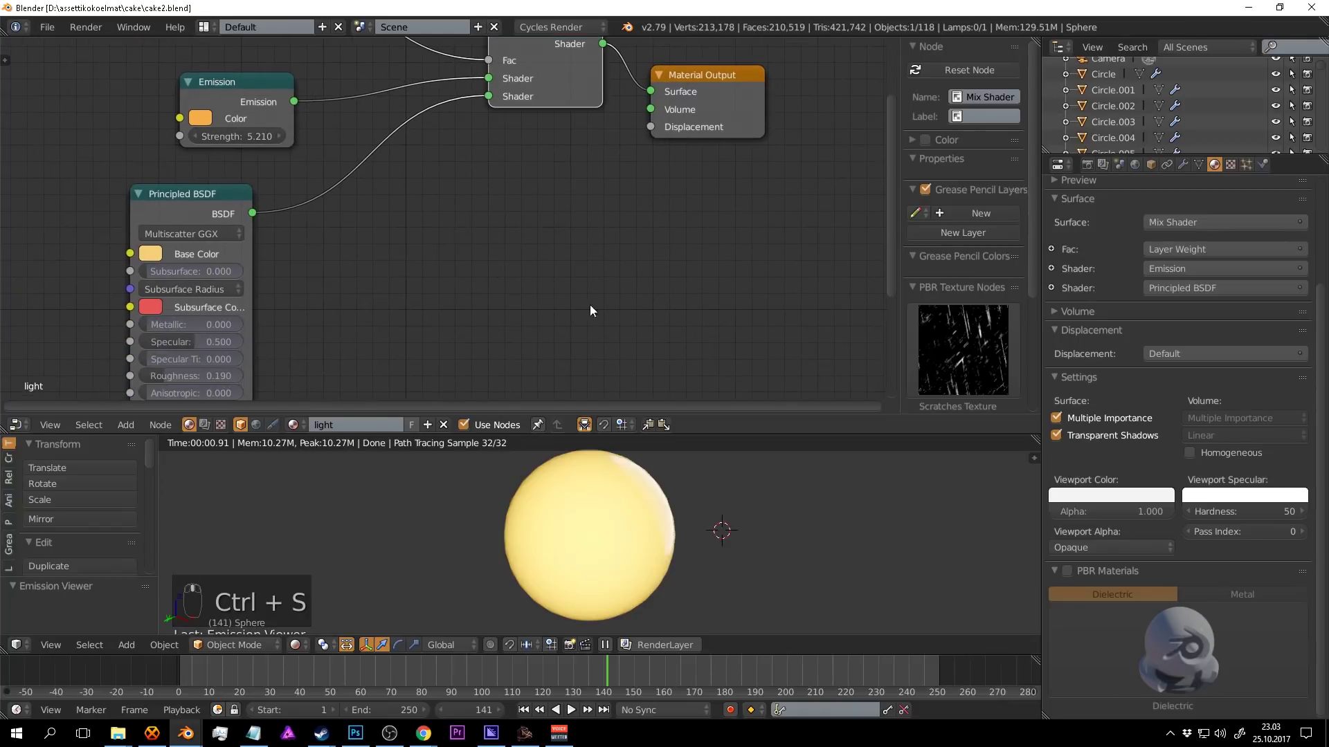
Set the Principled Base Color pale yellow and Subsurface Color orange, resetting subsurface amount to zero.
left_click_drag(565, 183, 389, 215)
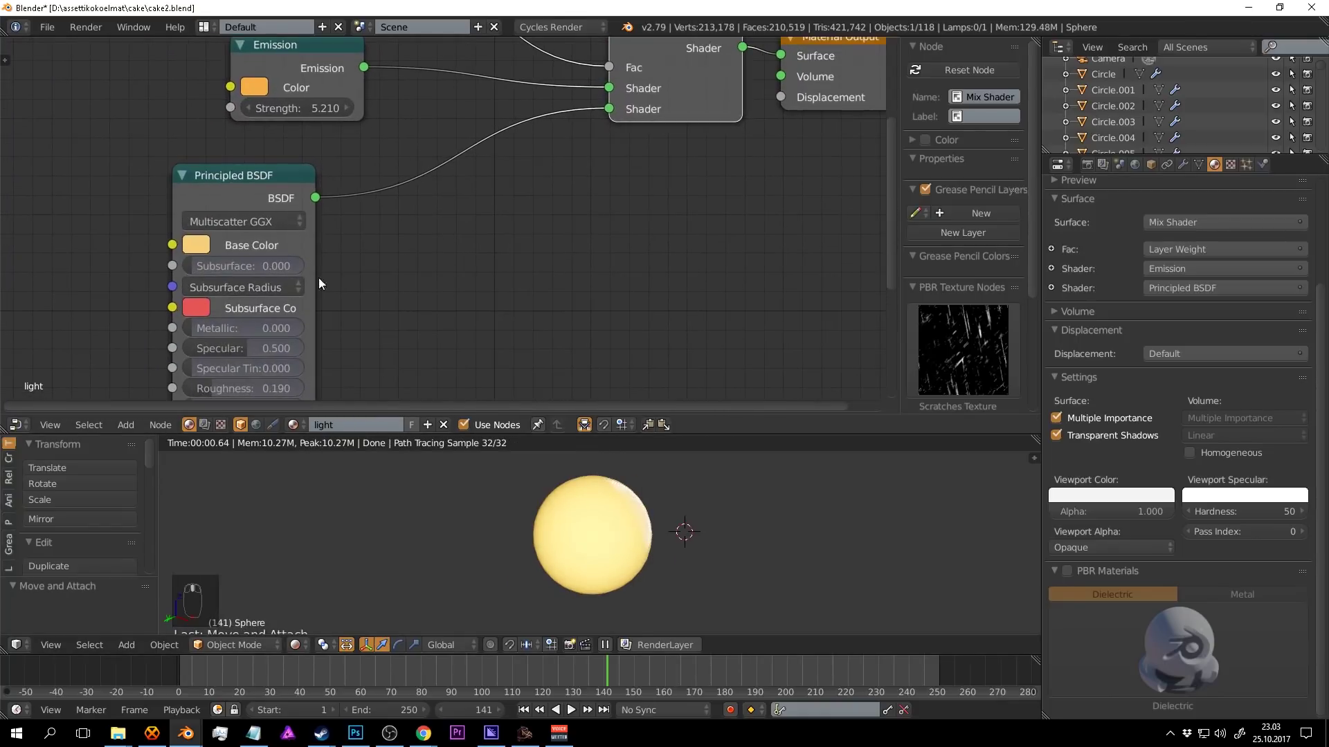
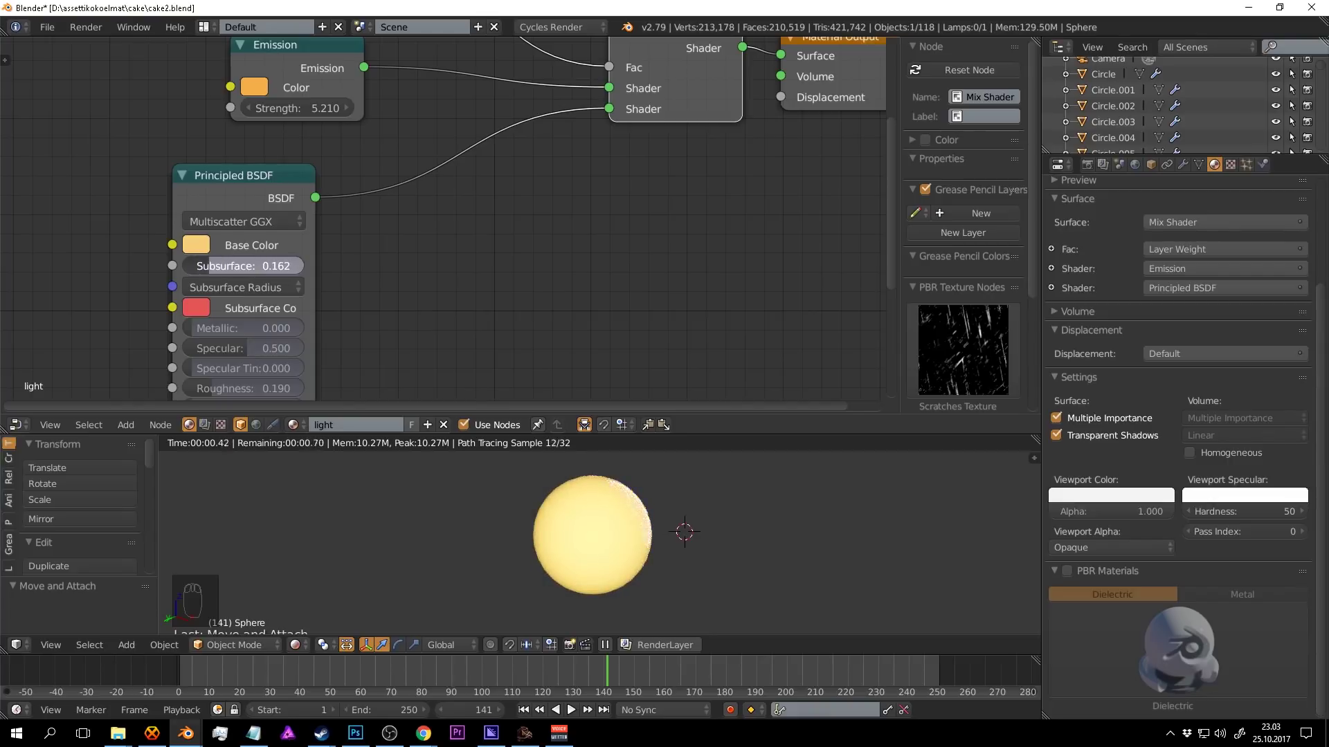
key("ctrl+s")
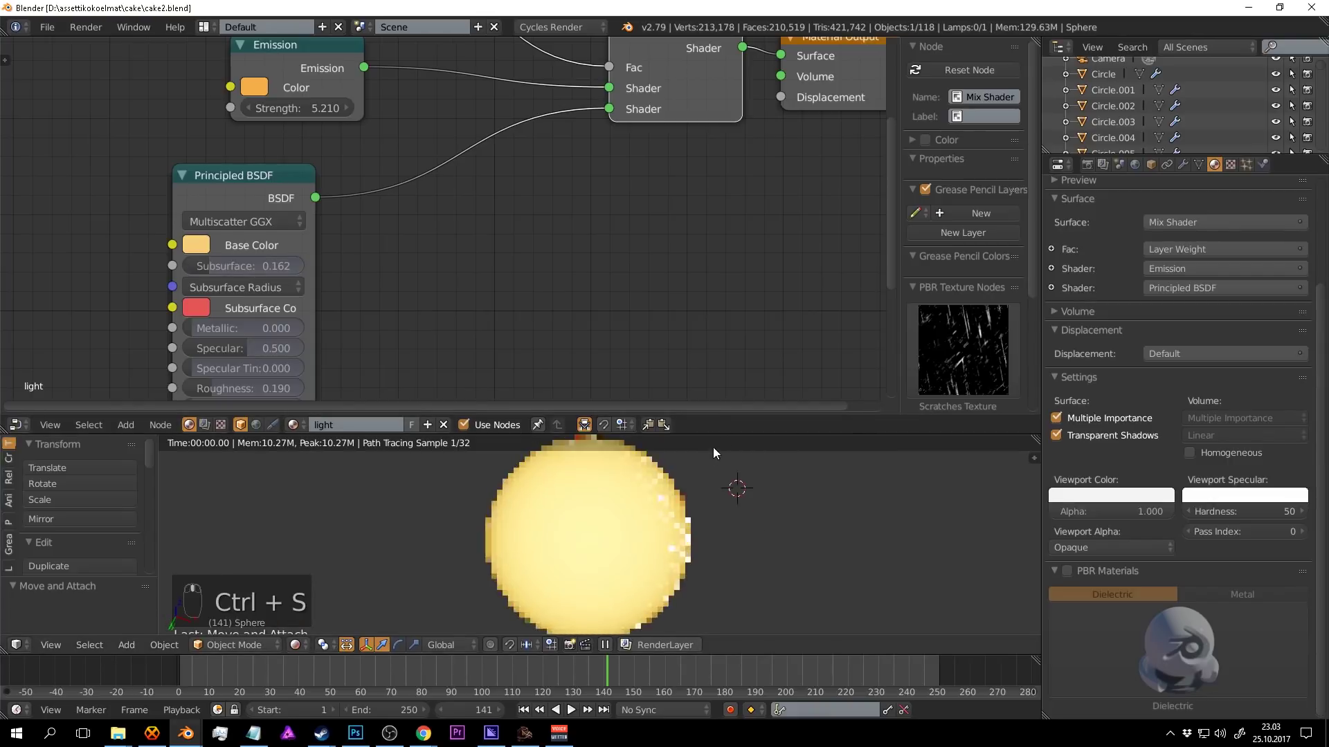
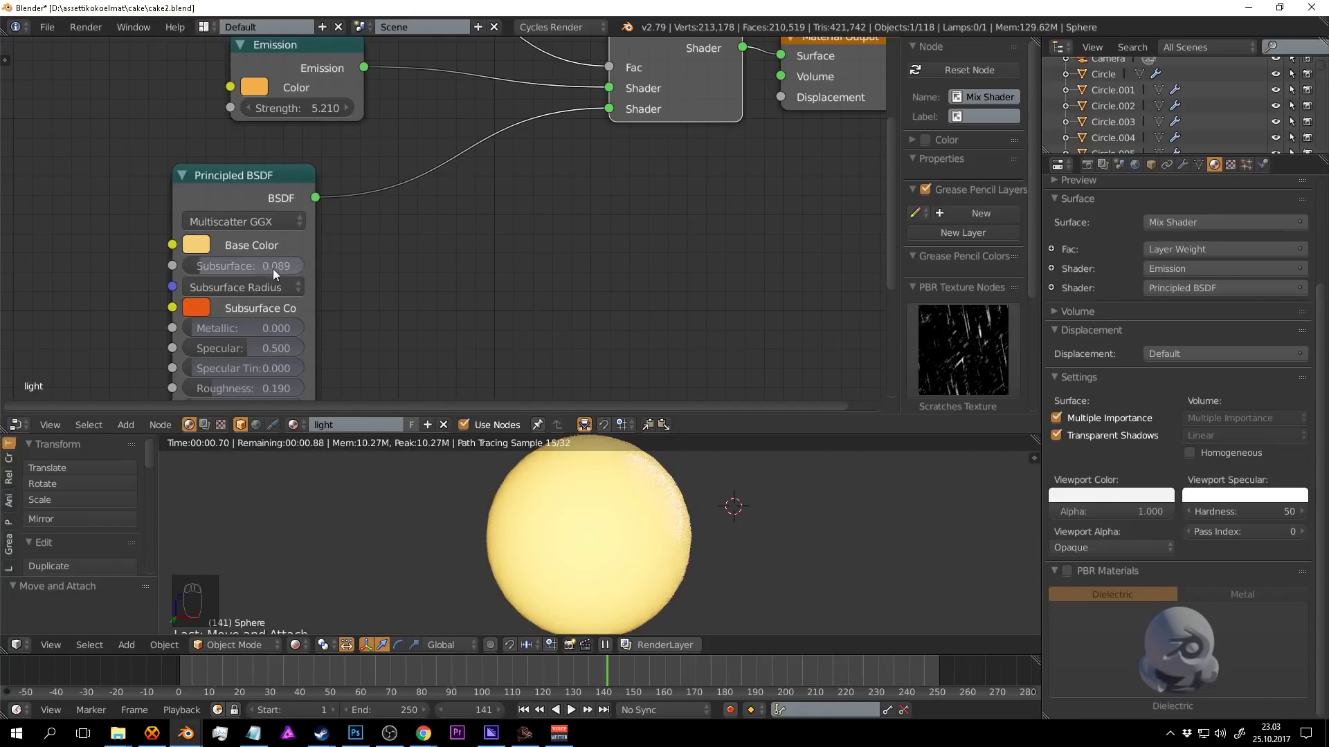
key("ctrl+s")
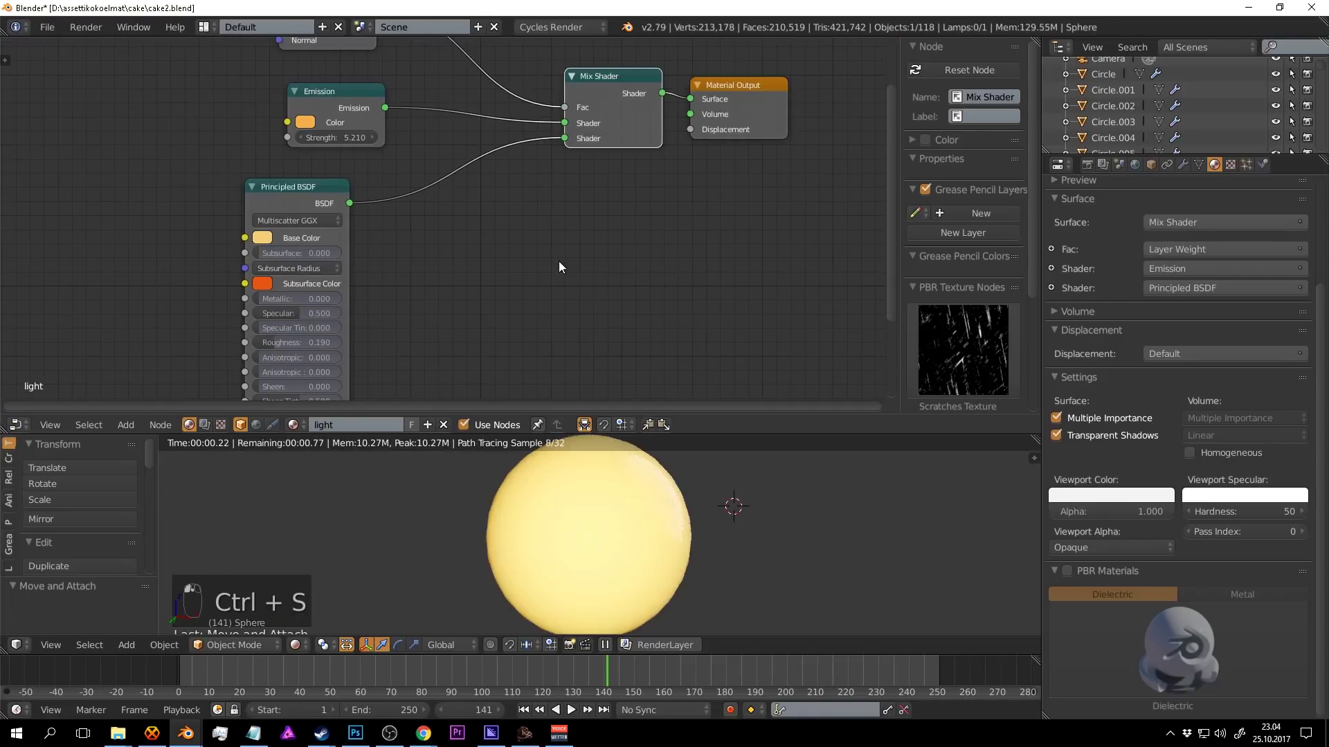
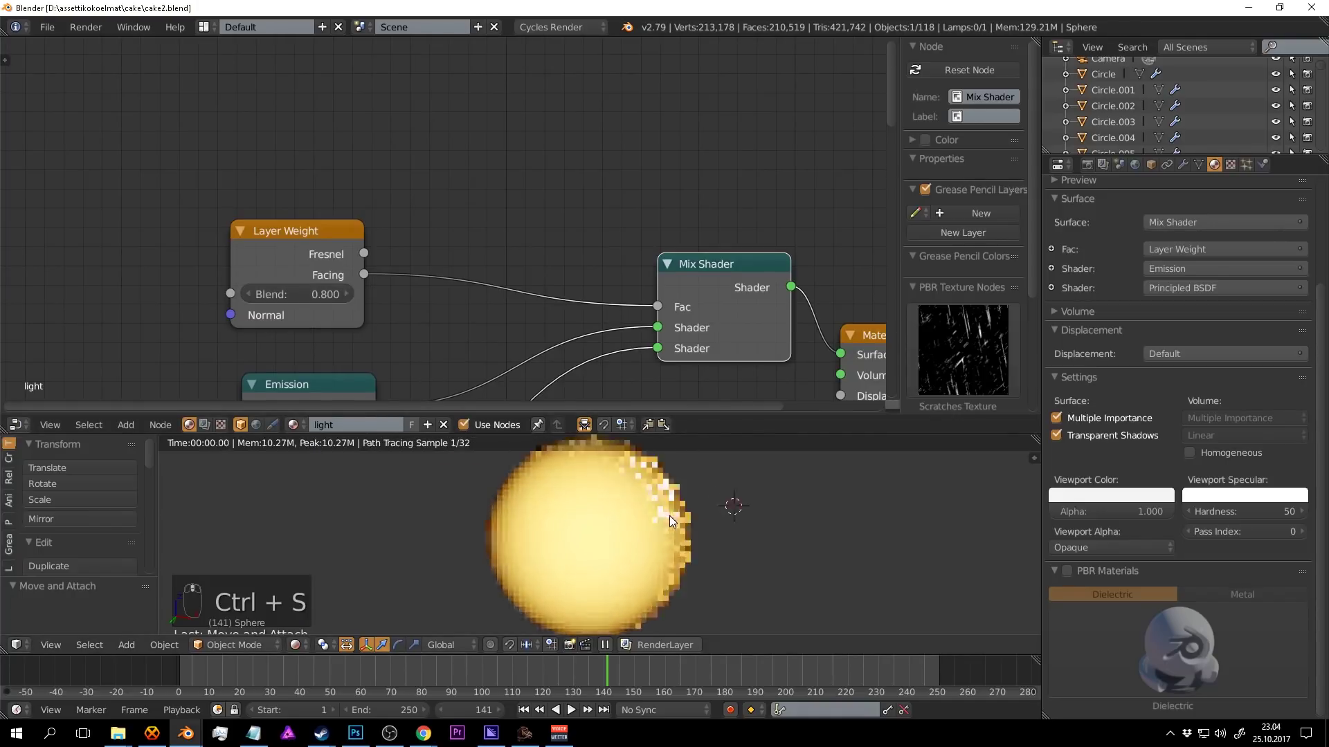
Lower the facing blend to 0.600 and return the scene to solid shading.
left_click_drag(256, 296, 325, 289)
key("ctrl+s")
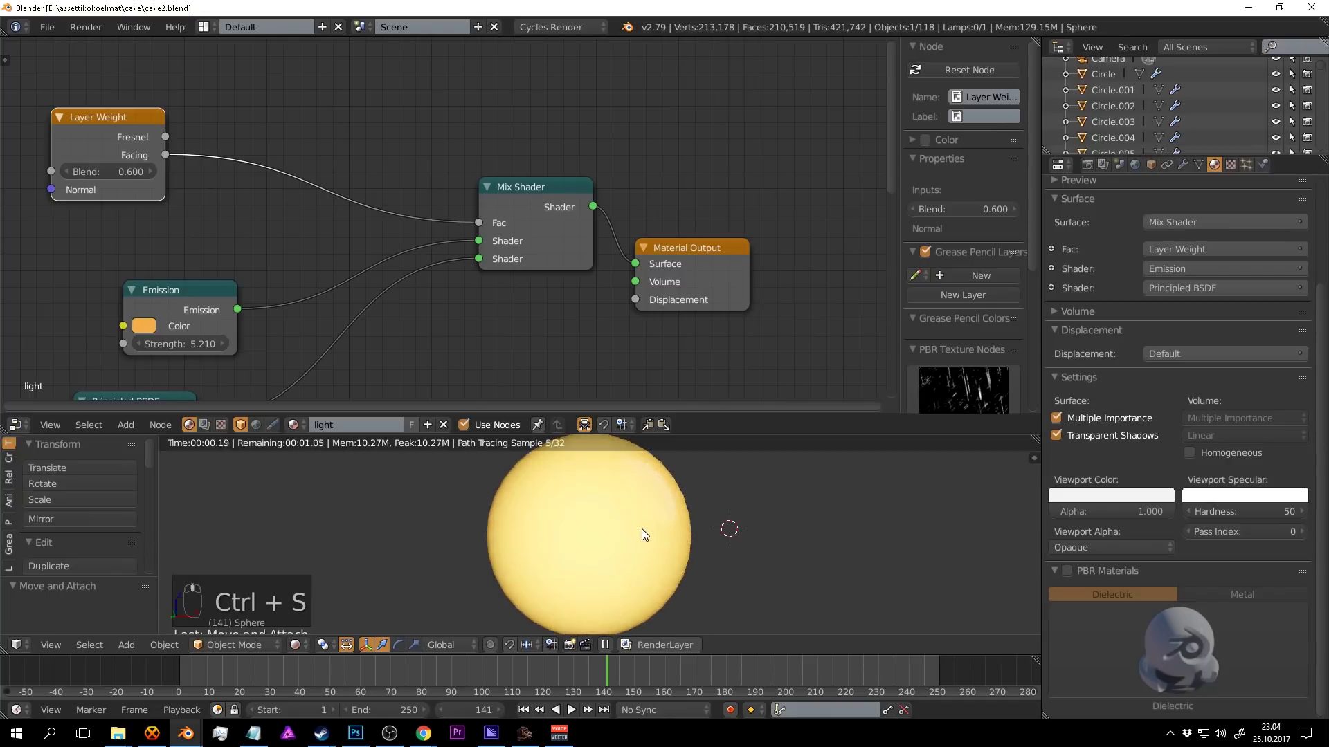
key("KP_Divide")
middle_click(646, 525)
key("a")
key("ctrl+s")
left_click_drag(631, 552, 663, 543)
key("KP_7")
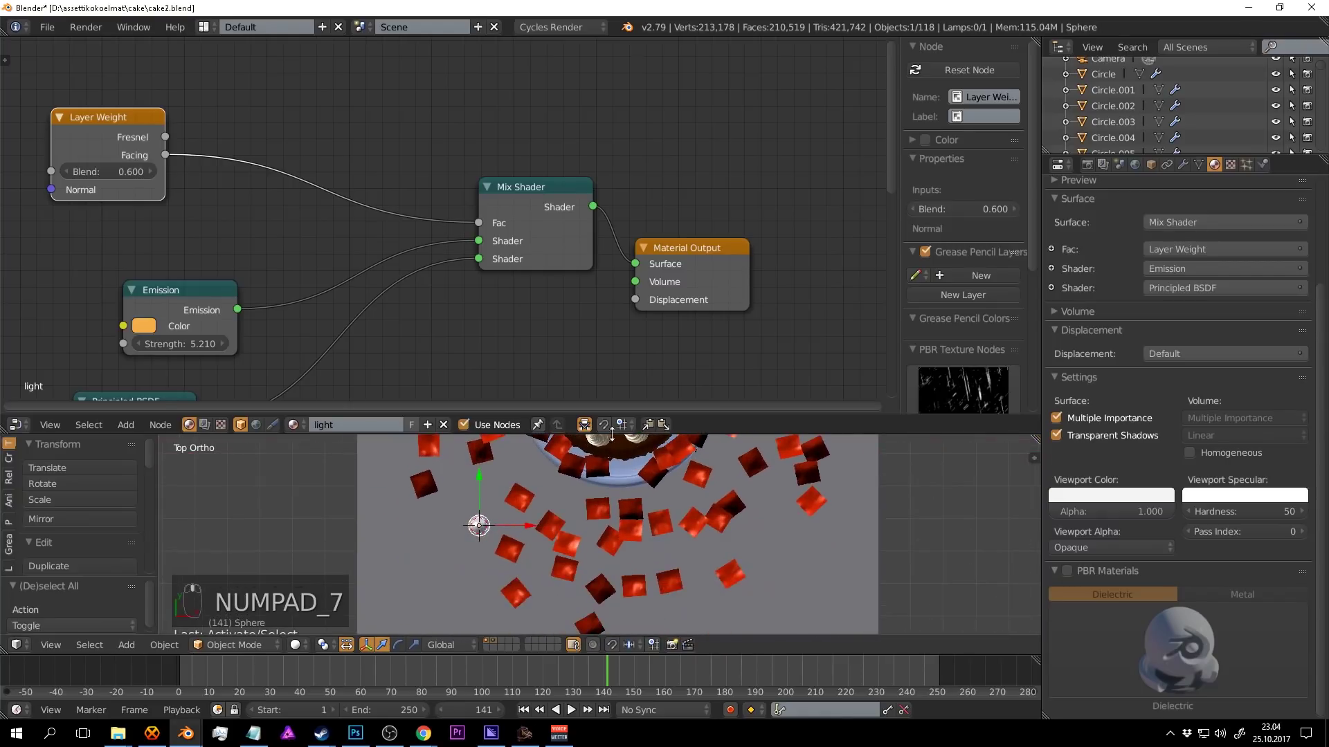
In top ortho view, duplicate the glowing sphere many times around the cake.
left_click_drag(628, 434, 771, 528)
left_click_drag(573, 361, 775, 520)
key("shift+d")
left_click_drag(764, 555, 667, 284)
key("shift+d")
key("shift+d")
key("shift+d")
key("shift+d")
key("shift+d")
key("shift+d")
key("shift+d")
key("shift+d")
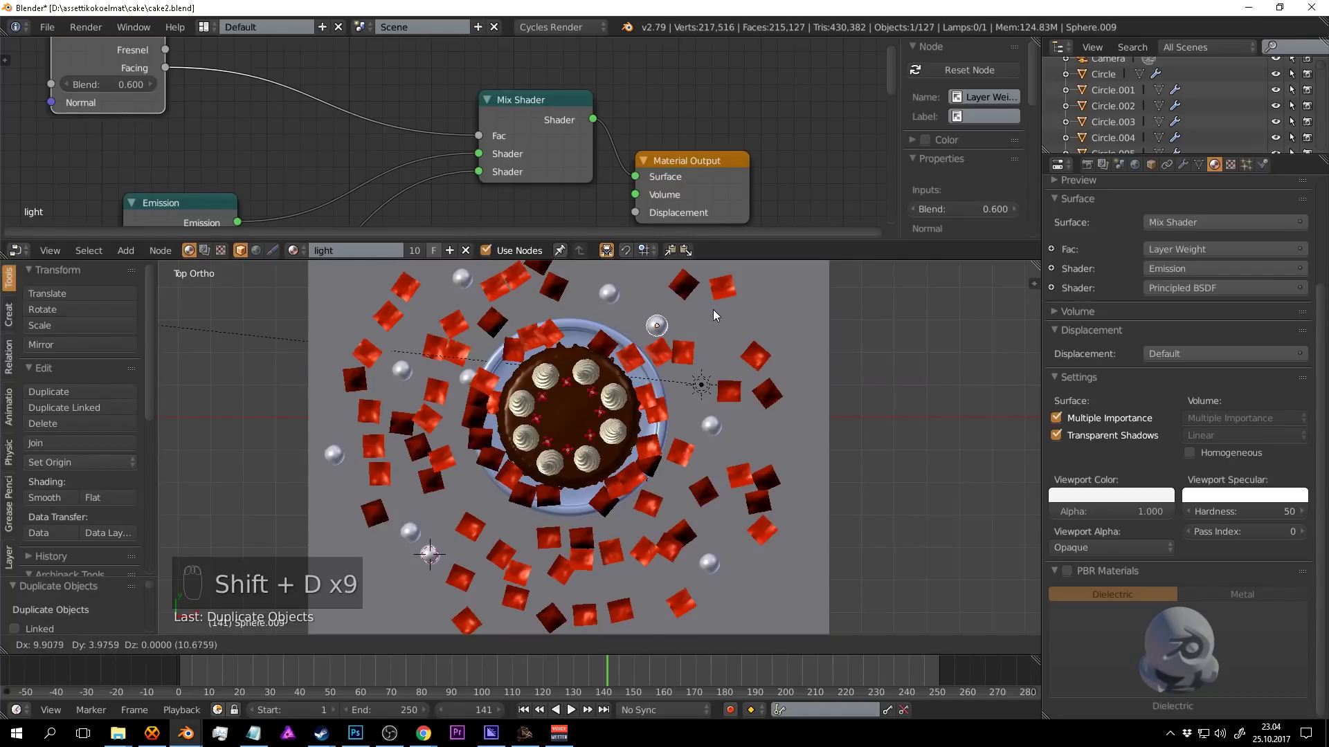
key("shift+d")
key("shift+d")
key("shift+d")
key("shift+d")
key("shift+d")
key("shift+d")
key("shift+d")
middle_click(476, 366)
key("shift+d")
key("shift+d")
key("shift+d")
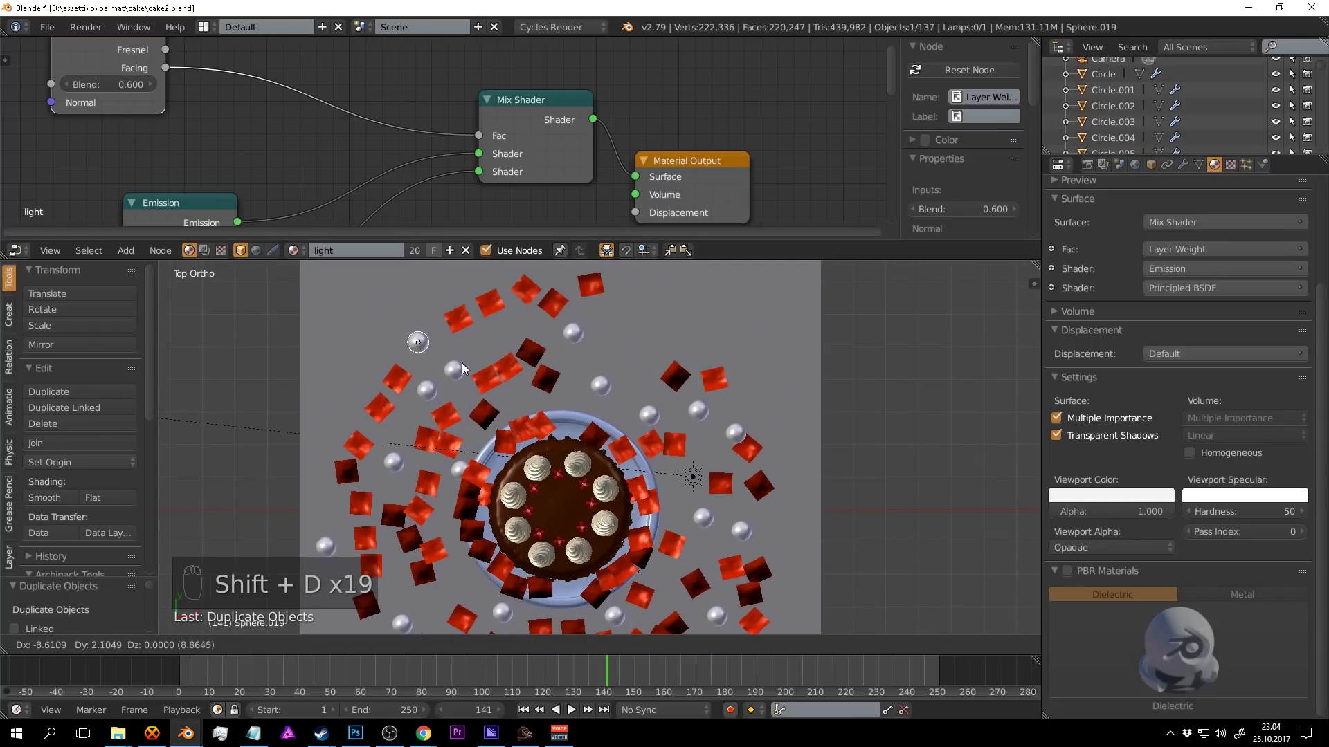
key("shift+d")
key("shift+d")
Spread the sphere copies among the petals and add a few more duplicates.
left_click_drag(736, 557, 739, 488)
key("g")
key("shift+d")
key("shift+d")
key("shift+d")
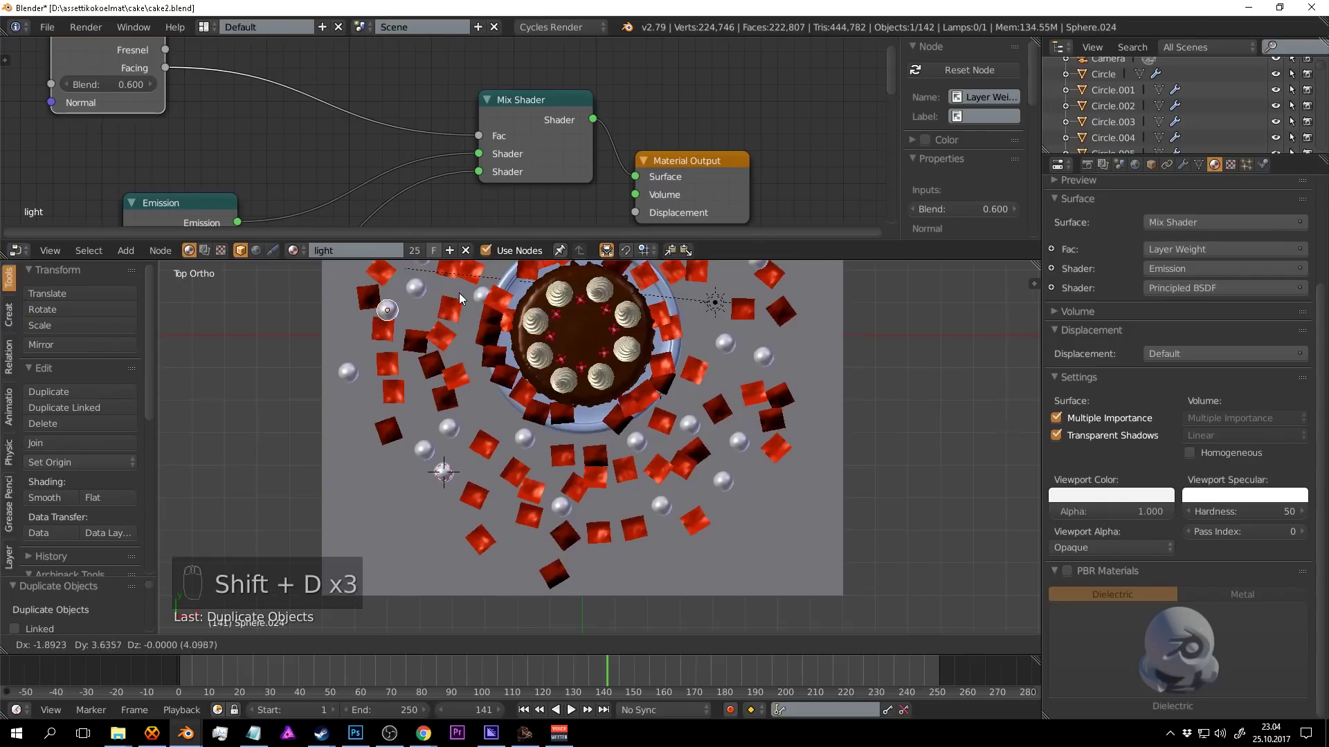
left_click_drag(494, 344, 493, 327)
key("g")
left_click_drag(493, 326, 455, 346)
key("g")
key("g")
left_click_drag(455, 346, 648, 595)
key("a")
key("g")
right_click(648, 595)
key("a")
Check the scattered spheres in a rendered camera preview, save, and select the ground plane.
key("ctrl+s")
key("KP_0")
left_click_drag(656, 415, 738, 423)
key("shift+z")
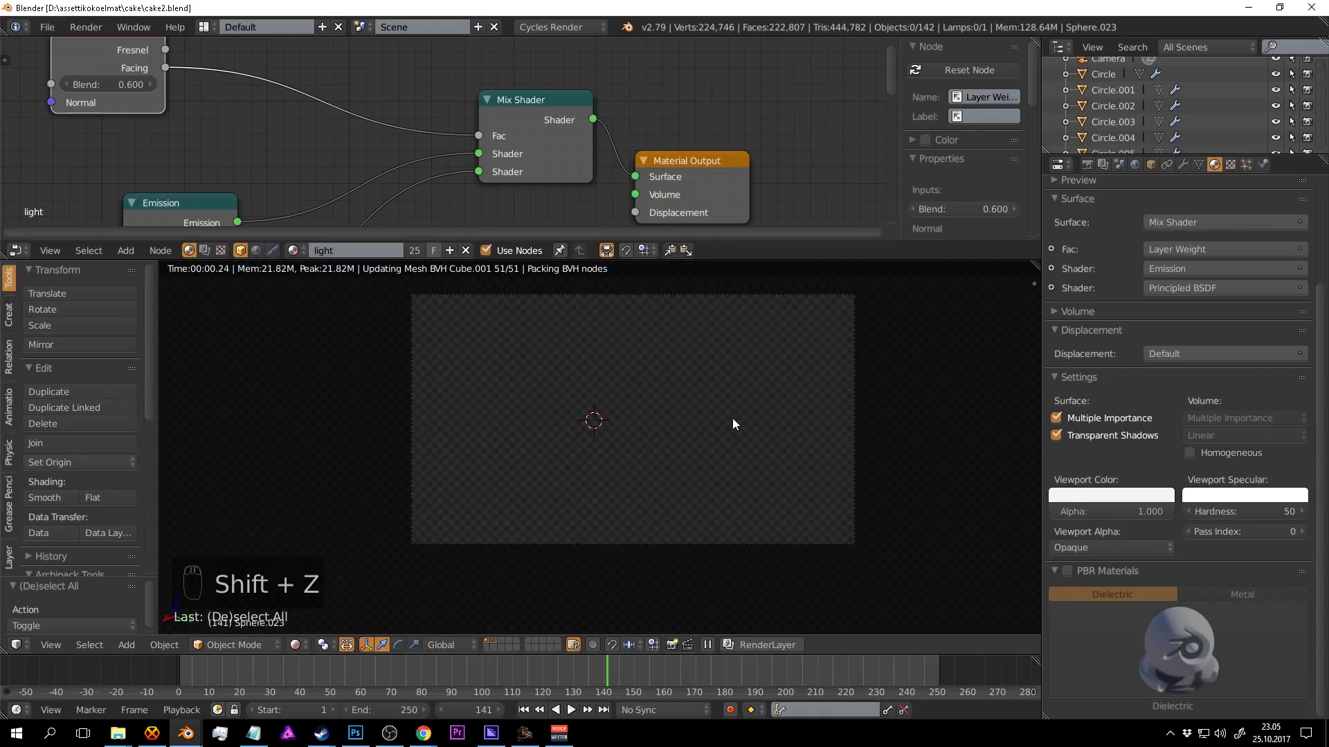
left_click_drag(794, 427, 800, 471)
key("ctrl+s")
key("shift+z")
key("ctrl+s")
right_click(805, 488)
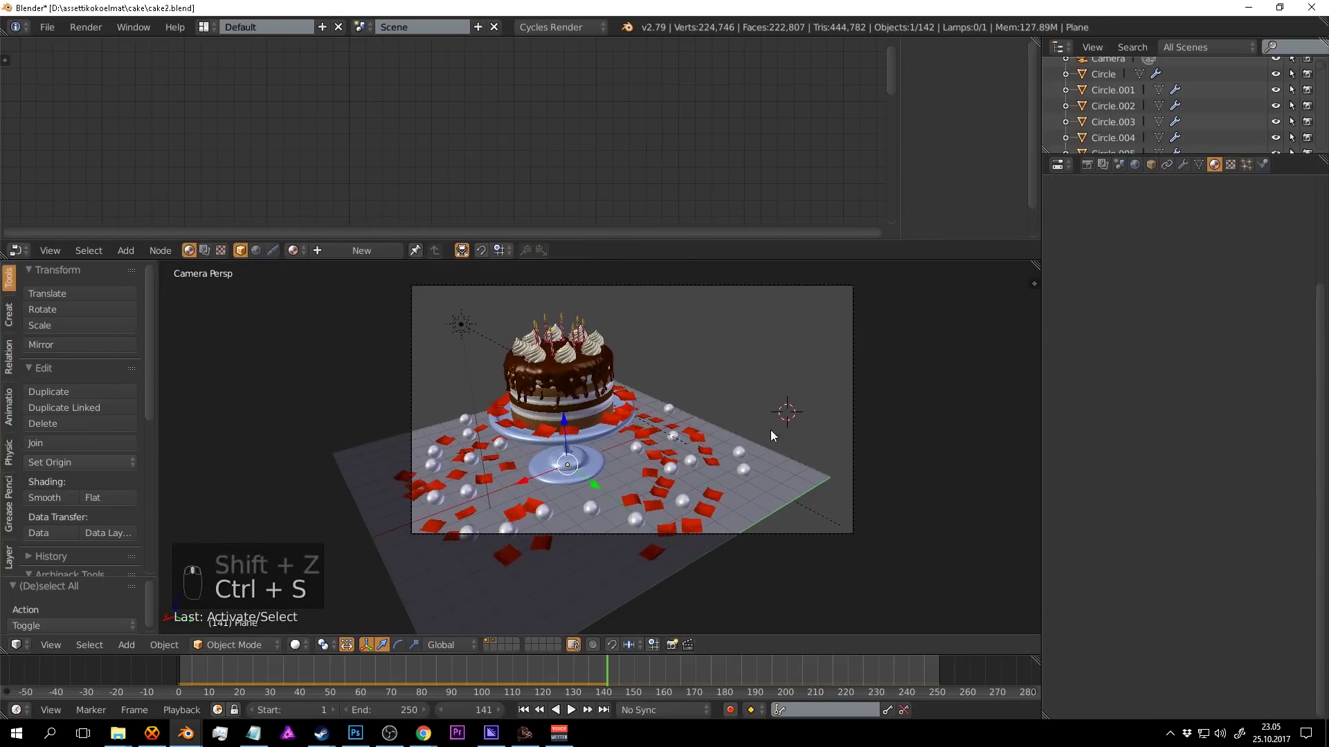
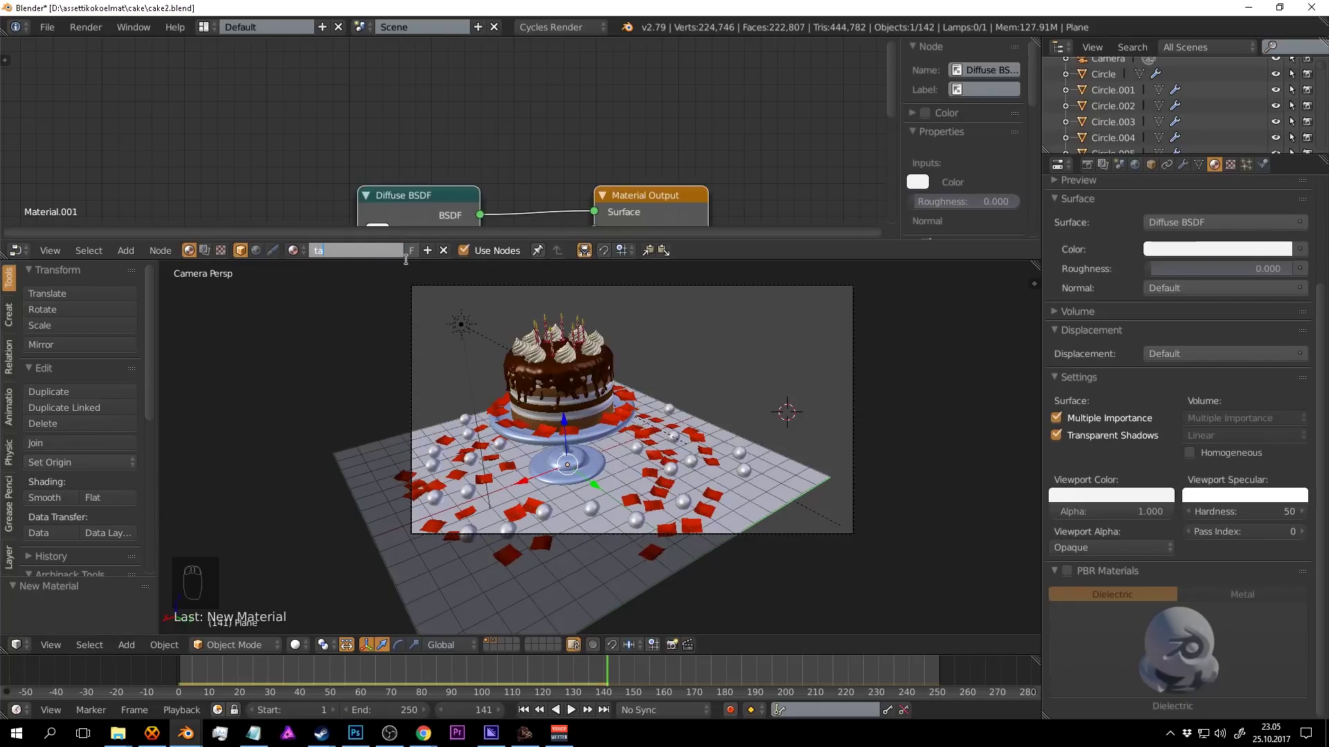
Rename the plane's material to table and replace its Diffuse BSDF with a Principled BSDF surface.
left_click_drag(507, 230, 548, 263)
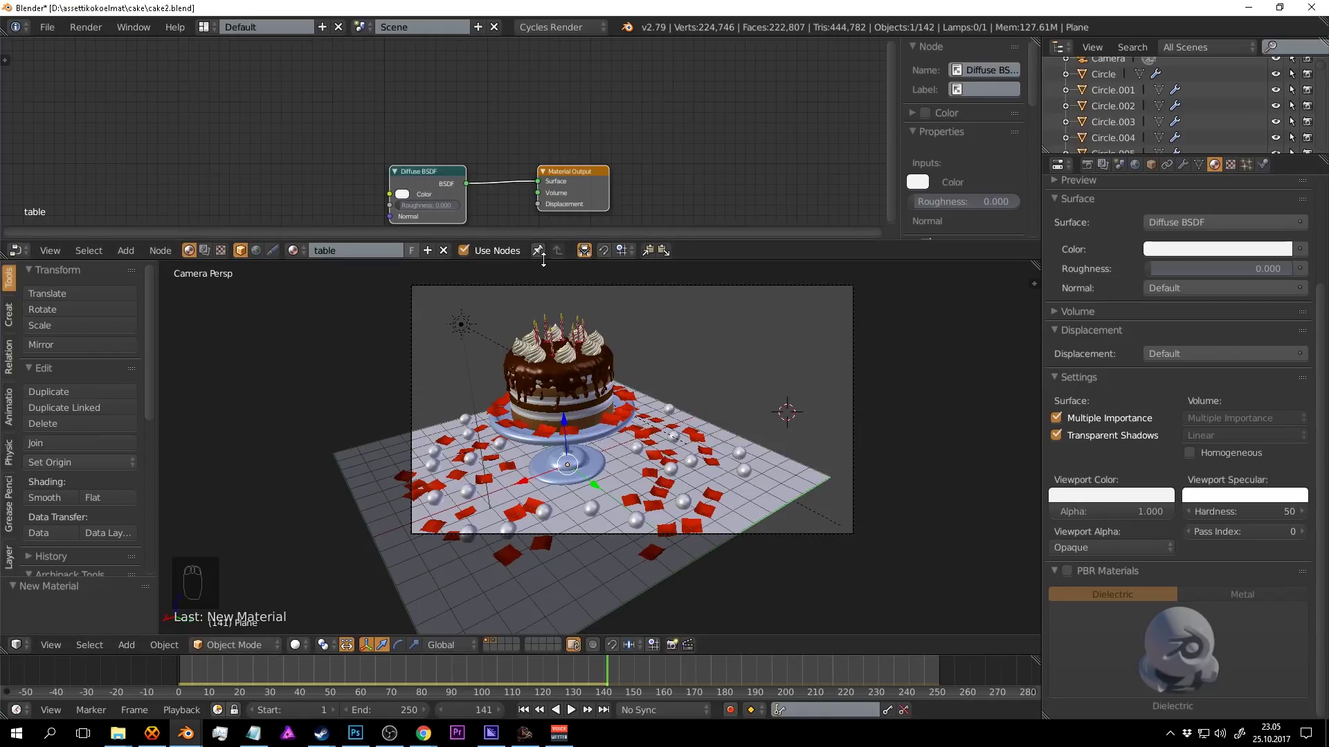
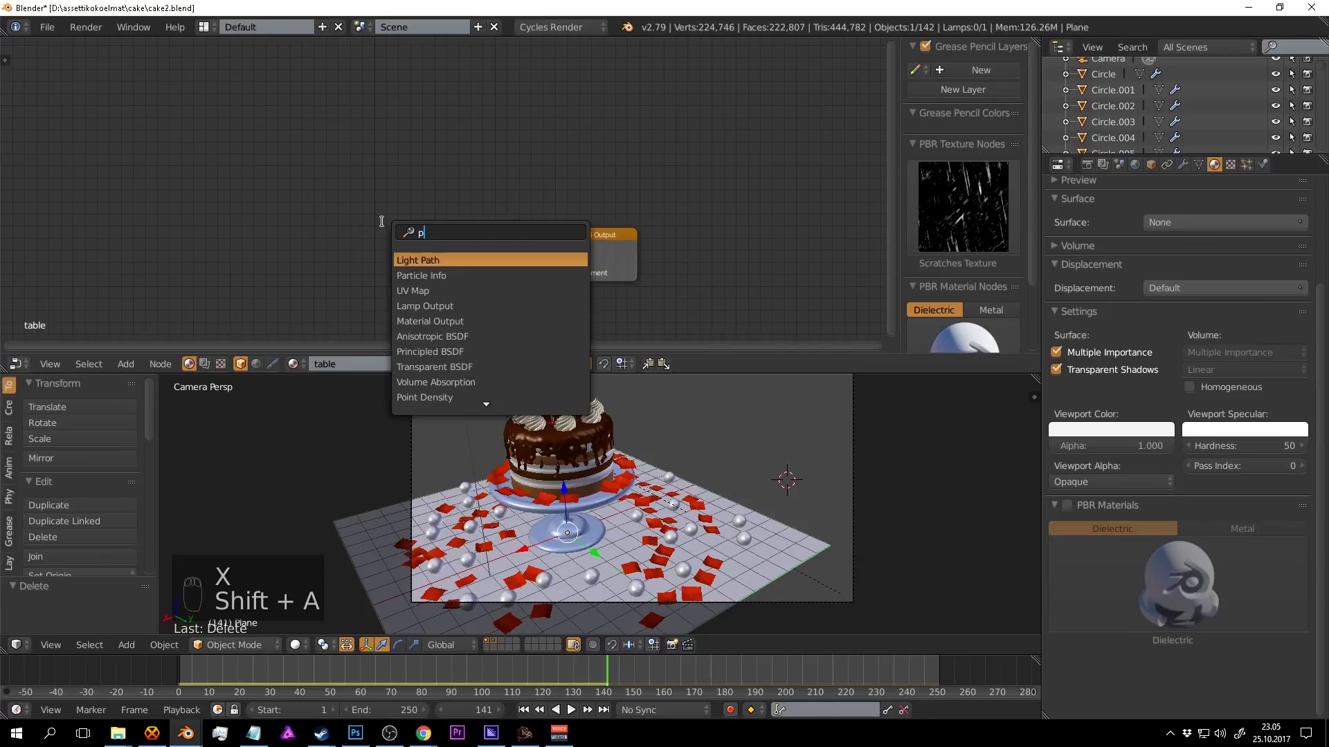
key("Insert")
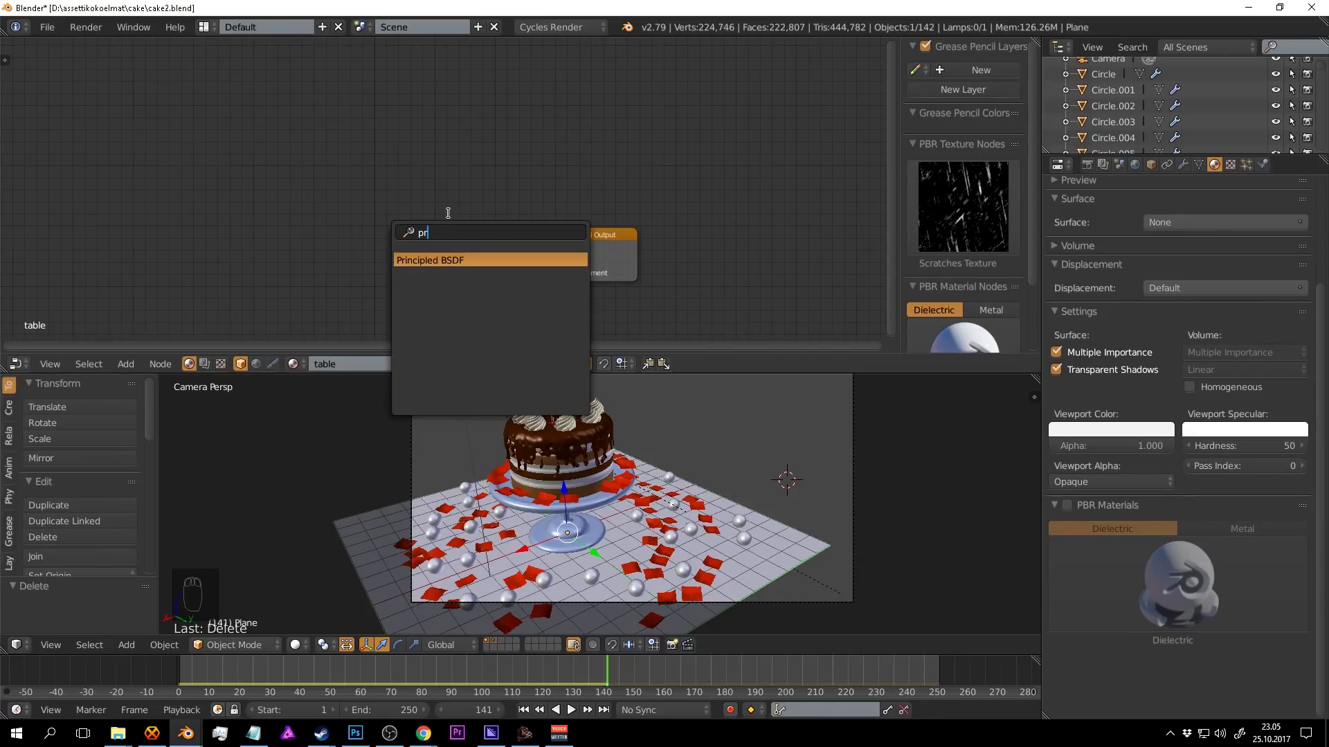
left_click_drag(414, 224, 735, 480)
middle_click(734, 478)
key("ctrl+s")
left_click_drag(736, 481, 740, 487)
key("KP_Divide")
key("shift+z")
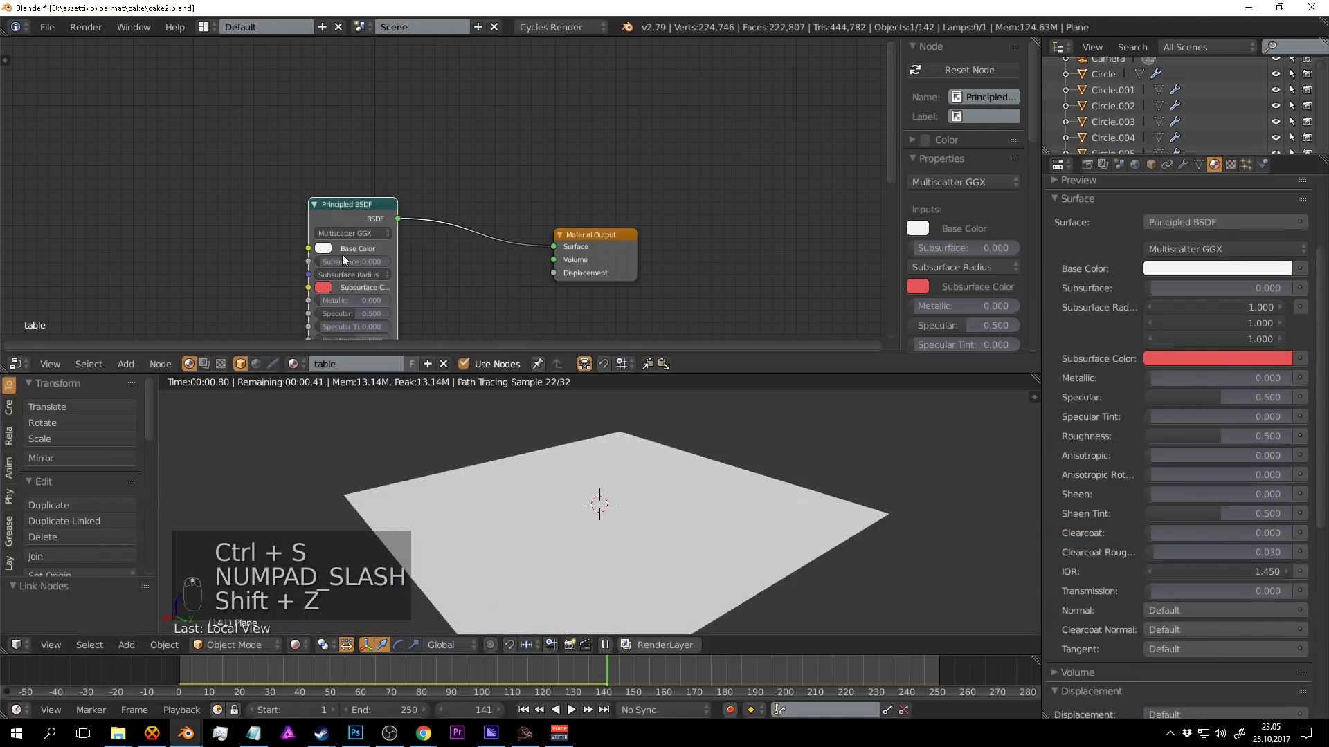
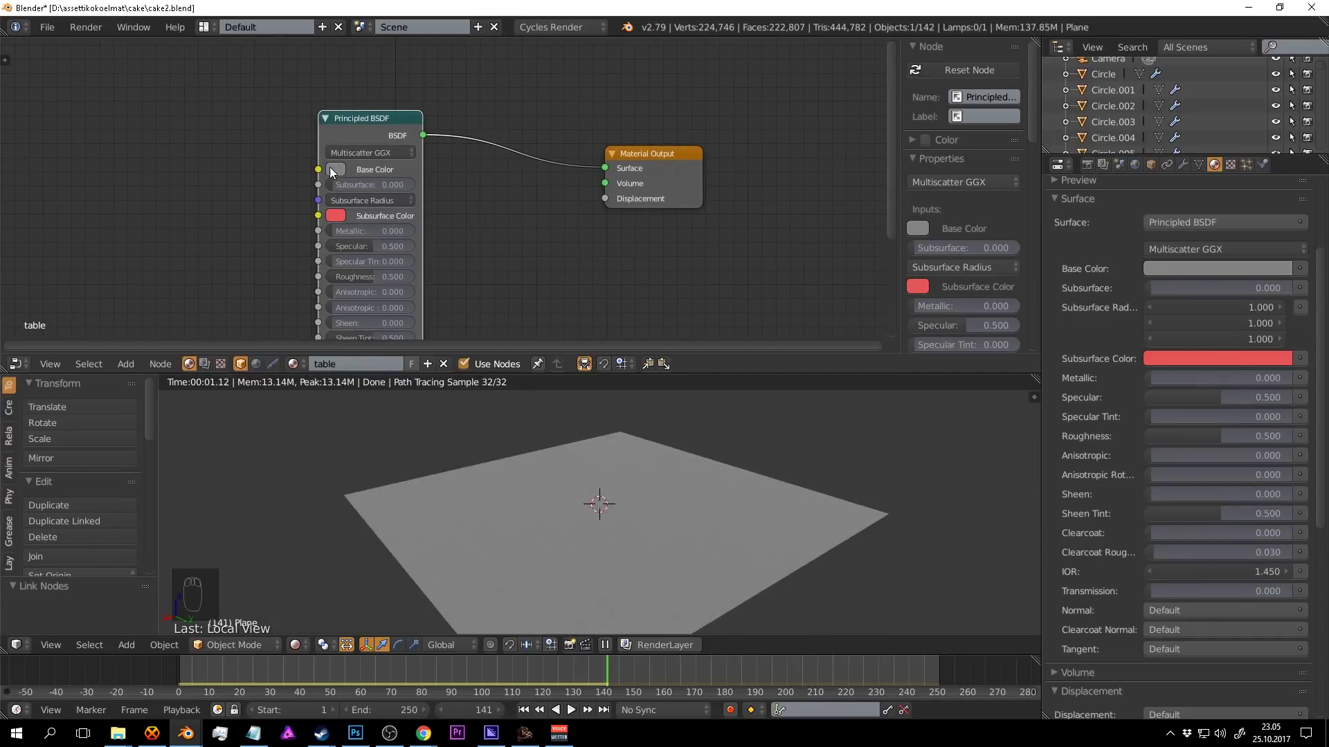
Tint the table base colour pale grey-blue with specular 0.249 and roughness 0.744.
left_click_drag(342, 169, 528, 238)
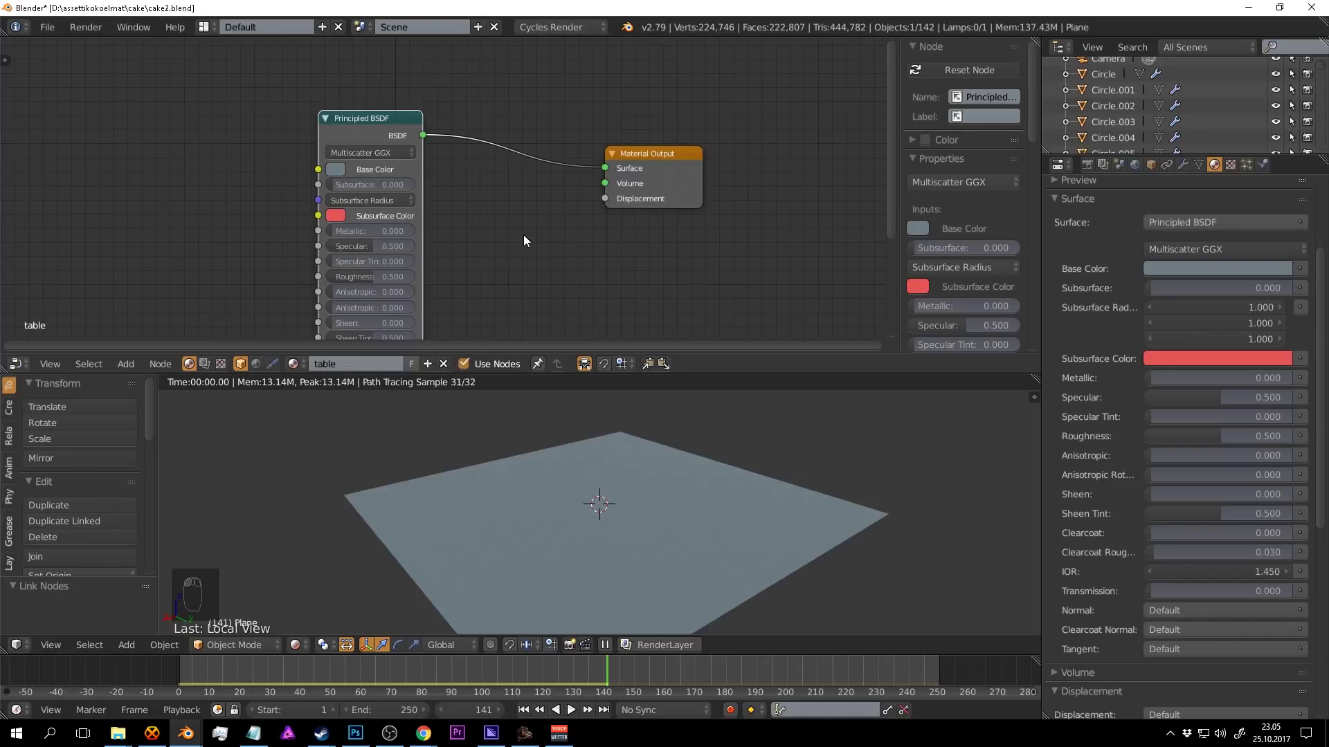
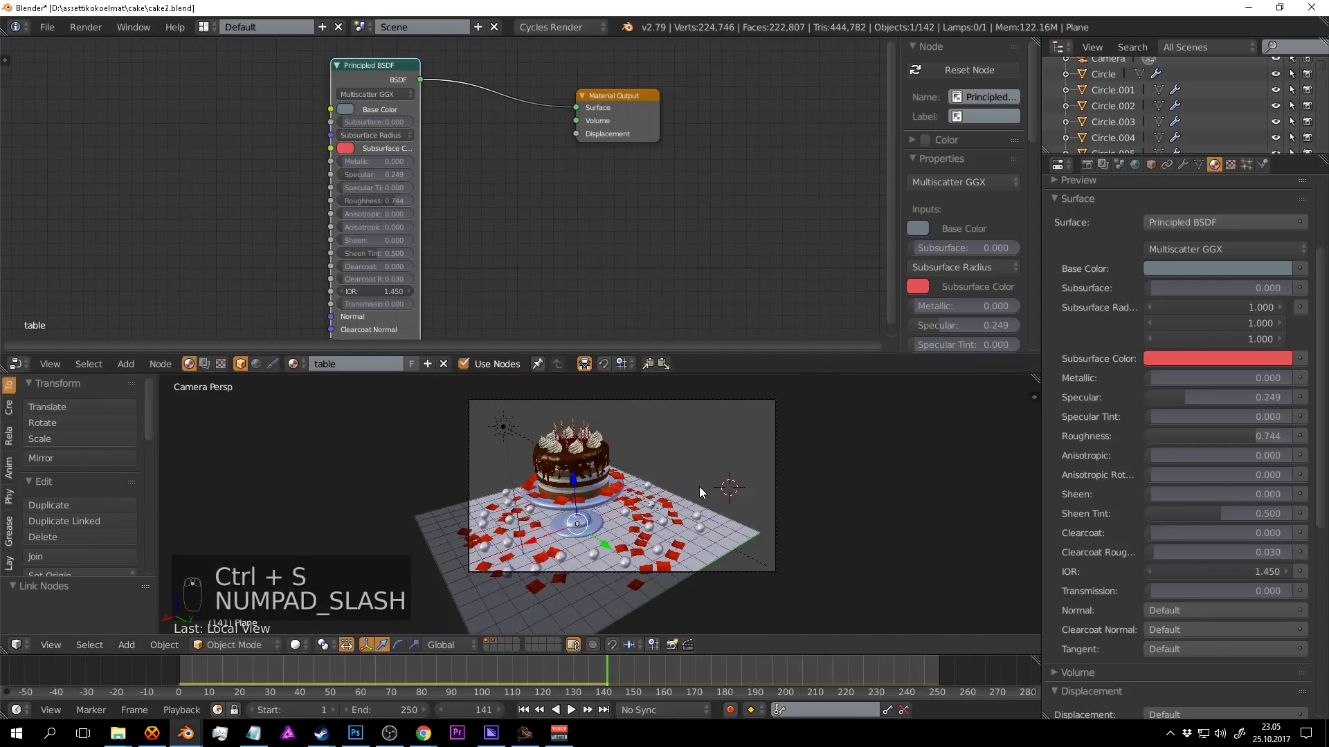
key("shift+z")
left_click_drag(858, 451, 322, 177)
key("ctrl+s")
left_click_drag(582, 232, 400, 226)
left_click_drag(343, 150, 399, 226)
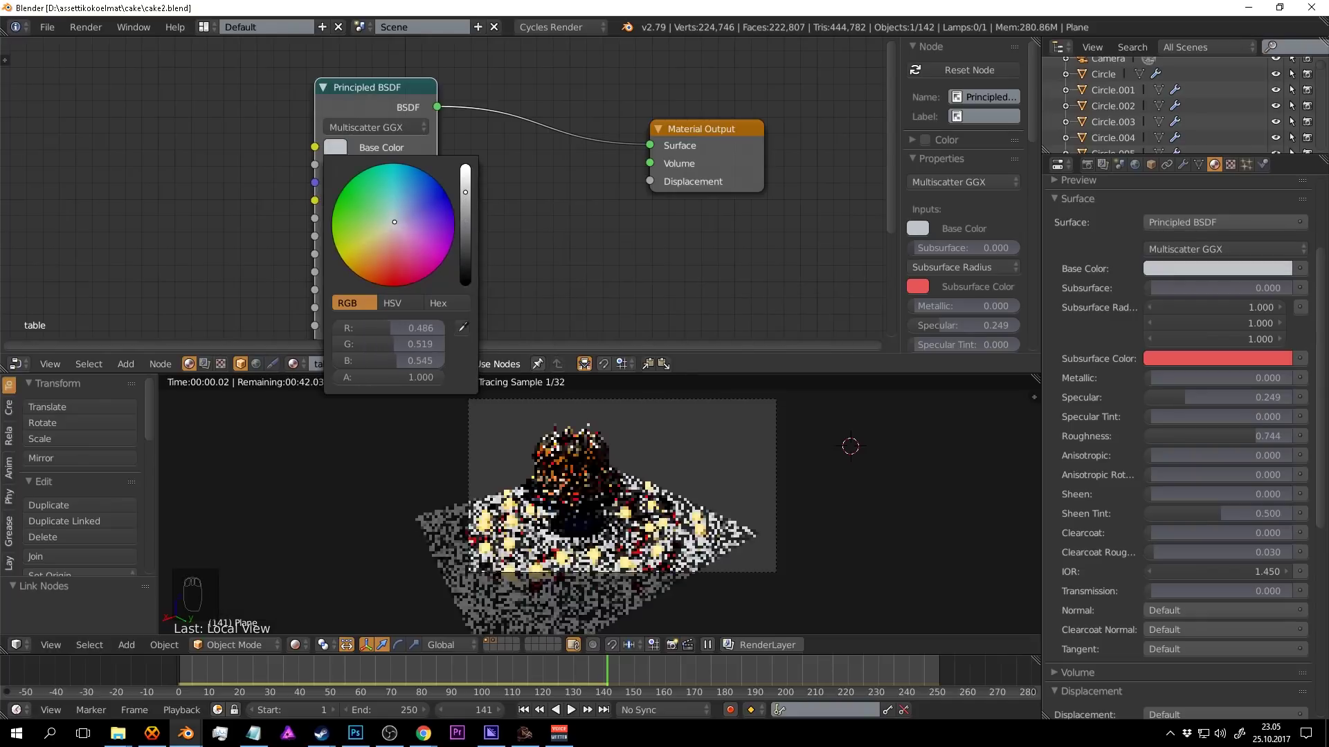
left_click_drag(830, 441, 859, 464)
key("ctrl+s")
left_click_drag(859, 465, 859, 465)
key("ctrl+s")
Preview the matte table rendered, save the file and return to solid shading.
left_click_drag(744, 473, 747, 452)
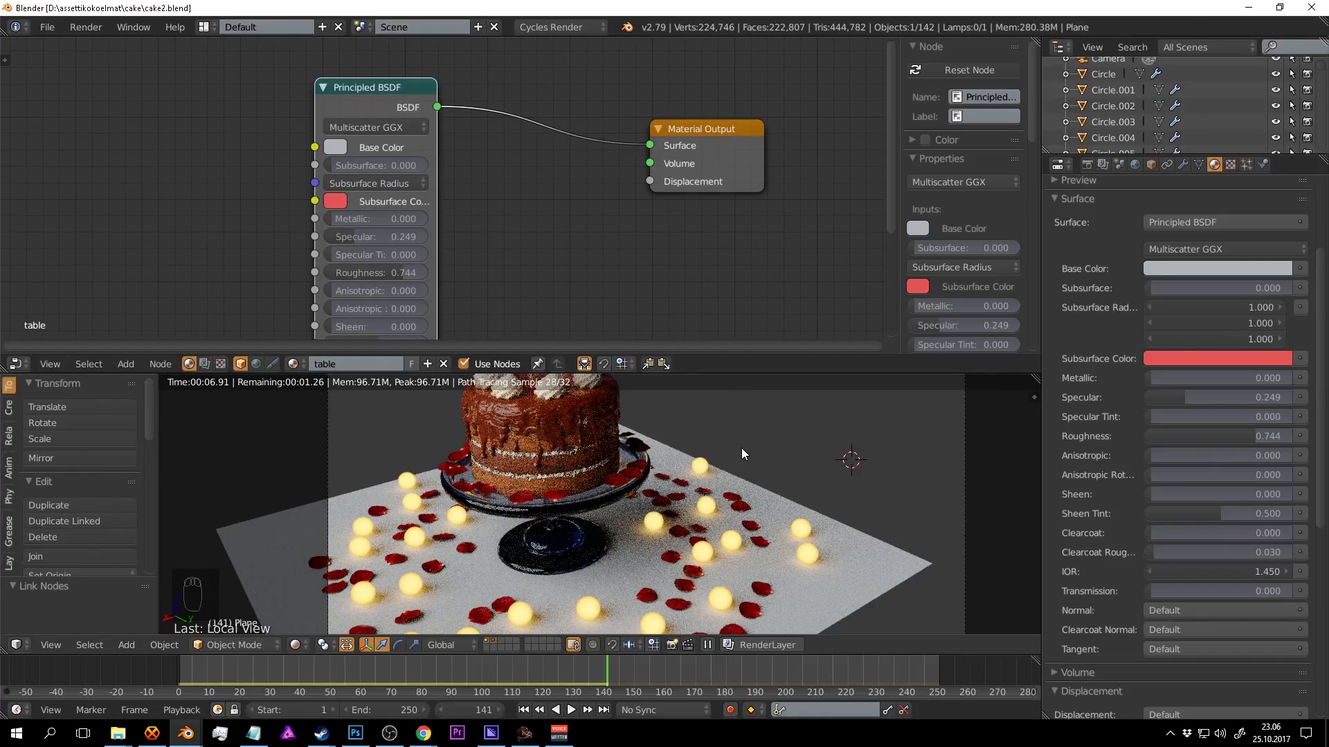
middle_click(750, 450)
key("shift+z")
key("ctrl+s")
left_click_drag(722, 483, 519, 448)
key("a")
key("ctrl+s")
left_click_drag(762, 332, 675, 388)
key("ctrl+s")
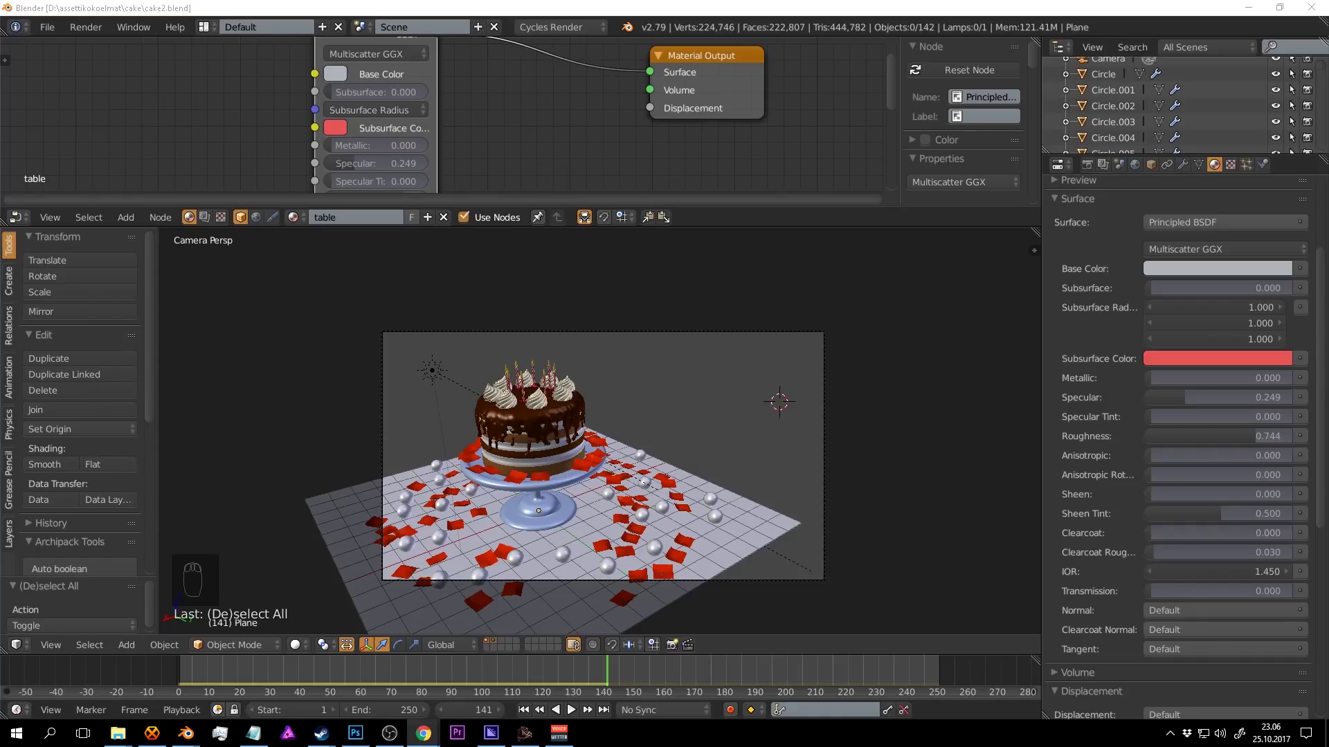
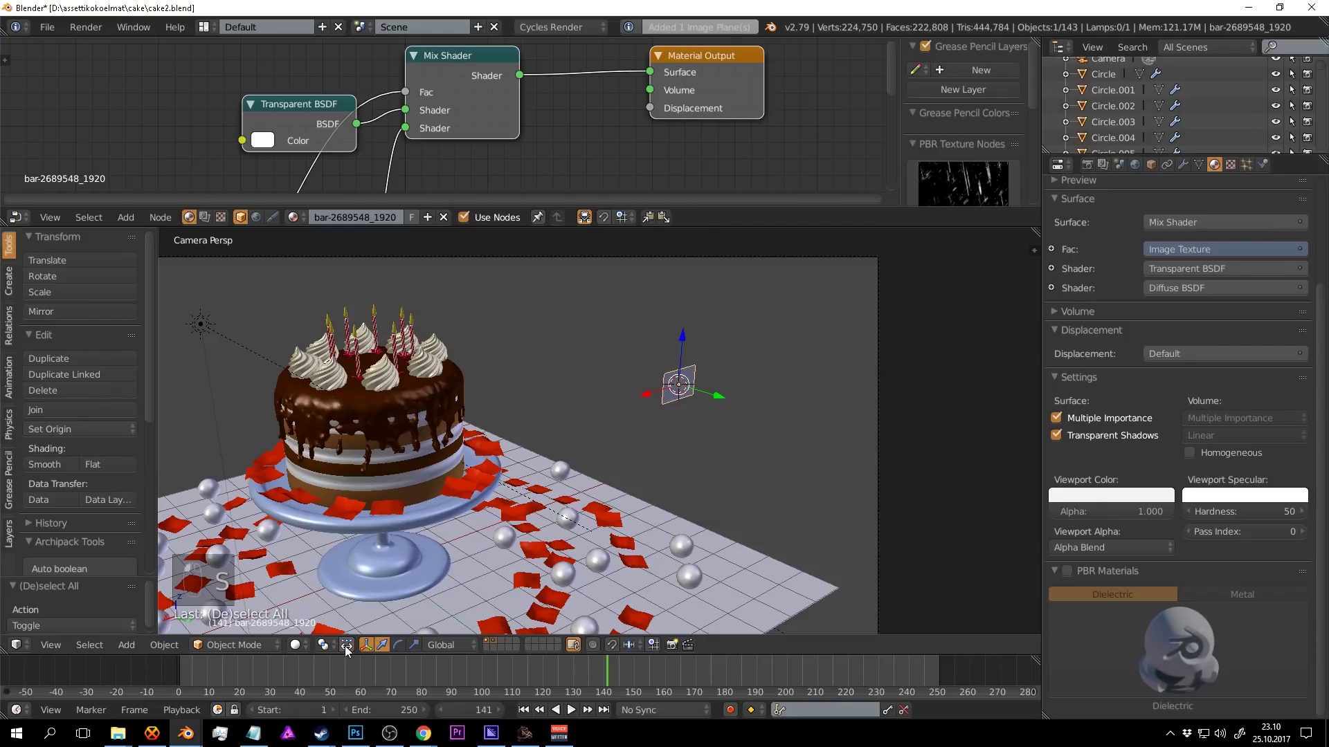
Scale the café photo plane into a large upright backdrop standing behind the table.
key("s")
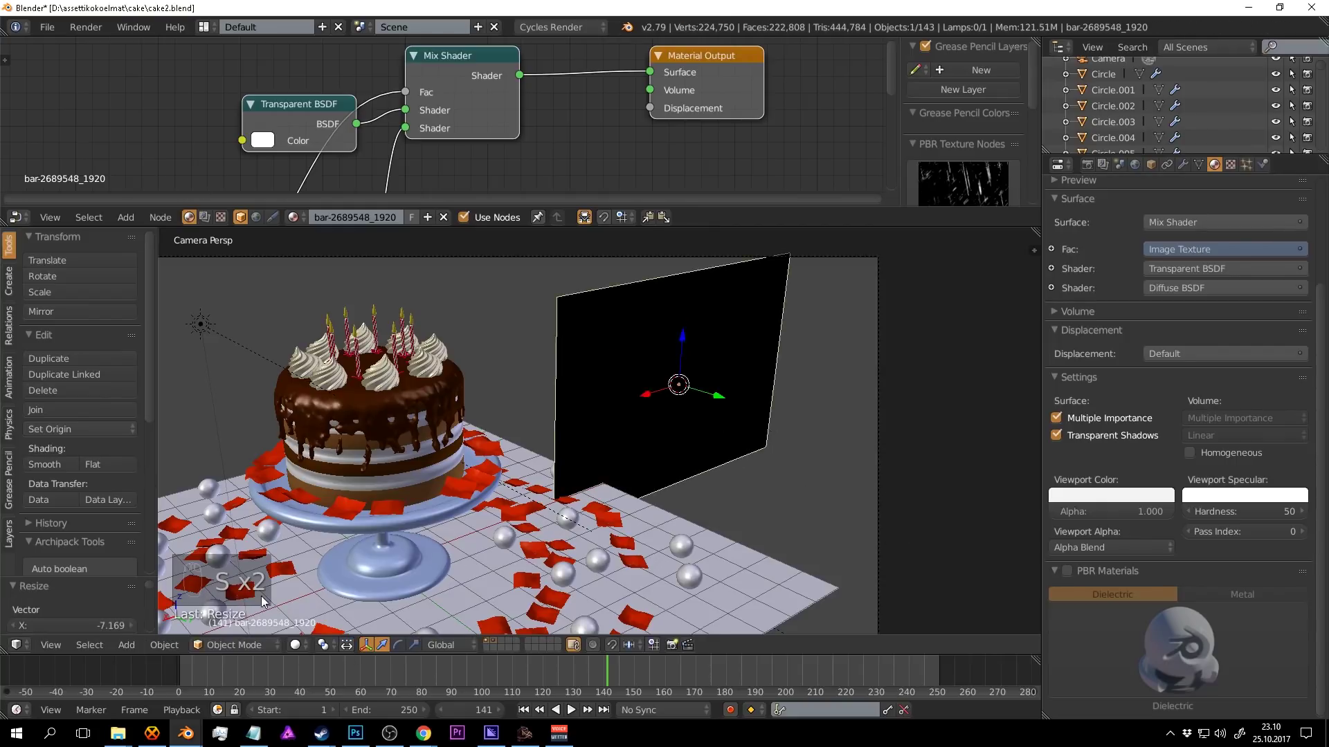
key("ctrl+z")
left_click_drag(664, 443, 642, 444)
key("s")
key("s")
key("s")
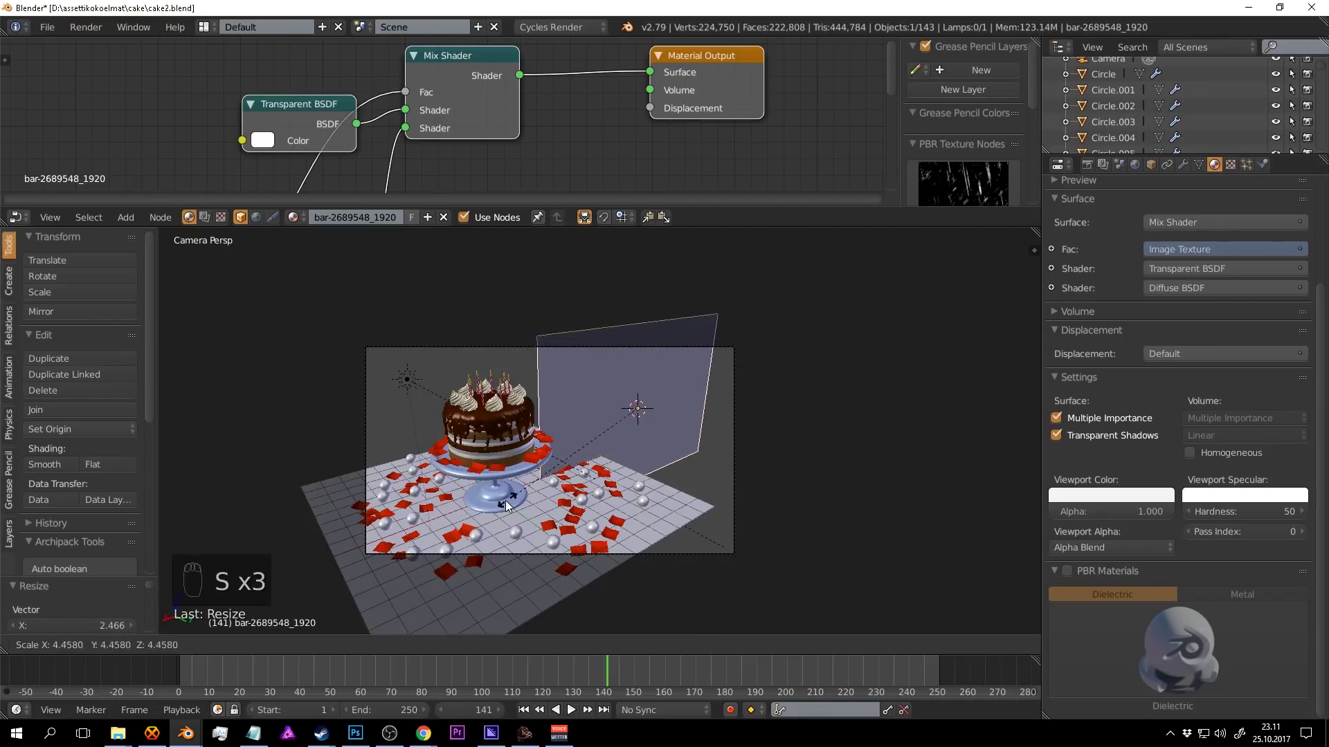
key("s")
left_click_drag(599, 456, 676, 504)
key("r")
key("g")
left_click_drag(673, 506, 597, 457)
Check the backdrop in rendered preview from the side and through the camera, nudging its position and saving.
key("g")
key("shift+z")
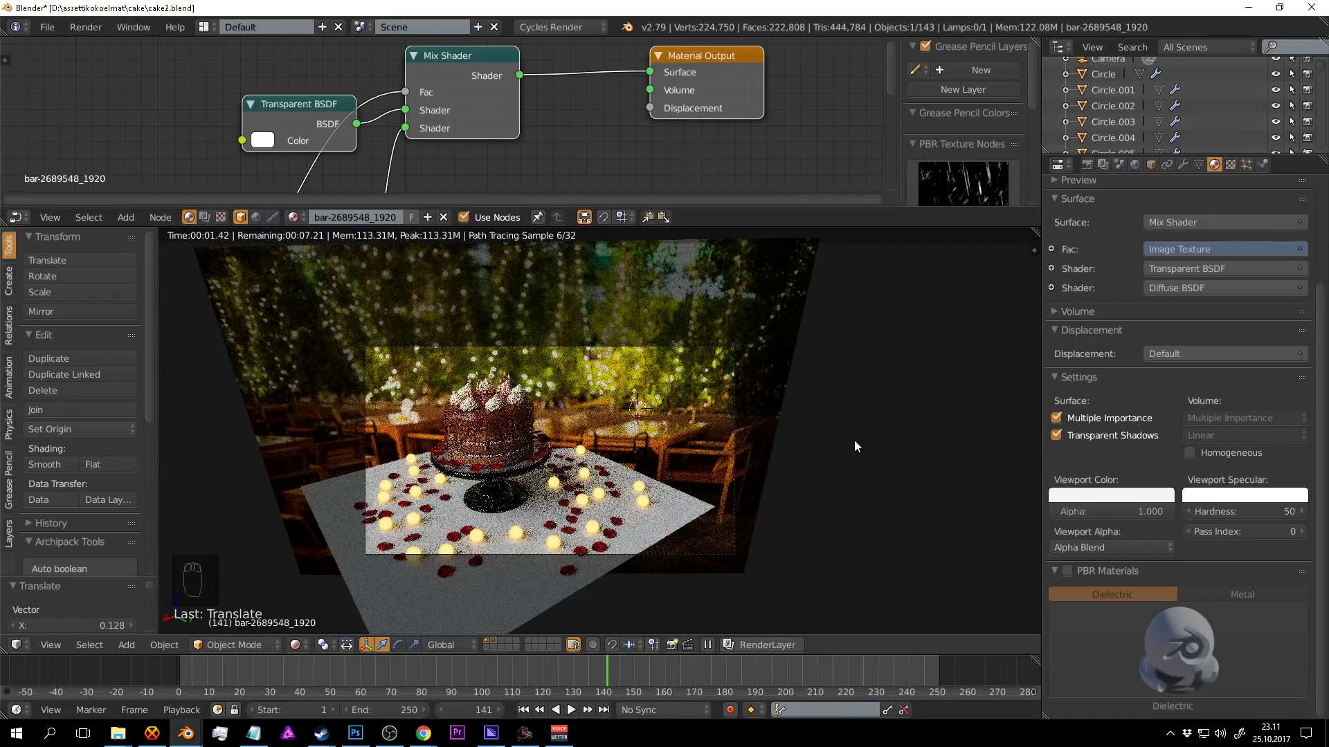
left_click_drag(860, 444, 829, 434)
key("shift+z")
key("ctrl+s")
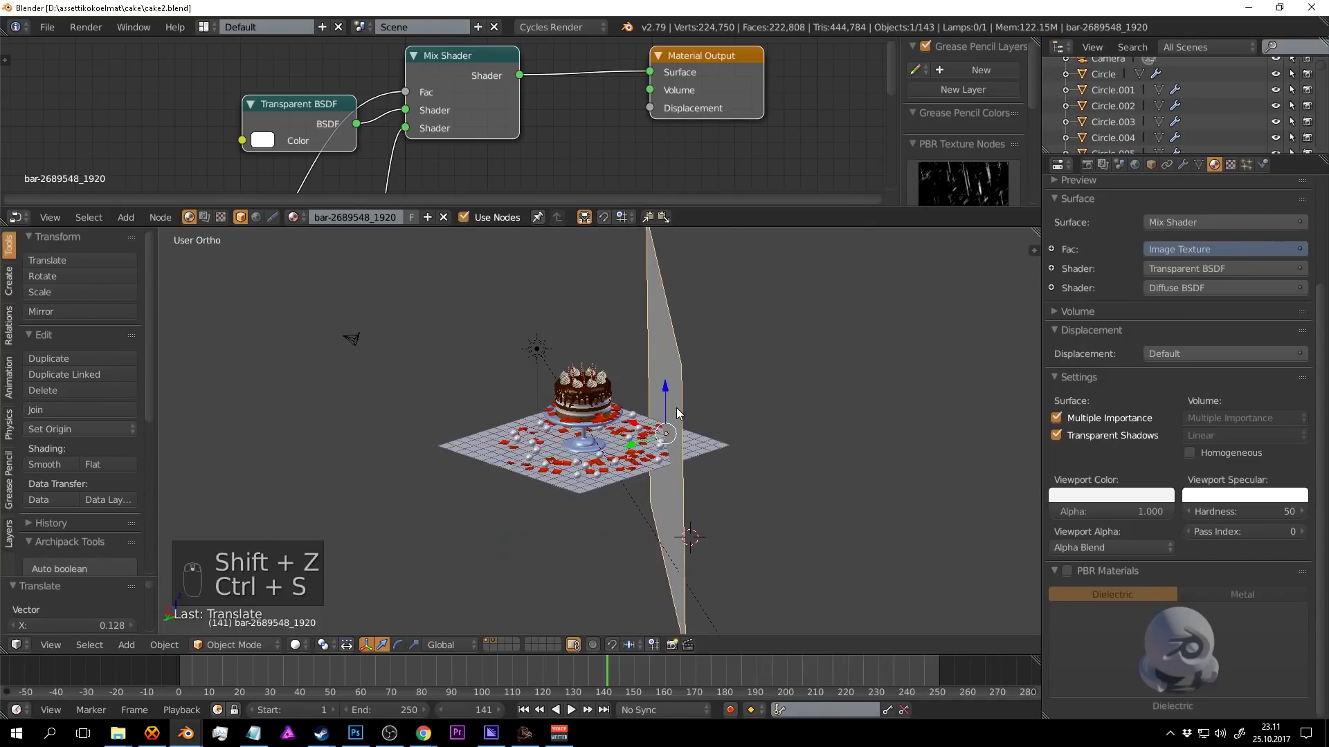
key("KP_7")
key("g")
key("ctrl+s")
key("KP_0")
middle_click(747, 475)
key("s")
key("g")
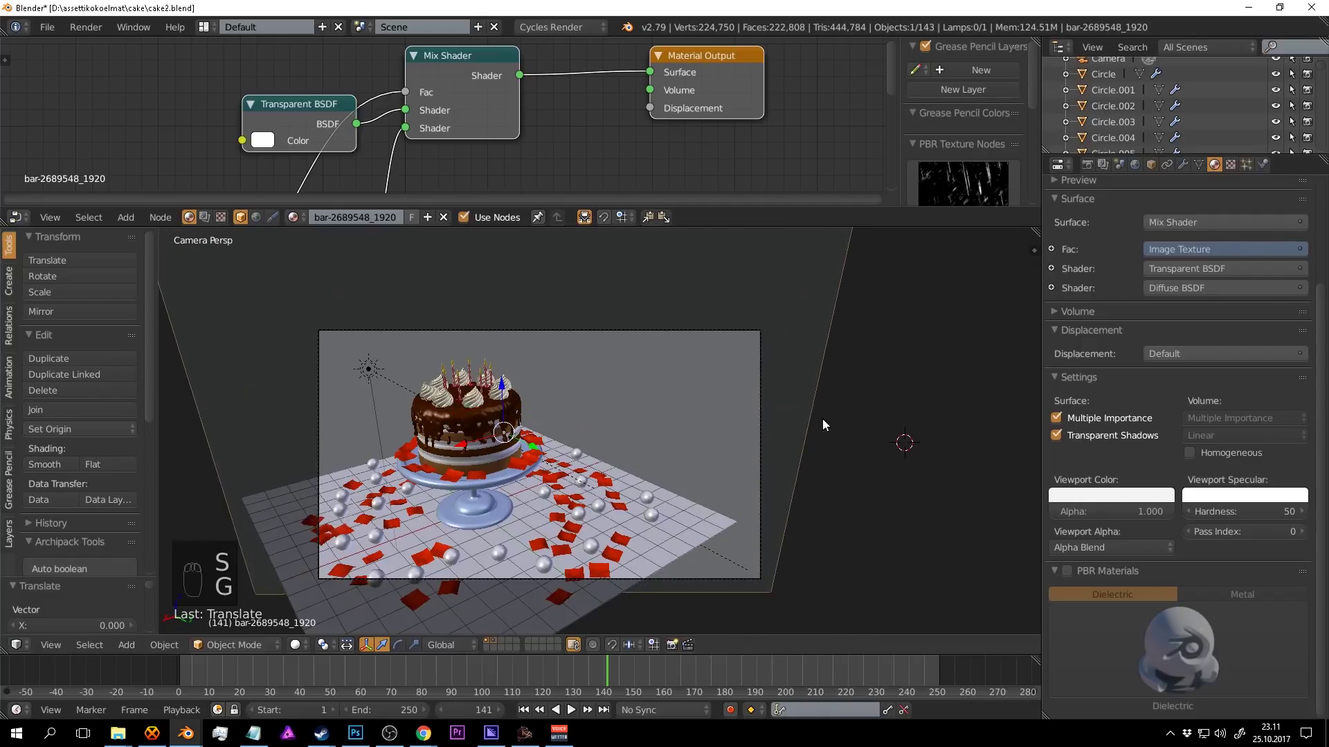
key("shift+z")
left_click_drag(881, 401, 878, 399)
key("ctrl+s")
key("shift+z")
key("ctrl+s")
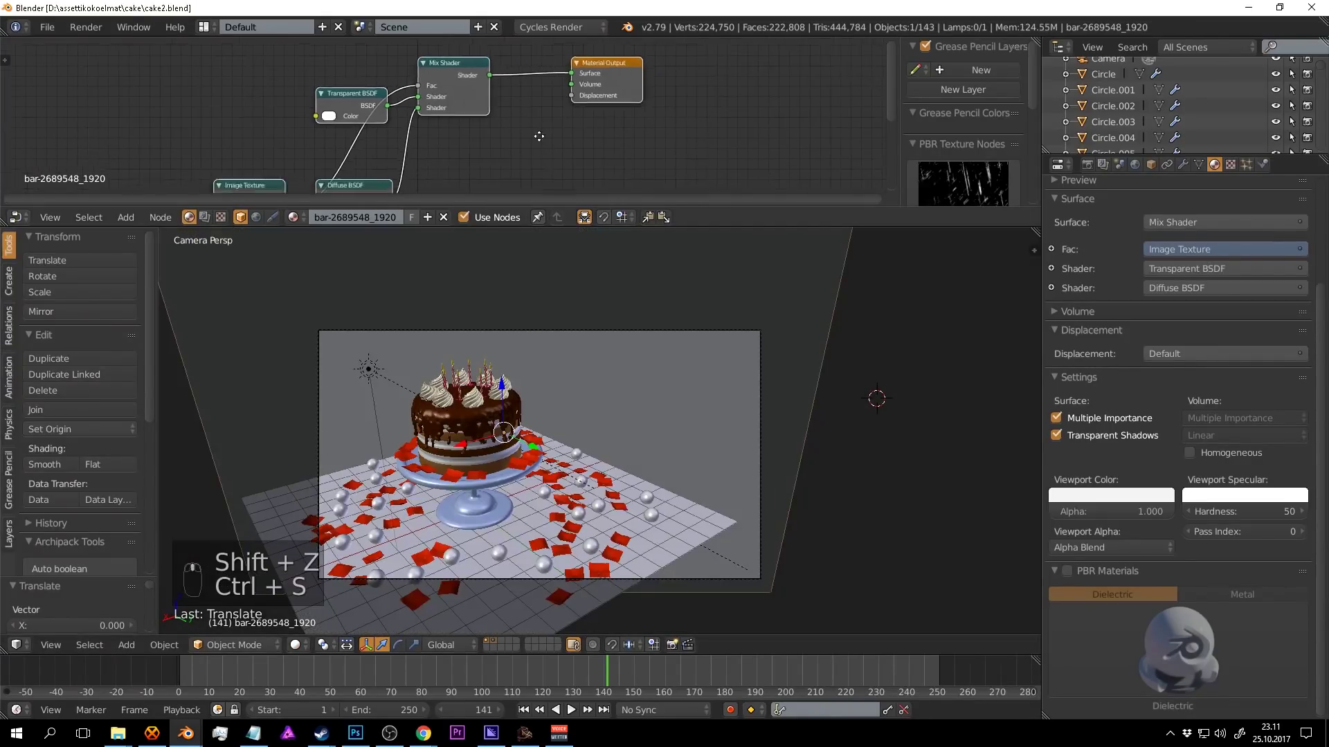
Remove the Diffuse BSDF node from the backdrop plane's material.
left_click_drag(549, 91, 445, 108)
left_click_drag(256, 115, 436, 135)
middle_click(442, 140)
key("x")
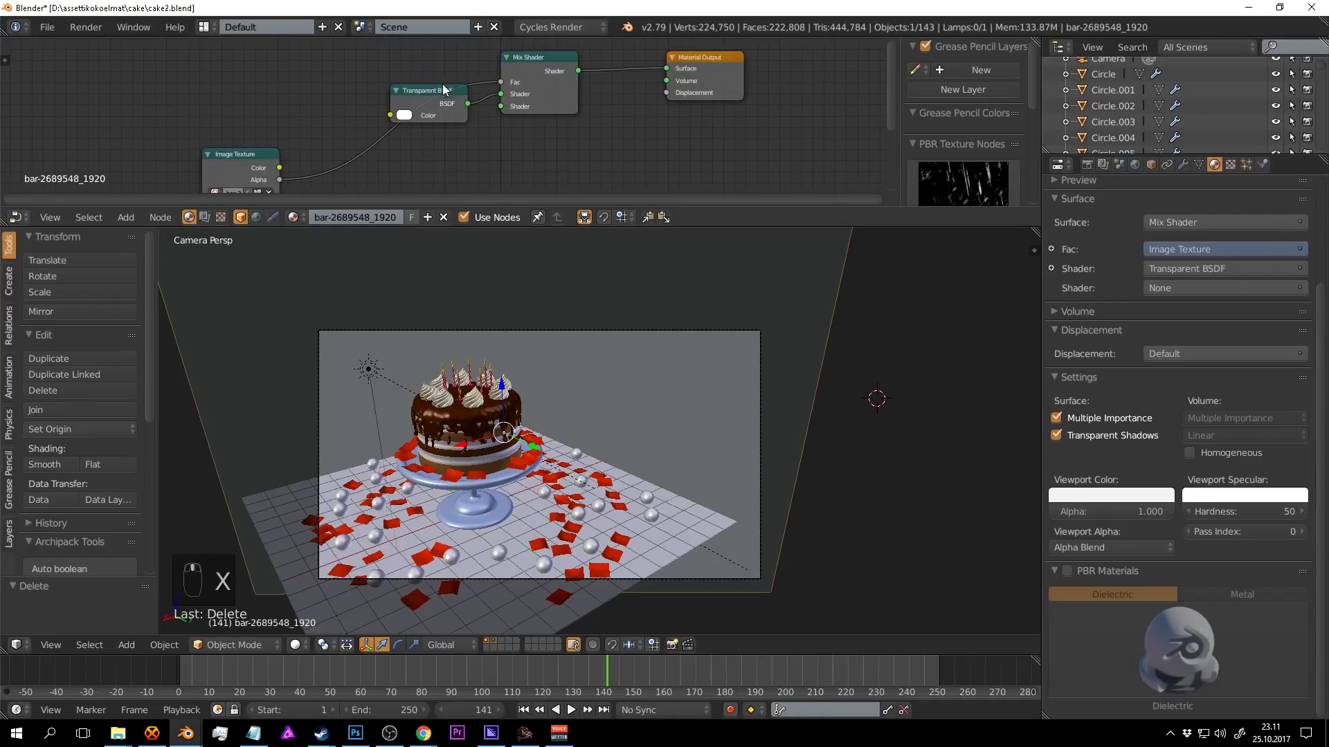
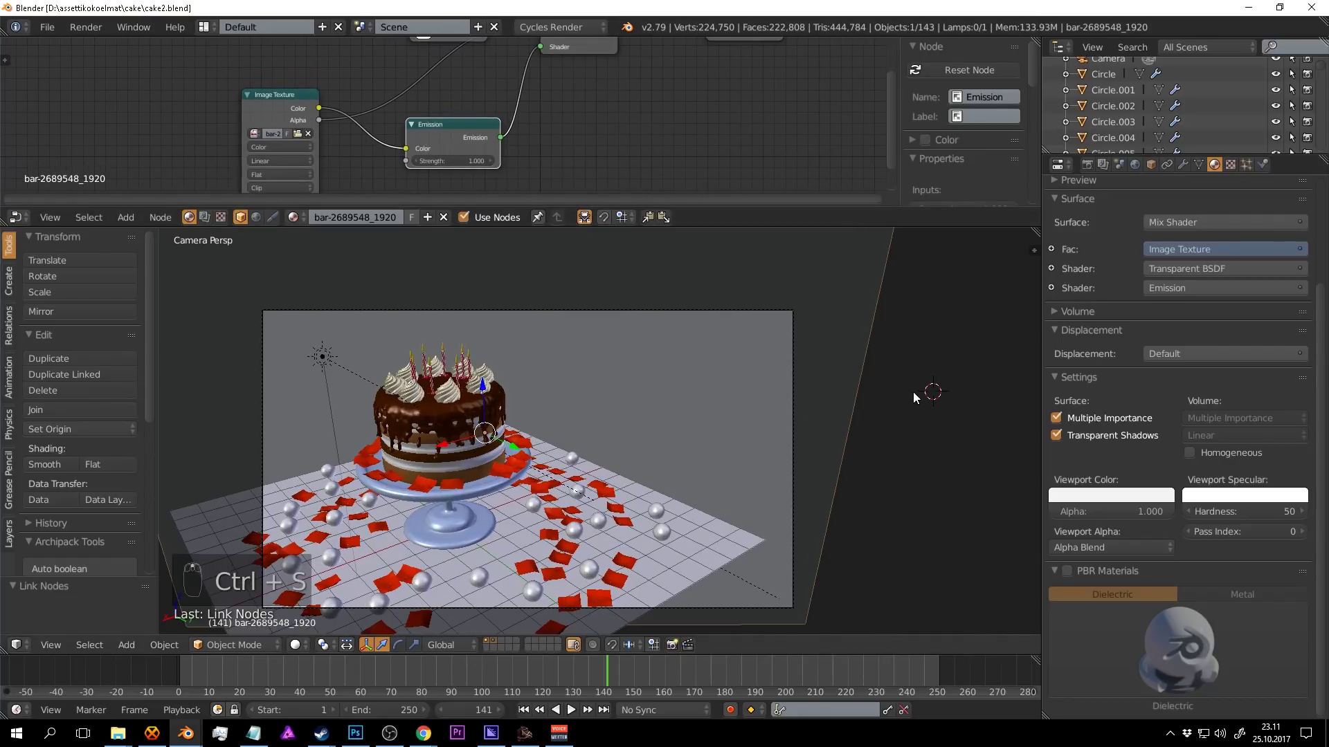
Preview the self-lit emission backdrop in rendered view and save the file.
key("shift+z")
left_click_drag(964, 405, 363, 388)
key("ctrl+s")
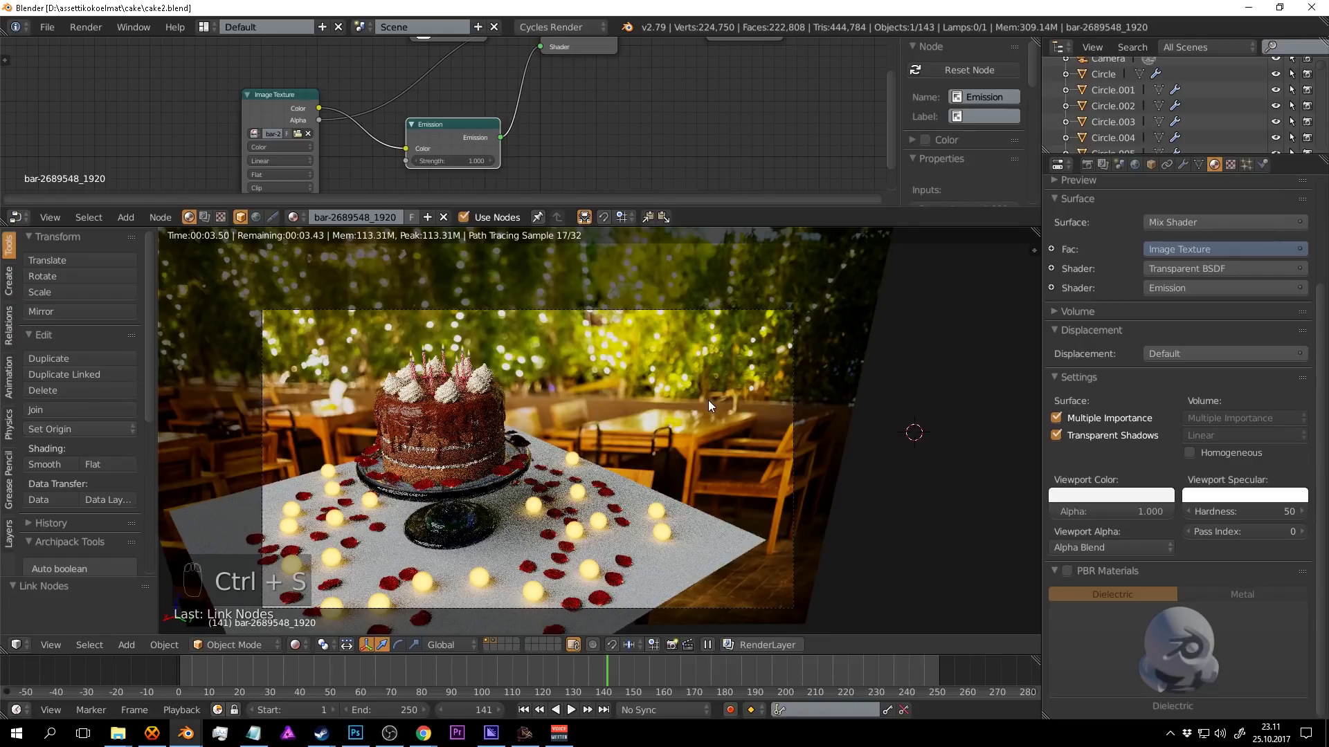
left_click_drag(760, 458, 723, 525)
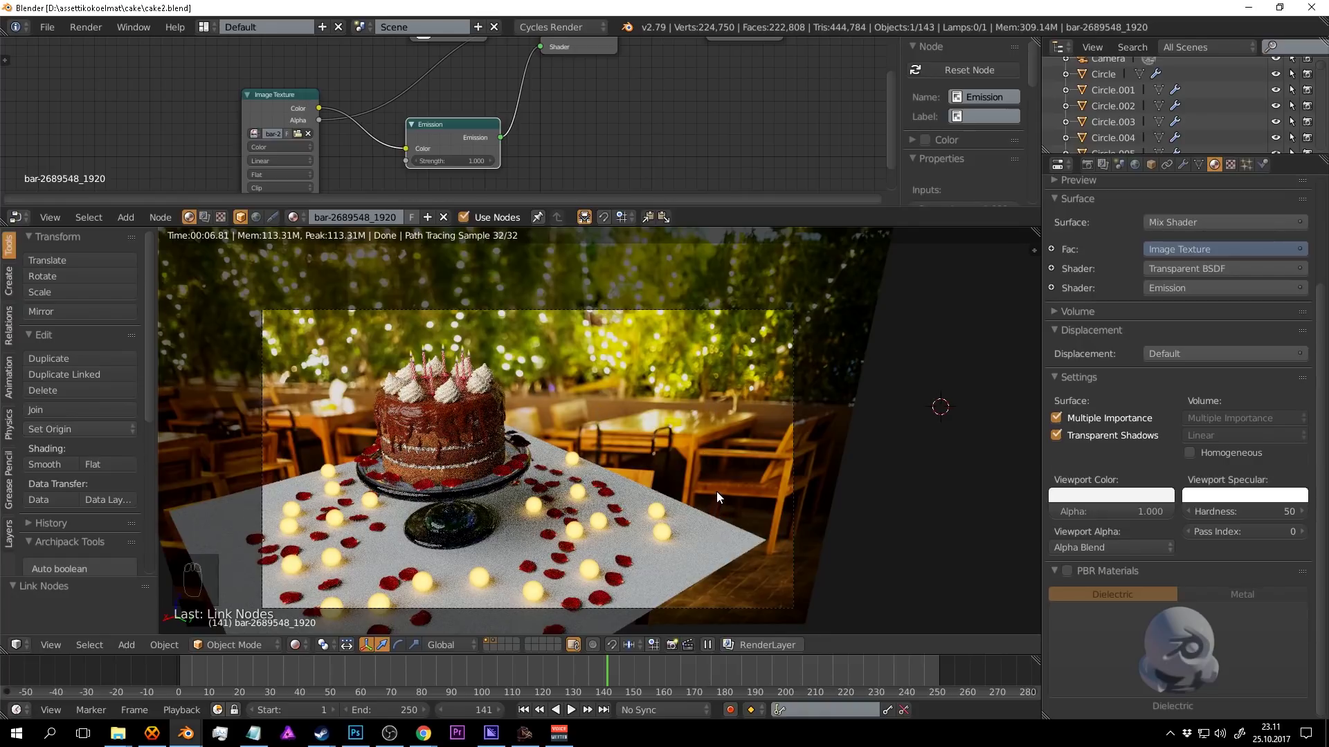
key("shift+z")
Reposition the glowing backdrop plane behind the cake.
left_click_drag(721, 490, 803, 325)
left_click_drag(726, 359, 328, 562)
left_click_drag(301, 647, 769, 381)
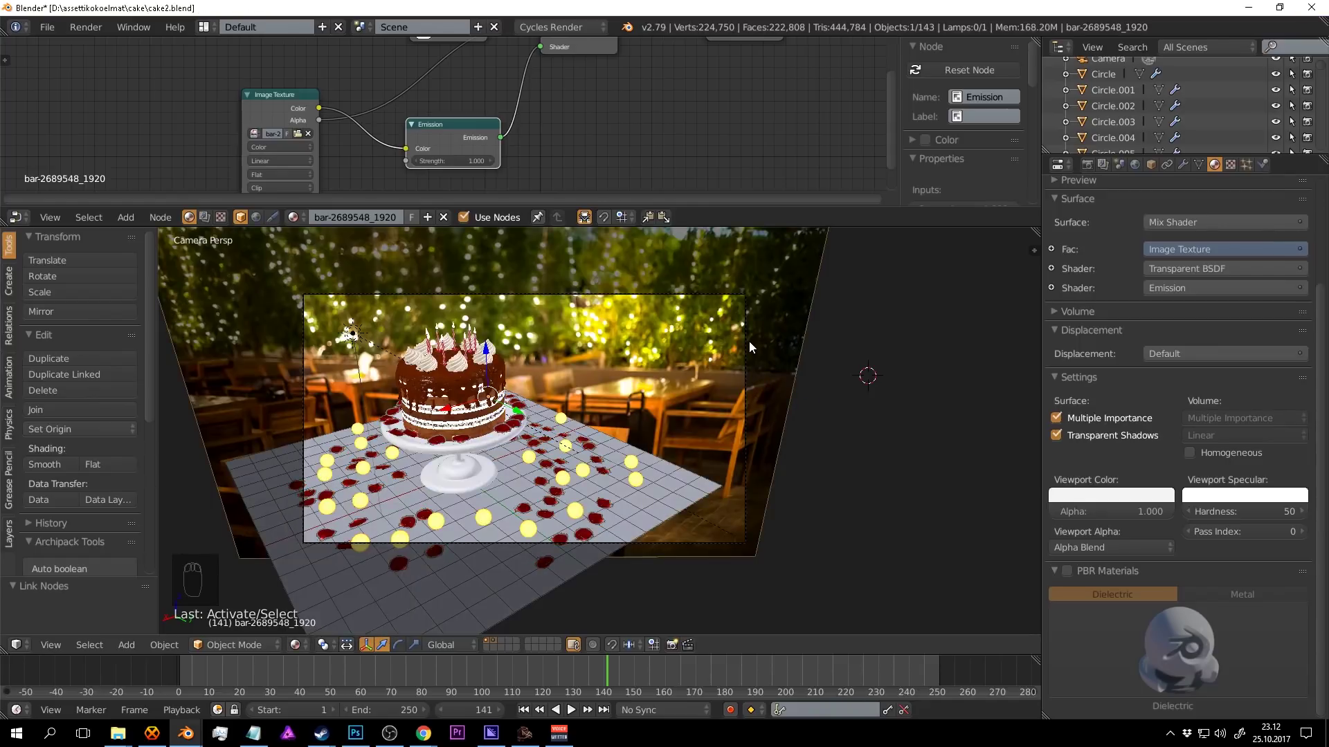
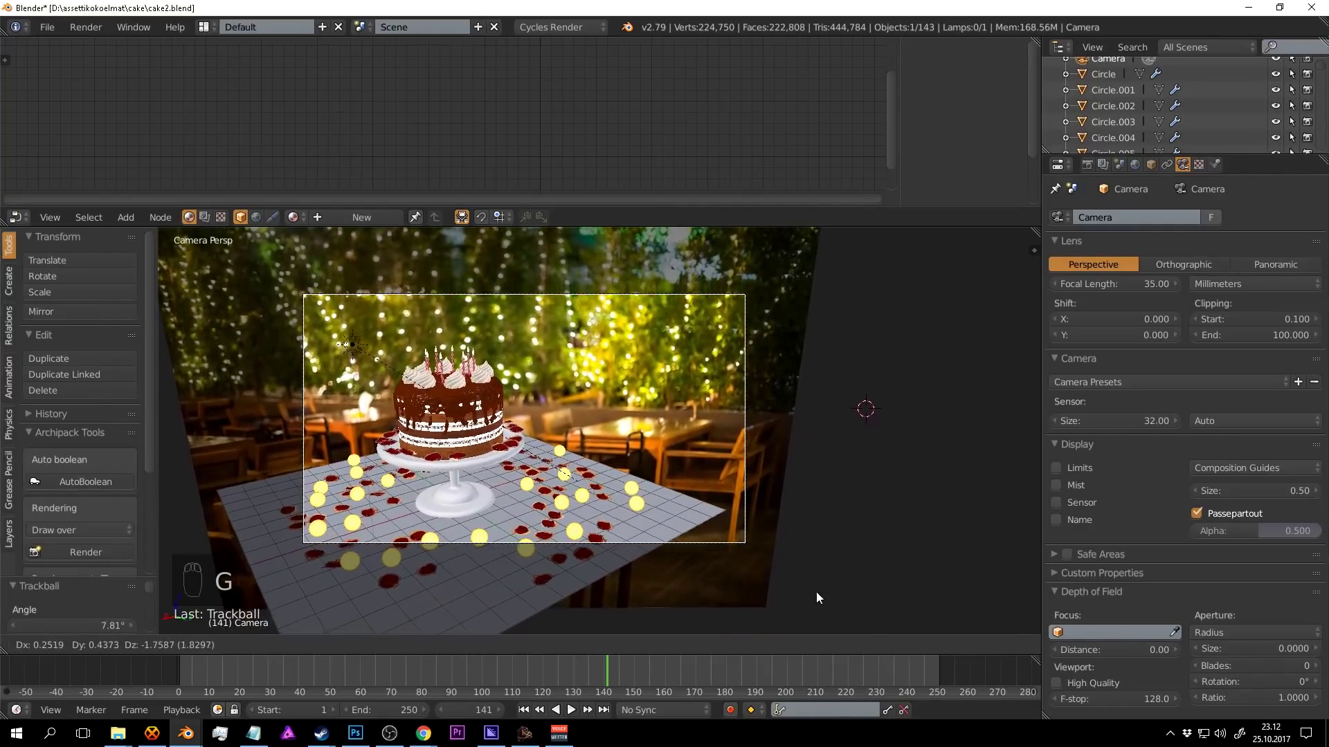
Nudge and rotate the backdrop plane in camera view so it sits square behind the cake.
key("g")
left_click_drag(779, 453, 765, 498)
key("r")
key("g")
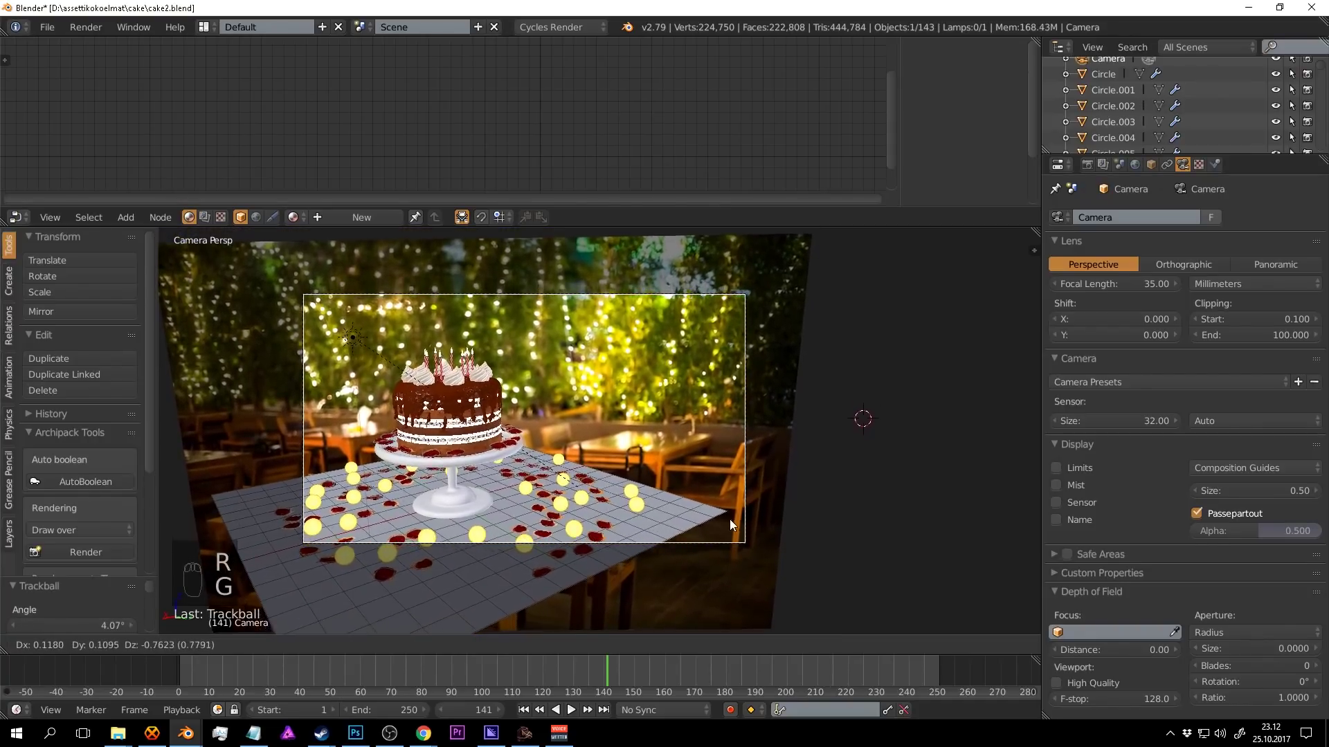
key("r")
key("g")
left_click_drag(694, 324, 685, 342)
Fine-tune the backdrop until it fills the camera frame, then grab the table plane.
key("r")
left_click_drag(727, 373, 707, 343)
key("g")
key("r")
key("g")
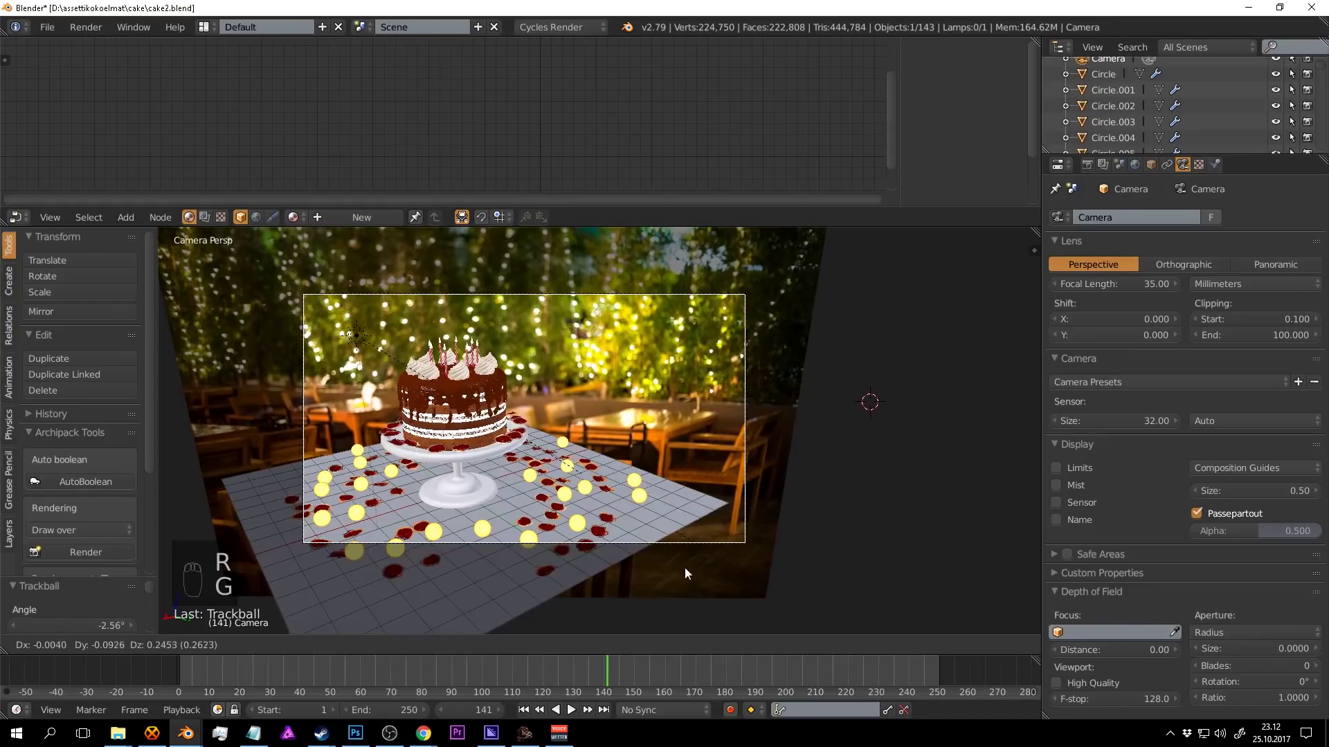
left_click_drag(706, 508, 832, 547)
key("r")
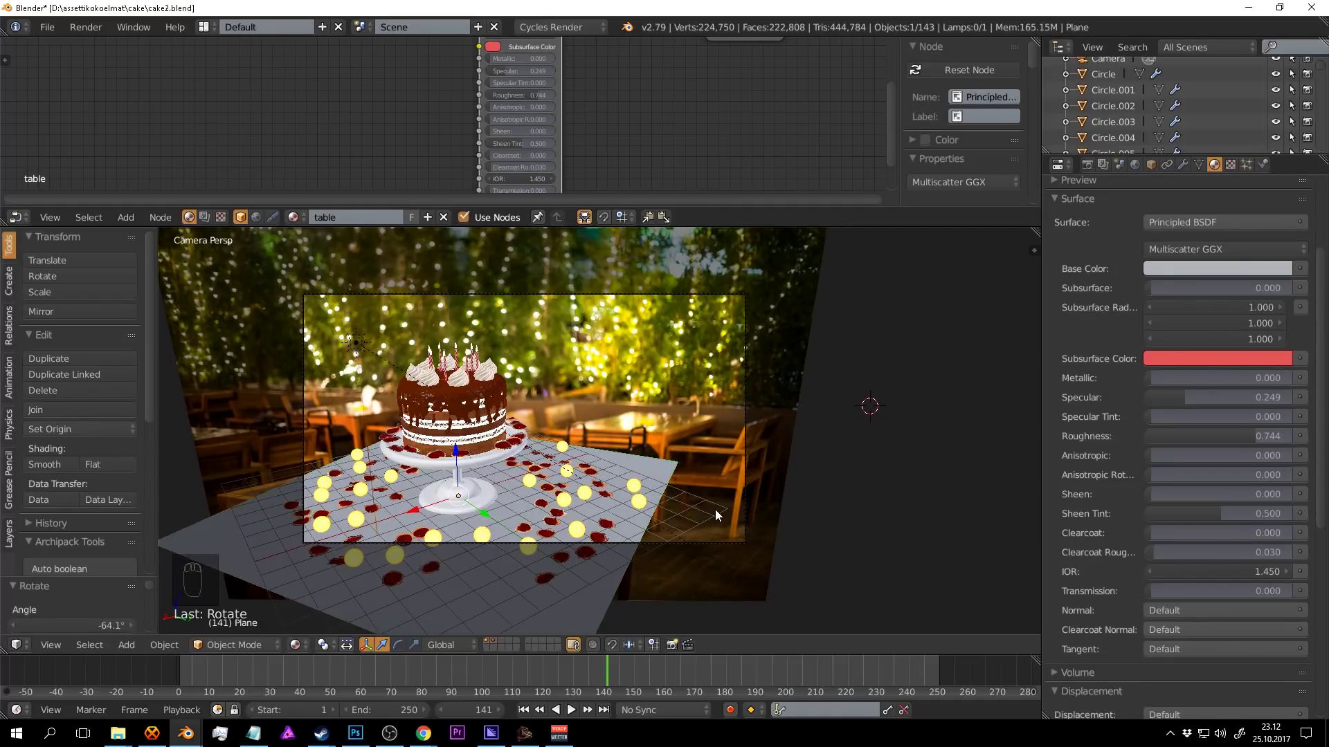
Widen the table plane toward the backdrop and check it in rendered preview.
key("s")
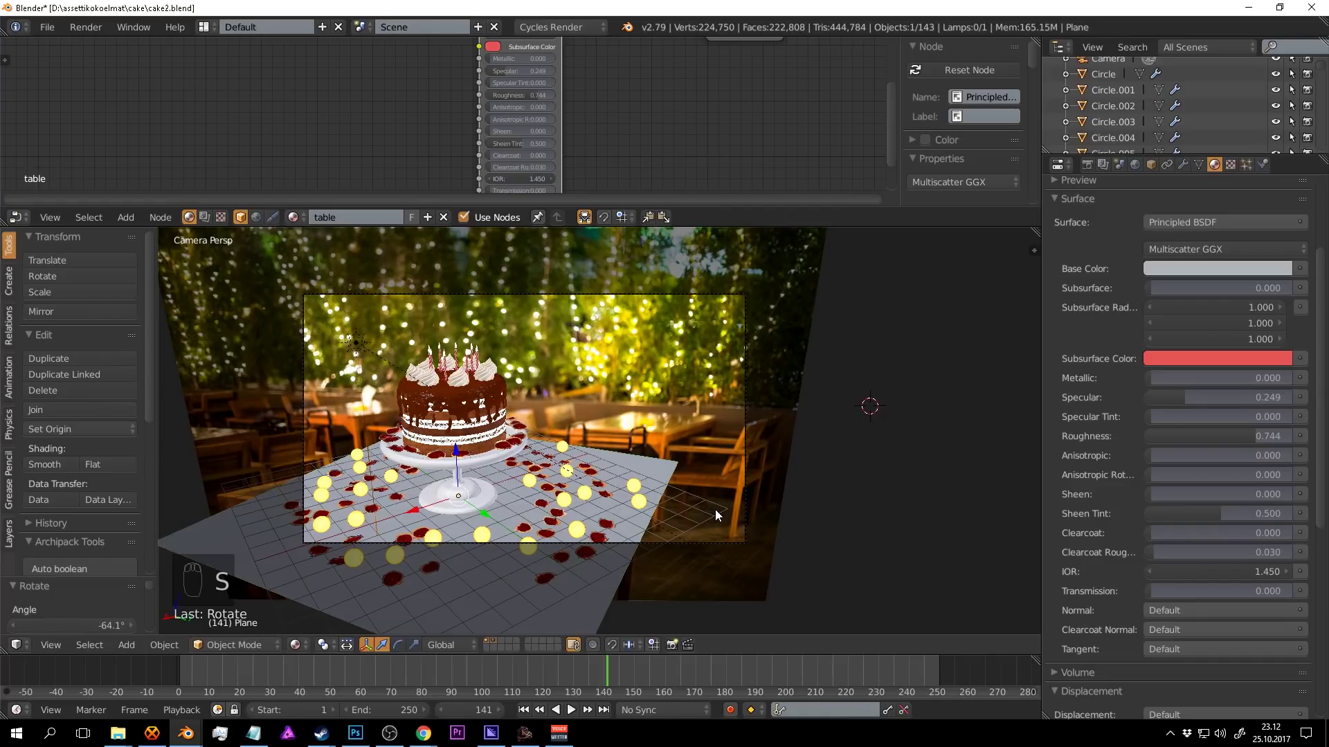
key("s")
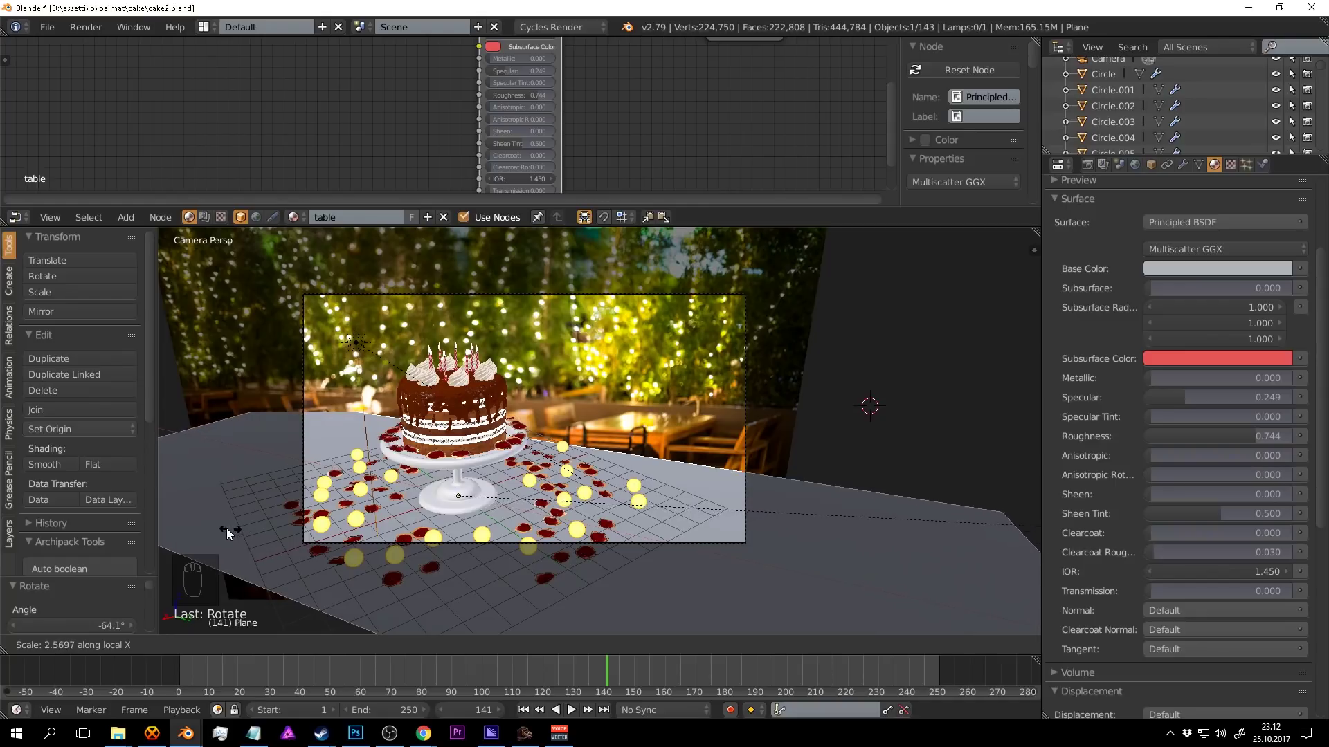
middle_click(514, 415)
key("r")
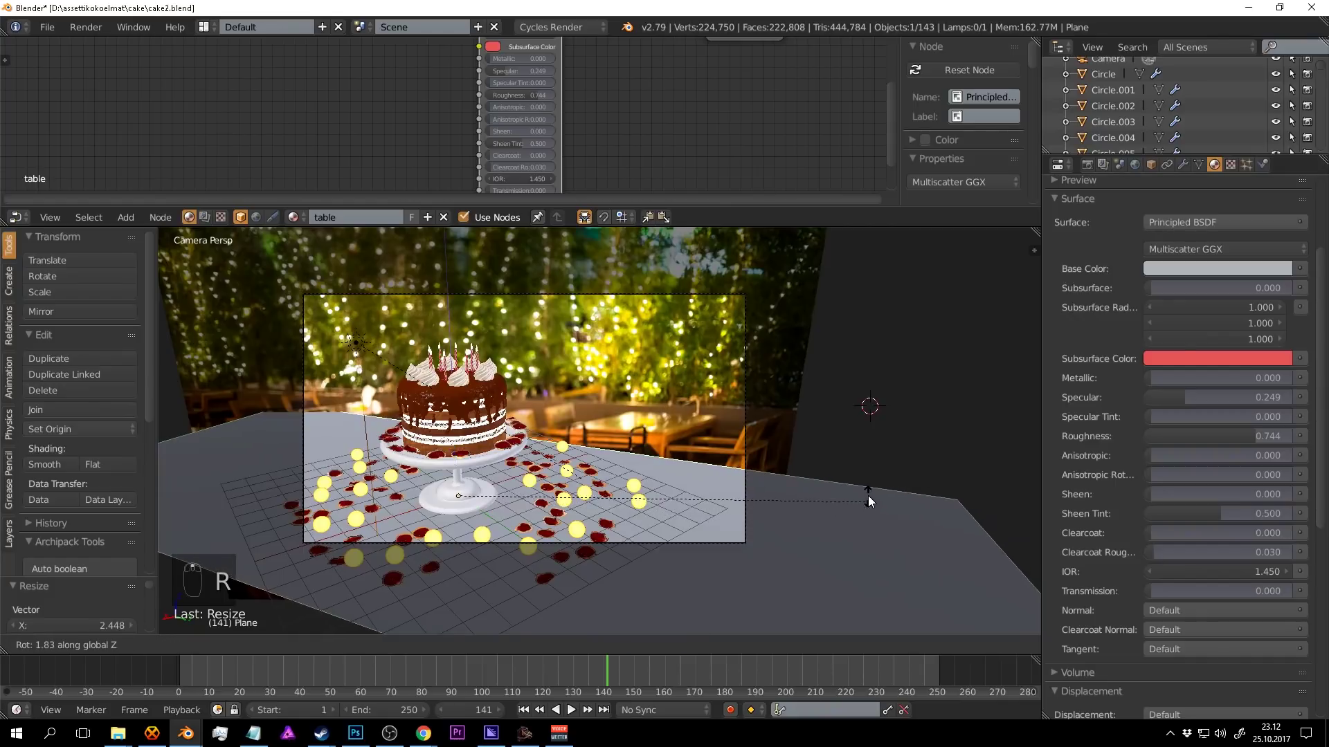
key("a")
key("ctrl+s")
left_click_drag(710, 437, 708, 442)
key("shift+z")
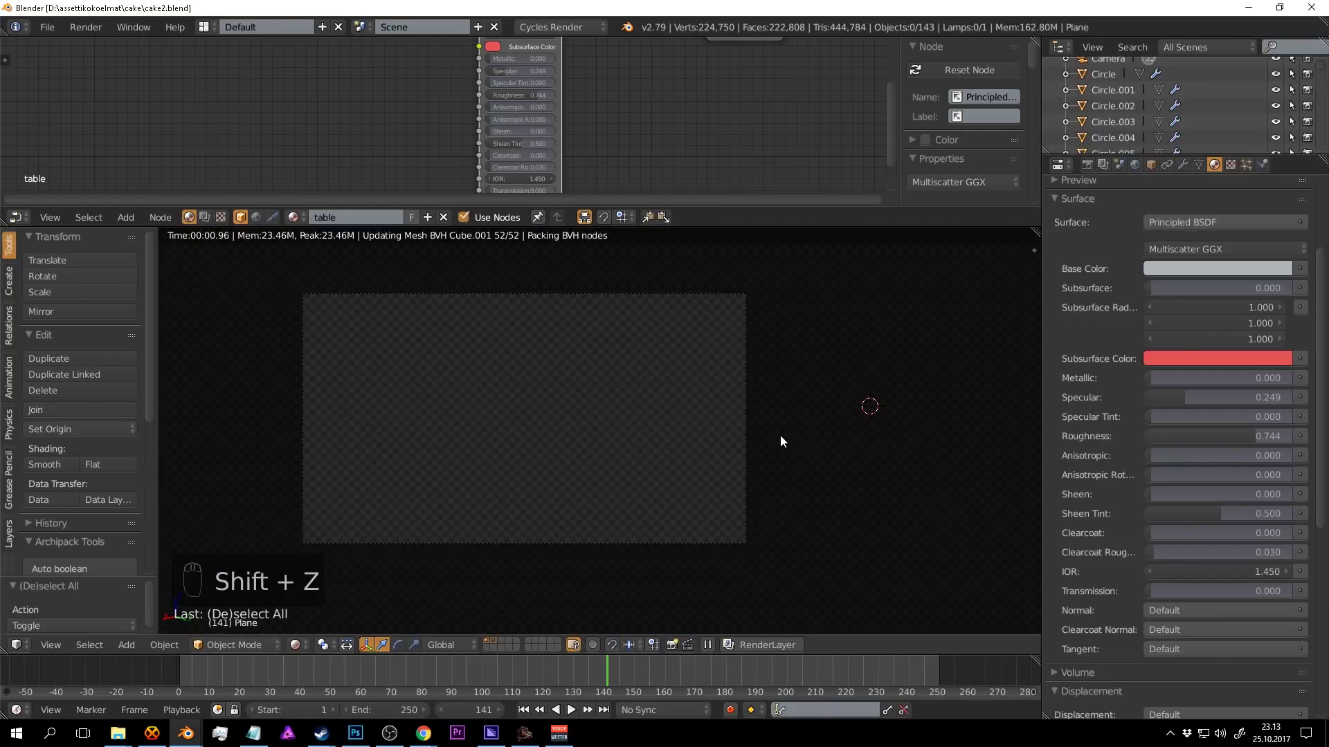
left_click_drag(810, 512, 785, 462)
key("shift+z")
middle_click(777, 462)
Extrude the table's back edge and bevel it into a 4-segment upward curve.
key("Tab")
key("e")
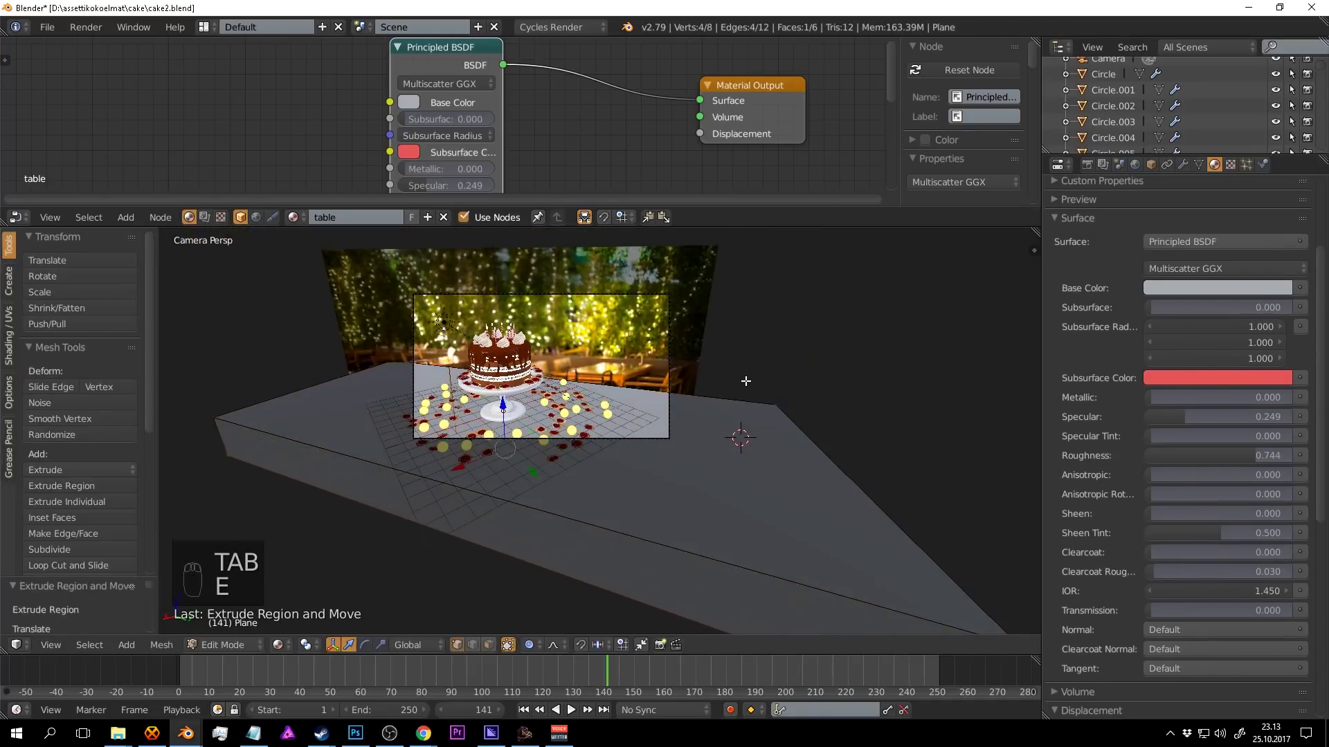
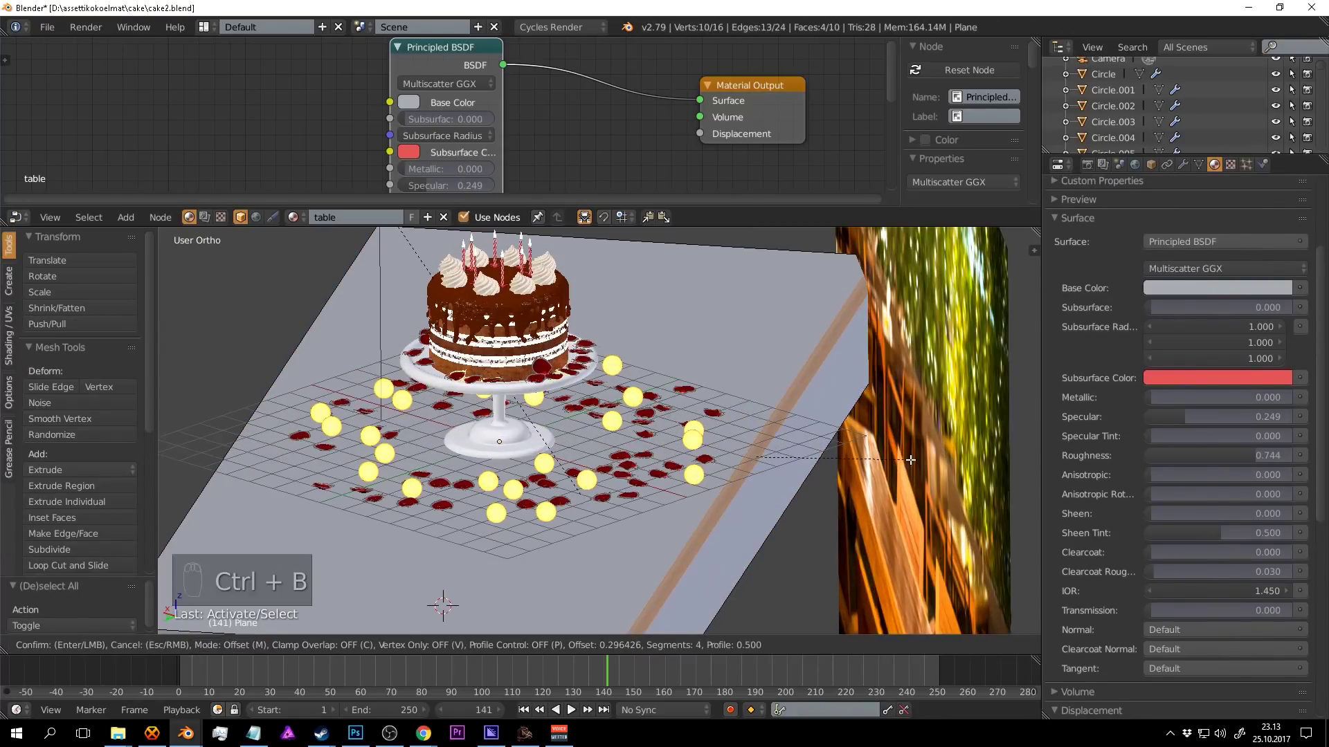
key("Tab")
Reposition the café backdrop over the curved table in camera view and save the scene.
middle_click(679, 433)
key("a")
key("a")
key("ctrl+s")
key("KP_0")
key("g")
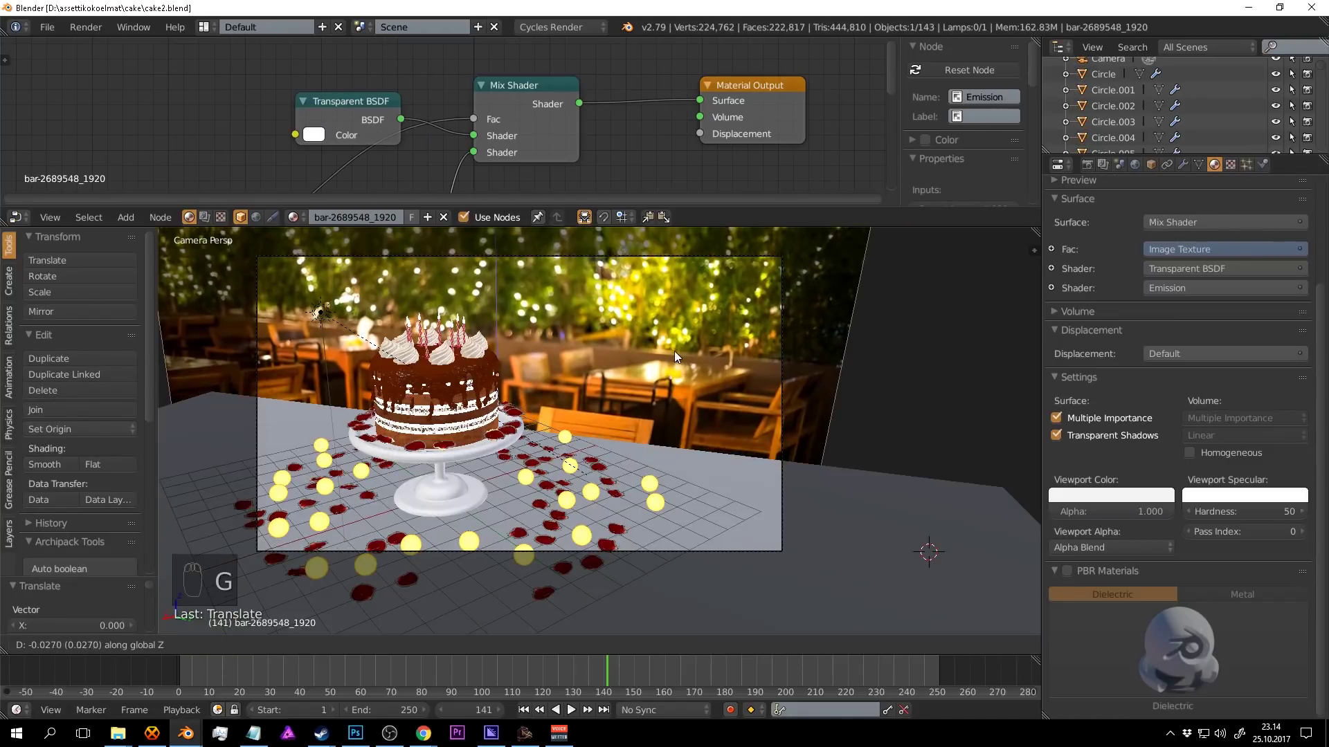
left_click_drag(632, 437, 644, 448)
key("a")
key("ctrl+s")
key("ctrl+s")
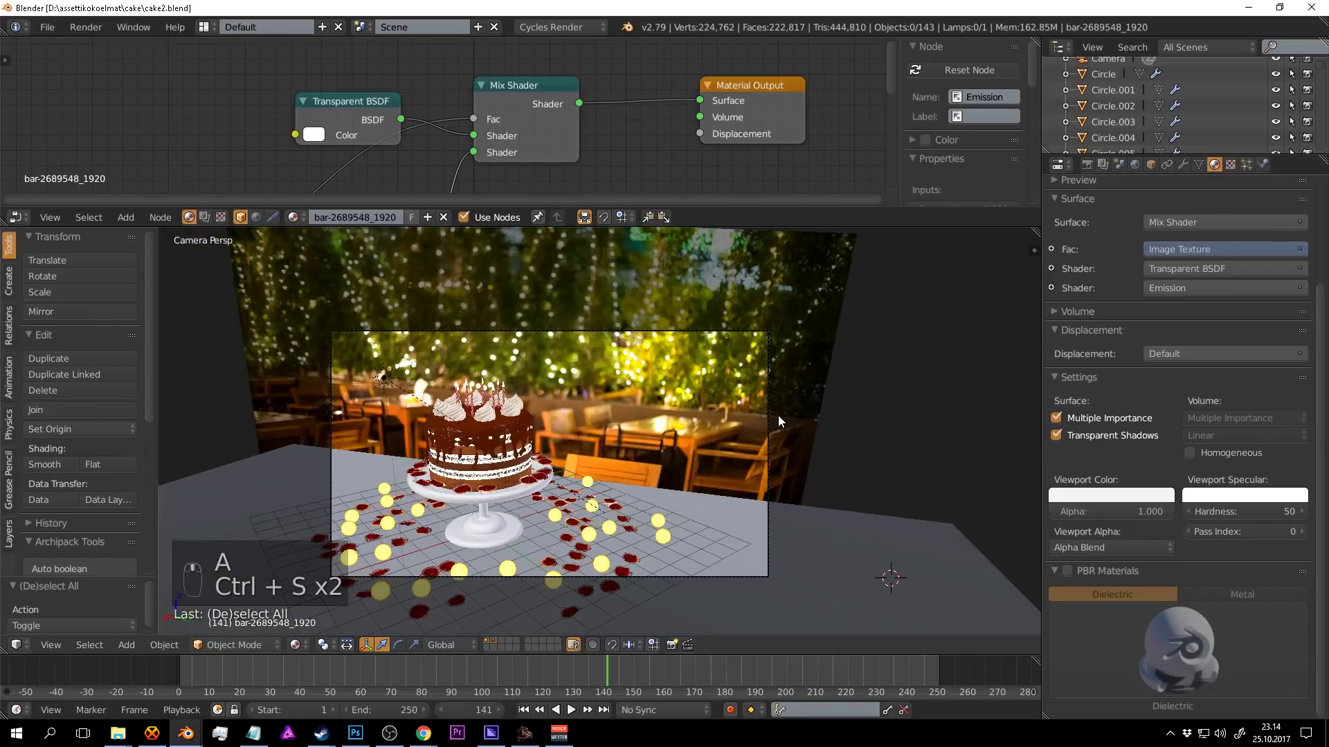
left_click_drag(778, 421, 1212, 220)
key("ctrl+s")
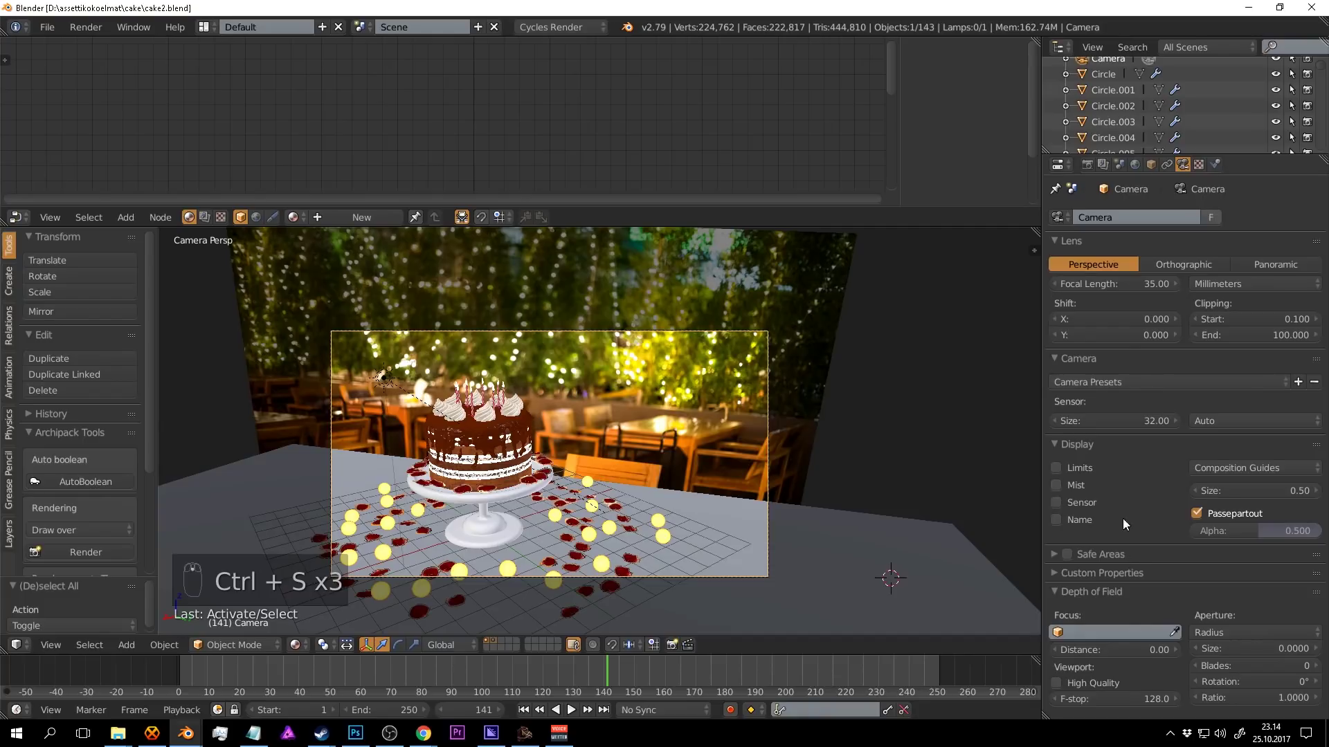
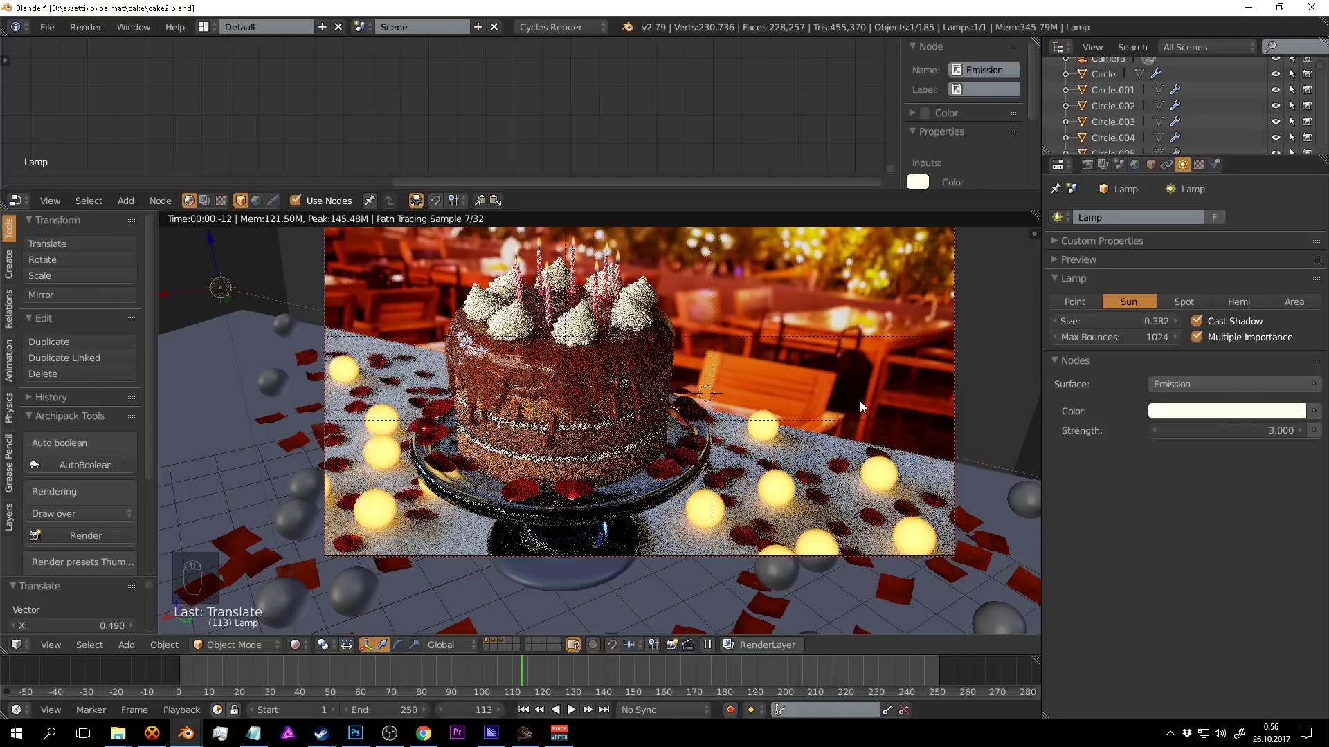
Aim the strength-3 sun lamp at the cake and preview the HDR-lit scene through the camera.
left_click_drag(675, 424, 694, 437)
key("shift+z")
key("r")
key("g")
key("ctrl+s")
key("KP_0")
left_click_drag(588, 437, 514, 364)
key("shift+z")
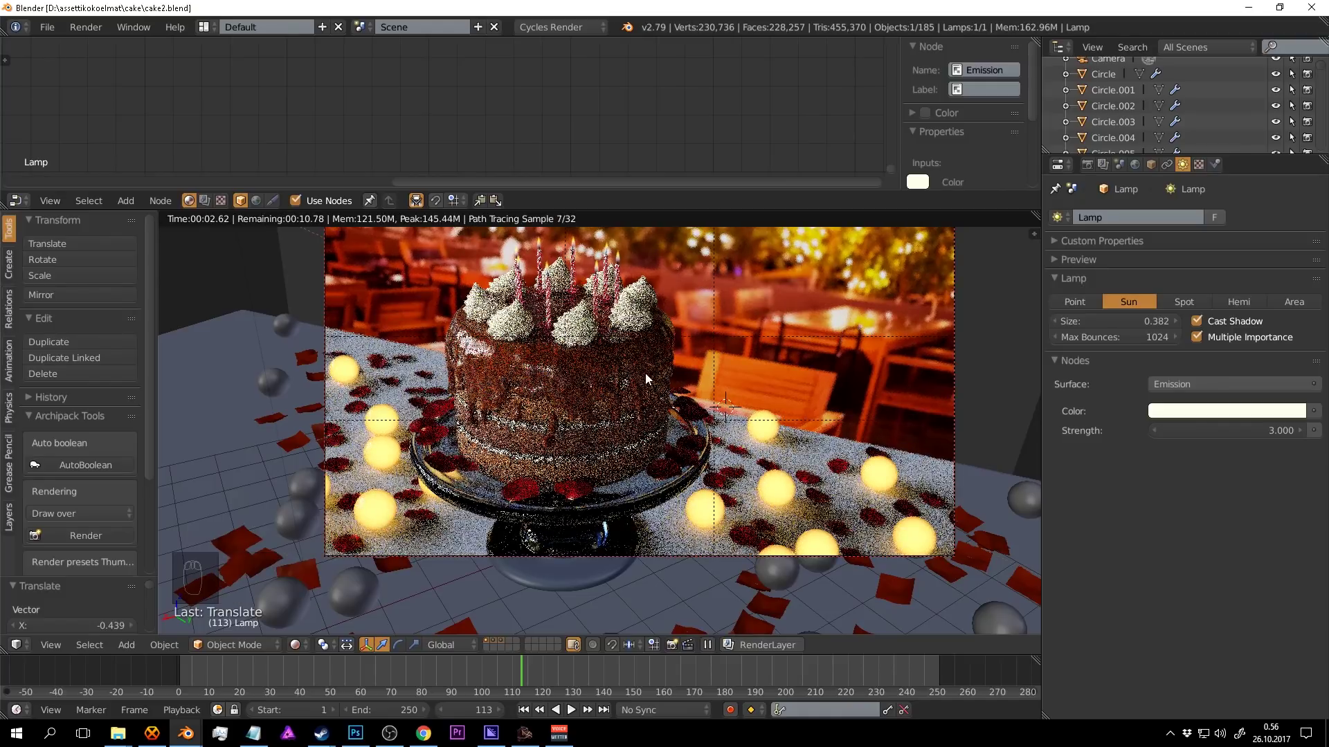
Duplicate the lamp as Lamp.001 and place it to the side of the cake in camera view.
key("shift+z")
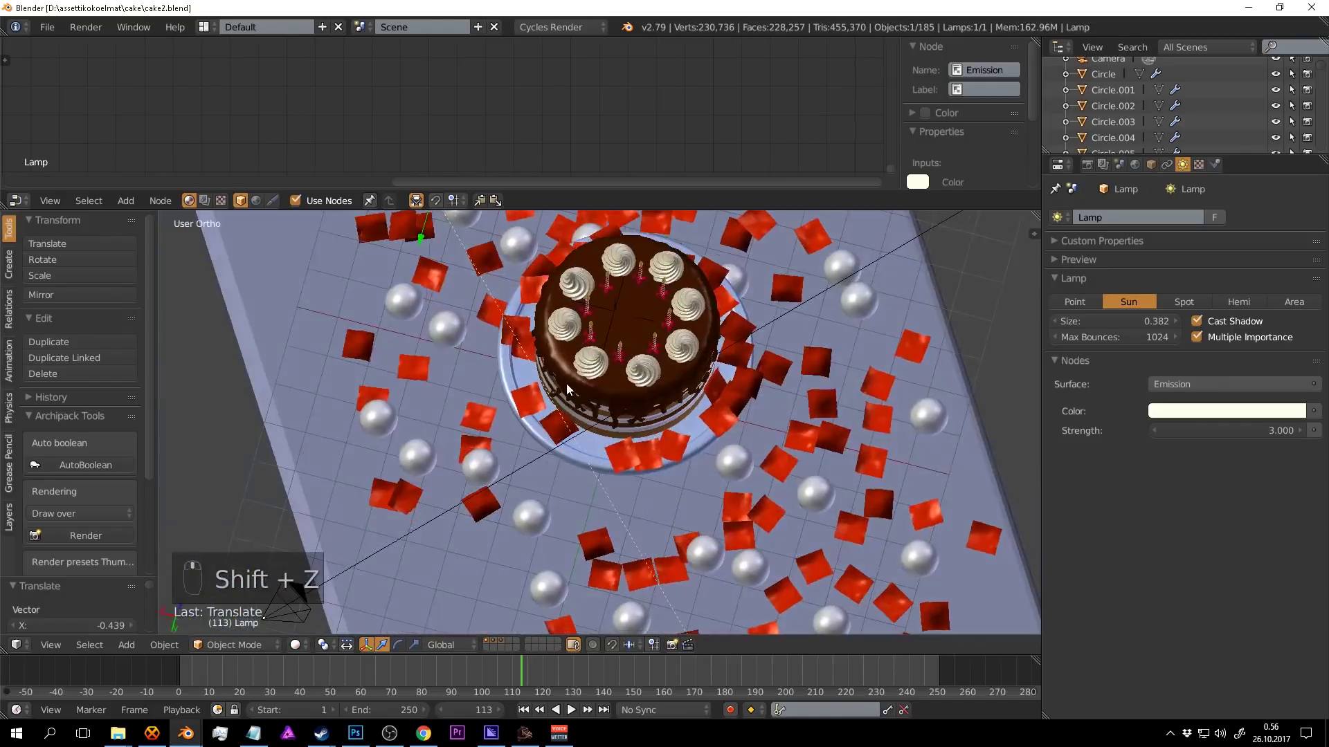
key("shift+d")
key("r")
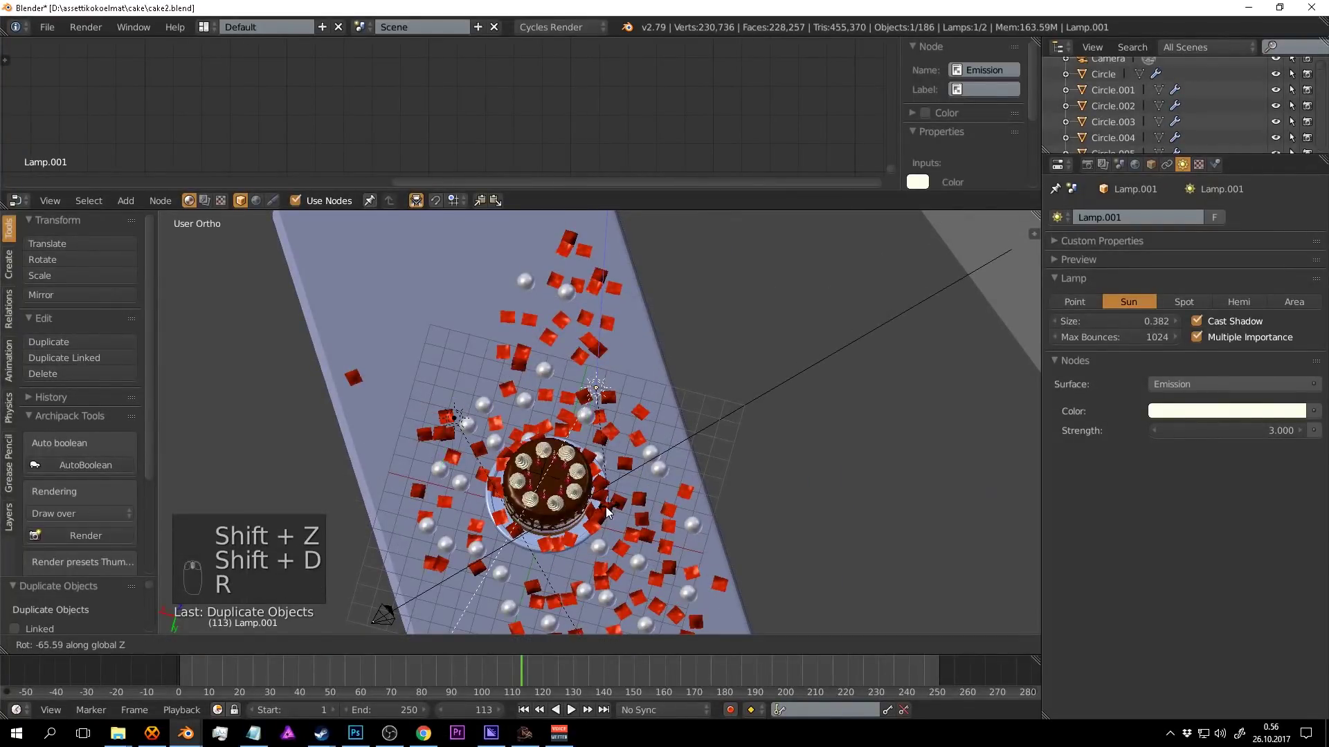
key("g")
key("r")
key("g")
key("ctrl+s")
key("KP_0")
middle_click(679, 472)
left_click_drag(748, 401, 1282, 307)
key("g")
key("ctrl+s")
left_click_drag(1317, 308, 684, 369)
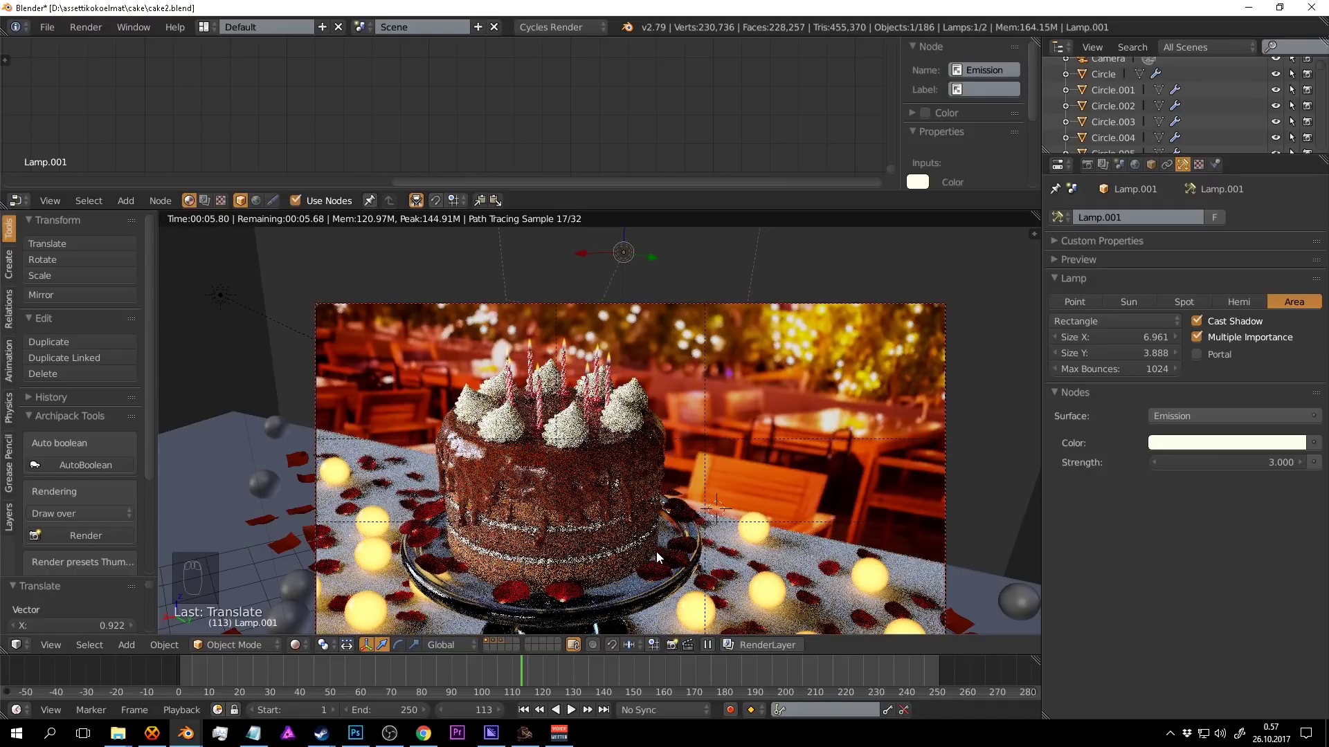
Stretch Lamp.001 along X to about 15.197 wide in solid shading.
key("shift+z")
key("g")
key("ctrl+s")
key("r")
left_click_drag(1282, 469, 747, 443)
key("shift+z")
key("shift+z")
Raise Lamp.001's emission strength to 923.5 and return to rendered preview.
key("ctrl+s")
left_click_drag(1158, 343, 1253, 400)
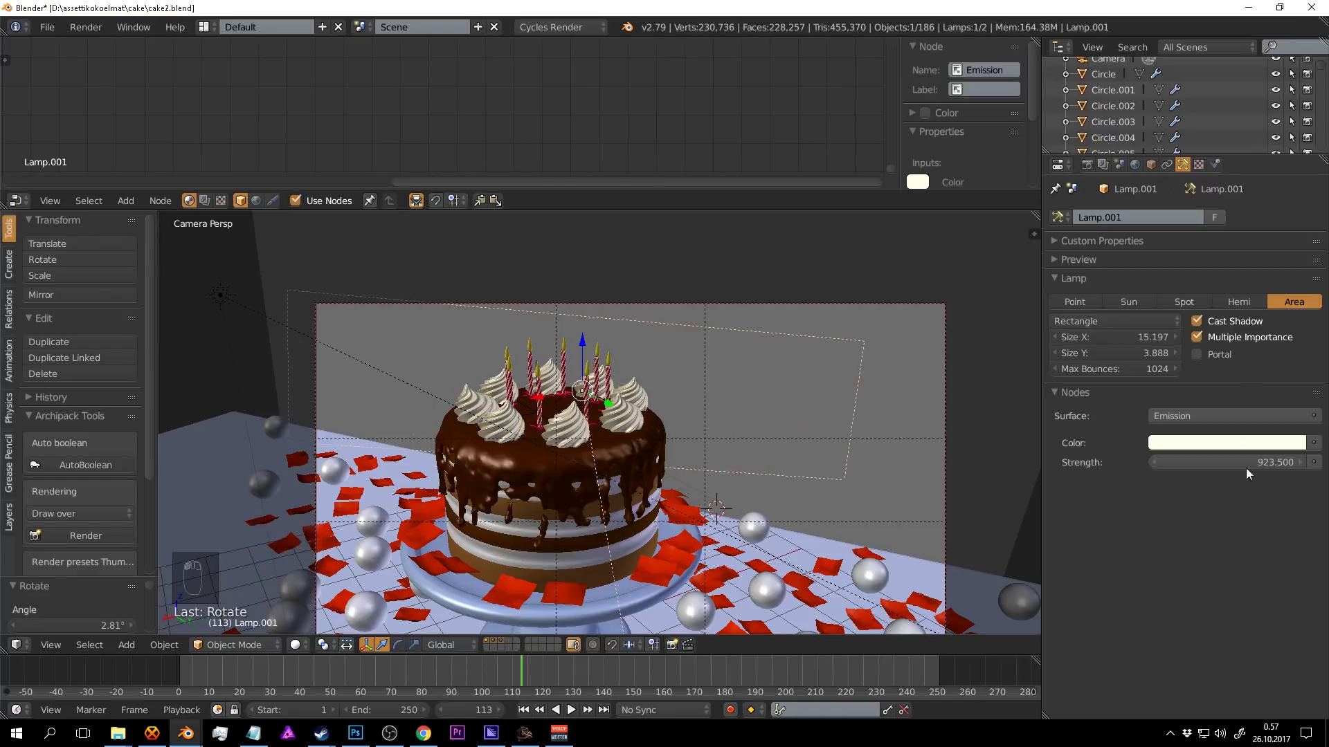
left_click_drag(656, 408, 765, 413)
key("ctrl+s")
key("shift+z")
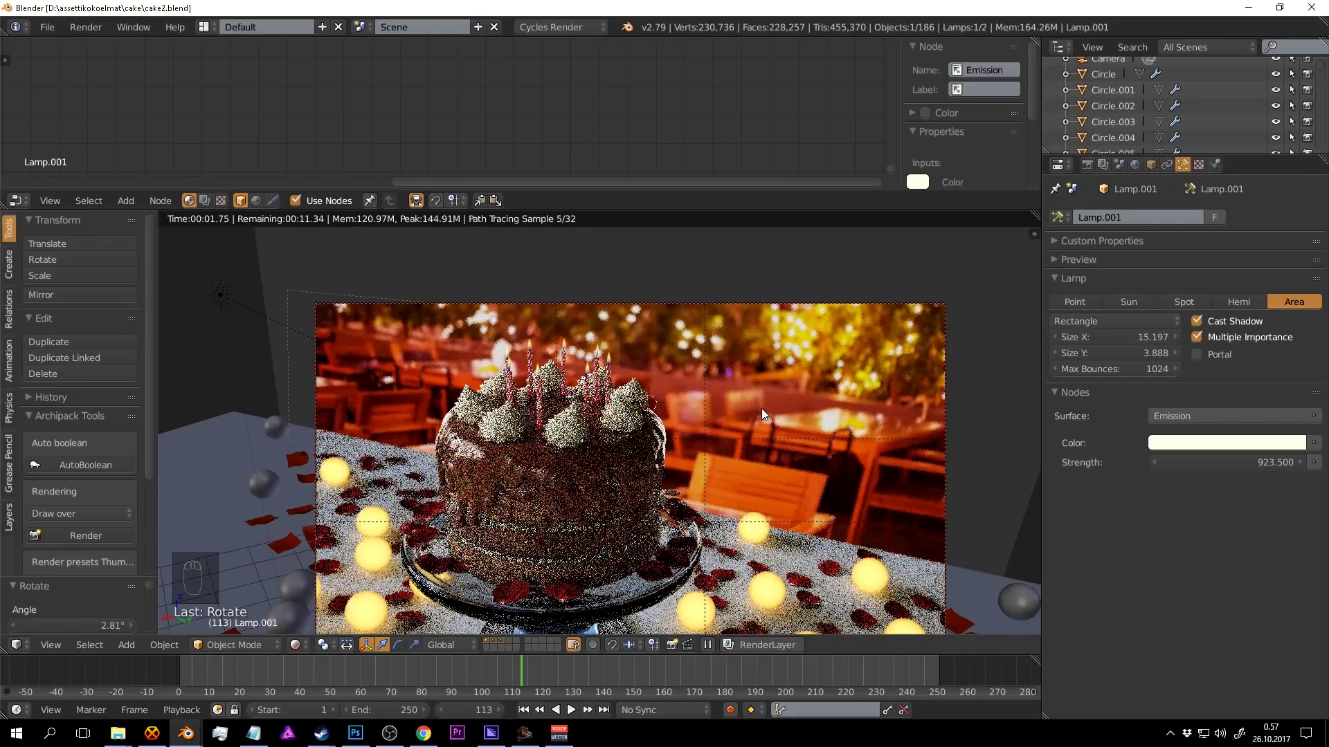
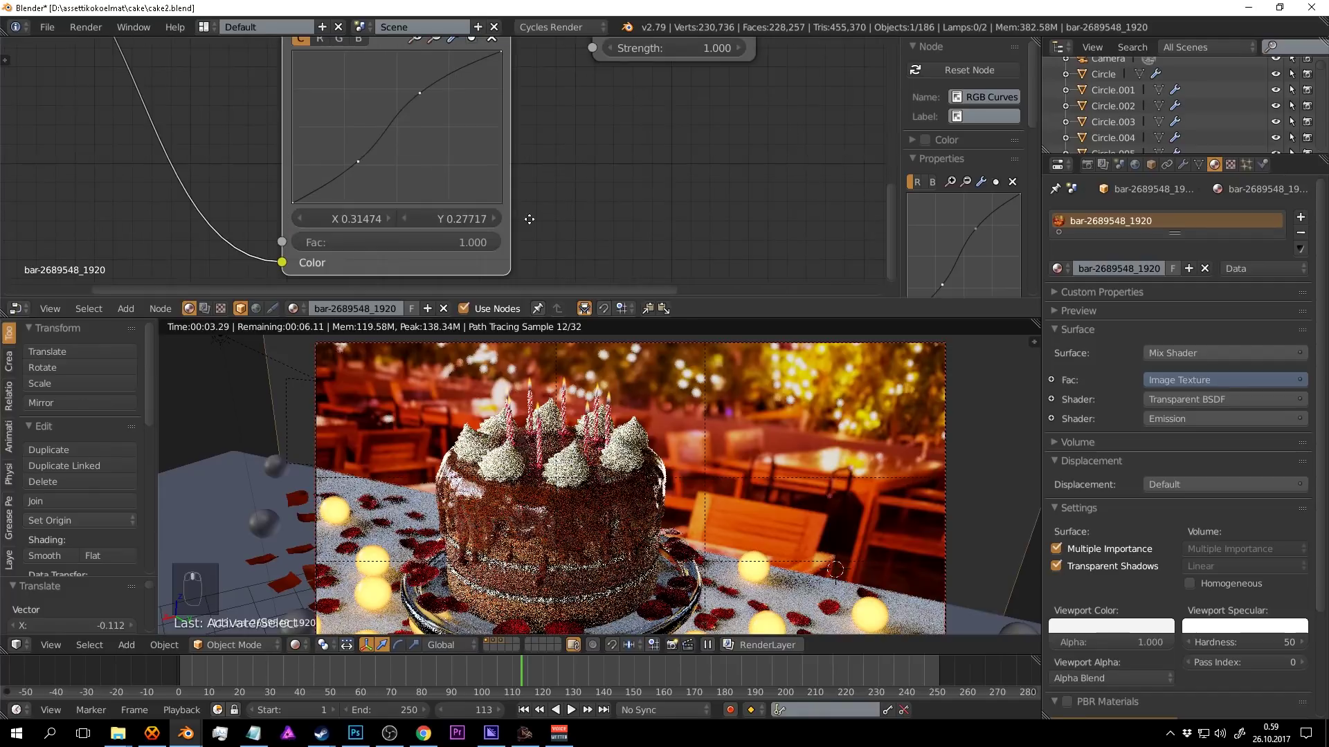
Bring the backdrop material's RGB Curves node into view in the node editor.
middle_click(327, 100)
left_click_drag(384, 140, 409, 177)
middle_click(409, 177)
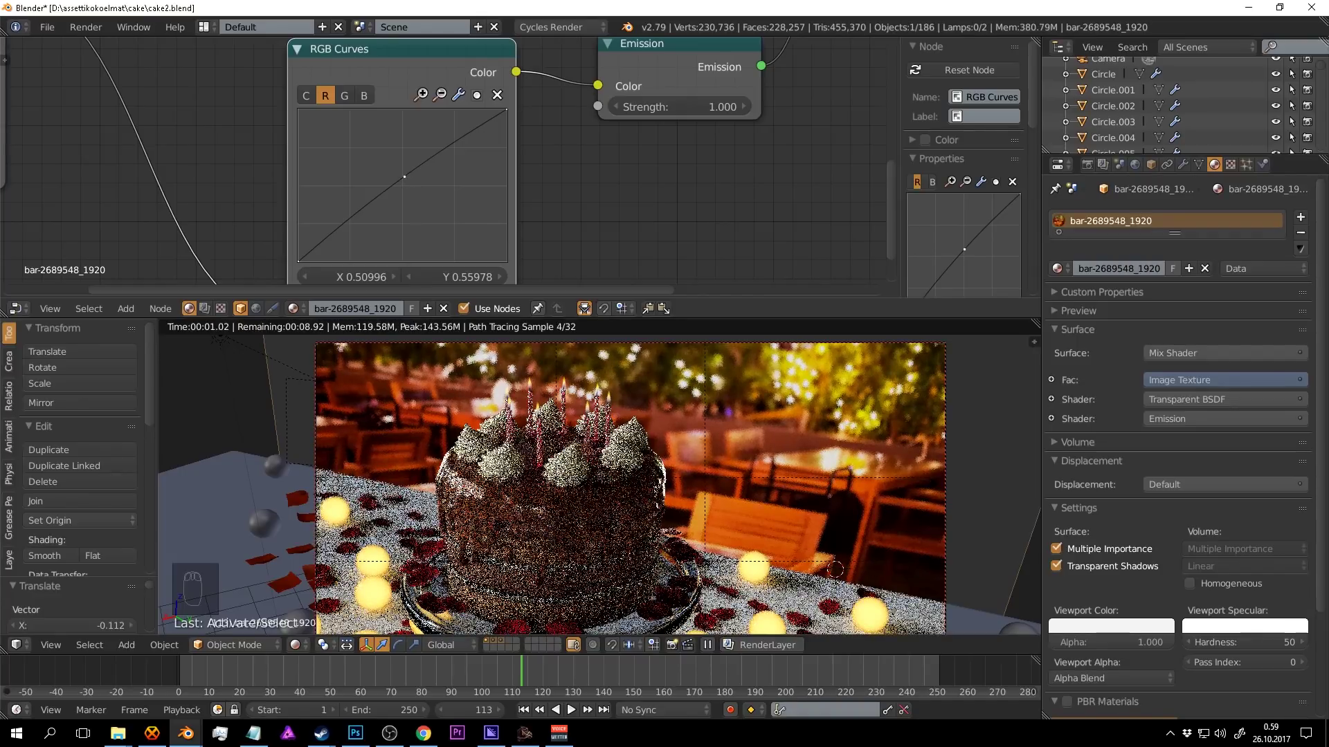
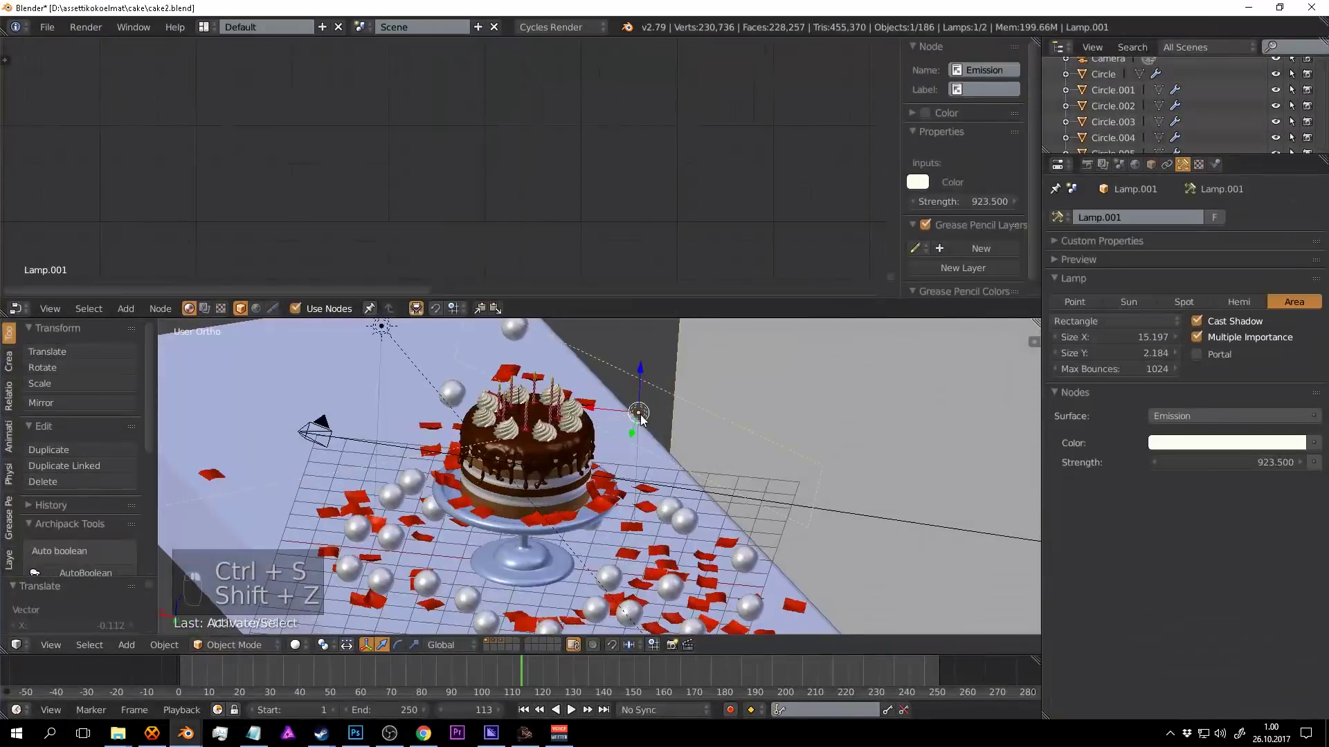
Tint Lamp.001's emission a warm pale yellow and check it in rendered preview.
left_click_drag(1229, 307, 719, 437)
key("ctrl+s")
key("KP_0")
middle_click(731, 456)
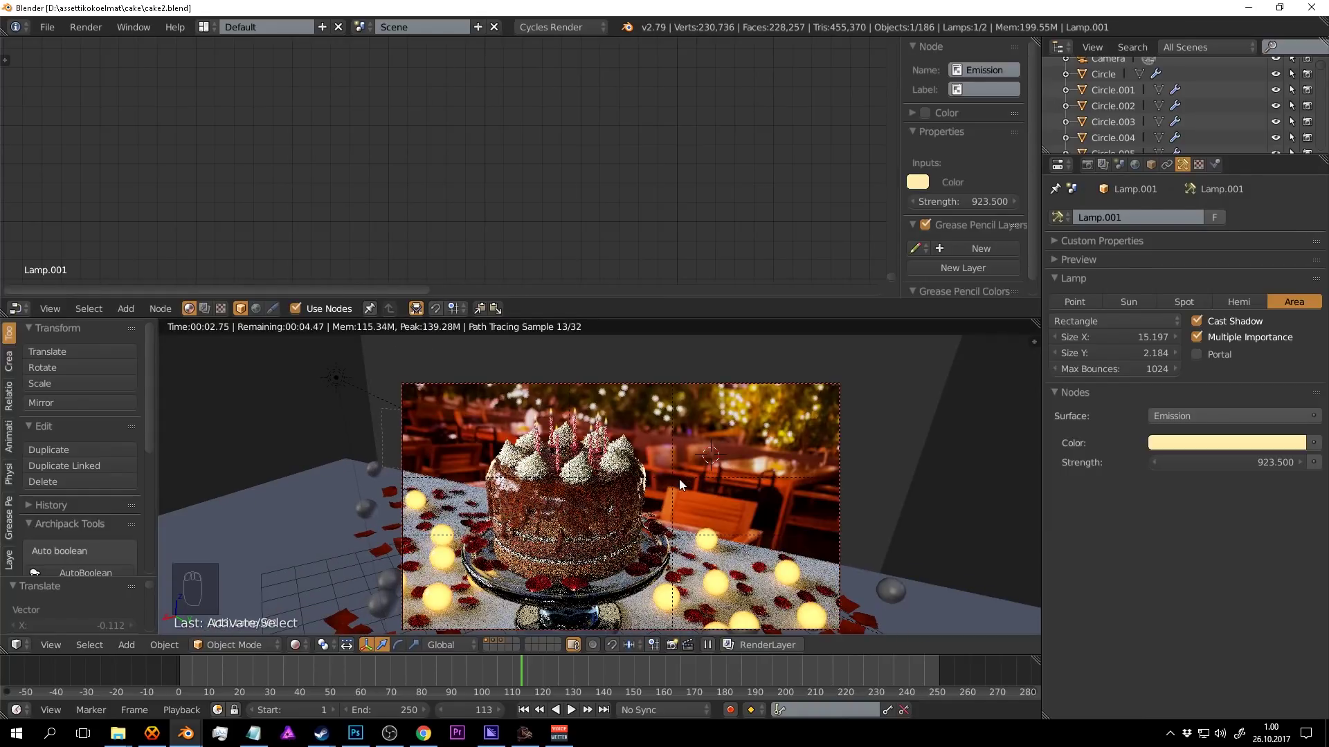
key("shift+z")
Switch to top view over the table to place the next lamp, and save.
middle_click(639, 480)
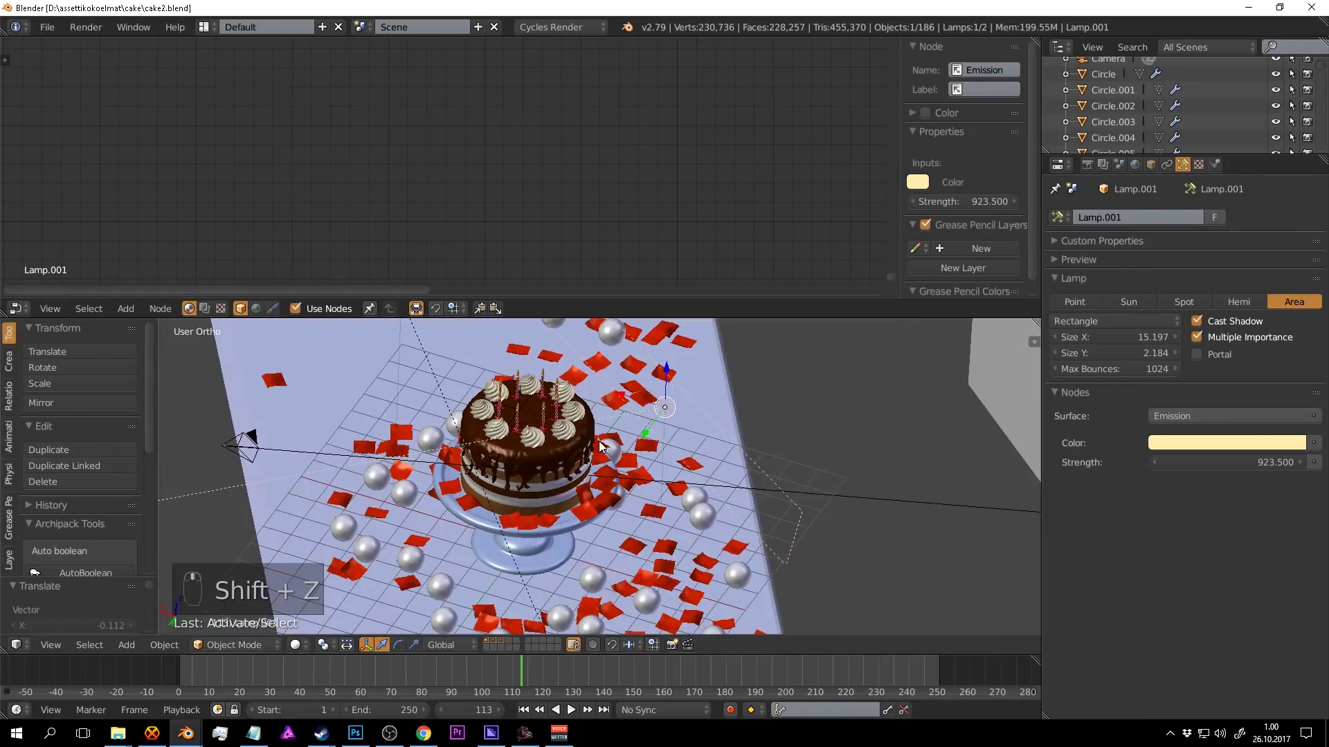
key("KP_7")
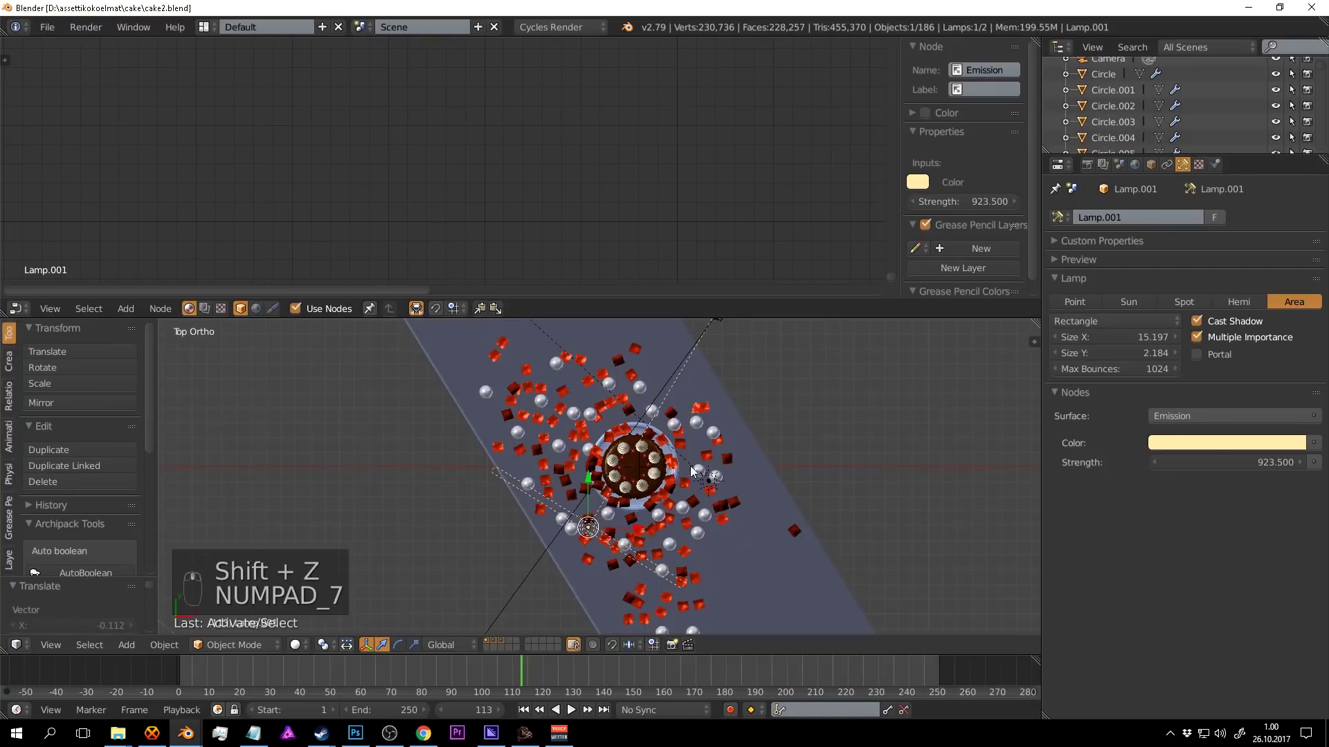
key("g")
key("ctrl+s")
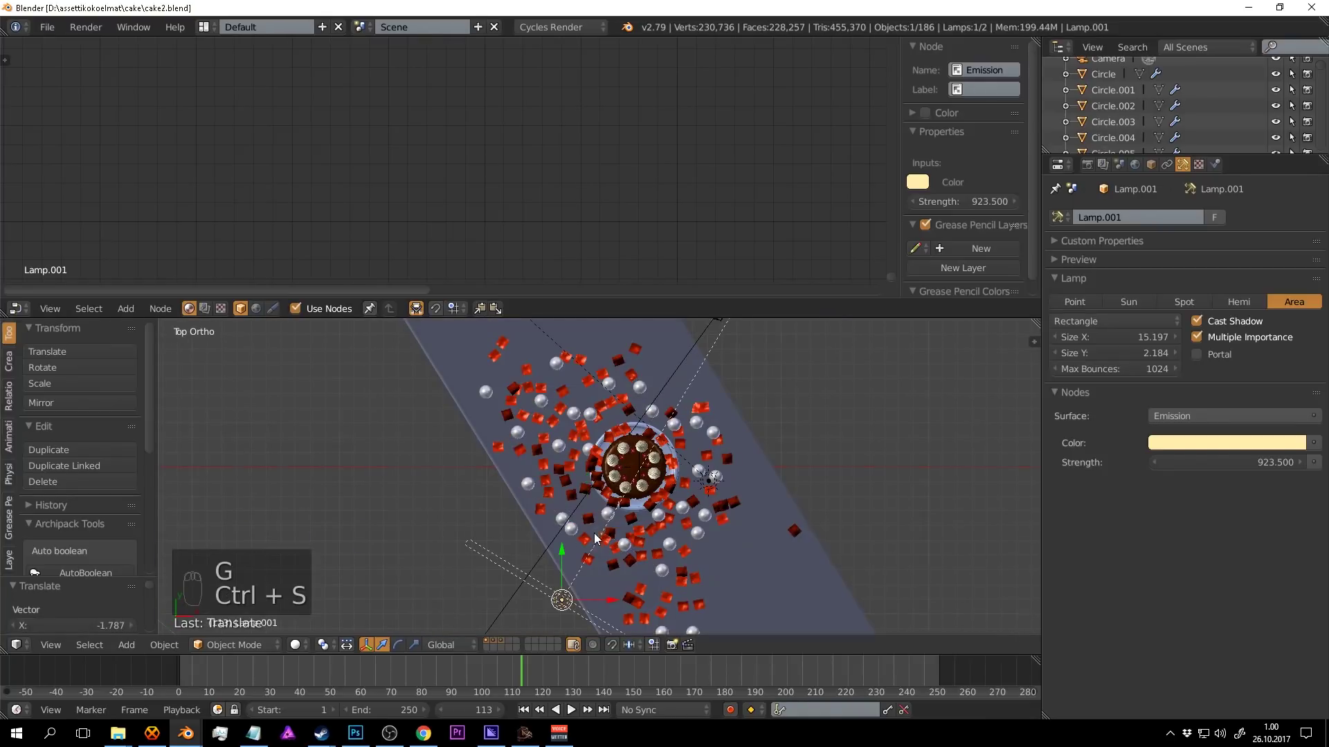
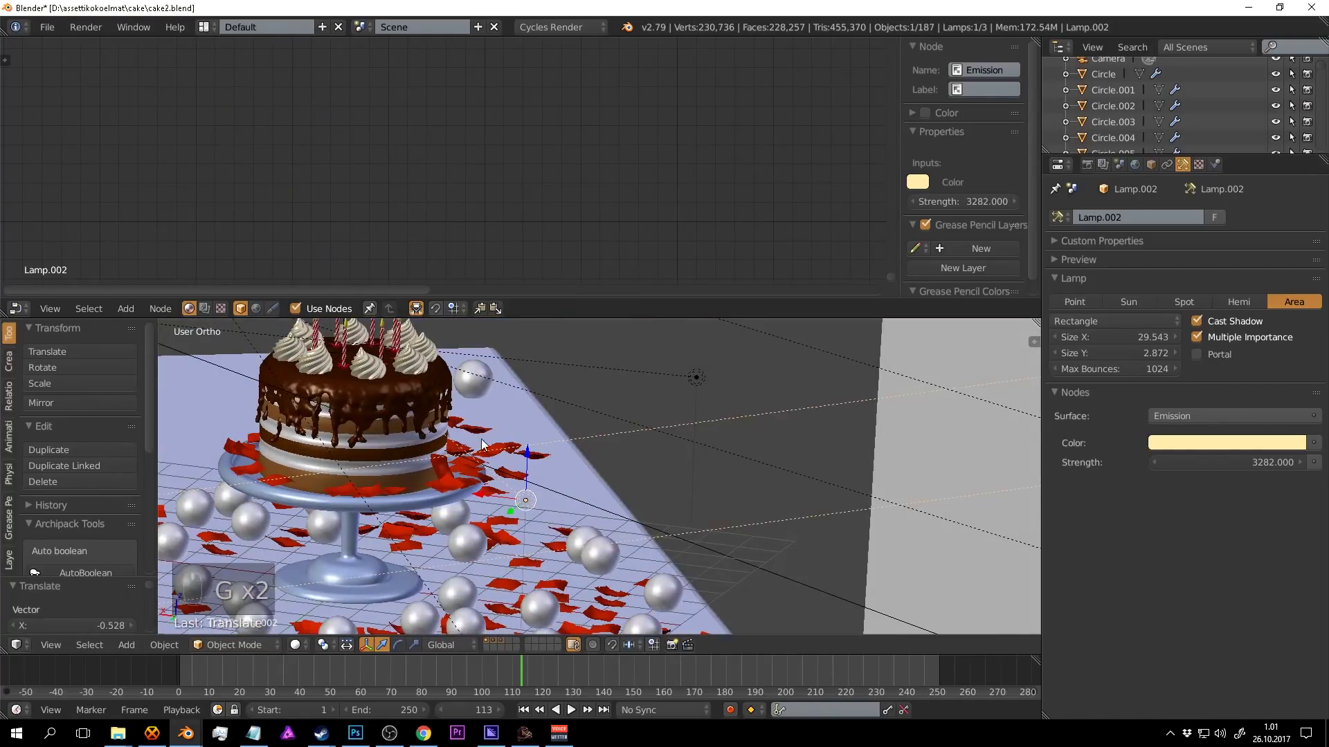
Shrink Lamp.002's Size X down to about 3.262 and save the file.
key("r")
key("g")
key("ctrl+s")
left_click(1148, 342)
right_click(1149, 342)
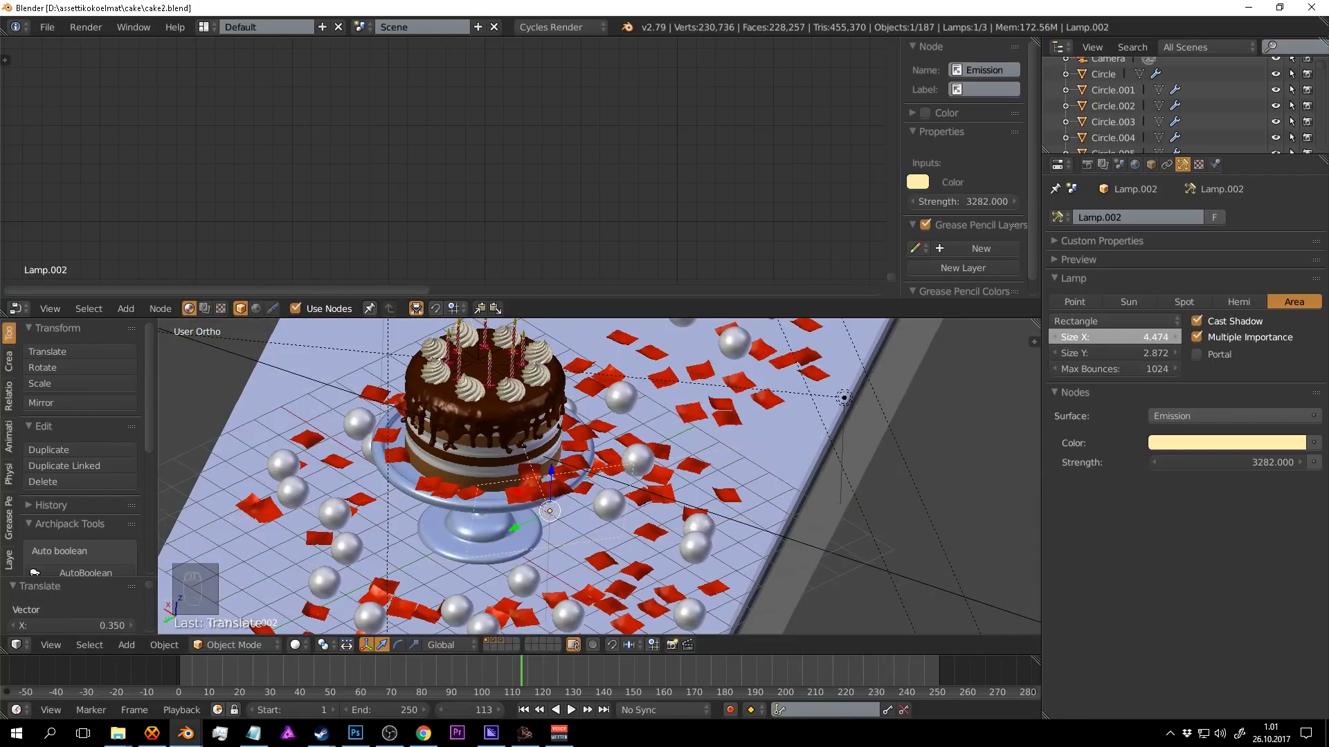
key("ctrl+s")
key("KP_0")
Lower Lamp.002's emission strength to about 182.333 in the rendered preview.
left_click_drag(648, 427, 746, 493)
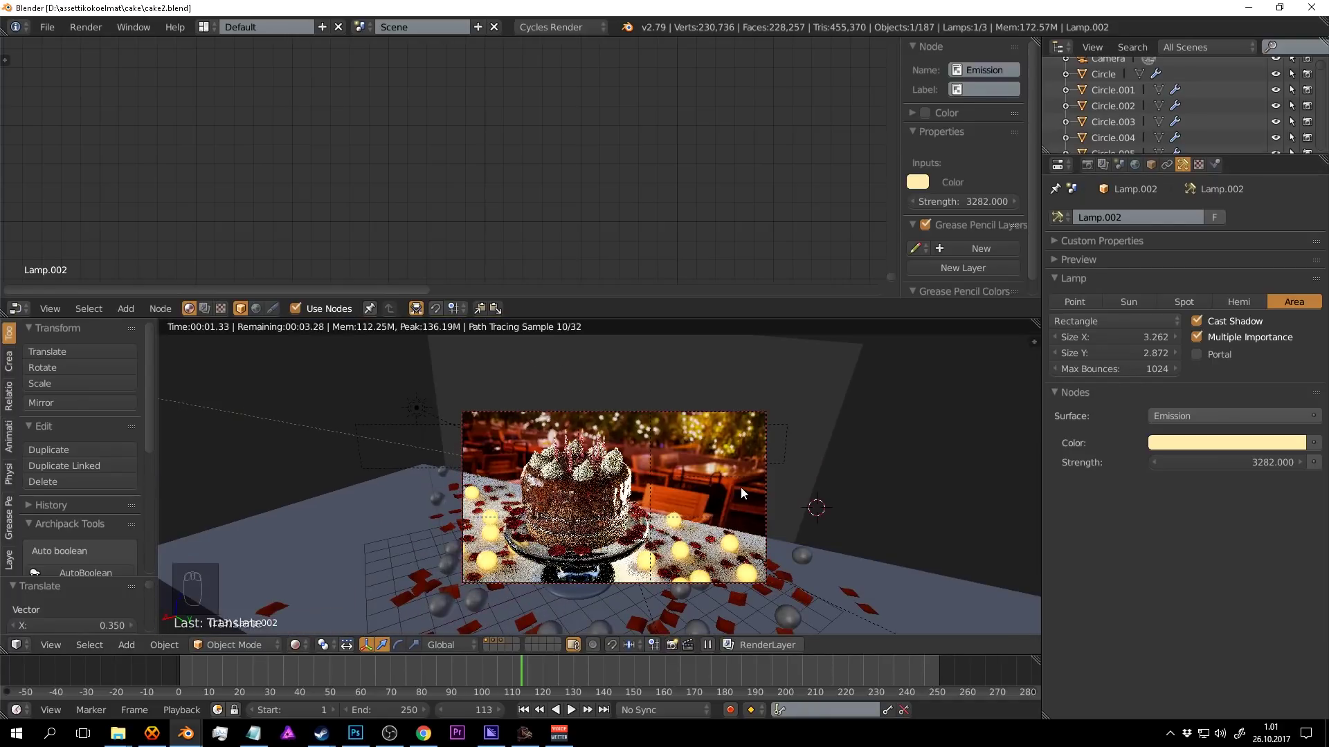
left_click_drag(747, 489, 727, 458)
key("ctrl+s")
left_click_drag(727, 459, 901, 475)
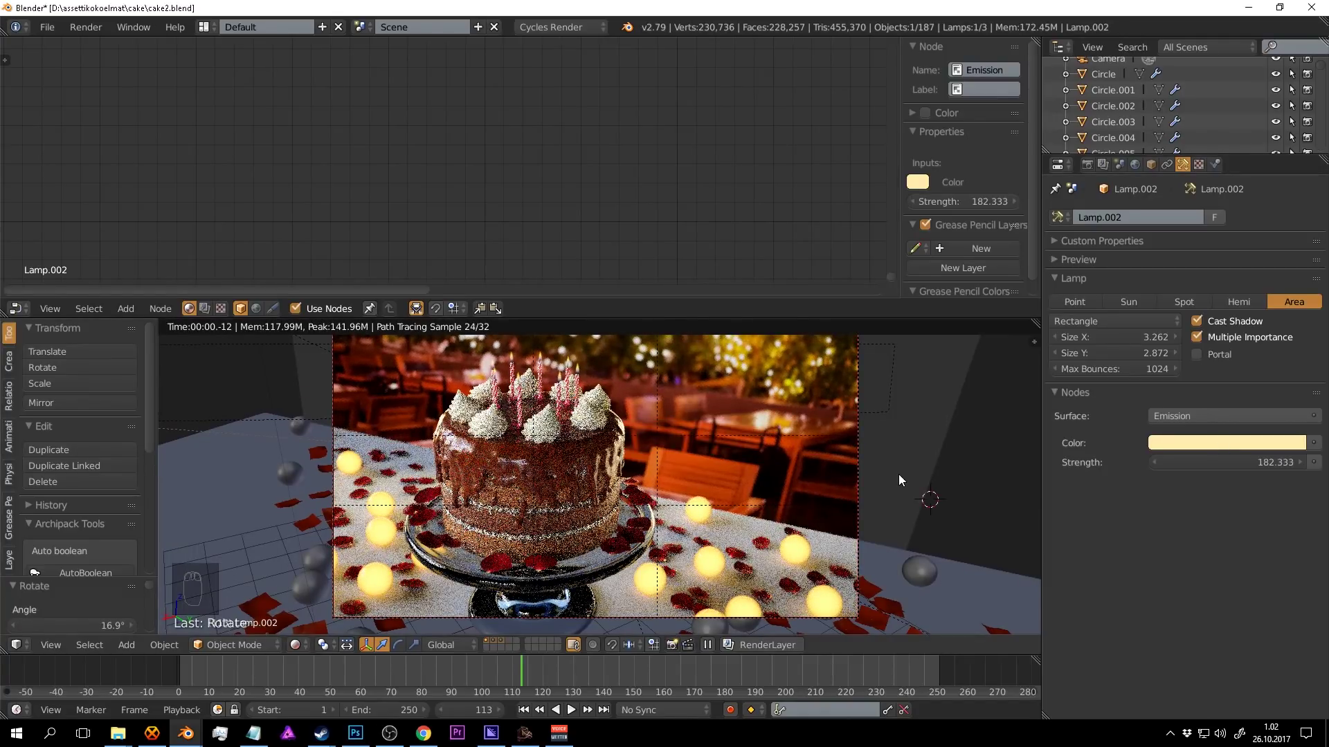
left_click_drag(902, 478, 345, 496)
key("shift+z")
Duplicate the area lamp as Lamp.003, move it into place and check the rendered result.
key("shift+d")
key("r")
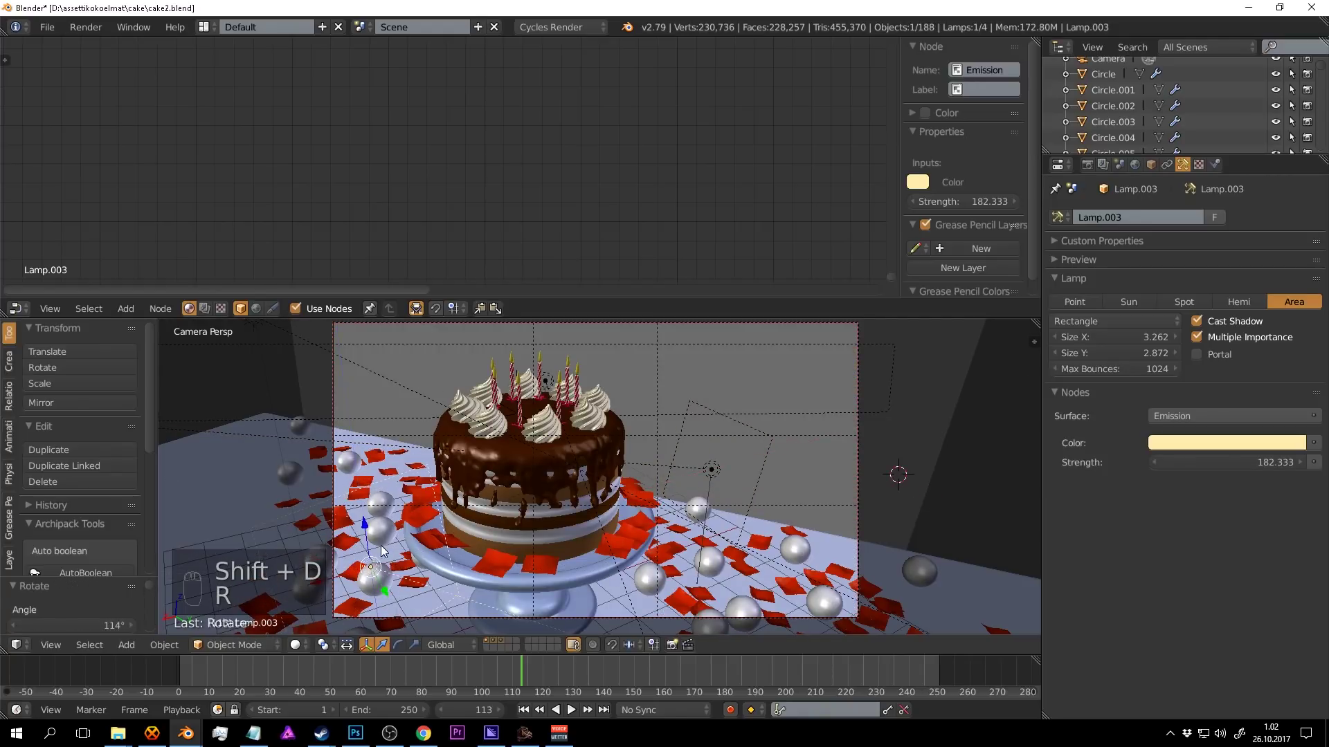
left_click_drag(388, 590, 604, 480)
key("shift+z")
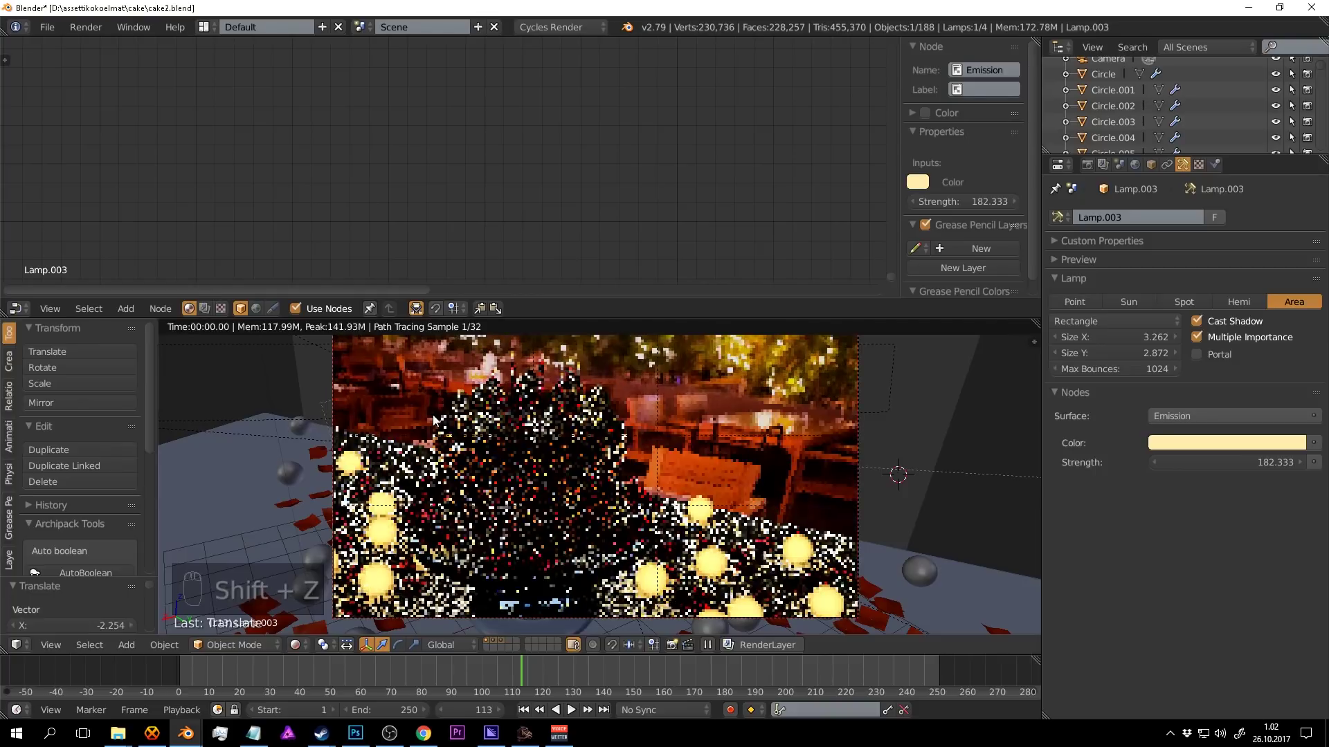